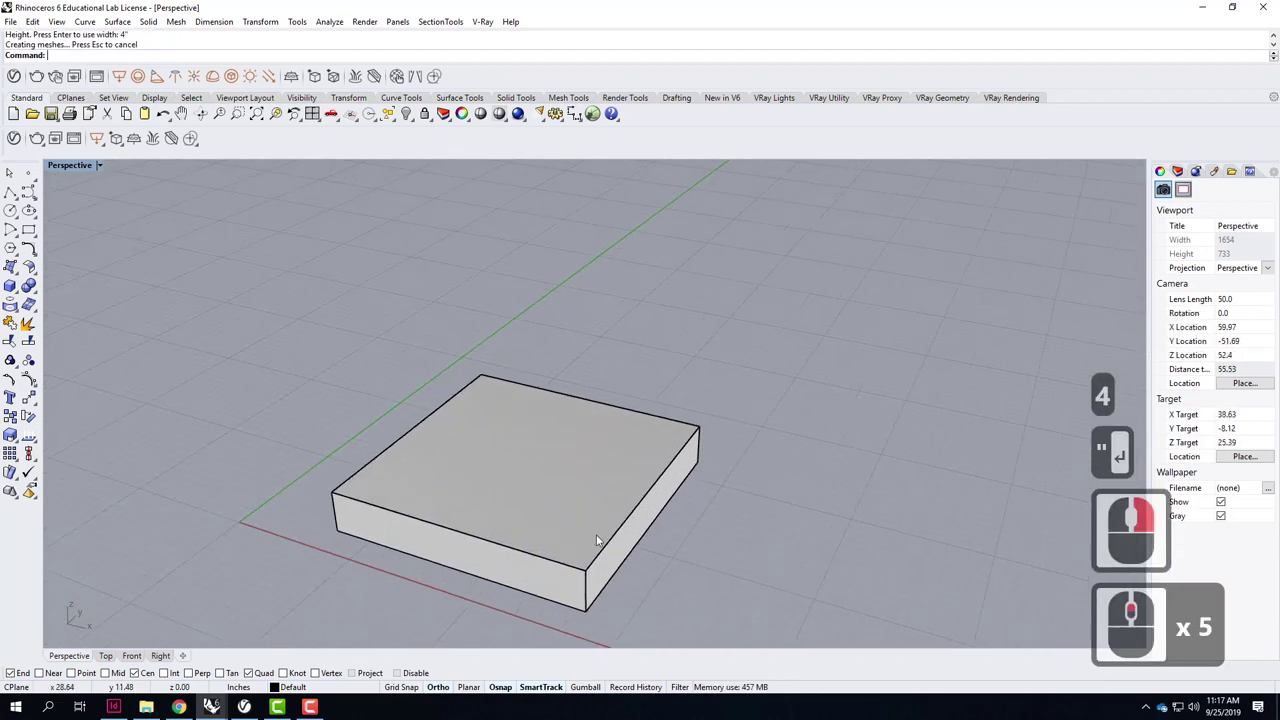
# Select the box and start FilletSrf to round the edges between its top surfaces.
pyautogui.click(615, 499)
pyautogui.click(776, 480)
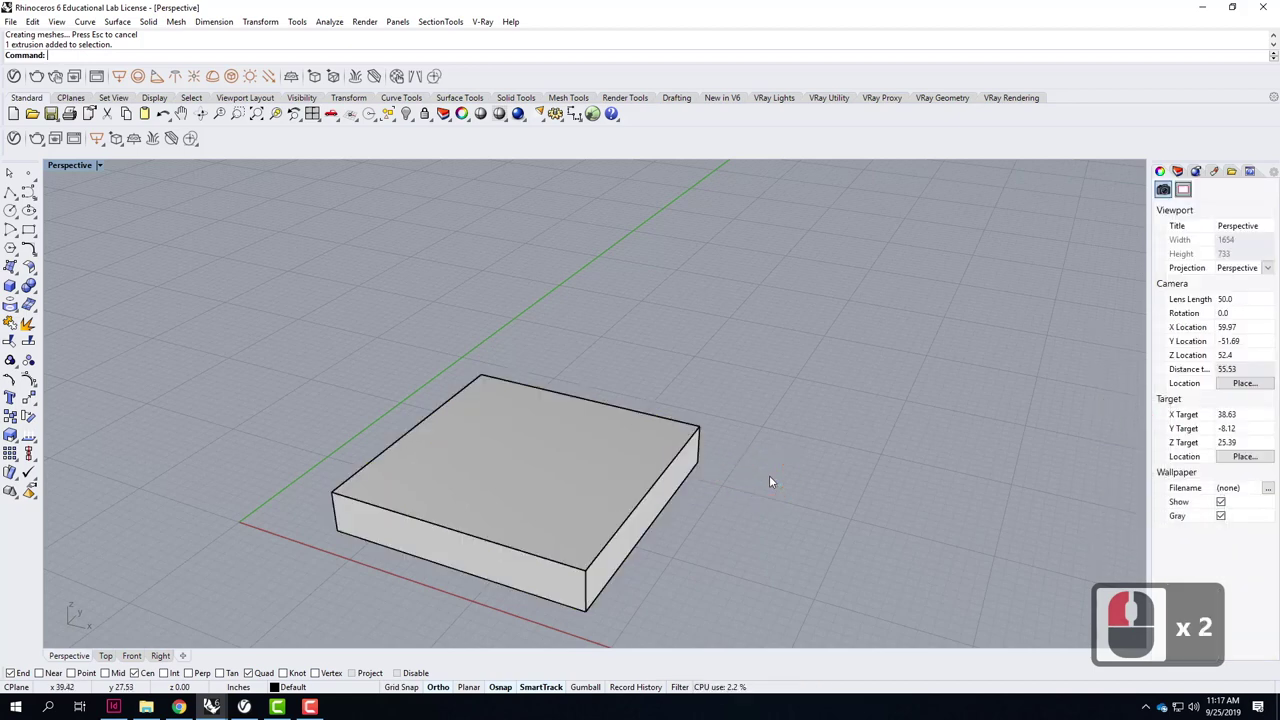
pyautogui.middleClick(482, 576)
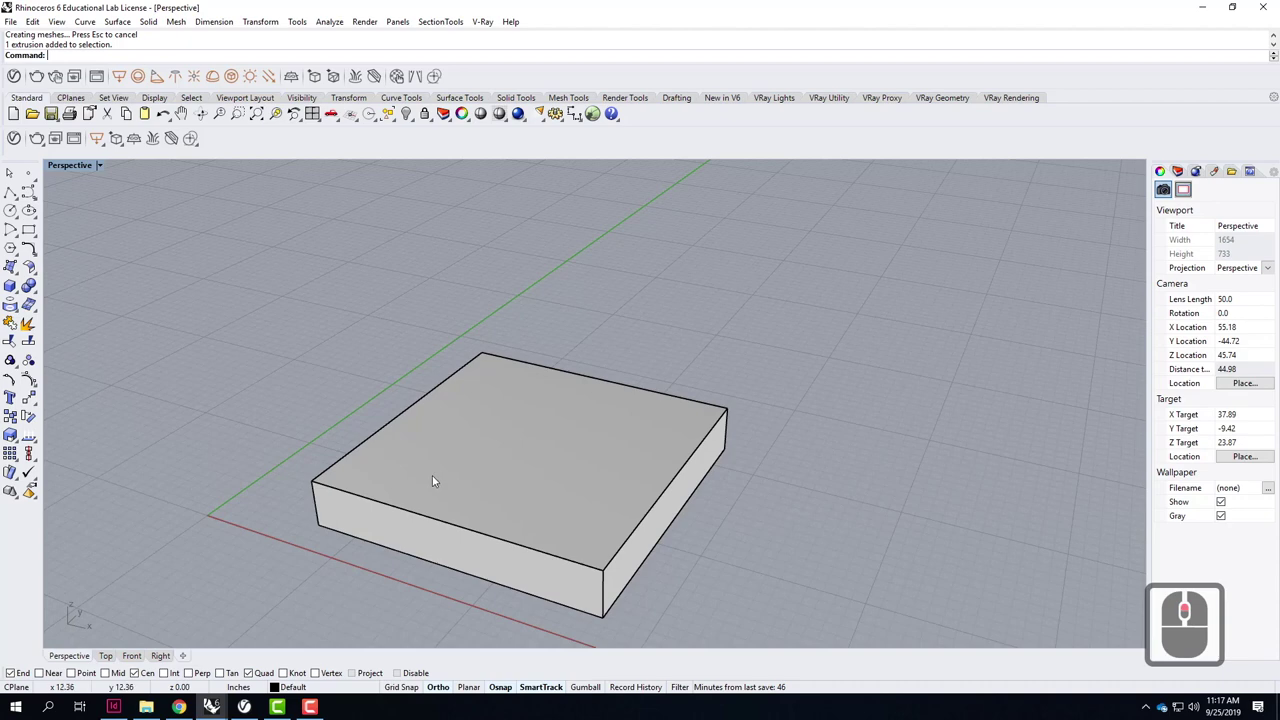
pyautogui.write('fille')
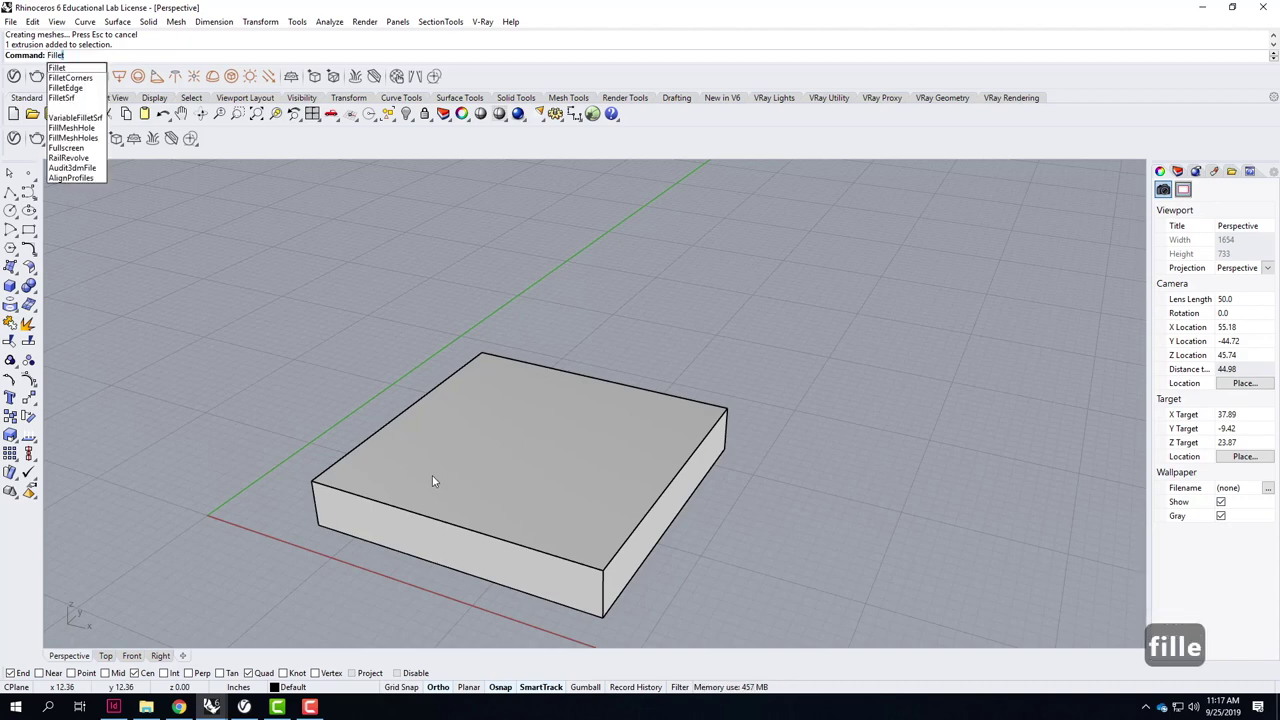
pyautogui.write('sr')
pyautogui.press('Return')
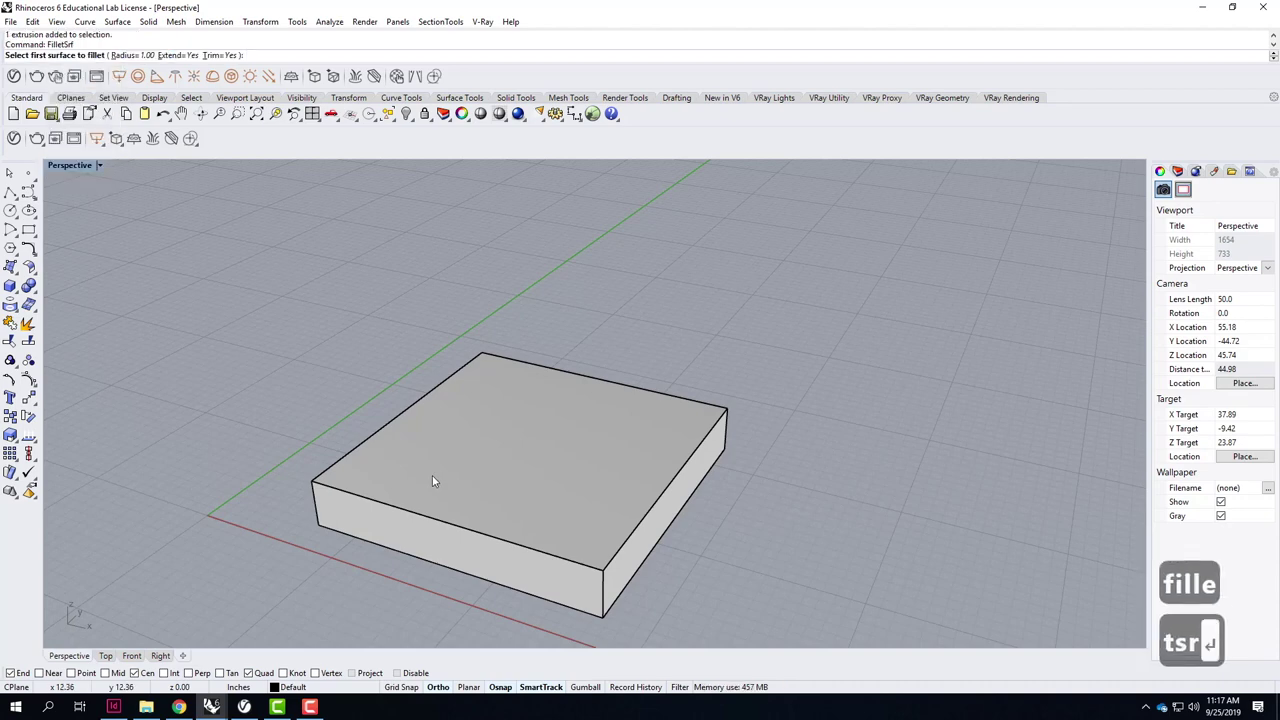
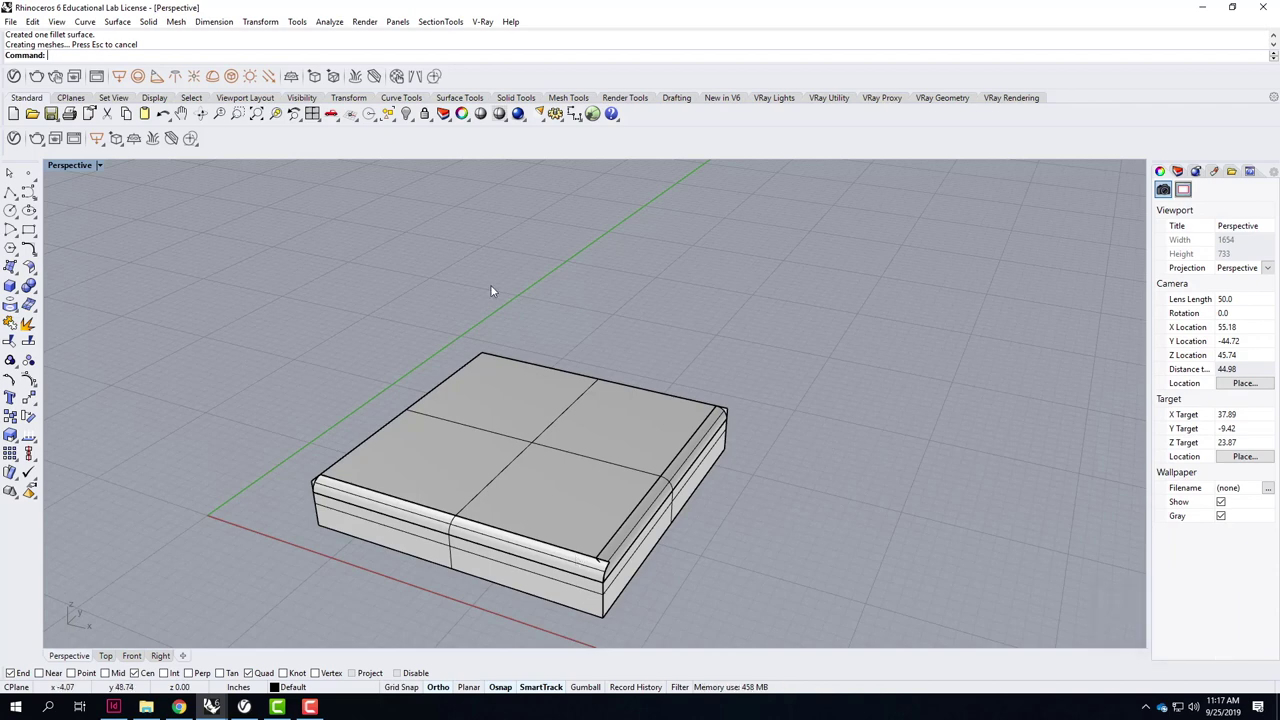
# Delete the box and its fillet surfaces, clearing the scene.
pyautogui.click(487, 285)
pyautogui.click(893, 634)
pyautogui.press('Delete')
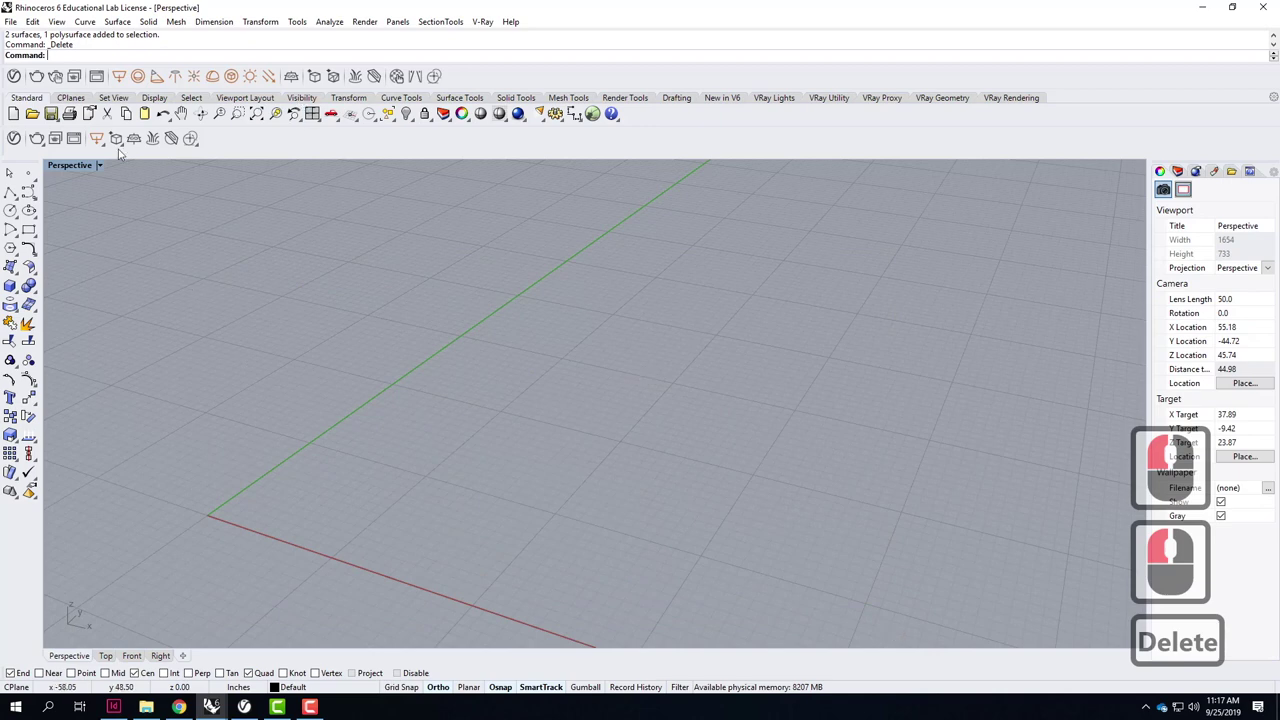
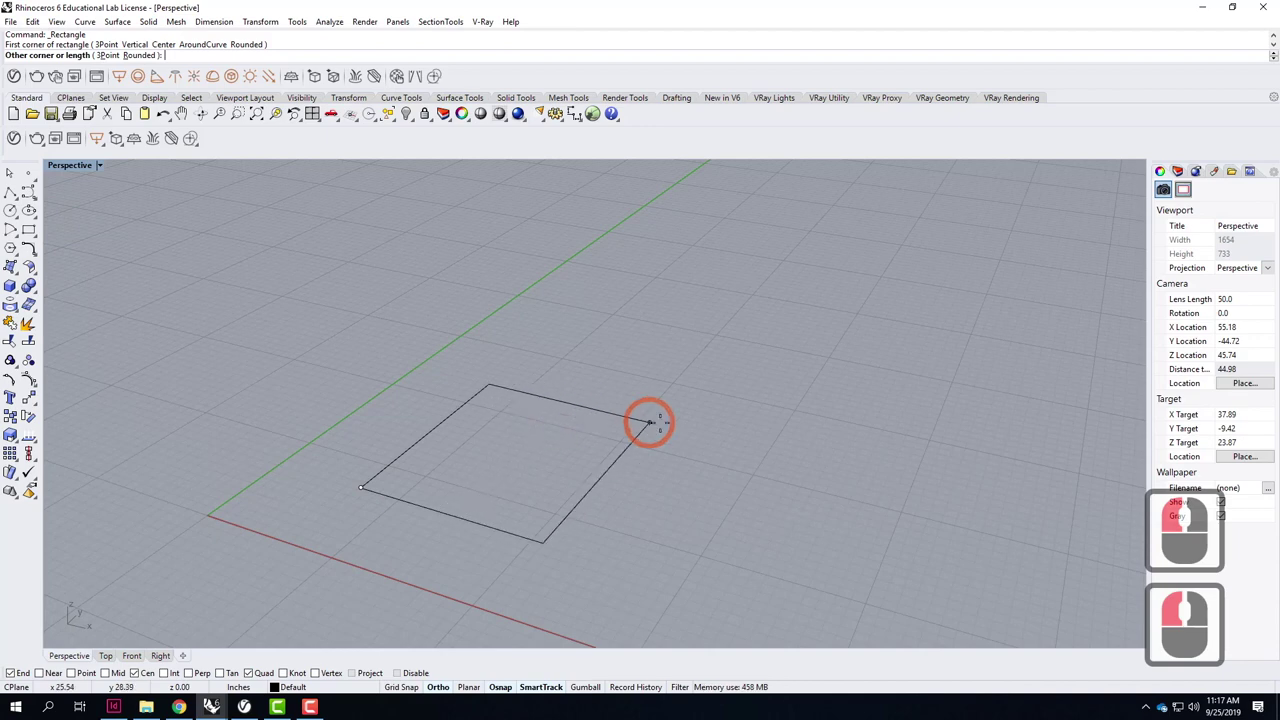
pyautogui.write('@18')
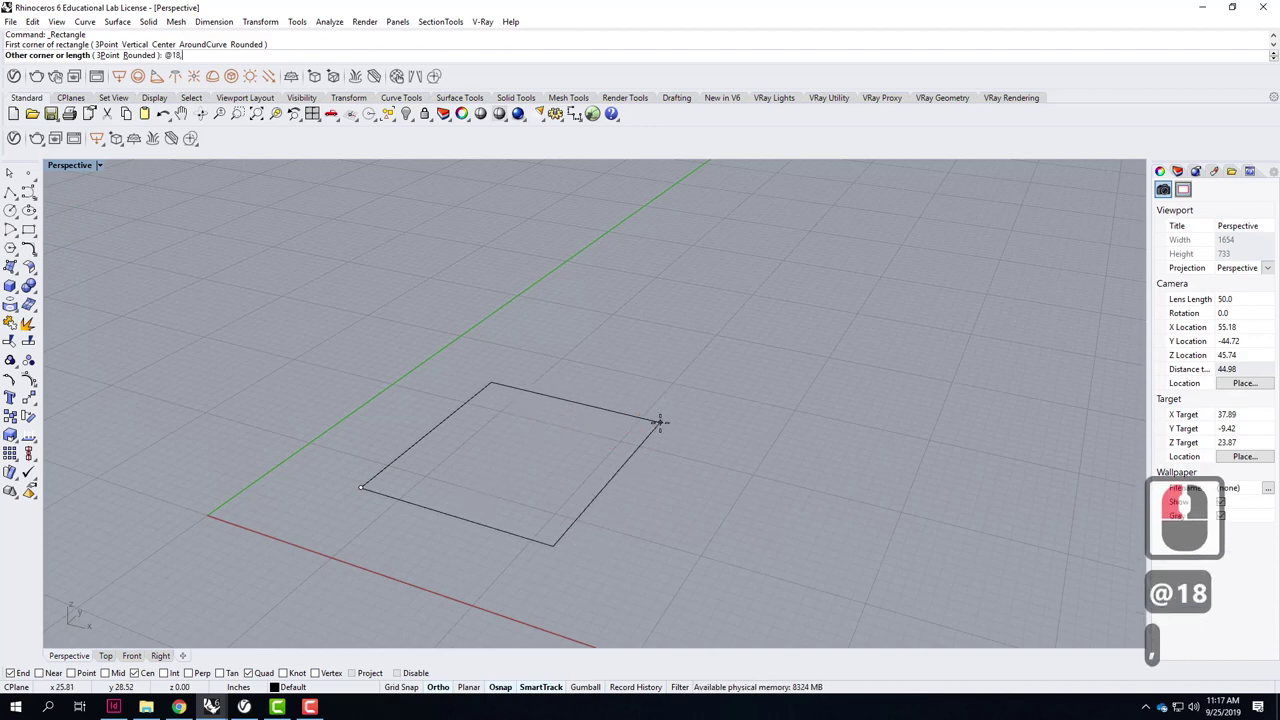
pyautogui.write('18')
pyautogui.press('Return')
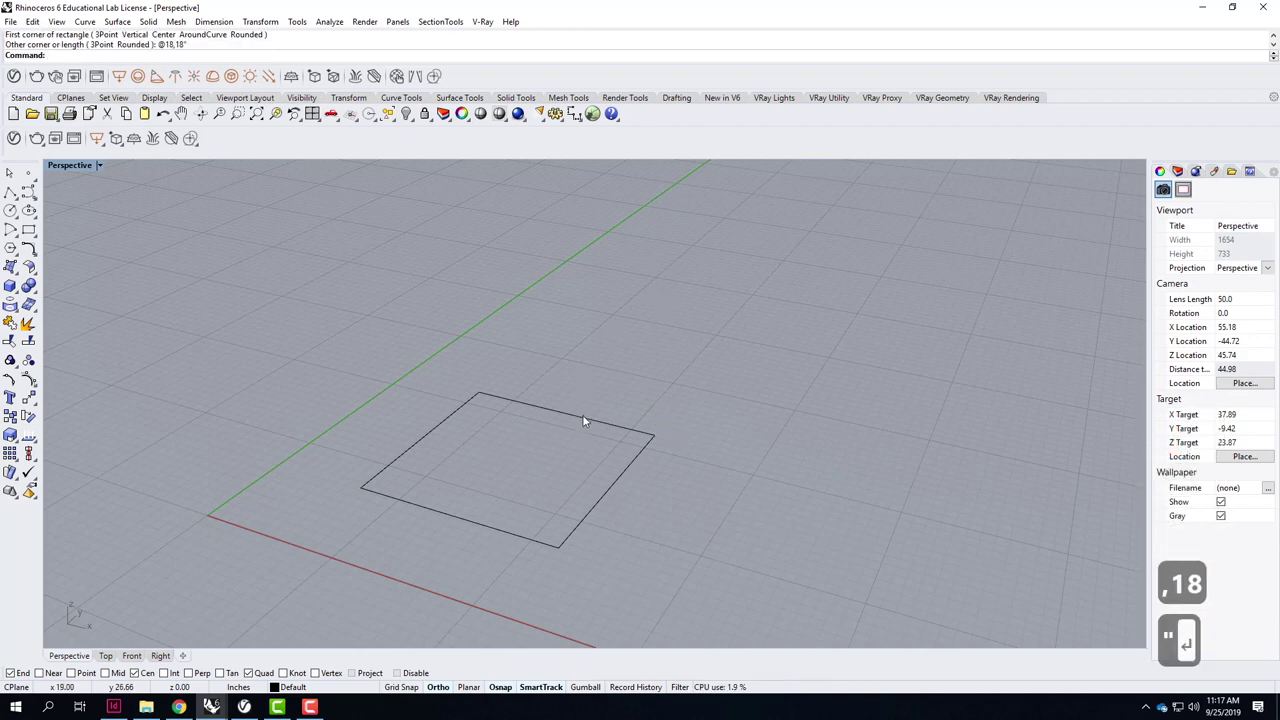
pyautogui.click(609, 422)
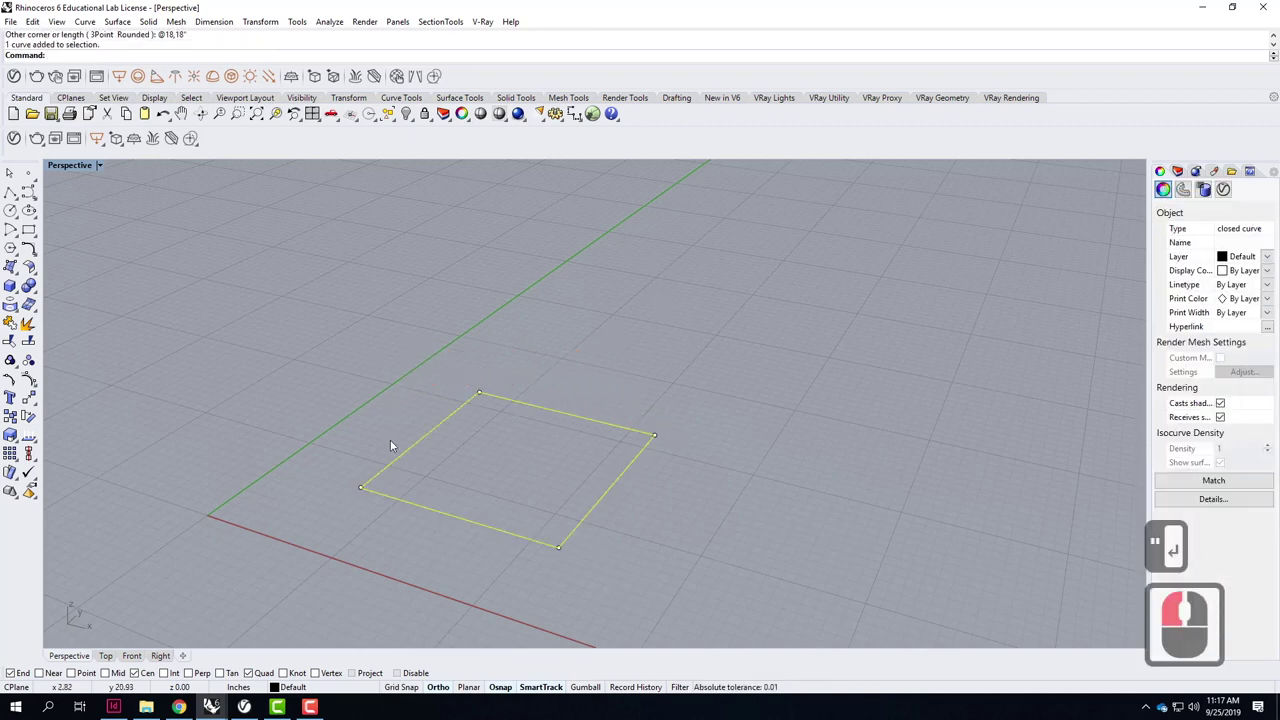
pyautogui.moveTo(512, 470); pyautogui.dragTo(550, 423)
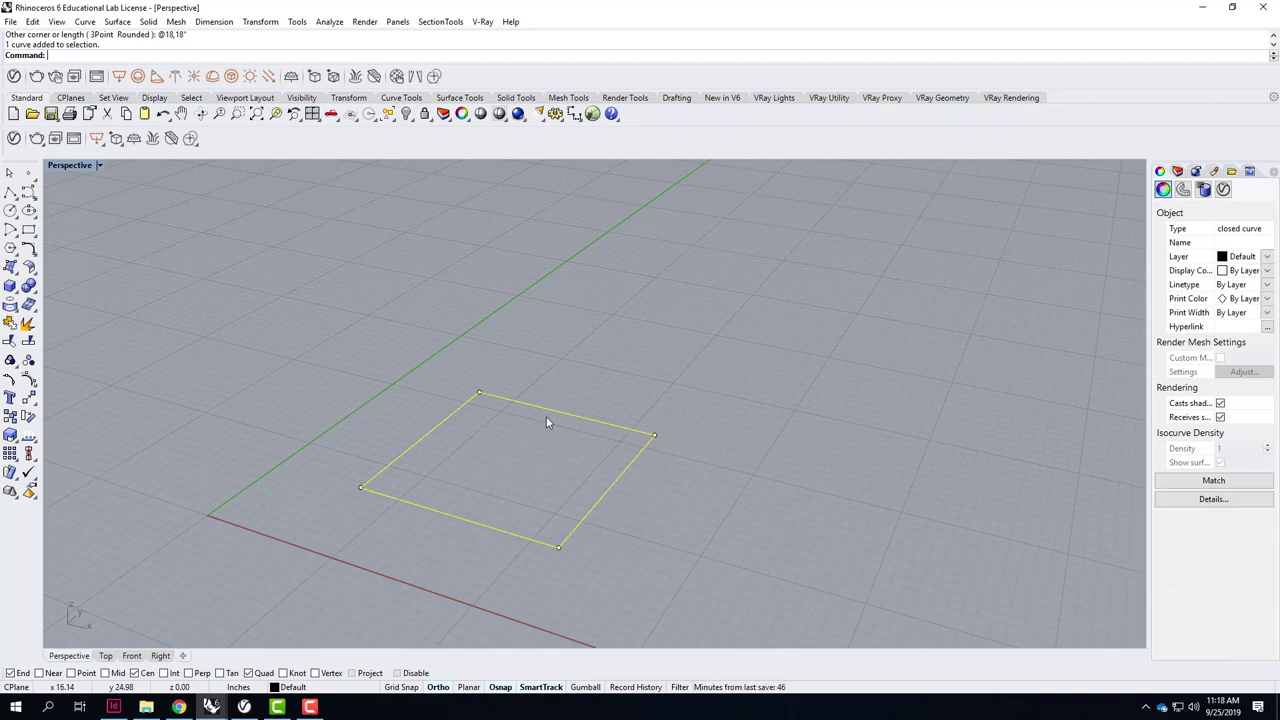
# Explode the square into four separate edge curves.
pyautogui.write('explo')
pyautogui.press('Return')
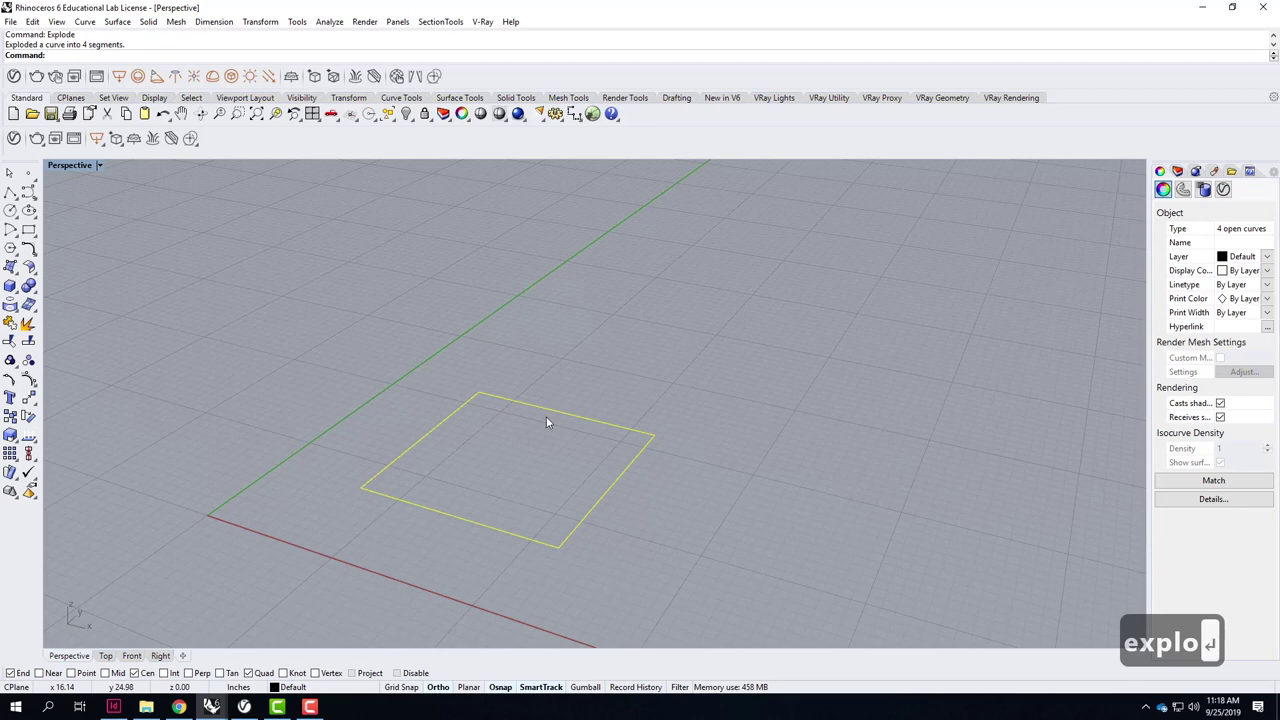
pyautogui.moveTo(630, 361); pyautogui.dragTo(589, 427)
pyautogui.press('Return')
# Select each edge in turn to confirm they are now separate curves.
pyautogui.click(444, 439)
pyautogui.click(418, 462)
pyautogui.click(417, 496)
pyautogui.click(414, 514)
pyautogui.click(634, 527)
pyautogui.click(473, 526)
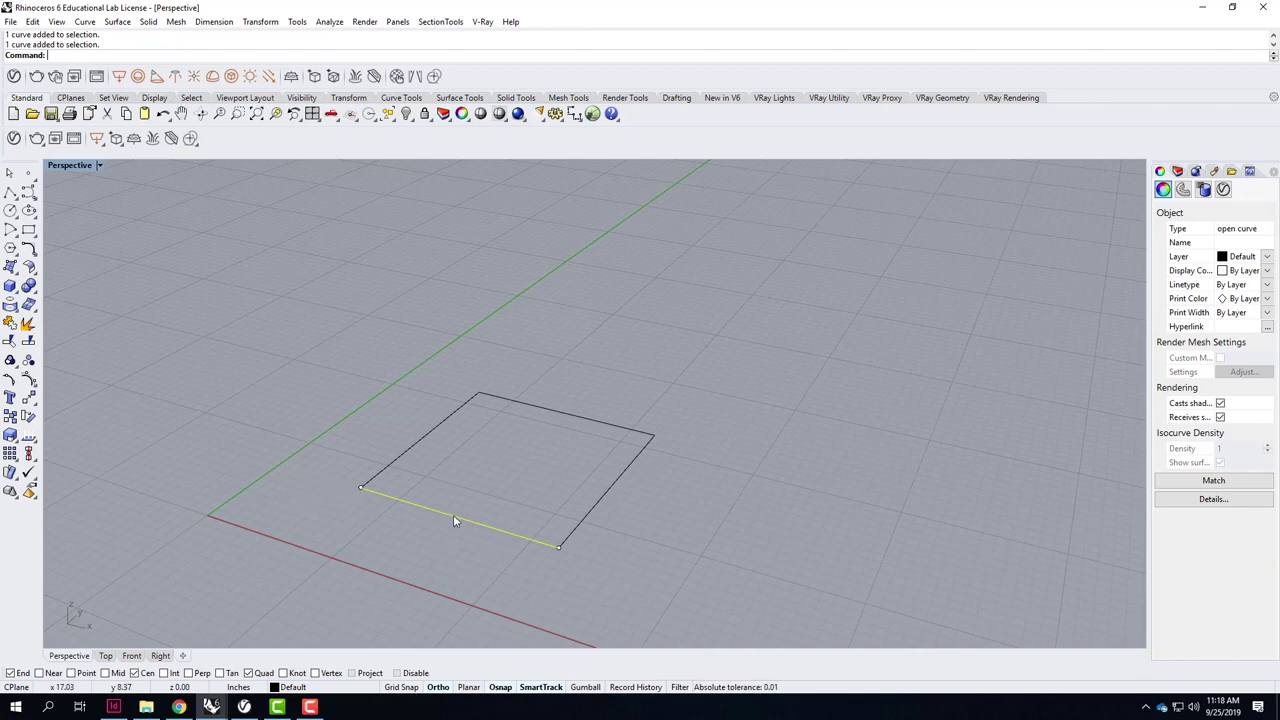
# Rebuild the front edge with 3 points at degree 2, test-bend its middle point, then undo.
pyautogui.write('rebuild')
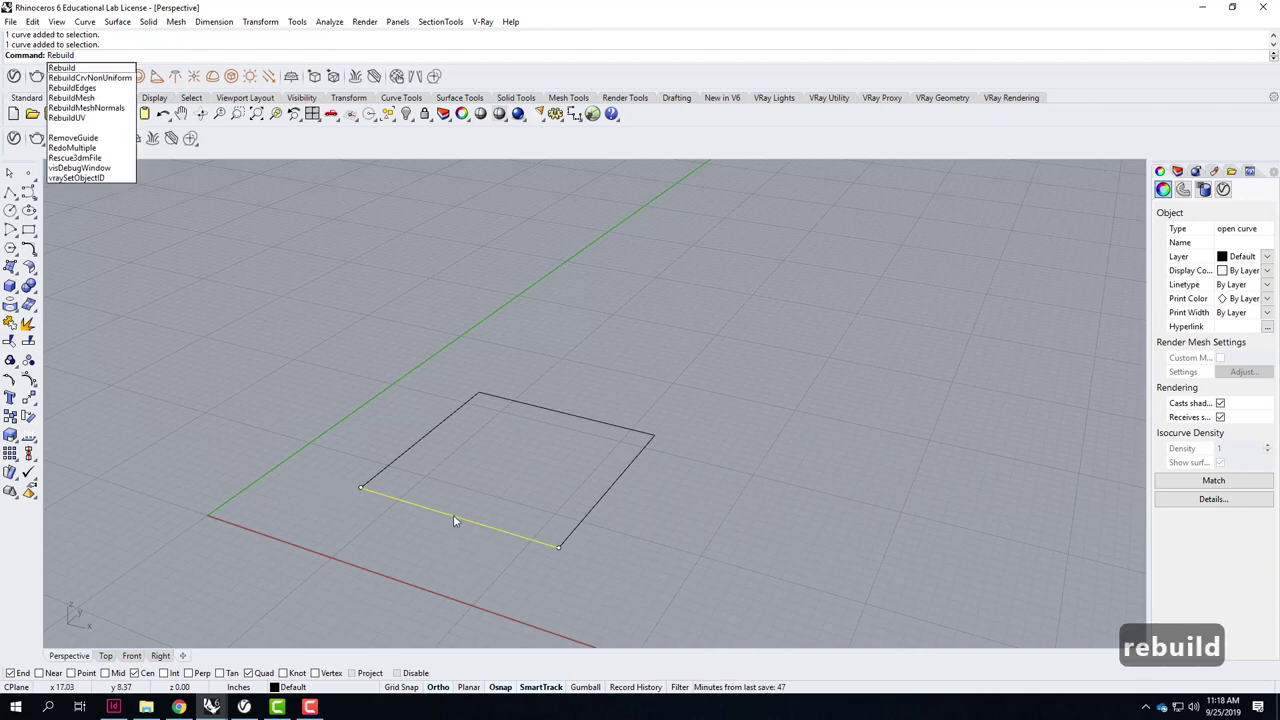
pyautogui.press('Return')
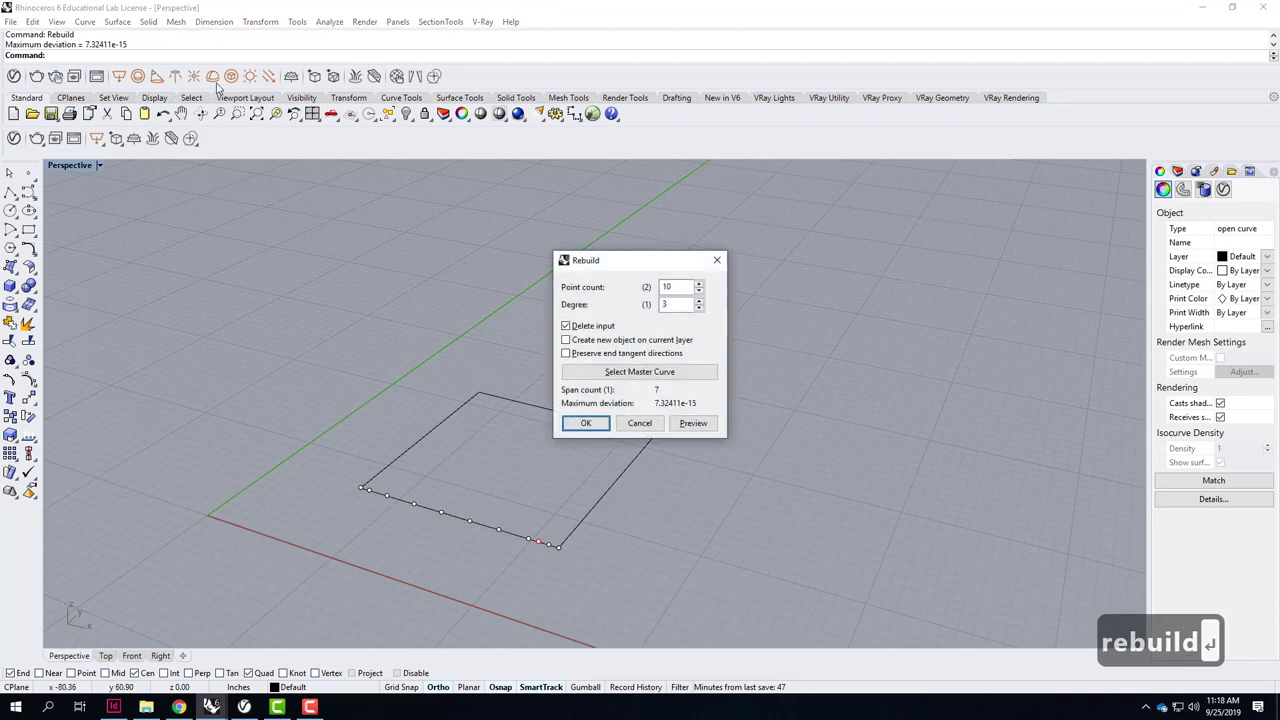
pyautogui.click(661, 253)
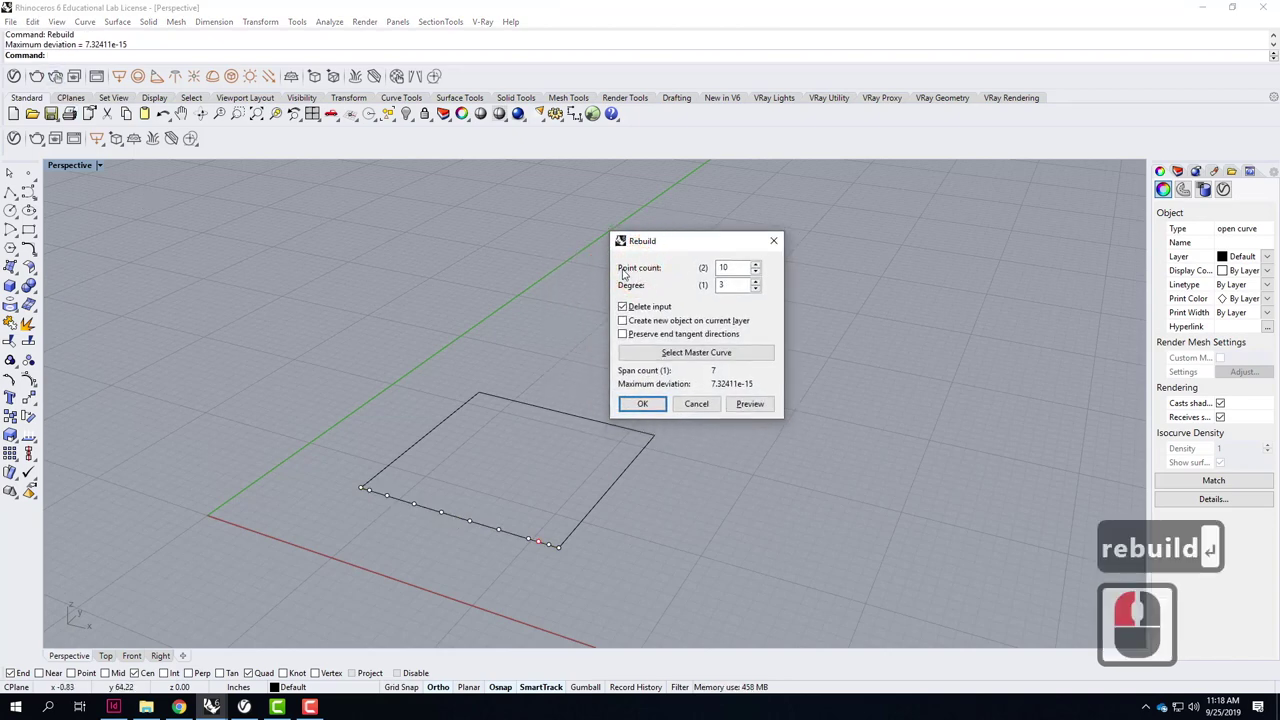
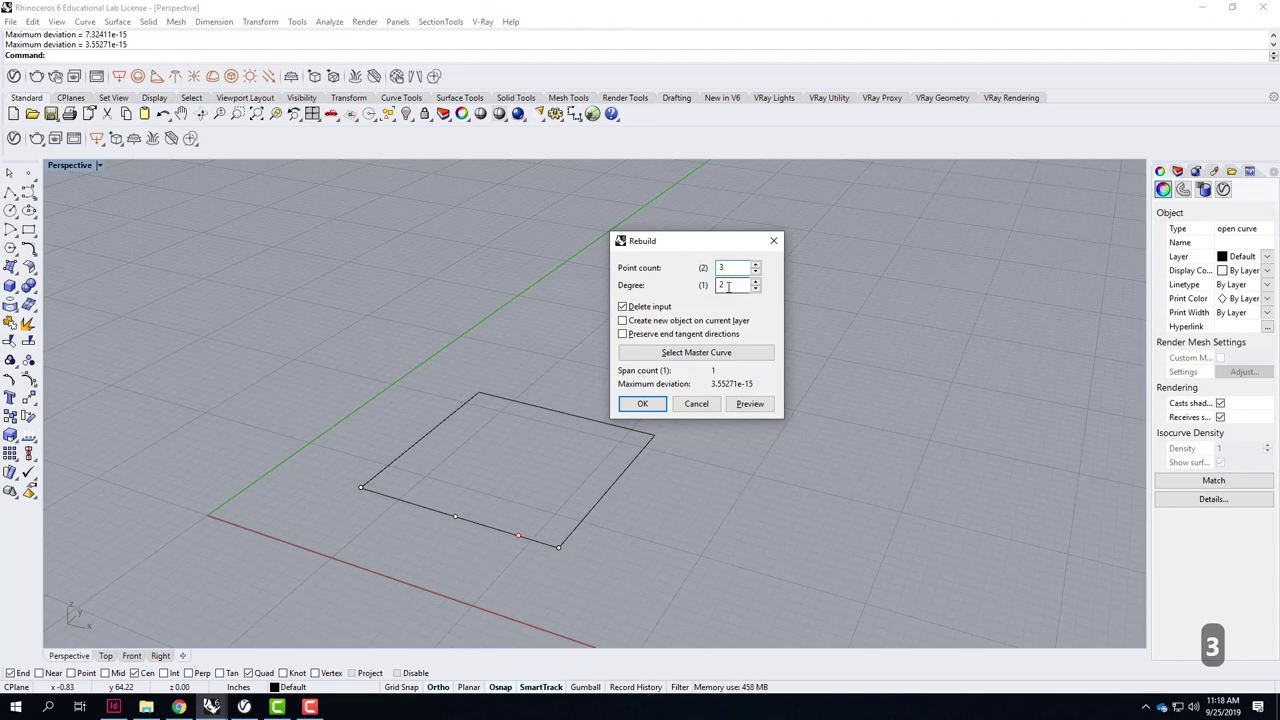
pyautogui.click(648, 406)
pyautogui.click(452, 531)
pyautogui.click(456, 525)
pyautogui.click(461, 527)
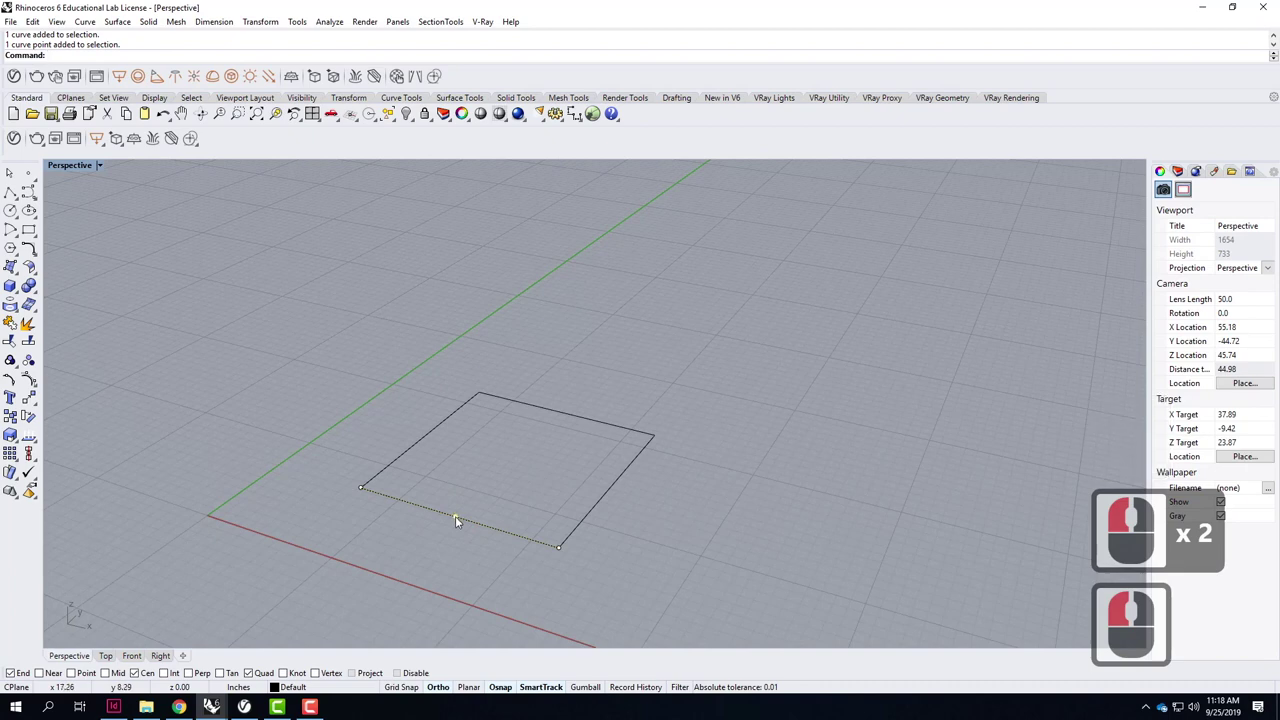
pyautogui.click(432, 571)
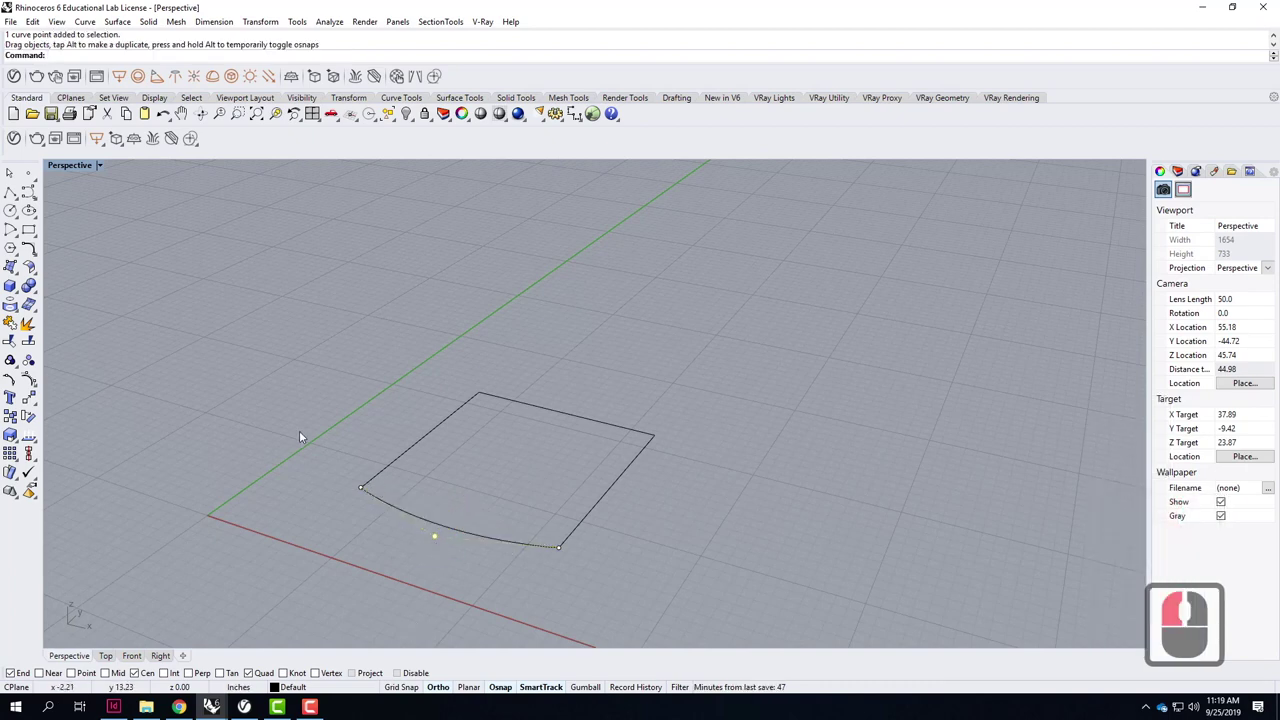
pyautogui.press('ctrl+z')
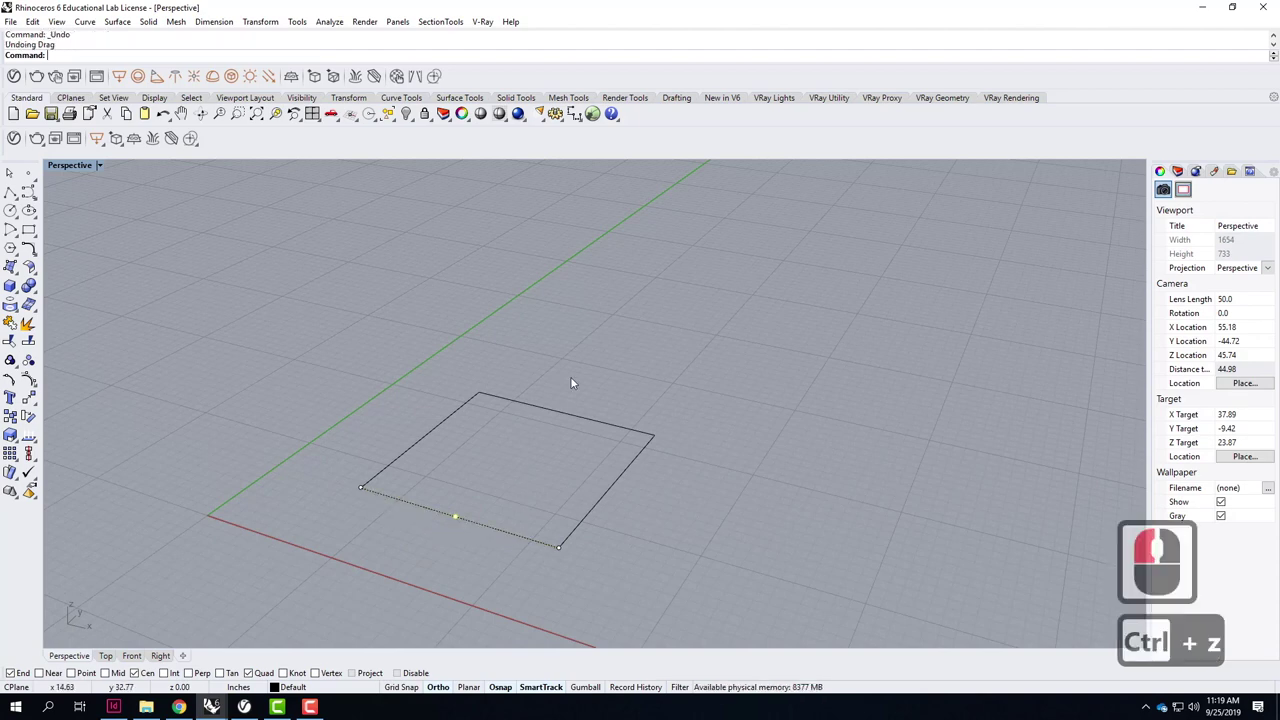
# Select the front edge again and restart Rebuild on it.
pyautogui.click(552, 447)
pyautogui.click(487, 534)
pyautogui.write('rte')
pyautogui.press('BackSpace')
pyautogui.press('BackSpace')
pyautogui.press('BackSpace')
pyautogui.press('BackSpace')
pyautogui.write('e')
pyautogui.press('Return')
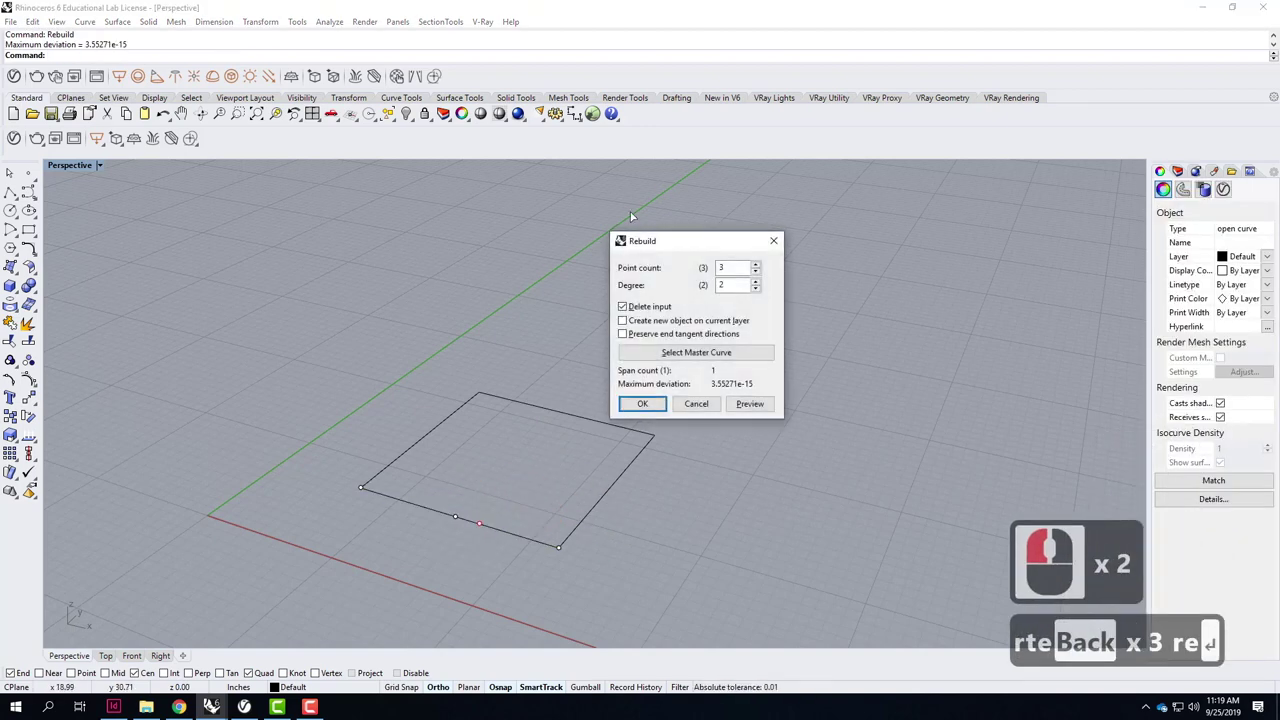
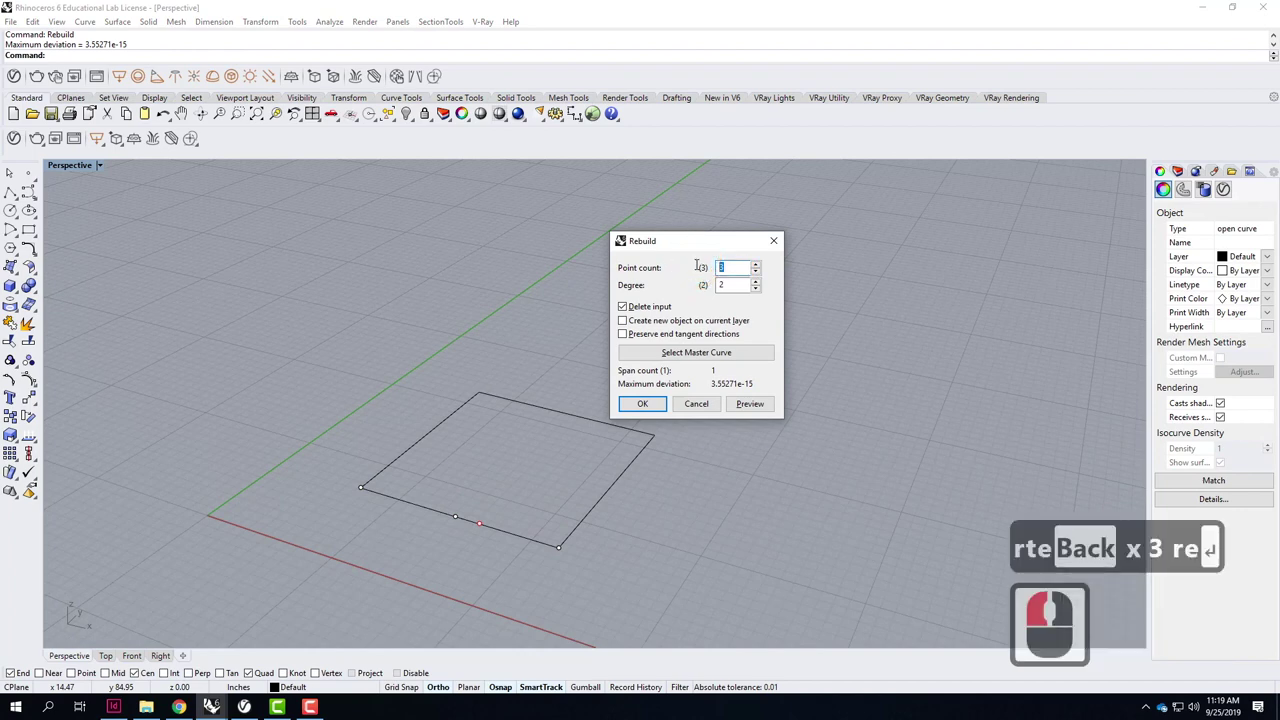
# Rebuild the front edge with a point count of 7.
pyautogui.press('5')
pyautogui.press('BackSpace')
pyautogui.press('7')
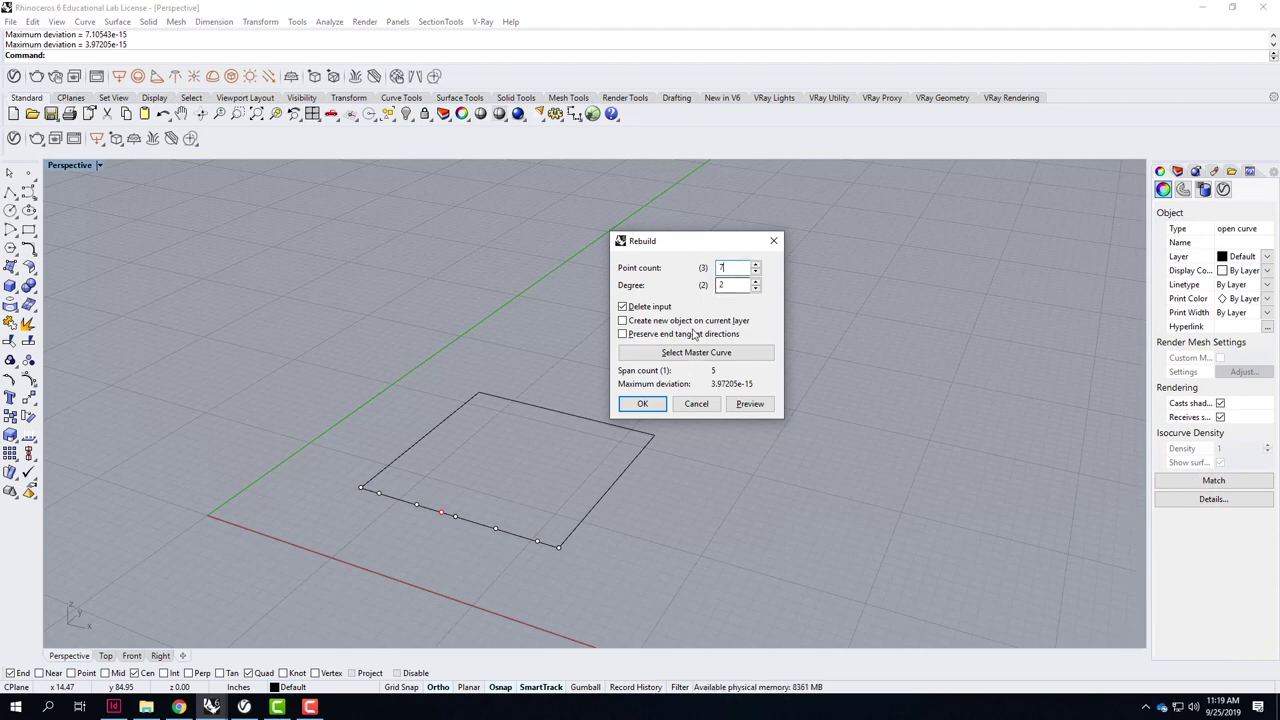
pyautogui.click(655, 414)
# Show the edge's control points, pull one into a wave, then undo back to straight.
pyautogui.click(480, 563)
pyautogui.click(506, 540)
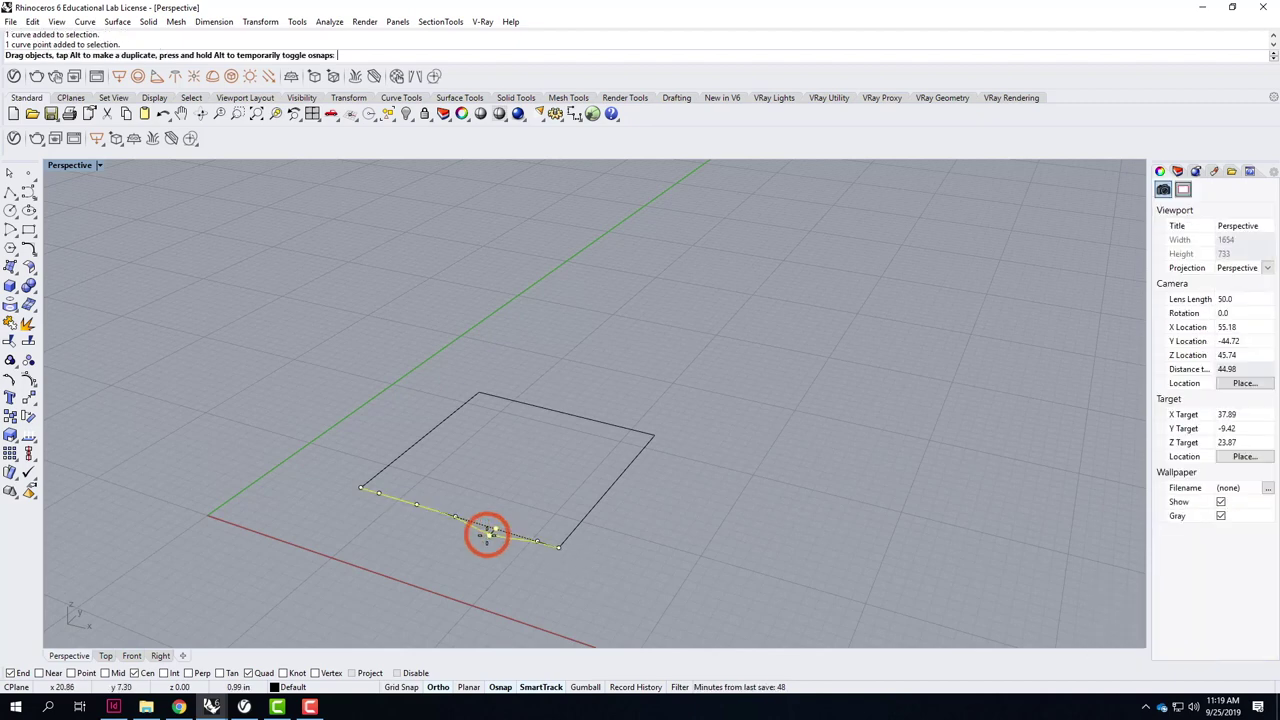
pyautogui.click(489, 544)
pyautogui.click(482, 506)
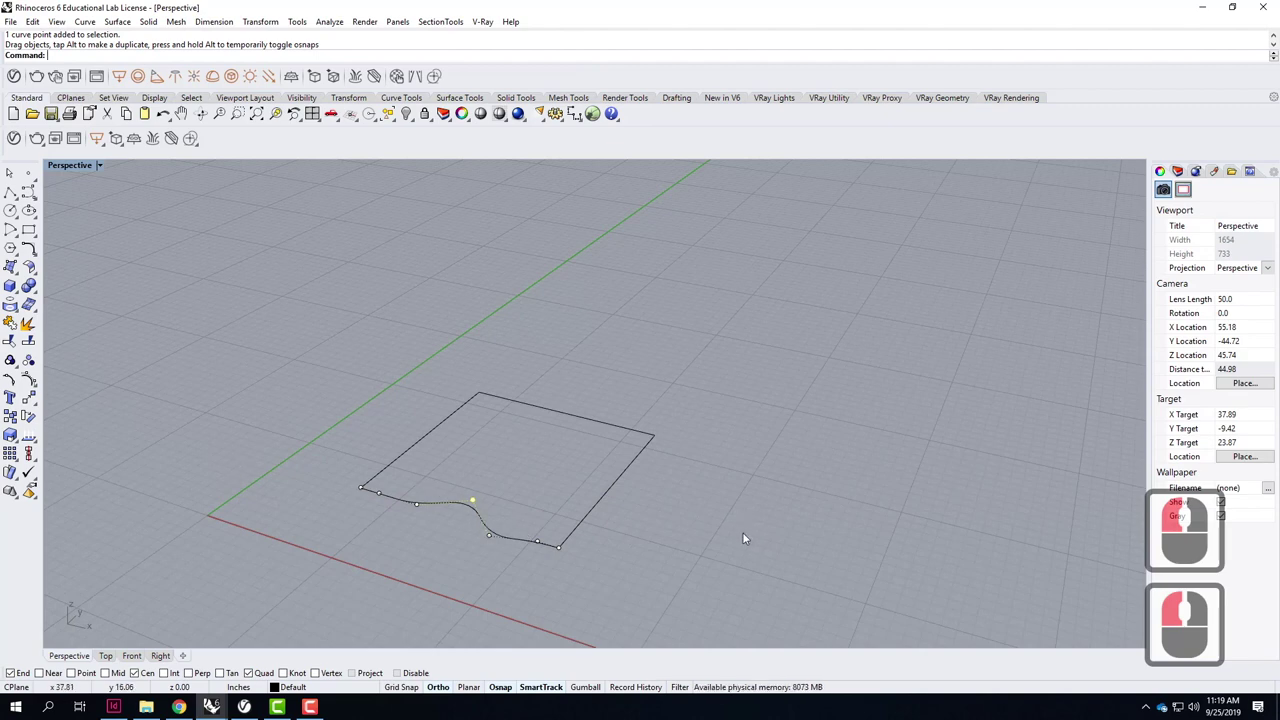
pyautogui.press('ctrl+z')
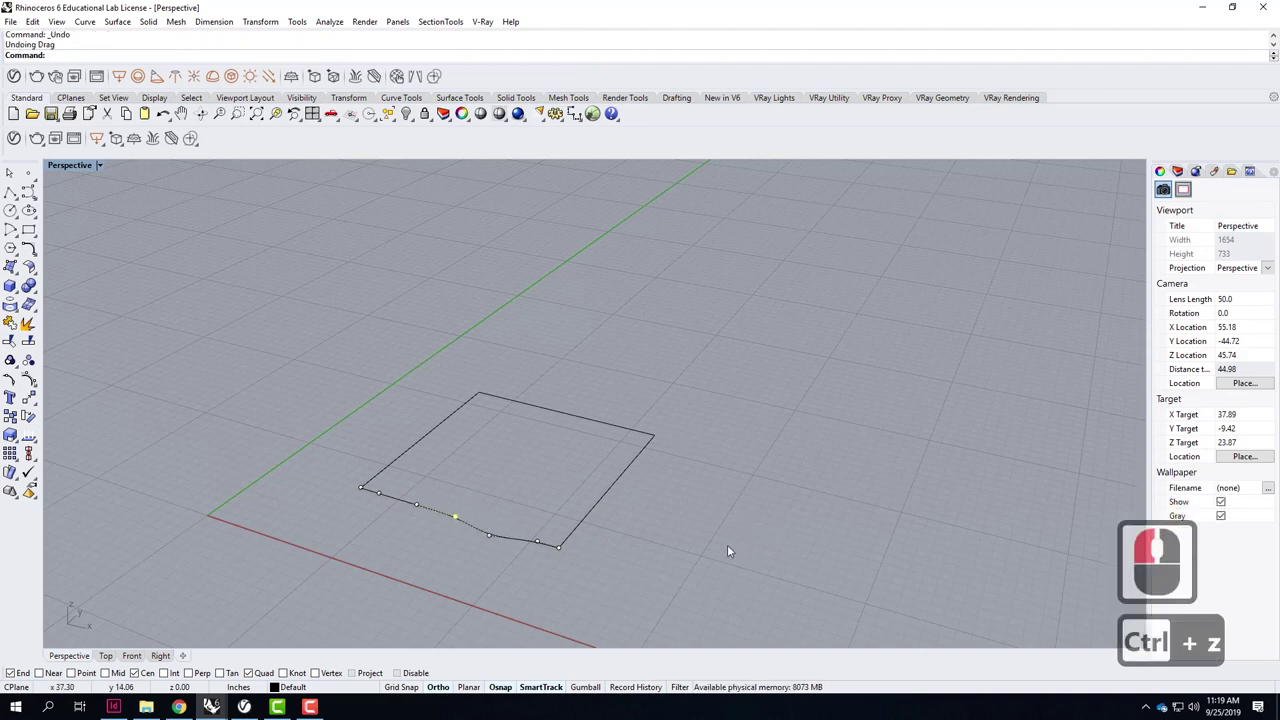
pyautogui.press('ctrl+z')
pyautogui.click(721, 543)
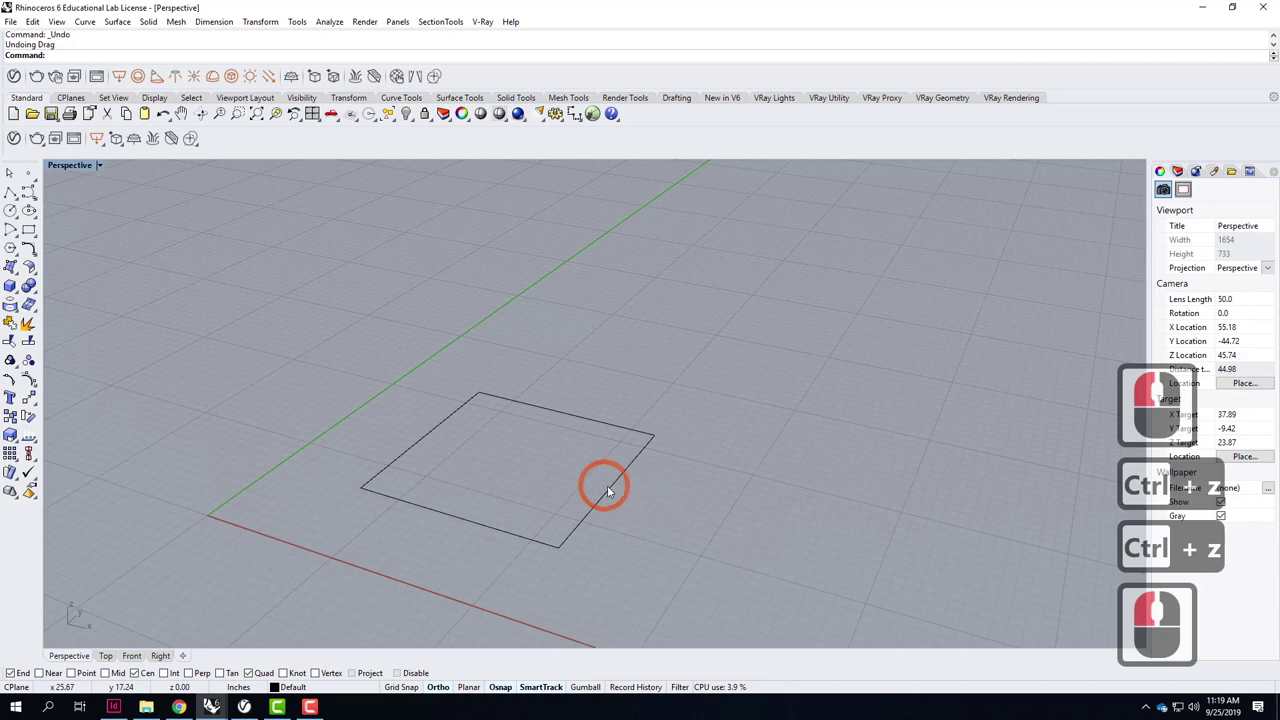
# Rebuild the other three edges of the square with extra control points.
pyautogui.click(620, 492)
pyautogui.click(578, 425)
pyautogui.doubleClick(447, 433)
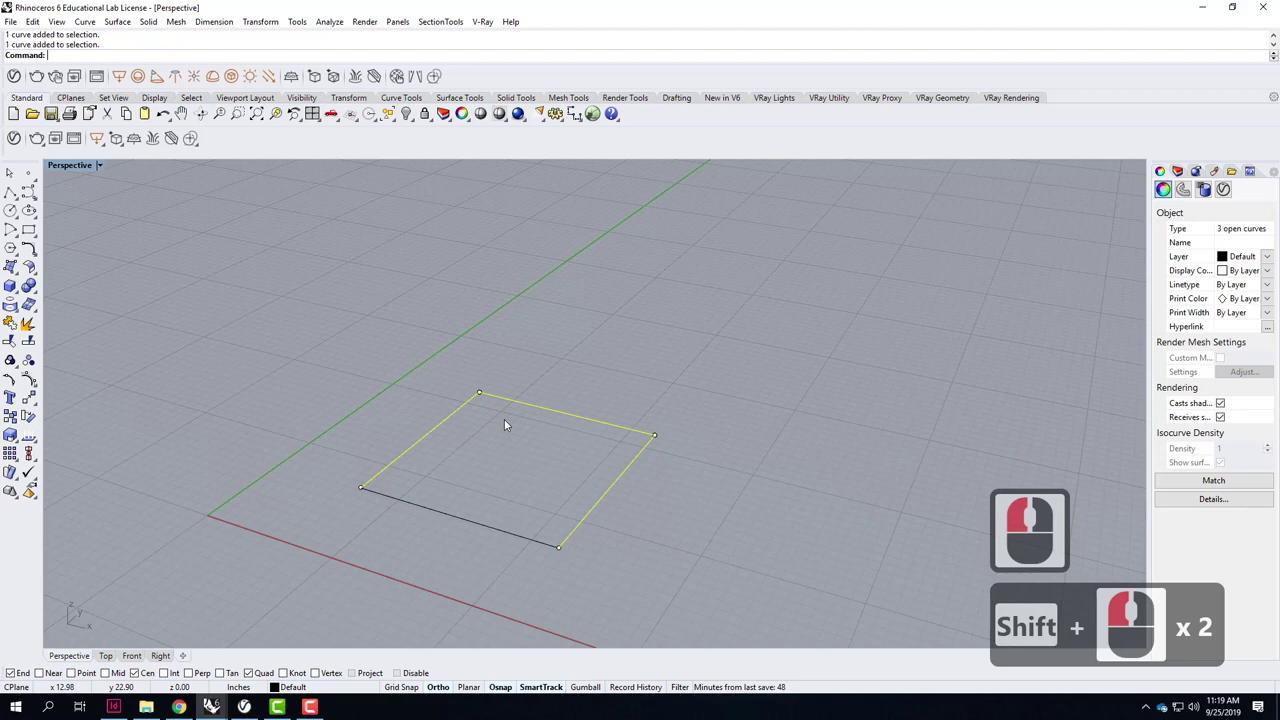
pyautogui.write('(new tile, cut off)')
pyautogui.press('Return')
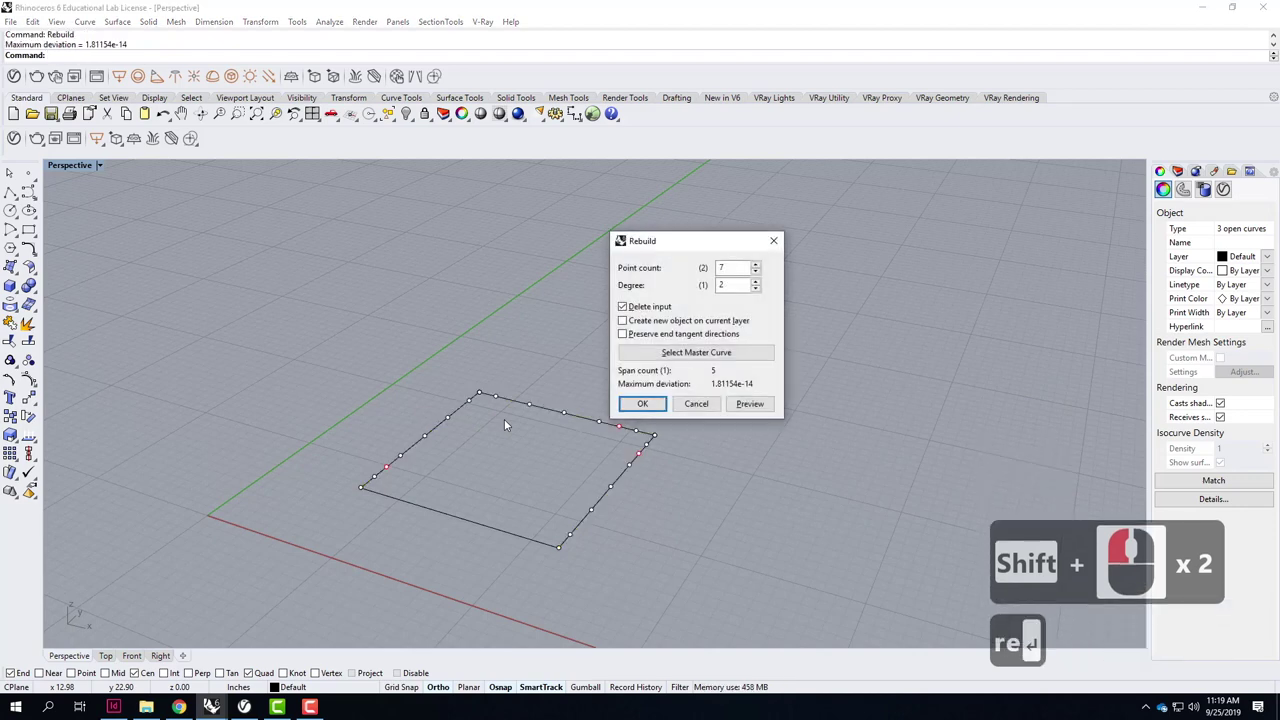
pyautogui.click(656, 400)
pyautogui.click(727, 500)
pyautogui.click(503, 536)
pyautogui.click(296, 314)
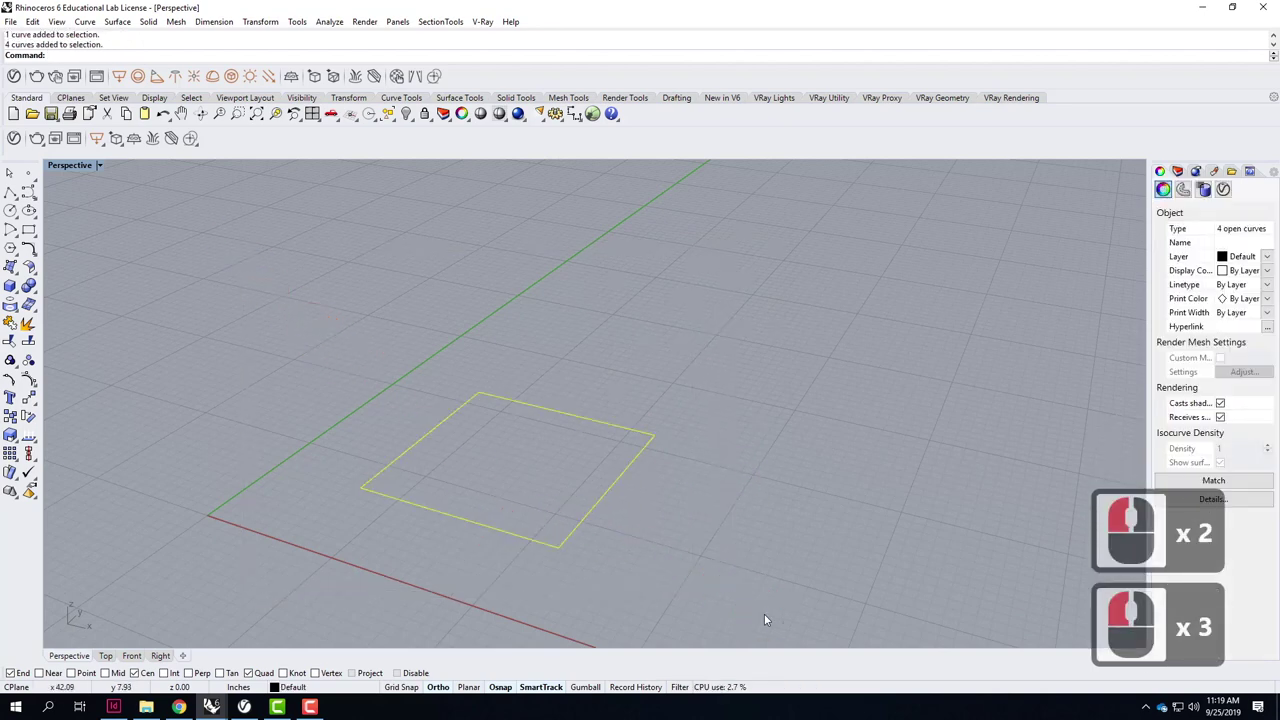
# Select the bottom, right and top sides in turn to check the rebuilt edges.
pyautogui.doubleClick(436, 508)
pyautogui.click(442, 519)
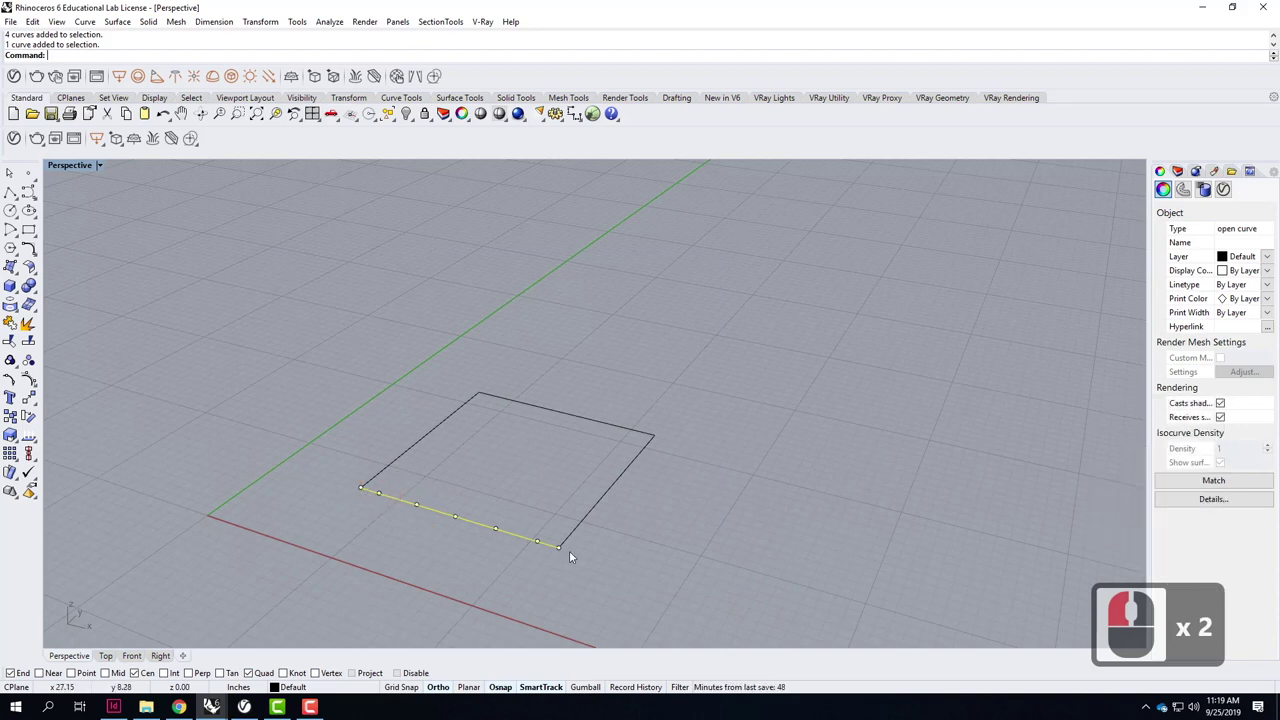
pyautogui.click(646, 554)
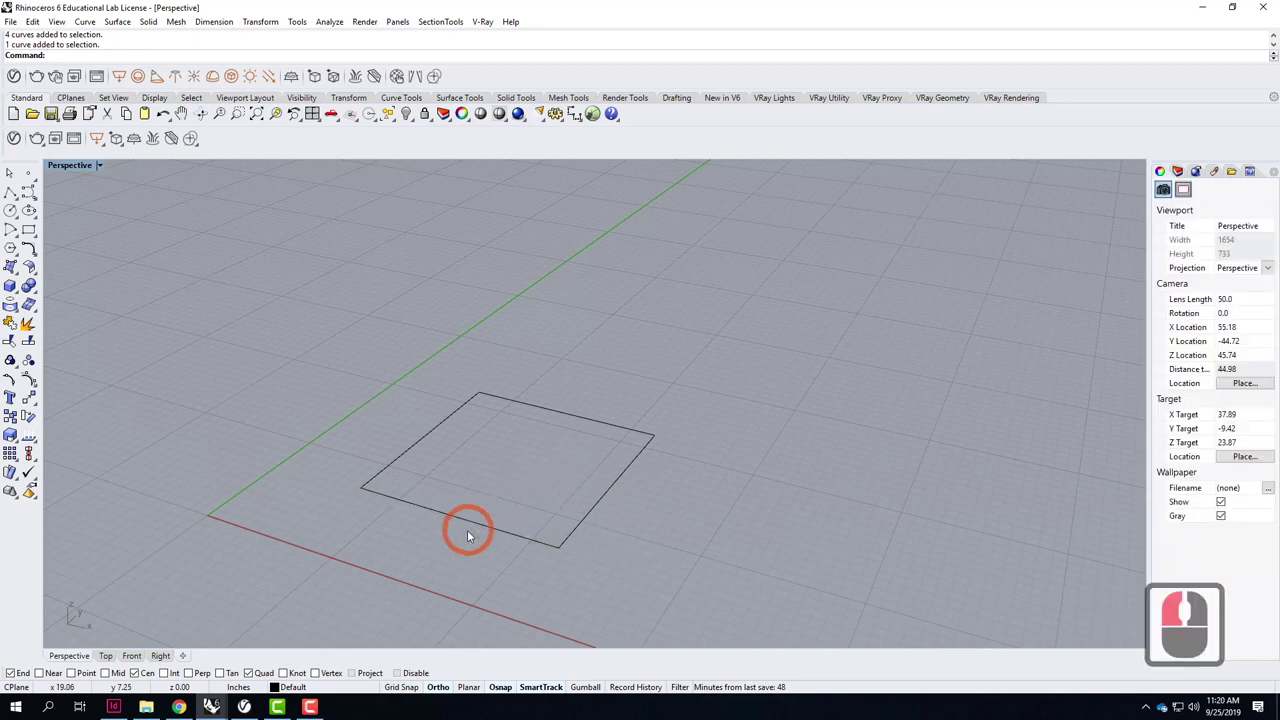
pyautogui.click(463, 523)
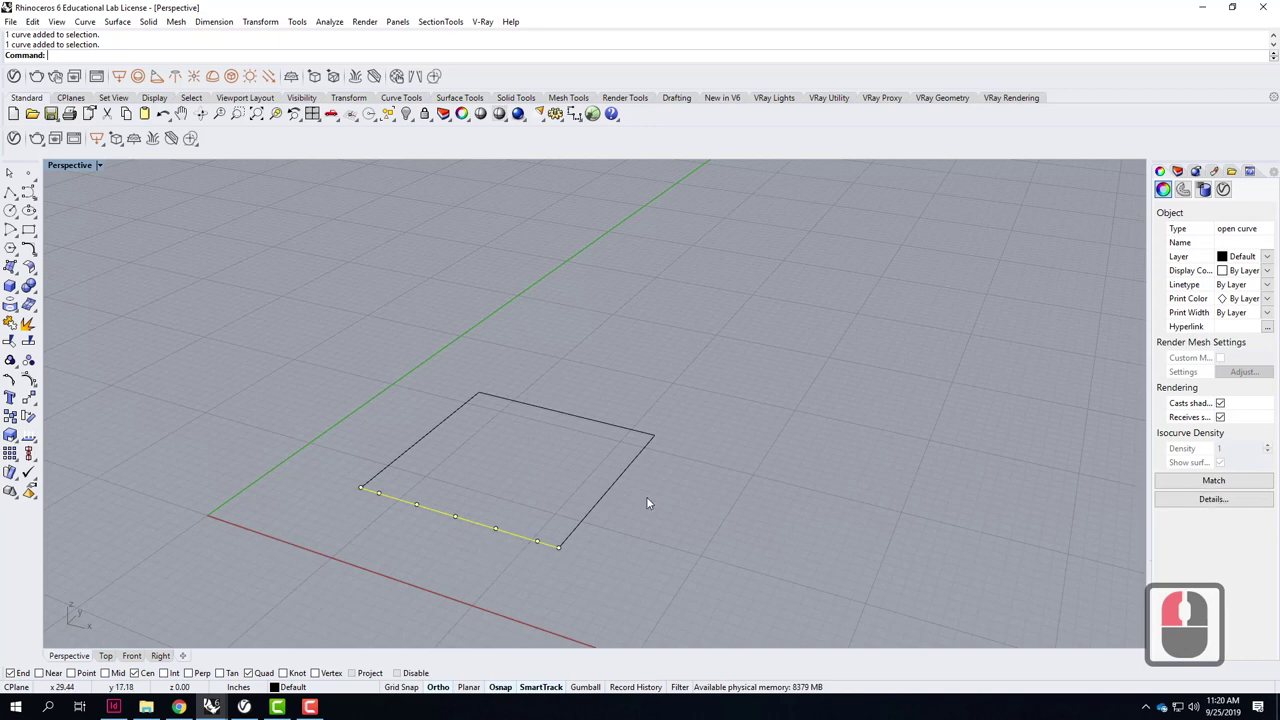
pyautogui.click(650, 504)
pyautogui.click(627, 498)
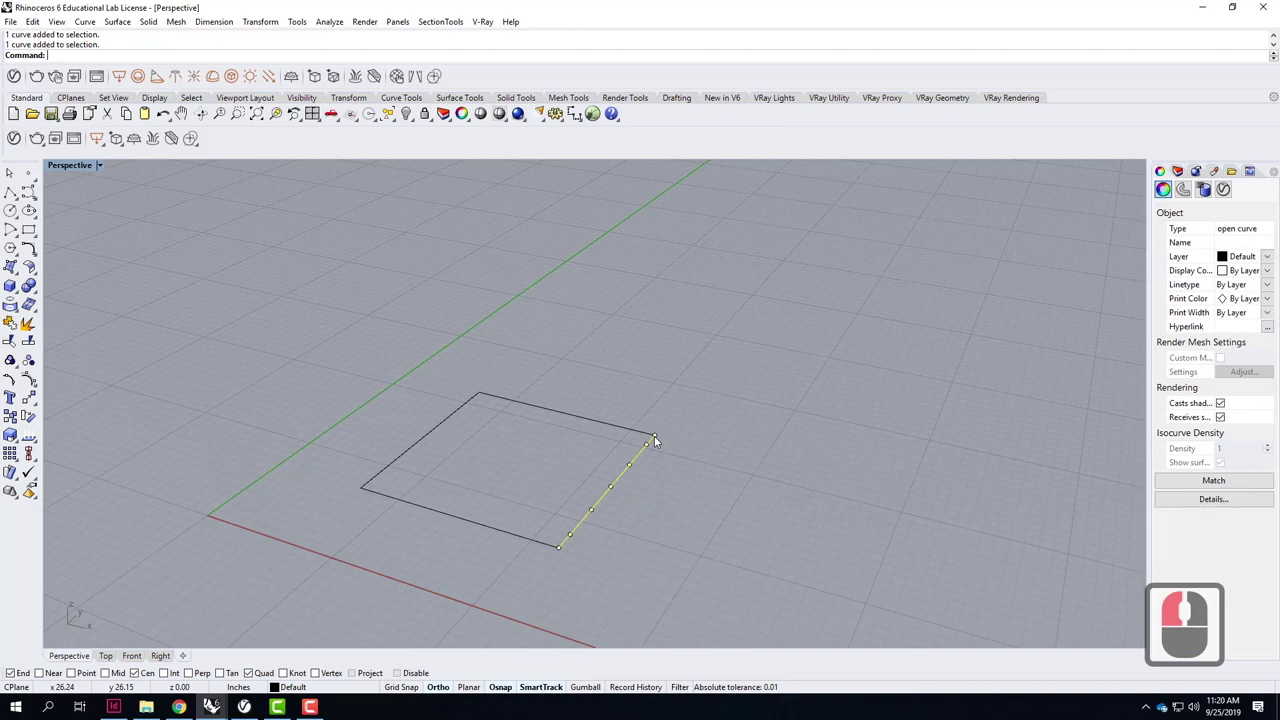
pyautogui.click(578, 423)
pyautogui.click(630, 471)
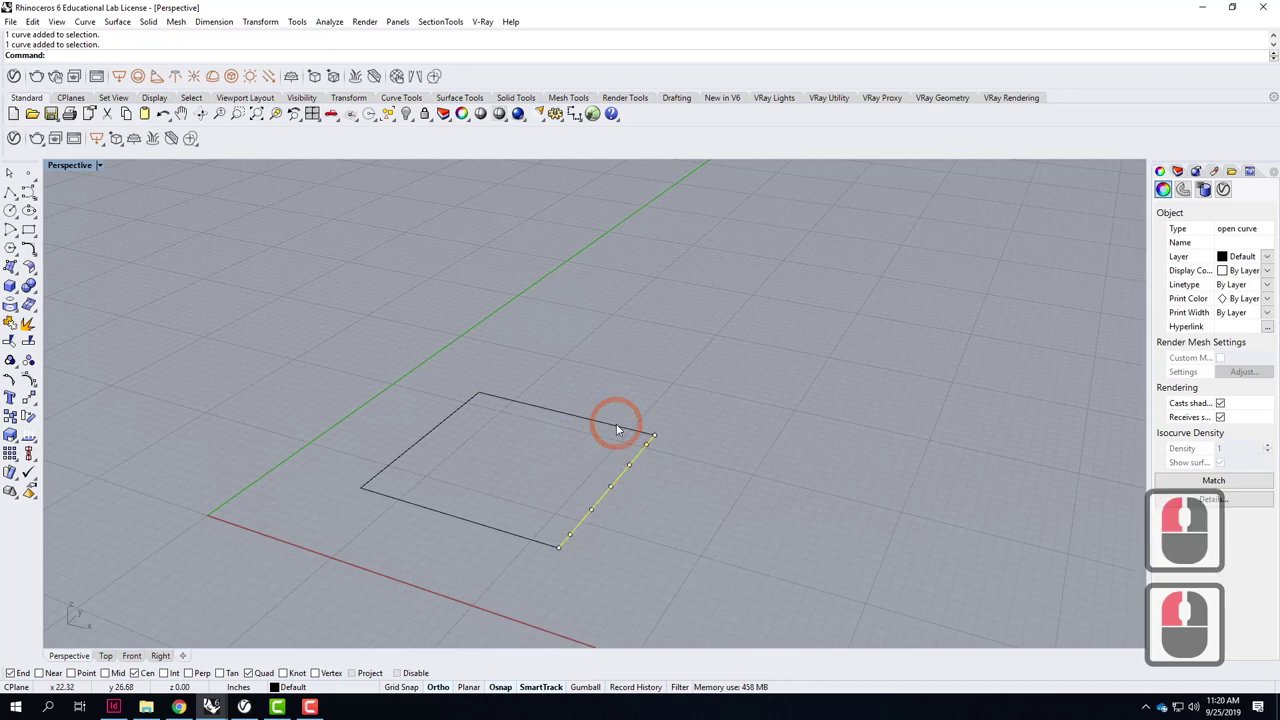
pyautogui.click(625, 438)
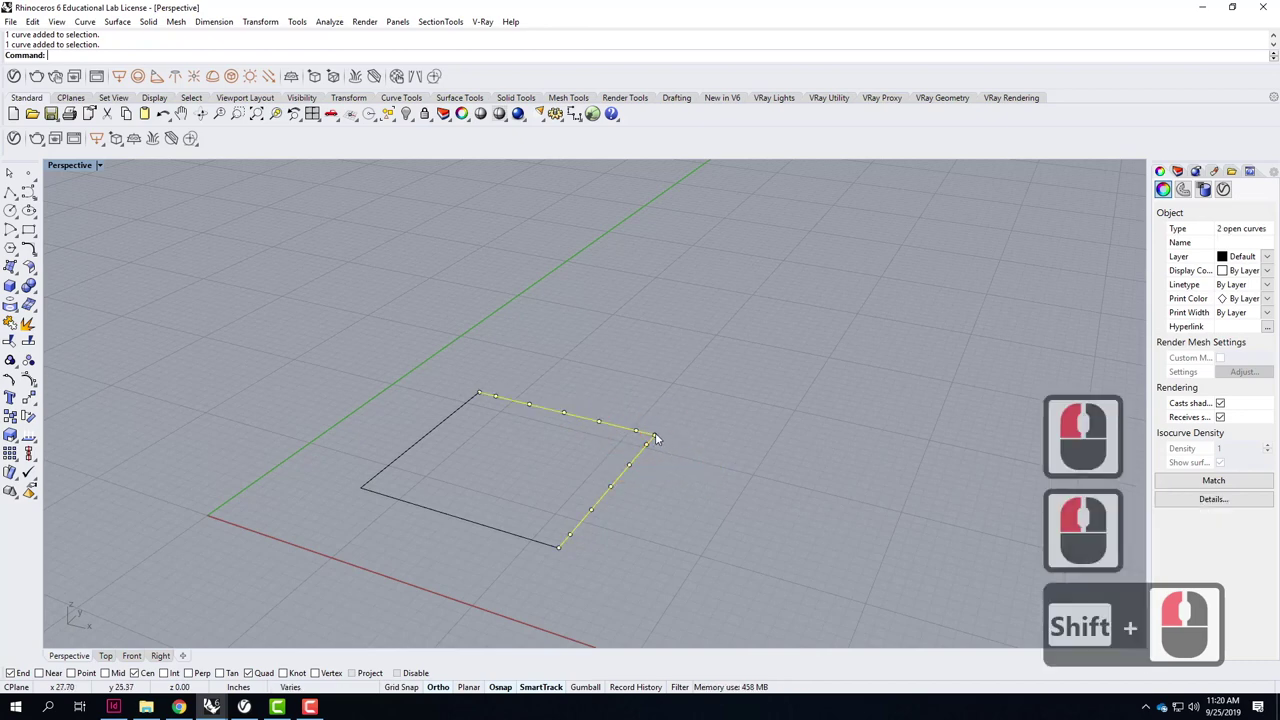
pyautogui.click(680, 478)
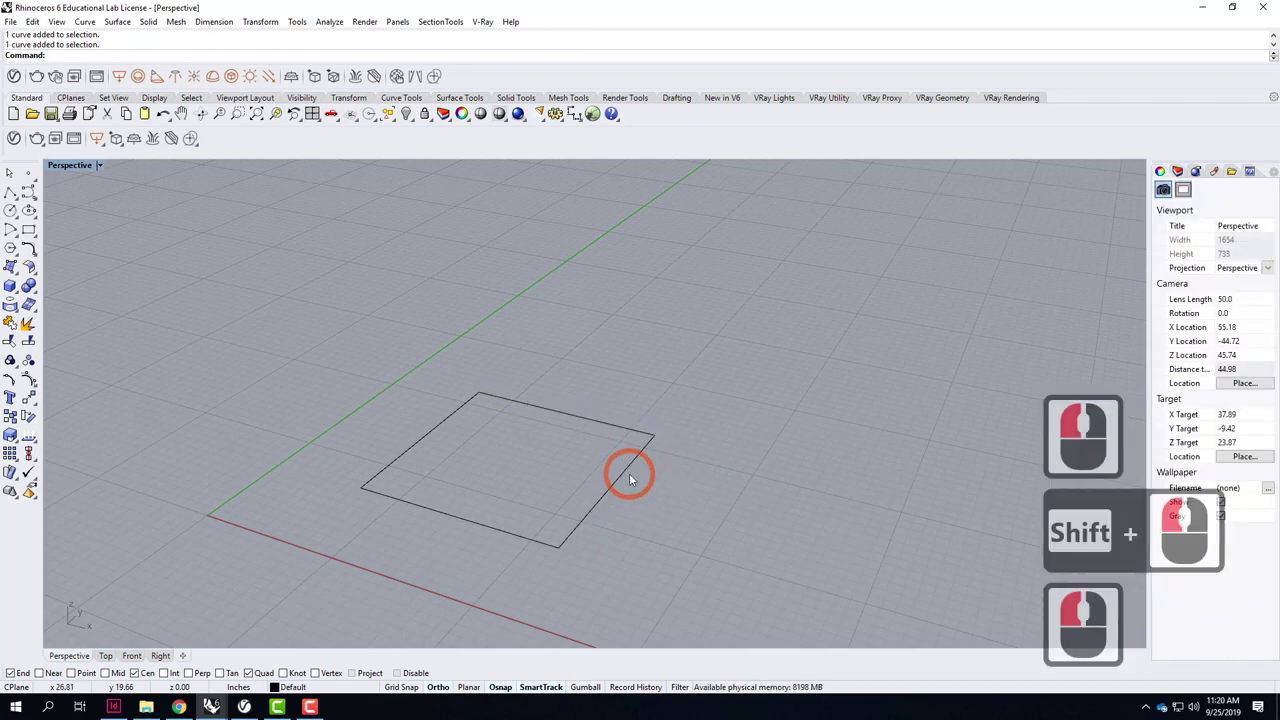
pyautogui.click(633, 474)
pyautogui.click(617, 434)
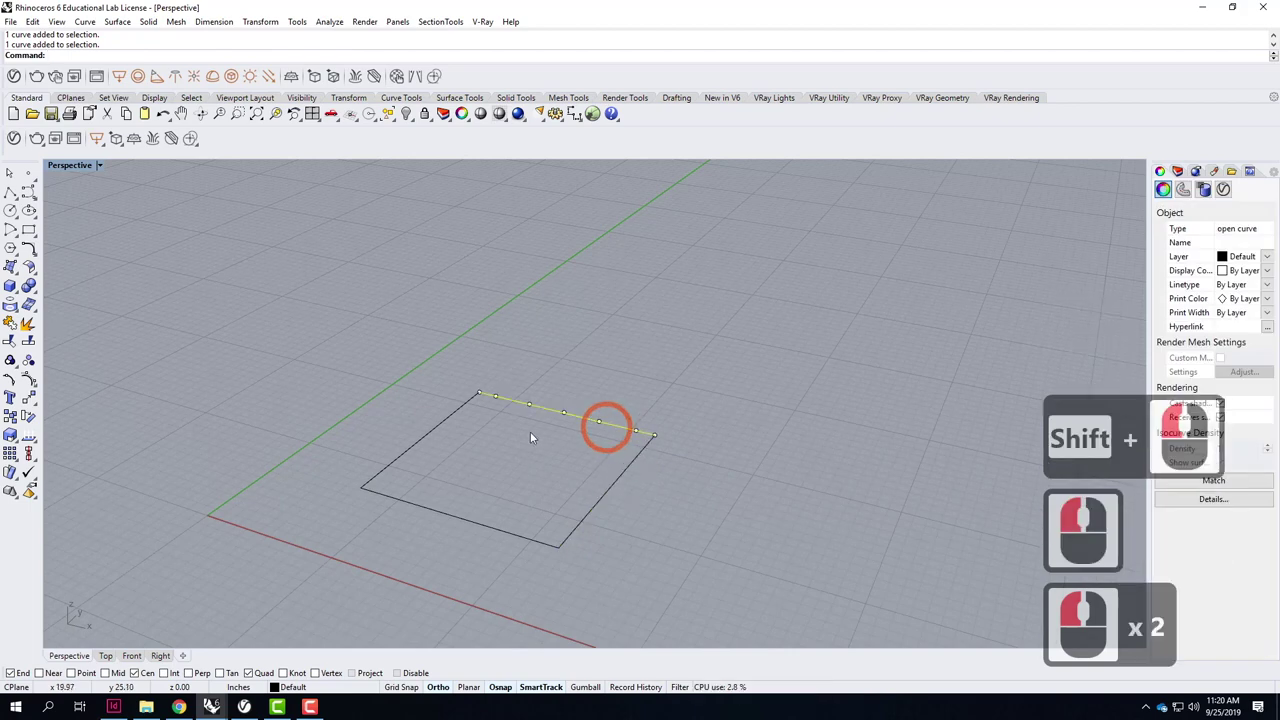
pyautogui.click(720, 467)
pyautogui.click(617, 507)
# Switch to the four-viewport layout with top, front, right and perspective views.
pyautogui.click(80, 171)
pyautogui.click(257, 208)
pyautogui.click(364, 344)
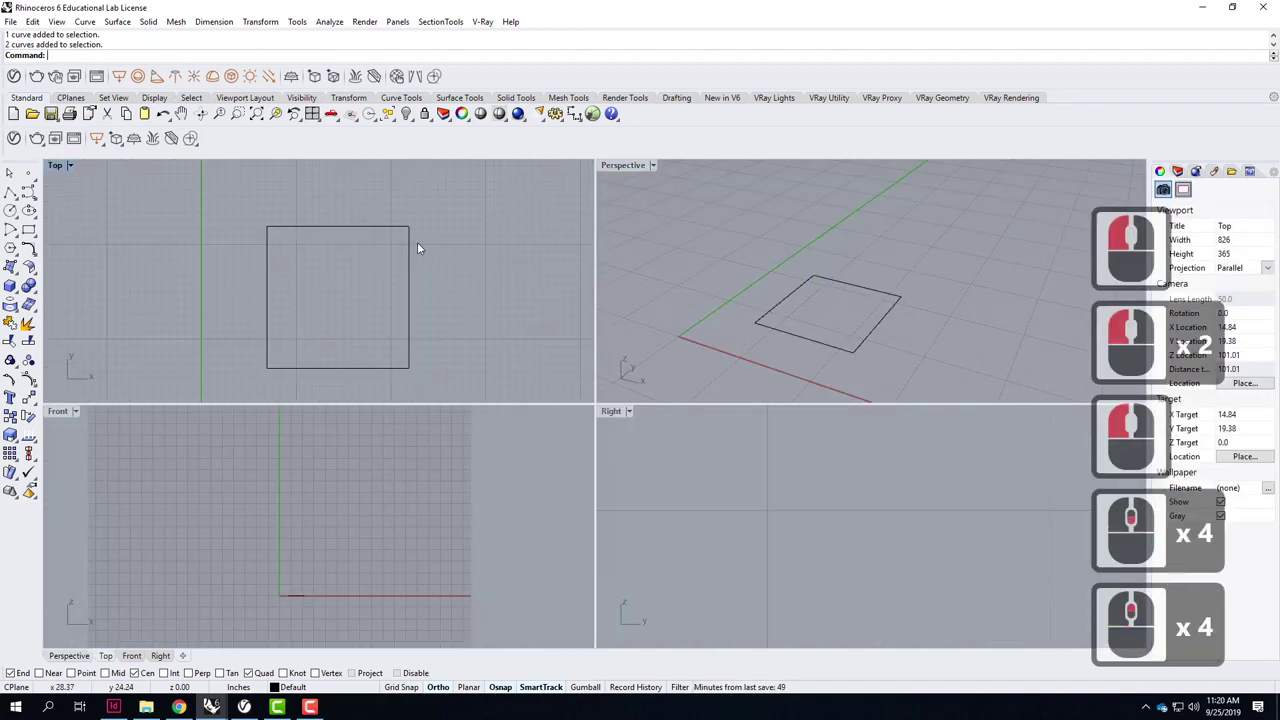
pyautogui.click(418, 242)
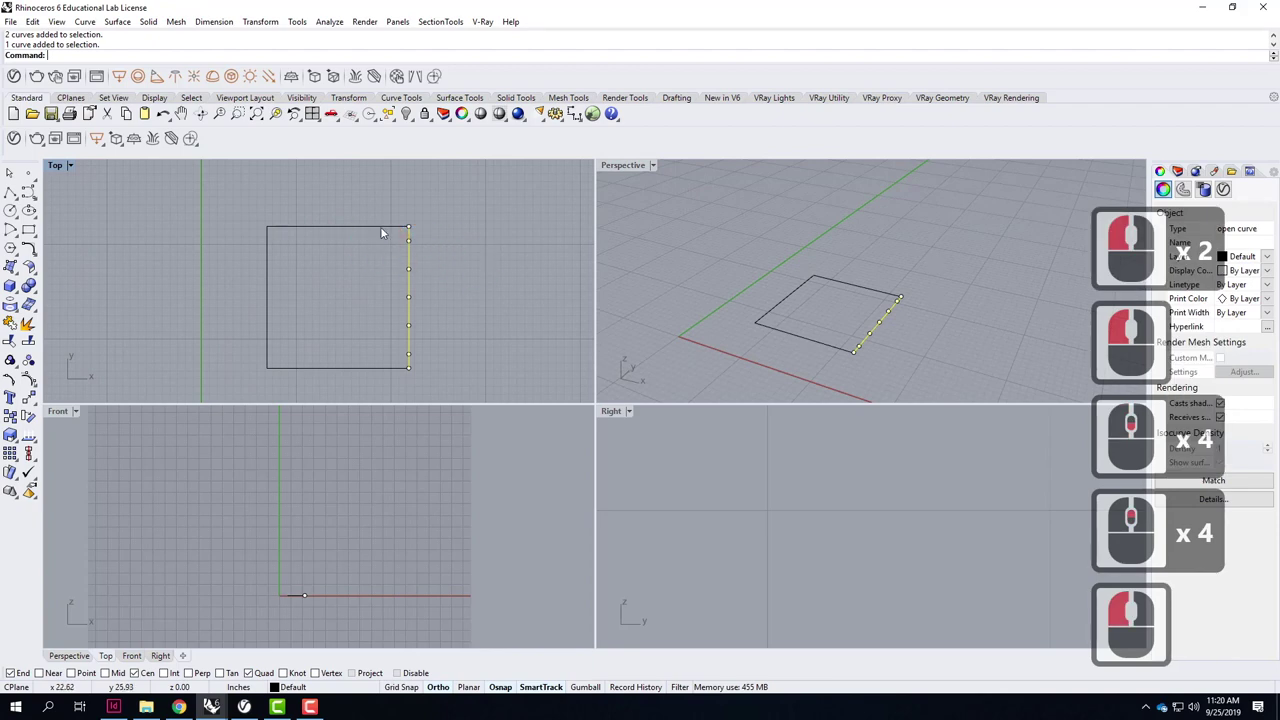
pyautogui.click(468, 207)
pyautogui.click(369, 288)
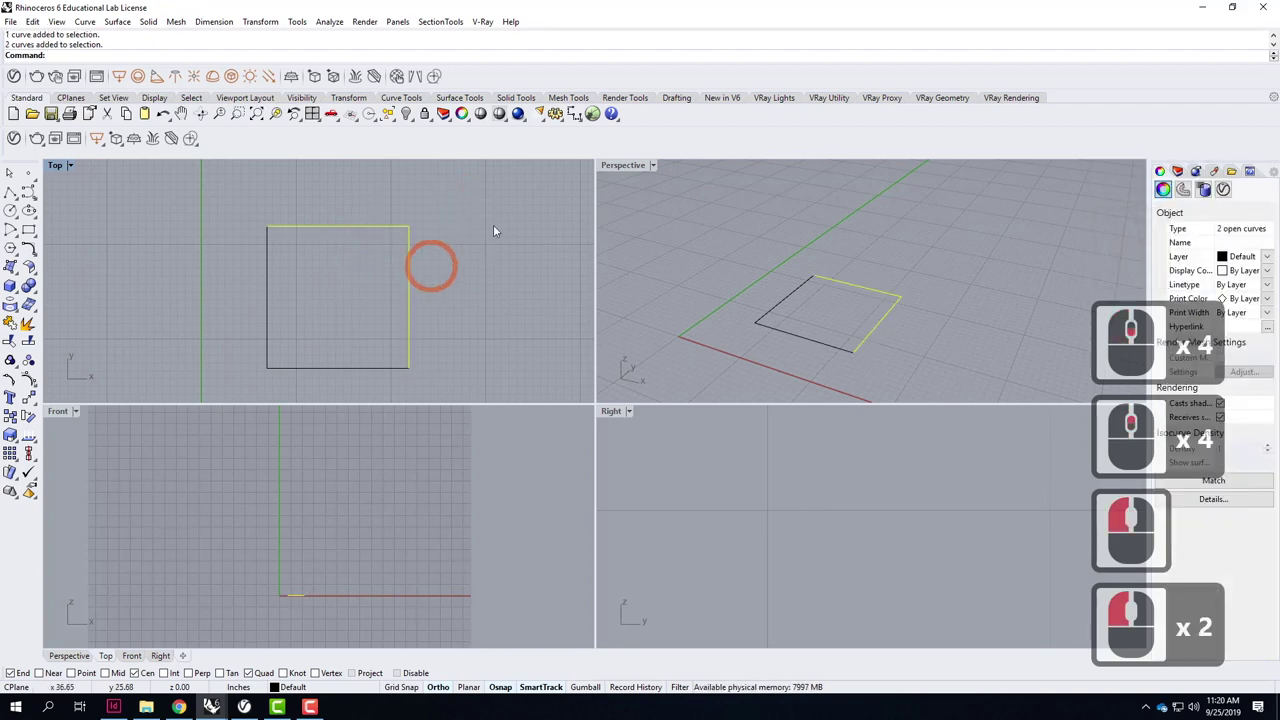
pyautogui.click(392, 287)
pyautogui.click(485, 242)
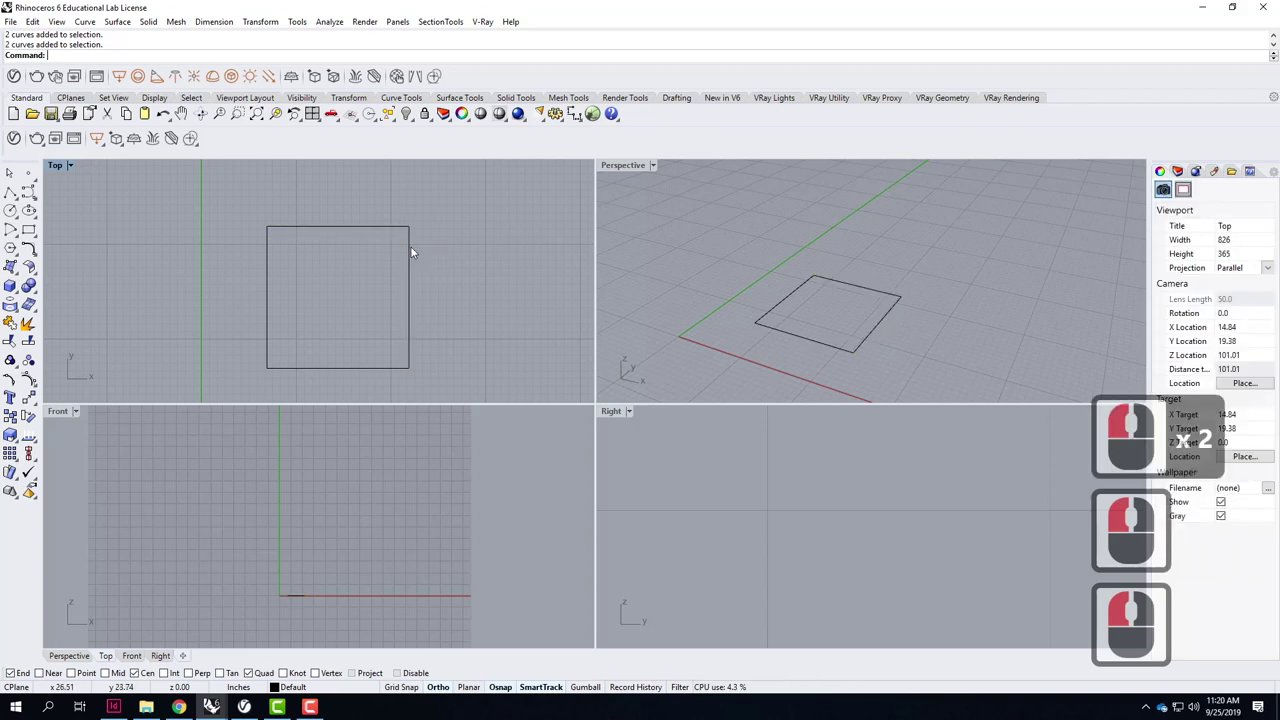
# Maximize the Top view and select the shared top-right corner control point.
pyautogui.click(415, 253)
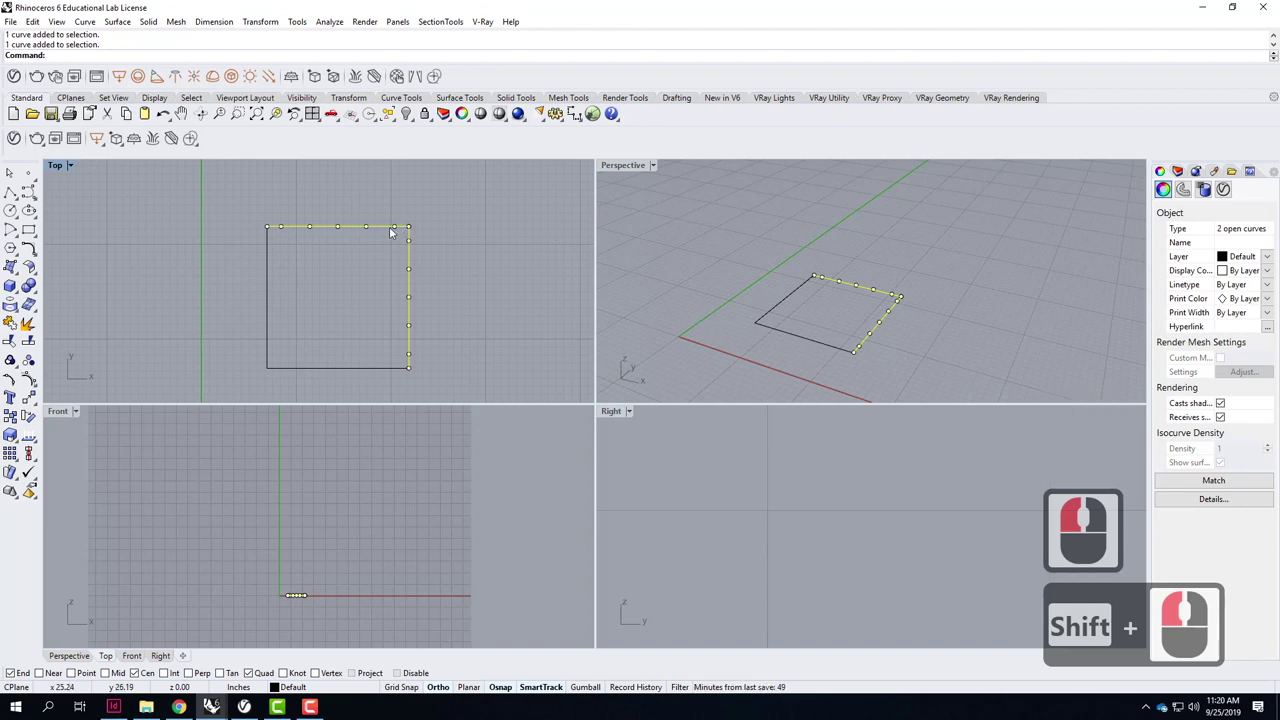
pyautogui.click(62, 175)
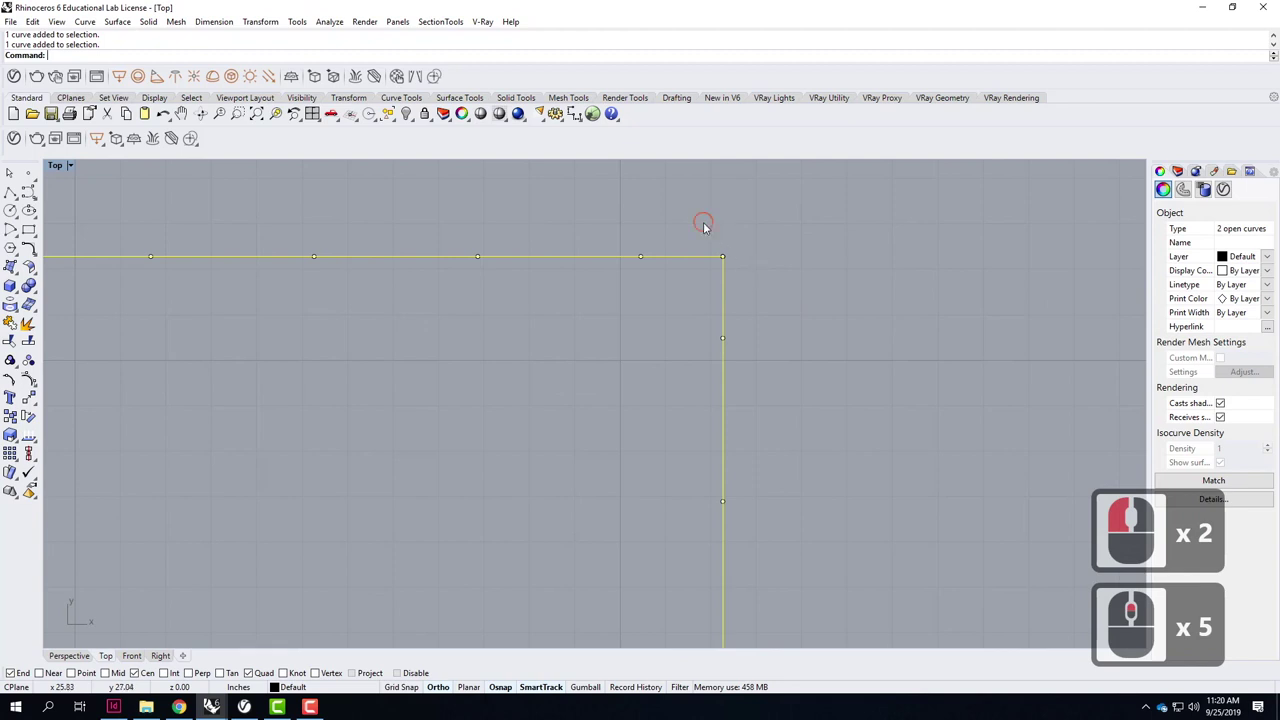
pyautogui.click(744, 268)
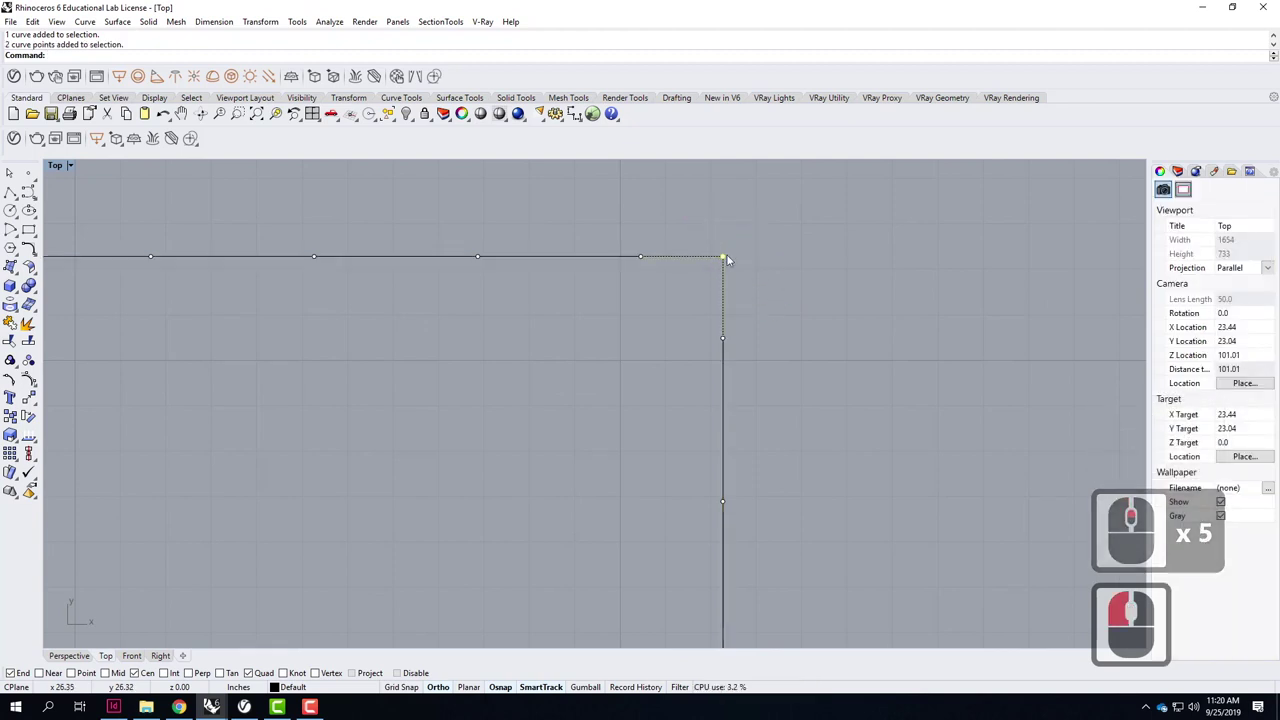
pyautogui.click(728, 259)
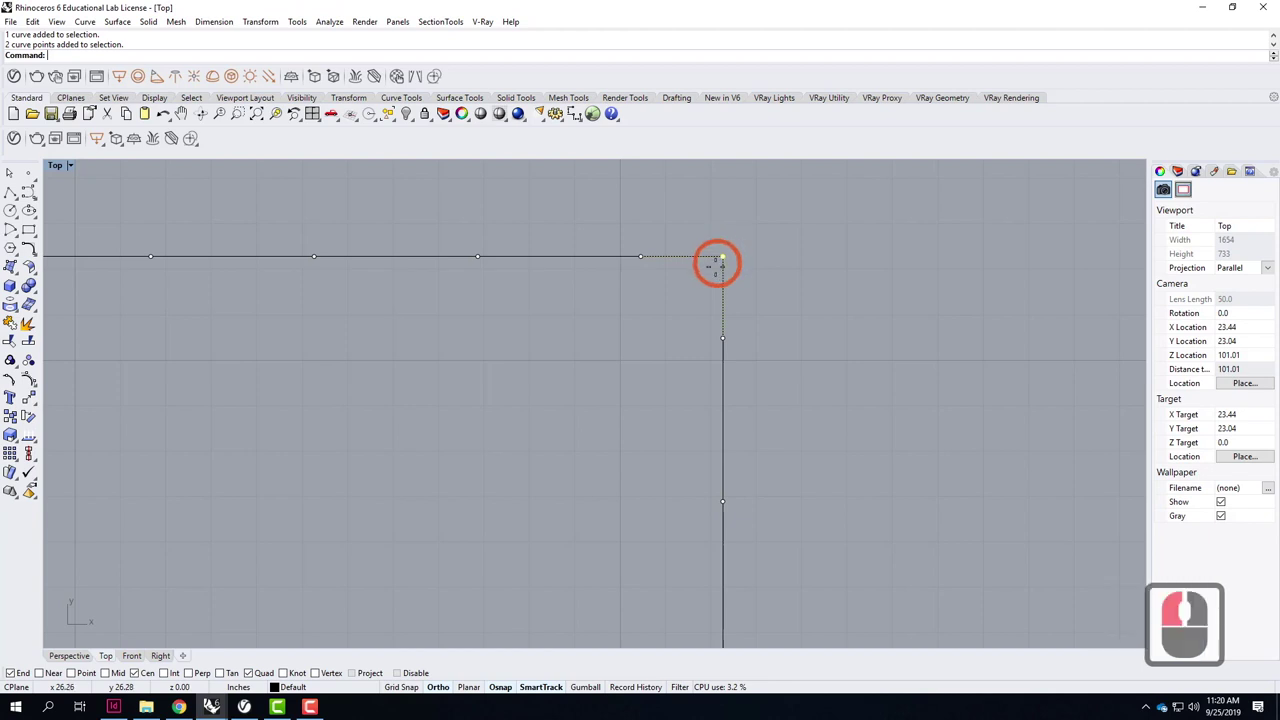
pyautogui.click(720, 280)
# Move the corner point inward to round the top-right corner, then cancel Rebuild.
pyautogui.click(515, 575)
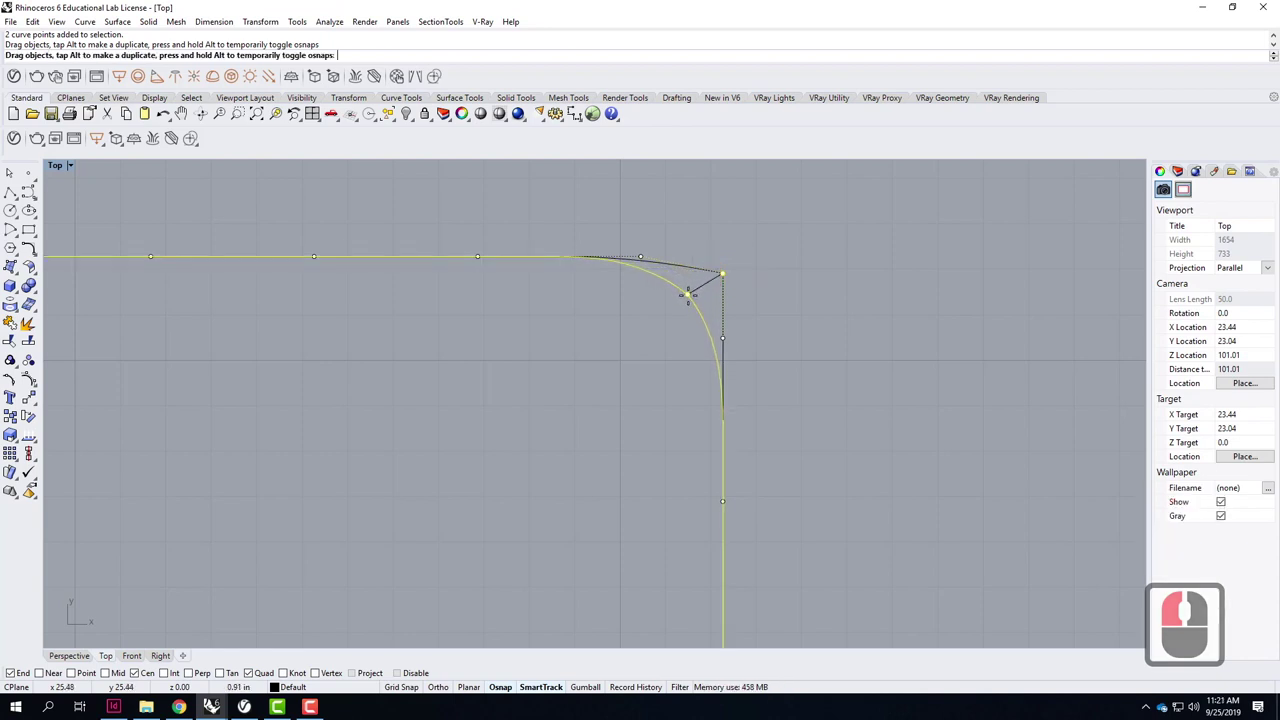
pyautogui.click(691, 310)
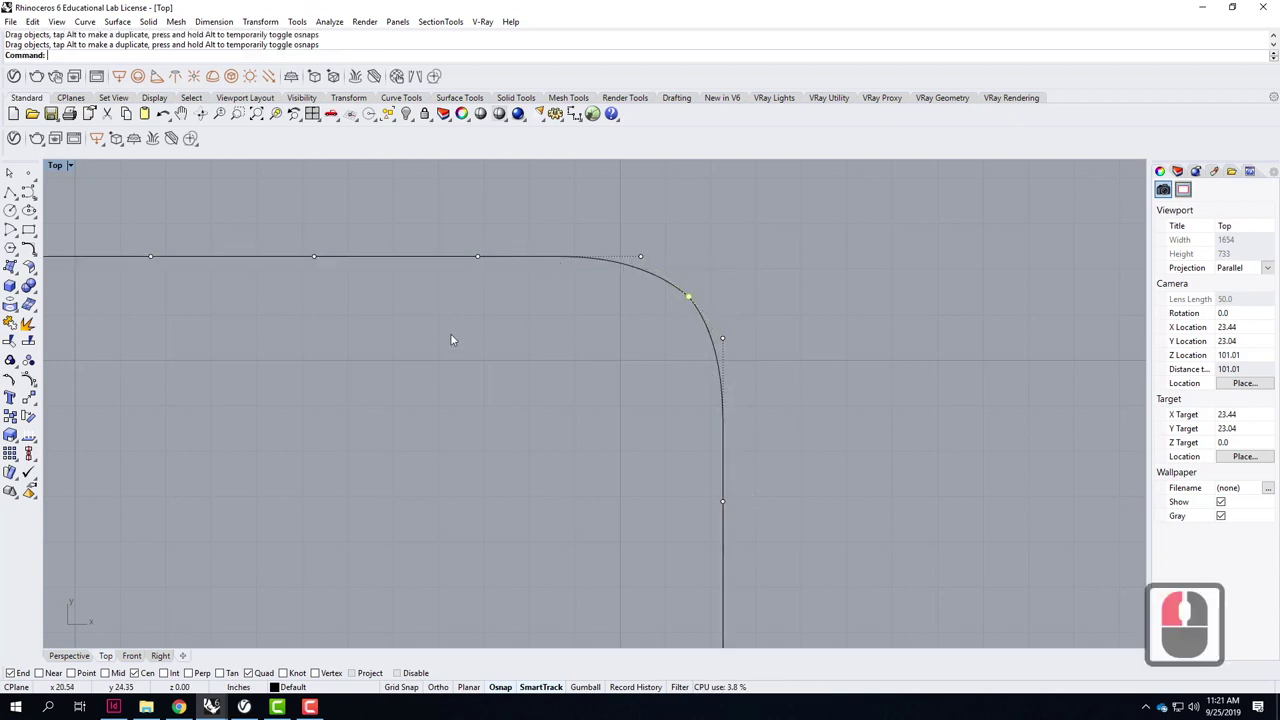
pyautogui.click(476, 342)
pyautogui.middleClick(835, 402)
pyautogui.middleClick(835, 402)
pyautogui.press('Escape')
pyautogui.press('Escape')
pyautogui.press('Escape')
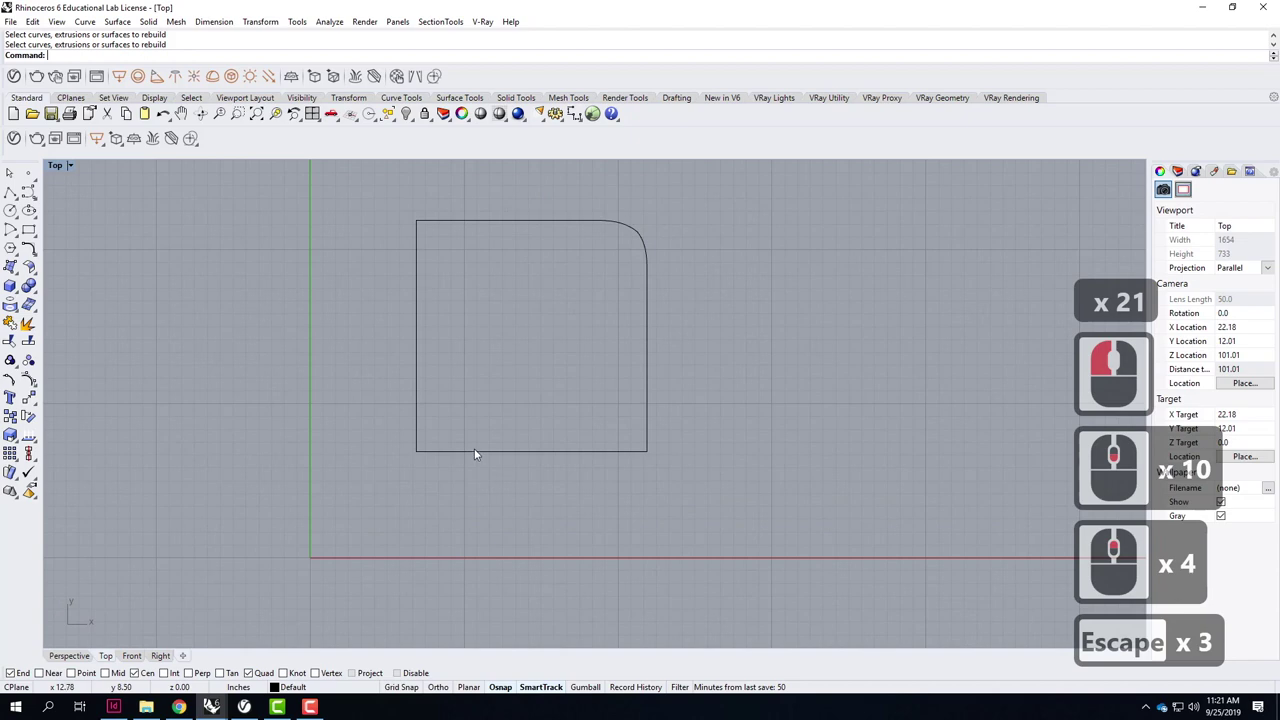
# Move the top-left corner point inward to round that corner.
pyautogui.click(478, 455)
pyautogui.click(438, 395)
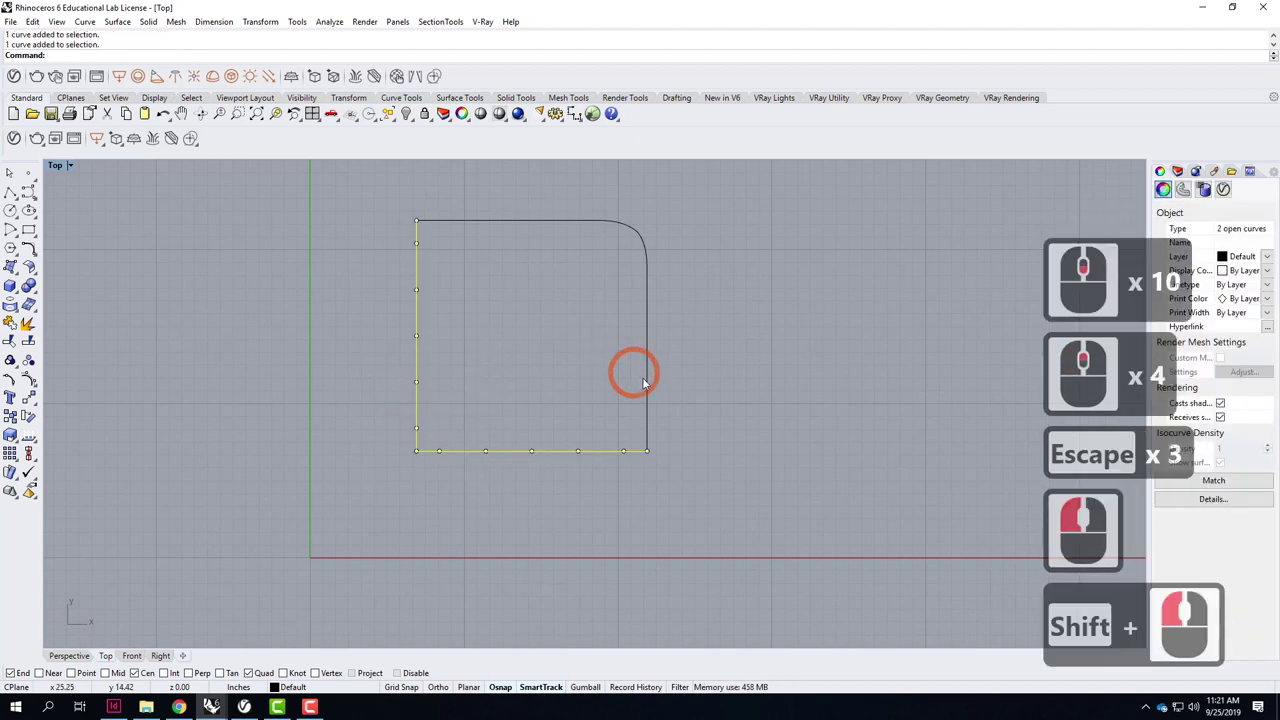
pyautogui.doubleClick(624, 343)
pyautogui.doubleClick(557, 232)
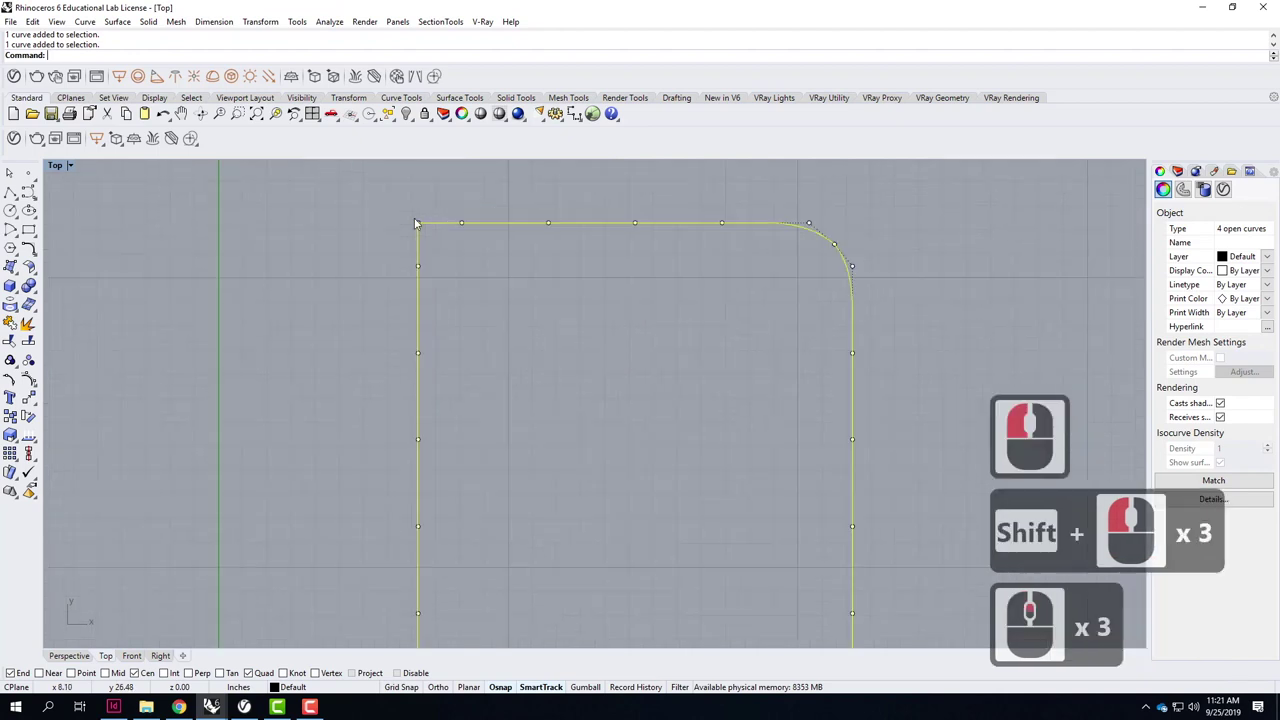
pyautogui.click(482, 280)
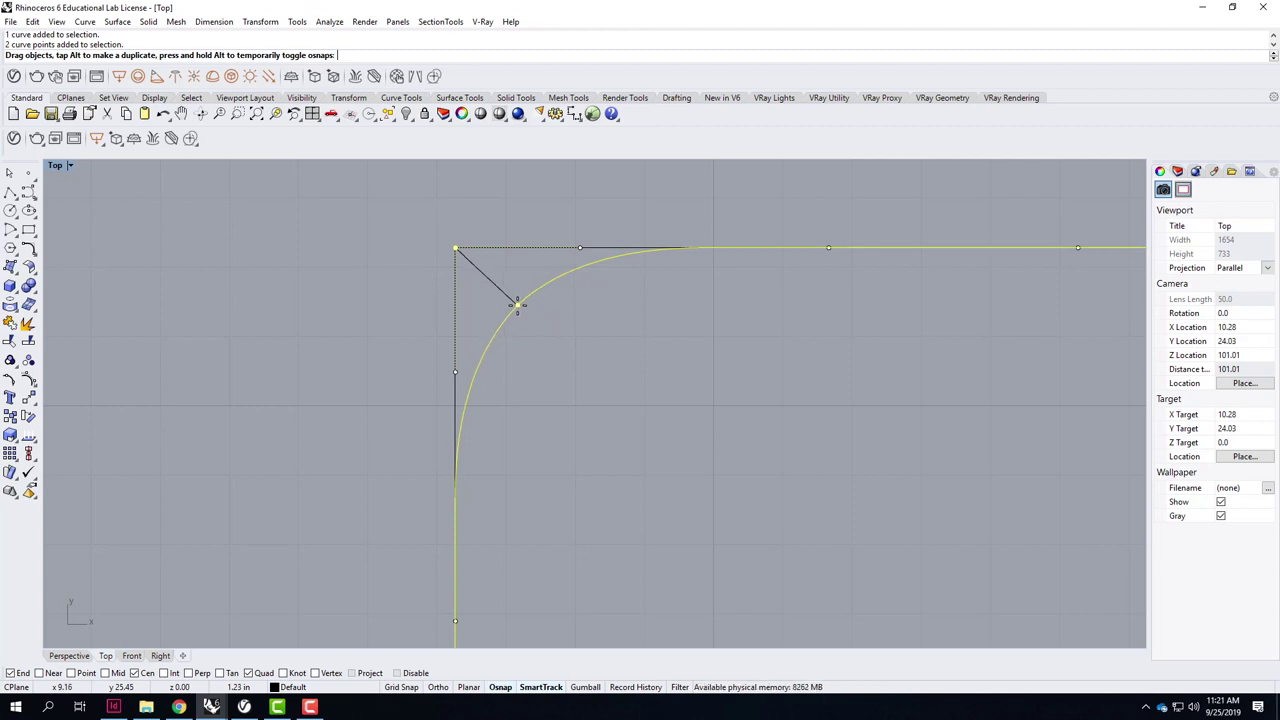
pyautogui.click(520, 305)
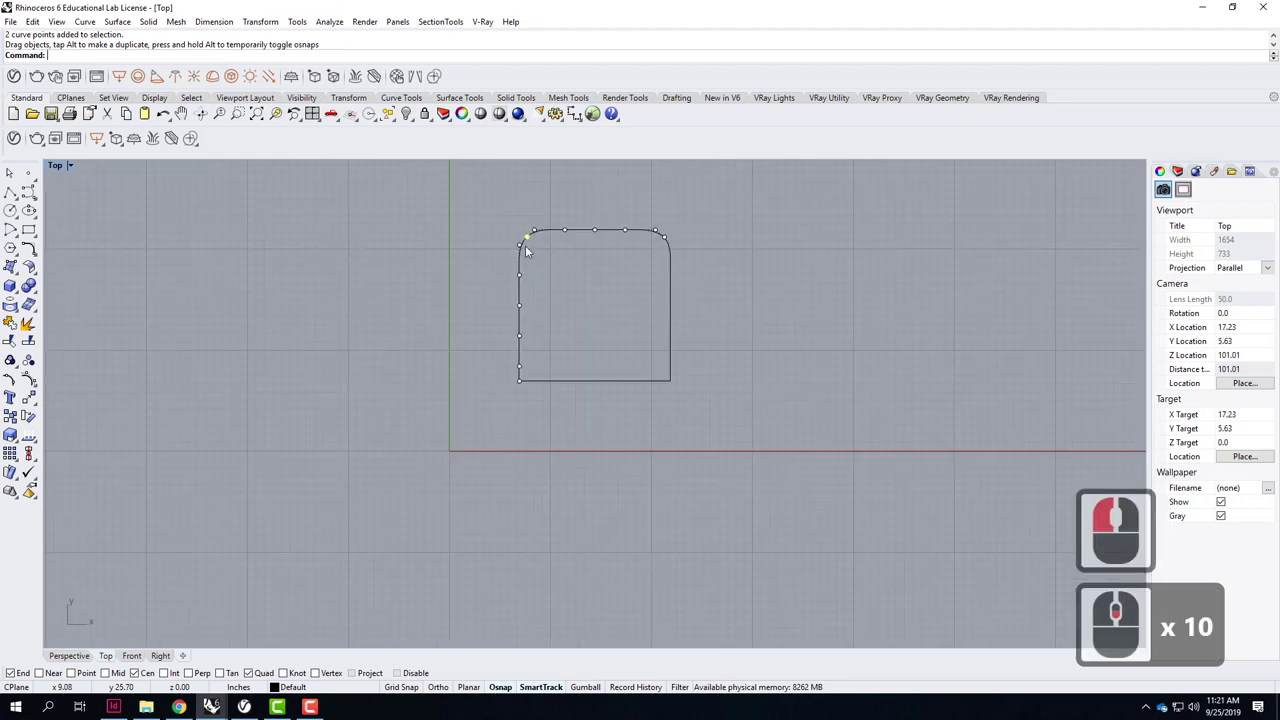
# Move the bottom-left corner point inward to round that corner.
pyautogui.click(606, 446)
pyautogui.click(567, 404)
pyautogui.click(511, 383)
pyautogui.click(553, 448)
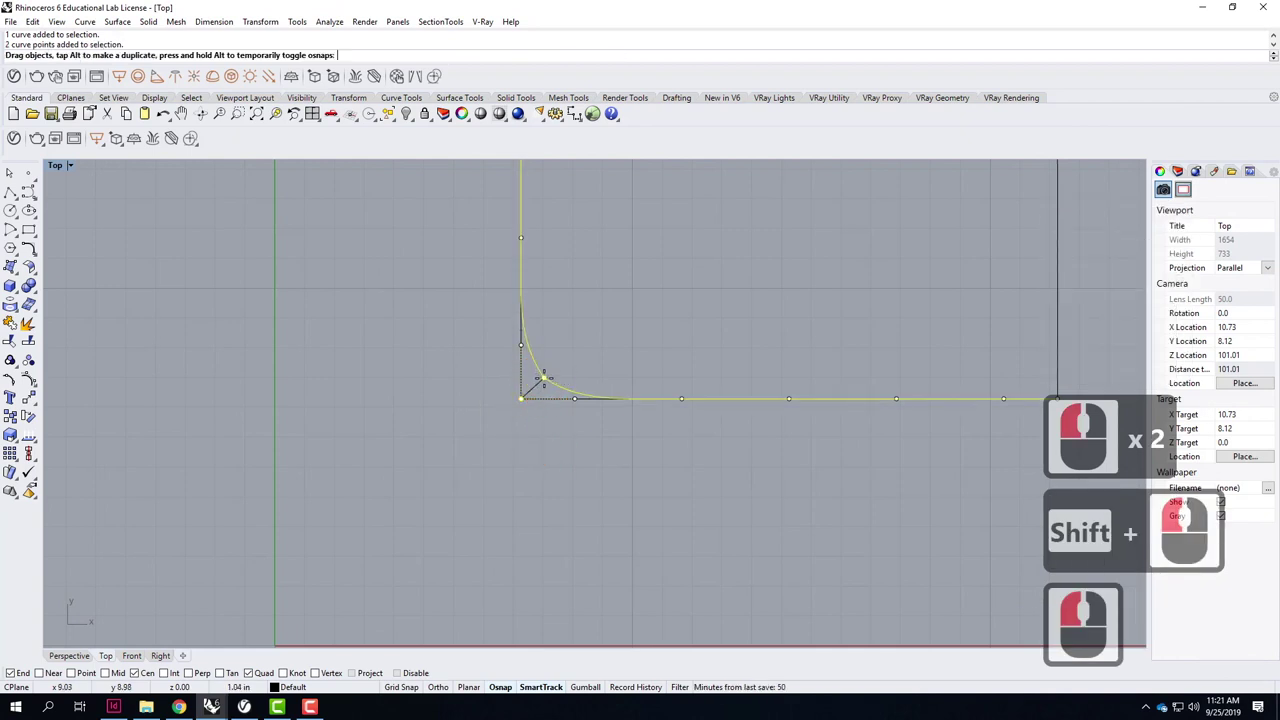
pyautogui.click(550, 382)
pyautogui.click(774, 461)
# Run Rebuild on the bottom side of the outline.
pyautogui.click(522, 459)
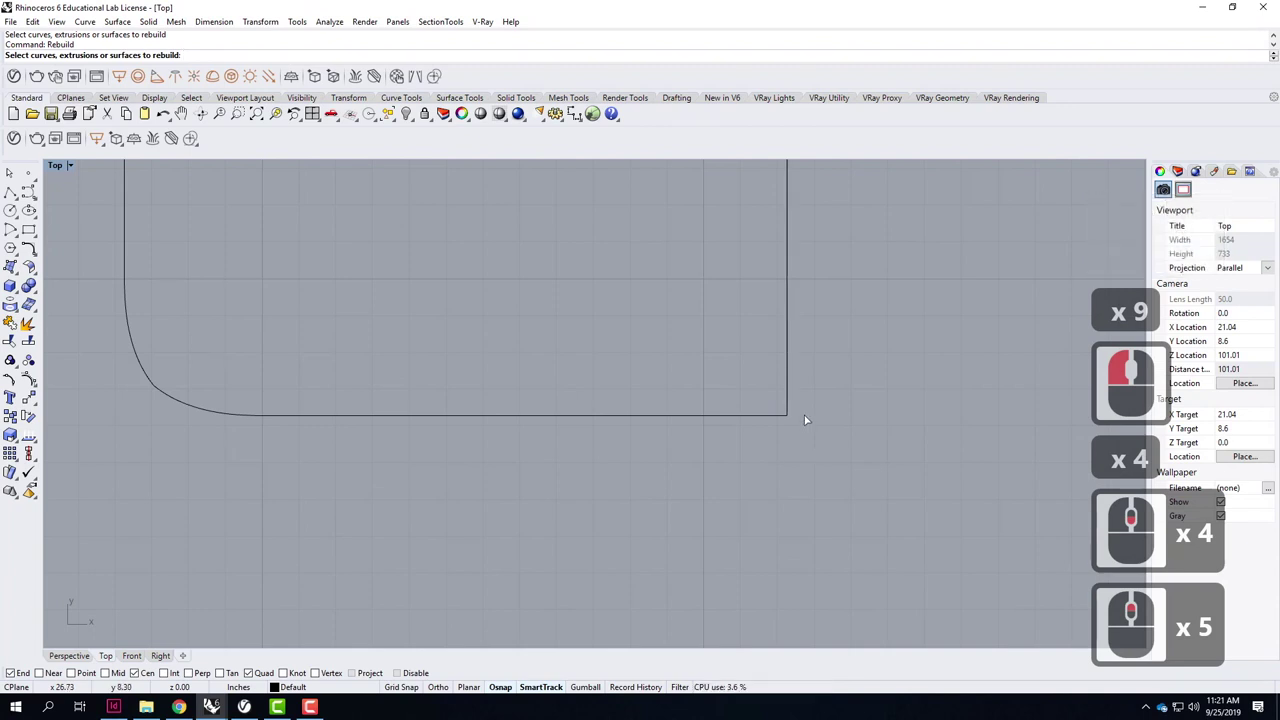
pyautogui.click(714, 463)
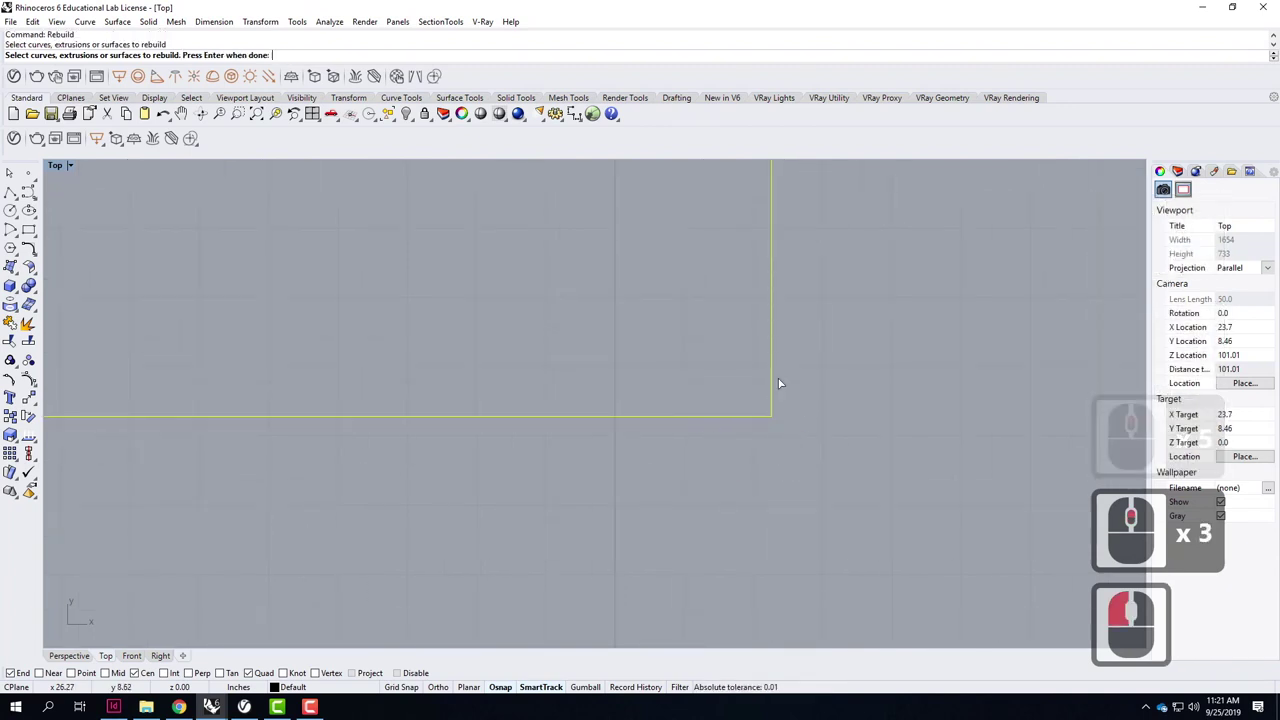
pyautogui.click(817, 400)
pyautogui.click(779, 392)
pyautogui.click(819, 385)
pyautogui.press('Escape')
pyautogui.press('Escape')
# Select the bottom and right sides and pick the bottom-right corner point.
pyautogui.click(777, 385)
pyautogui.click(718, 423)
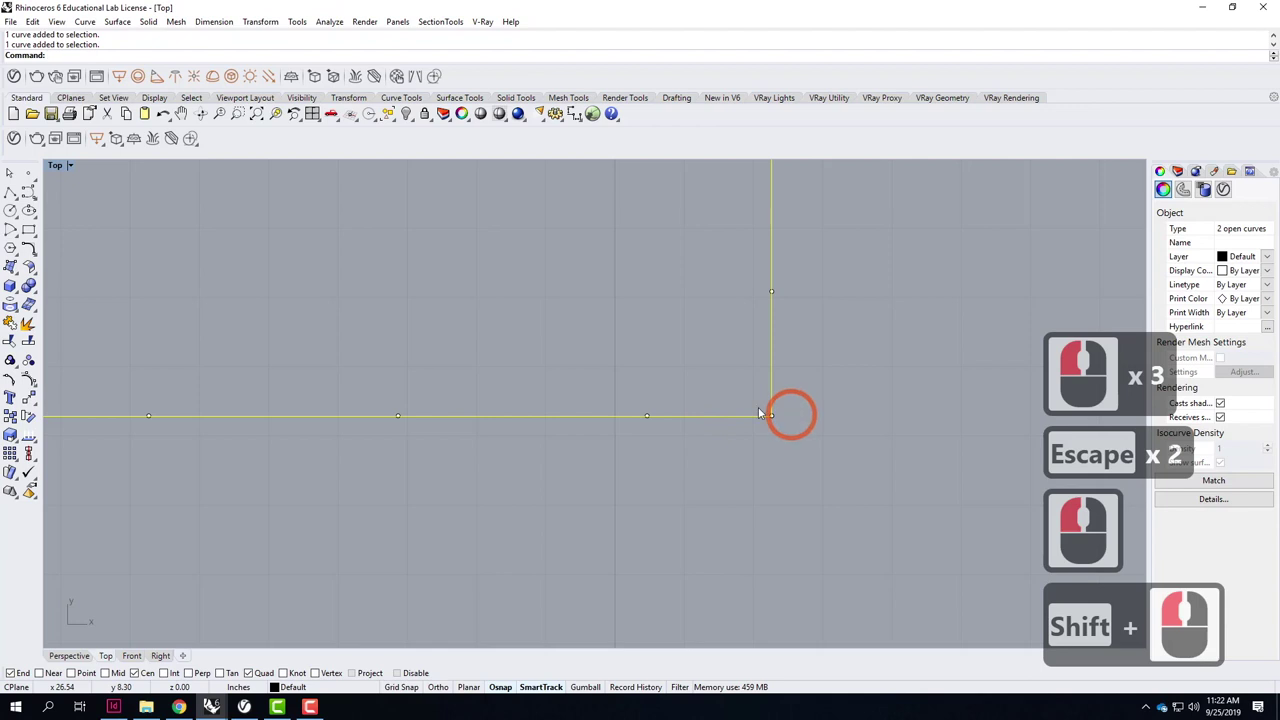
pyautogui.click(816, 466)
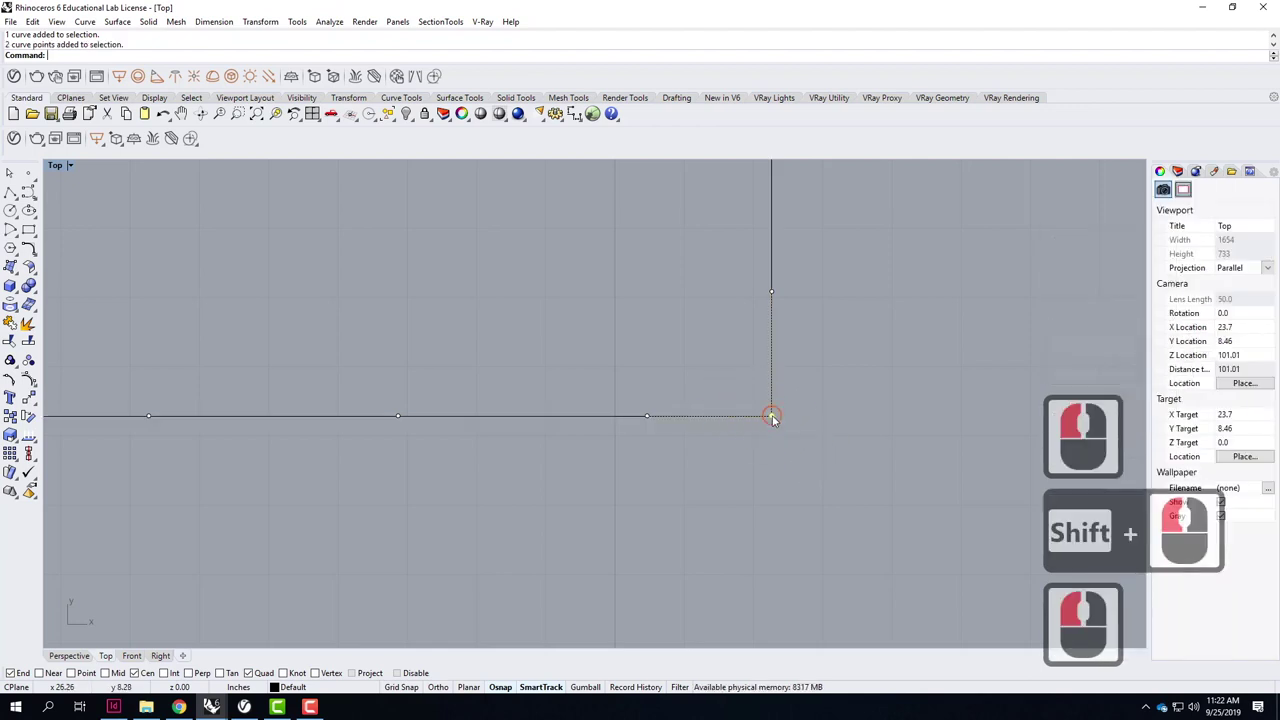
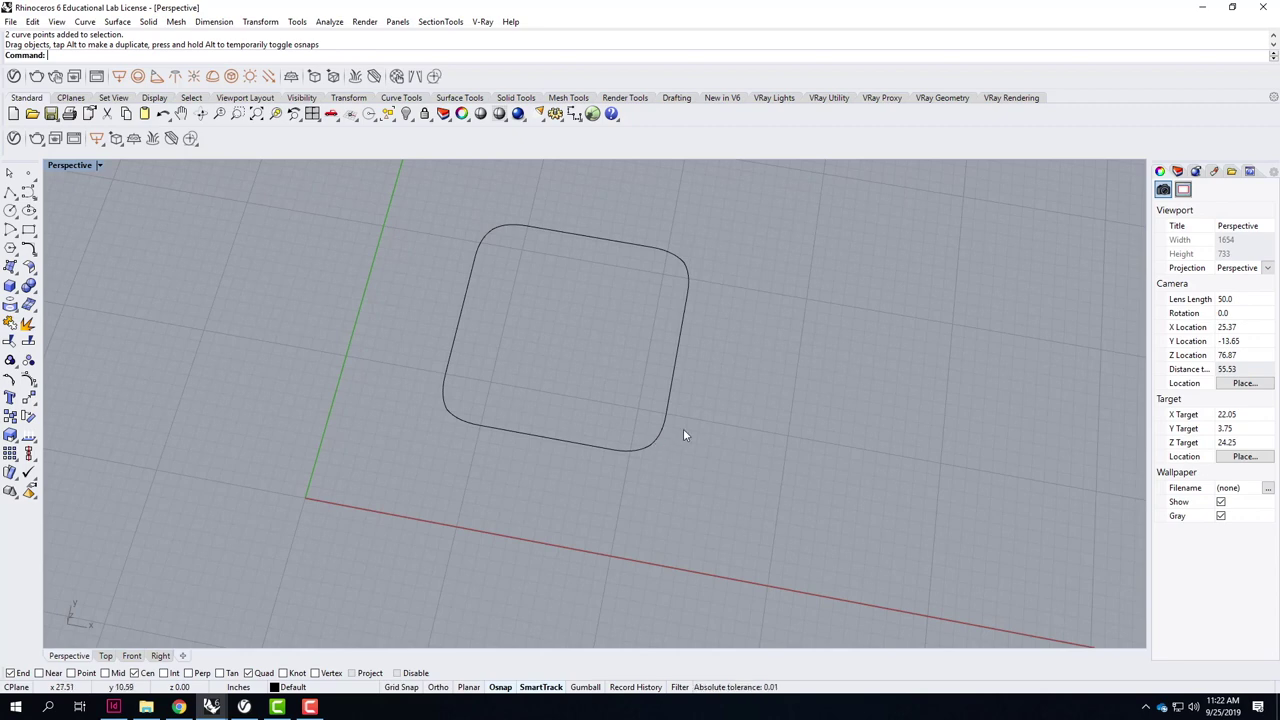
# Drag control points on the right and bottom sides to bow them outward.
pyautogui.click(686, 388)
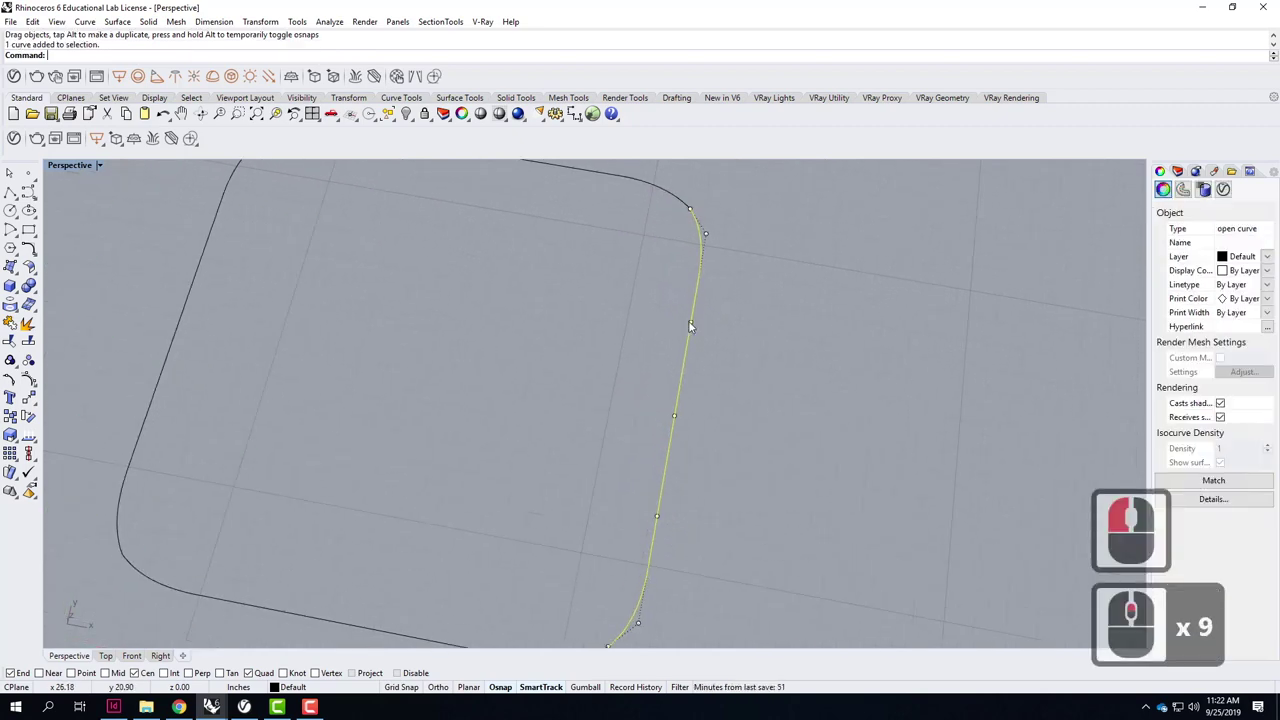
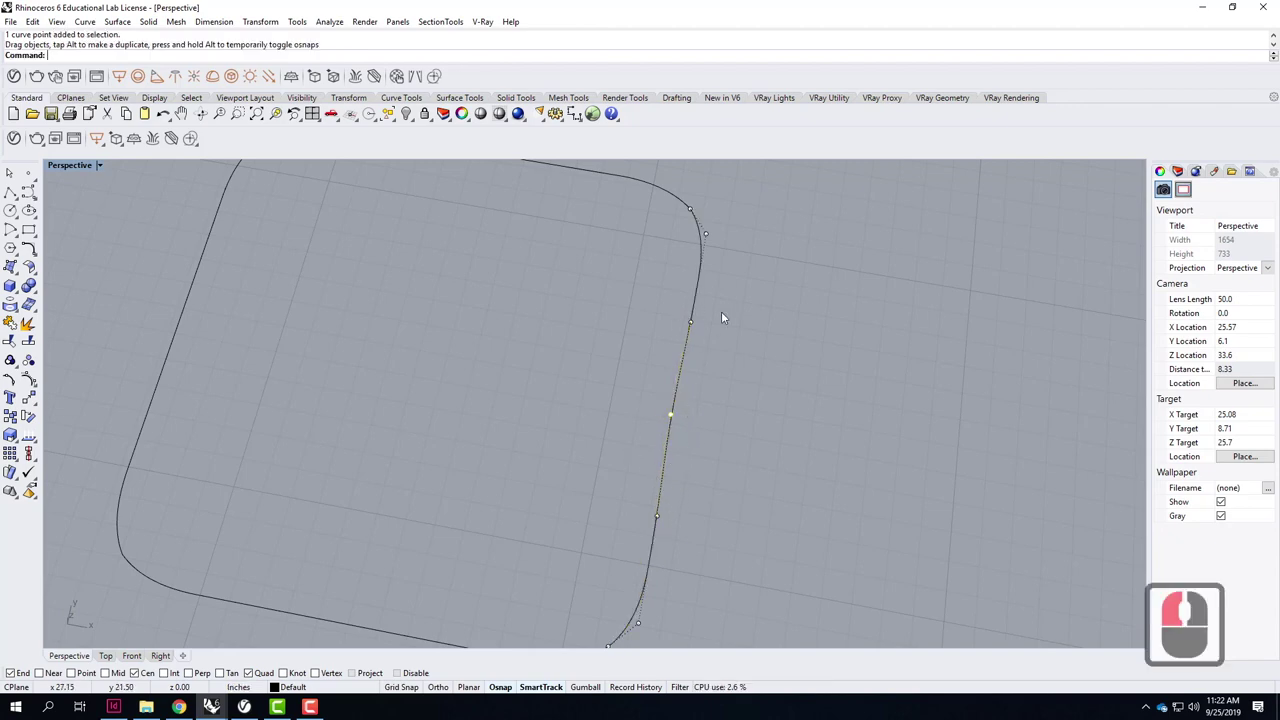
pyautogui.click(537, 542)
pyautogui.click(540, 547)
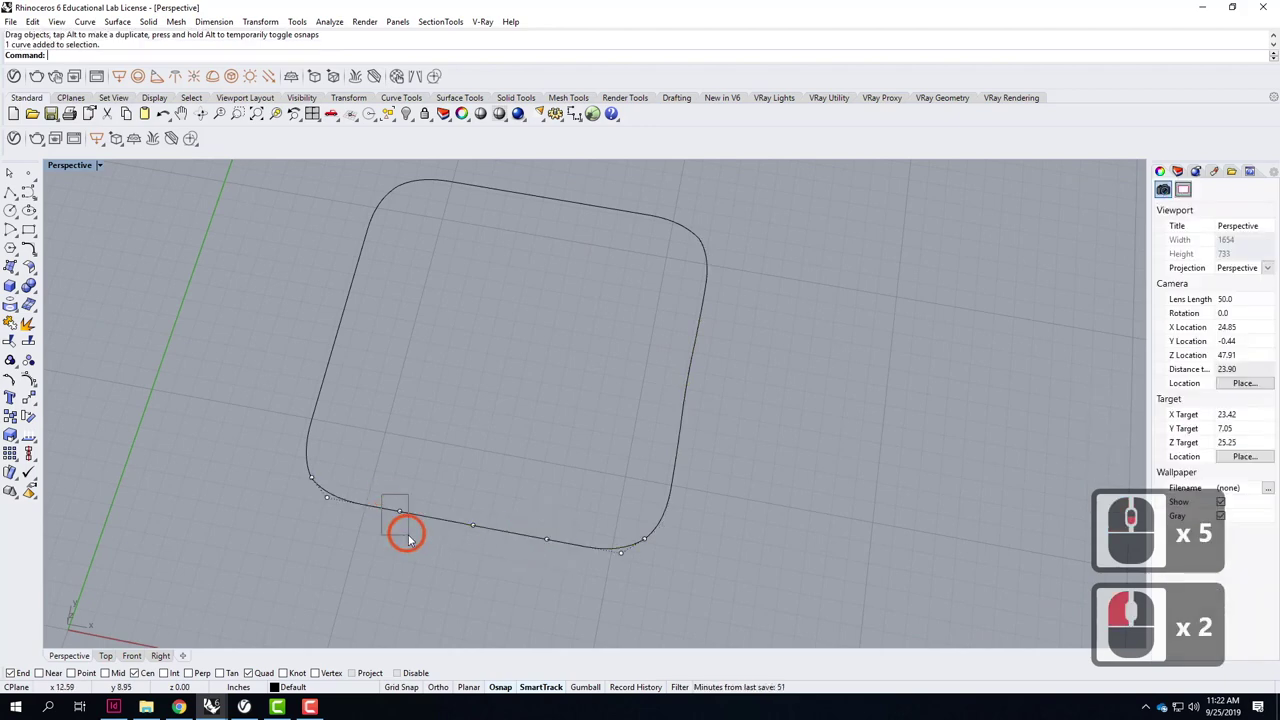
pyautogui.click(426, 541)
pyautogui.click(571, 575)
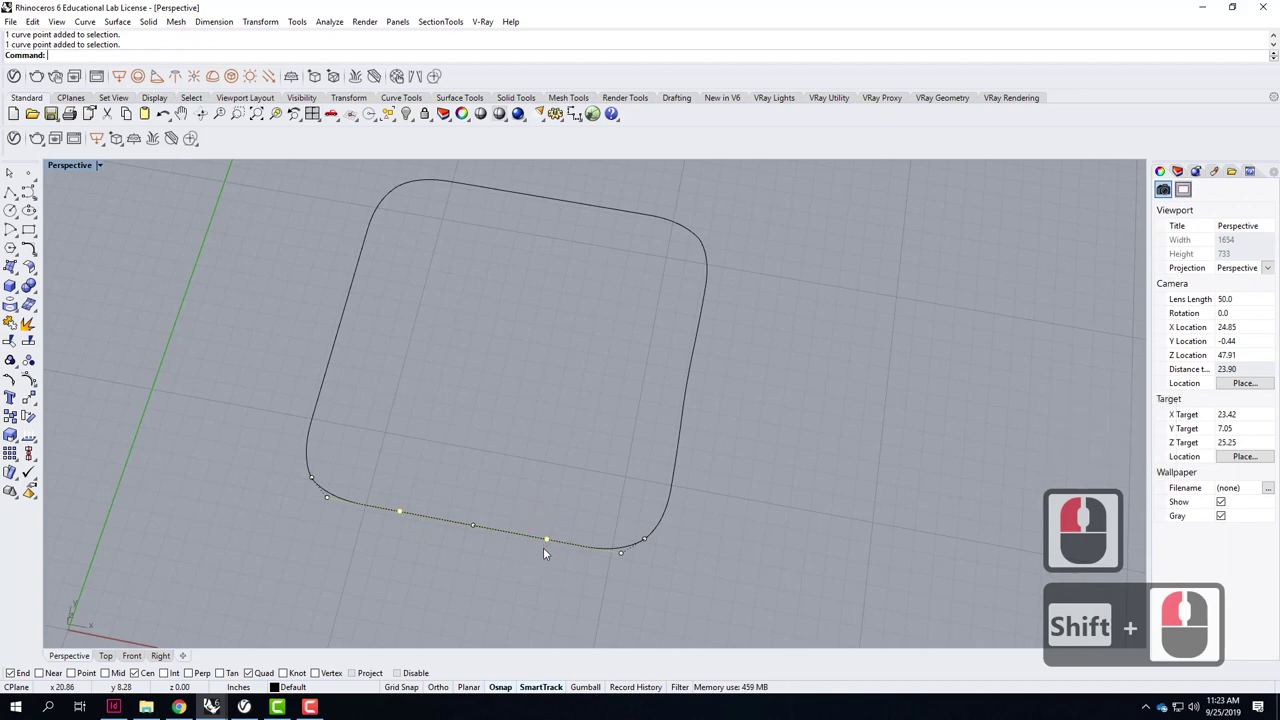
pyautogui.click(548, 552)
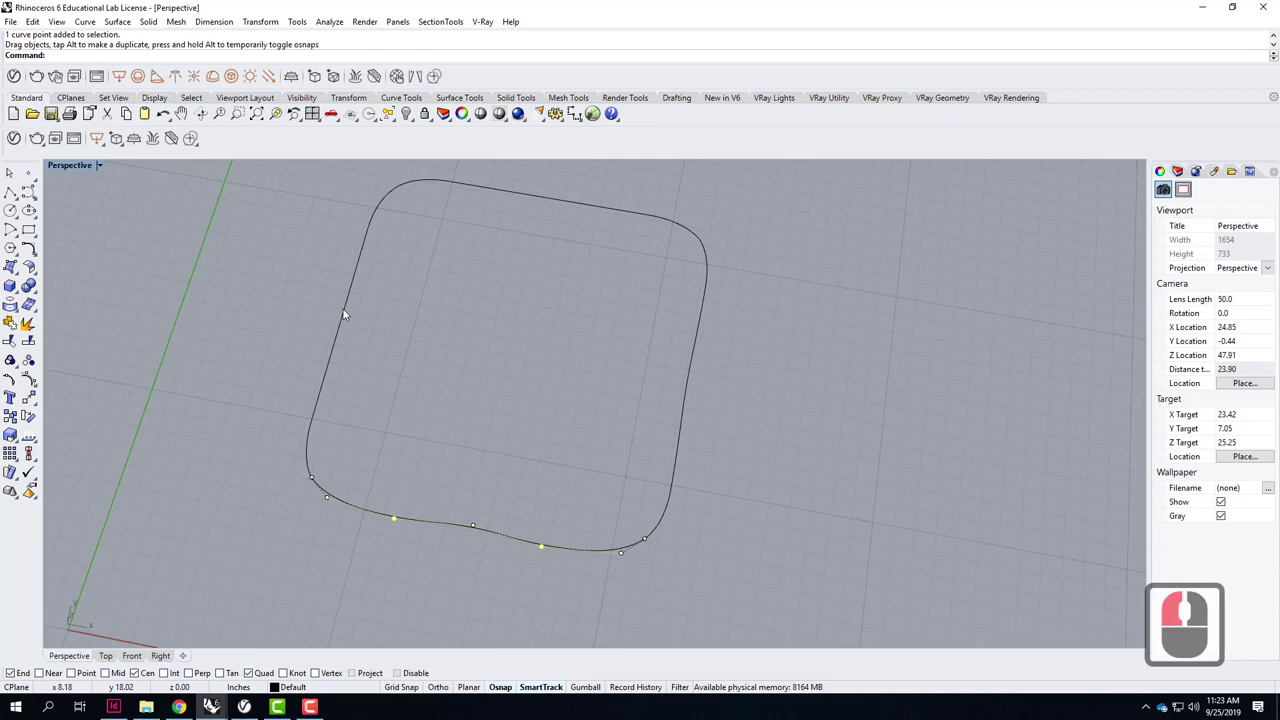
# Push the left-edge points outward and pull the top edge into a soft curve.
pyautogui.click(357, 314)
pyautogui.click(346, 337)
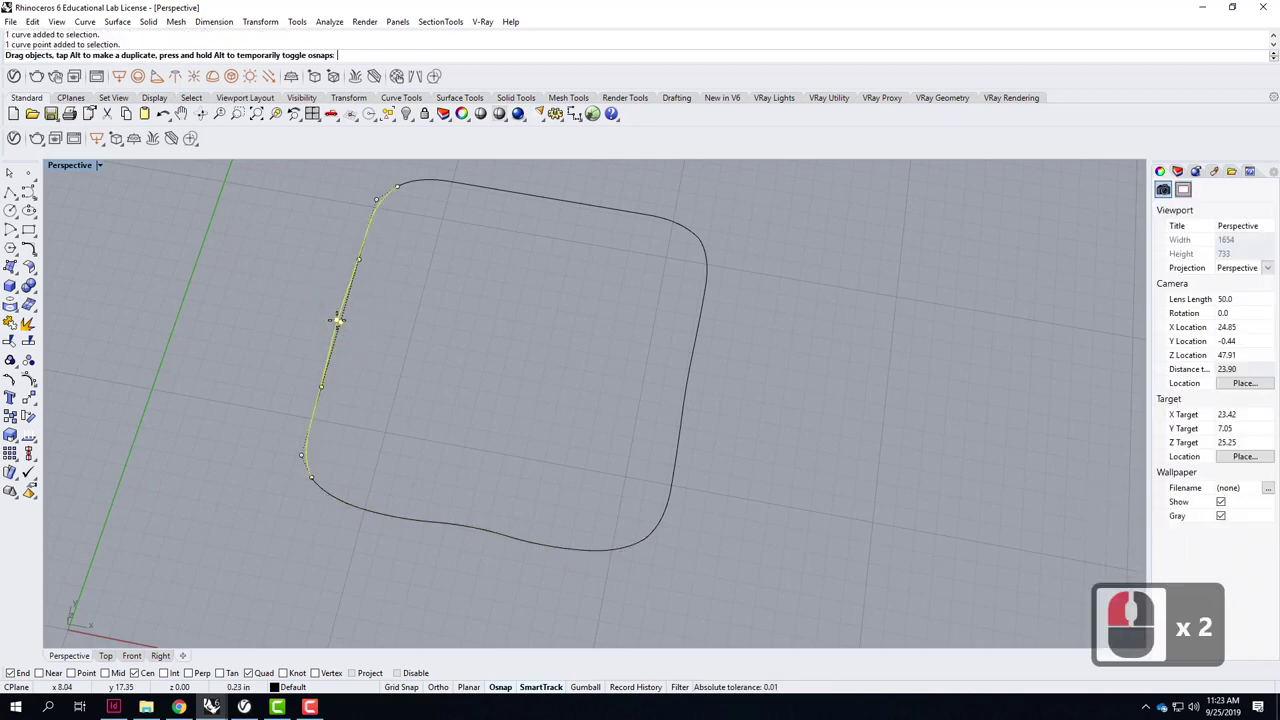
pyautogui.click(355, 311)
pyautogui.click(381, 272)
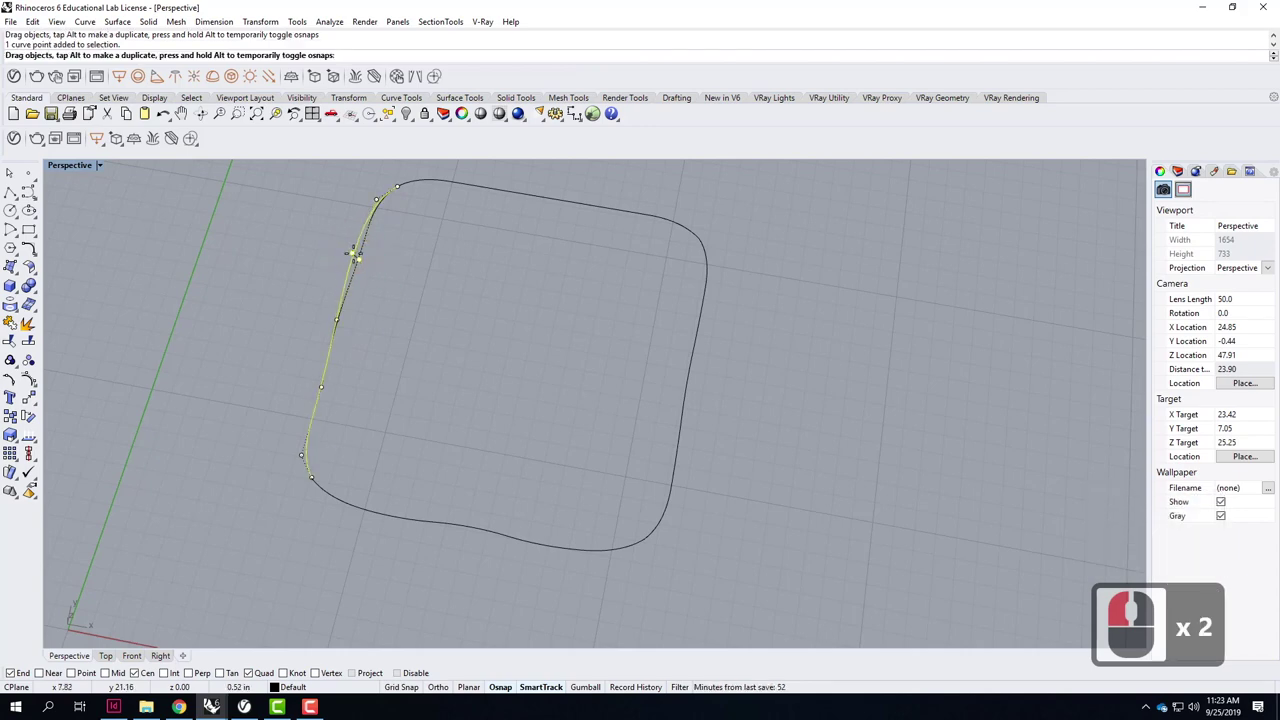
pyautogui.click(357, 254)
pyautogui.click(465, 308)
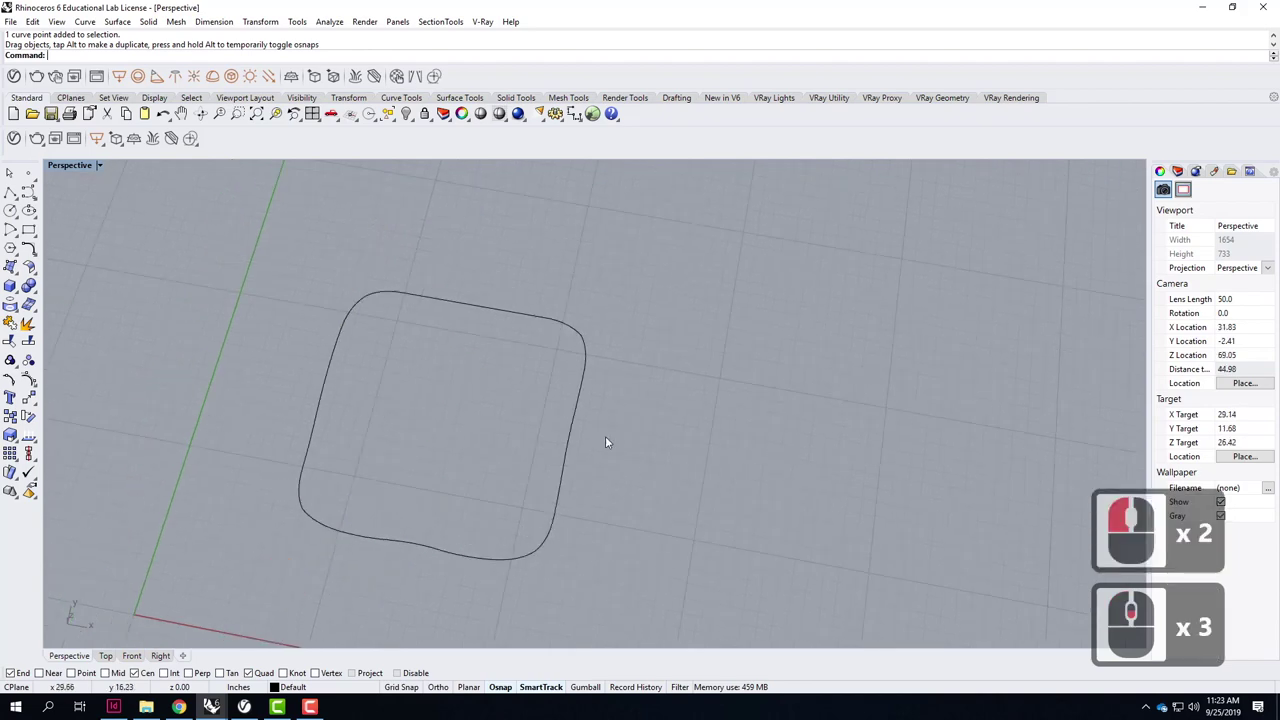
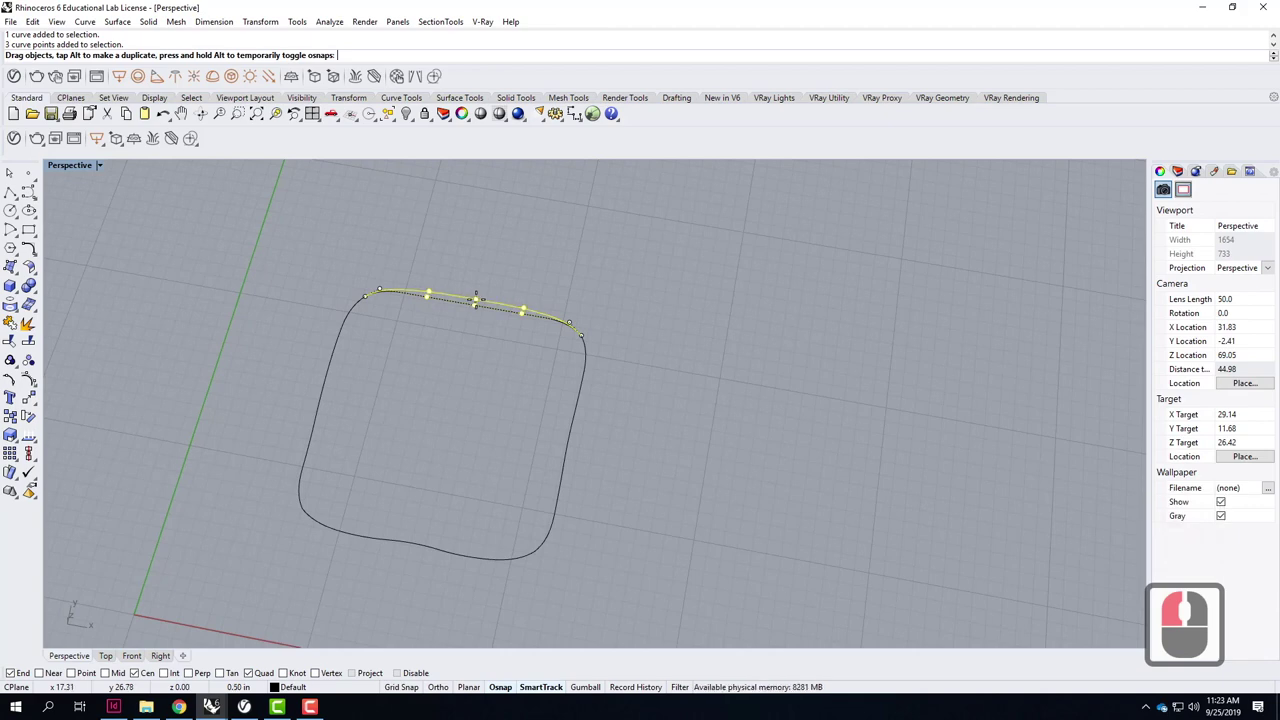
pyautogui.click(479, 308)
pyautogui.click(483, 371)
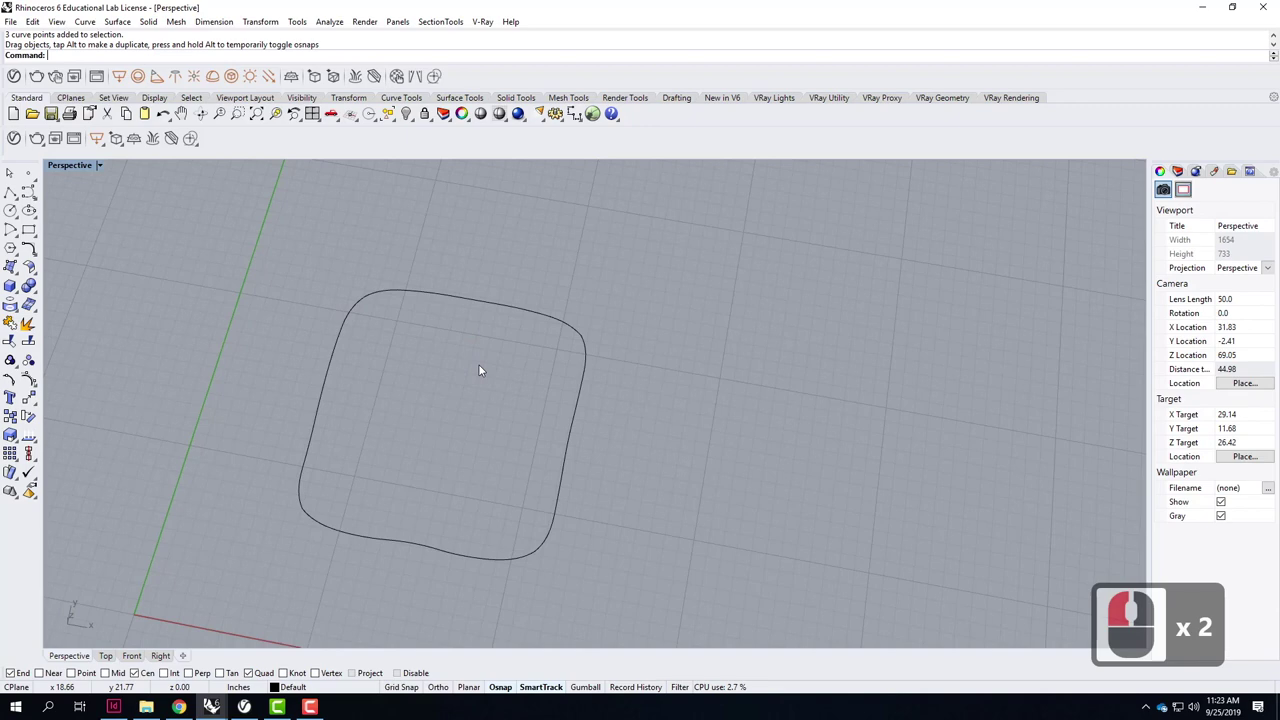
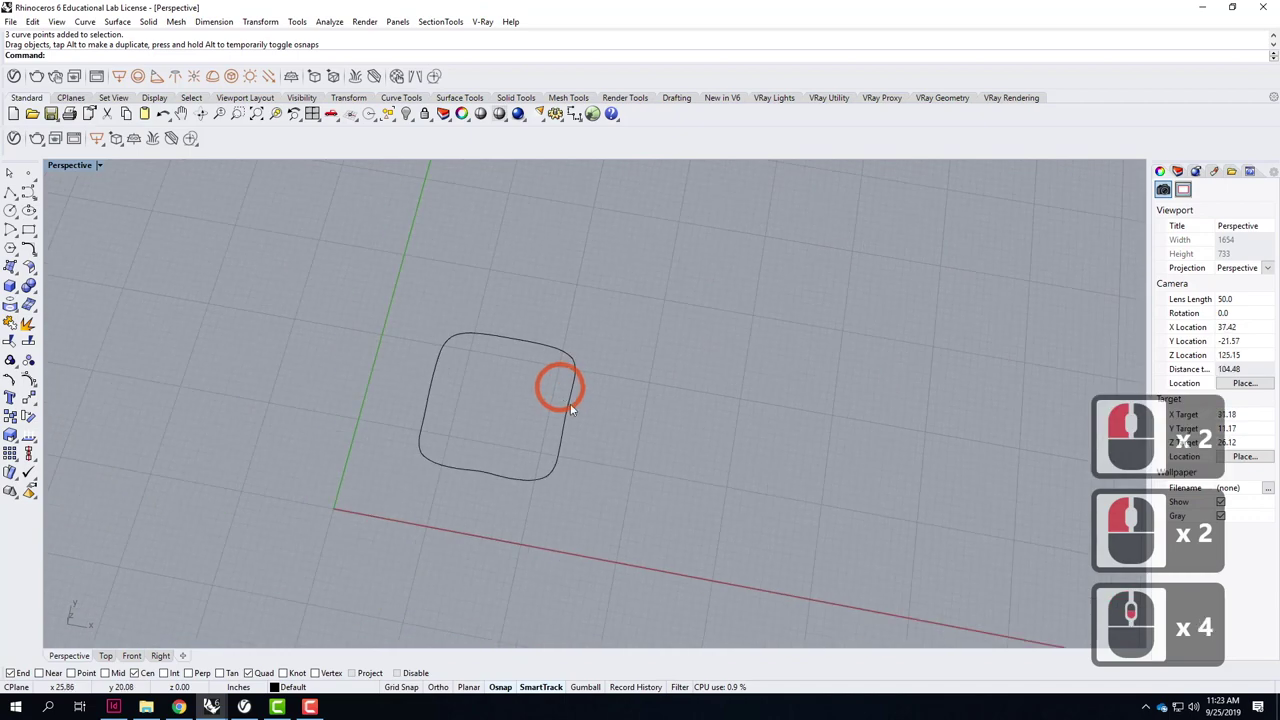
# Copy the wavy curve vertically 4 inches above the original.
pyautogui.rightClick(612, 349)
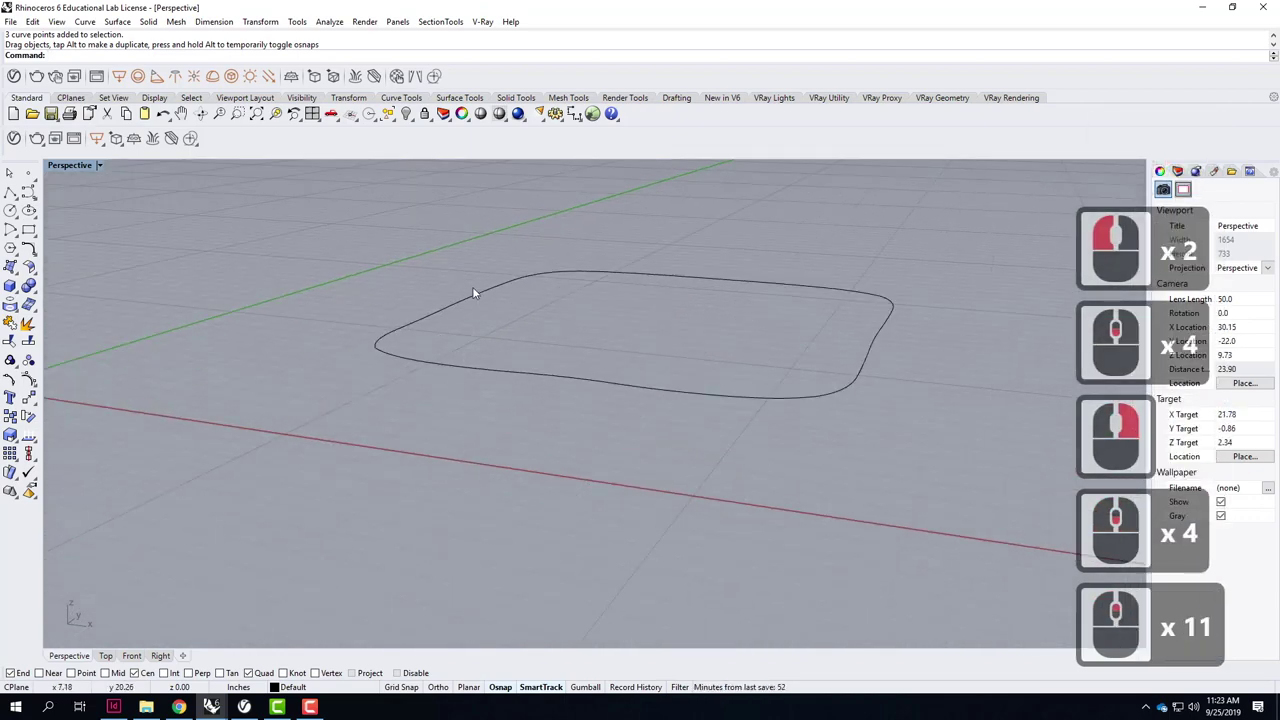
pyautogui.click(527, 420)
pyautogui.click(424, 301)
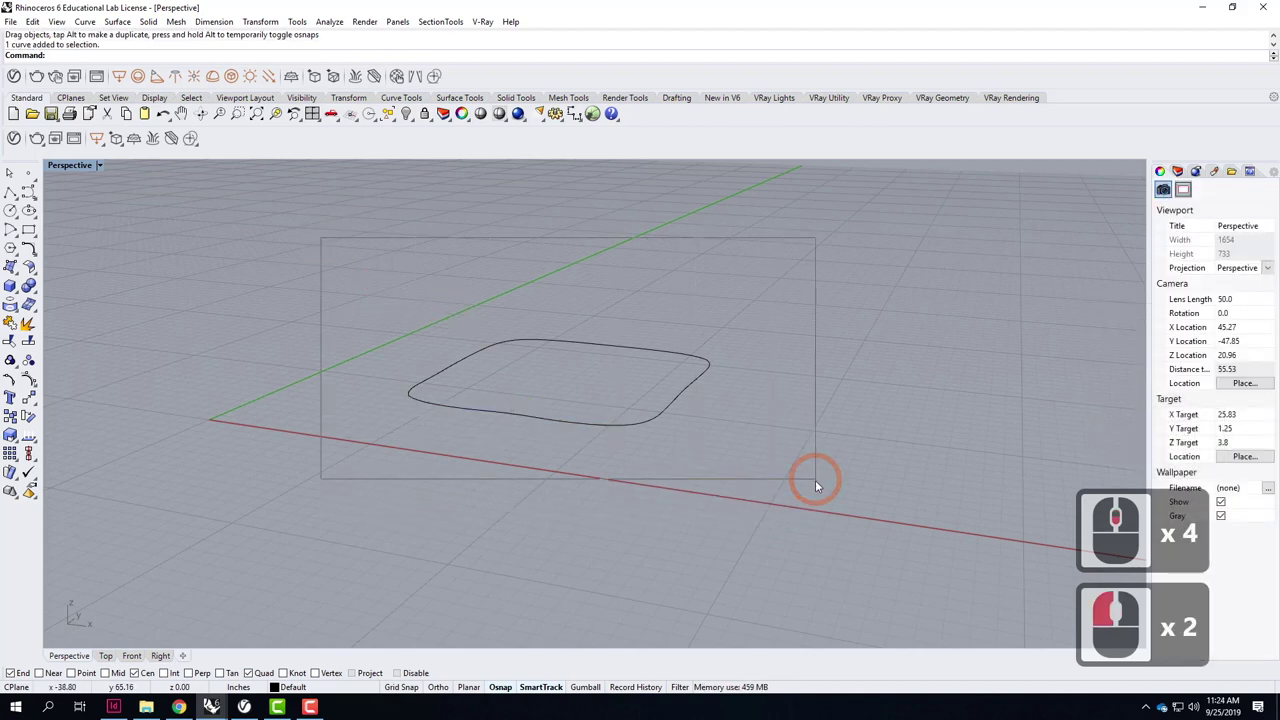
pyautogui.click(722, 385)
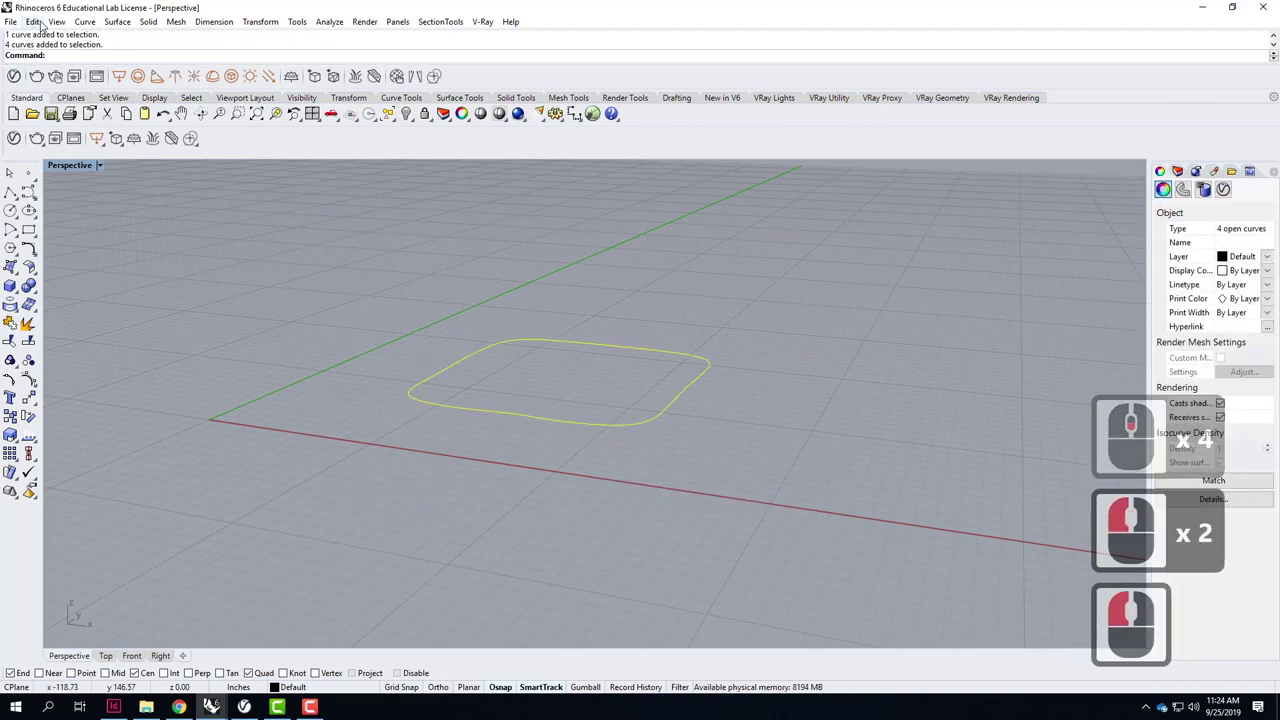
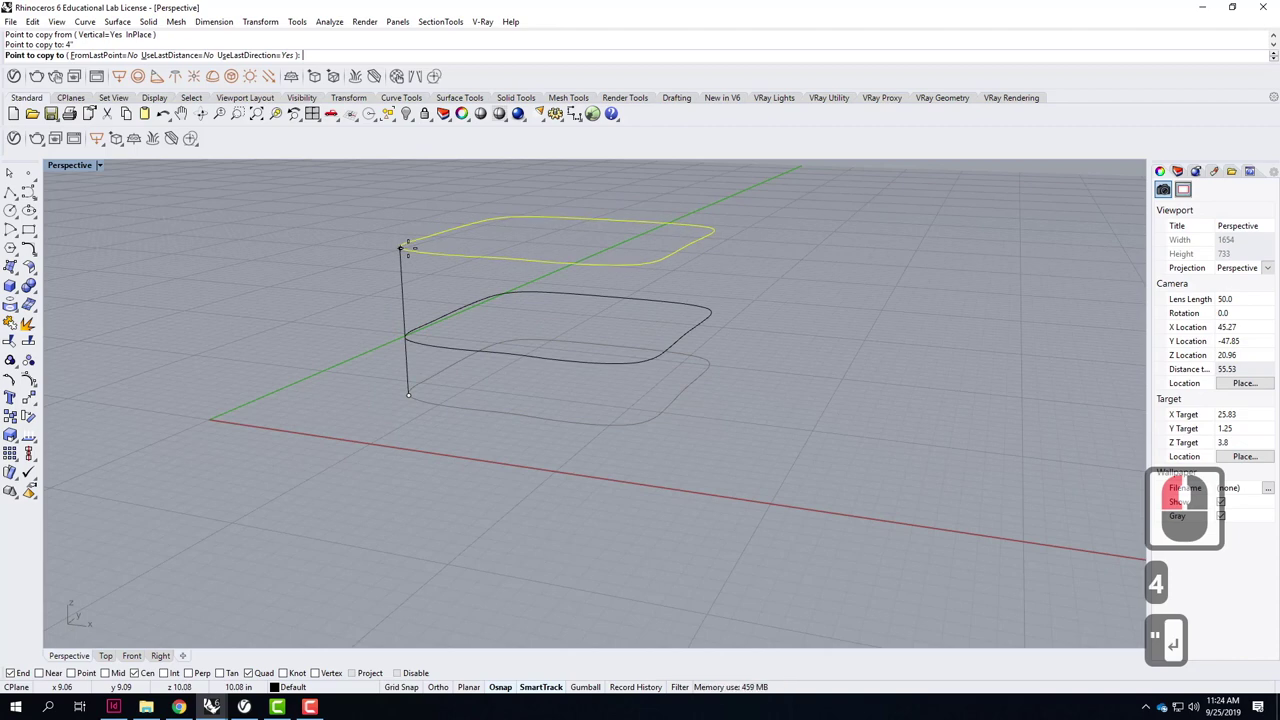
pyautogui.press('Return')
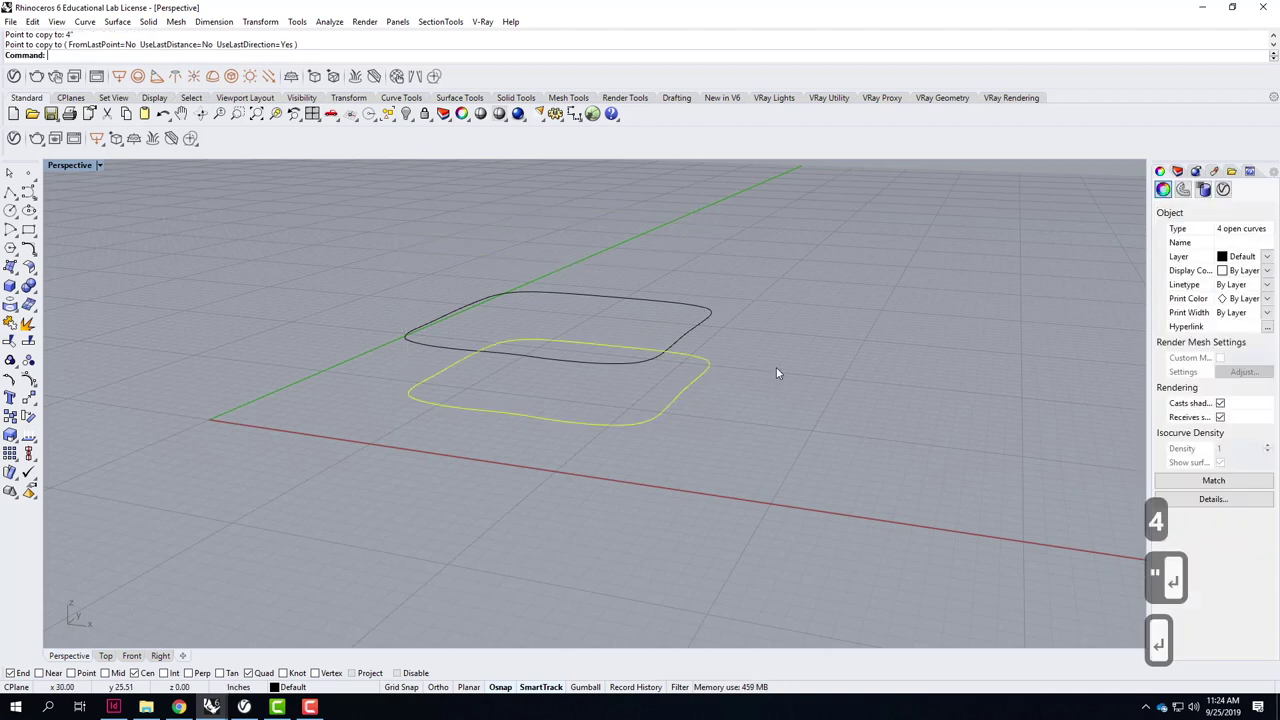
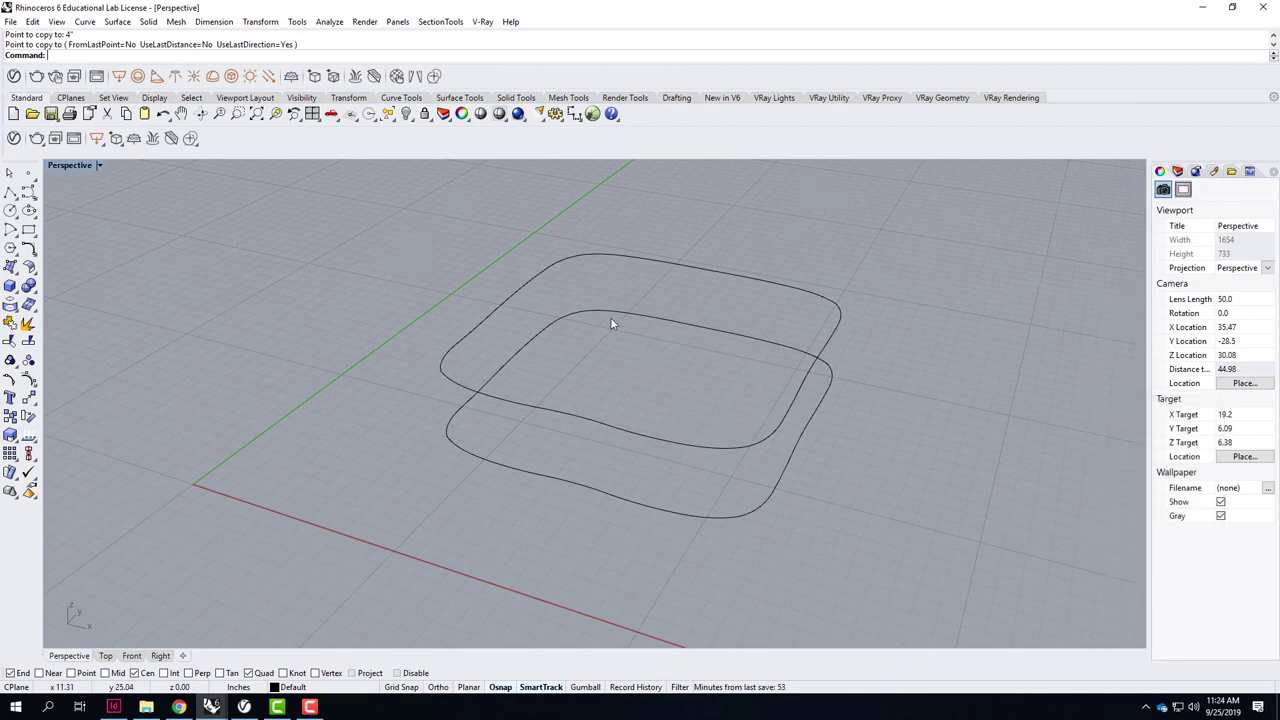
# Lower the front-edge control points of the upper curve with a vertical-only Move to form a dip.
pyautogui.rightClick(648, 326)
pyautogui.click(627, 396)
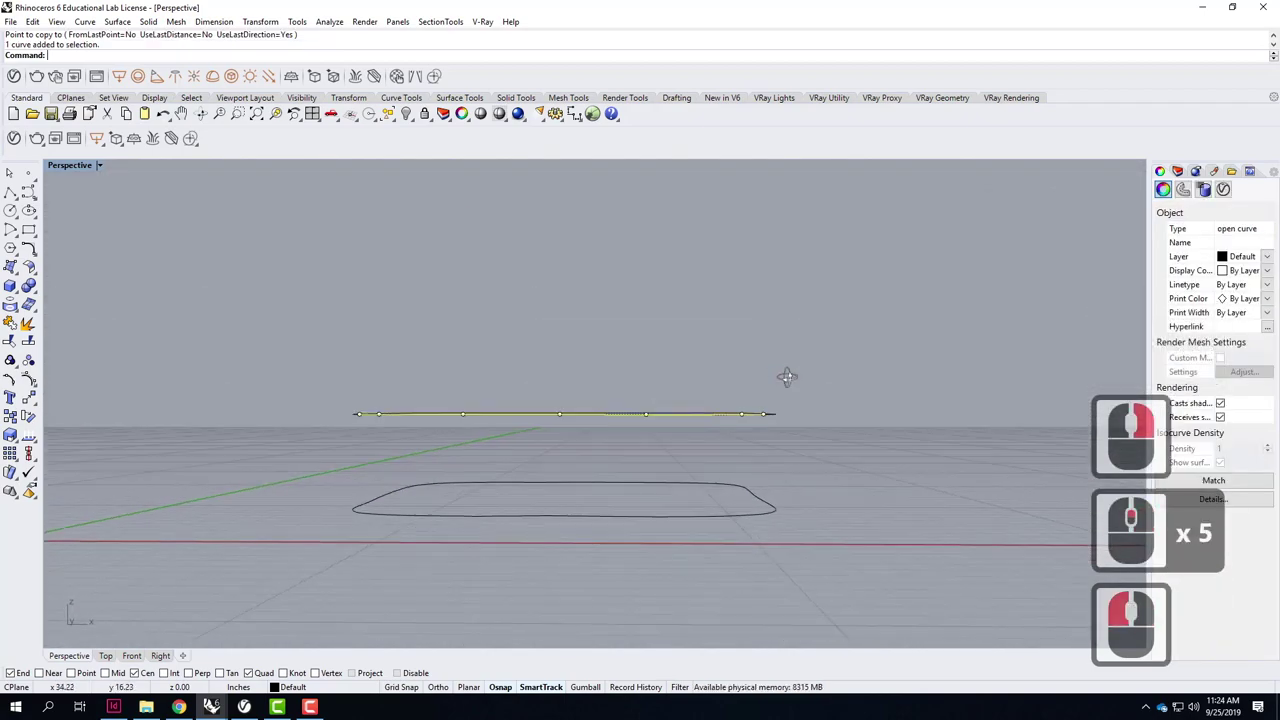
pyautogui.rightClick(712, 407)
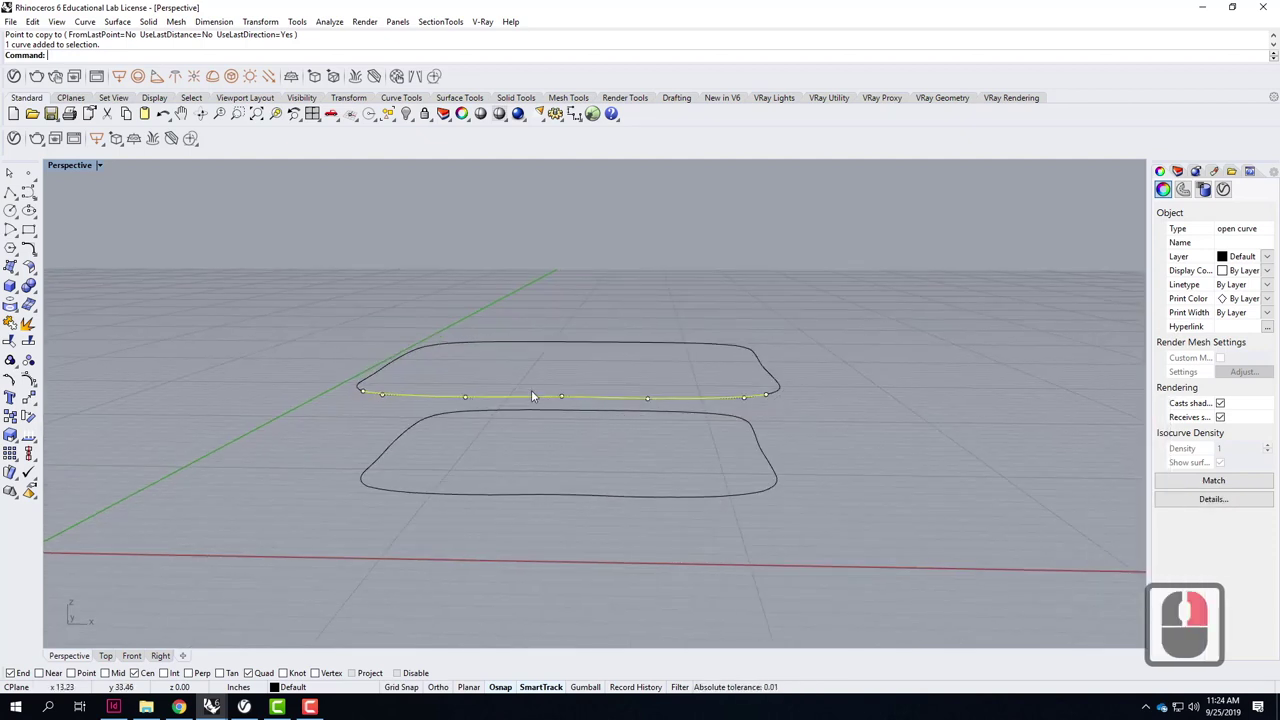
pyautogui.click(382, 375)
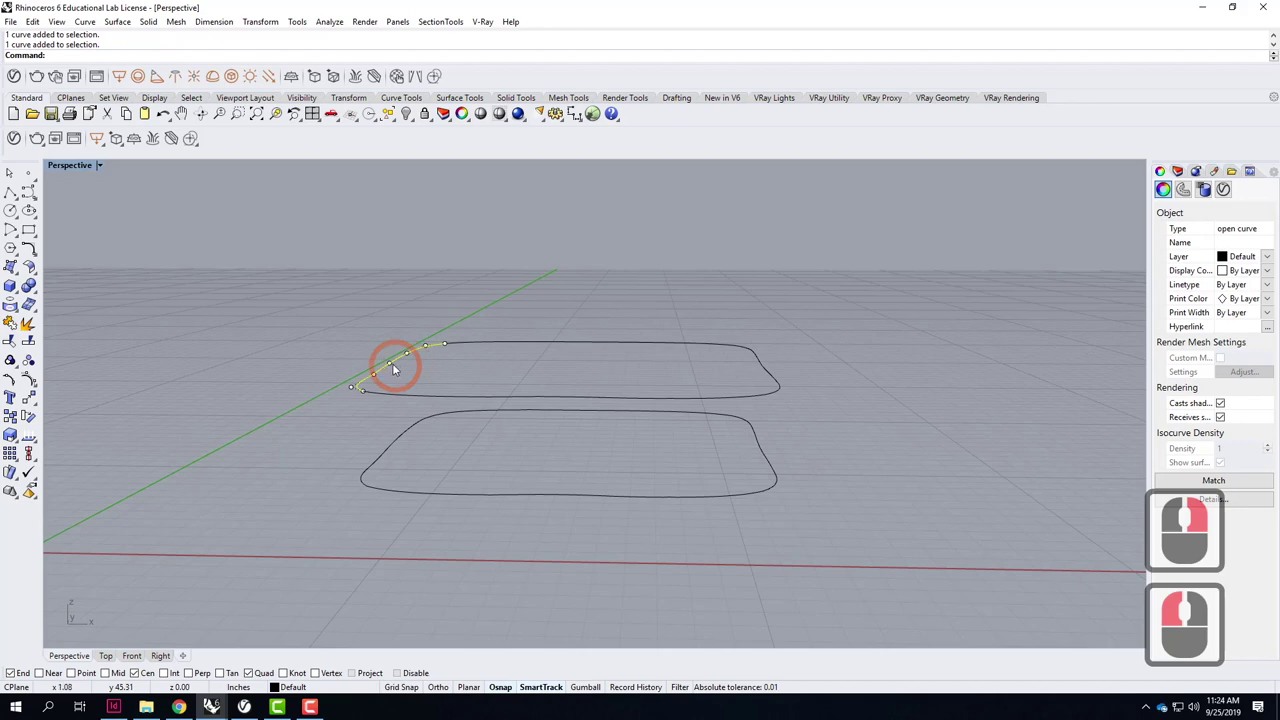
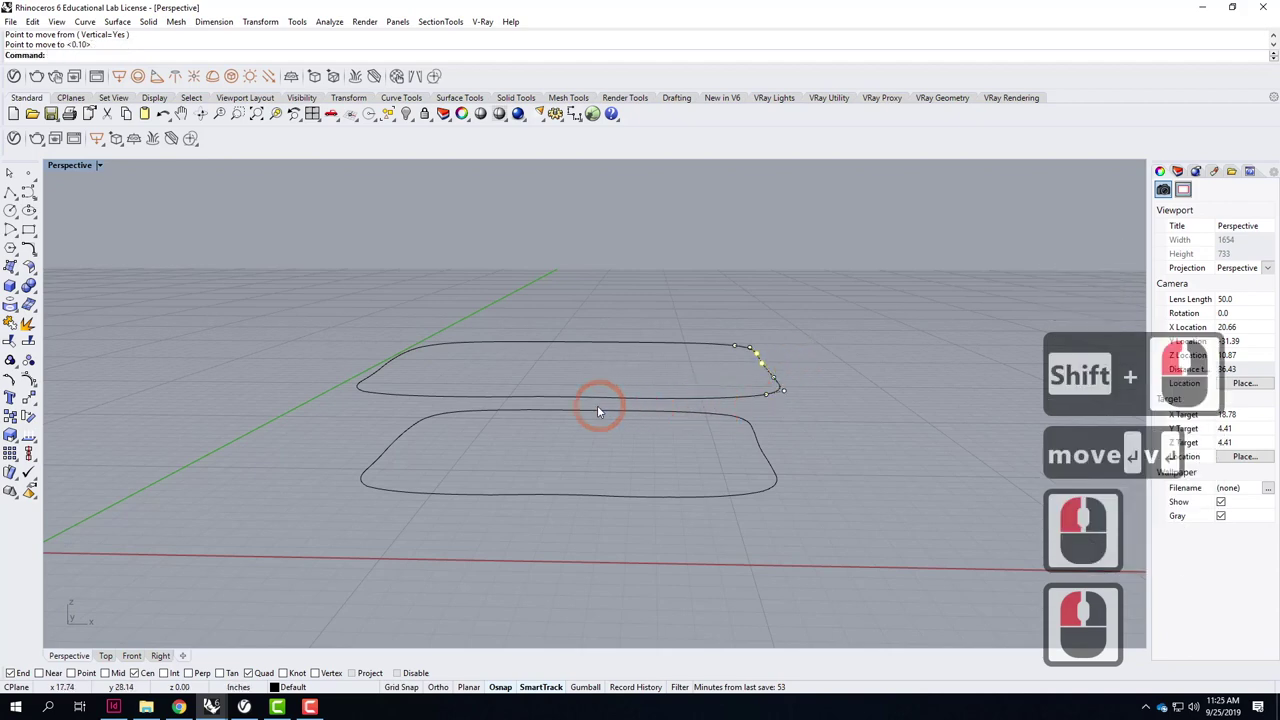
pyautogui.click(616, 404)
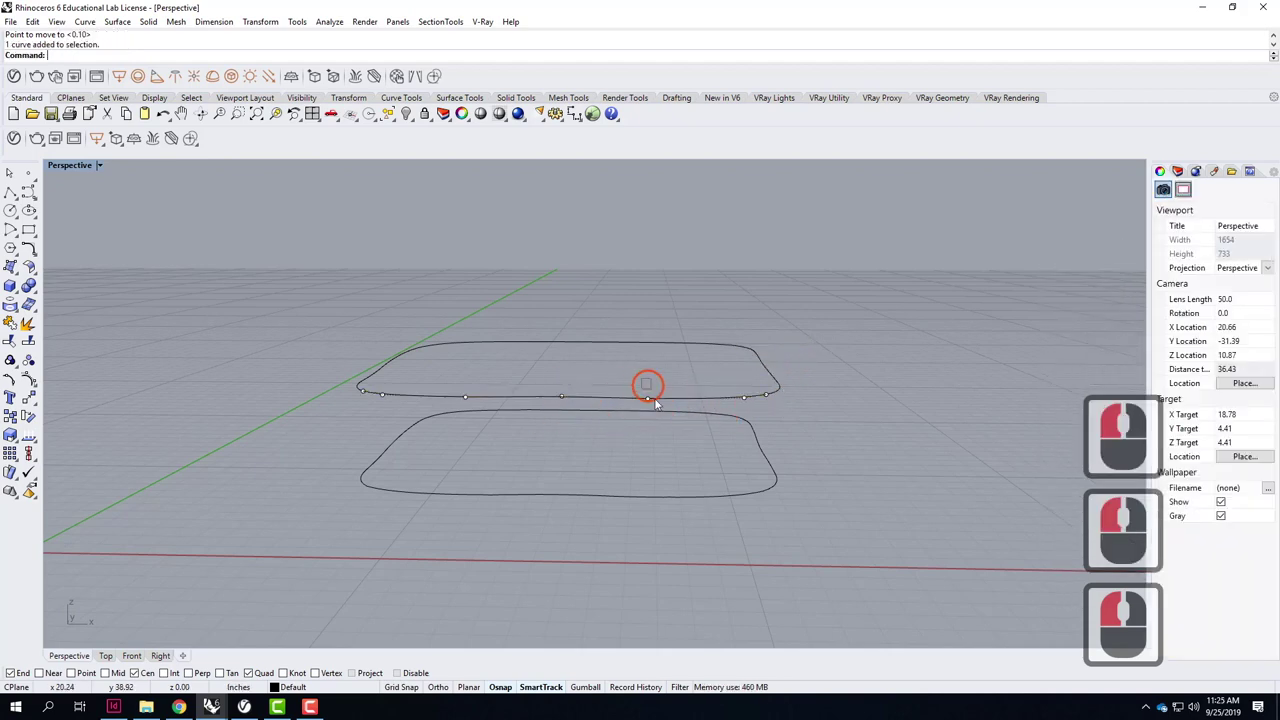
pyautogui.click(664, 417)
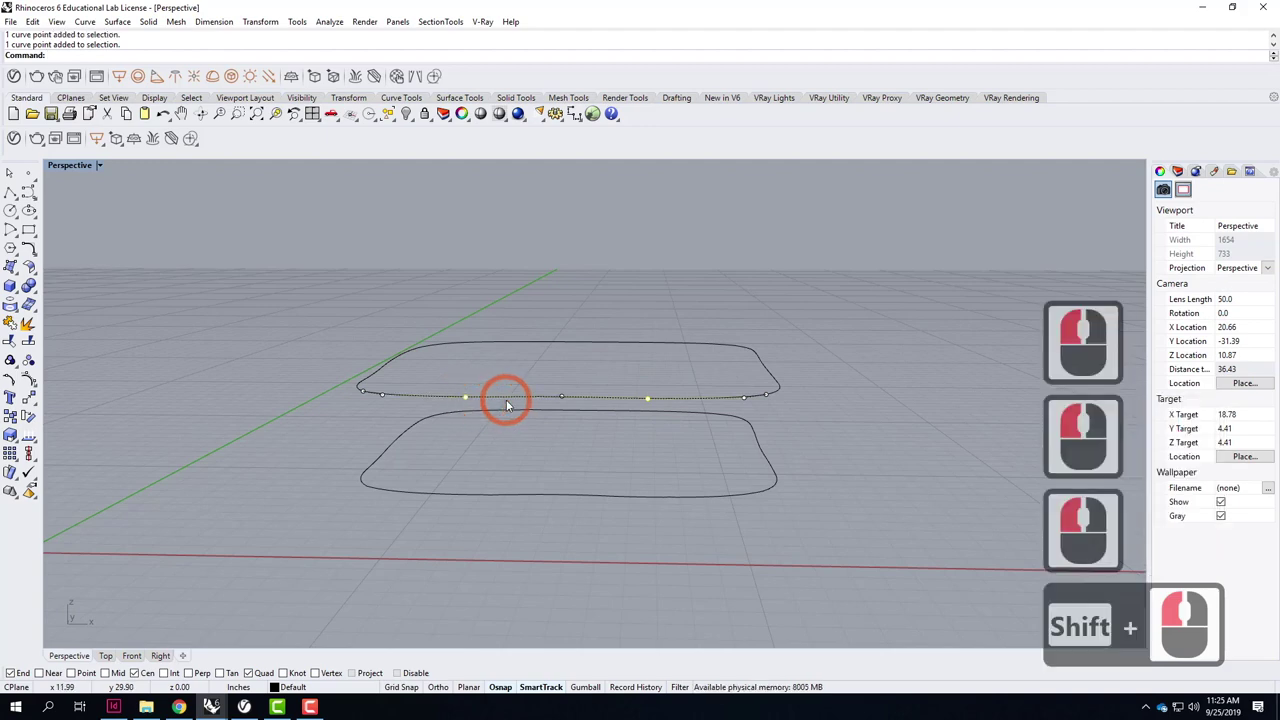
pyautogui.write('move')
pyautogui.press('Return')
pyautogui.write('v')
pyautogui.press('Return')
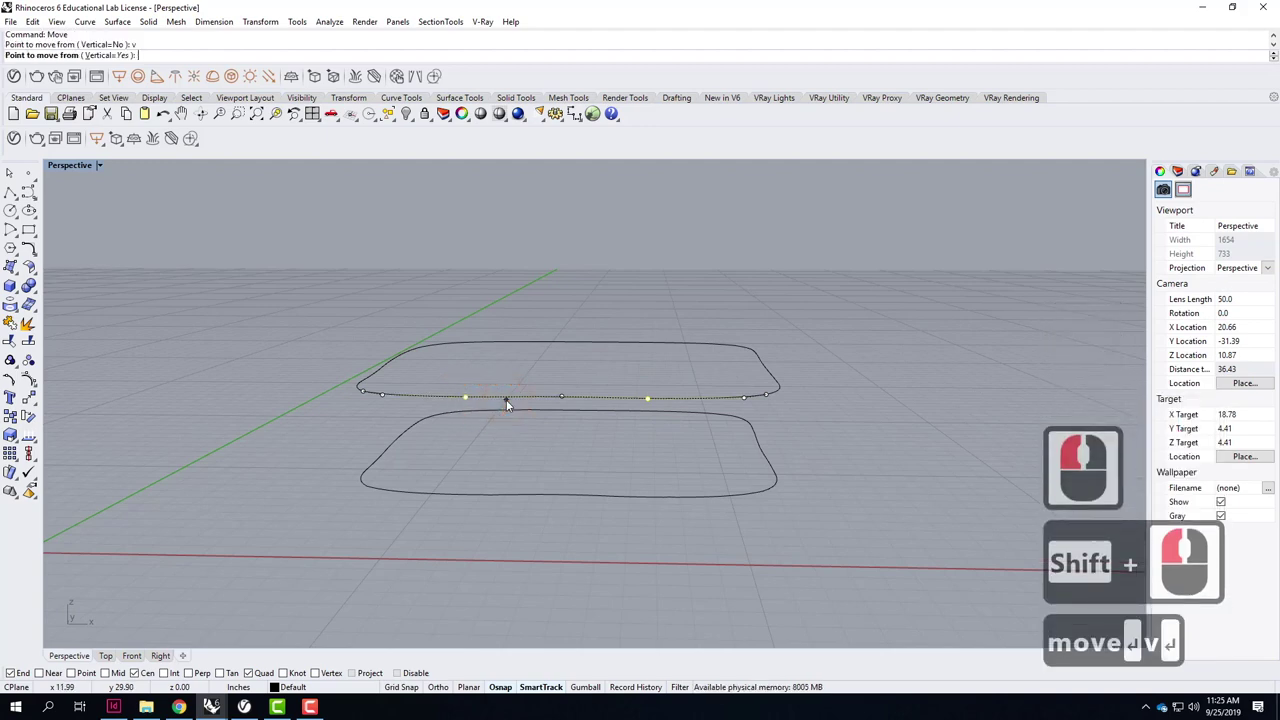
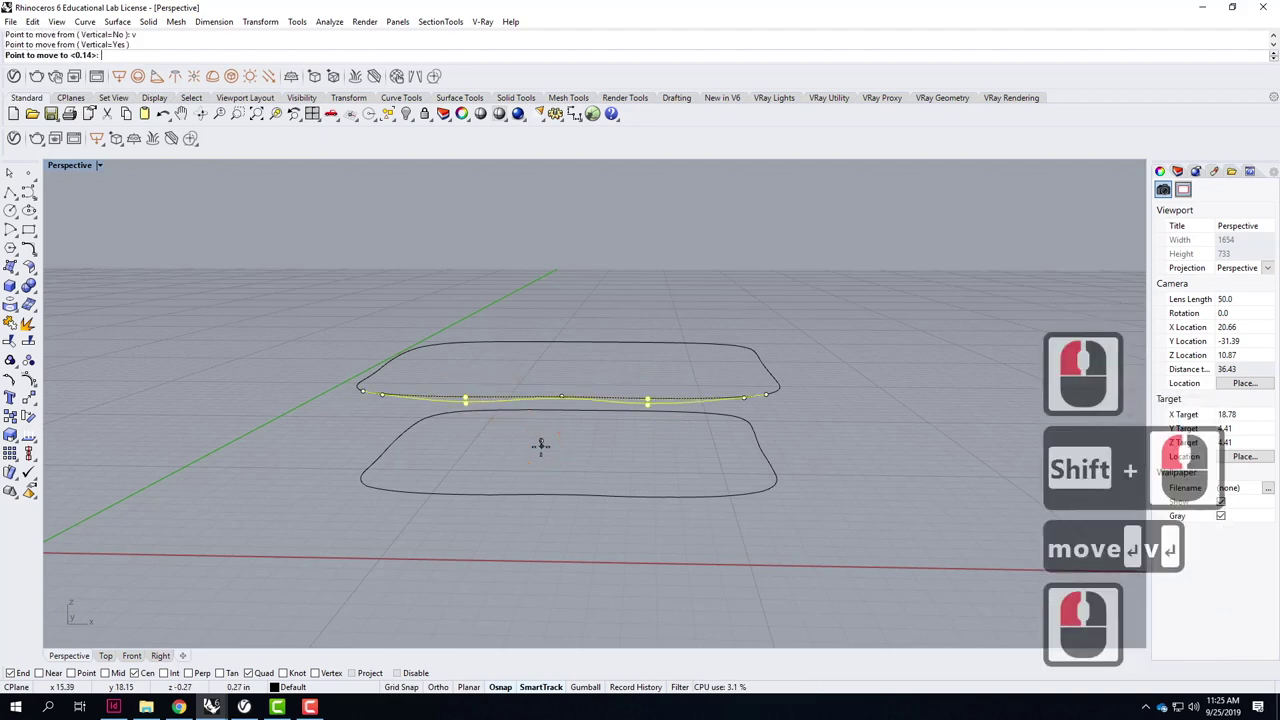
pyautogui.click(553, 454)
pyautogui.rightClick(566, 488)
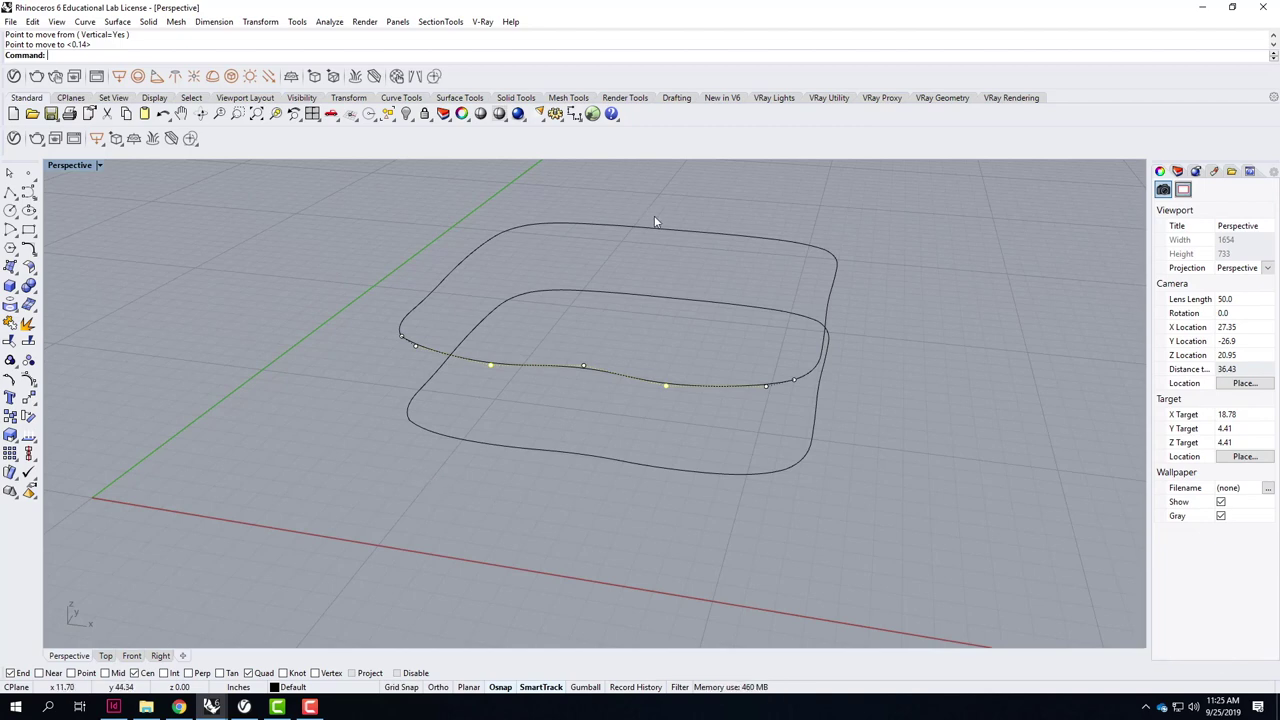
# Raise several back-edge control points vertically, lifting the middle of the back edge.
pyautogui.click(674, 230)
pyautogui.click(628, 208)
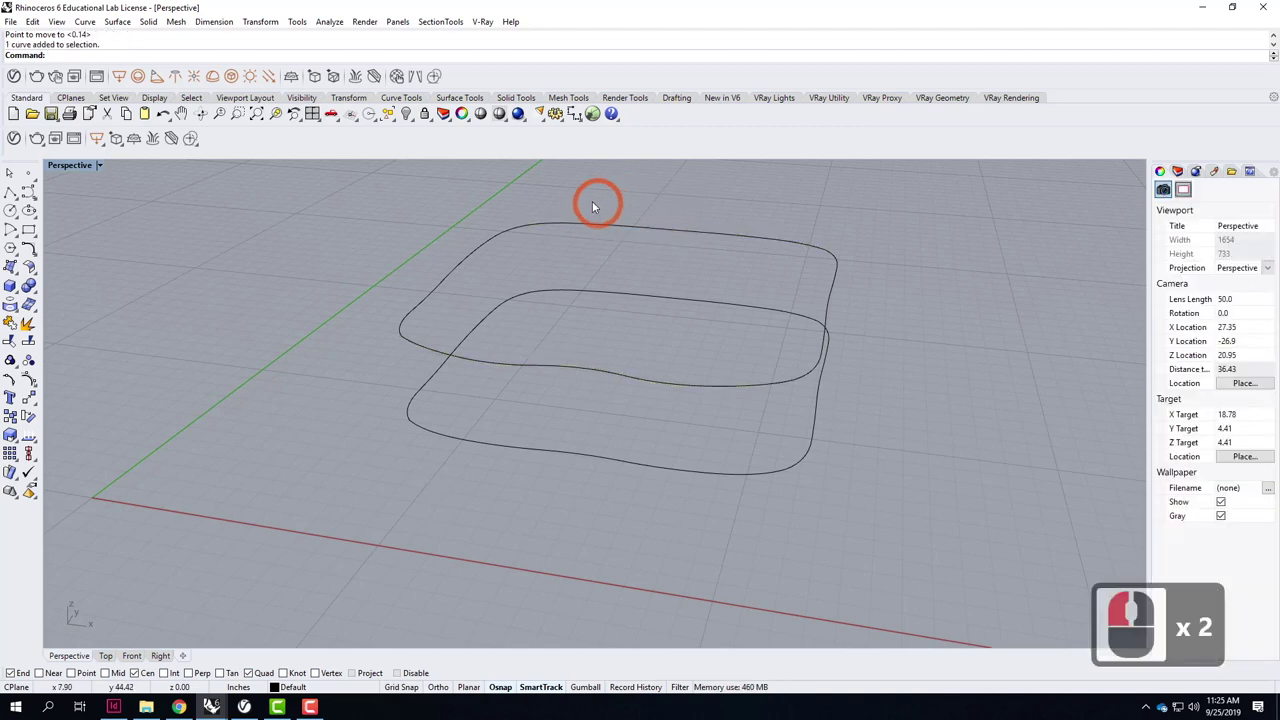
pyautogui.click(595, 206)
pyautogui.click(652, 244)
pyautogui.click(634, 226)
pyautogui.click(776, 265)
pyautogui.write('move')
pyautogui.press('Return')
pyautogui.press('Return')
pyautogui.click(741, 235)
pyautogui.click(776, 268)
pyautogui.press('Escape')
pyautogui.click(803, 263)
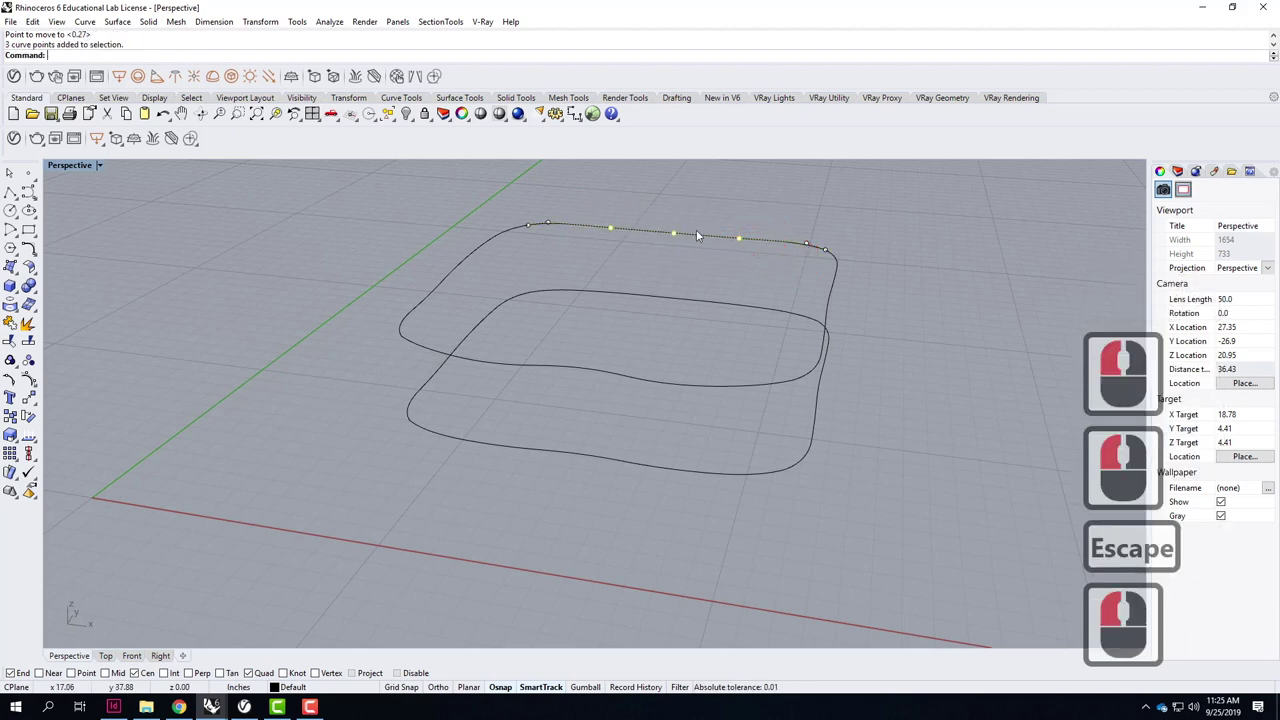
pyautogui.click(677, 238)
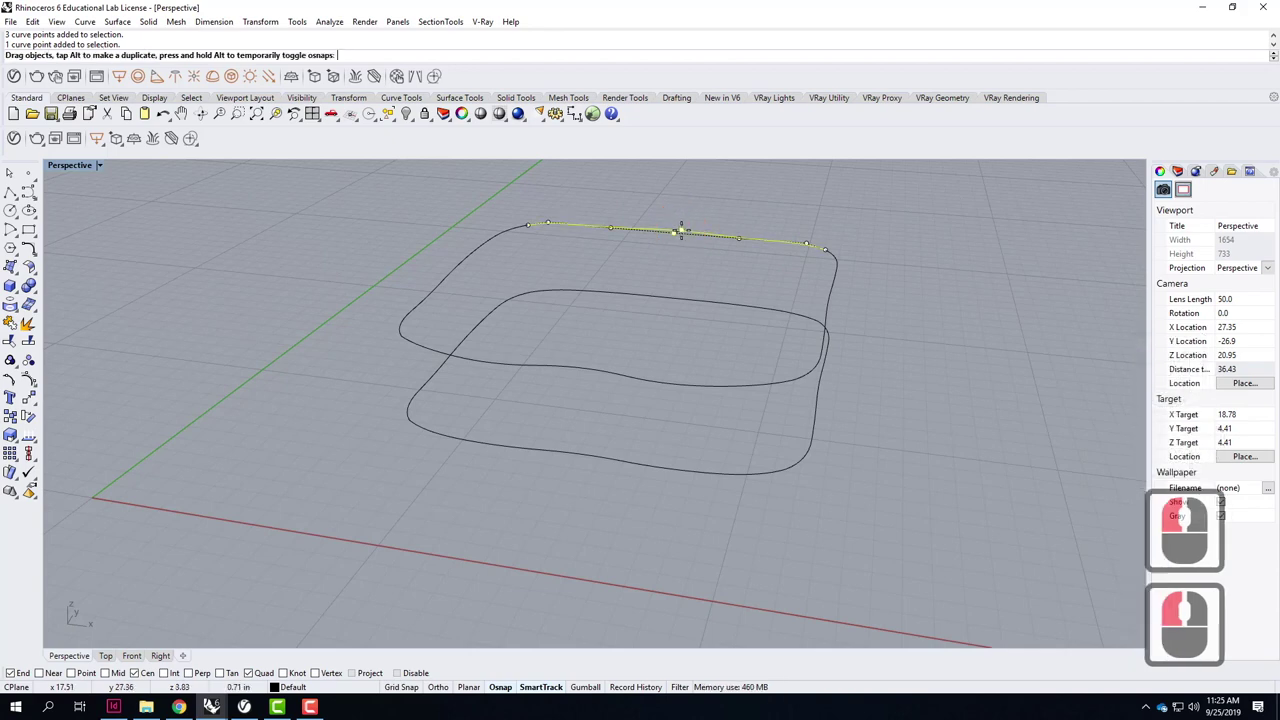
# Move the points near the right corner up so the right edge rises toward the corner.
pyautogui.click(683, 238)
pyautogui.click(839, 298)
pyautogui.click(849, 297)
pyautogui.click(842, 287)
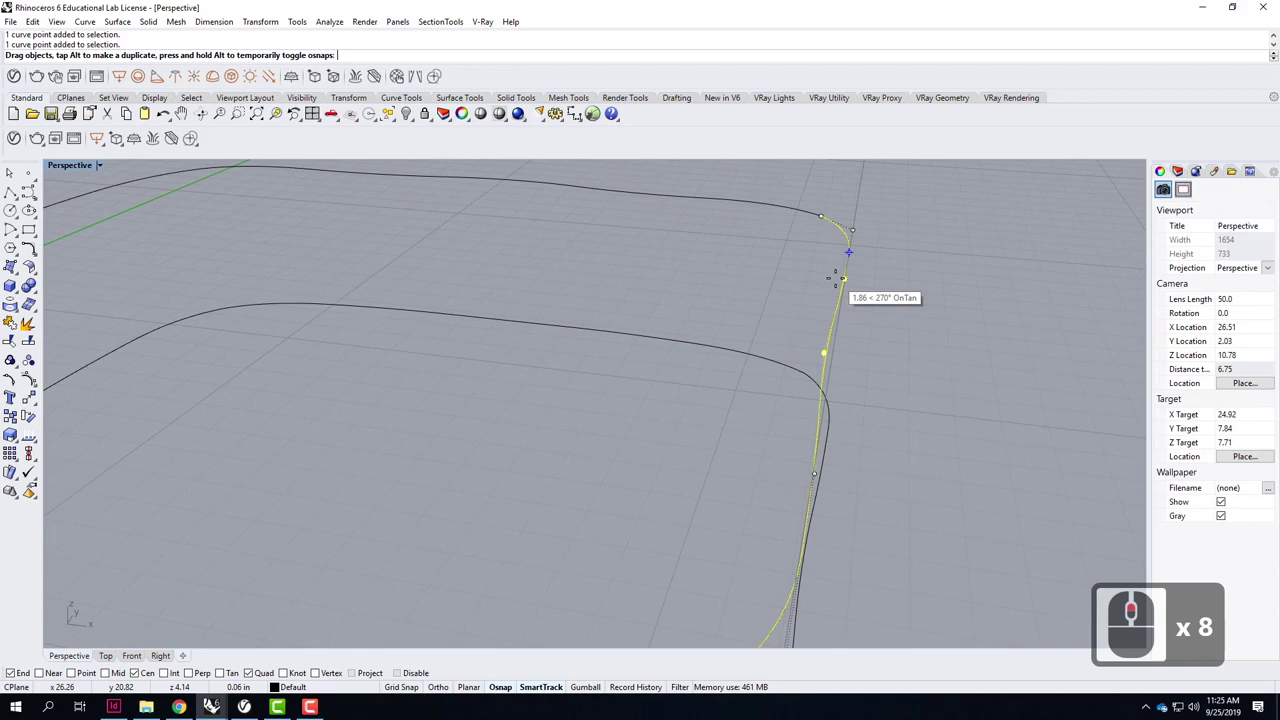
pyautogui.click(840, 284)
pyautogui.press('Escape')
pyautogui.press('Escape')
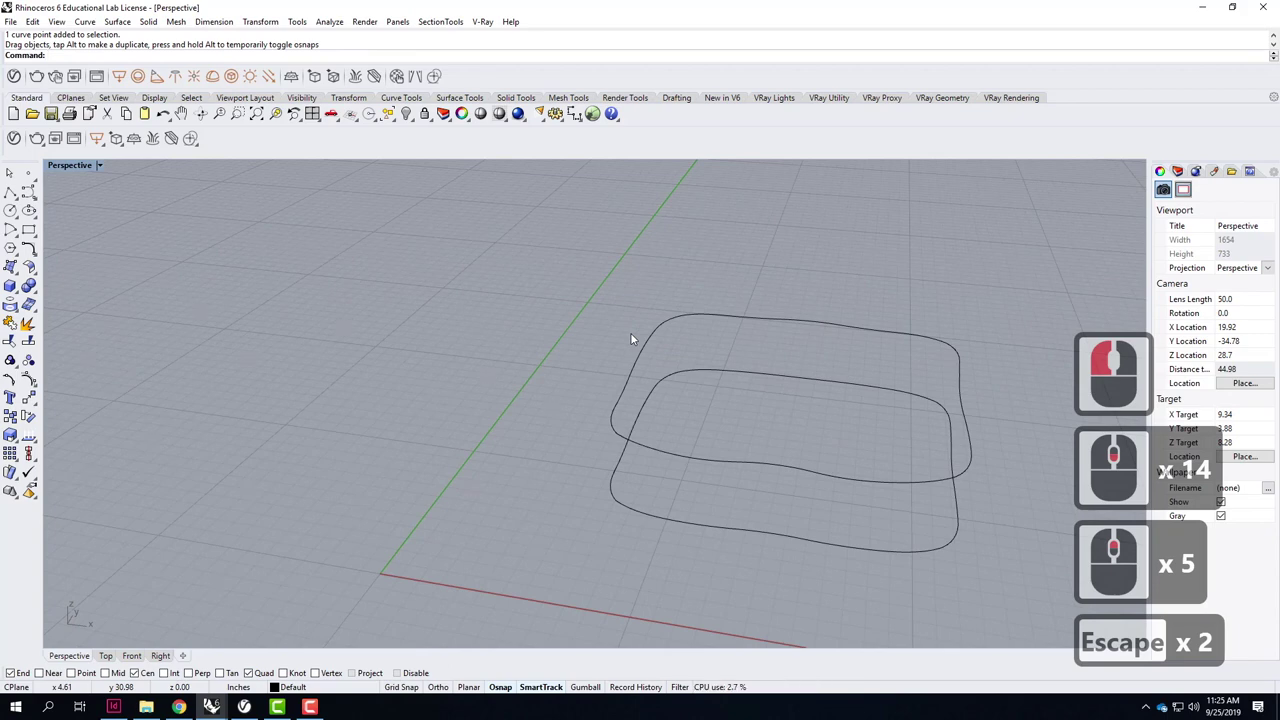
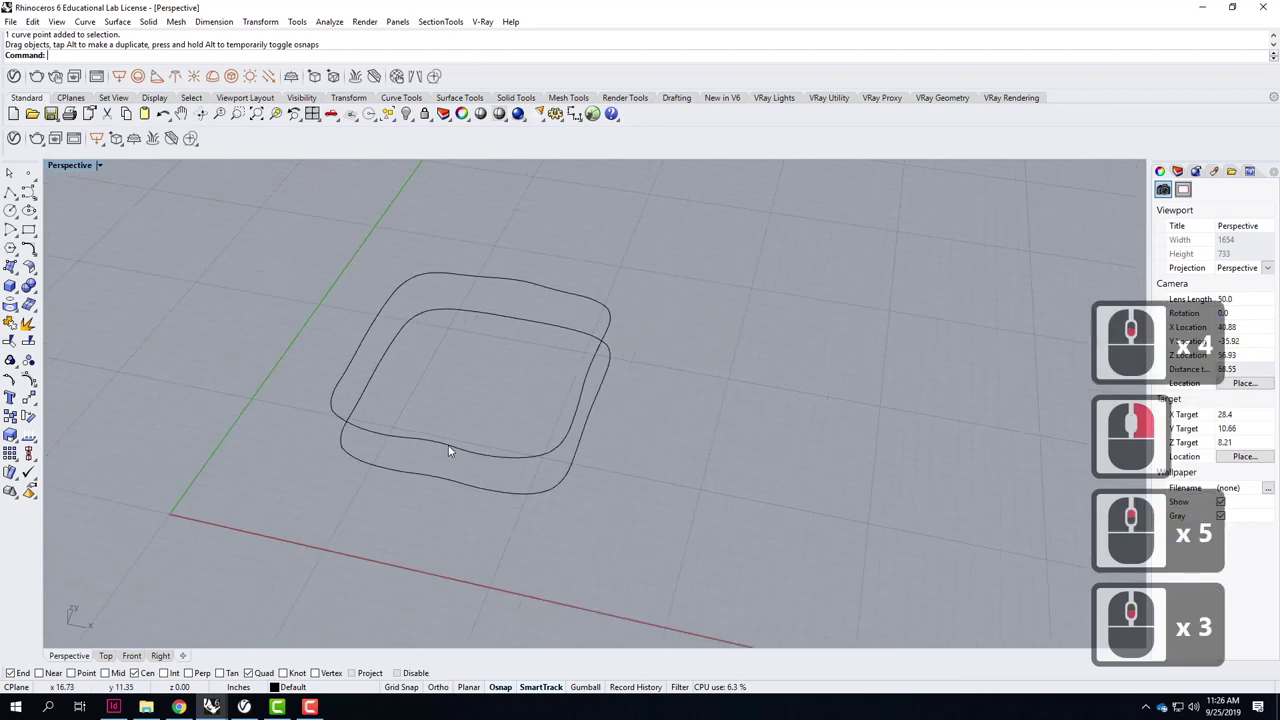
# Select the two wavy curves and window-select control points along the front edge.
pyautogui.click(452, 451)
pyautogui.click(403, 307)
pyautogui.click(485, 283)
pyautogui.click(619, 340)
pyautogui.click(702, 373)
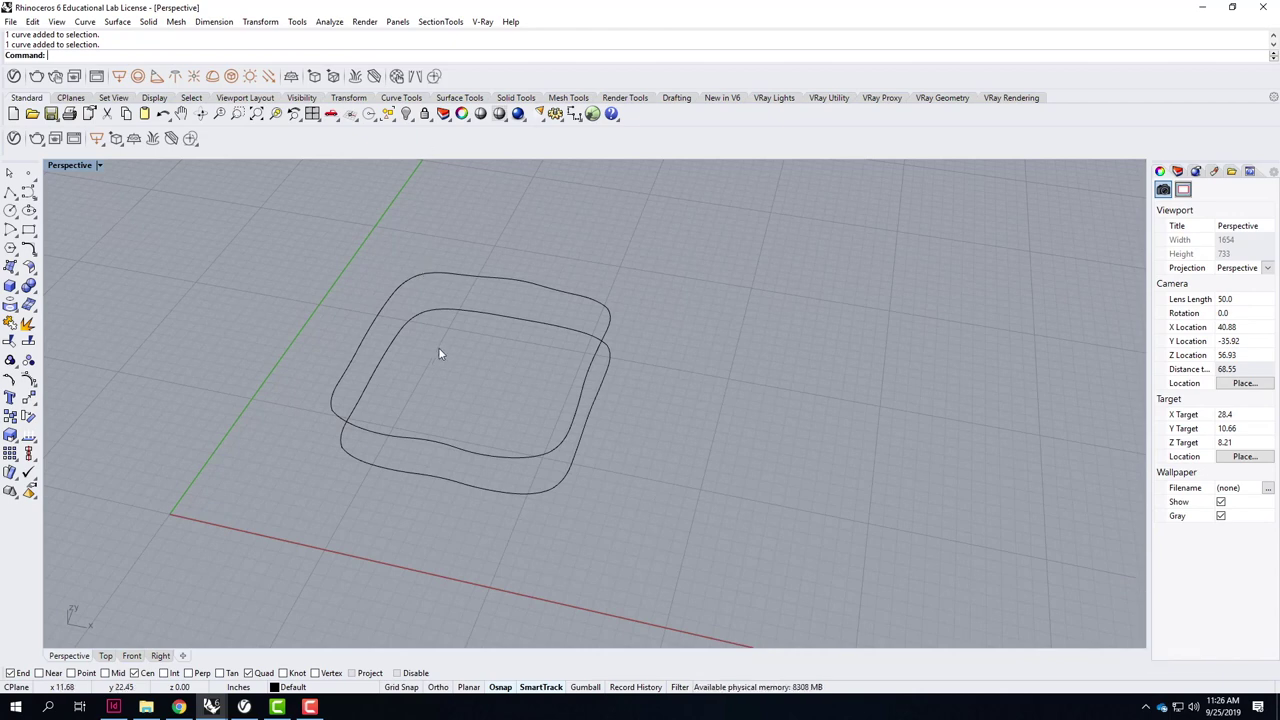
pyautogui.moveTo(413, 426); pyautogui.dragTo(504, 390)
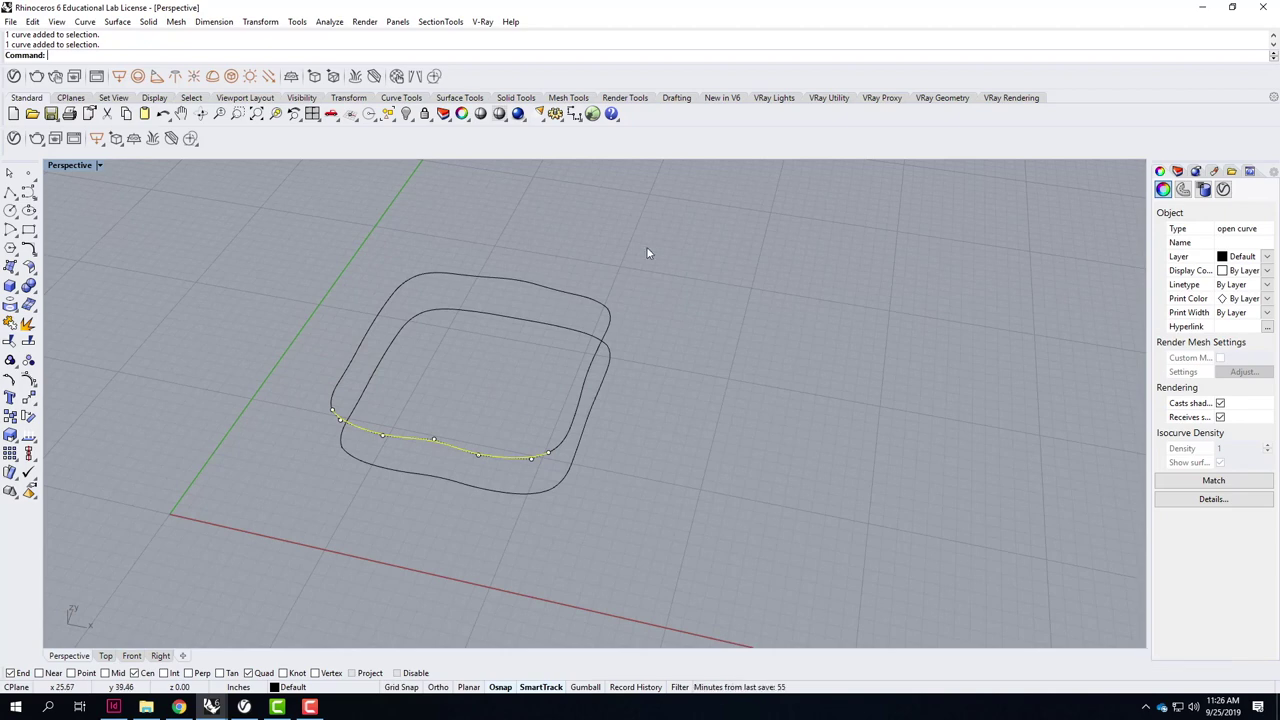
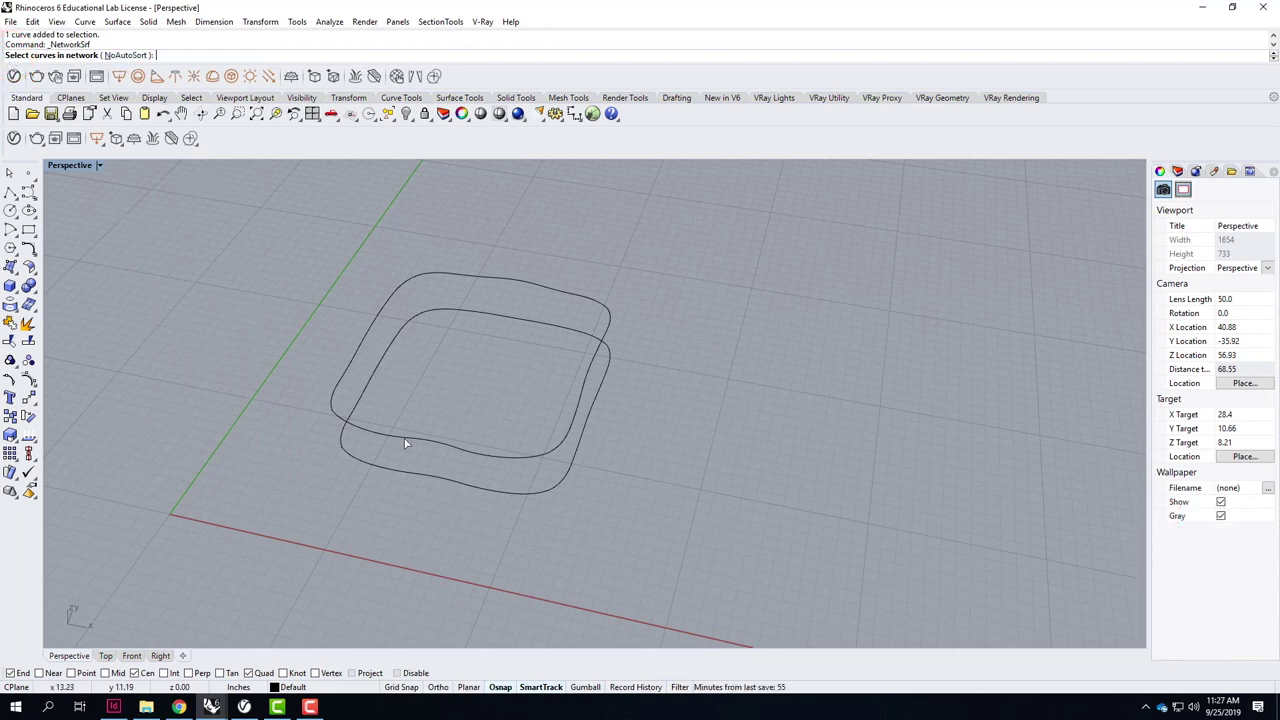
# Pick the curves for NetworkSrf, accept it, and select the resulting trial surface.
pyautogui.click(409, 441)
pyautogui.click(362, 351)
pyautogui.click(594, 280)
pyautogui.click(664, 323)
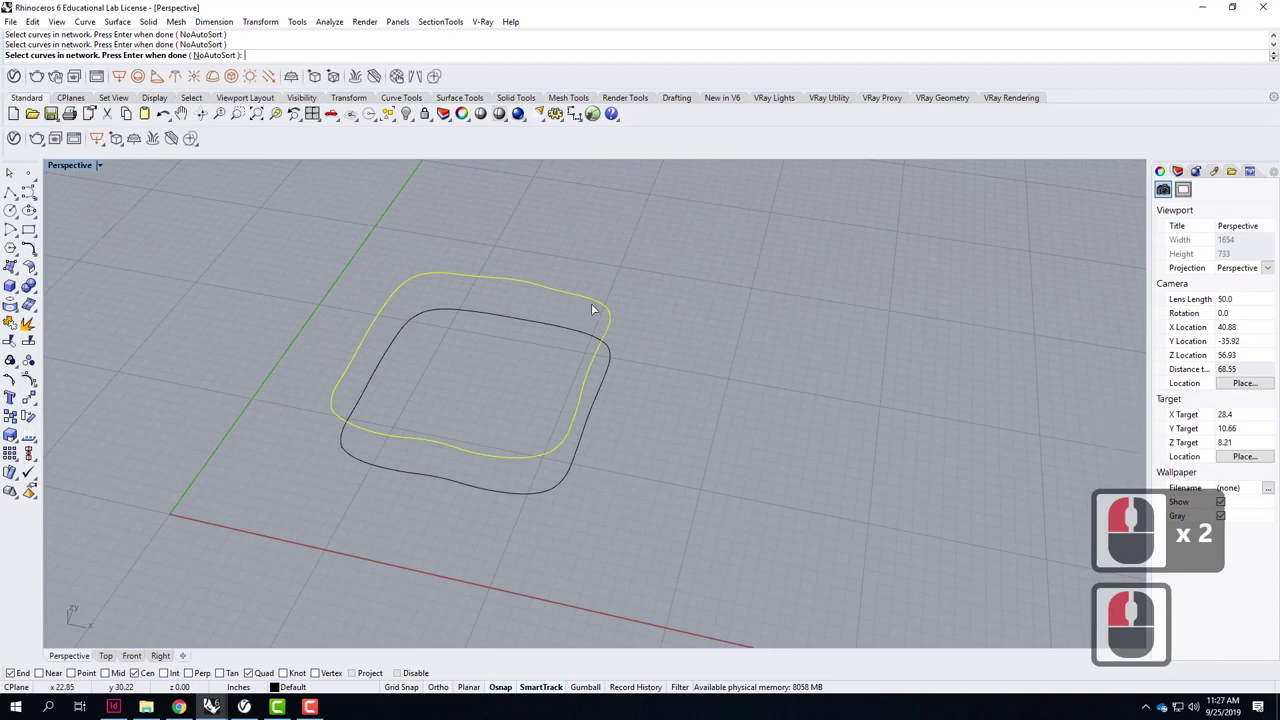
pyautogui.press('Return')
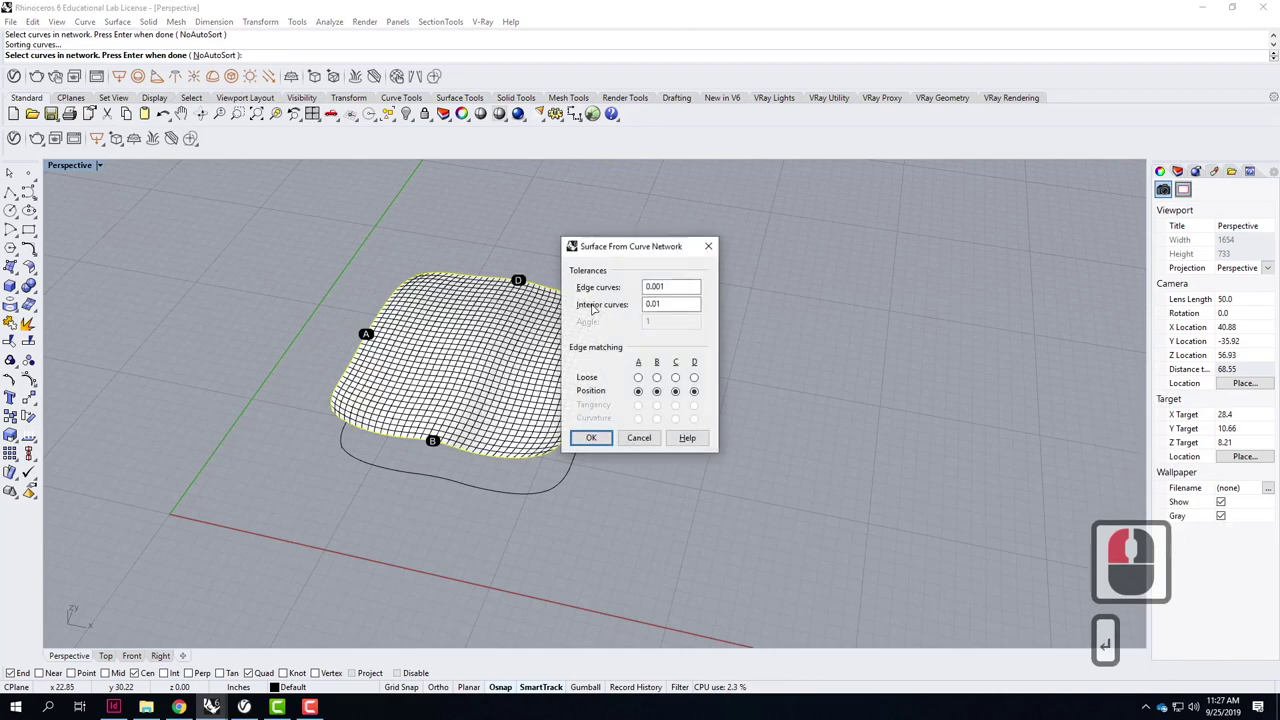
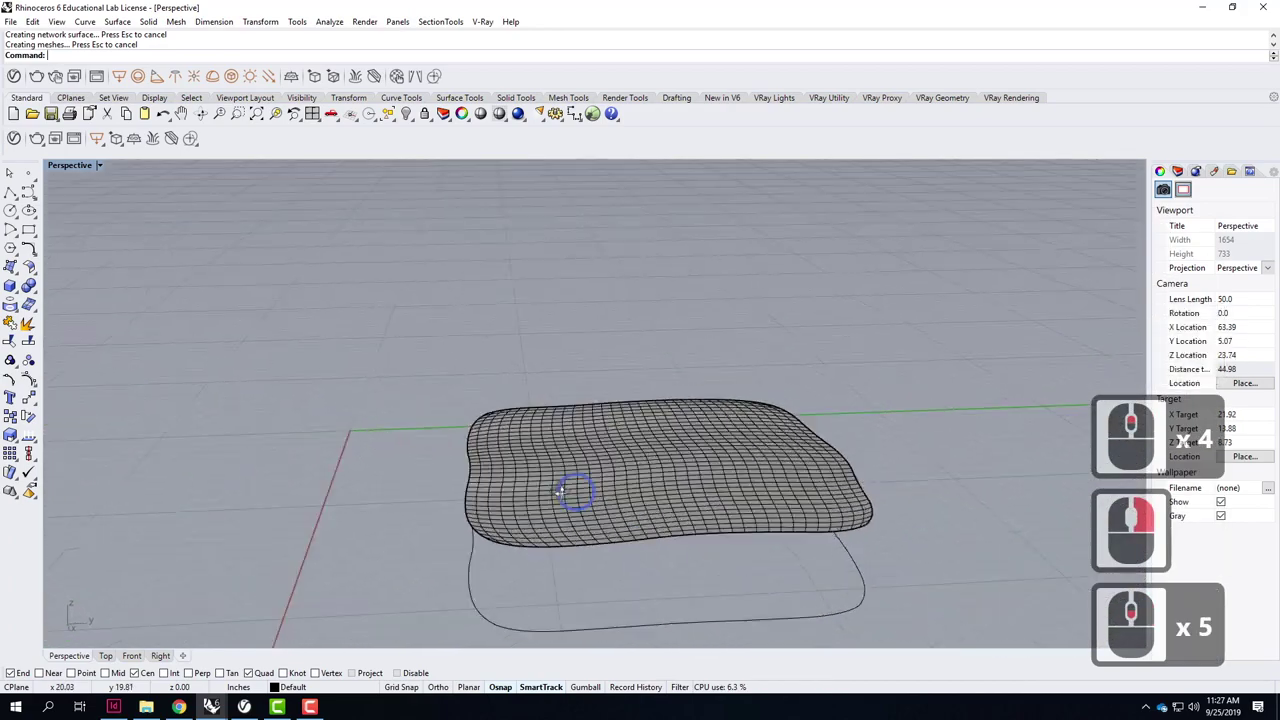
pyautogui.rightClick(645, 514)
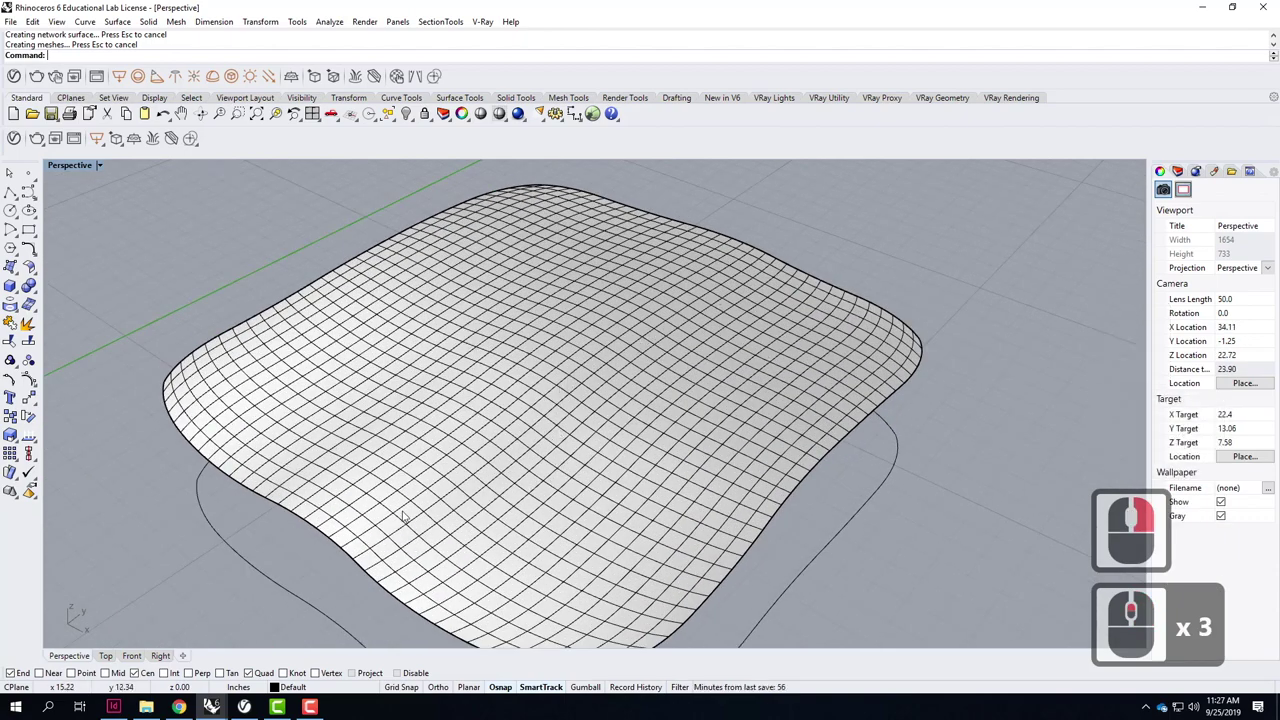
pyautogui.click(421, 485)
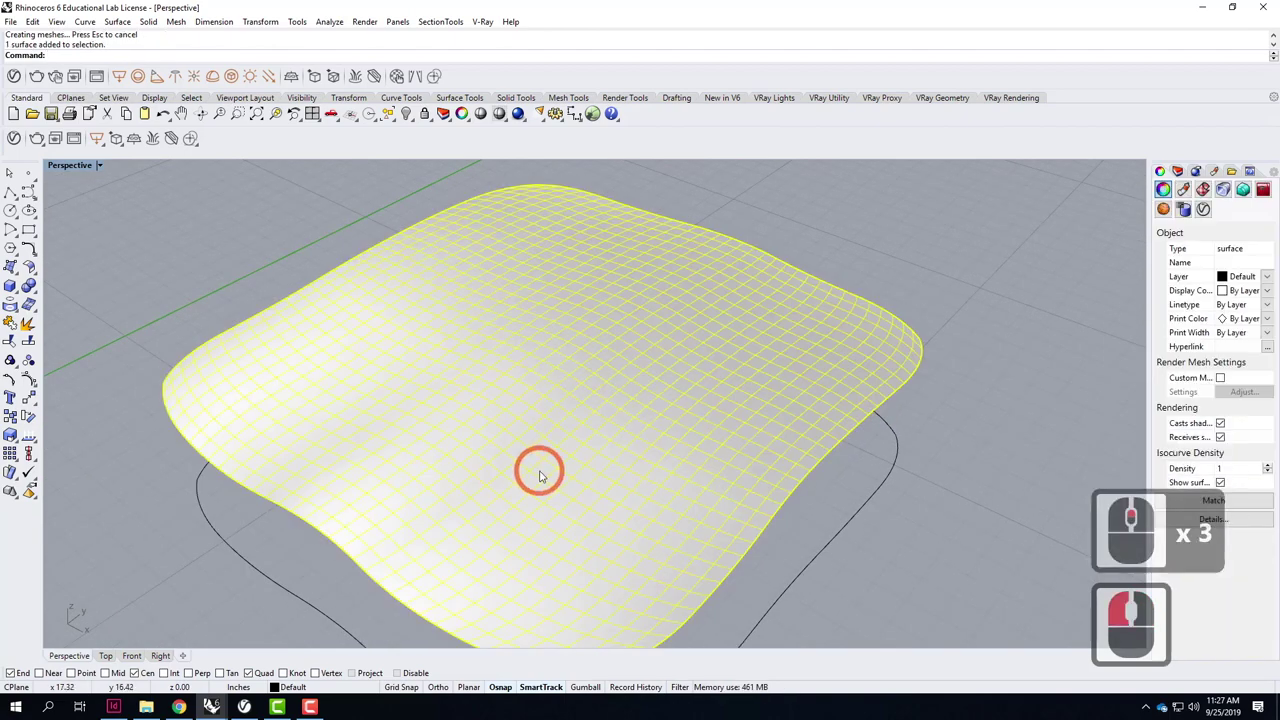
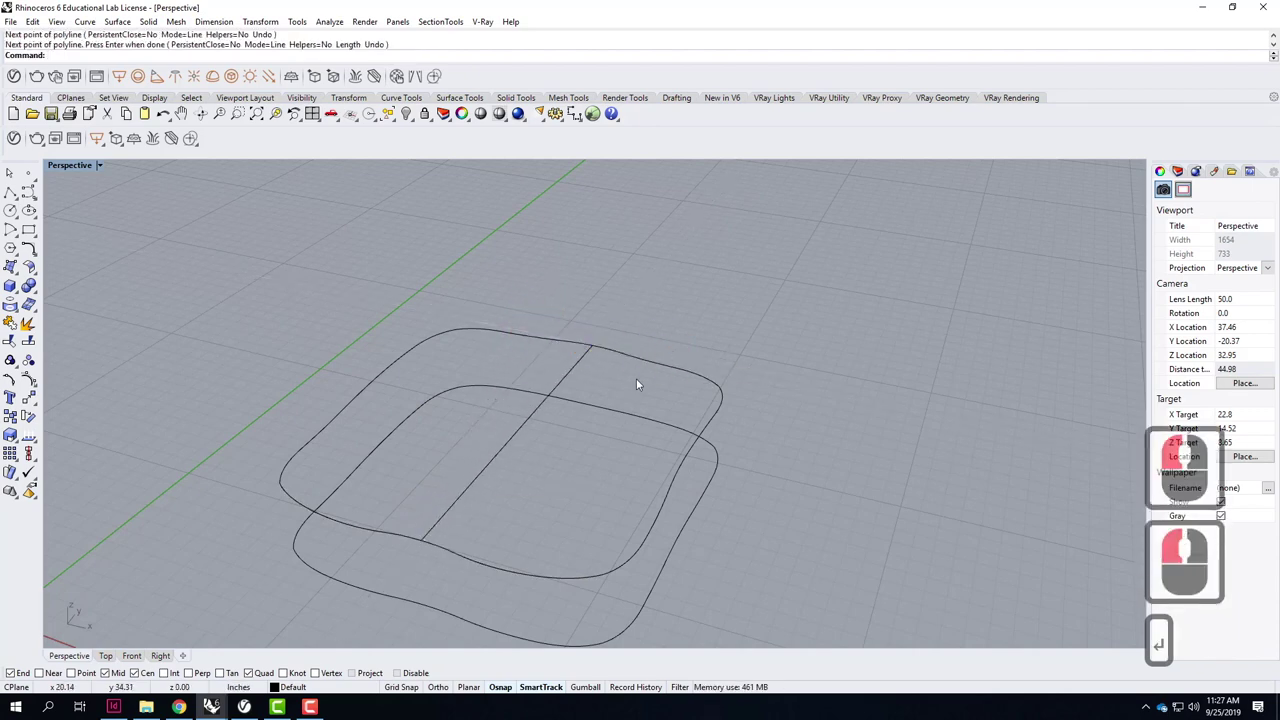
# Rebuild the straight cross line into a curve with 7 points, degree 2.
pyautogui.click(503, 461)
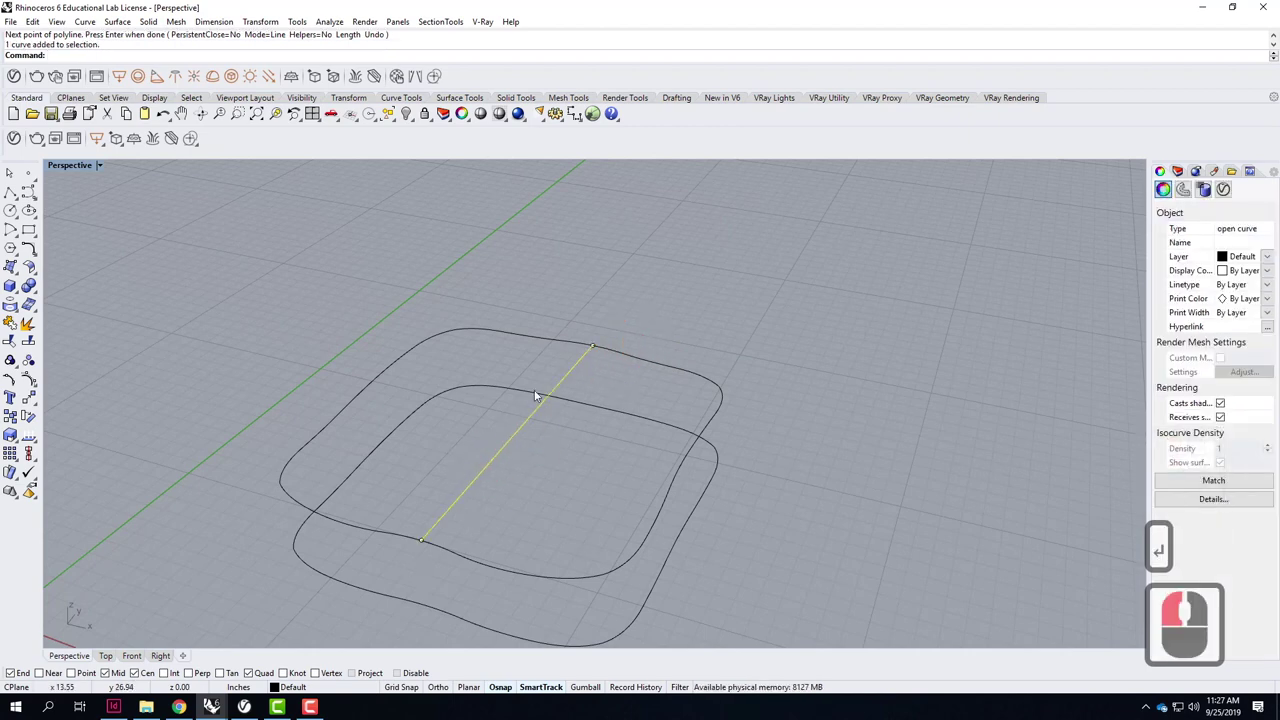
pyautogui.write('rebuil')
pyautogui.press('Return')
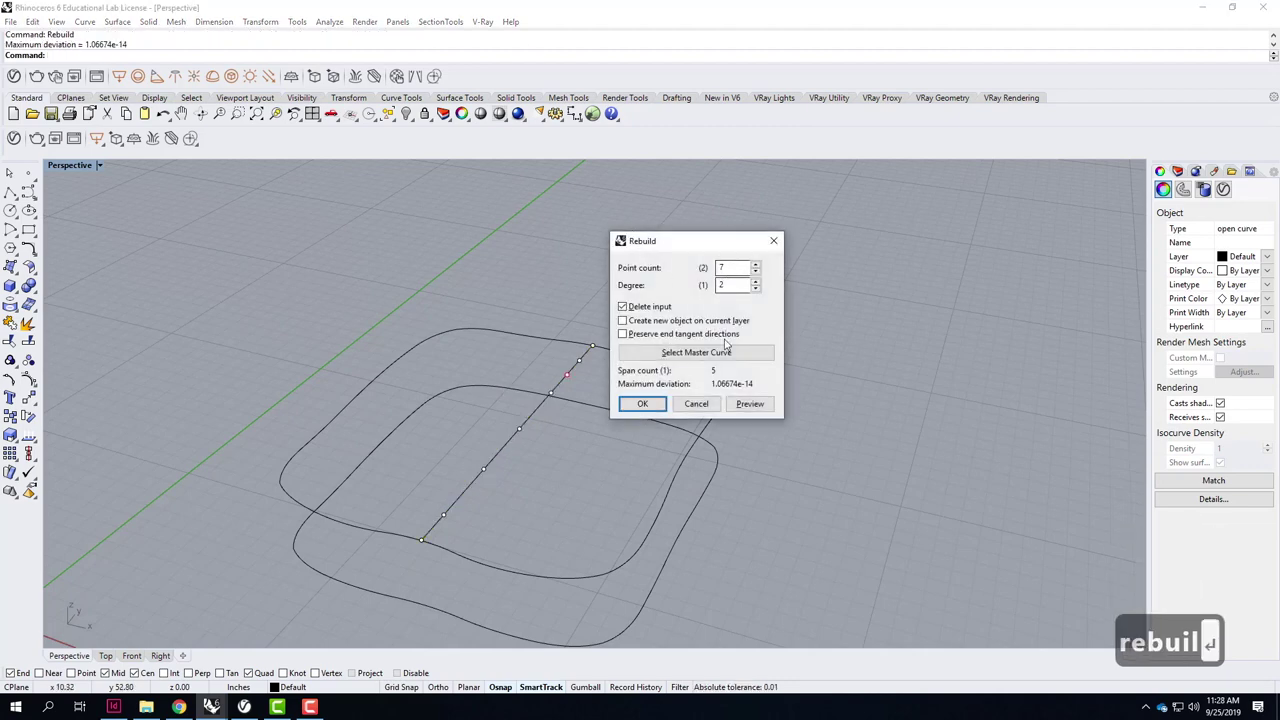
pyautogui.click(659, 411)
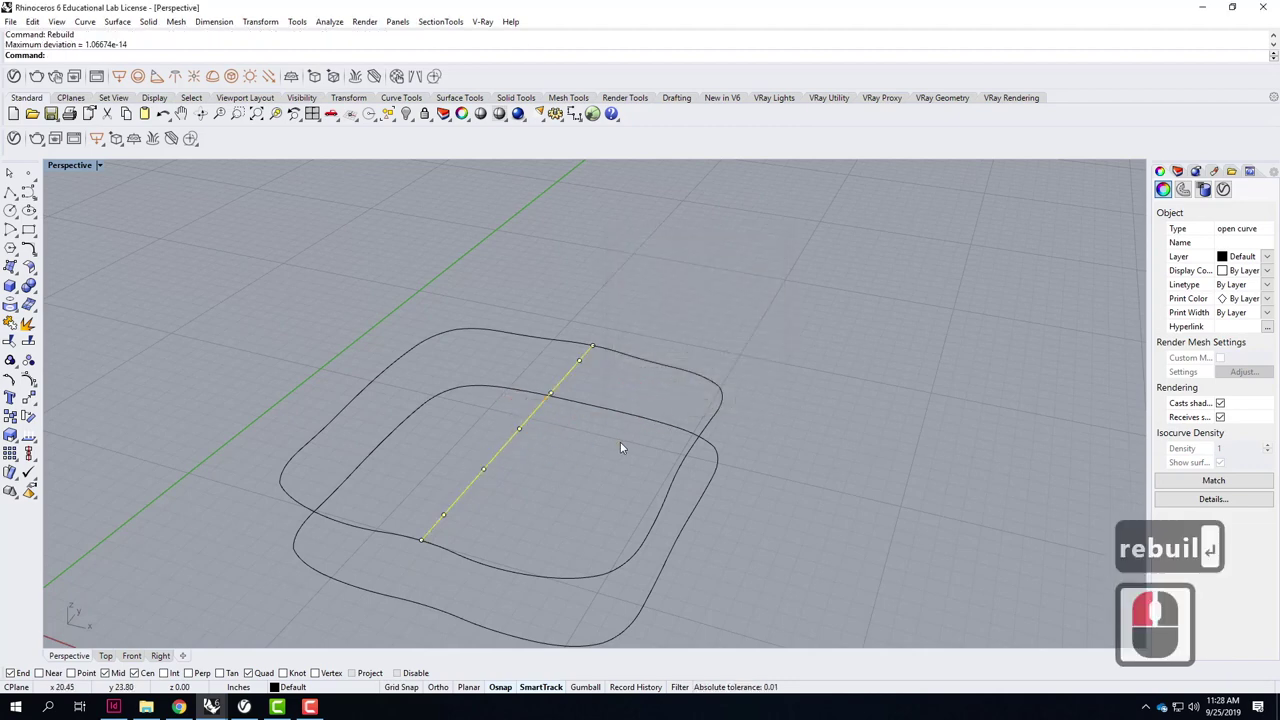
pyautogui.rightClick(652, 434)
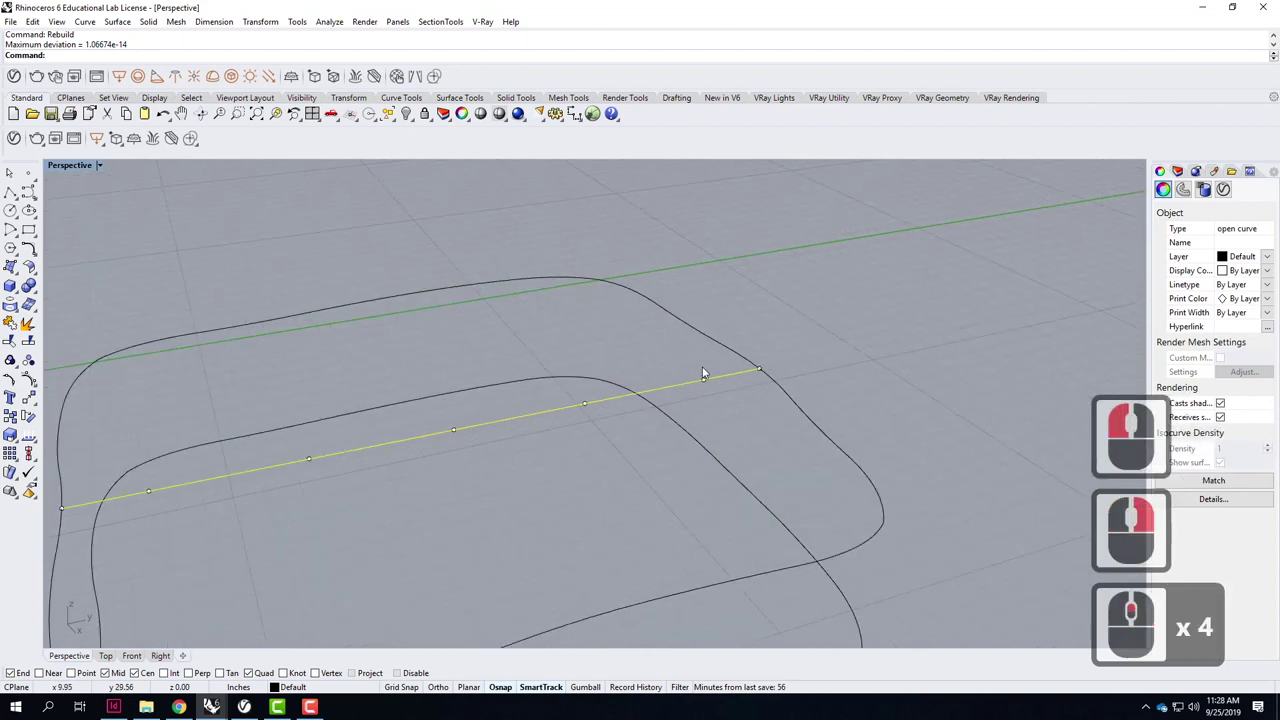
# Select the middle control points and move them vertically to start the sag.
pyautogui.click(466, 436)
pyautogui.click(612, 406)
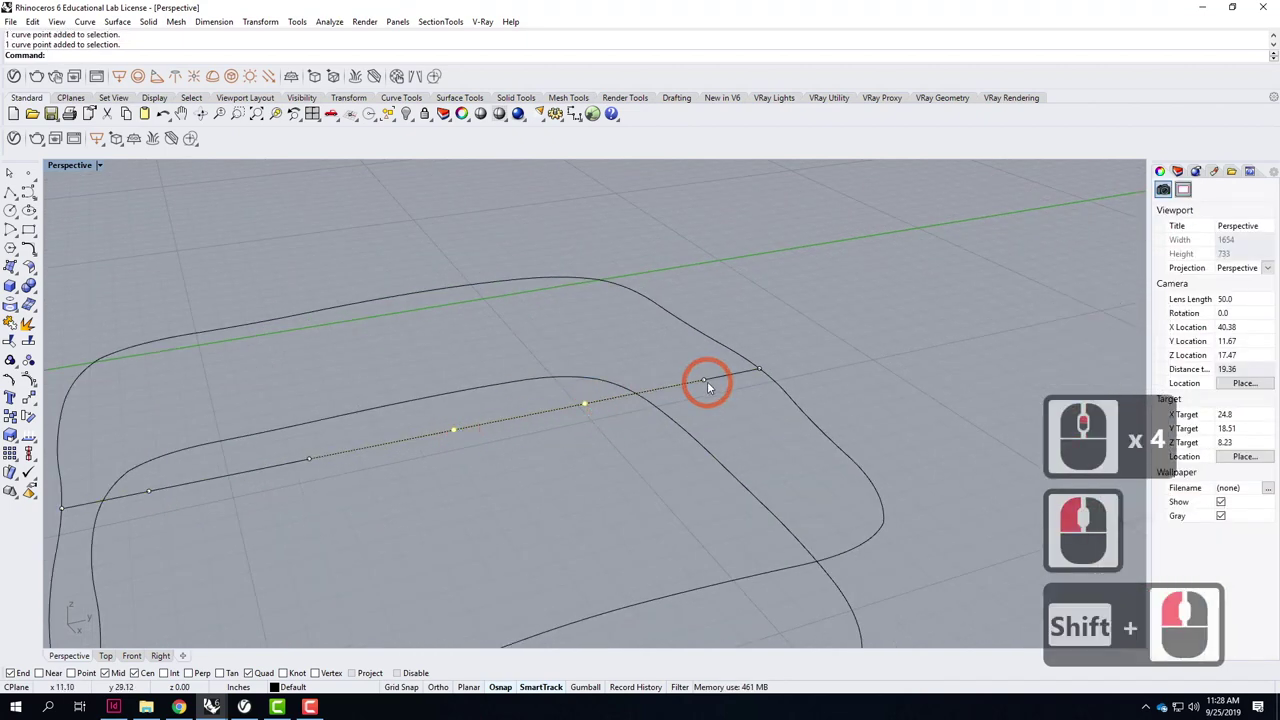
pyautogui.doubleClick(729, 415)
pyautogui.write('move')
pyautogui.press('Return')
pyautogui.press('Return')
pyautogui.click(708, 379)
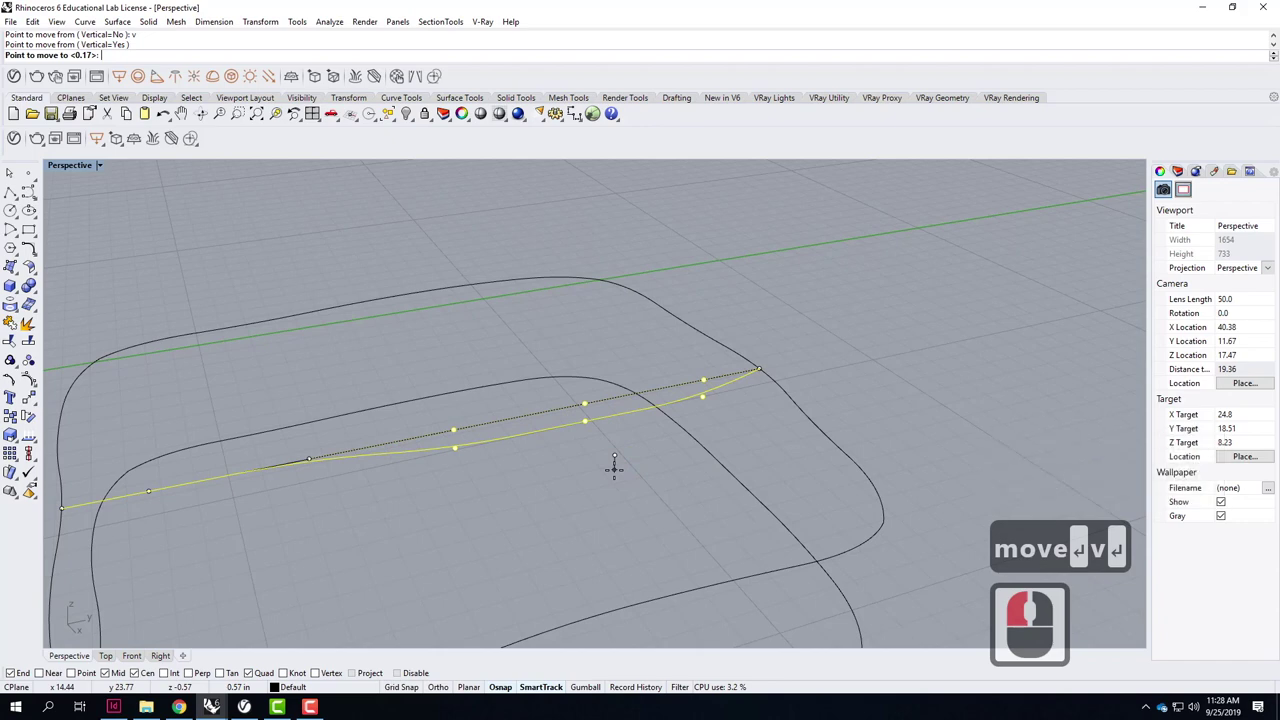
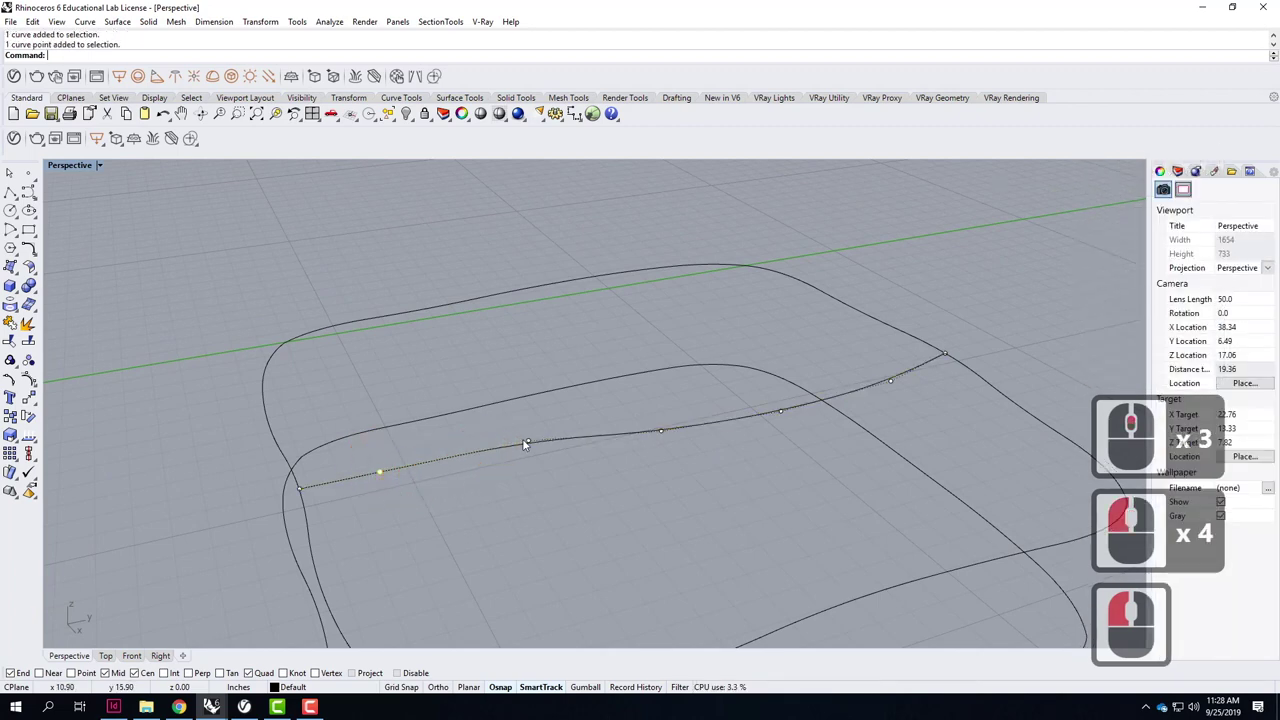
# Move the control points near the other end vertically down to deepen the sag.
pyautogui.click(552, 444)
pyautogui.write('move')
pyautogui.press('Return')
pyautogui.press('Return')
pyautogui.click(530, 440)
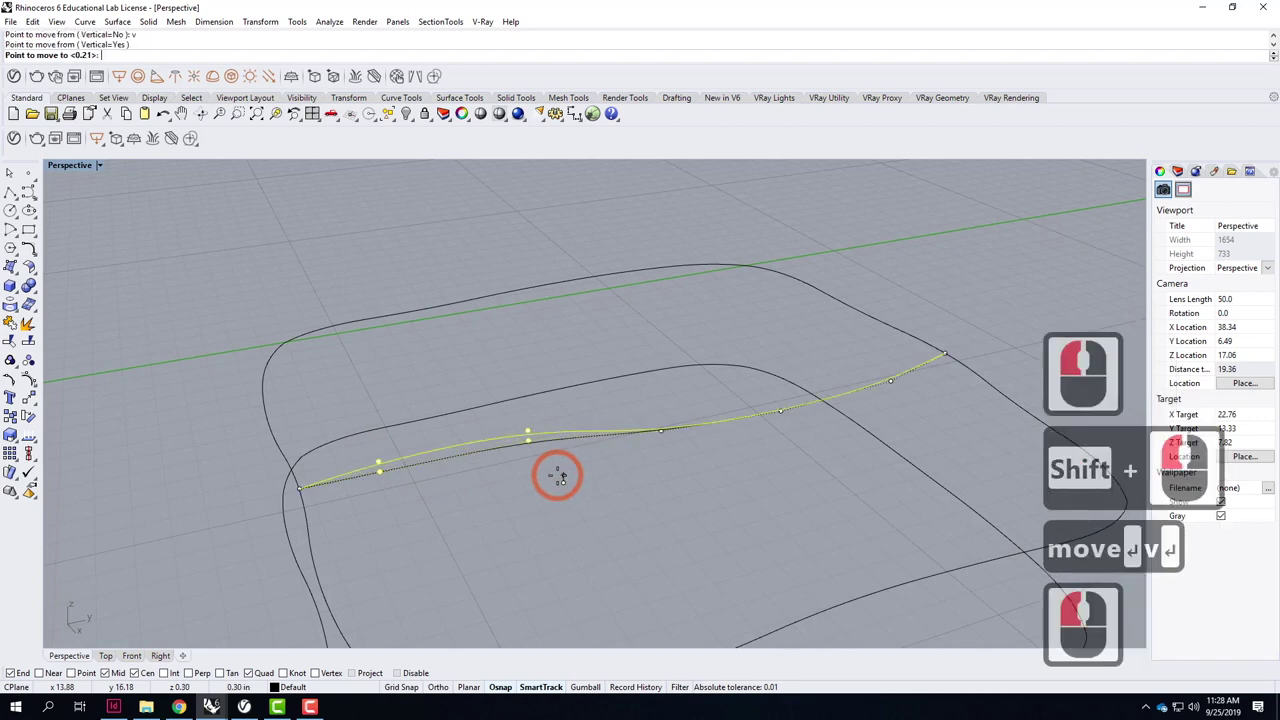
pyautogui.click(568, 485)
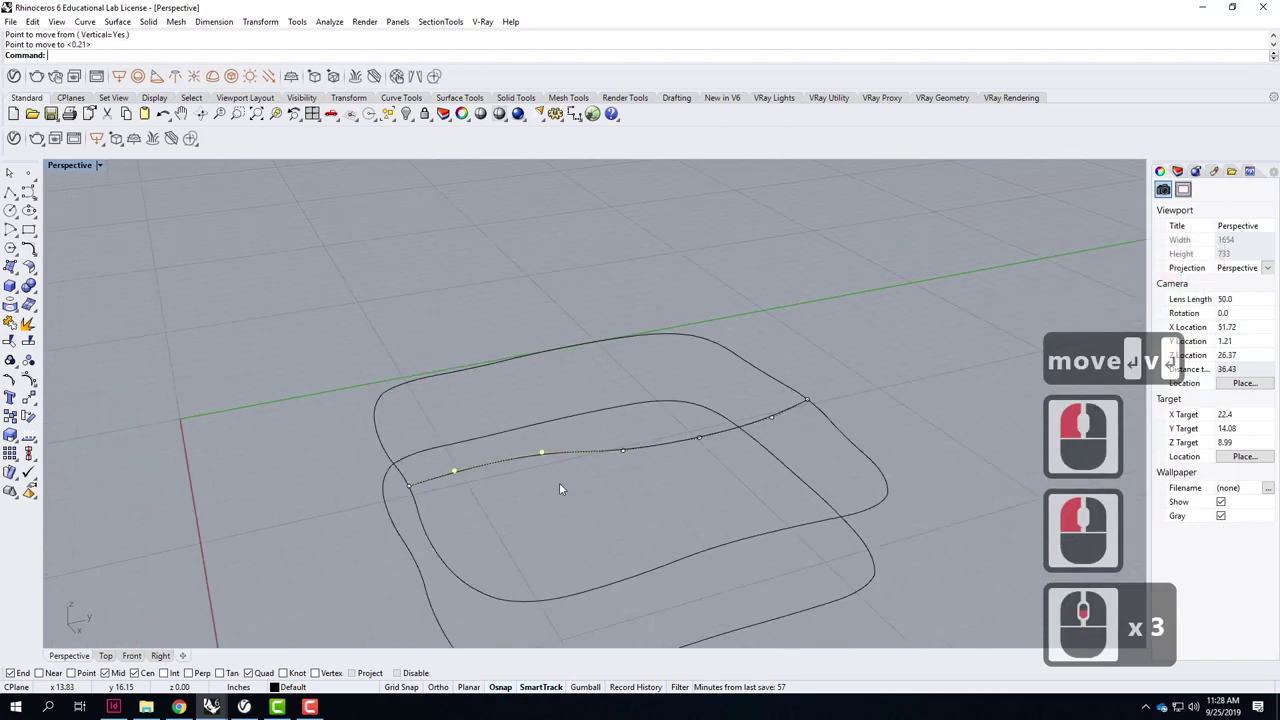
pyautogui.press('Escape')
pyautogui.press('Escape')
pyautogui.press('Escape')
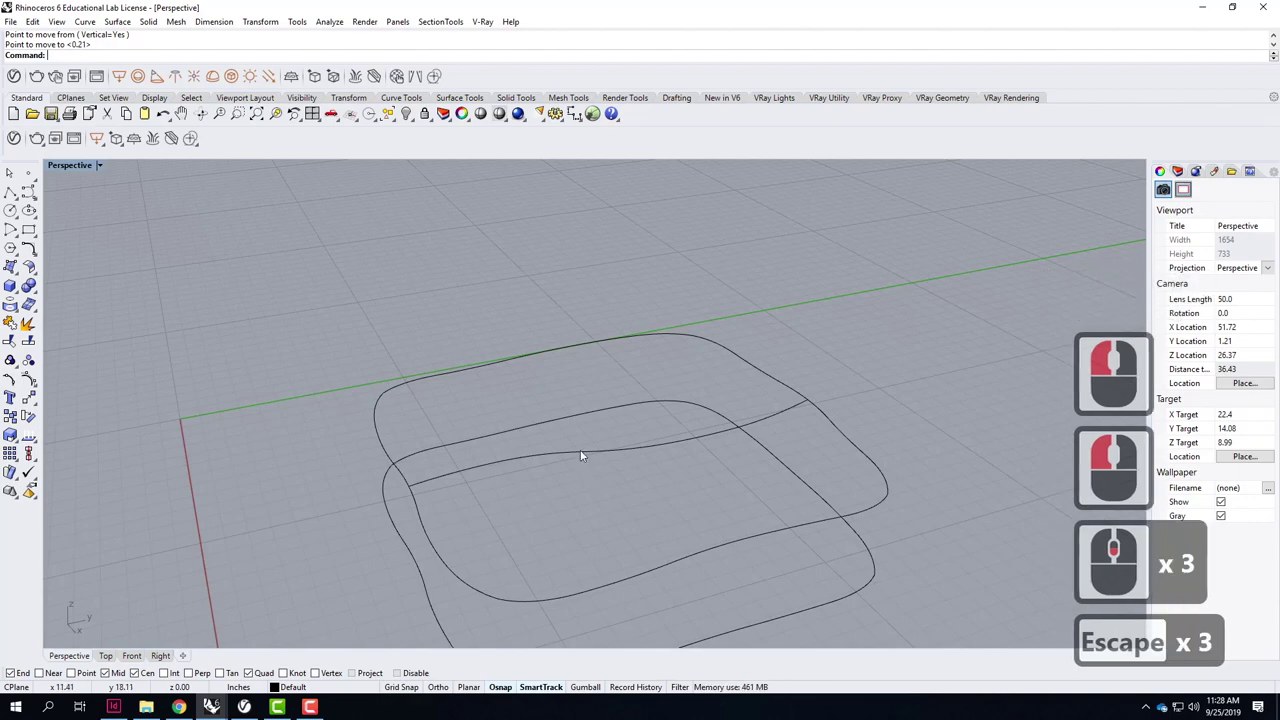
# Build a trial network surface through the sagging curve and delete it.
pyautogui.click(584, 457)
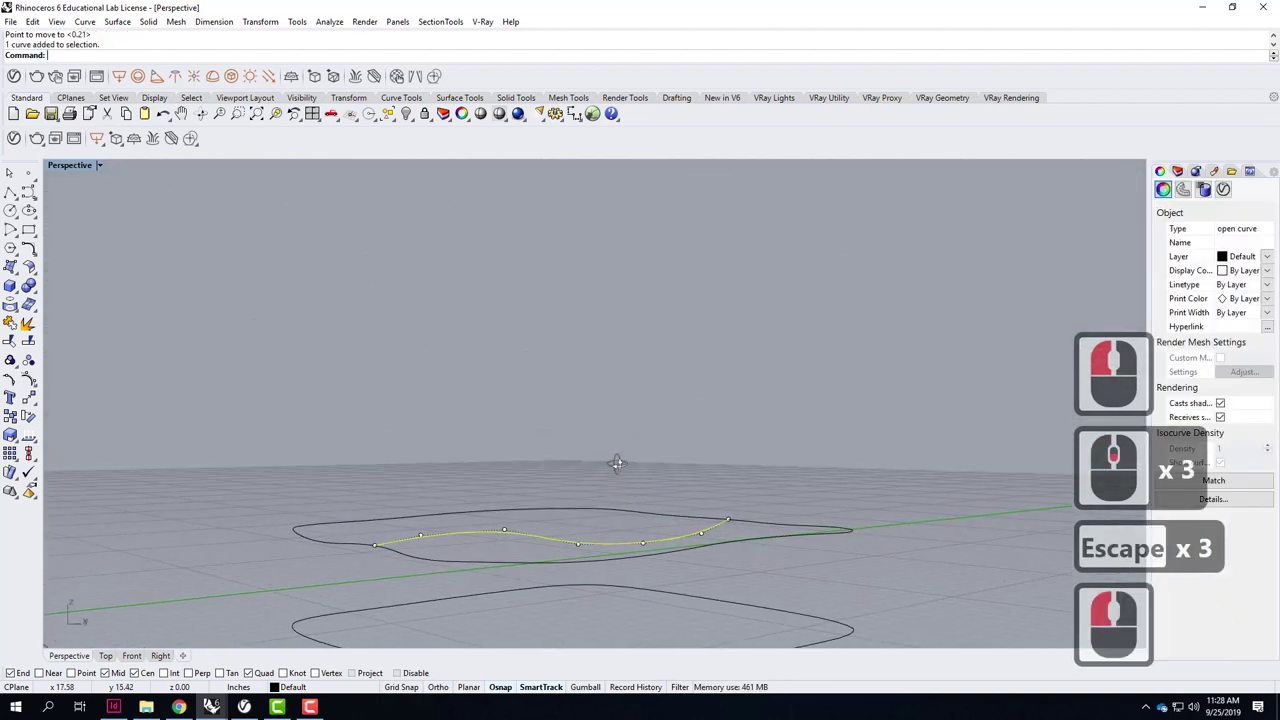
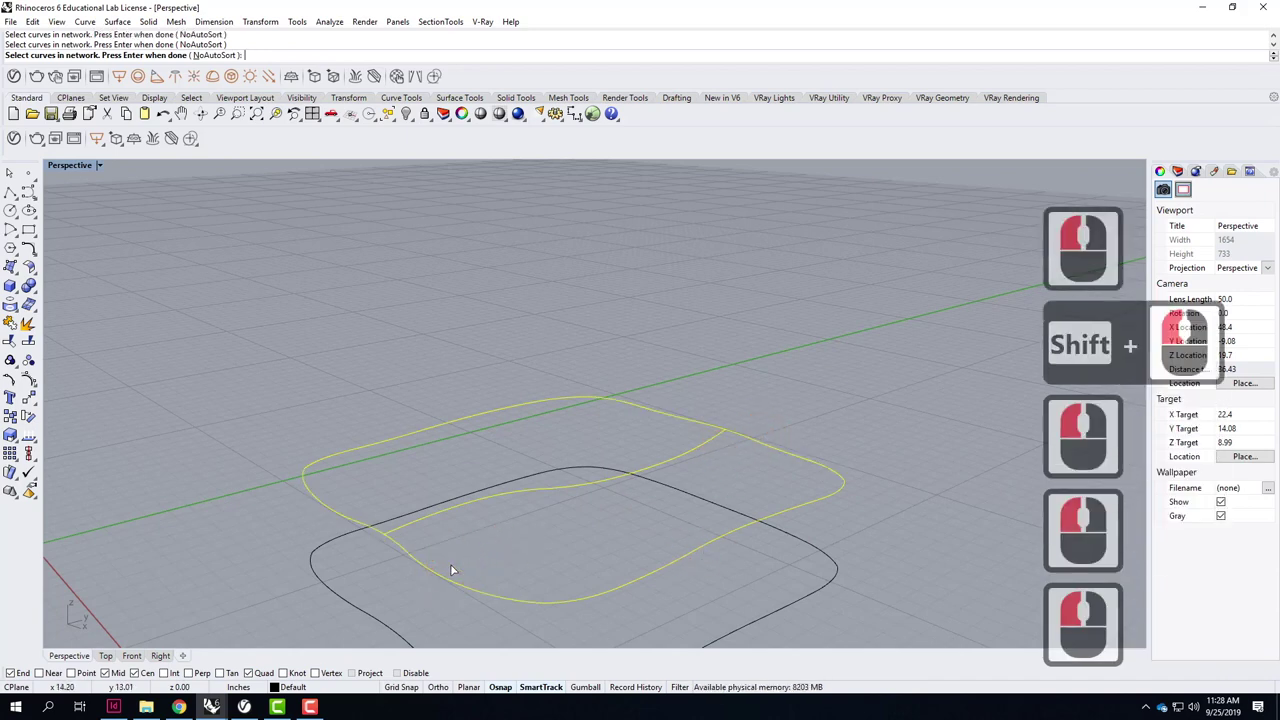
pyautogui.press('Return')
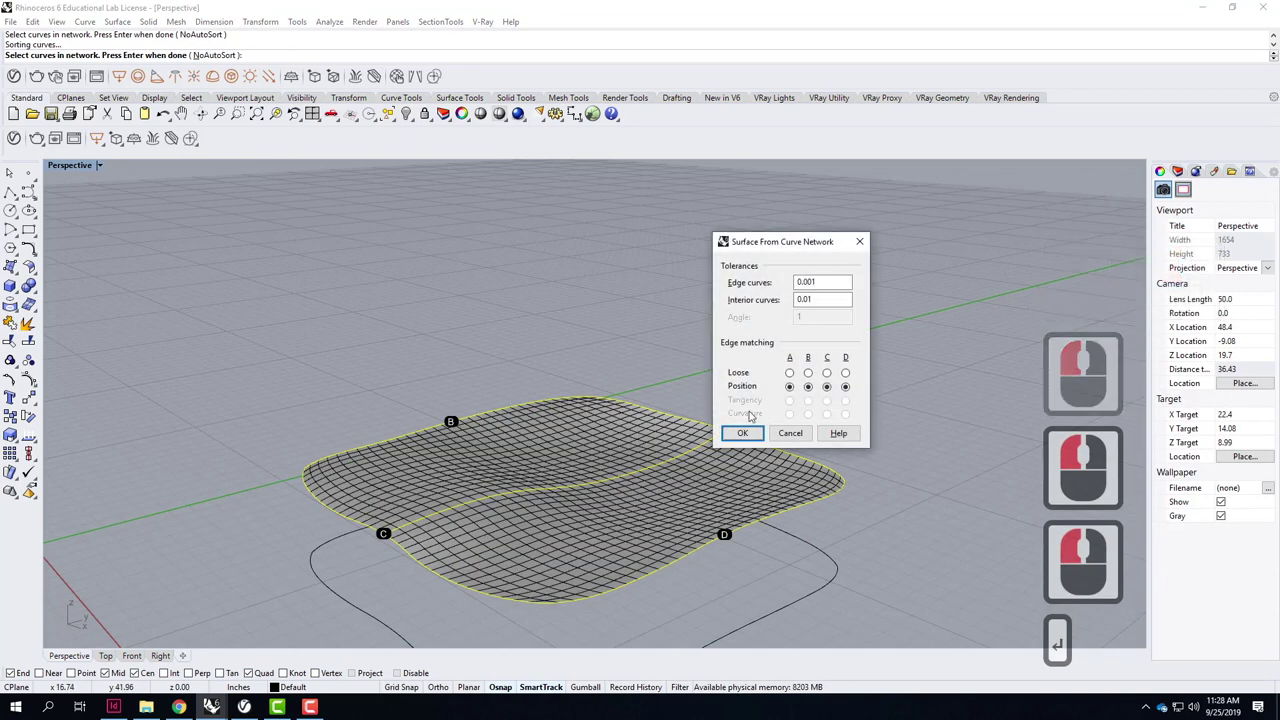
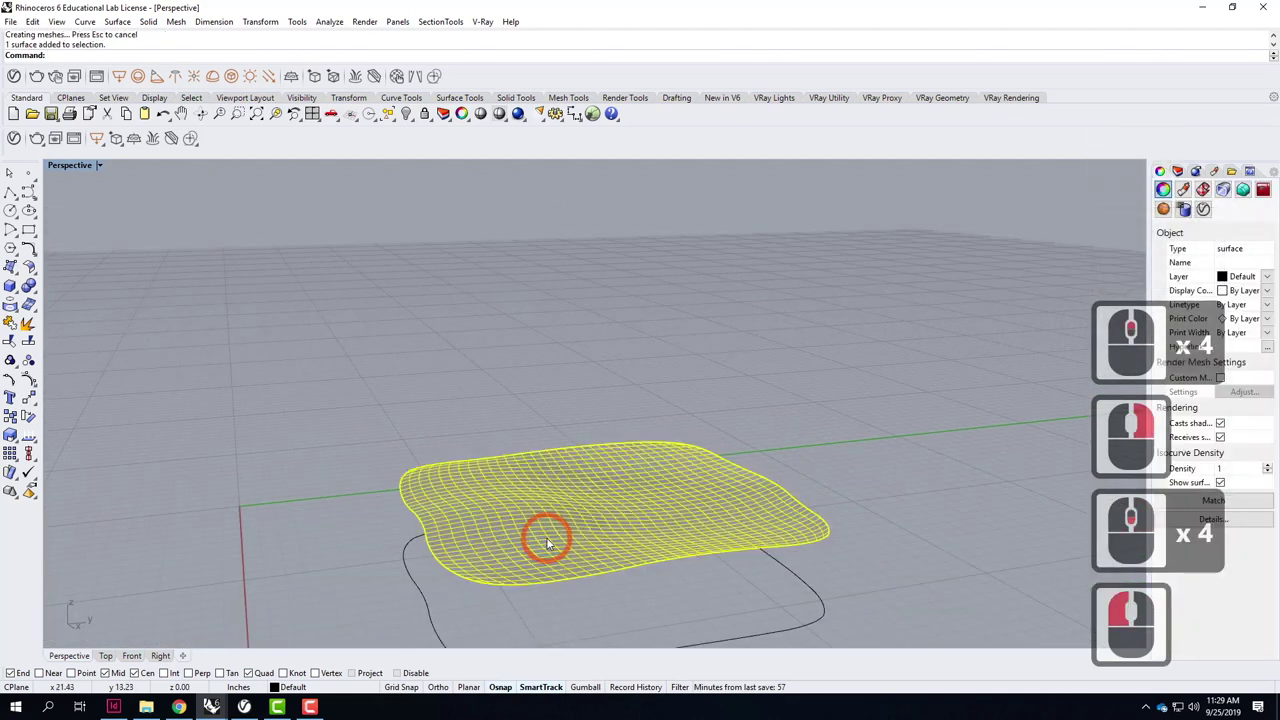
pyautogui.press('Delete')
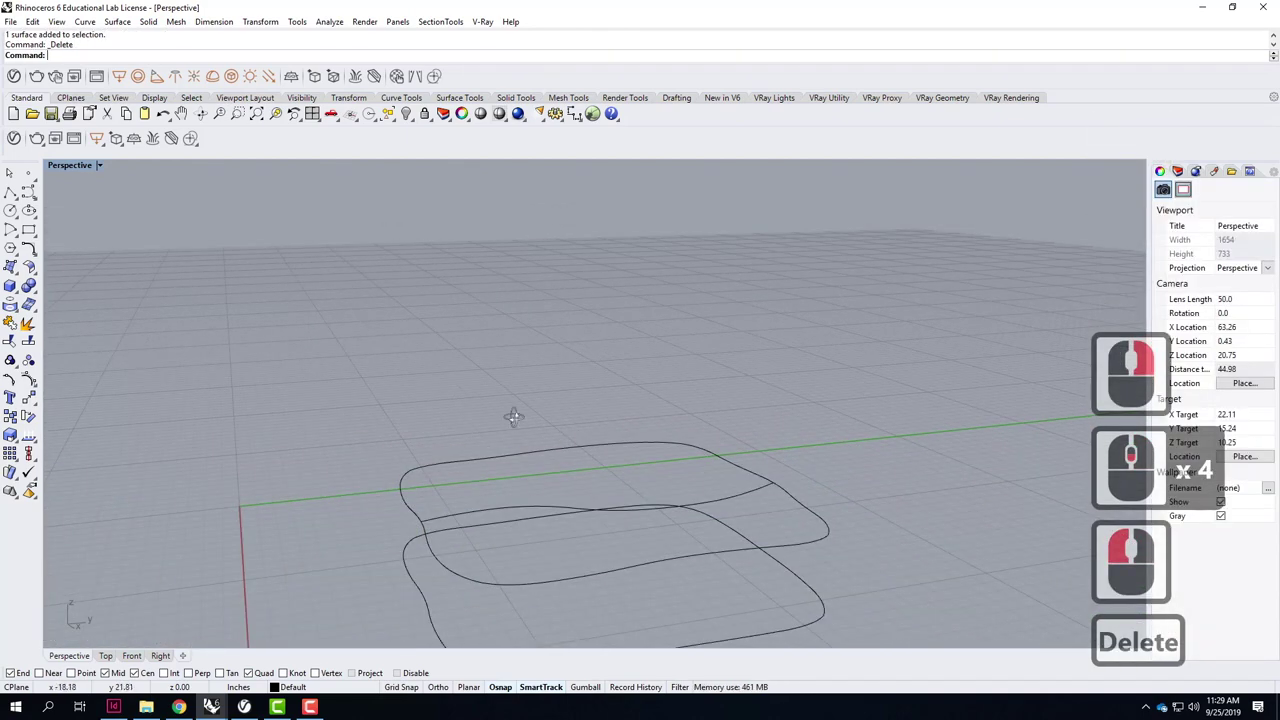
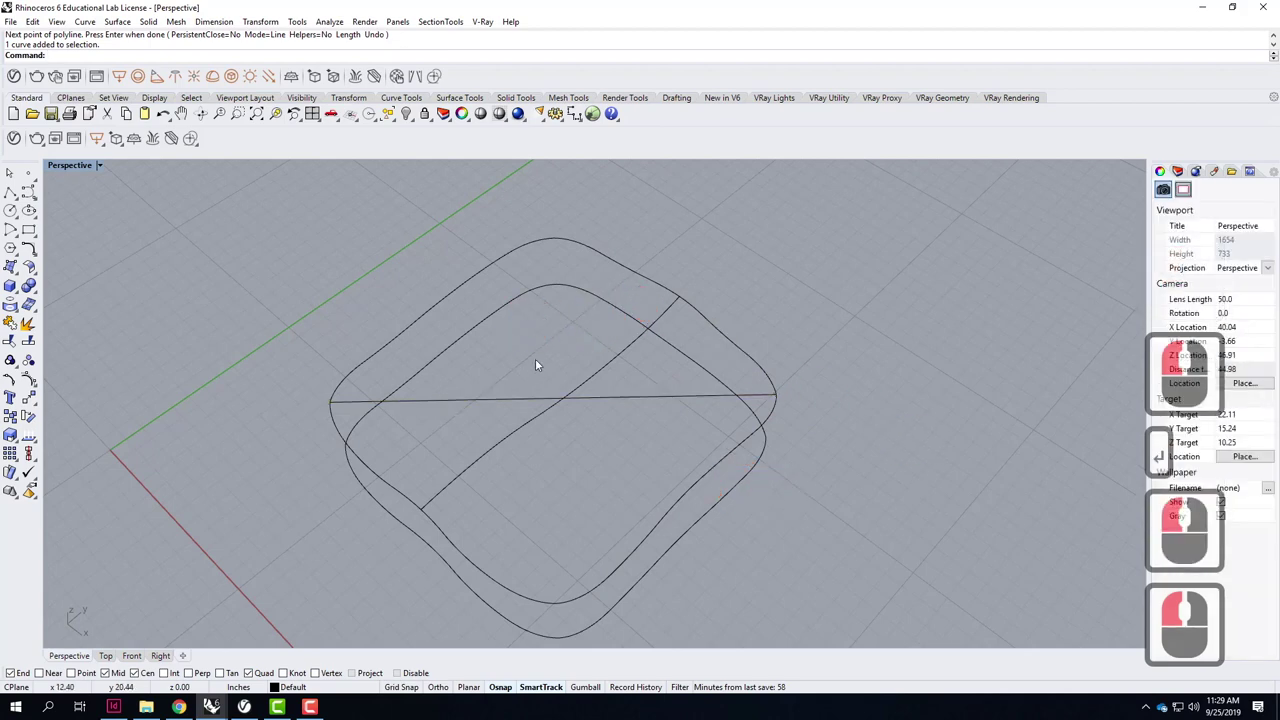
# Start NetworkSrf on an outline edge and cancel it.
pyautogui.write('netwo')
pyautogui.press('Return')
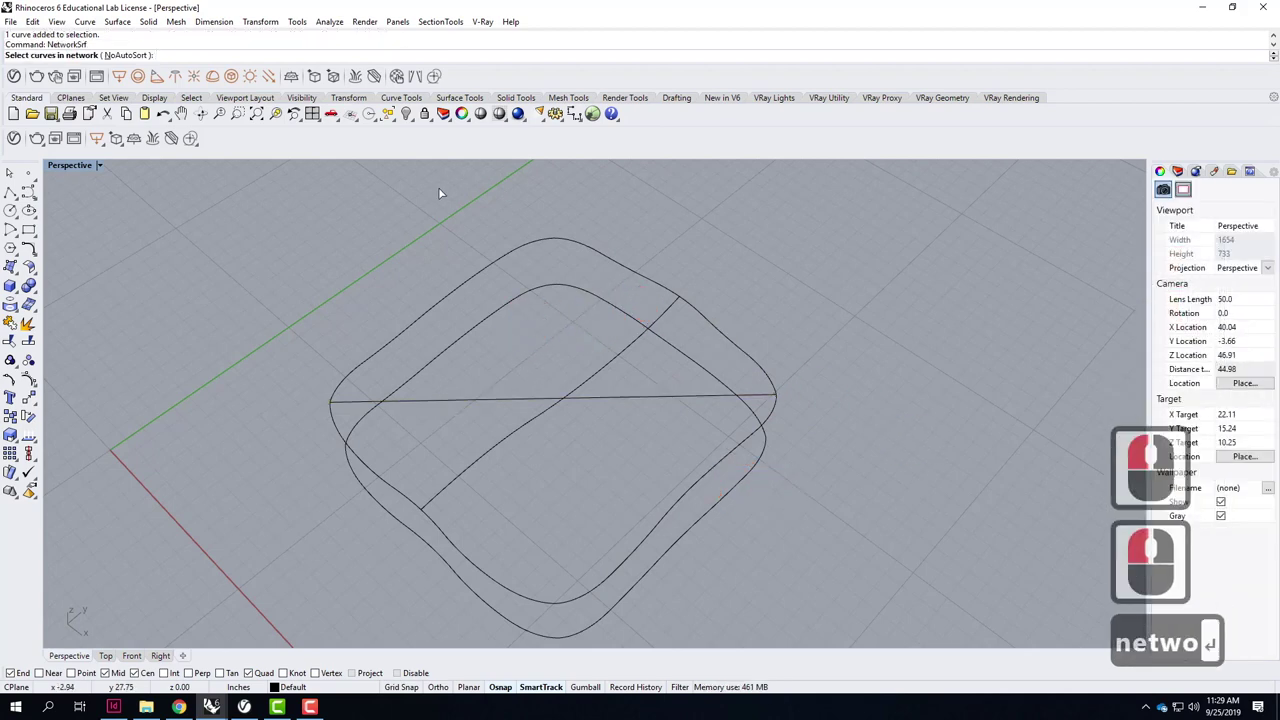
pyautogui.click(1157, 555)
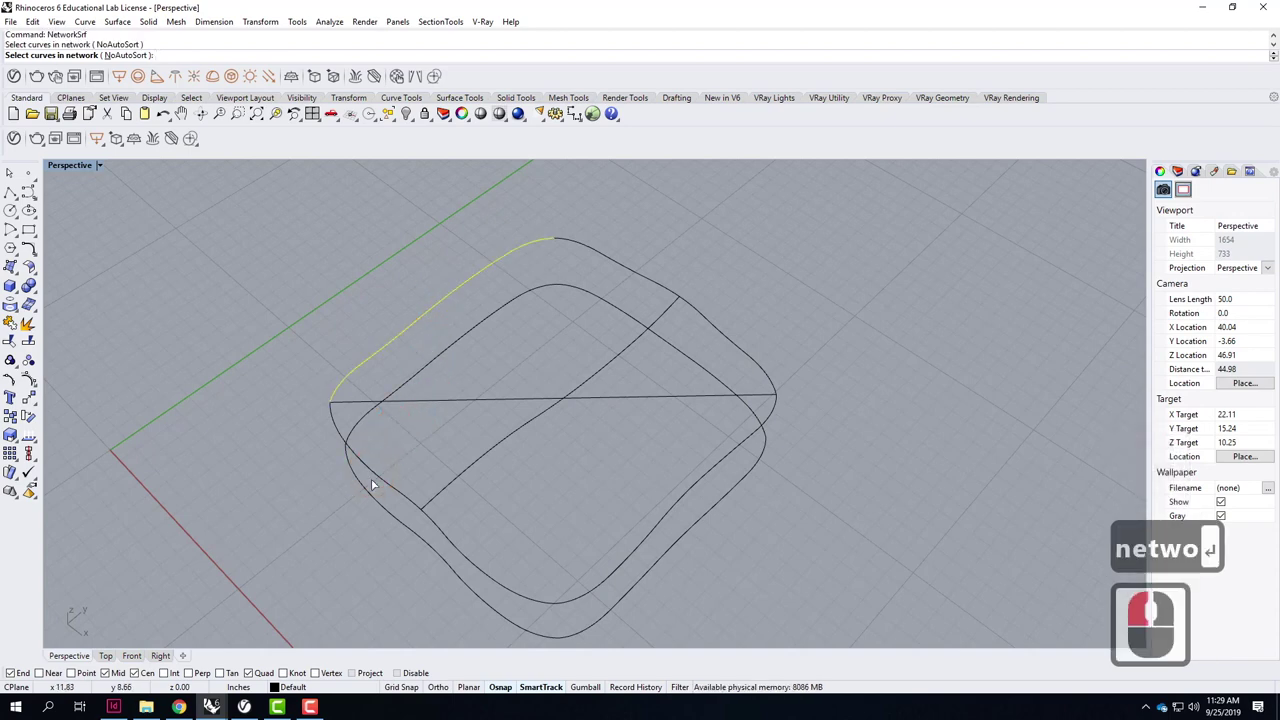
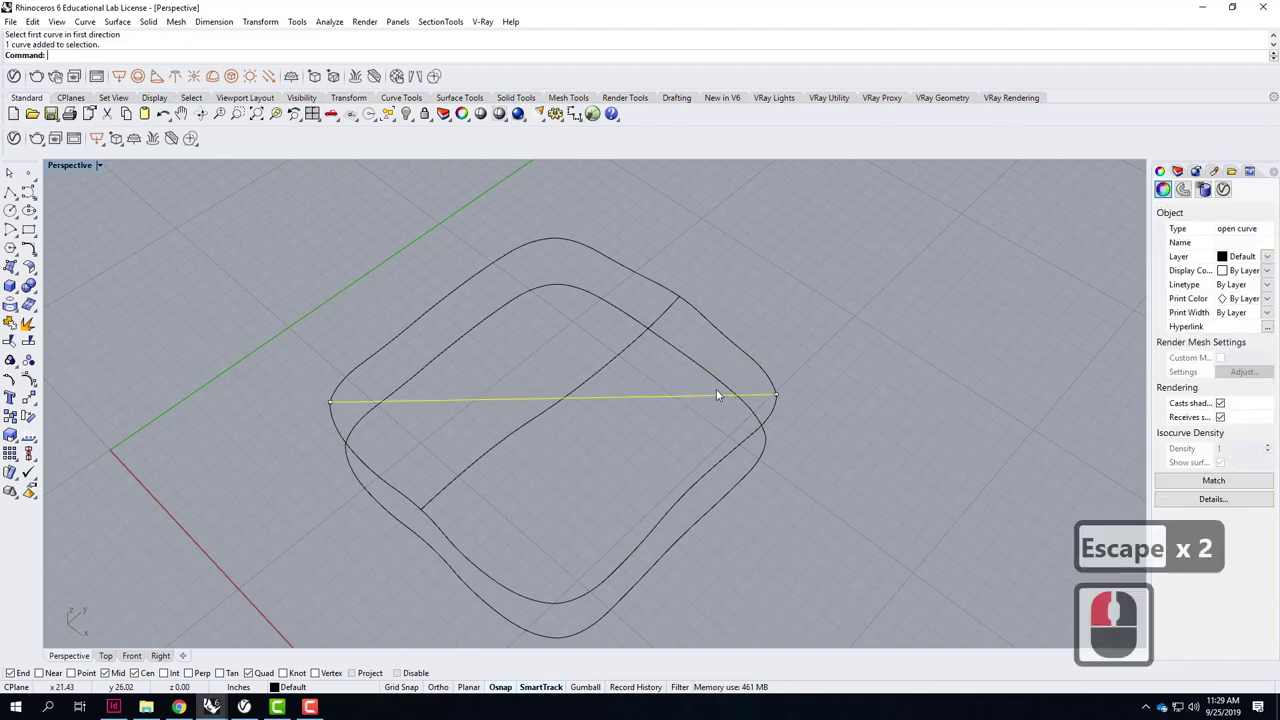
pyautogui.press('Delete')
# Test-select outline edge pieces together with the sagging curve.
pyautogui.click(447, 301)
pyautogui.click(597, 394)
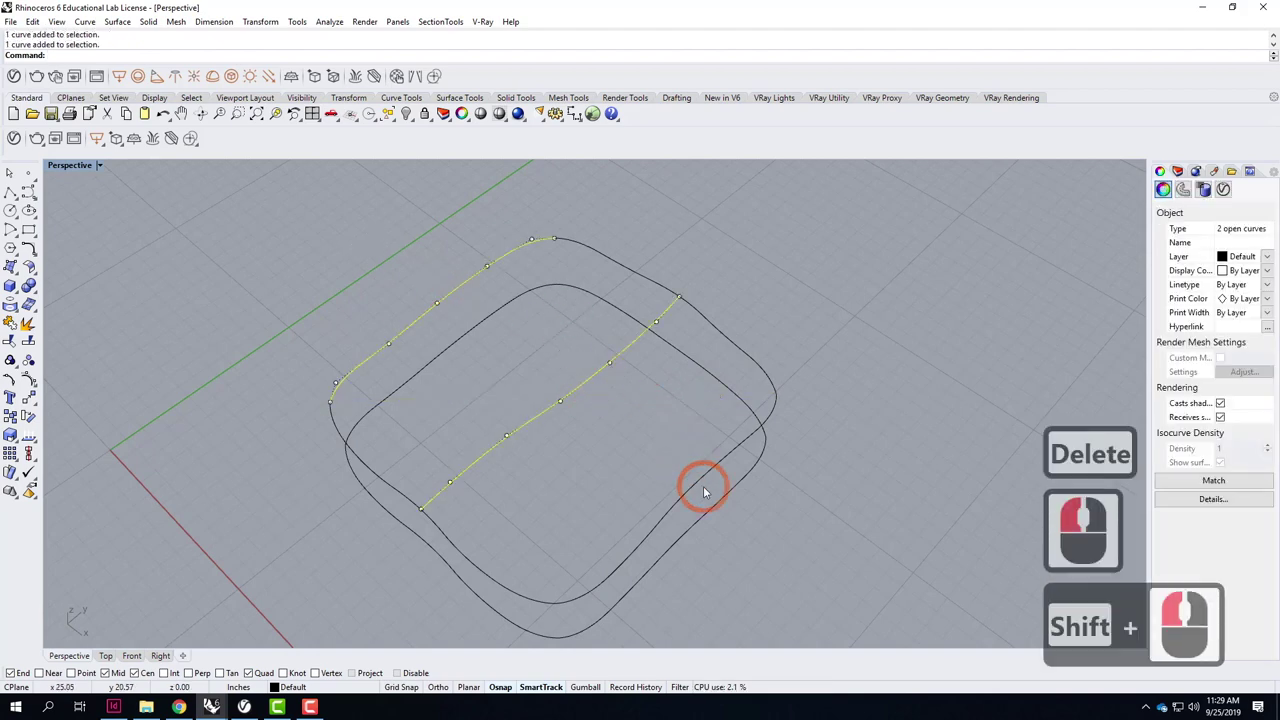
pyautogui.doubleClick(700, 490)
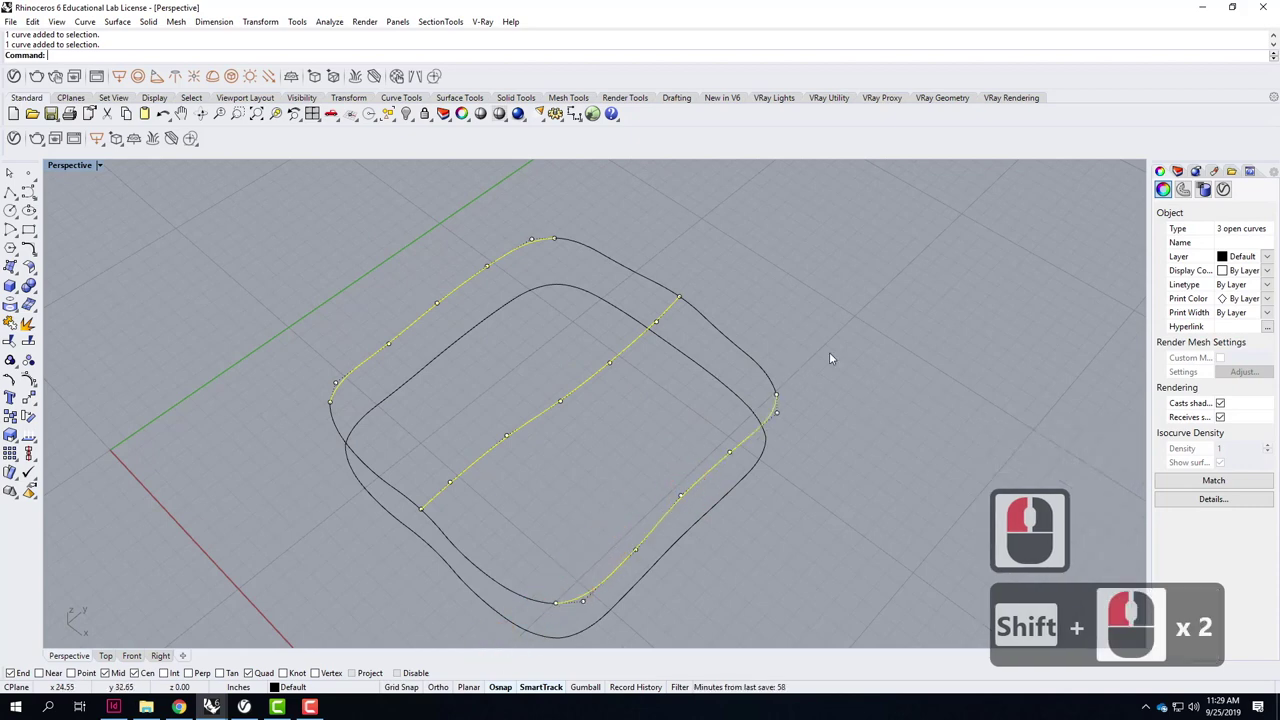
pyautogui.click(512, 511)
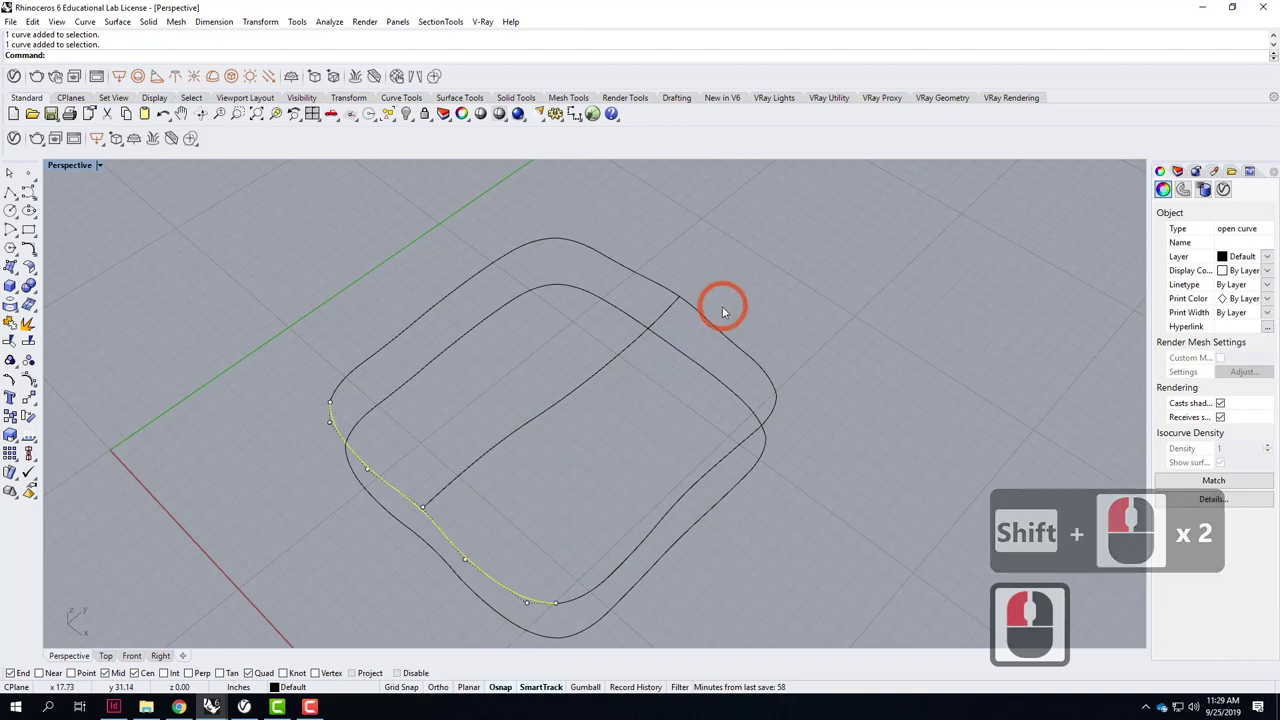
pyautogui.click(713, 324)
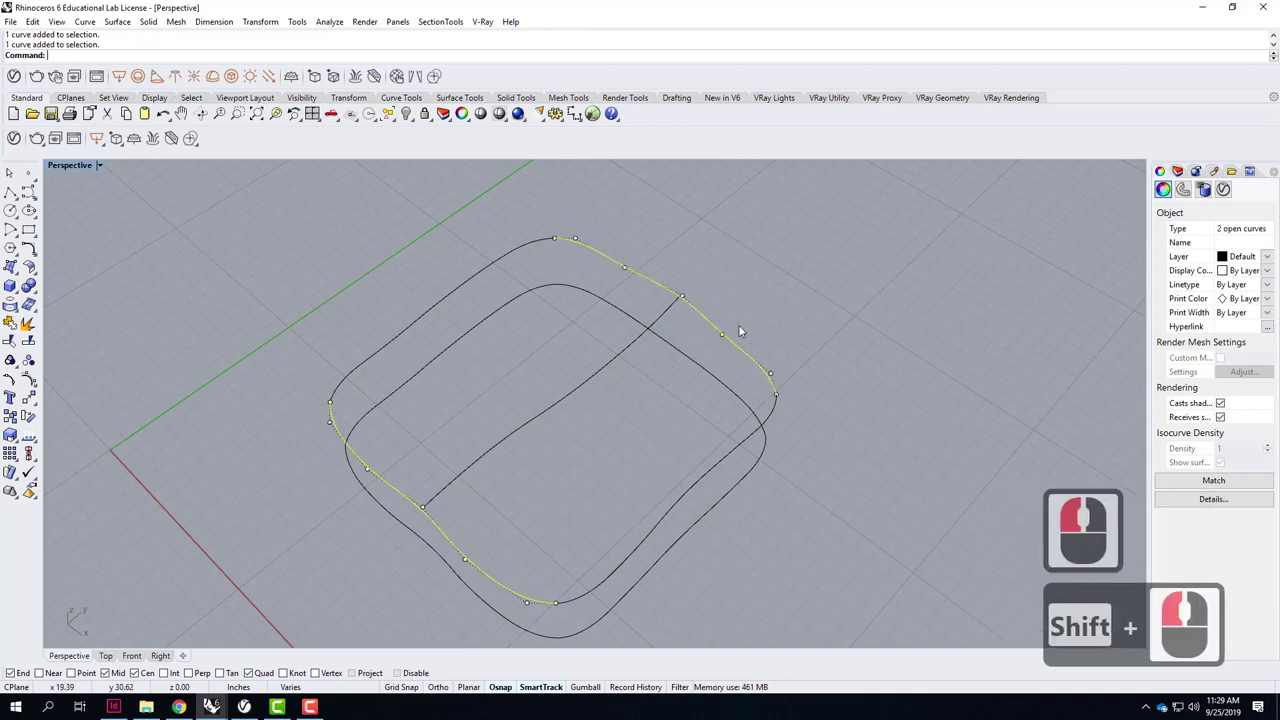
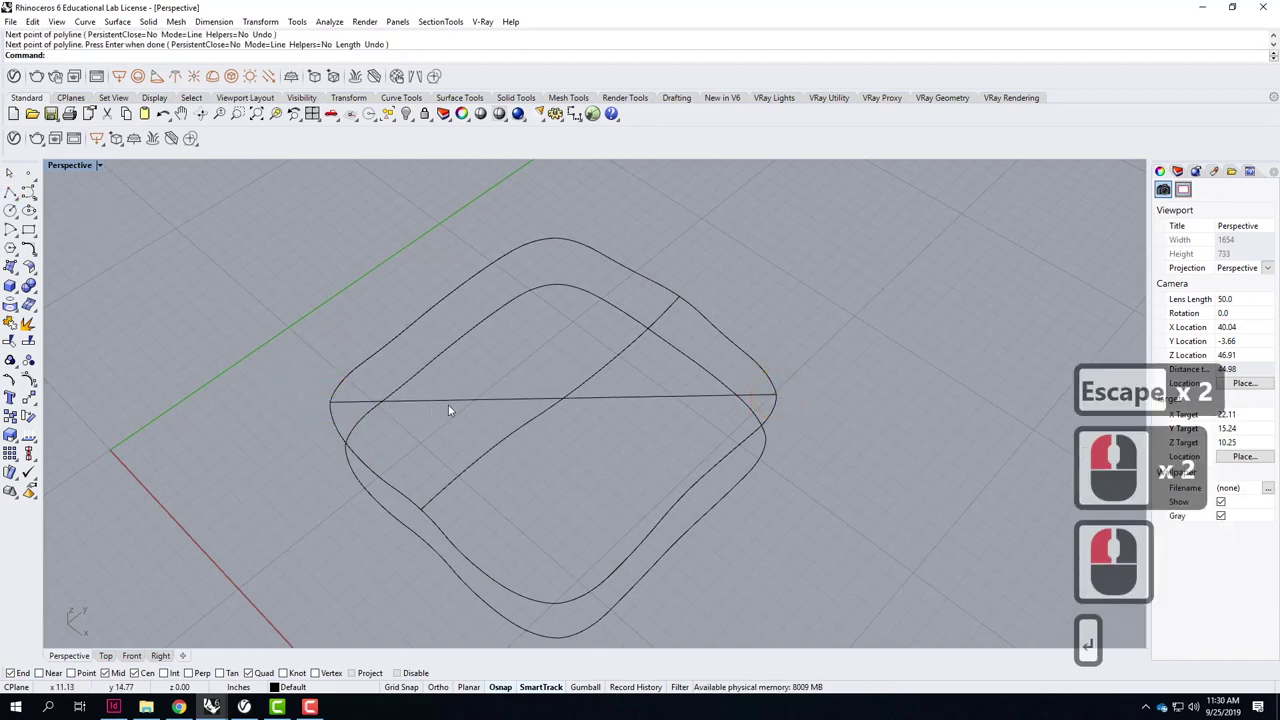
# Finish a straight cross line at the far outline, then select and delete it.
pyautogui.click(454, 406)
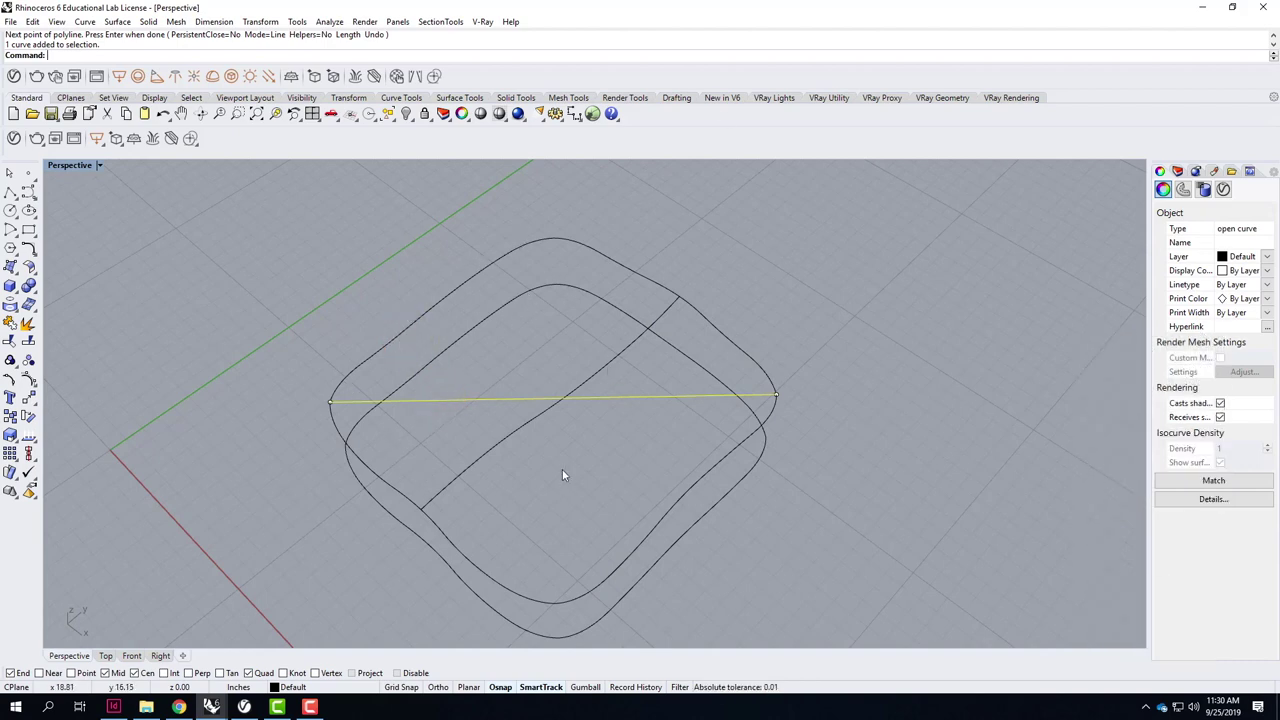
pyautogui.click(641, 416)
pyautogui.click(640, 407)
pyautogui.press('Delete')
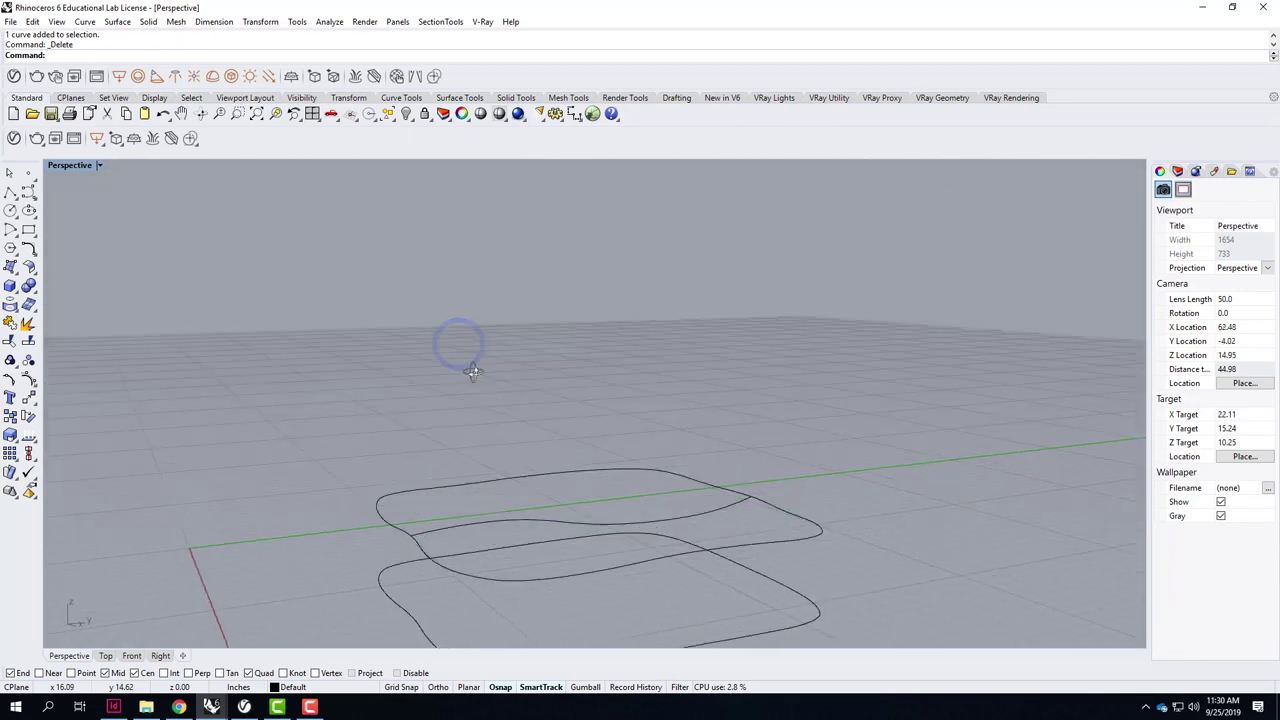
# Draw a polyline from one edge curve to the opposite one and finish it.
pyautogui.rightClick(561, 421)
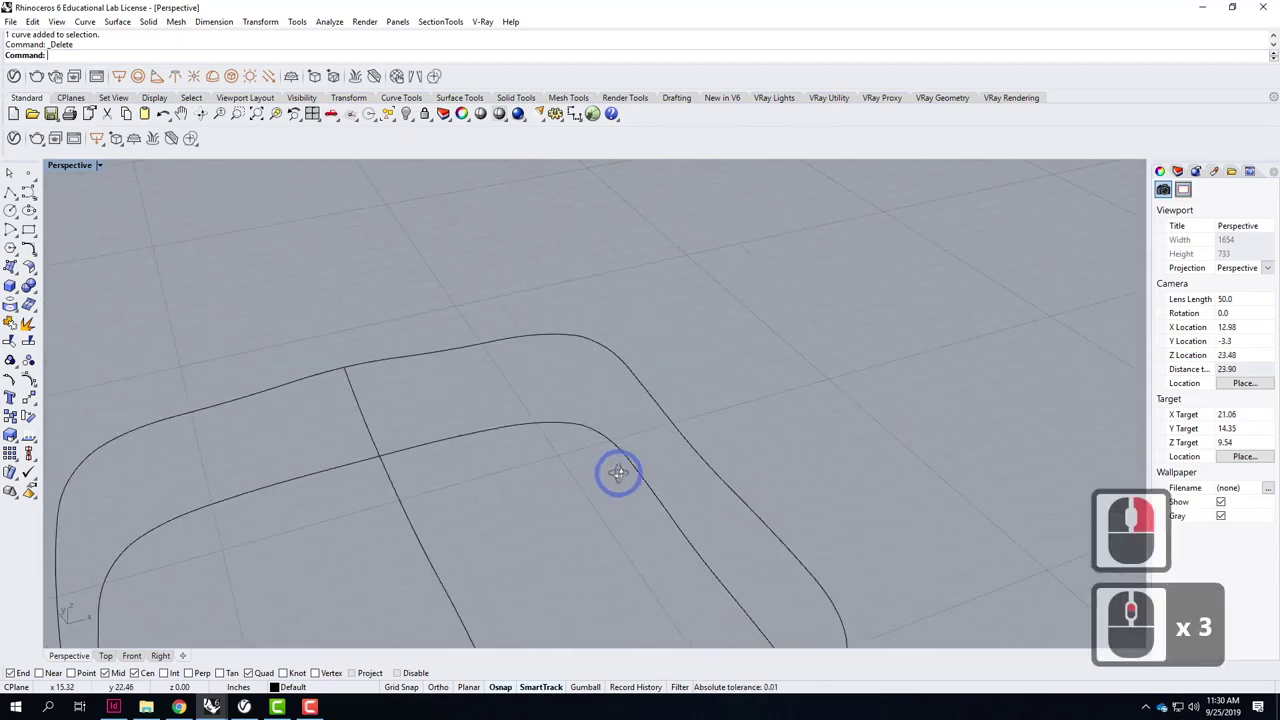
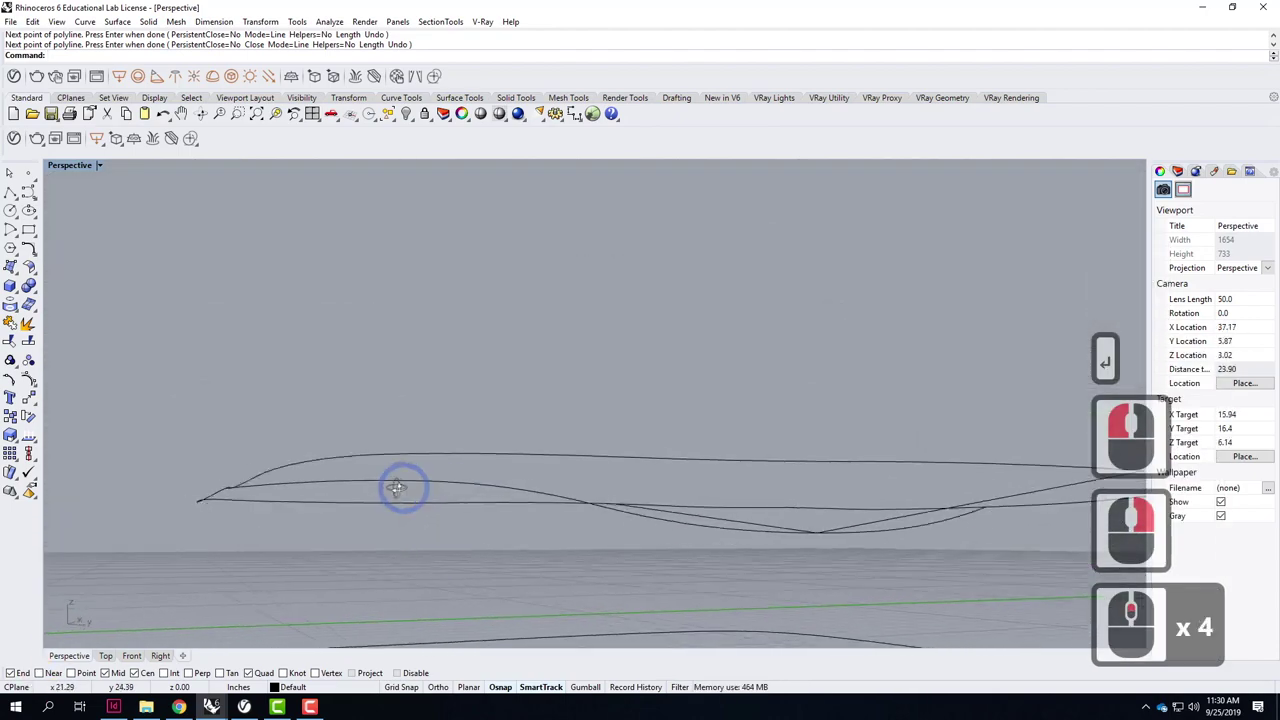
pyautogui.rightClick(600, 507)
# Rebuild the crossing line with 7 points, degree 2, giving a gently bent curve.
pyautogui.write('re')
pyautogui.write('build')
pyautogui.press('Return')
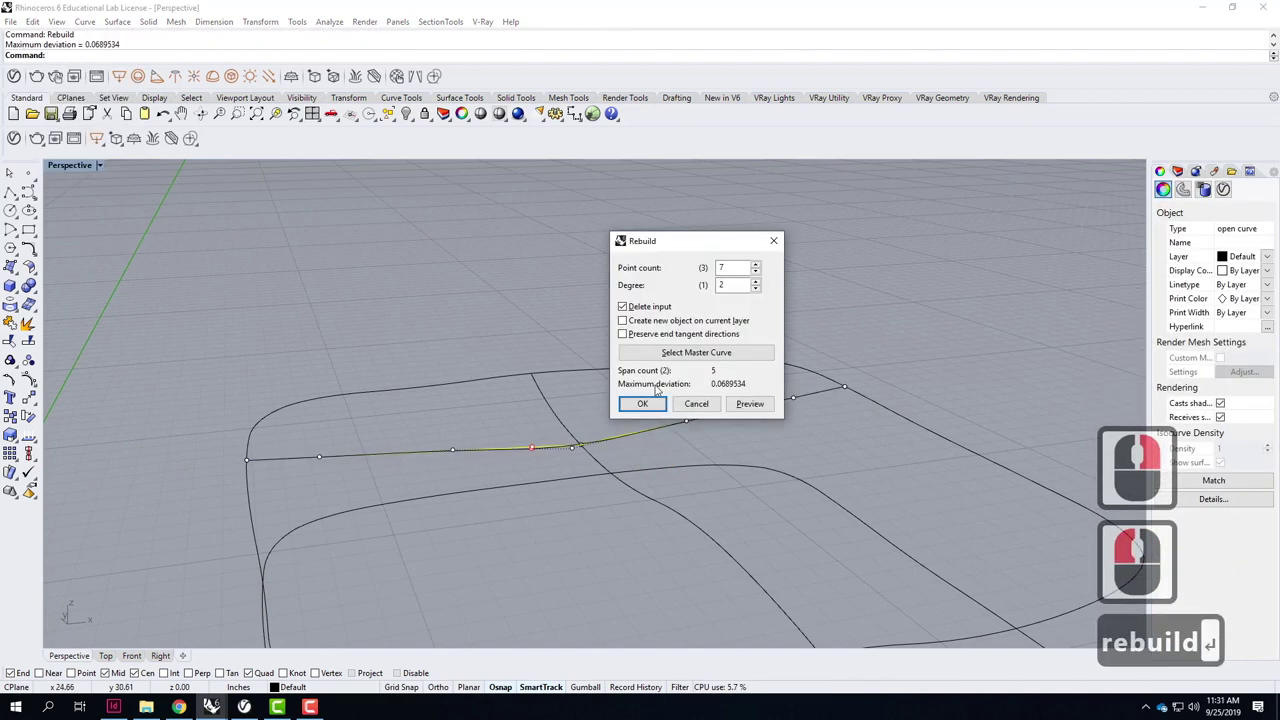
pyautogui.click(1172, 646)
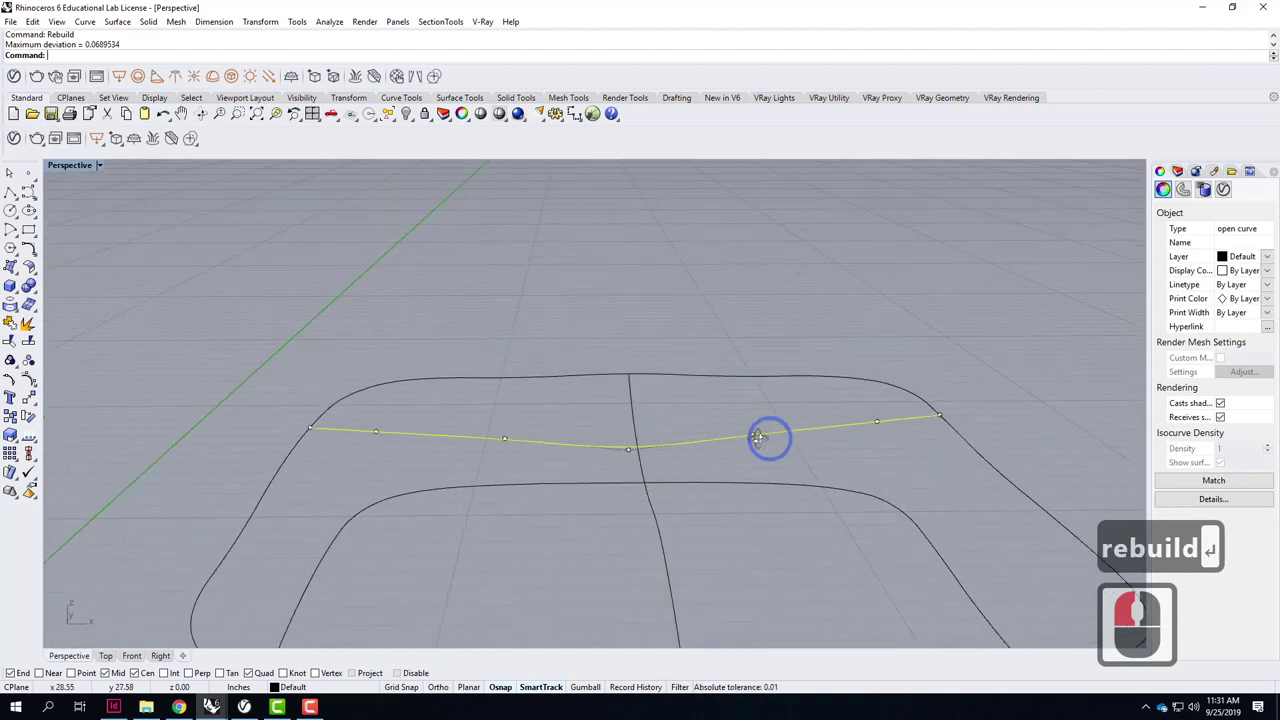
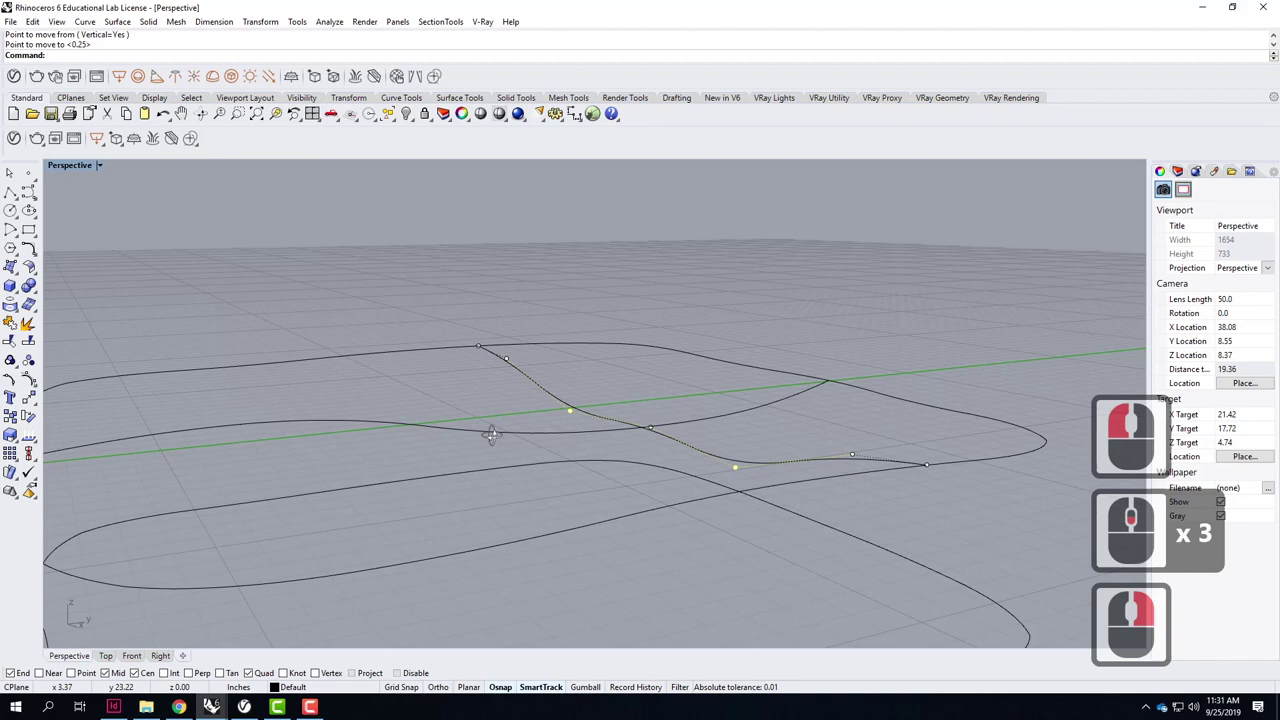
pyautogui.scroll(3)
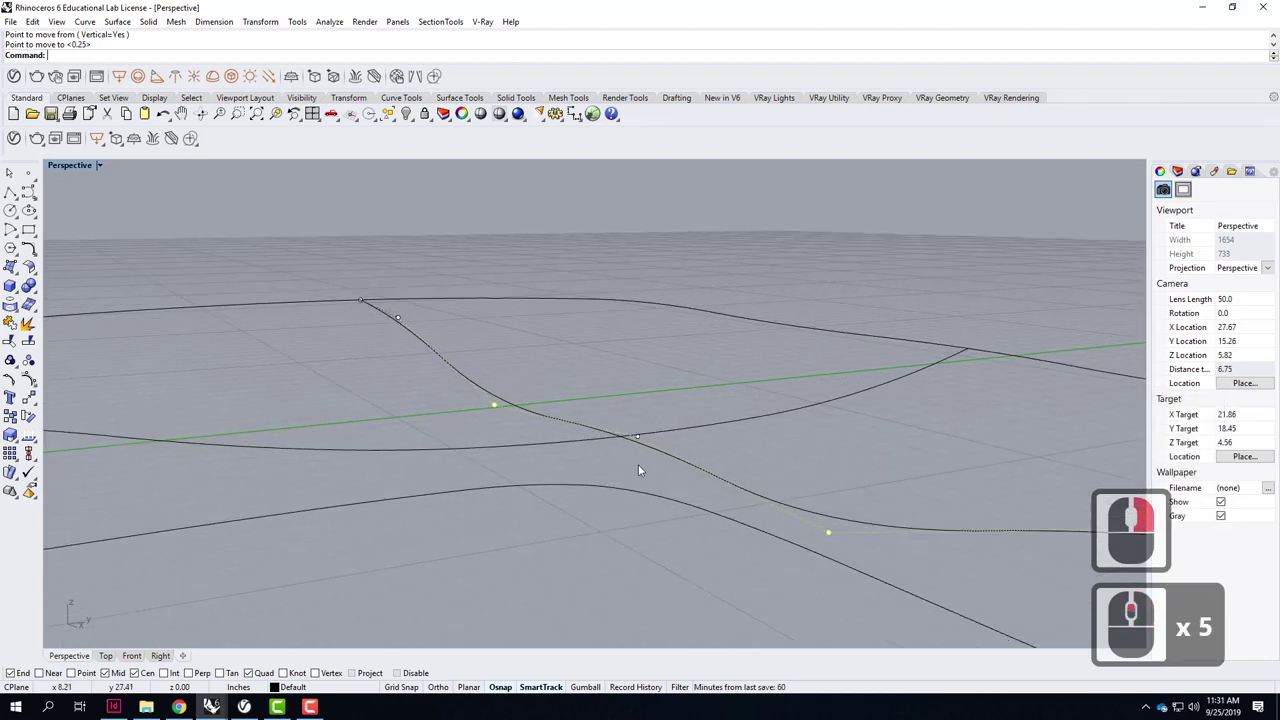
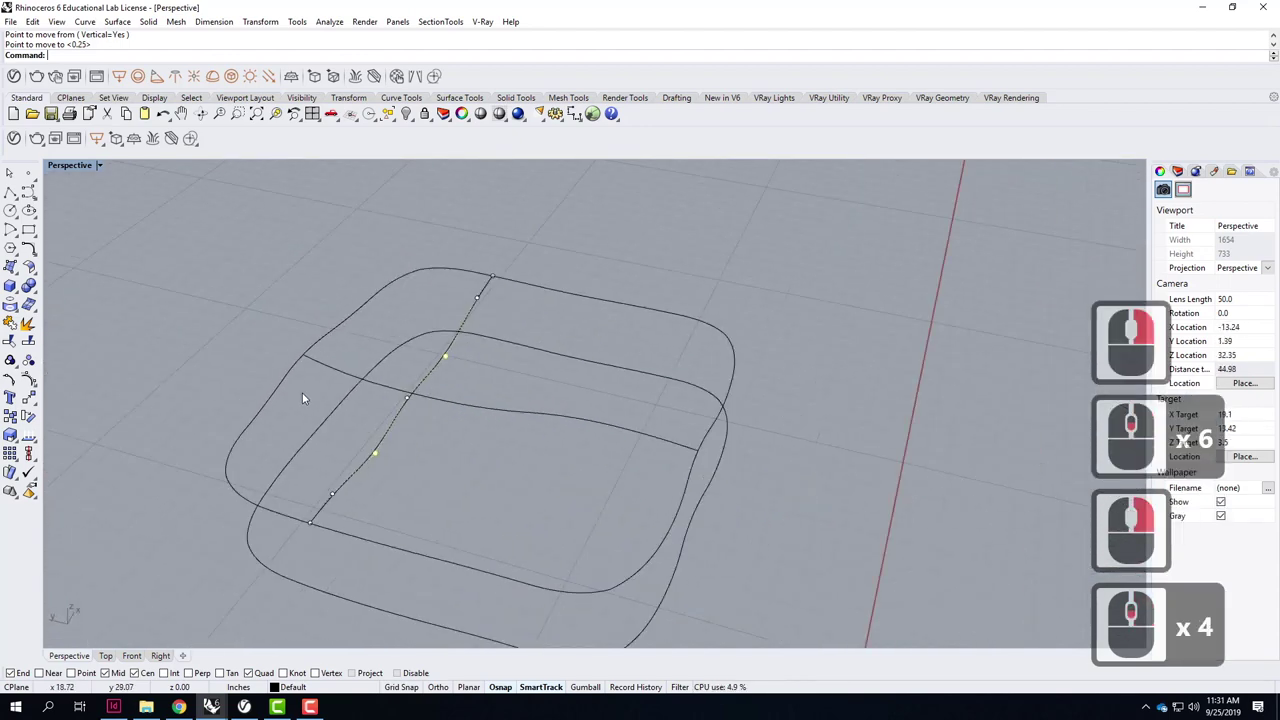
pyautogui.press('Escape')
# Select the four upper edge curves and the two crossing curves.
pyautogui.press('Escape')
pyautogui.rightClick(628, 494)
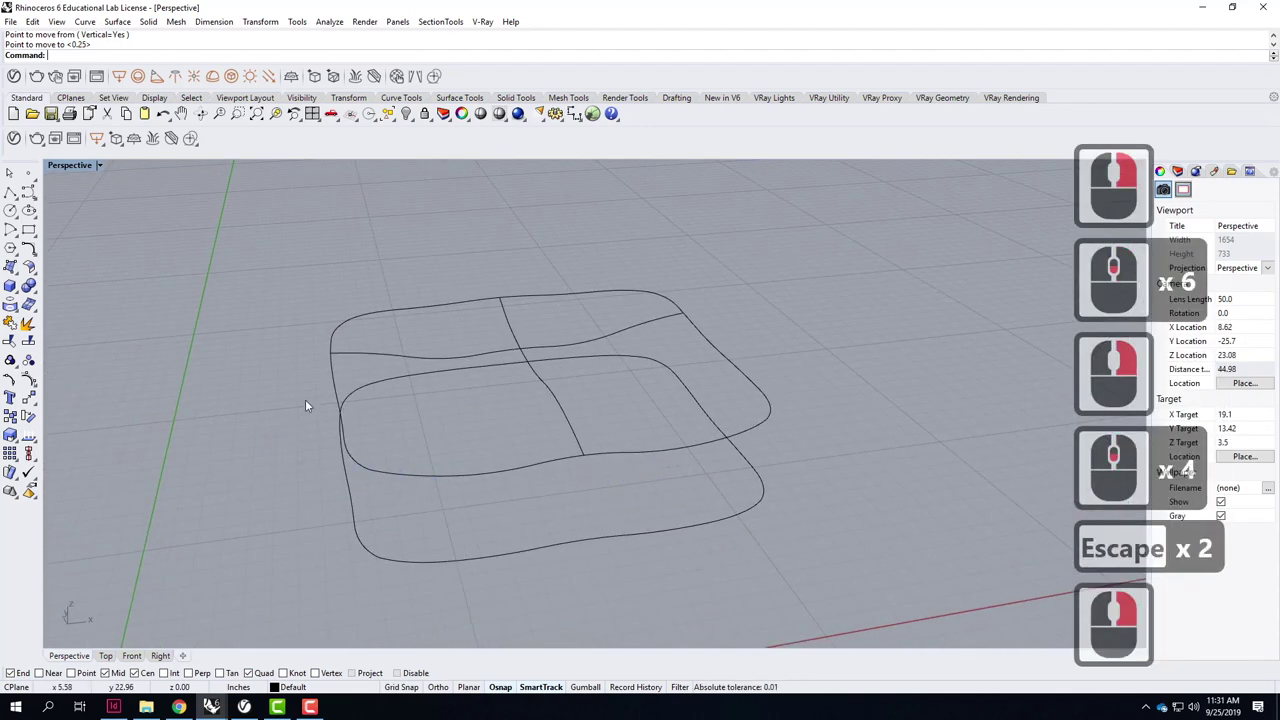
pyautogui.click(340, 373)
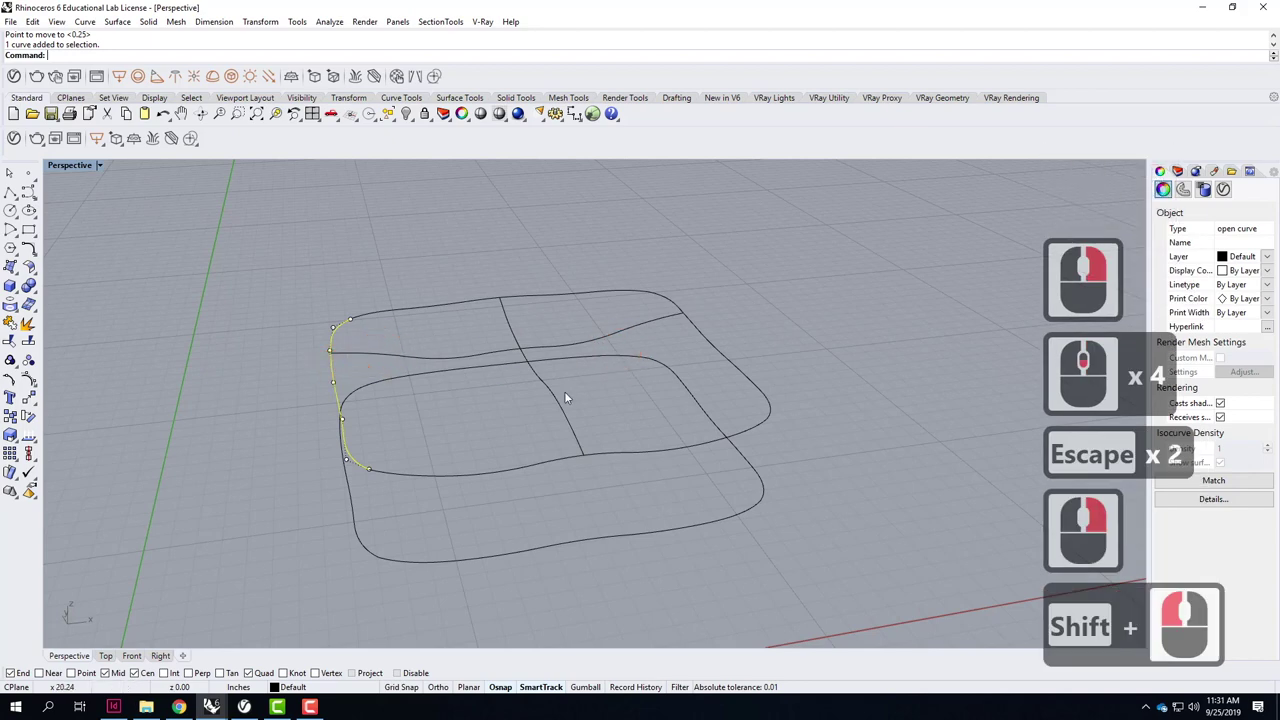
pyautogui.click(650, 378)
pyautogui.click(726, 364)
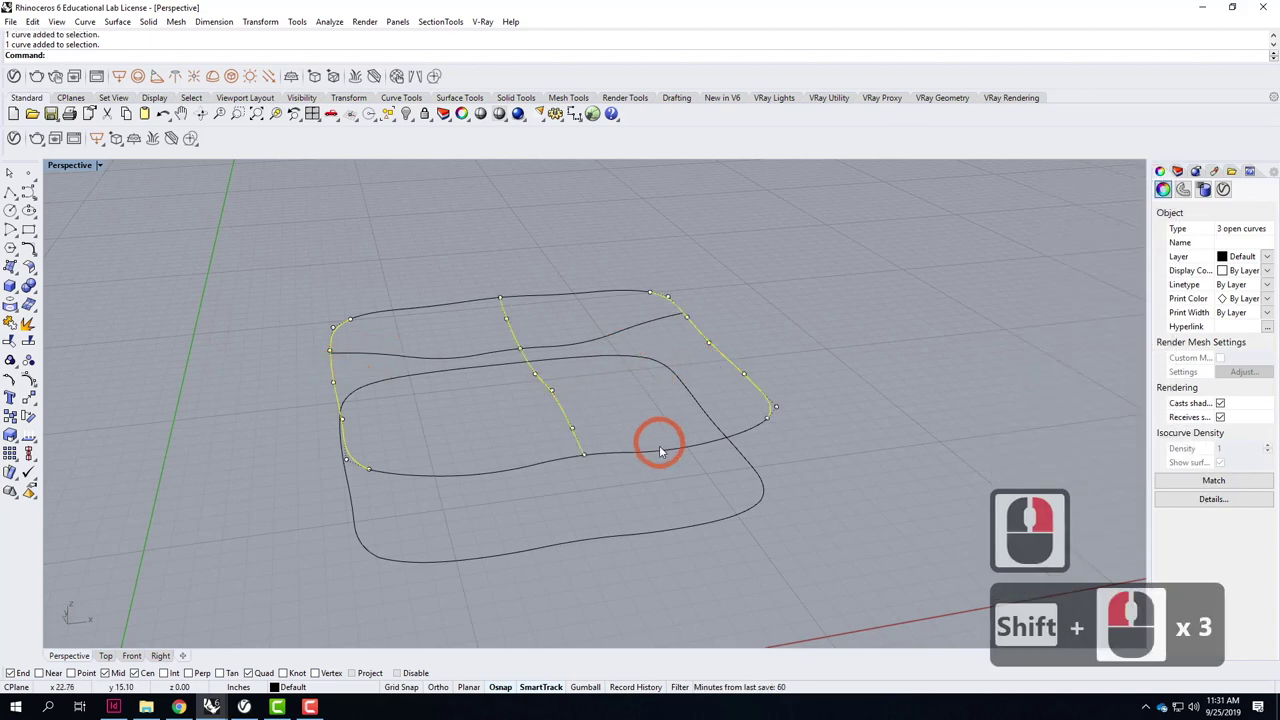
pyautogui.click(635, 390)
pyautogui.click(581, 315)
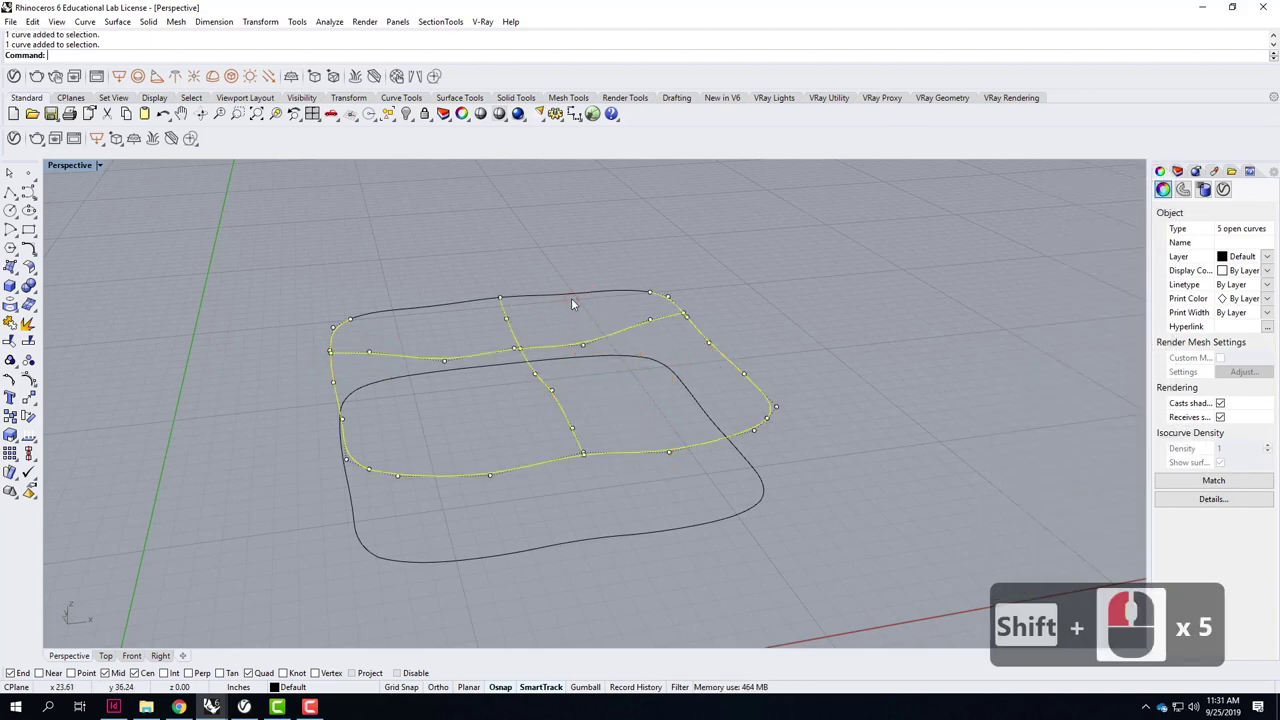
pyautogui.click(581, 300)
pyautogui.click(595, 293)
# Run NetworkSrf on them and accept, creating the saddle-like upper surface.
pyautogui.write('ne')
pyautogui.press('Return')
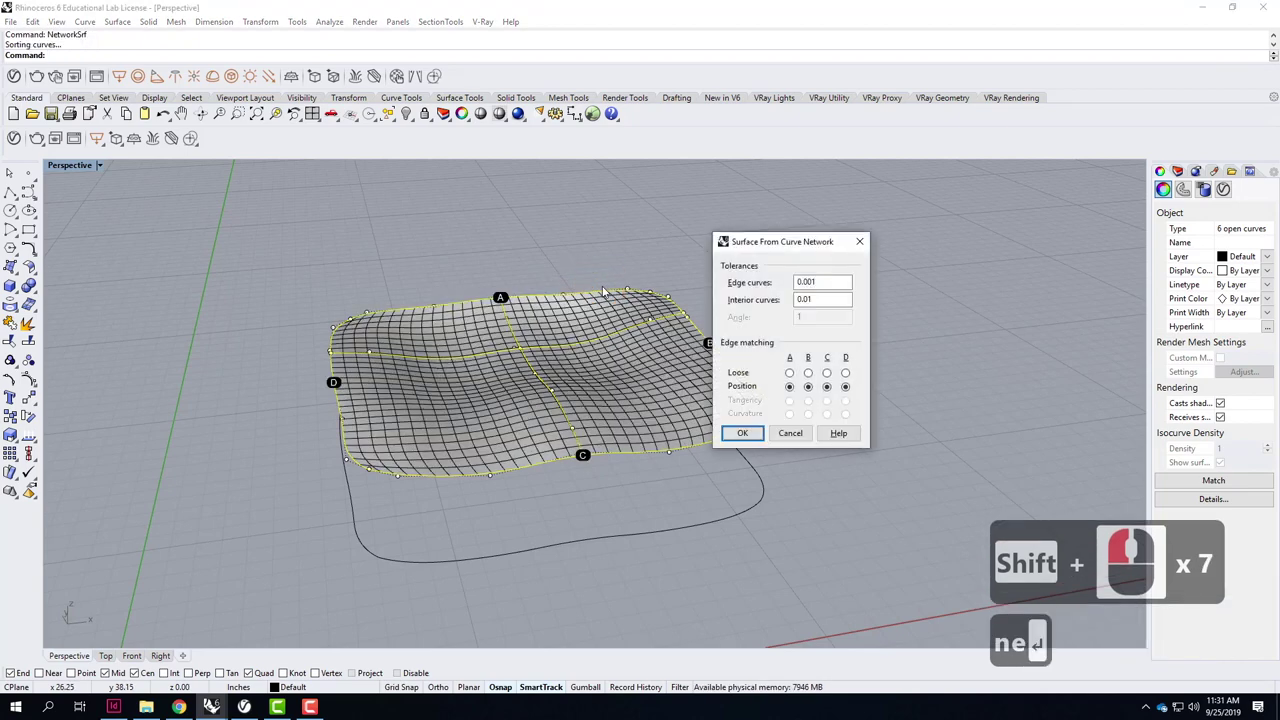
pyautogui.click(754, 423)
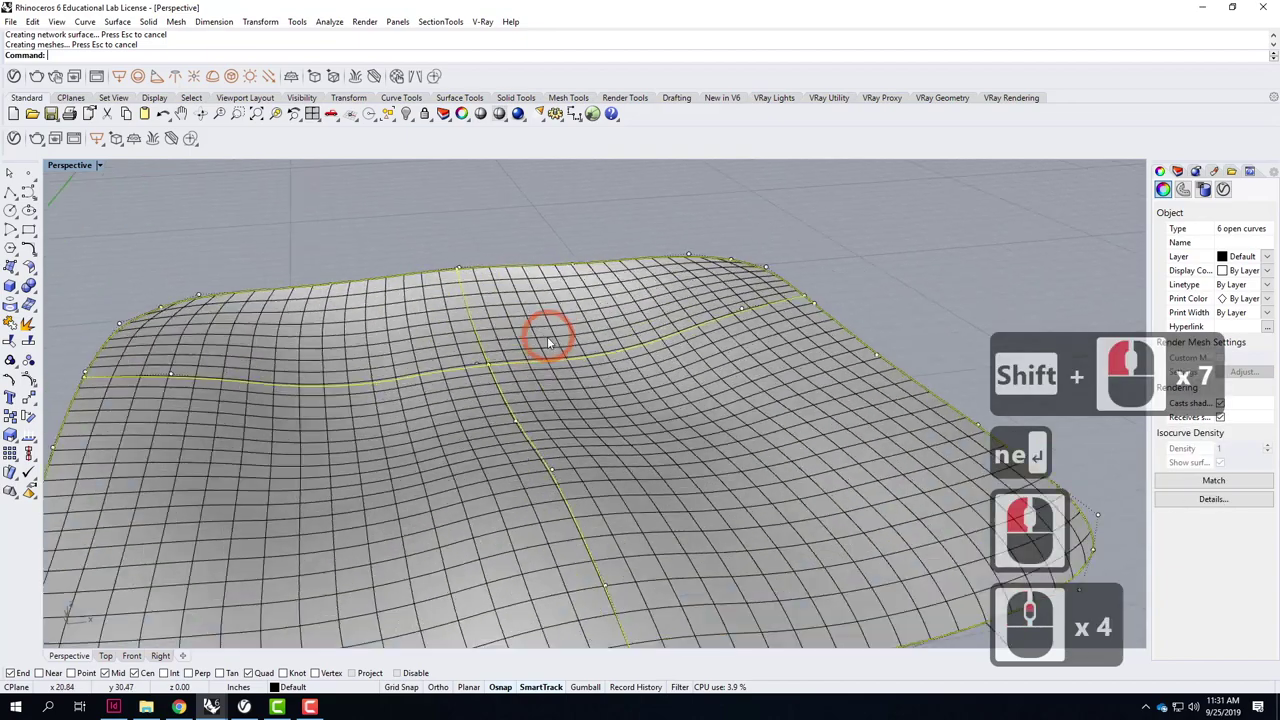
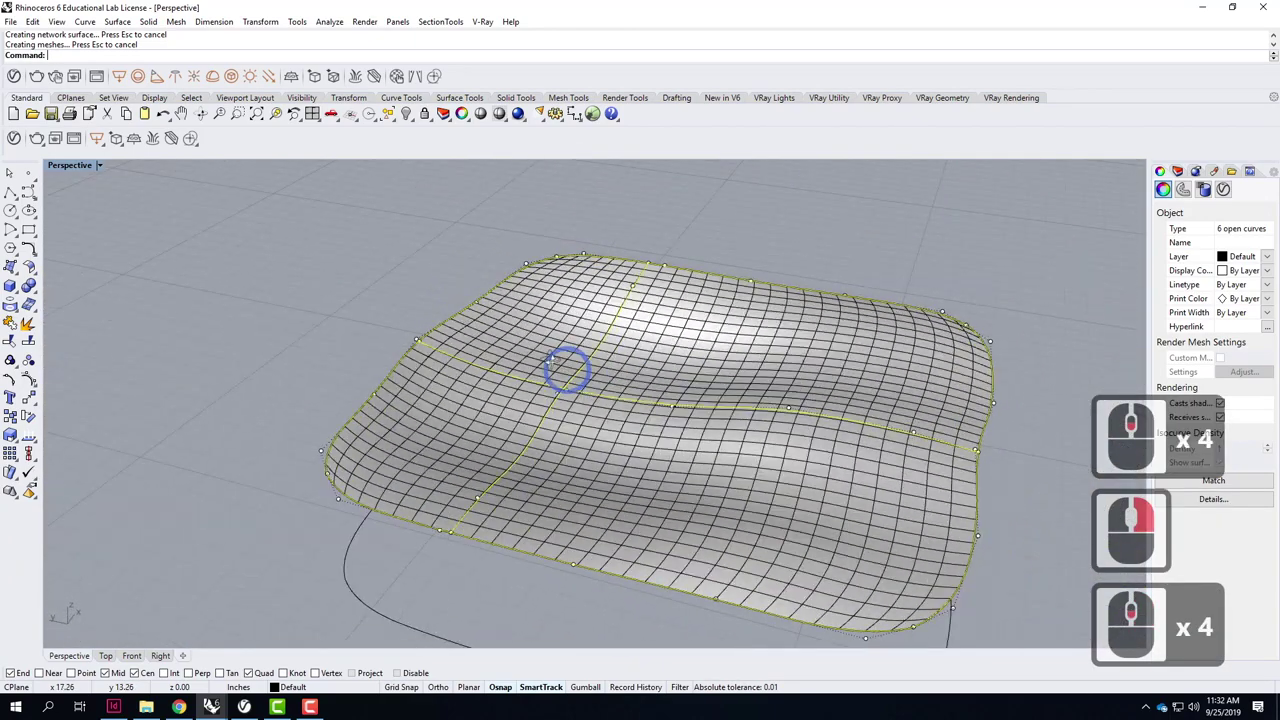
pyautogui.rightClick(460, 347)
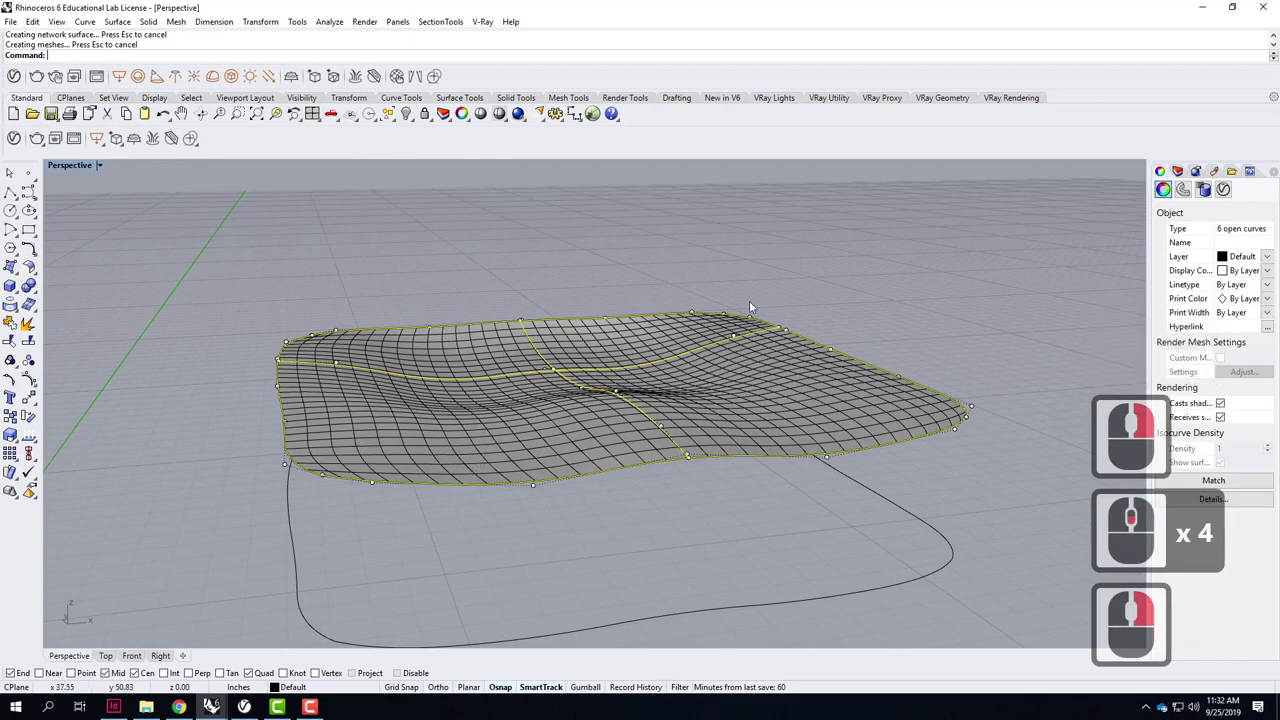
pyautogui.click(911, 327)
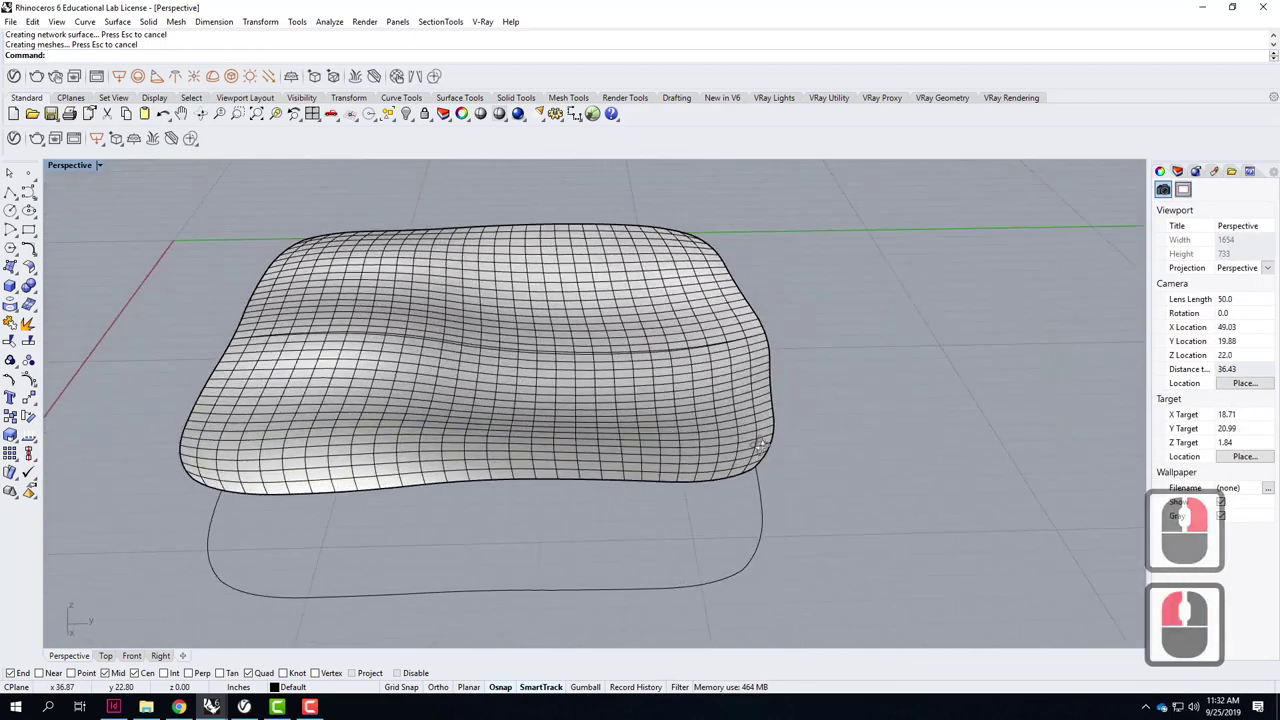
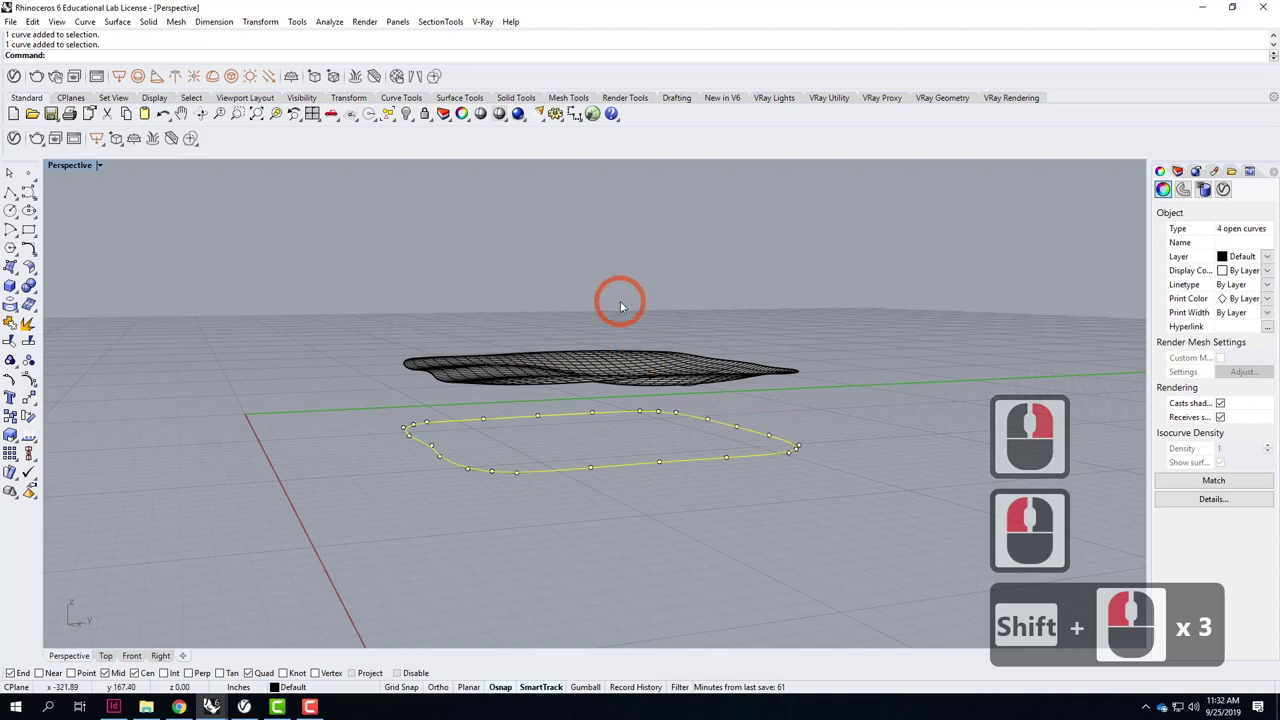
# Create a flat surface filling the lower outline curve and orbit to inspect both surfaces.
pyautogui.write('at')
pyautogui.press('Return')
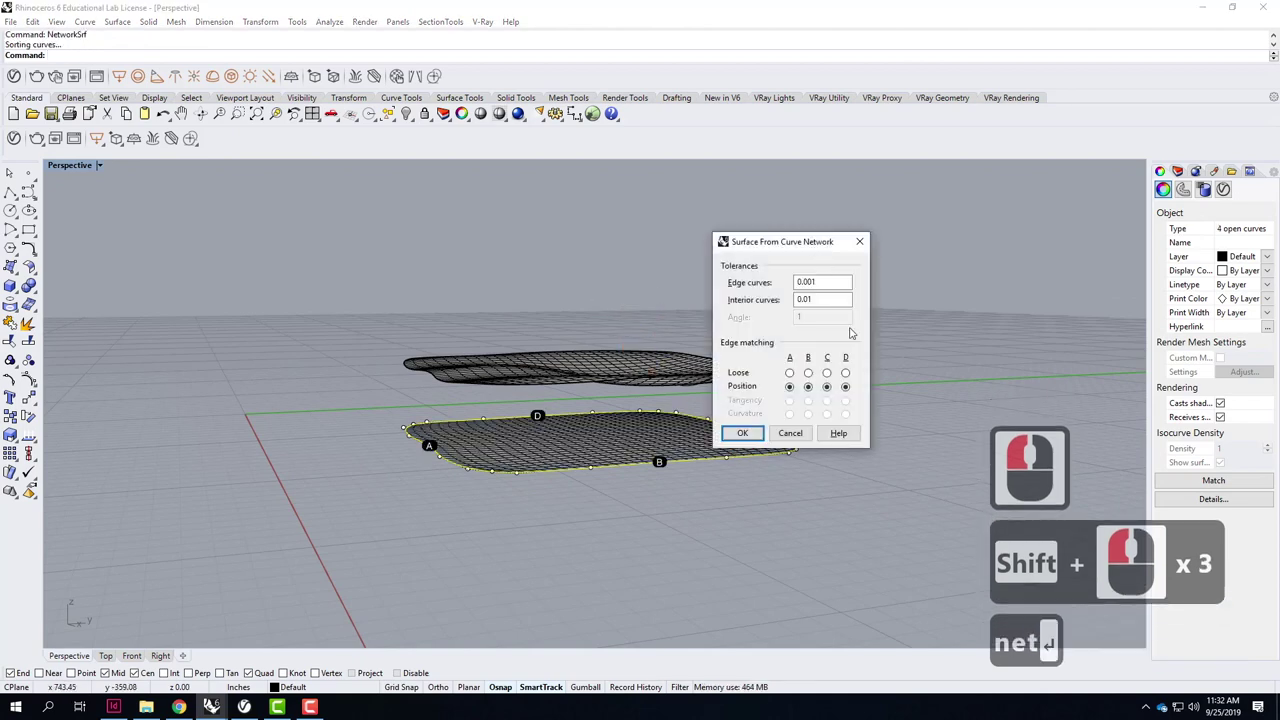
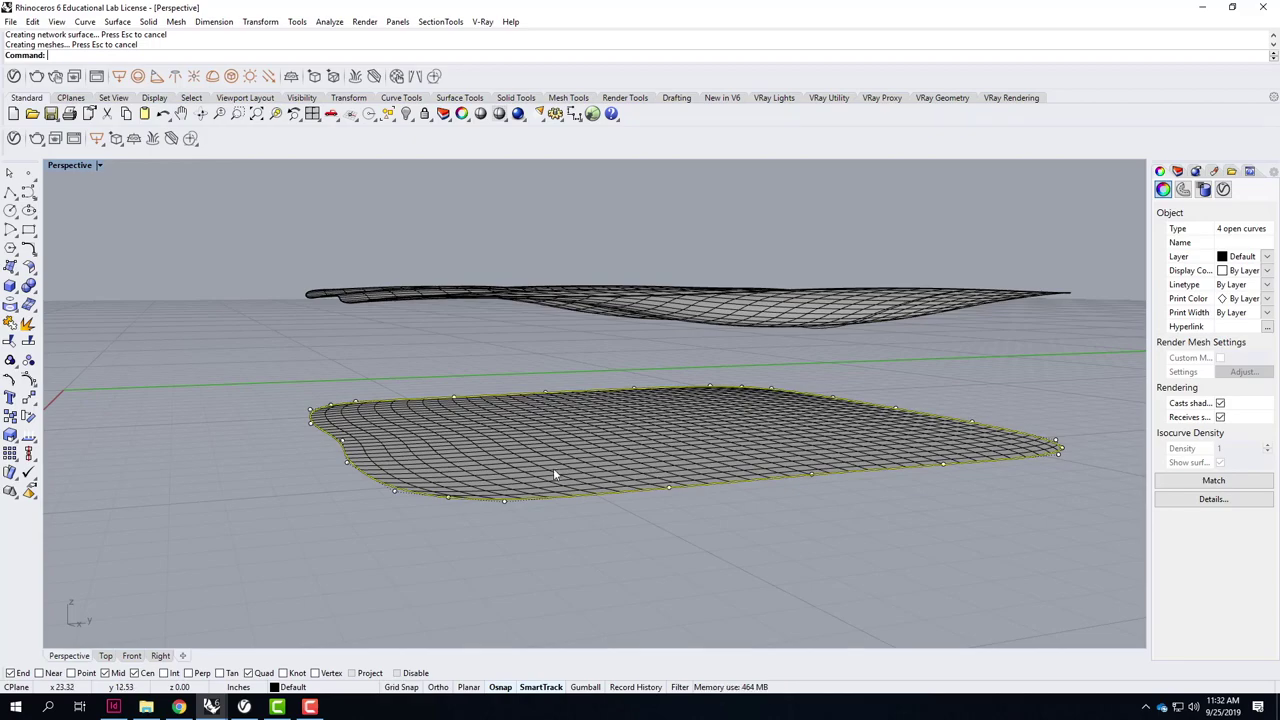
pyautogui.rightClick(579, 518)
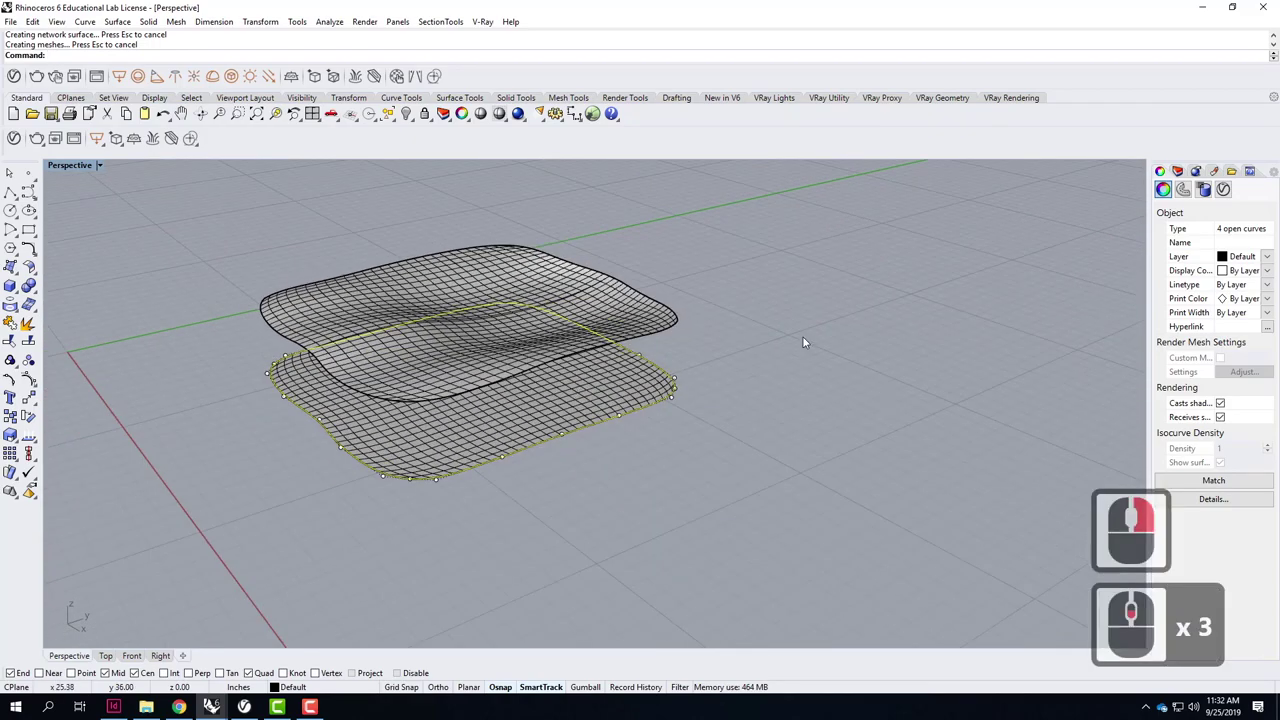
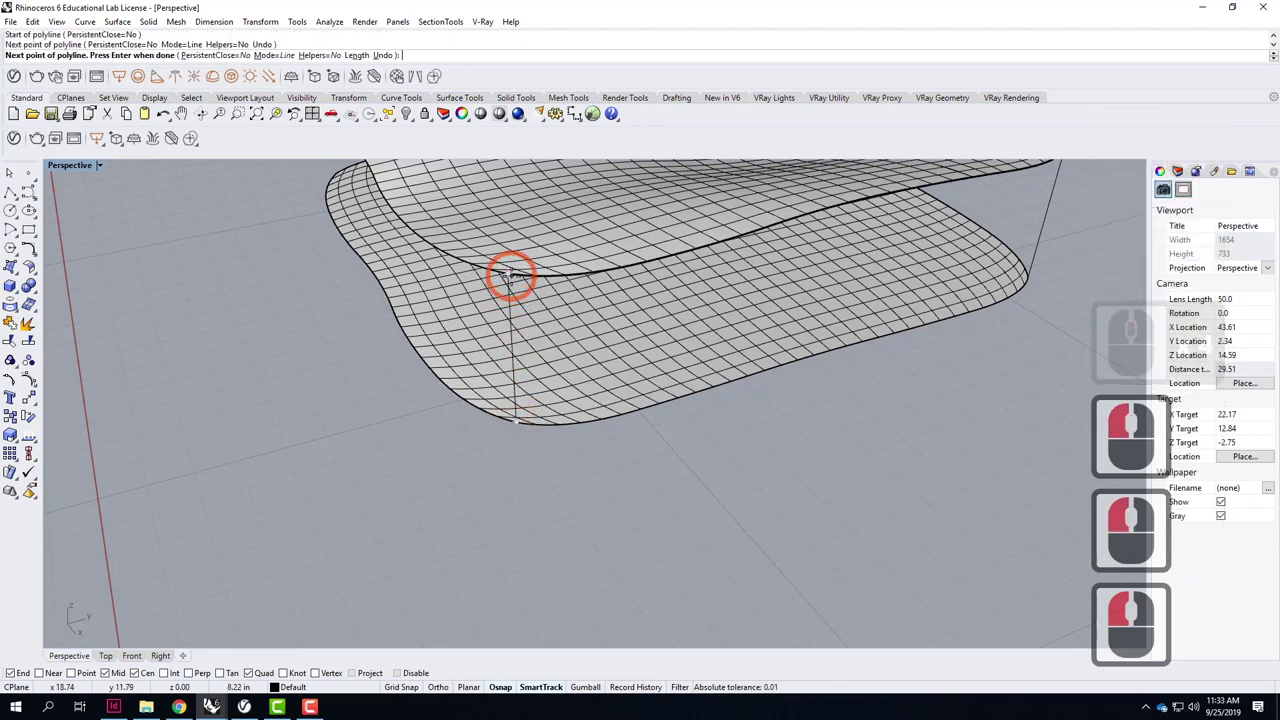
# Finish the vertical connector and build a NetworkSrf side wall from the top edge, bottom edge and vertical lines.
pyautogui.press('Return')
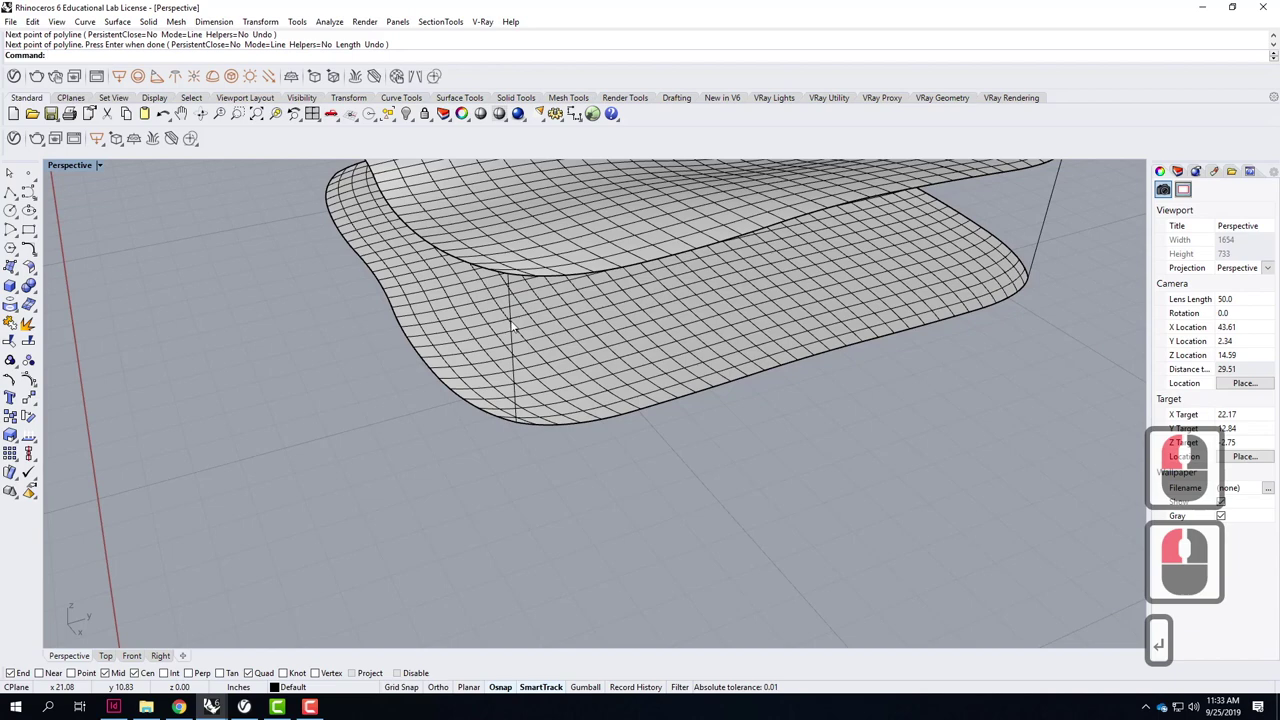
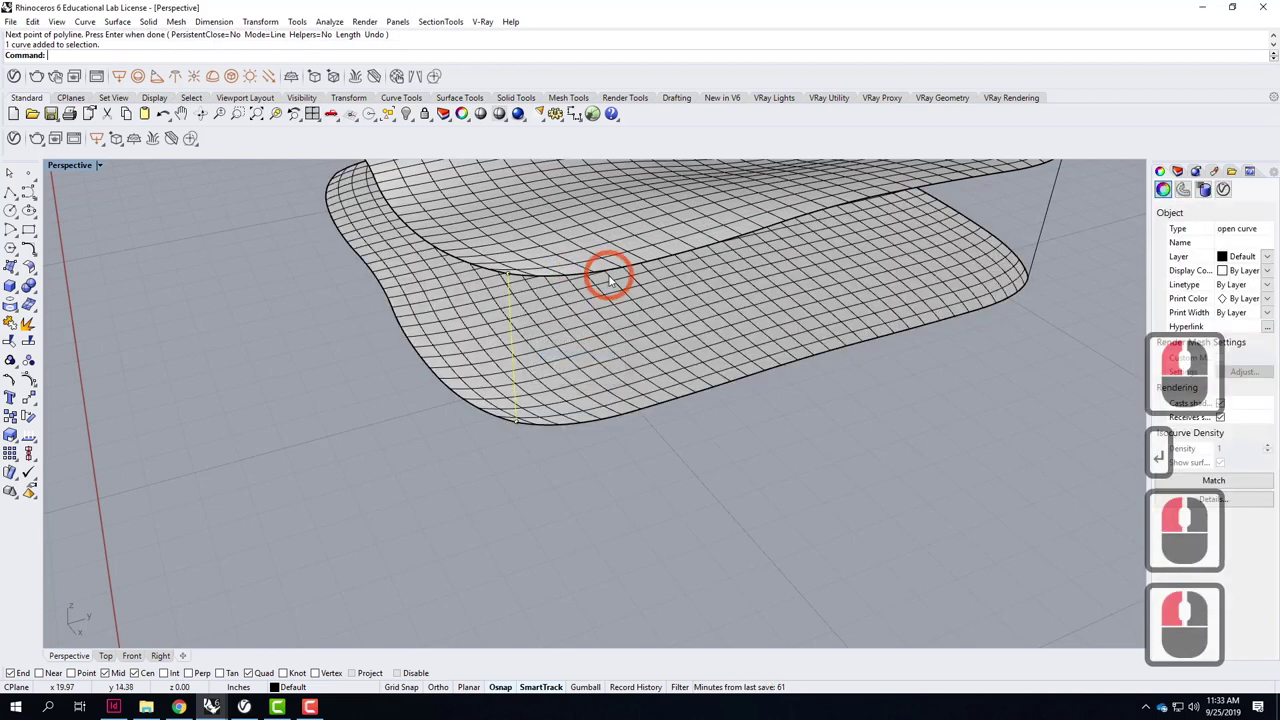
pyautogui.click(613, 277)
pyautogui.doubleClick(949, 251)
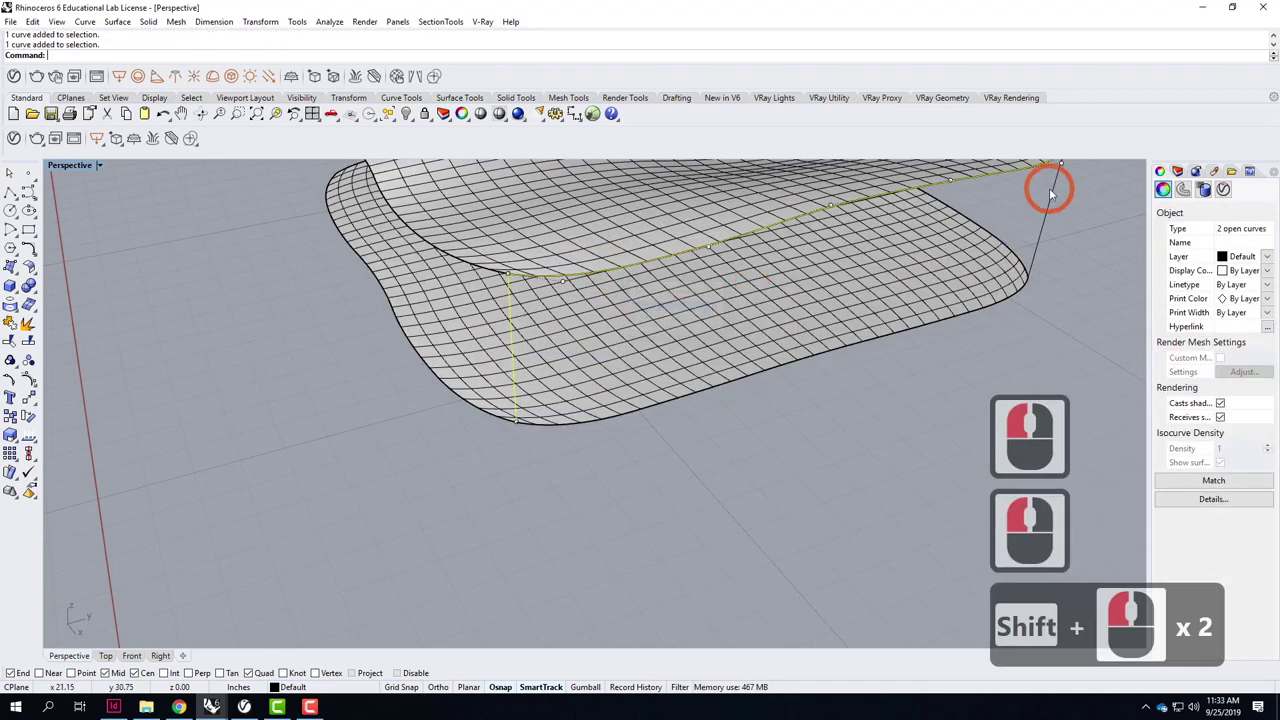
pyautogui.doubleClick(1045, 225)
pyautogui.doubleClick(879, 346)
pyautogui.click(914, 379)
pyautogui.click(927, 384)
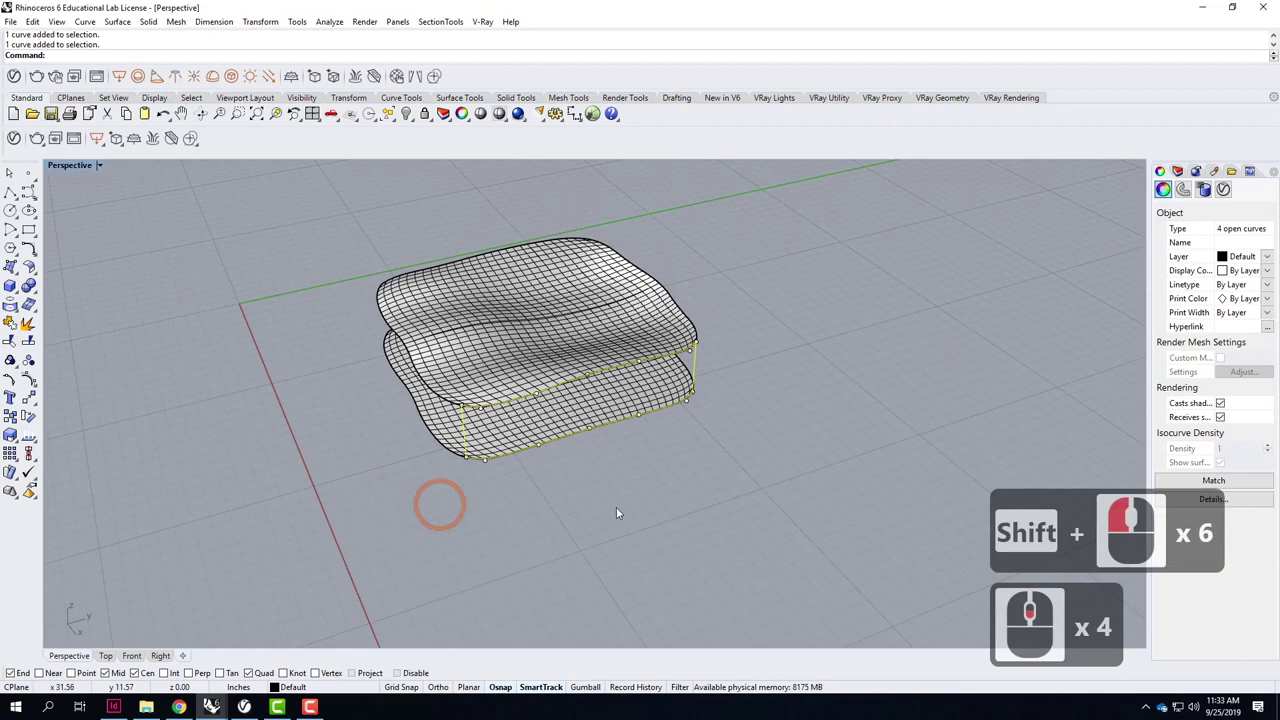
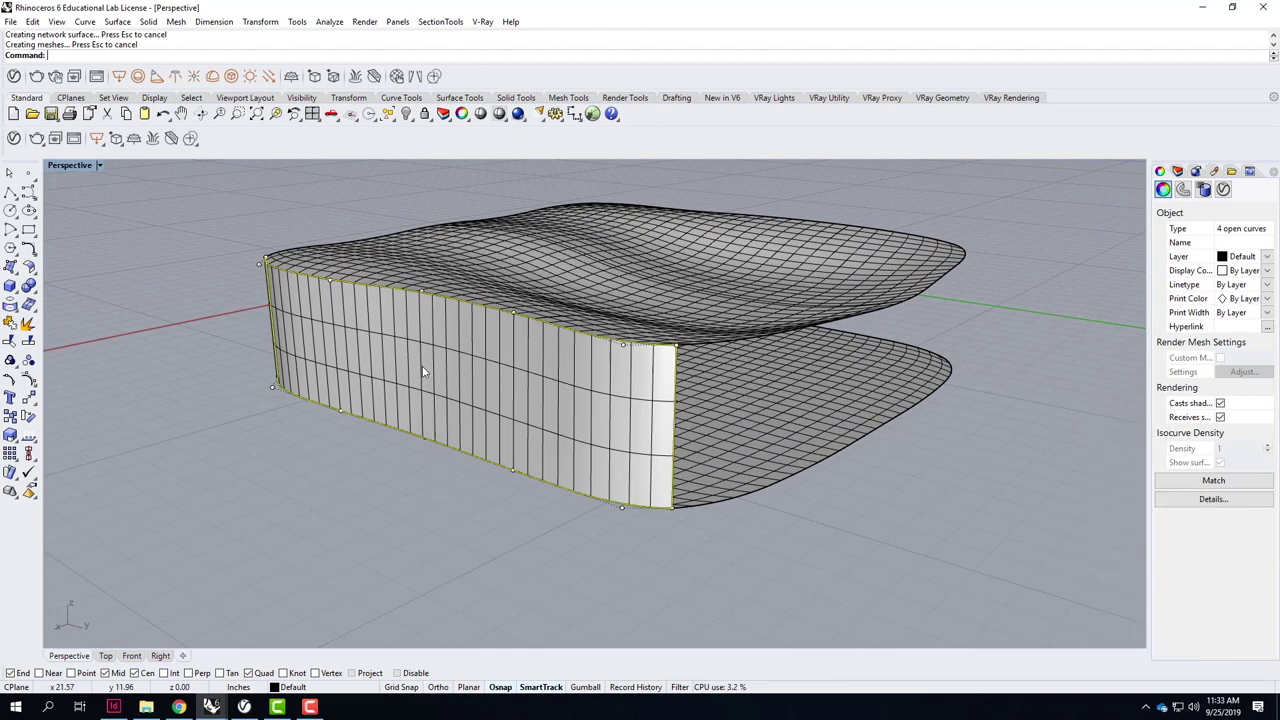
# Delete the trial network side wall surface.
pyautogui.click(387, 518)
pyautogui.click(455, 377)
pyautogui.press('Delete')
# Loft a side wall between the upper and lower surfaces' side edges.
pyautogui.click(472, 308)
pyautogui.click(513, 346)
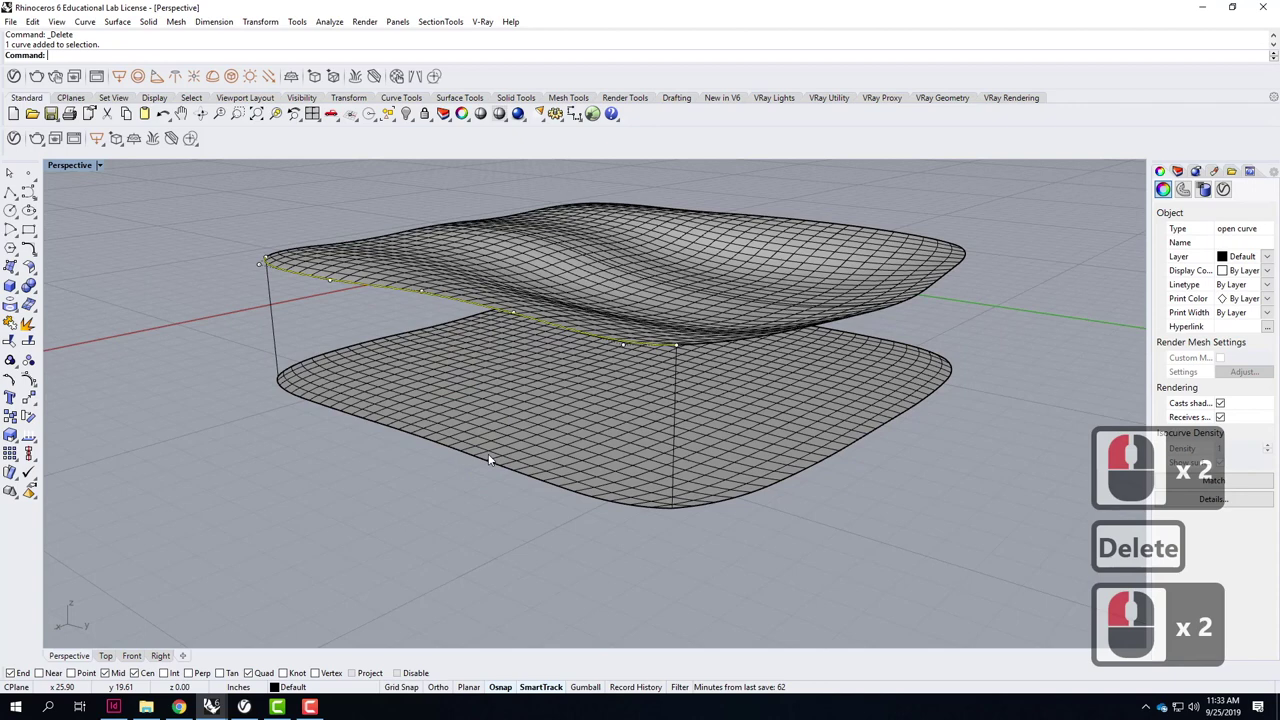
pyautogui.click(492, 465)
pyautogui.doubleClick(546, 502)
pyautogui.write('oft')
pyautogui.press('Return')
pyautogui.press('Return')
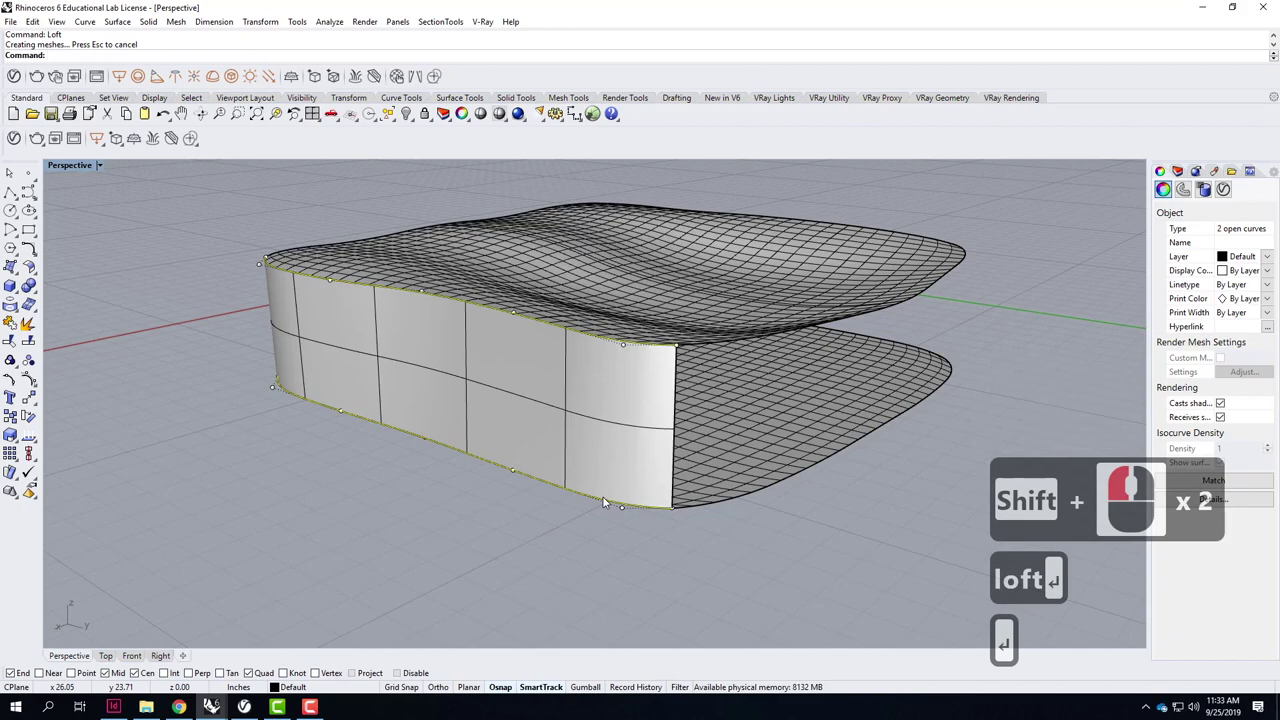
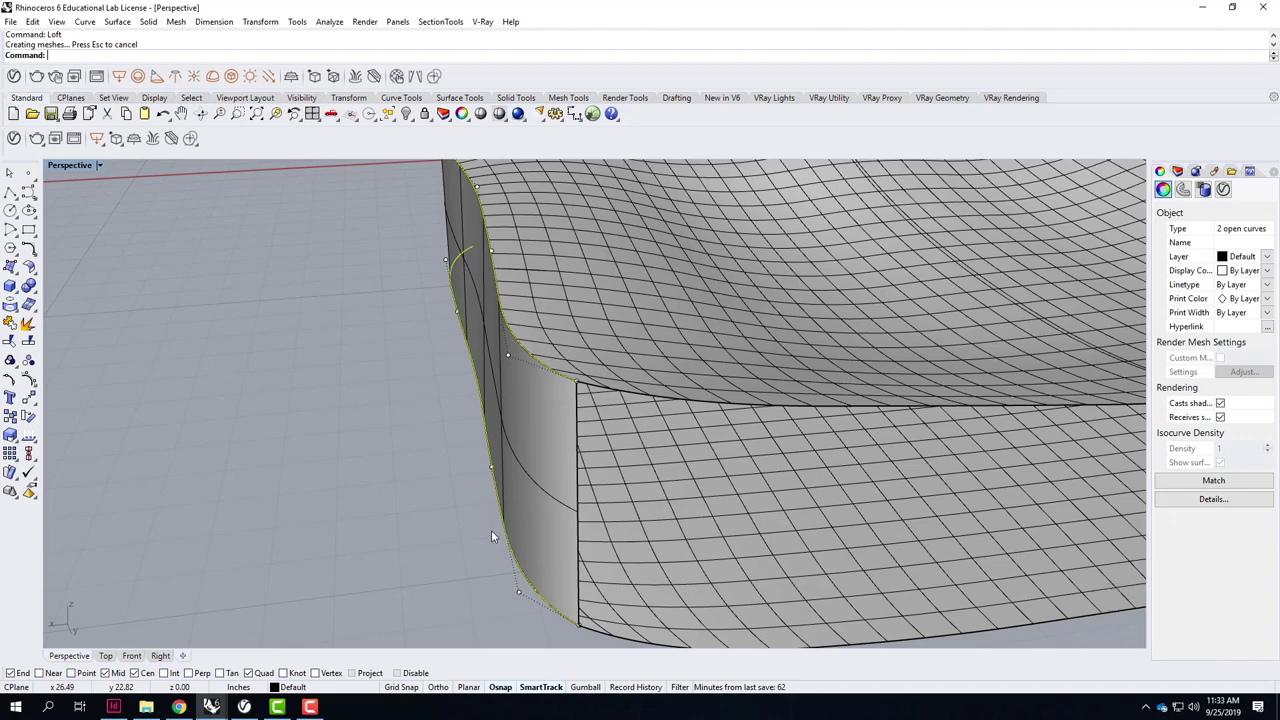
# Delete the lofted corner wall, leaving only the vertical lines between the surfaces.
pyautogui.click(543, 432)
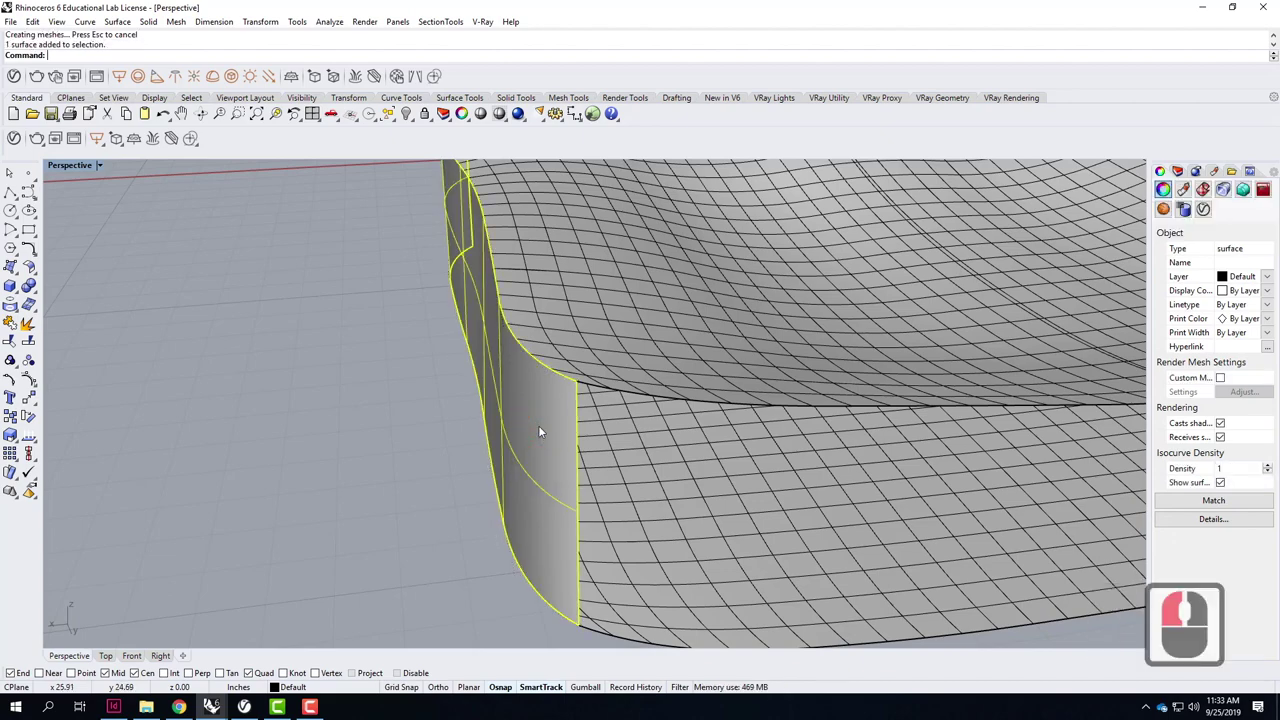
pyautogui.press('Delete')
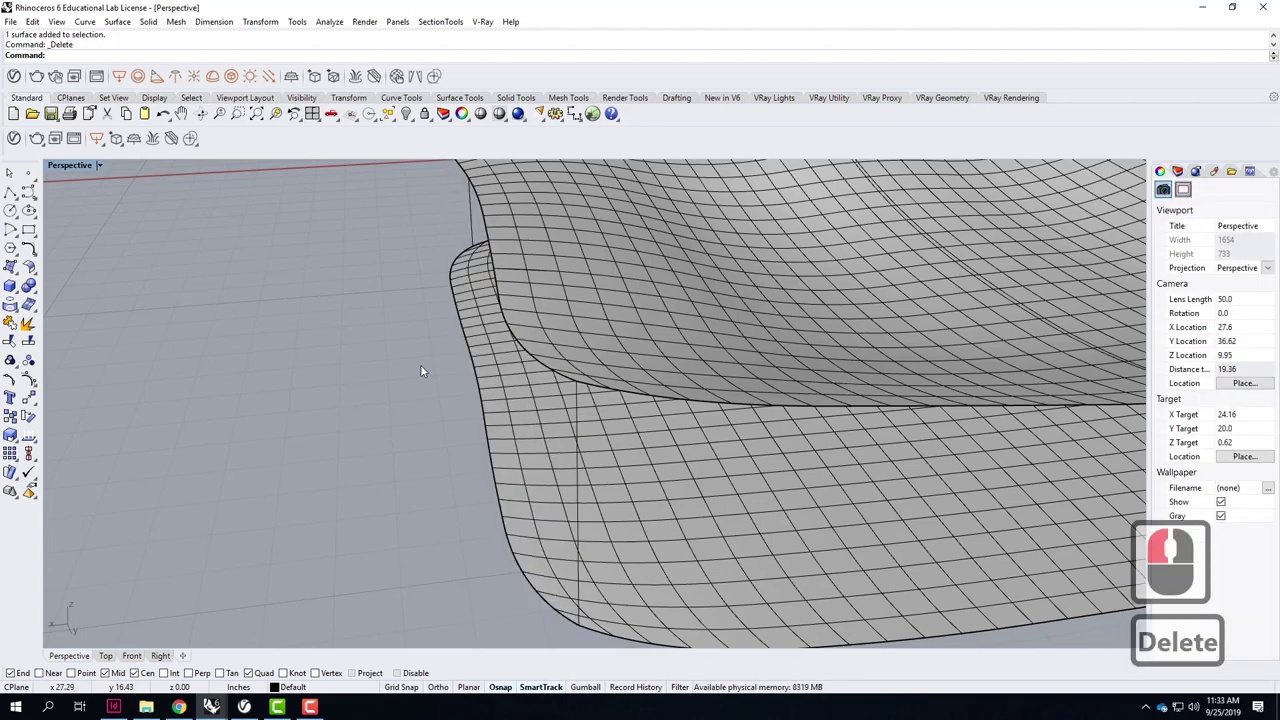
pyautogui.middleClick(474, 423)
pyautogui.middleClick(475, 424)
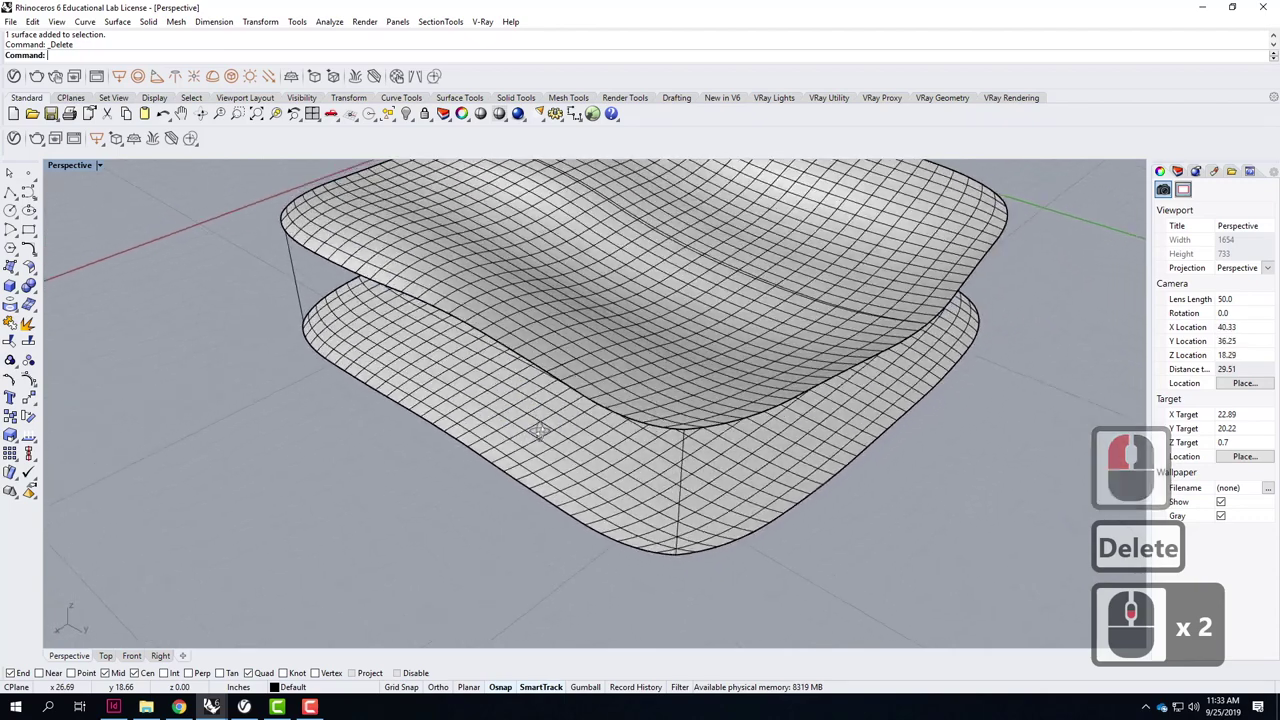
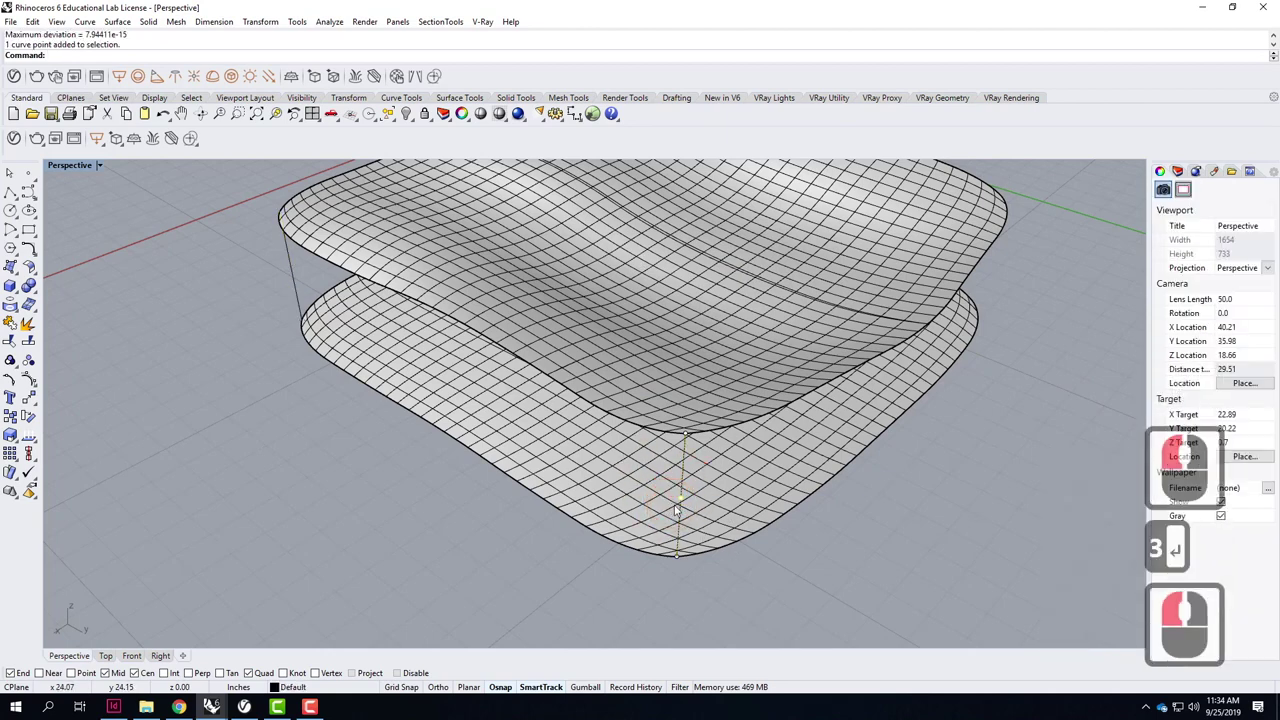
# Move the vertical corner line's control point outward in Top view so it bows past the cushion edge.
pyautogui.click(68, 167)
pyautogui.doubleClick(85, 174)
pyautogui.press('3')
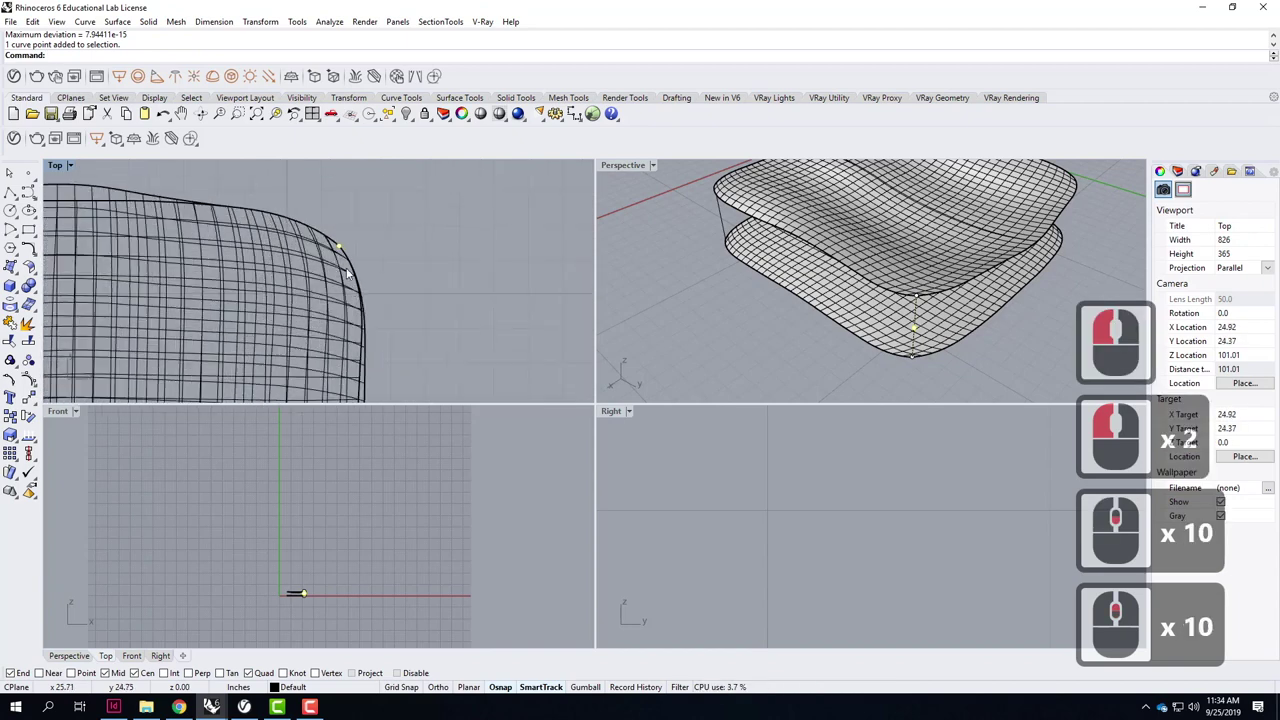
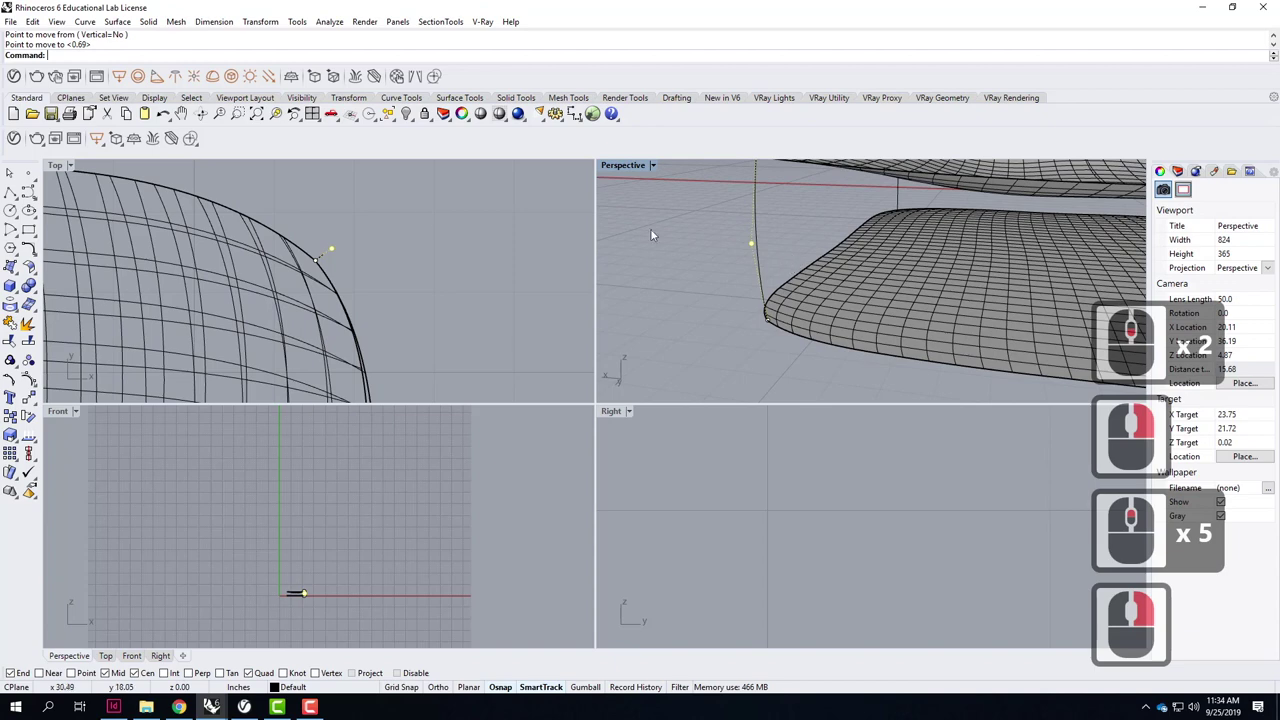
pyautogui.middleClick(334, 249)
pyautogui.write('move')
pyautogui.press('Return')
pyautogui.click(353, 240)
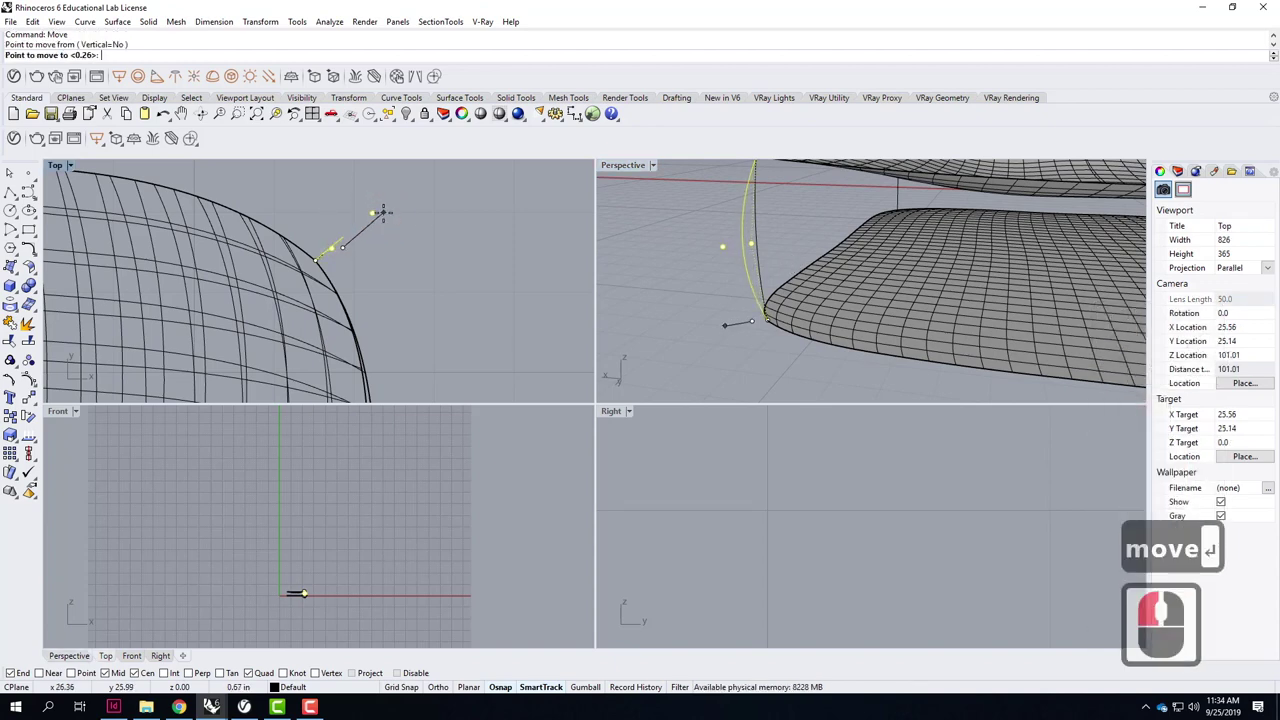
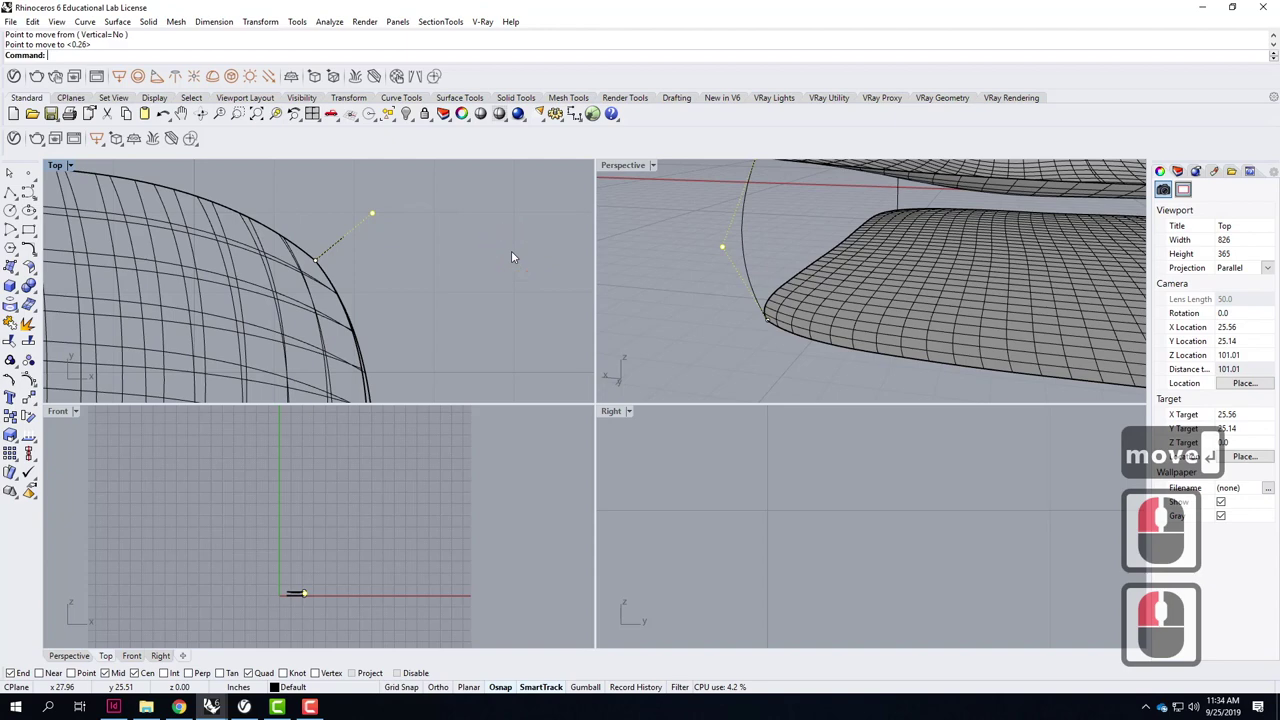
pyautogui.rightClick(819, 278)
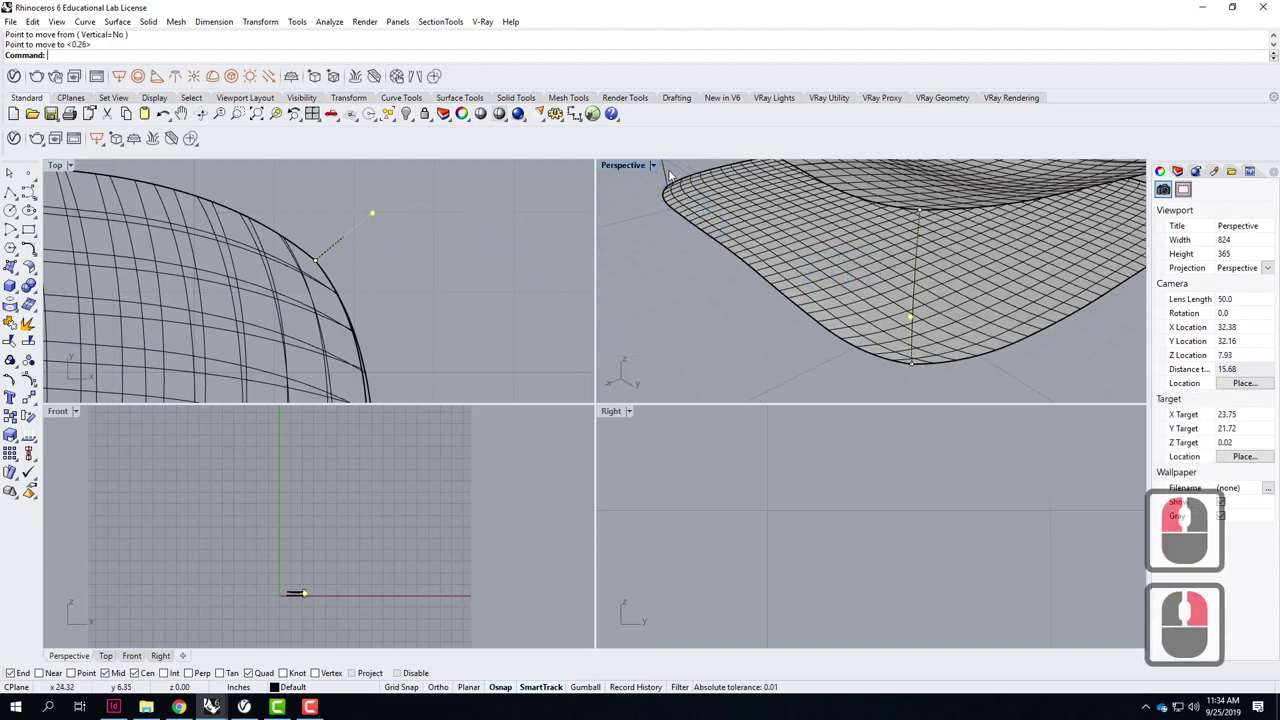
# Select the short vertical corner curve and its control point for the next adjustment.
pyautogui.click(676, 175)
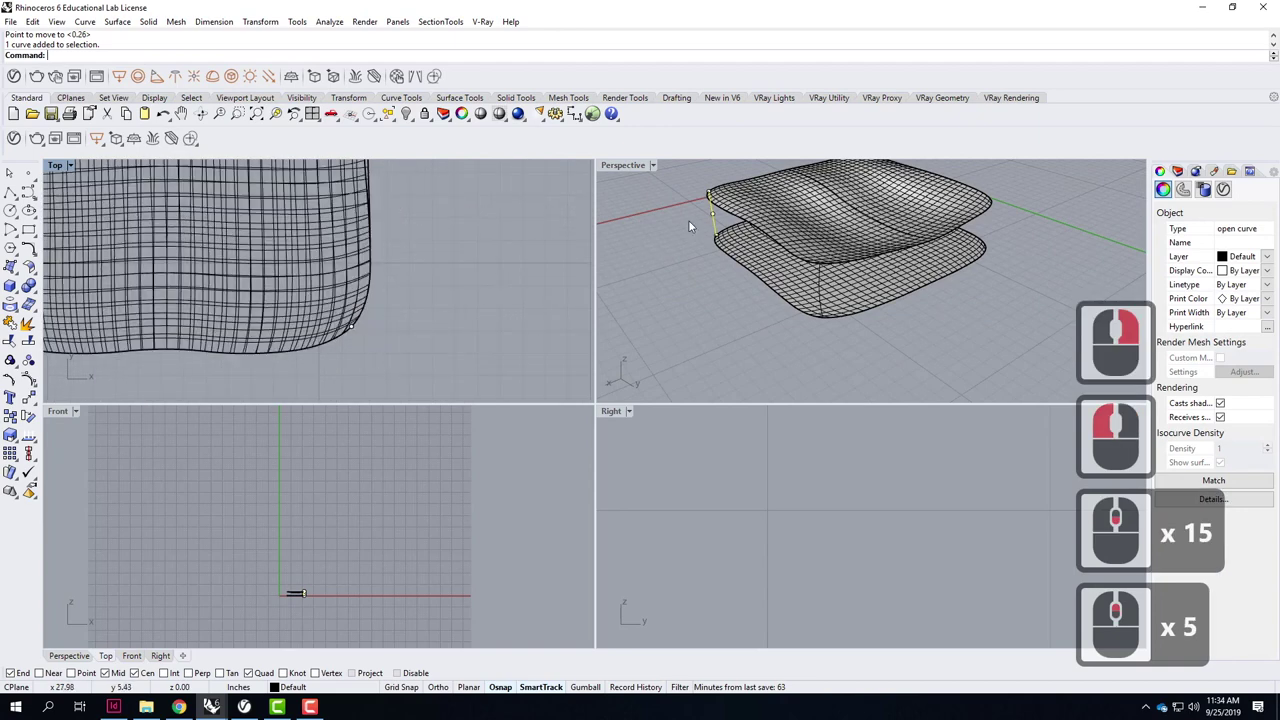
pyautogui.click(719, 222)
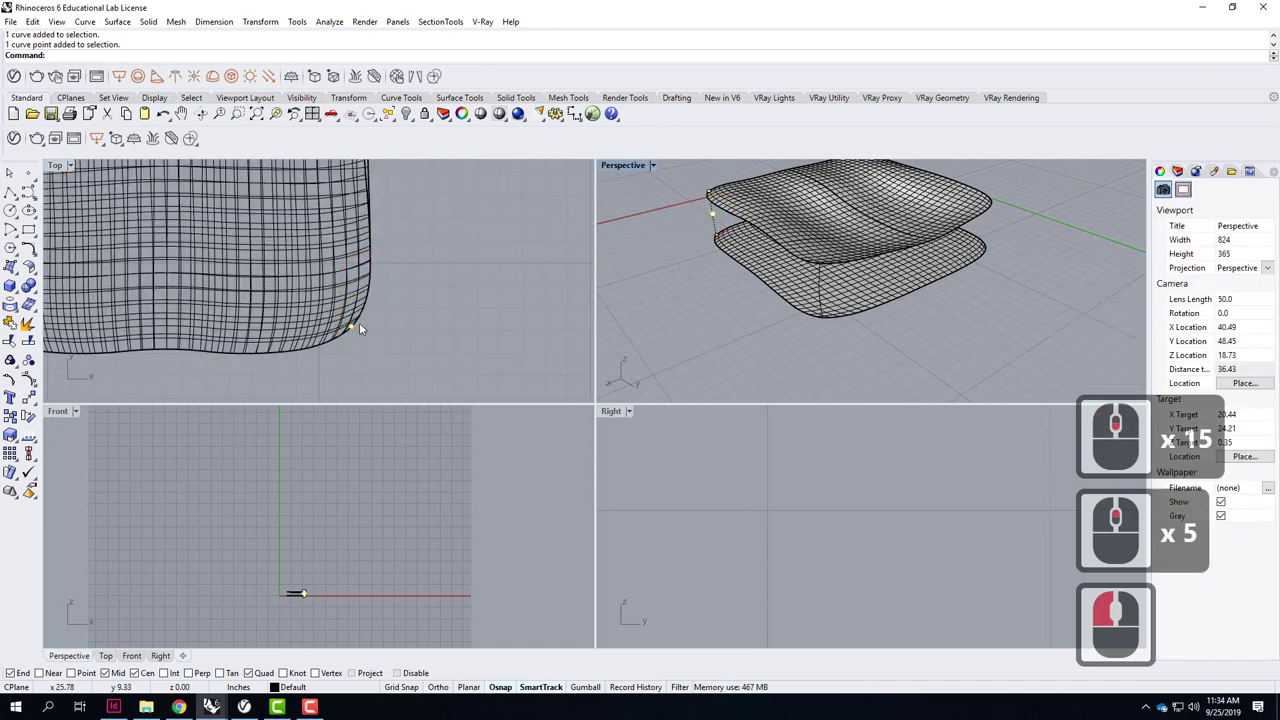
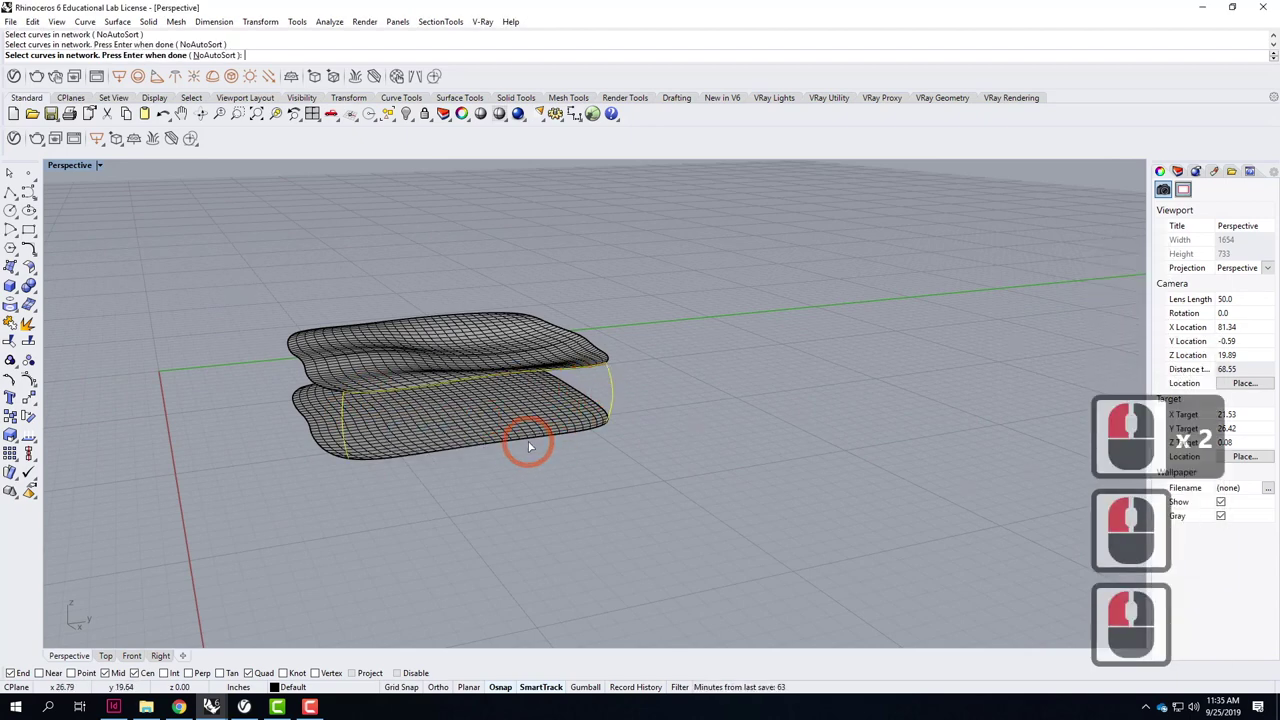
# Add the remaining edge curves and finish curve selection for the front network surface.
pyautogui.doubleClick(535, 445)
pyautogui.click(605, 470)
pyautogui.press('Return')
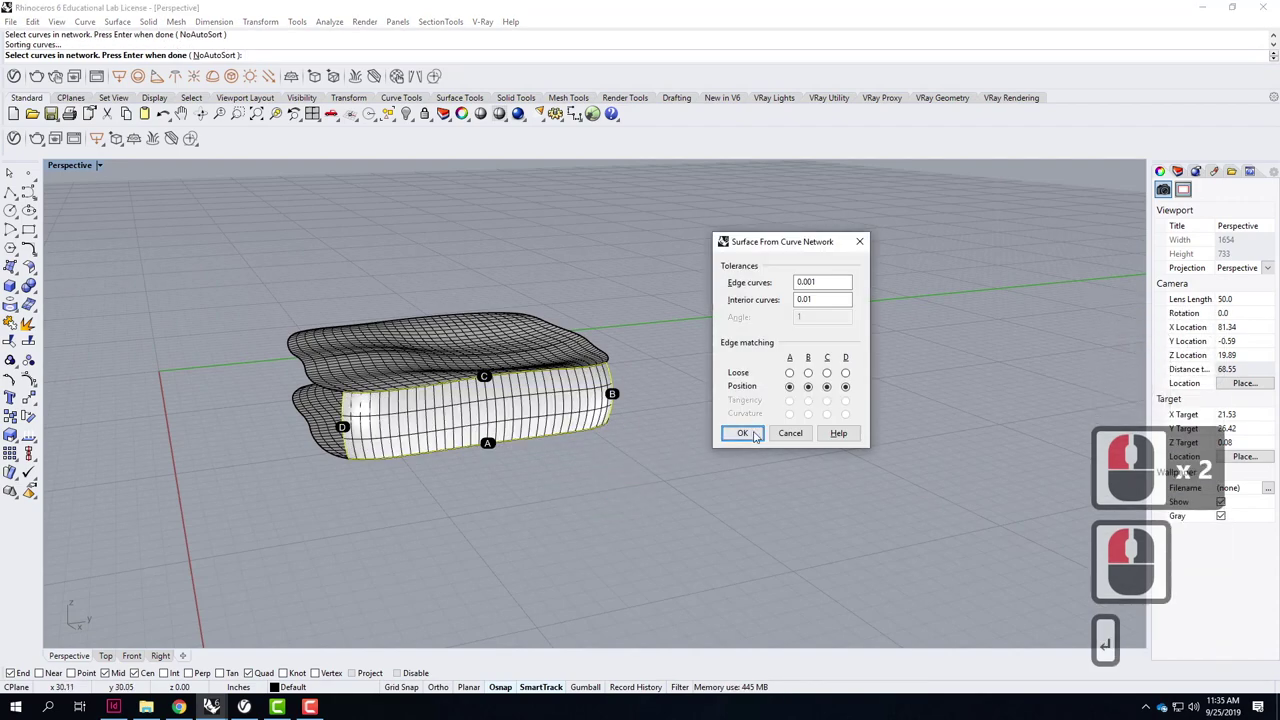
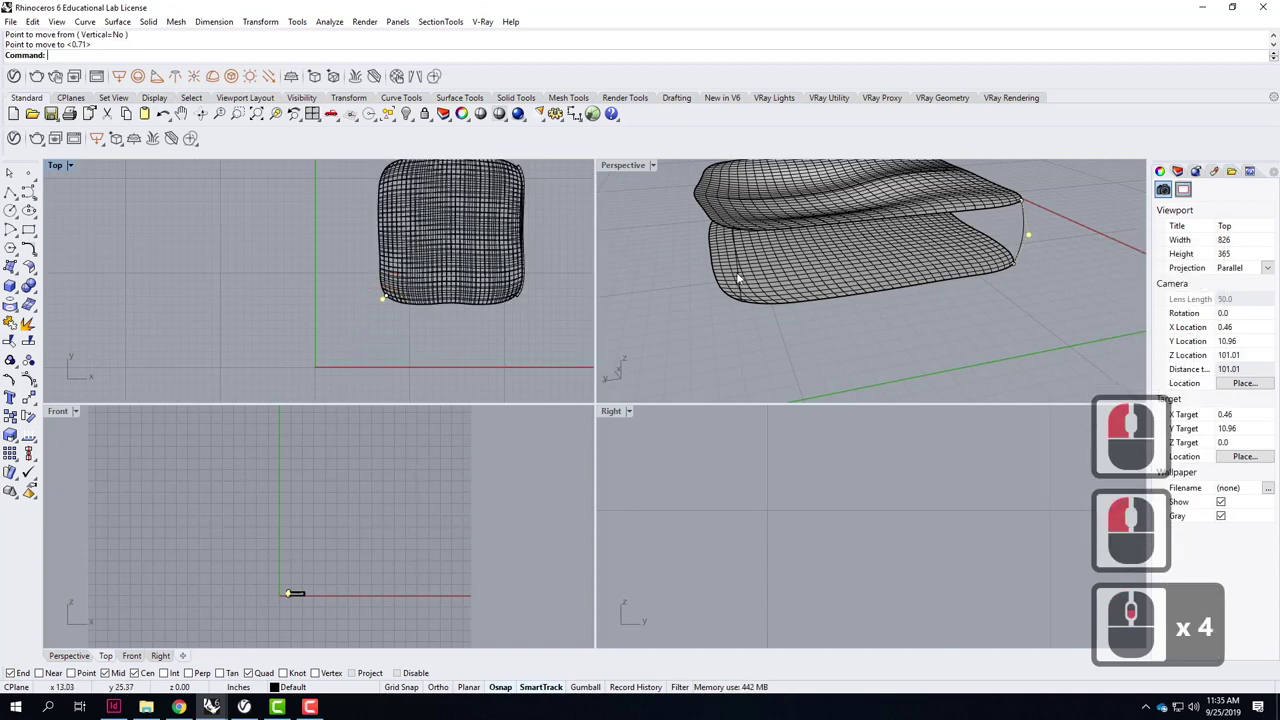
# Select another corner curve's middle control point and start moving it outward.
pyautogui.click(741, 279)
pyautogui.doubleClick(739, 268)
pyautogui.click(774, 309)
pyautogui.click(746, 274)
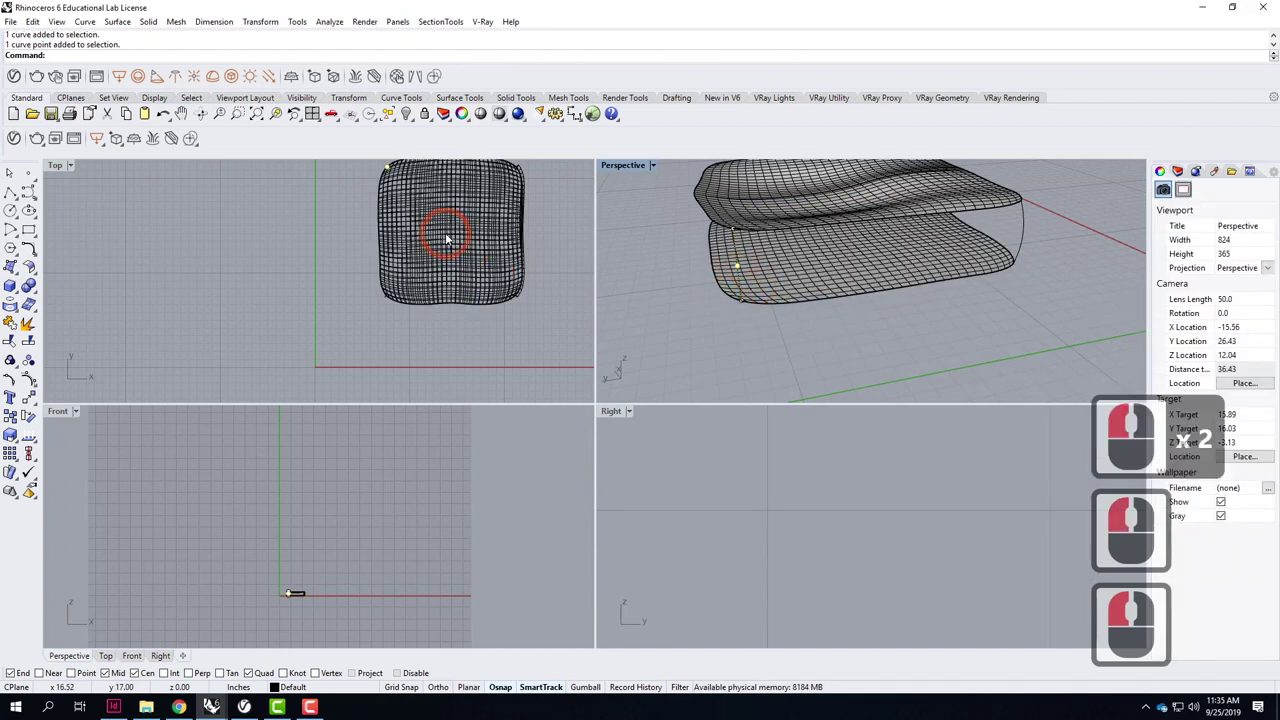
pyautogui.write('move')
pyautogui.press('Return')
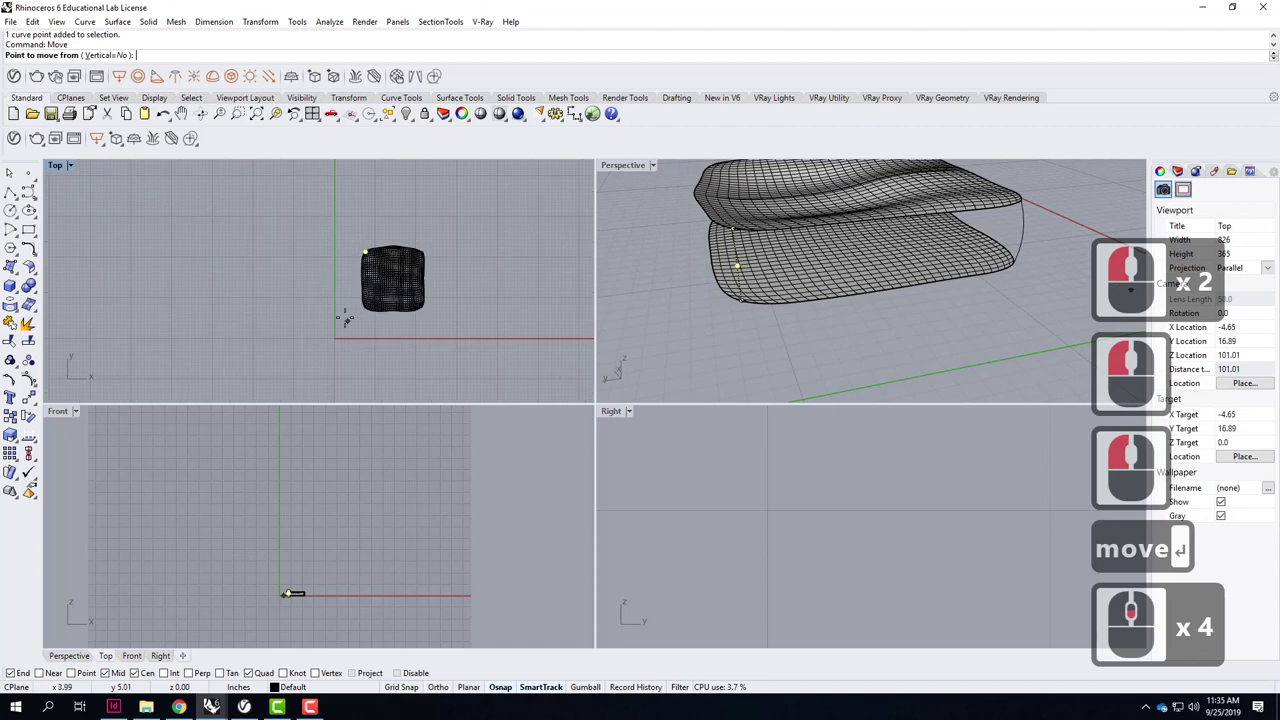
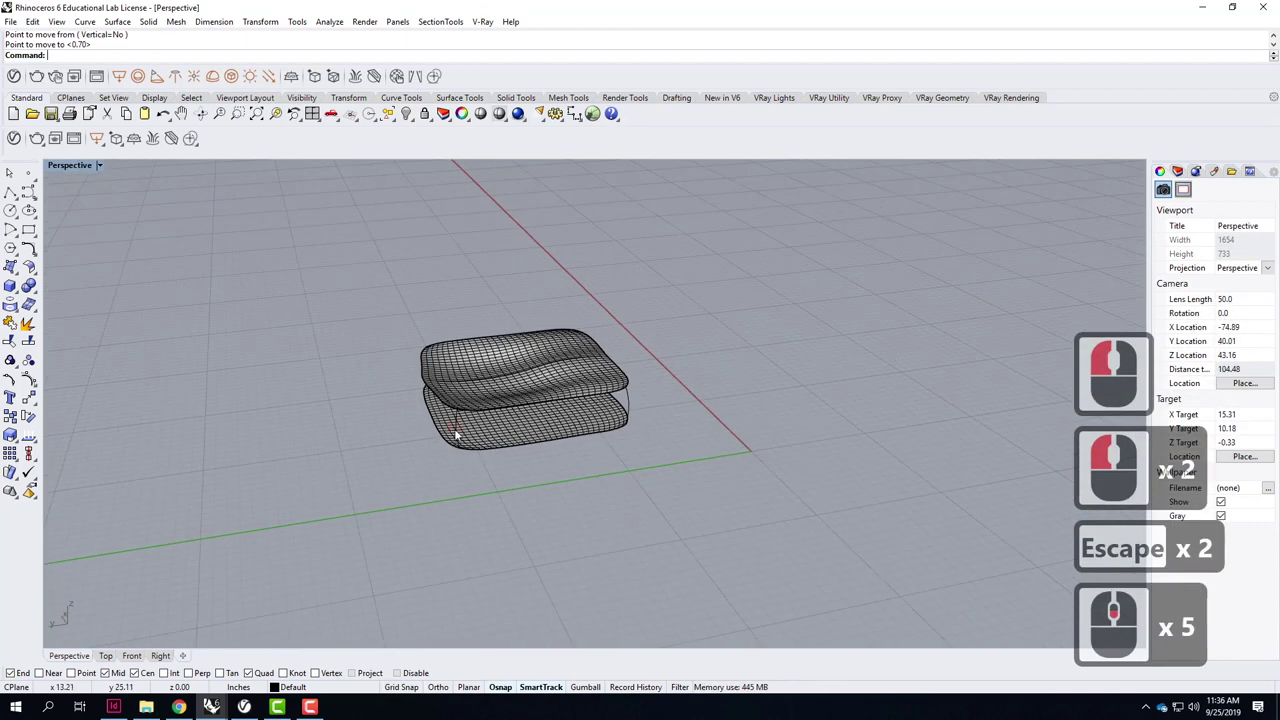
# Select the edge curves bounding the side between the upper and lower cushion surfaces.
pyautogui.click(488, 416)
pyautogui.click(526, 438)
pyautogui.click(555, 398)
pyautogui.click(596, 442)
pyautogui.doubleClick(596, 442)
pyautogui.click(614, 431)
pyautogui.middleClick(547, 407)
pyautogui.click(554, 403)
pyautogui.click(592, 445)
pyautogui.click(587, 476)
# Add the corner and upper edge curves and create the side wall with NetworkSrf, accepting its settings.
pyautogui.doubleClick(676, 482)
pyautogui.doubleClick(713, 407)
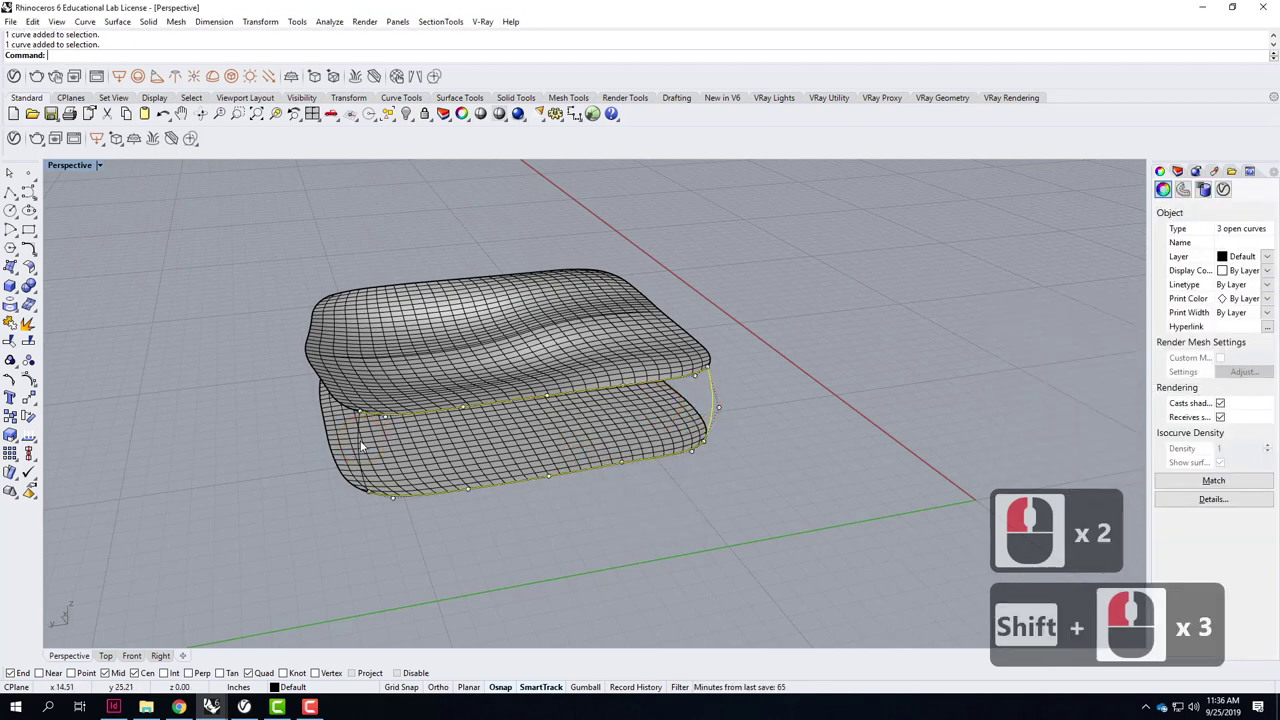
pyautogui.doubleClick(364, 448)
pyautogui.click(453, 467)
pyautogui.write('net')
pyautogui.press('Return')
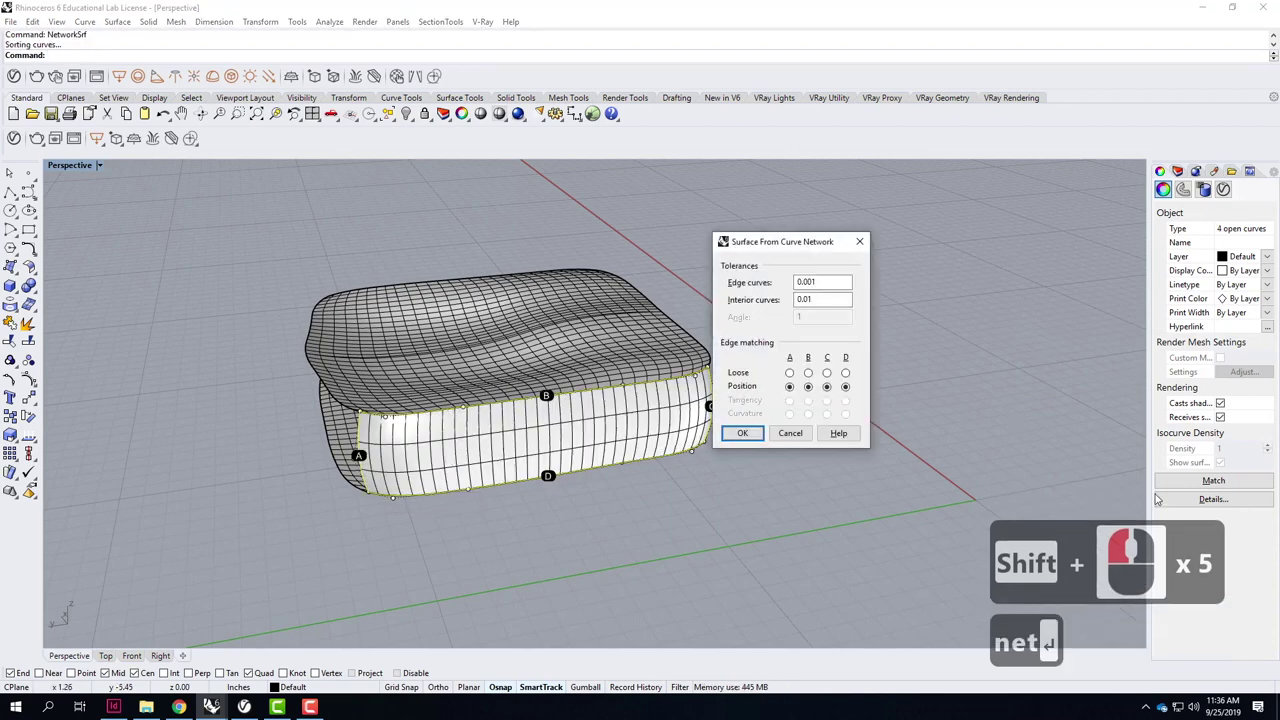
pyautogui.click(523, 476)
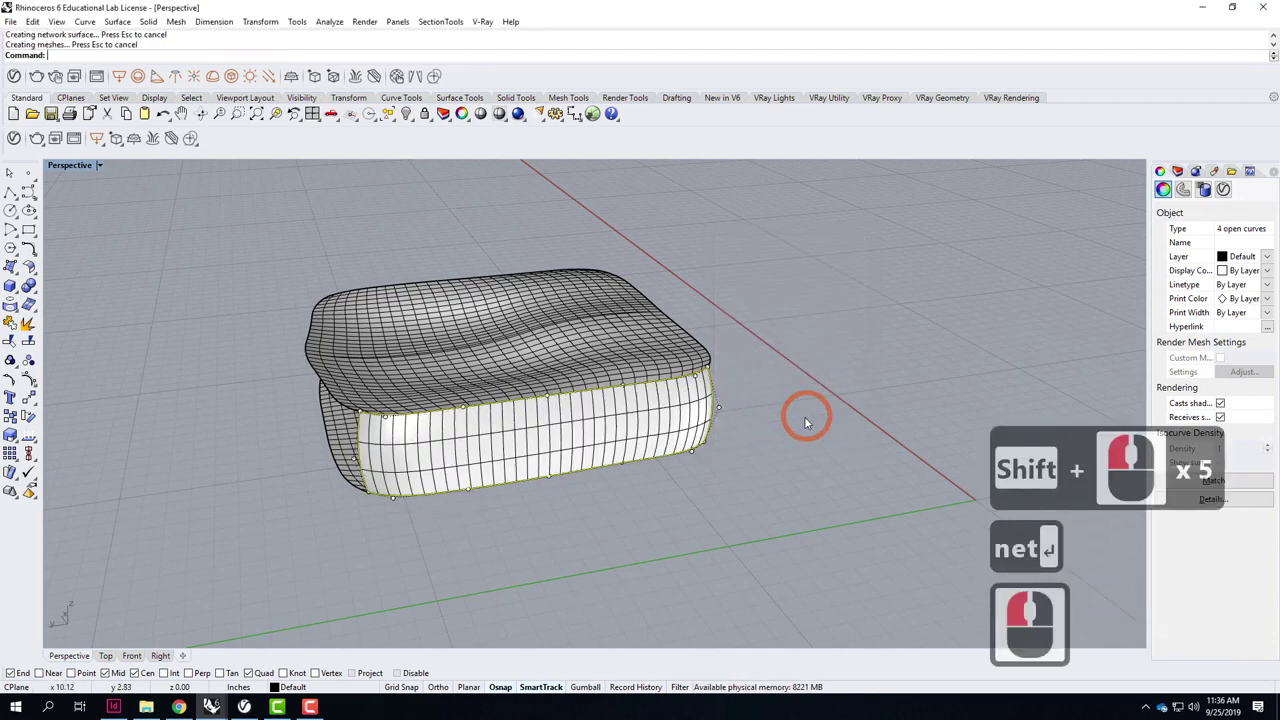
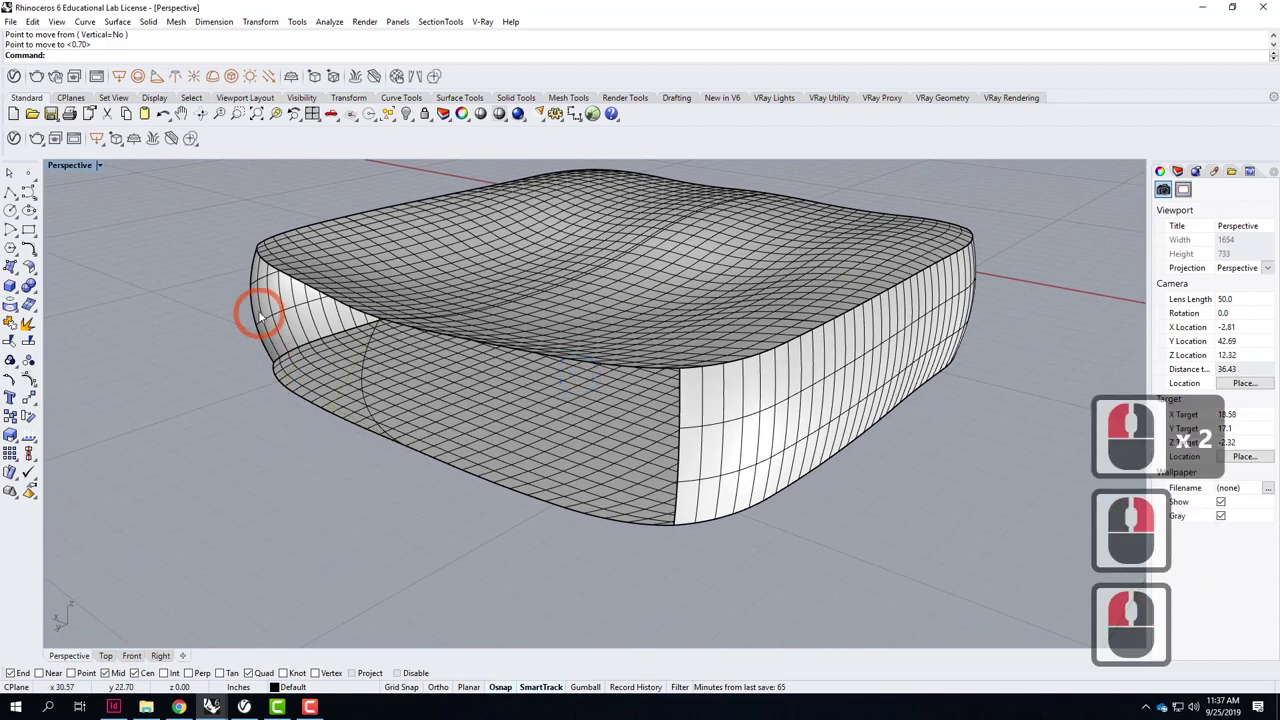
# Select the corner curves and upper and lower edge curves of the remaining open side.
pyautogui.click(261, 316)
pyautogui.click(327, 353)
pyautogui.click(370, 364)
pyautogui.doubleClick(596, 397)
pyautogui.doubleClick(686, 417)
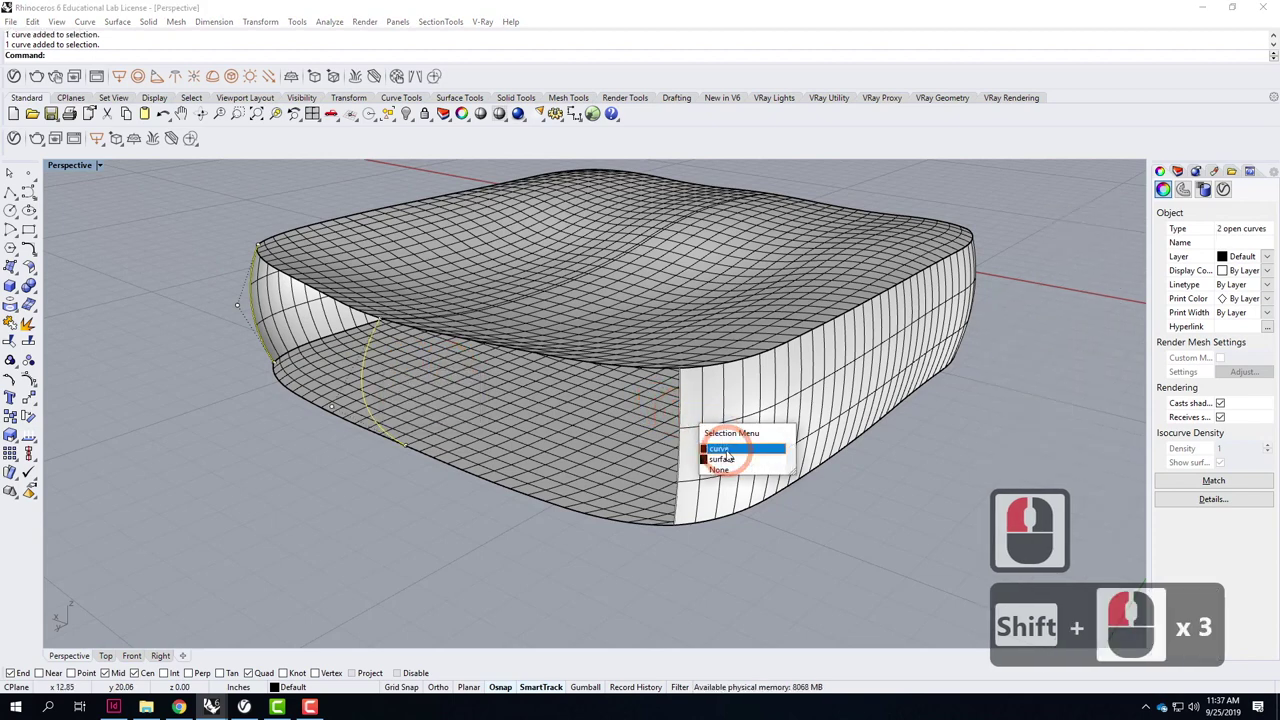
pyautogui.doubleClick(727, 451)
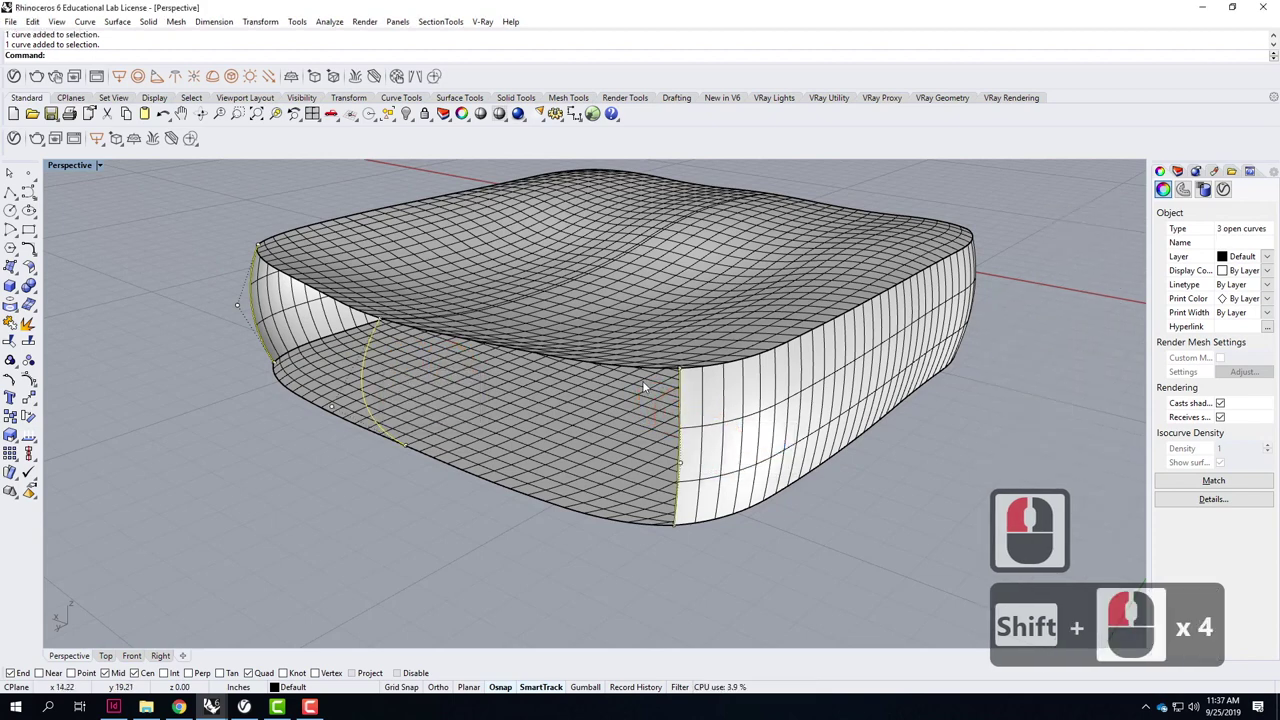
pyautogui.click(603, 371)
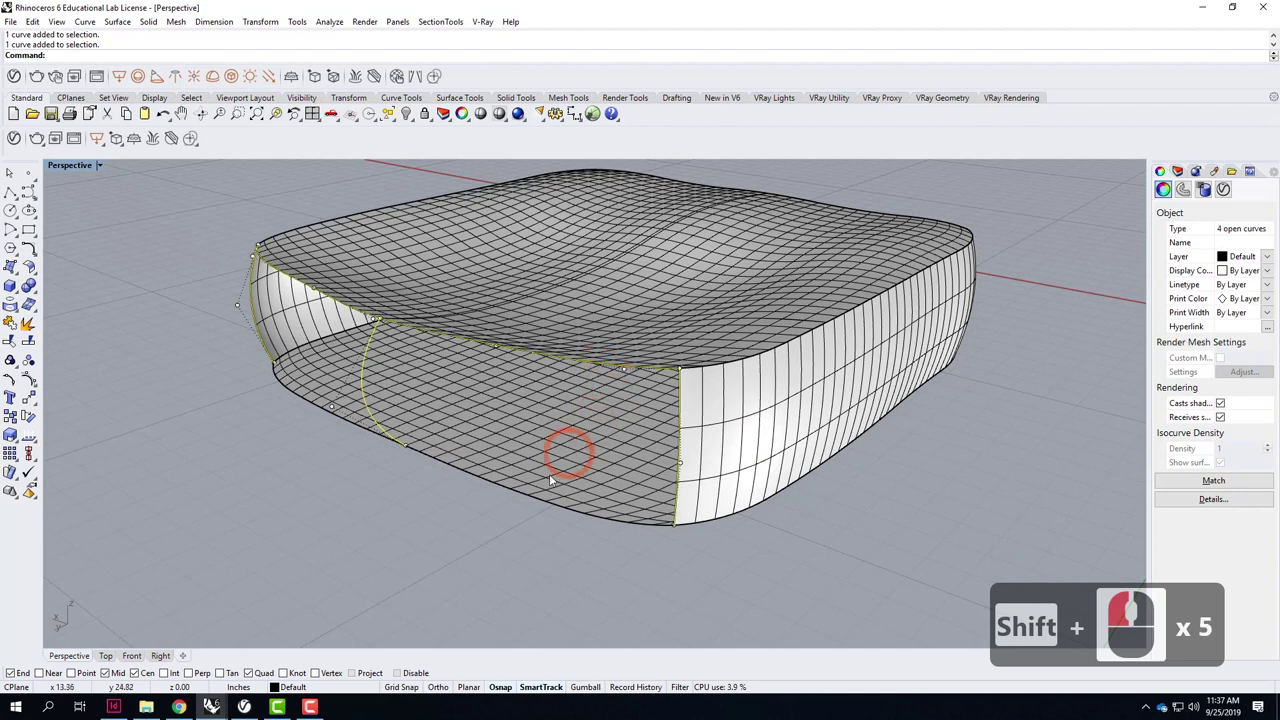
pyautogui.click(538, 506)
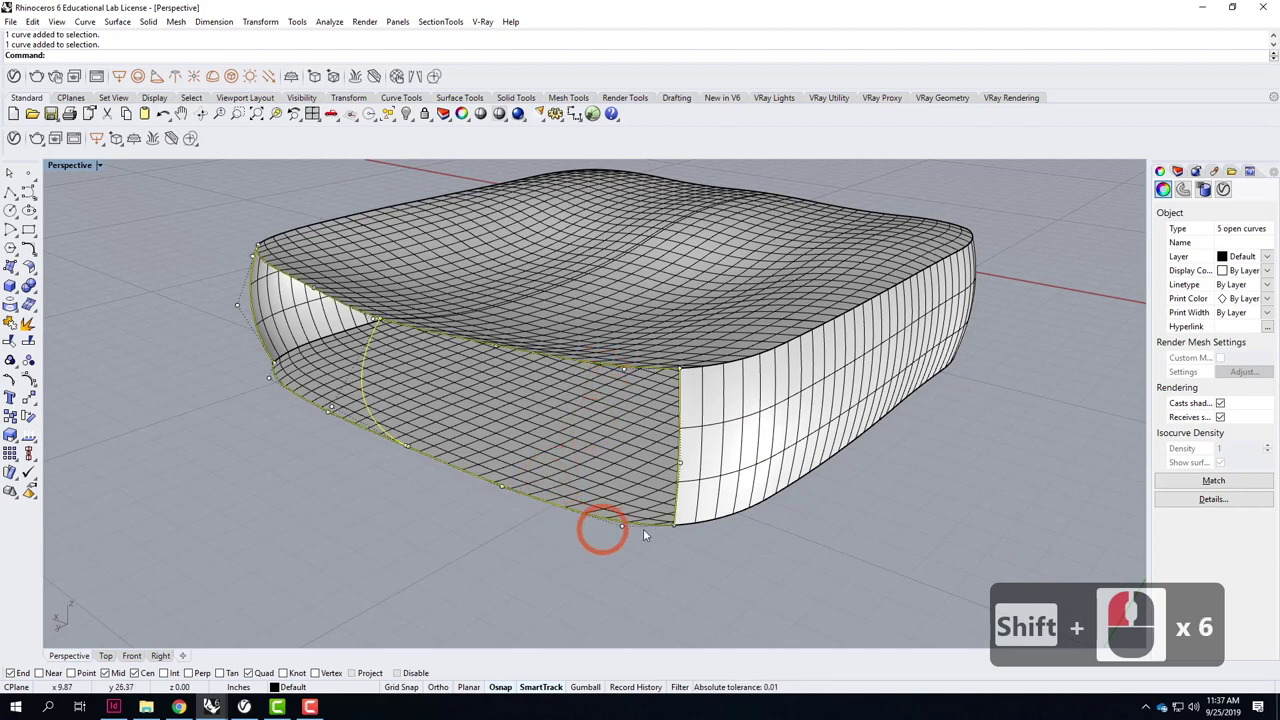
# Create the third side wall with NetworkSrf and accept the surface settings.
pyautogui.write('net')
pyautogui.press('Return')
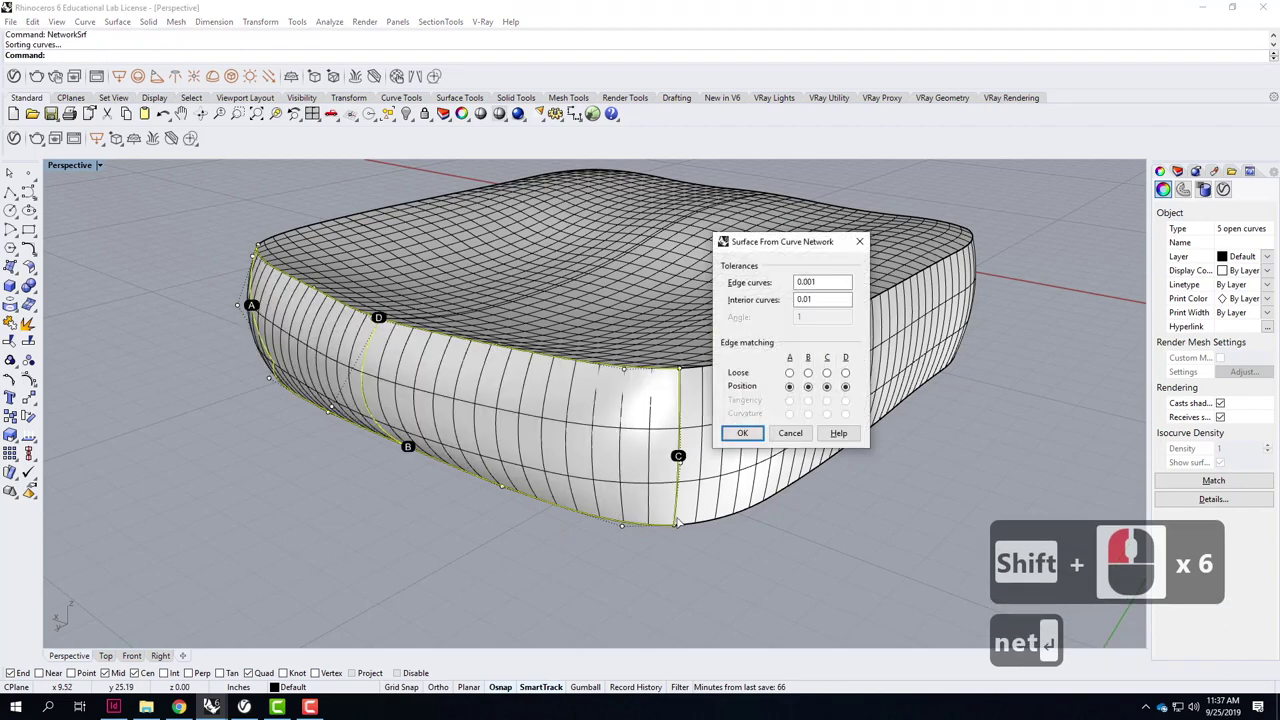
pyautogui.click(757, 500)
pyautogui.press('Return')
pyautogui.rightClick(593, 525)
pyautogui.write('net ↵')
pyautogui.middleClick(410, 571)
pyautogui.press('Return')
pyautogui.click(451, 514)
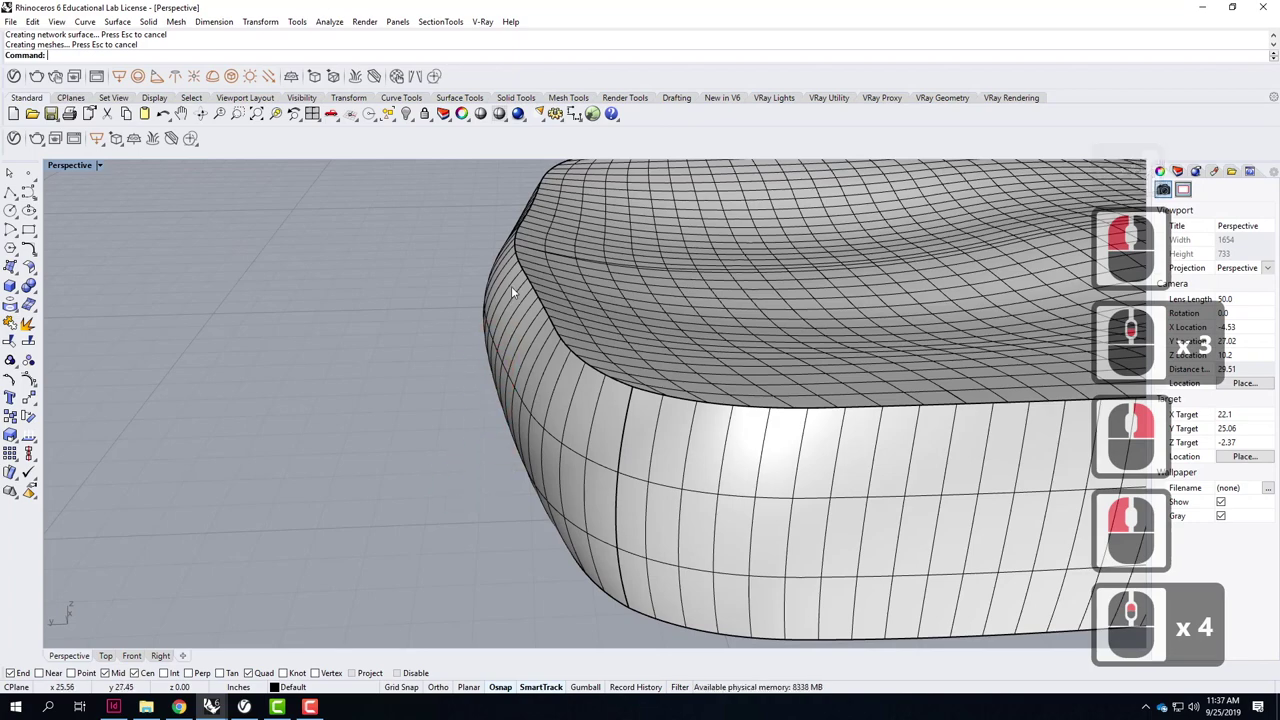
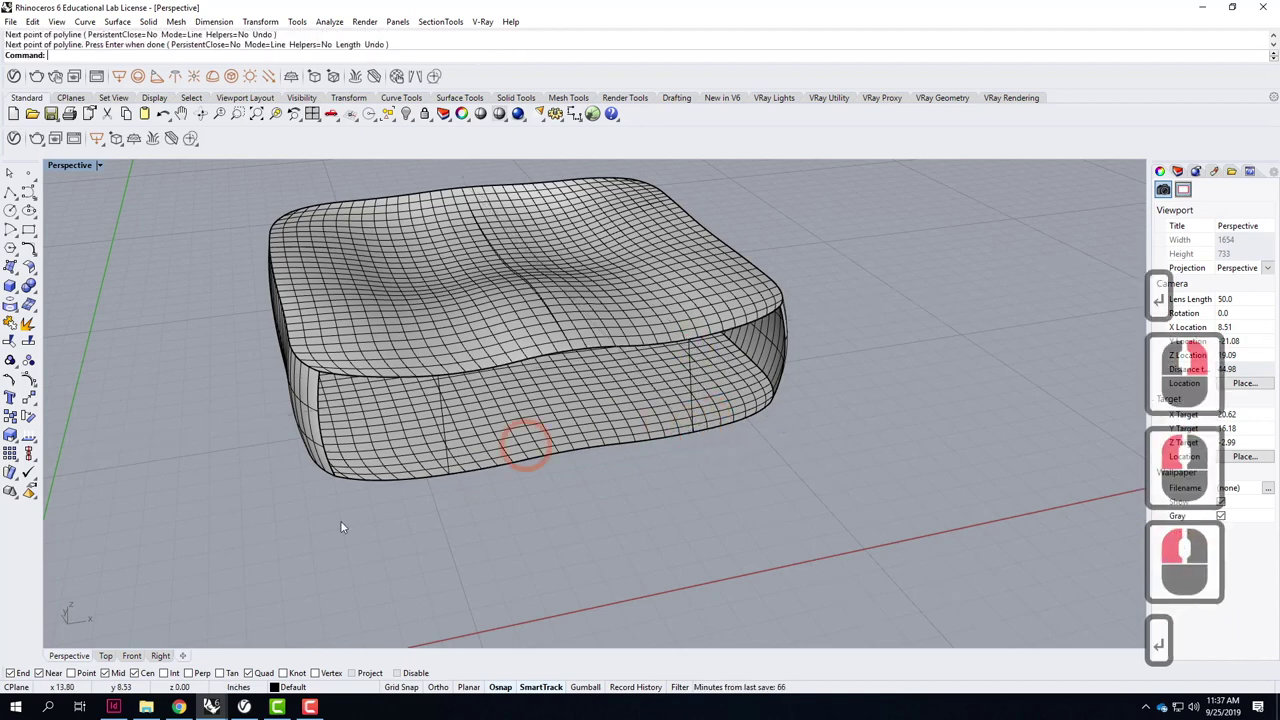
# Rebuild the two front vertical lines as curves with 3 points and degree 2.
pyautogui.click(96, 657)
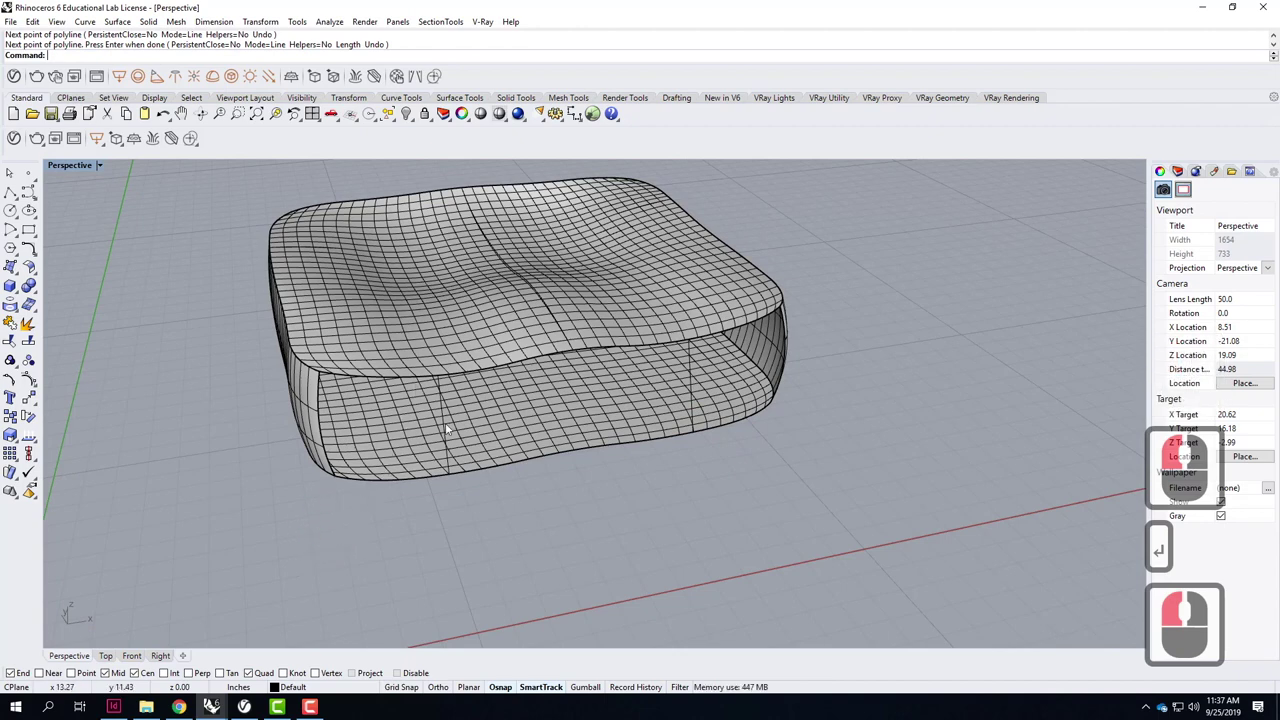
pyautogui.click(463, 423)
pyautogui.click(544, 456)
pyautogui.click(695, 400)
pyautogui.click(733, 422)
pyautogui.write('rebuild')
pyautogui.press('Return')
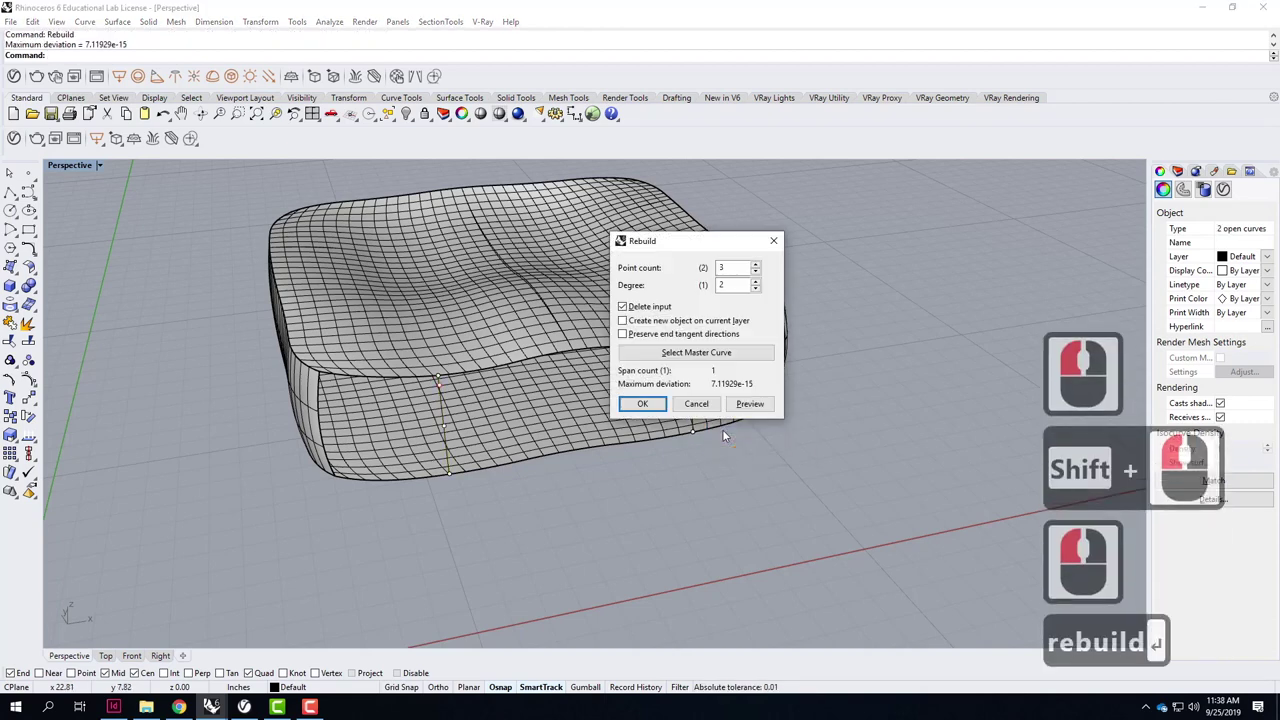
pyautogui.click(618, 428)
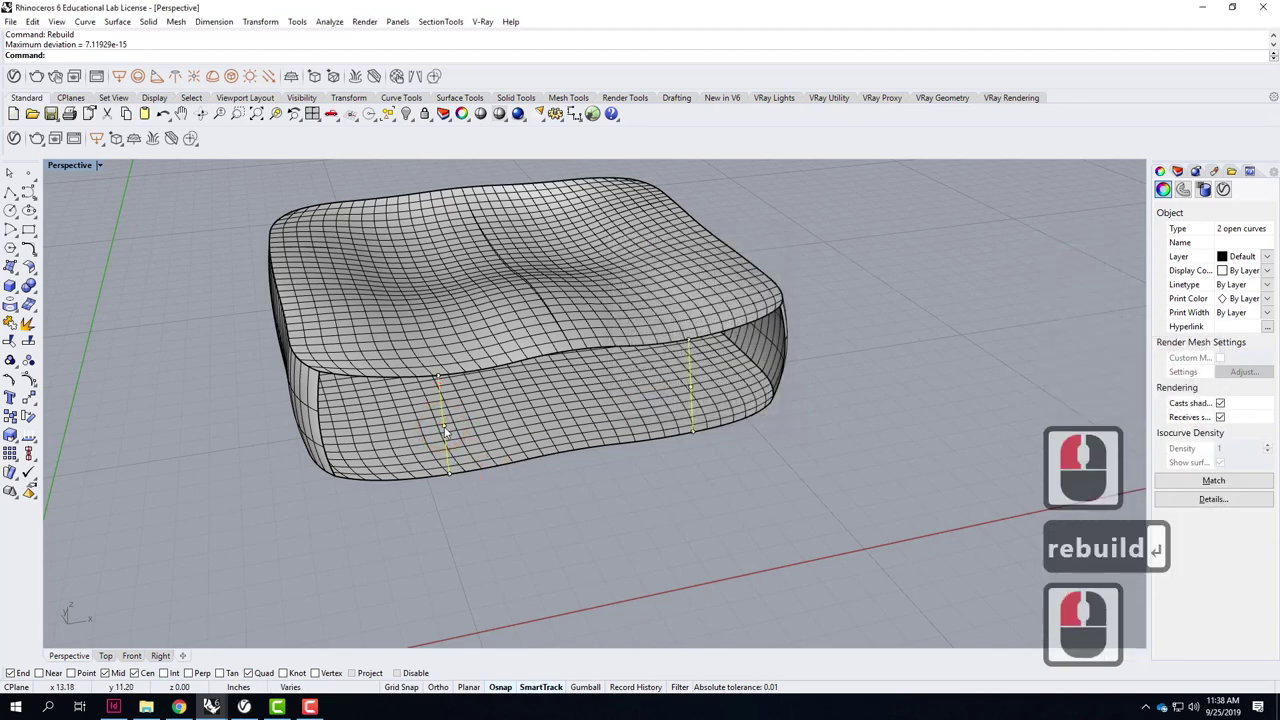
# Move each rebuilt curve's middle control point outward in Top view so the corners bow.
pyautogui.click(448, 433)
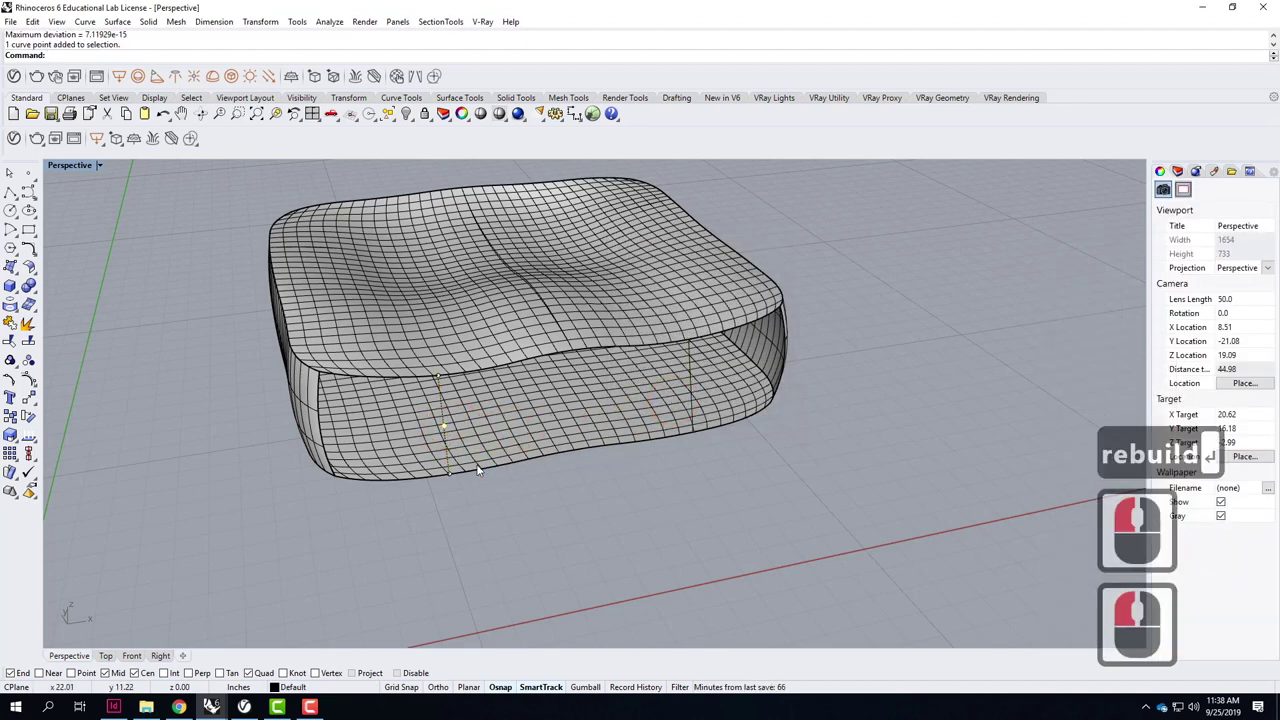
pyautogui.write('move')
pyautogui.press('Return')
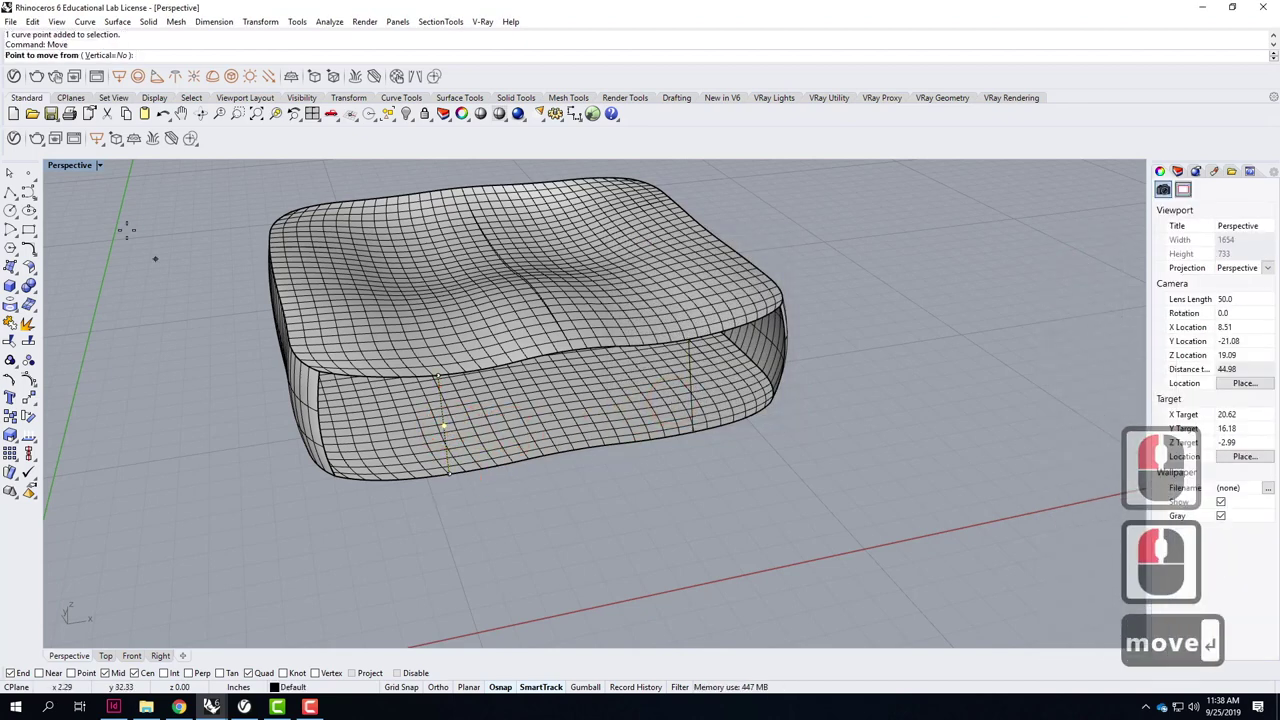
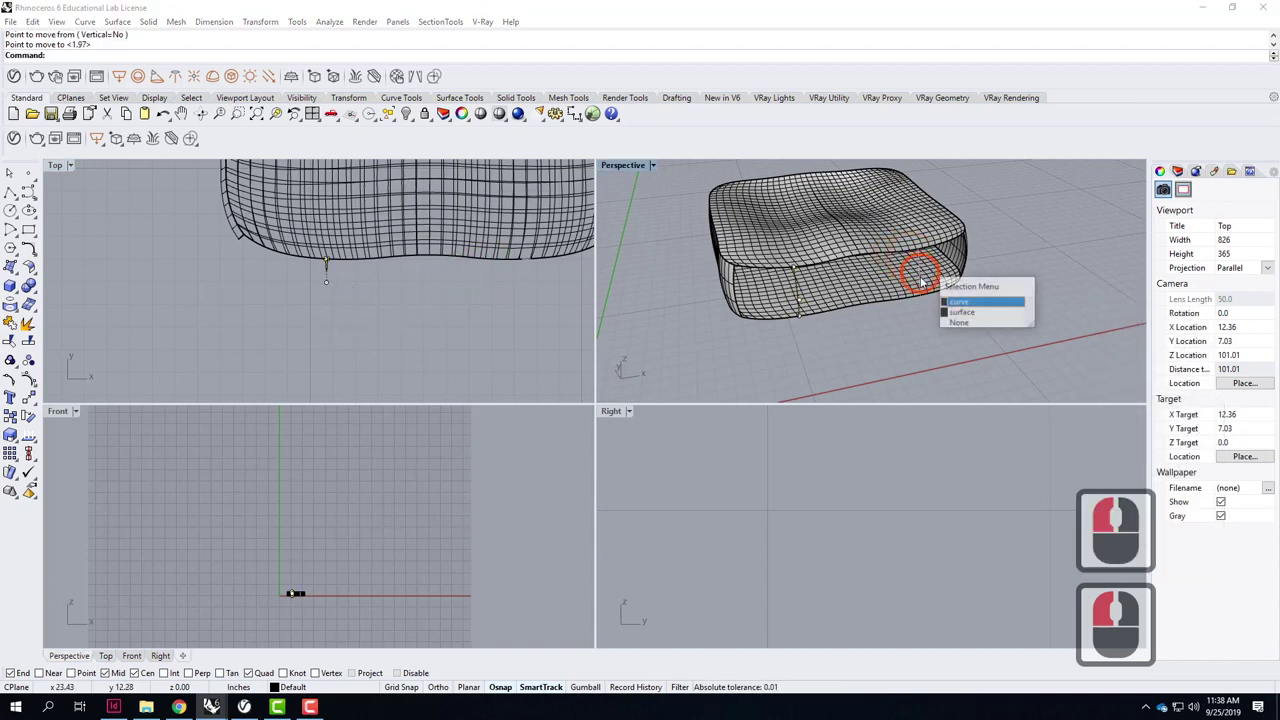
pyautogui.click(929, 283)
pyautogui.doubleClick(922, 279)
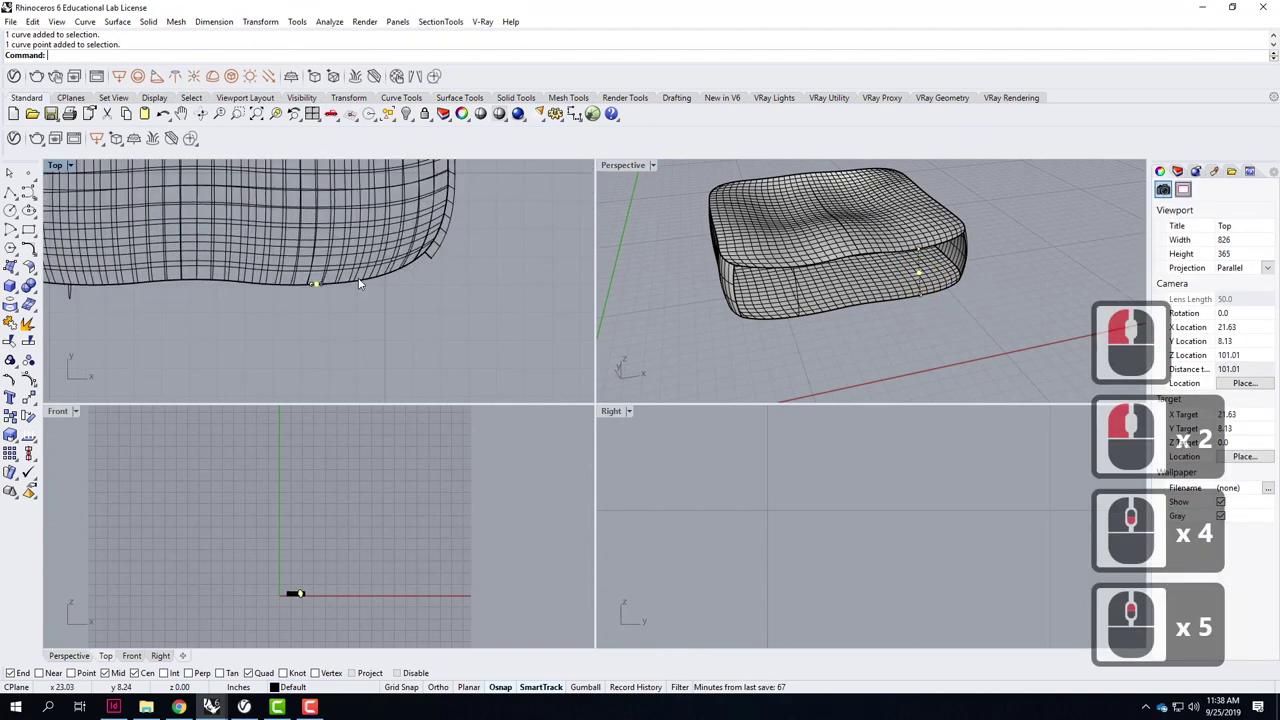
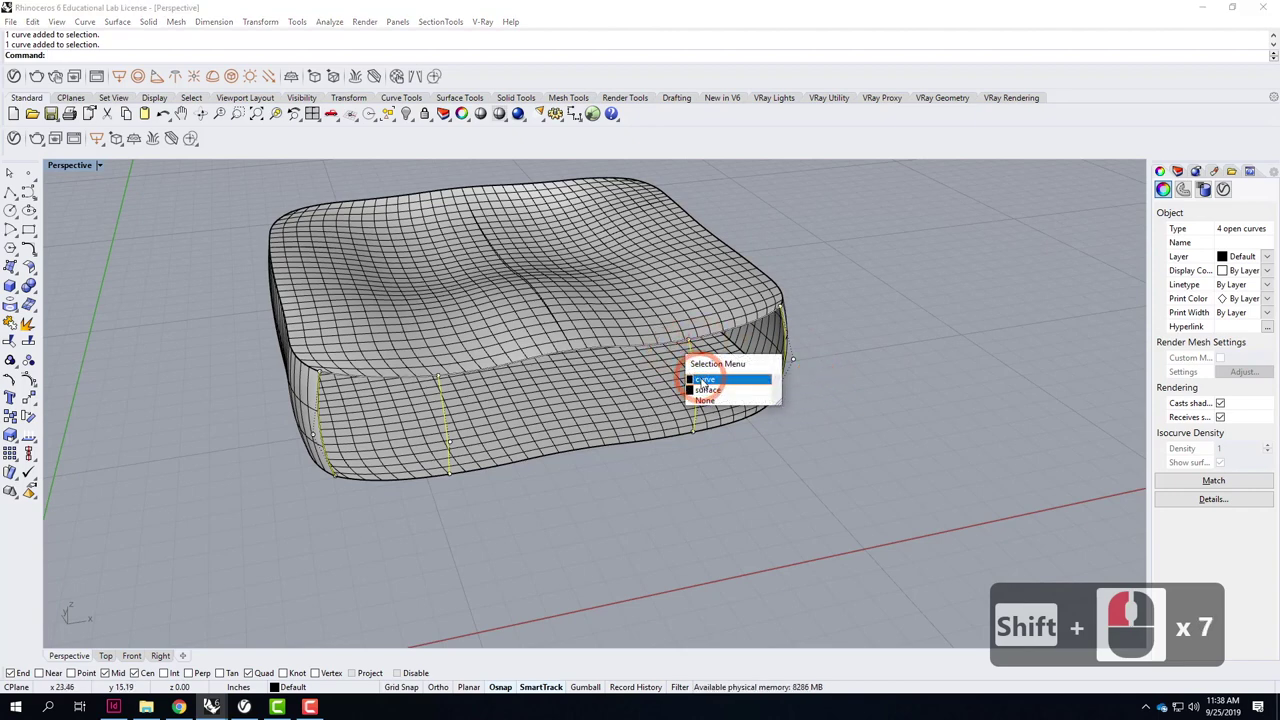
# Build a NetworkSrf across the front edge curves, closing the cushion's last side wall.
pyautogui.click(696, 385)
pyautogui.click(631, 448)
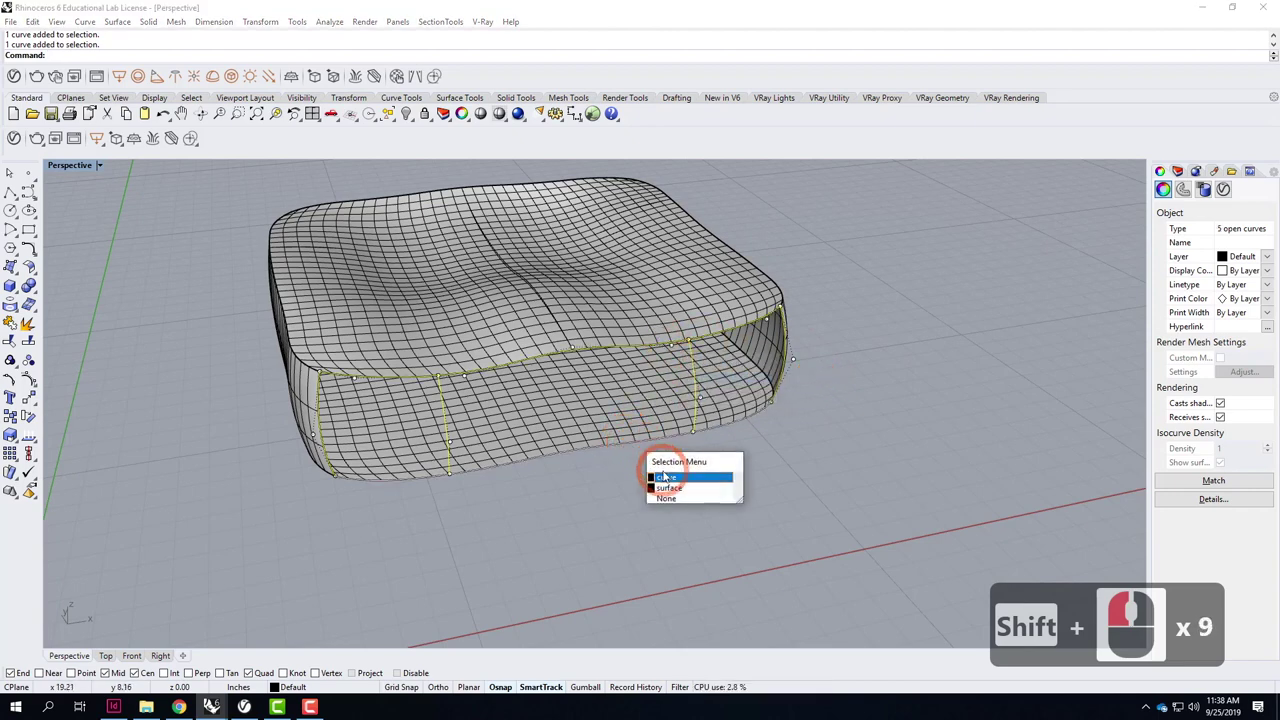
pyautogui.click(675, 477)
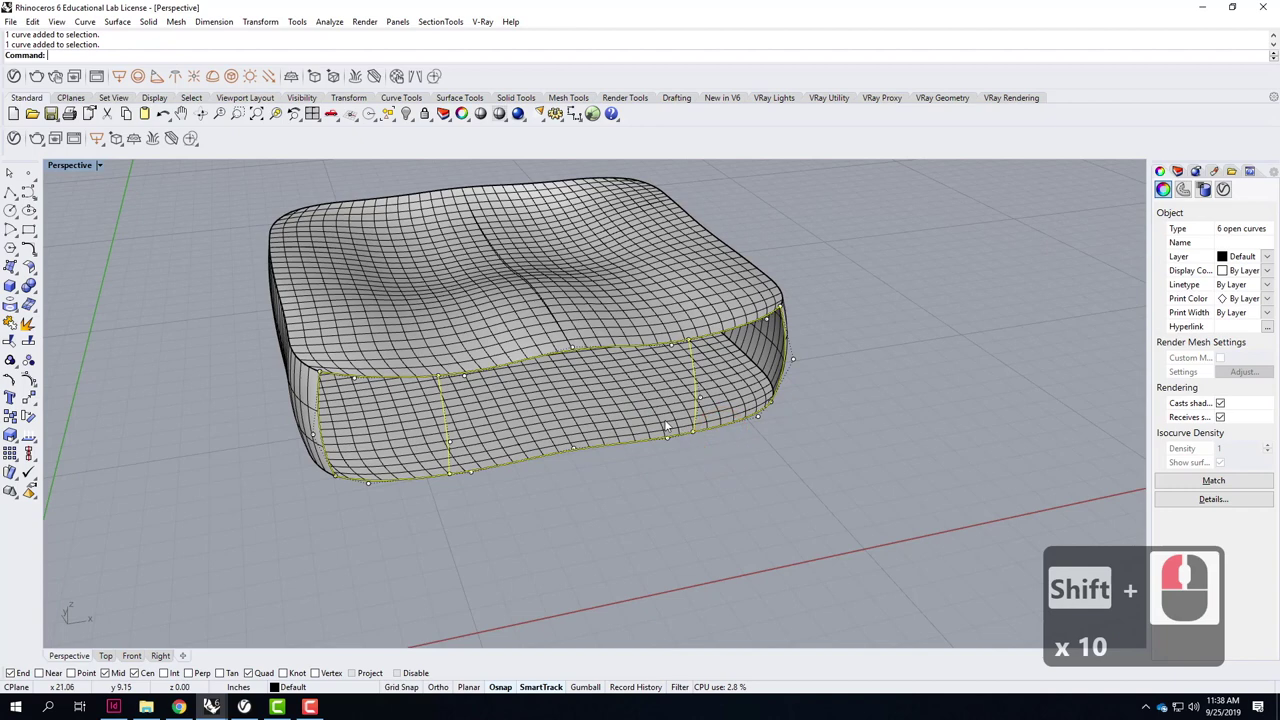
pyautogui.write('netw')
pyautogui.press('Return')
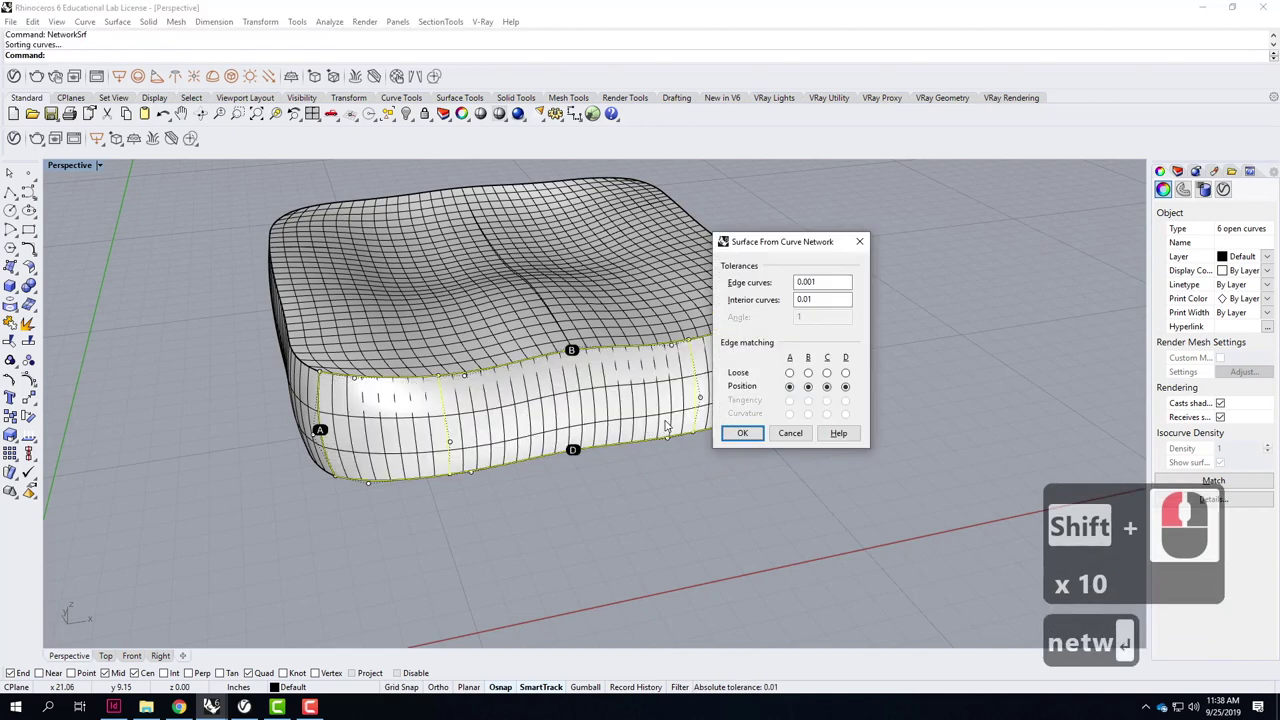
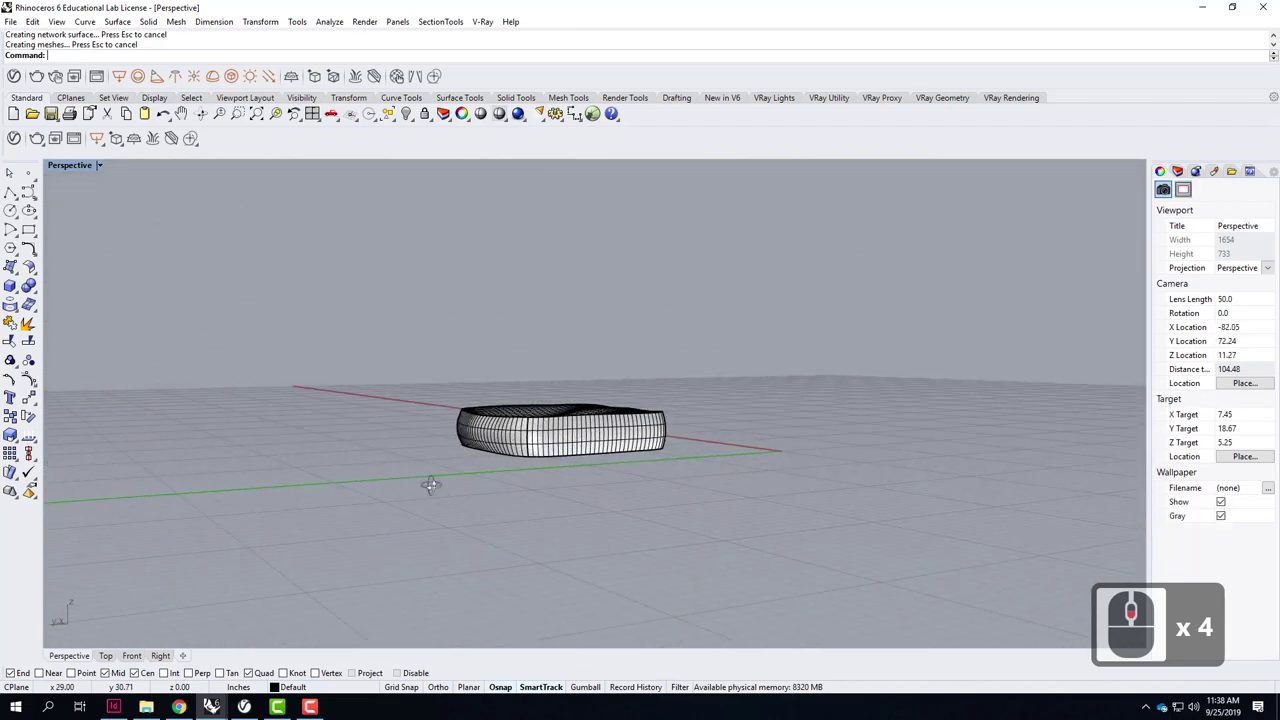
pyautogui.rightClick(812, 504)
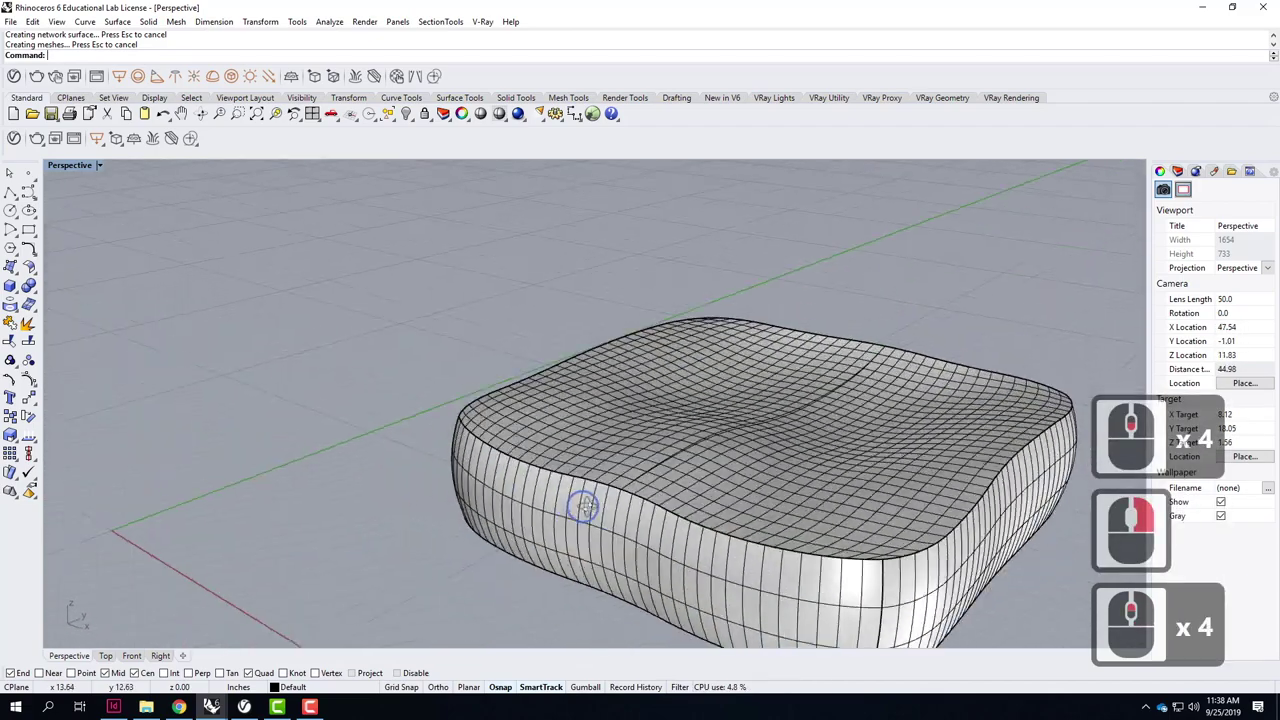
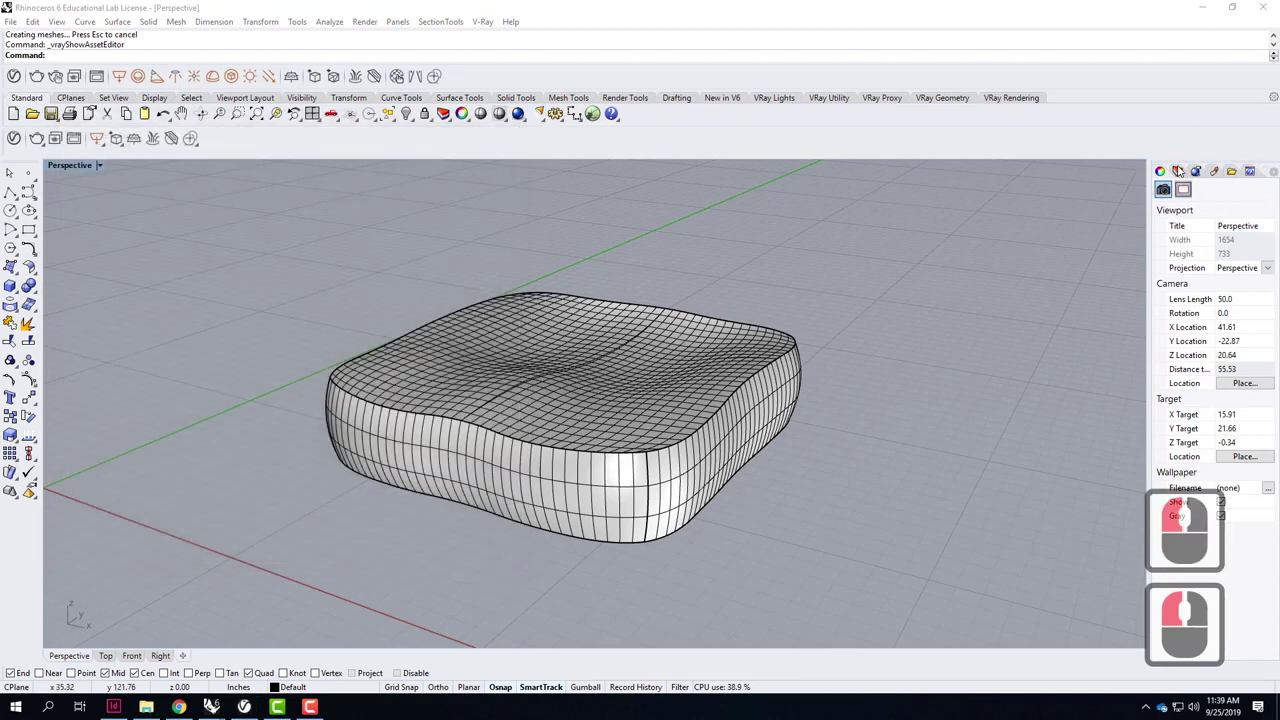
# Rename the cushion's layer to CouchPillow in the Layers panel.
pyautogui.click(1190, 511)
pyautogui.doubleClick(1189, 634)
pyautogui.click(1189, 634)
pyautogui.doubleClick(1189, 634)
pyautogui.doubleClick(1189, 634)
pyautogui.write('couchillow')
pyautogui.press('Return')
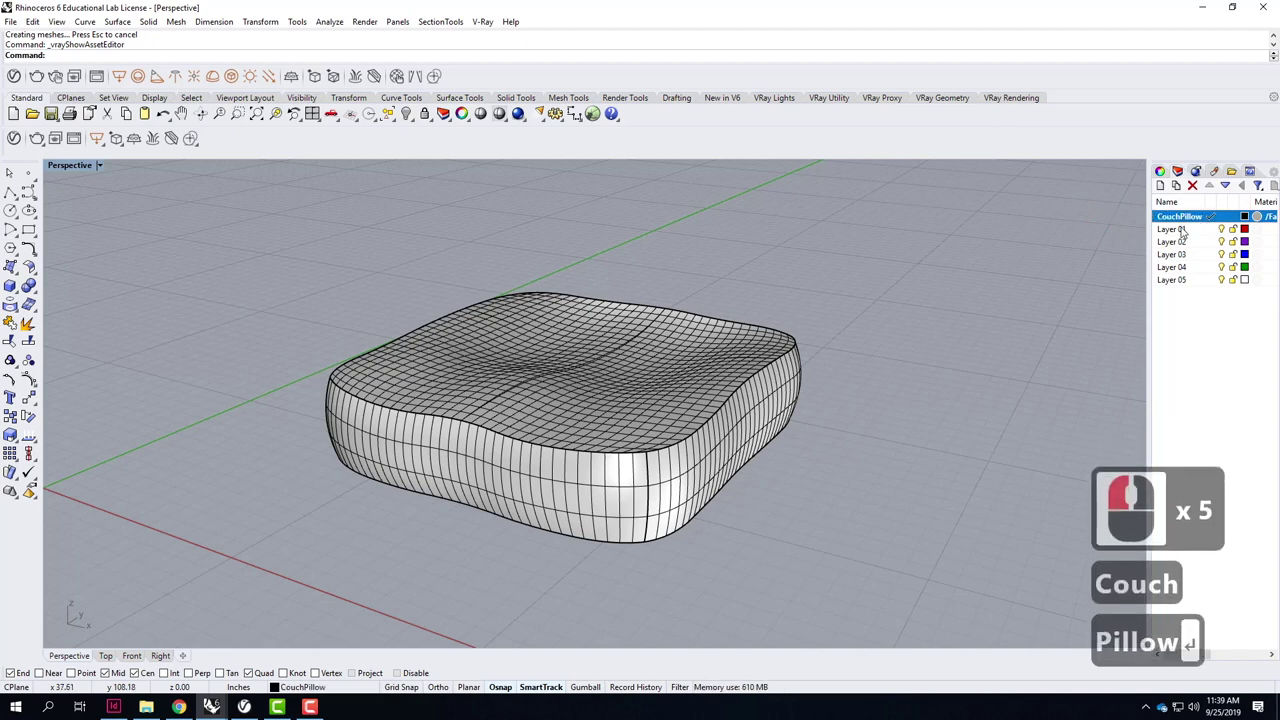
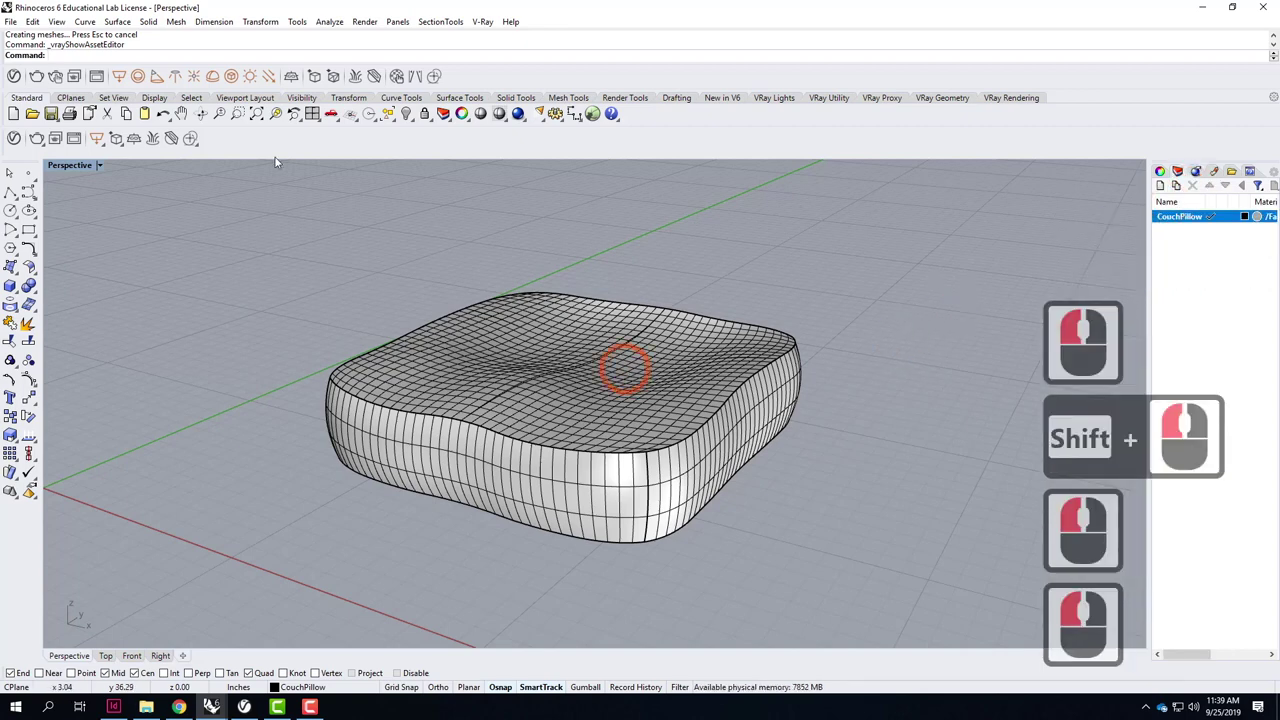
# Set the Perspective viewport to Rendered to show the woven fabric material.
pyautogui.click(105, 171)
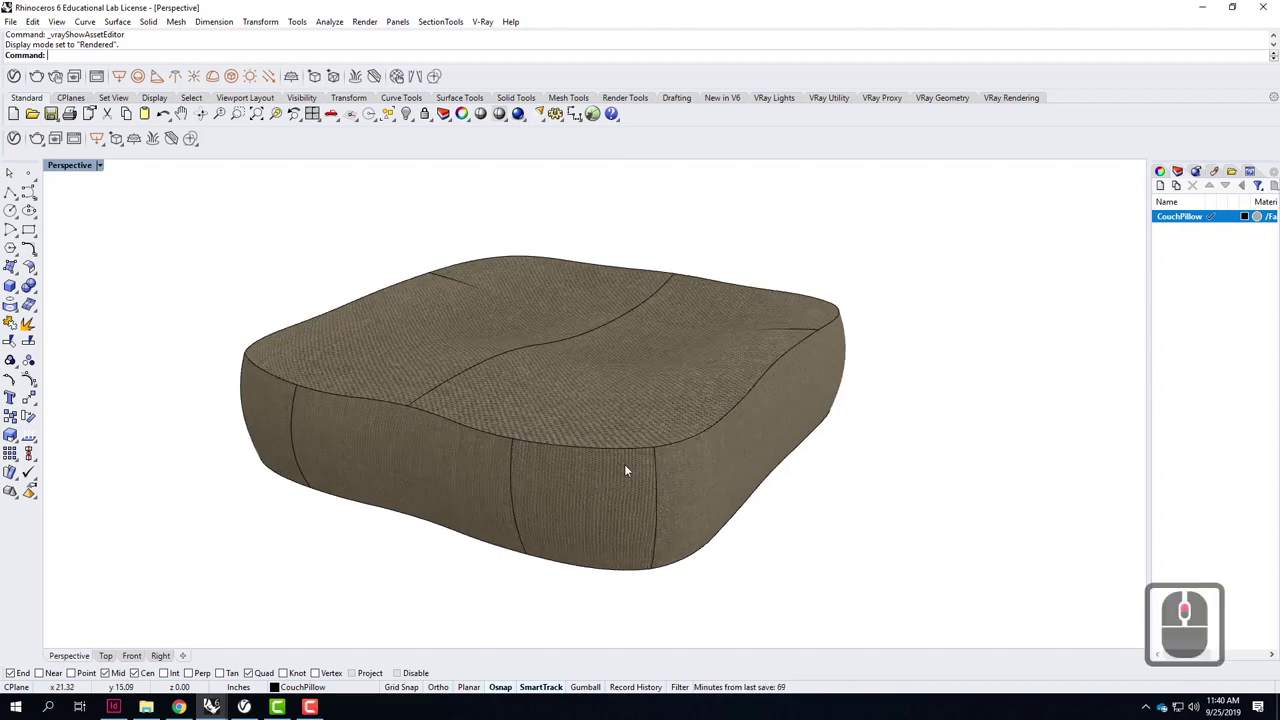
pyautogui.scroll(-3)
pyautogui.scroll(-3)
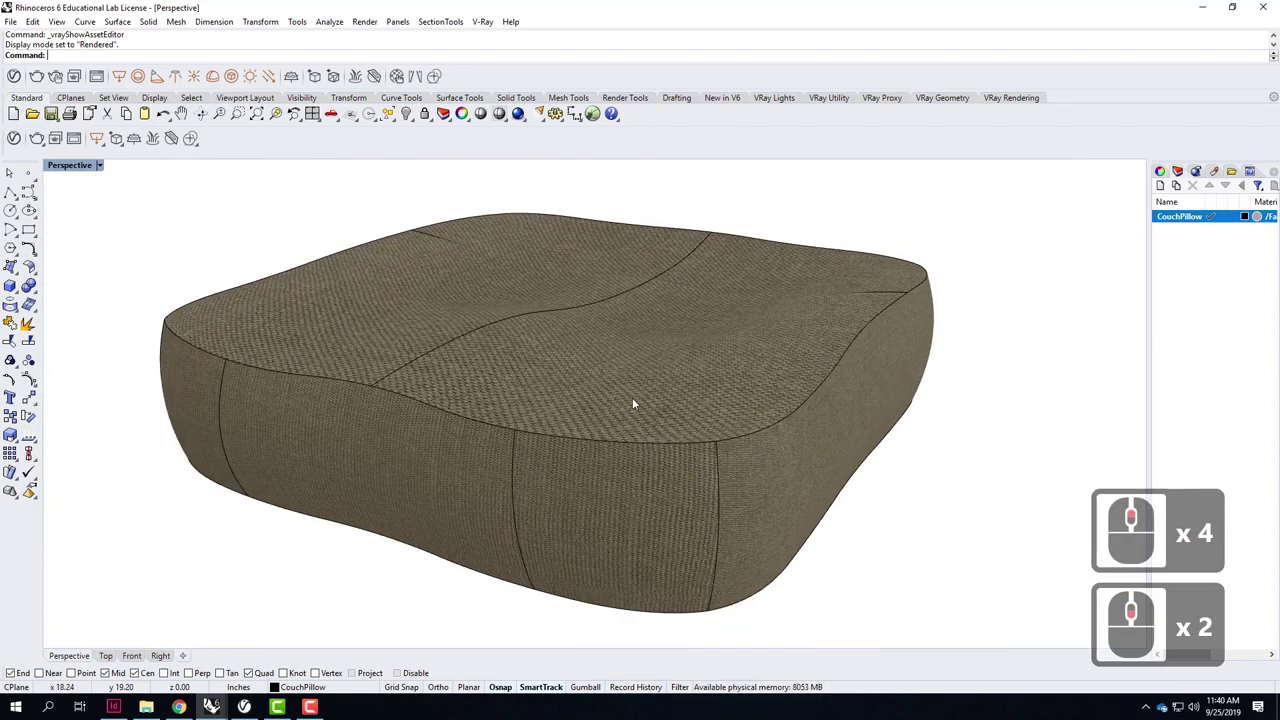
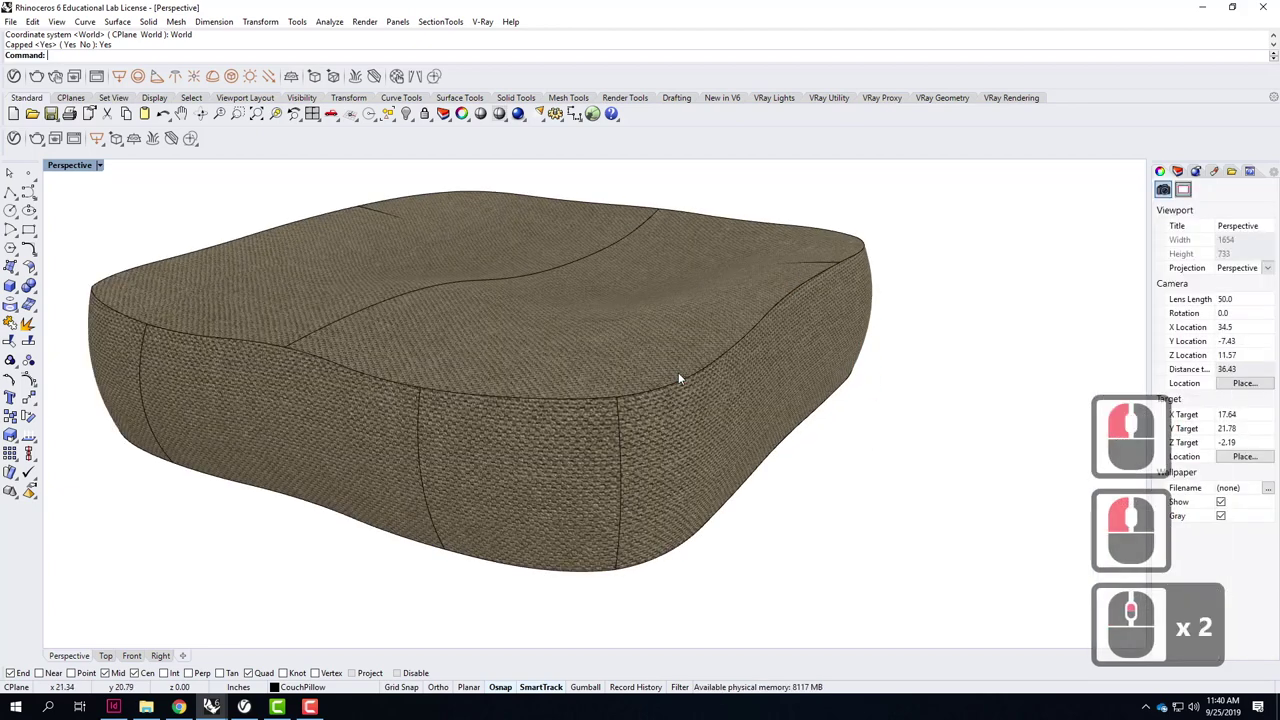
pyautogui.middleClick(682, 379)
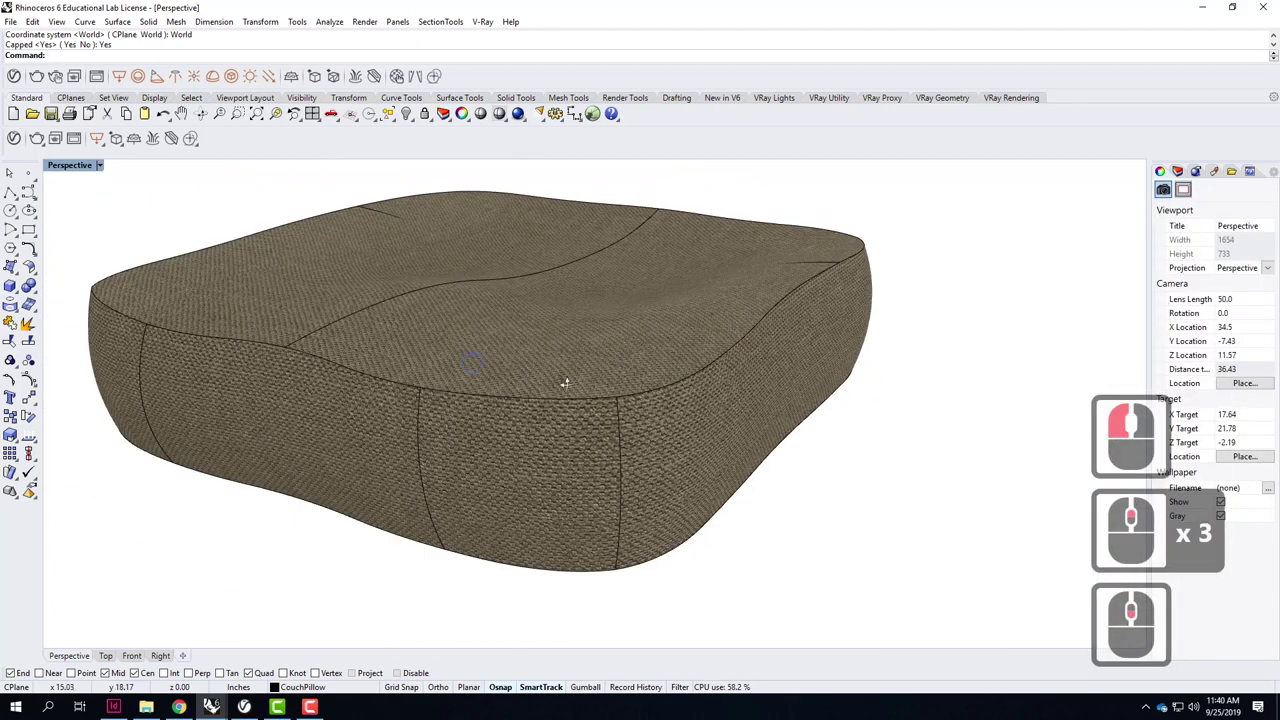
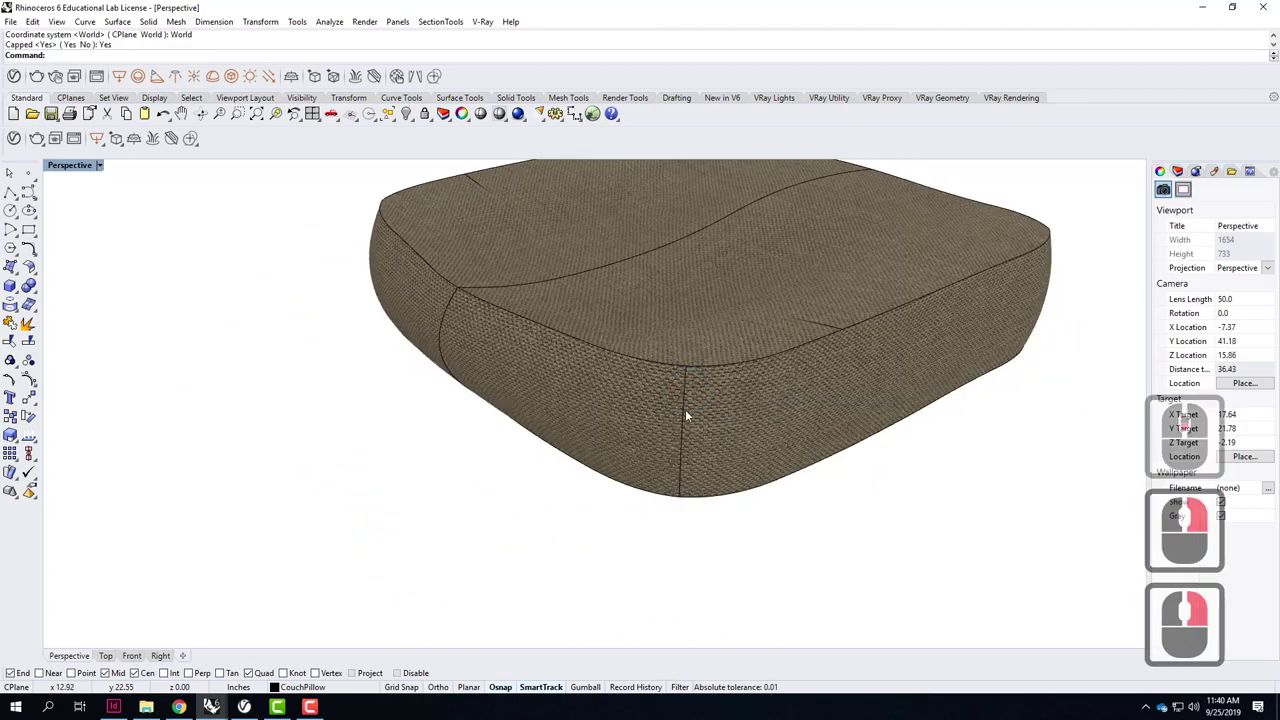
pyautogui.middleClick(692, 414)
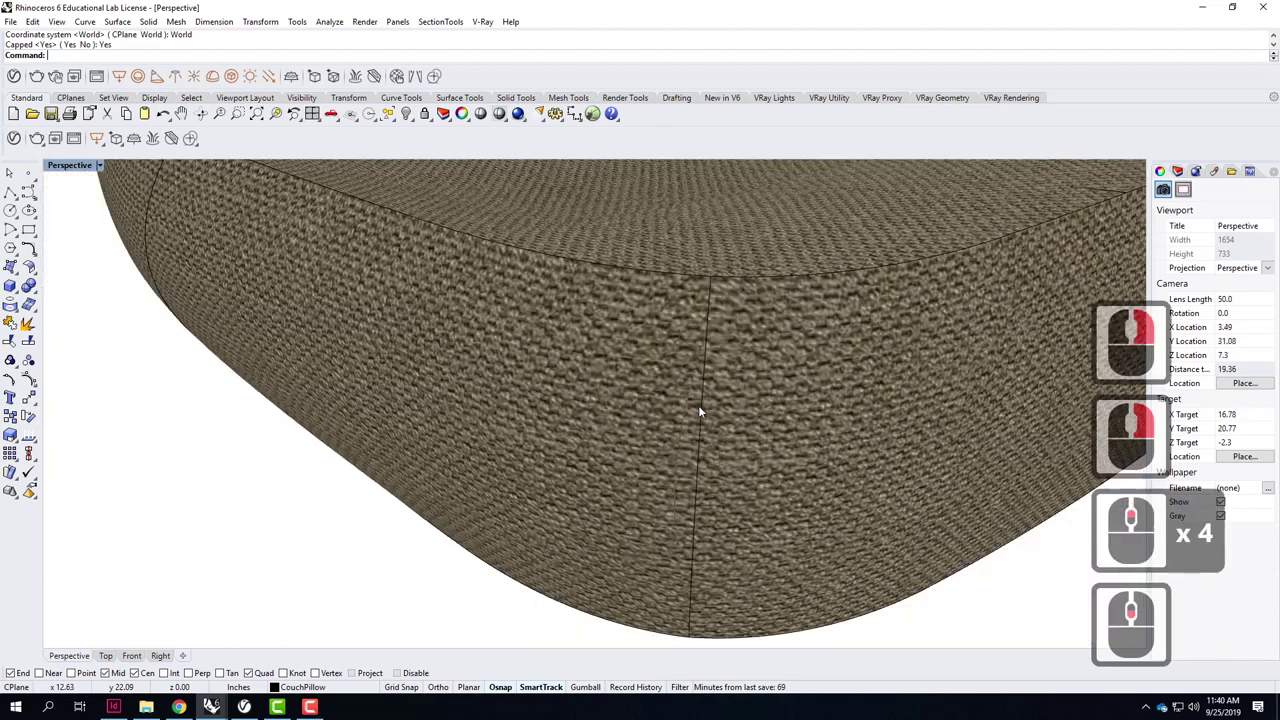
pyautogui.middleClick(711, 394)
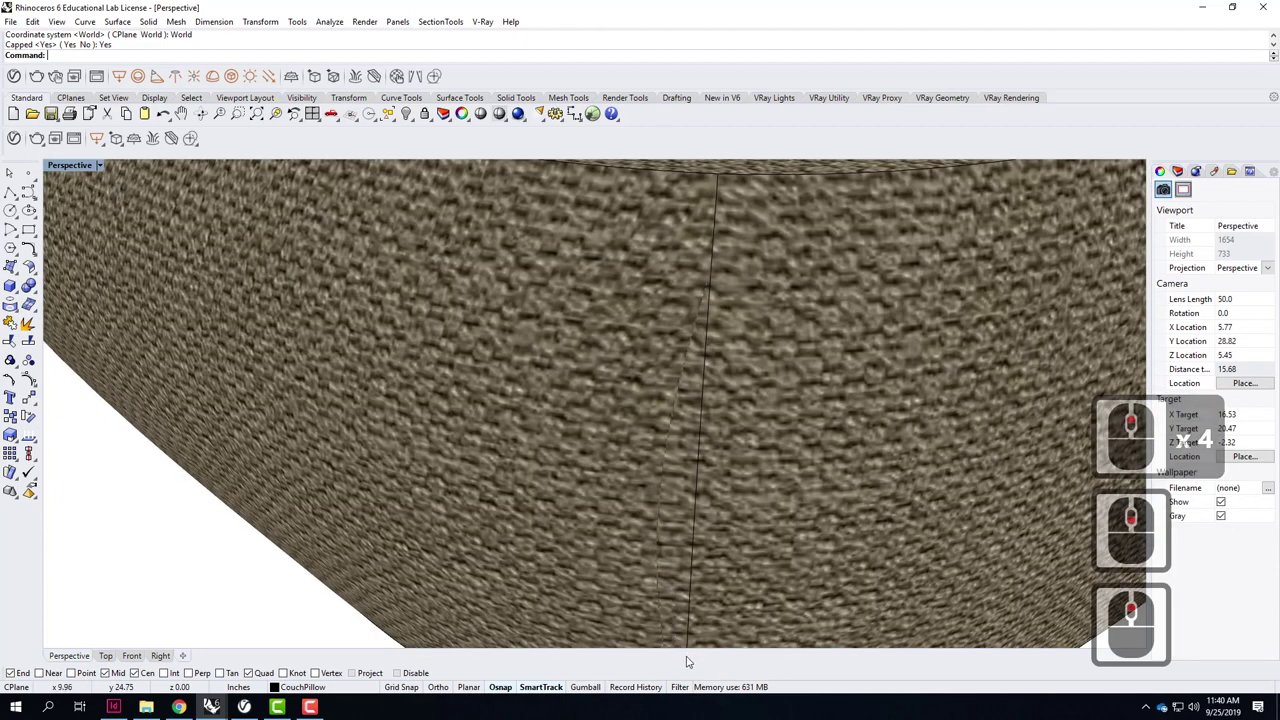
pyautogui.scroll(3)
pyautogui.middleClick(733, 372)
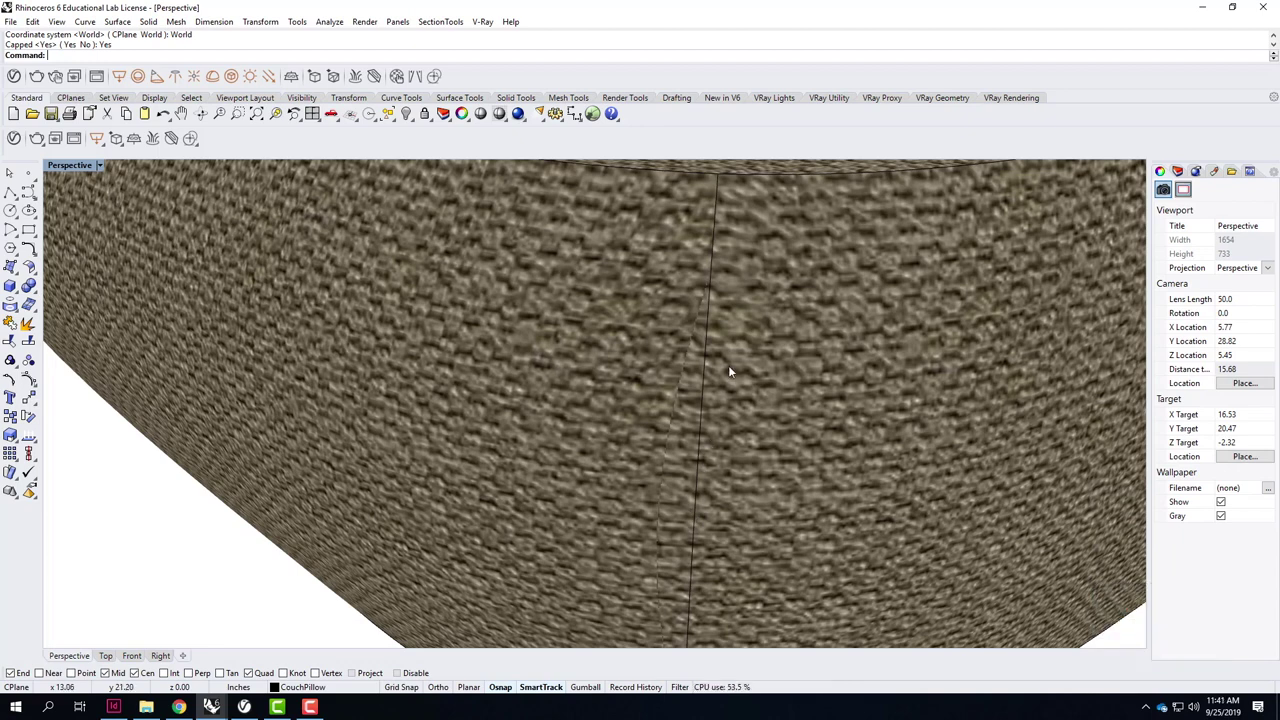
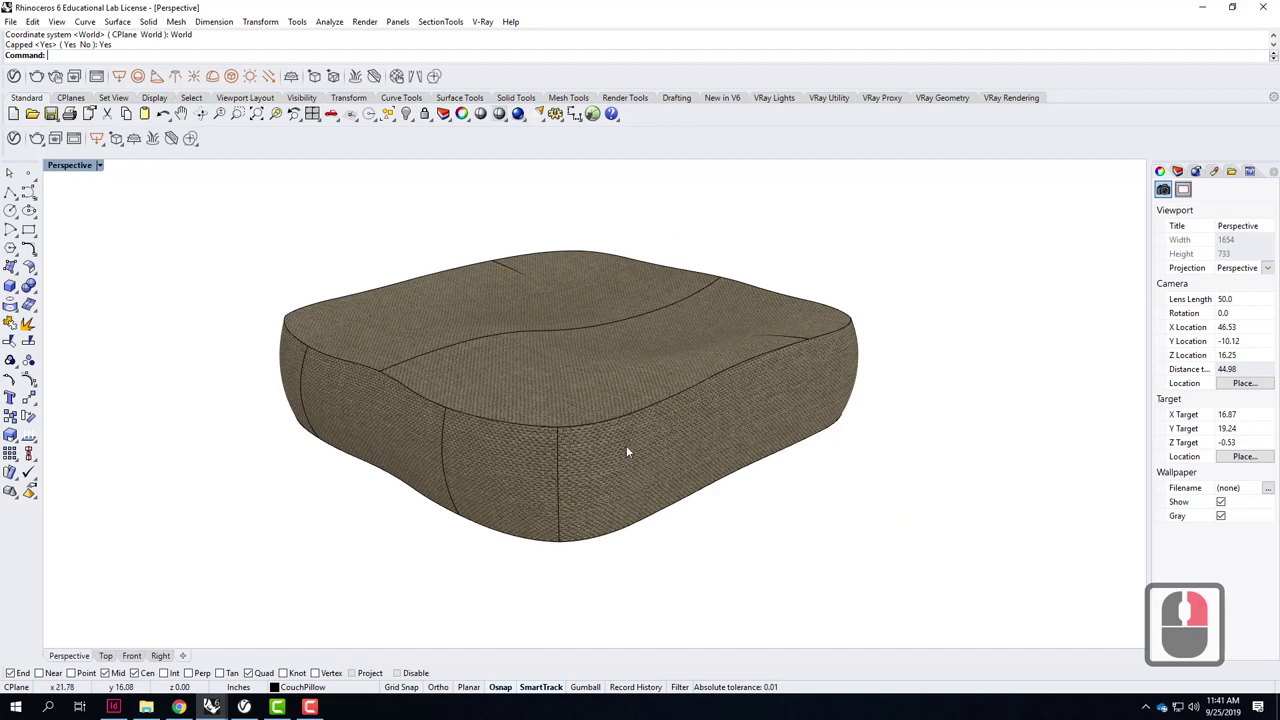
pyautogui.moveTo(633, 450); pyautogui.dragTo(565, 571)
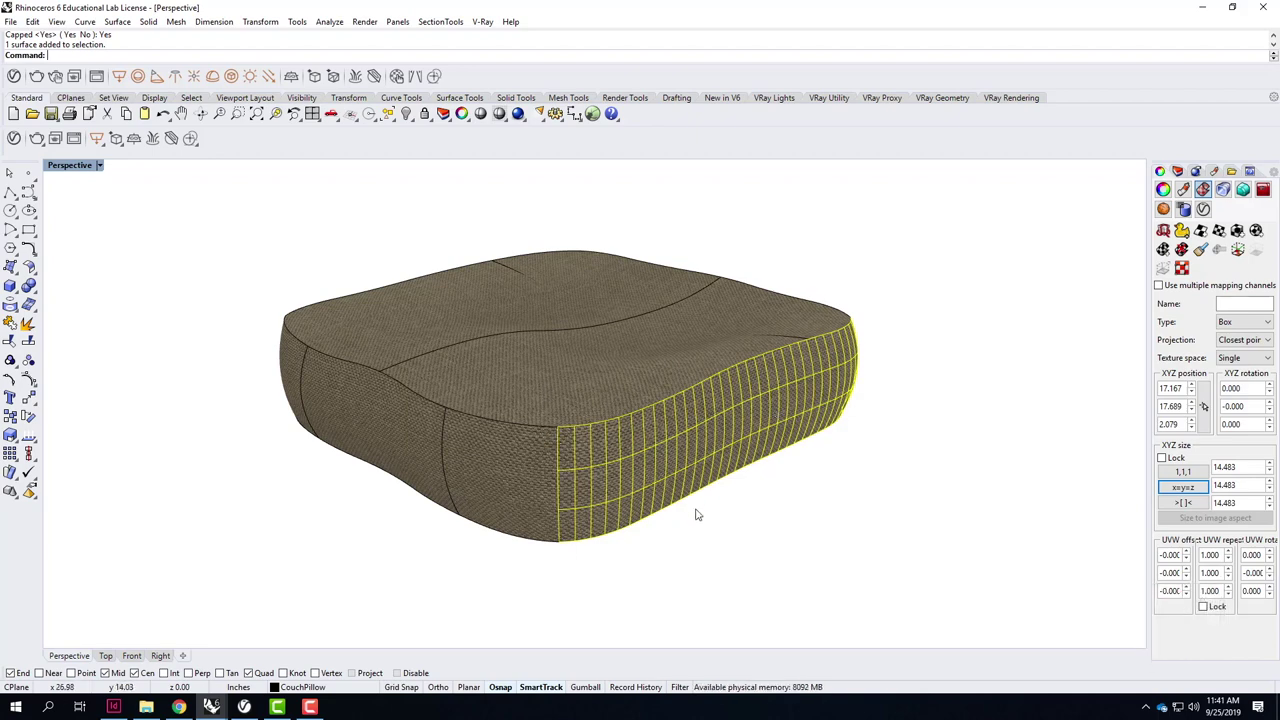
pyautogui.moveTo(698, 485); pyautogui.dragTo(674, 404)
pyautogui.scroll(3)
pyautogui.scroll(3)
pyautogui.middleClick(673, 398)
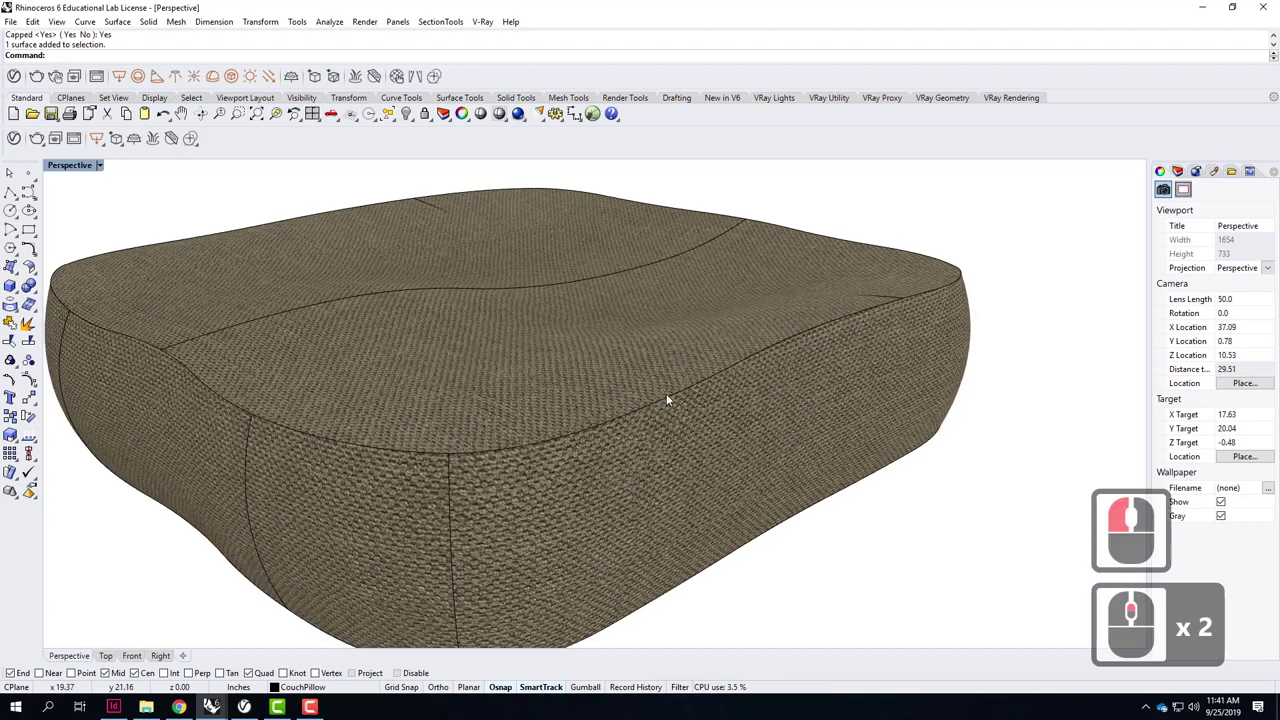
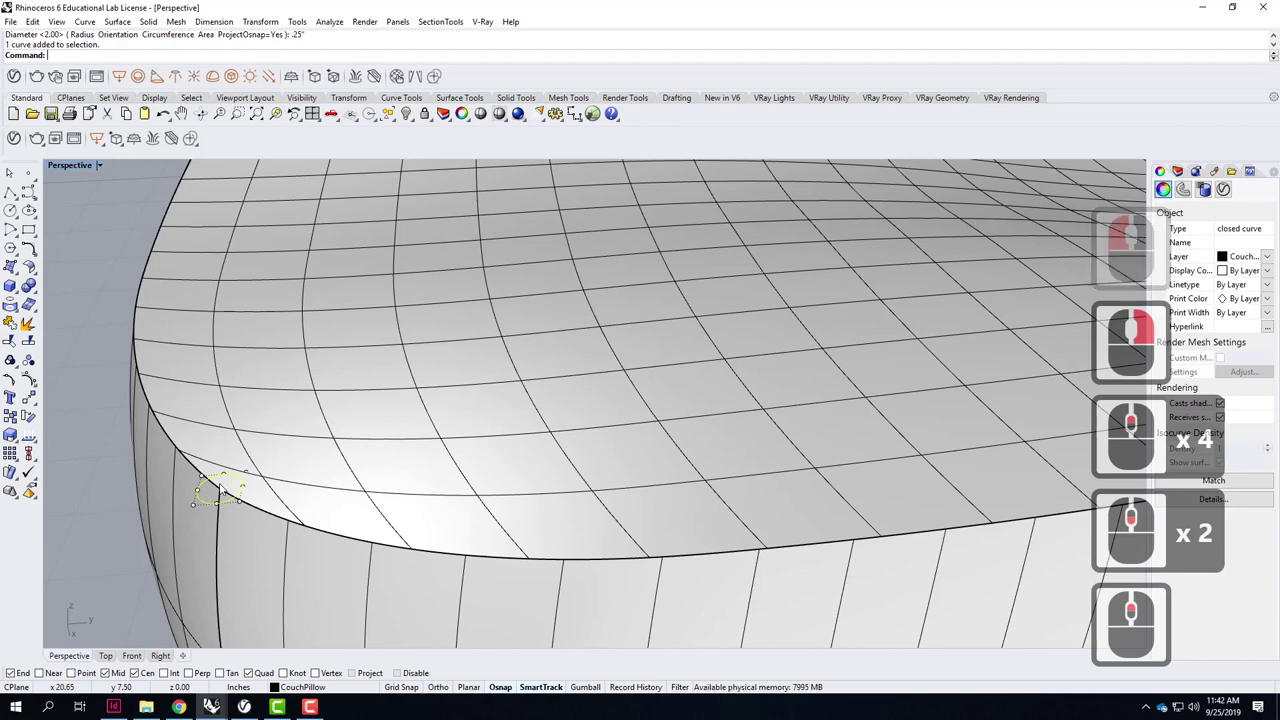
# Begin entering the Rotate3D command for the new 0.25-diameter circle at the top-edge corner.
pyautogui.press('r')
pyautogui.write('tat3d')
pyautogui.press('BackSpace')
pyautogui.press('BackSpace')
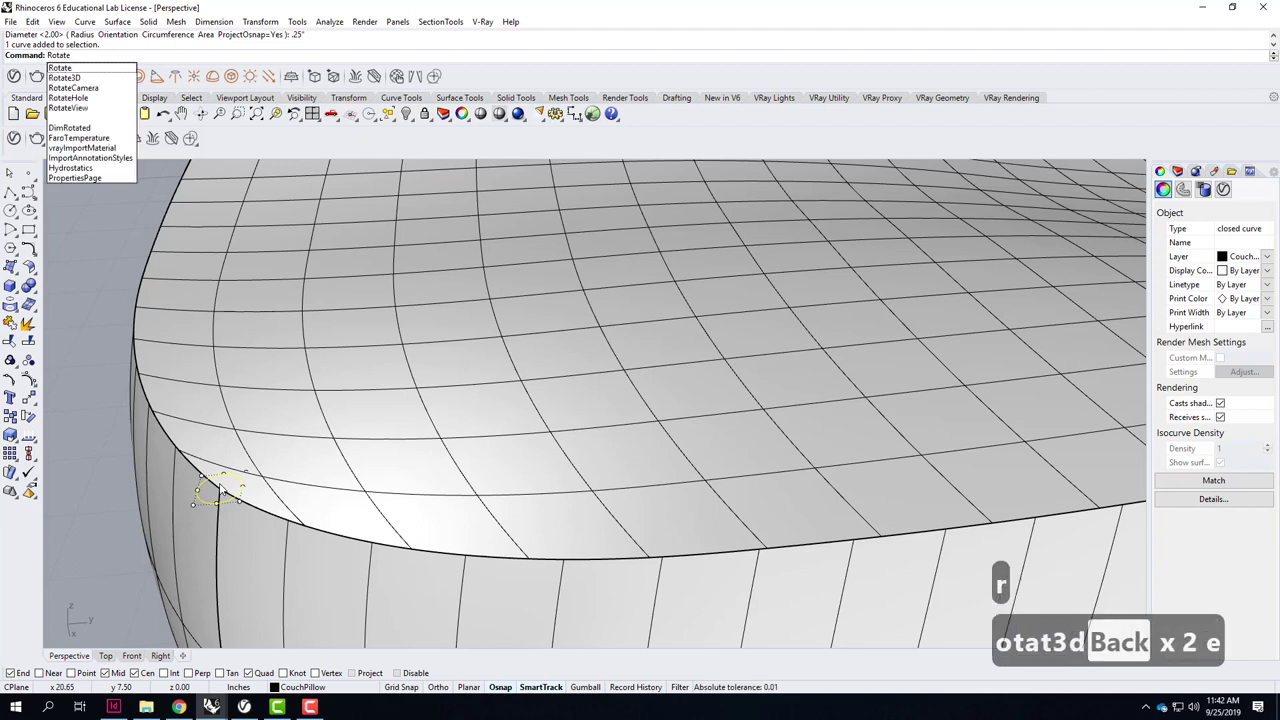
# Rotate the small circle by -45 degrees about an axis starting at the circle.
pyautogui.press('Return')
pyautogui.click(1030, 649)
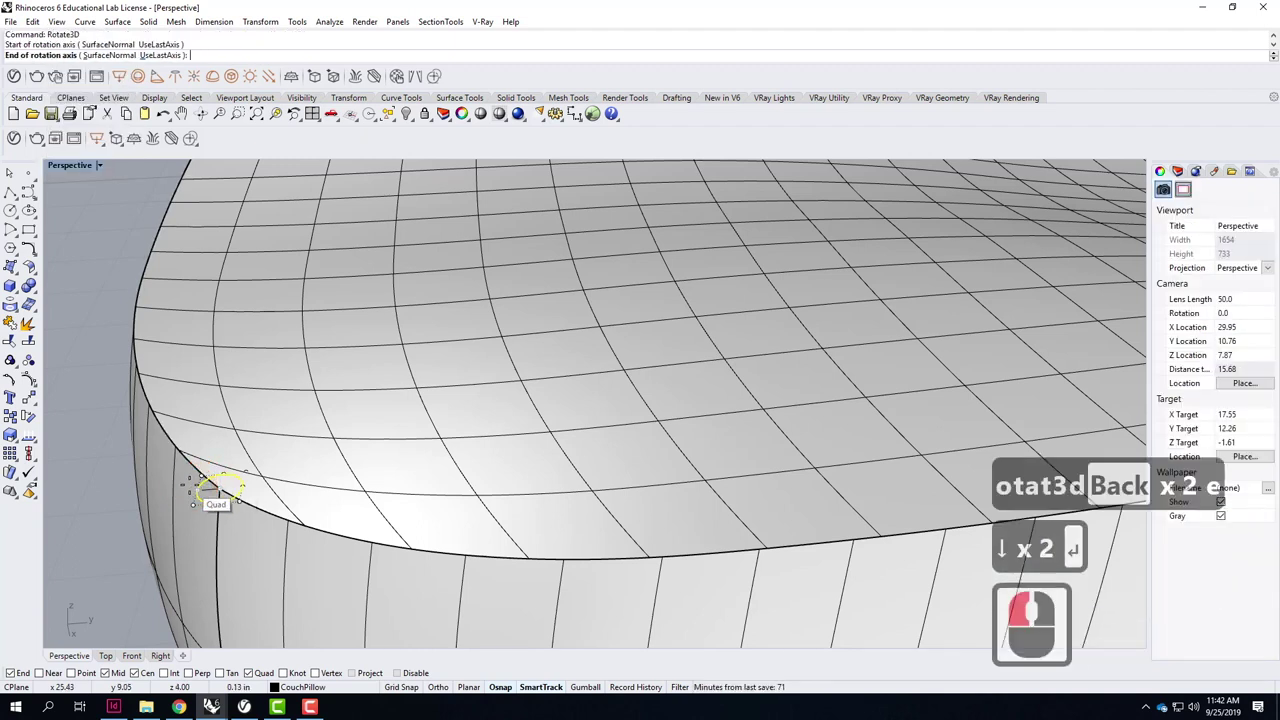
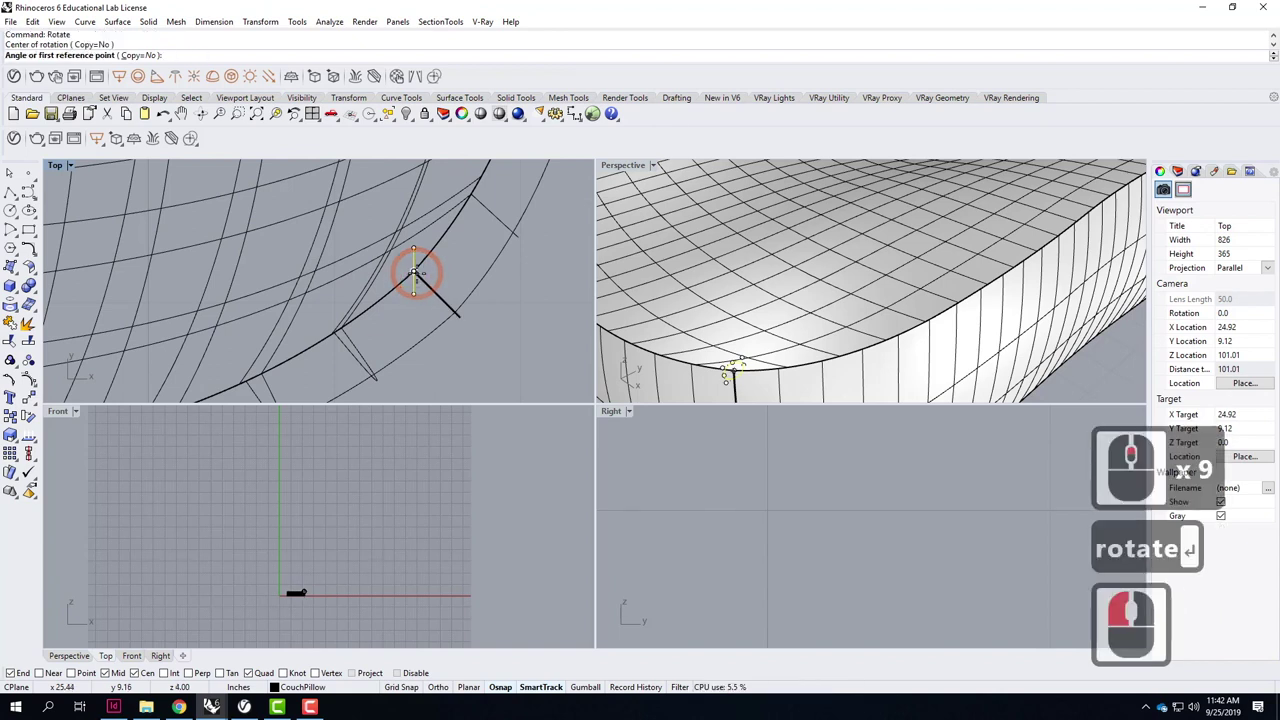
pyautogui.write('-')
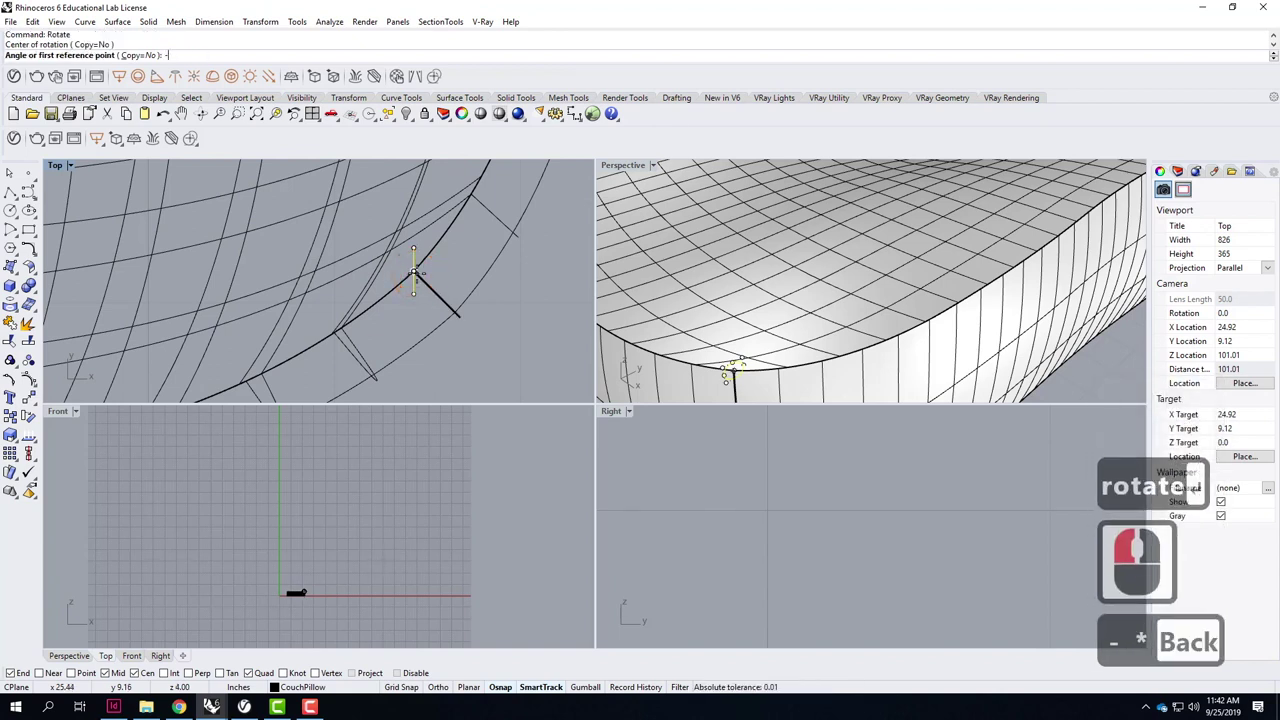
pyautogui.write('45')
pyautogui.press('Return')
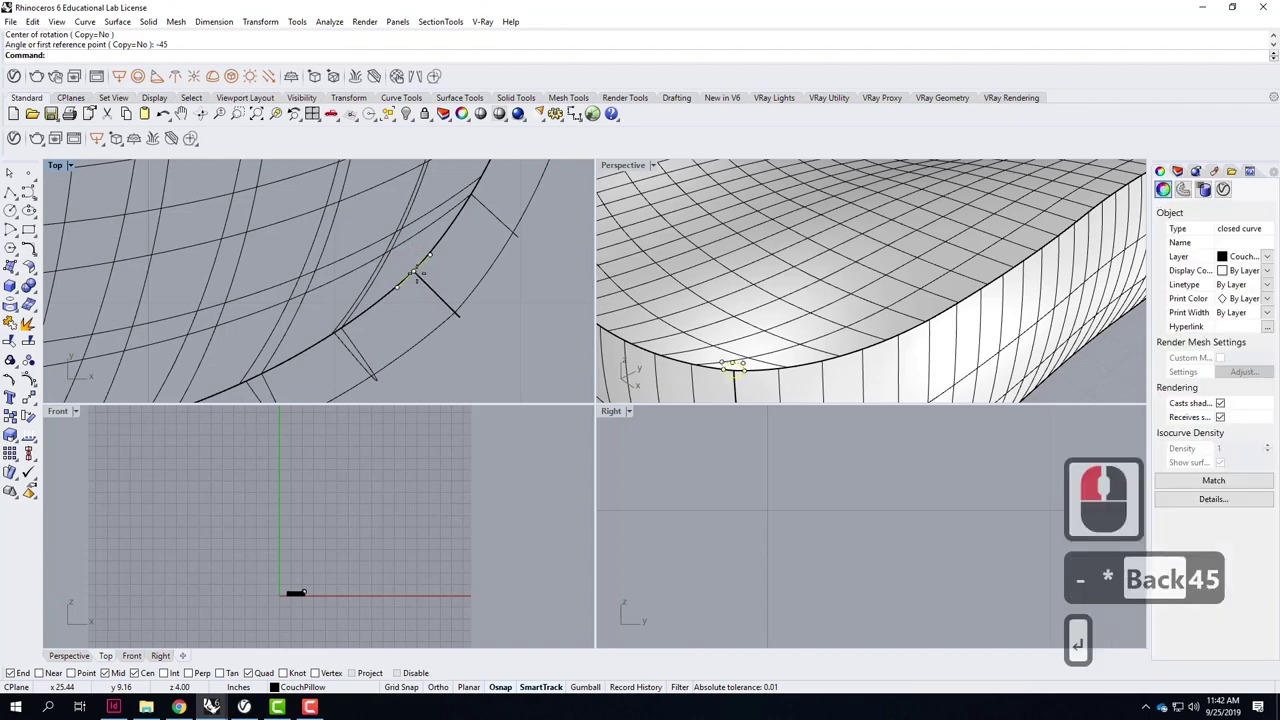
# Start a second Rotate on the circle for the further -90 degree turn.
pyautogui.write('ot')
pyautogui.write('ate')
pyautogui.press('BackSpace')
pyautogui.press('BackSpace')
pyautogui.press('BackSpace')
pyautogui.write('te')
pyautogui.press('Return')
pyautogui.press('Return')
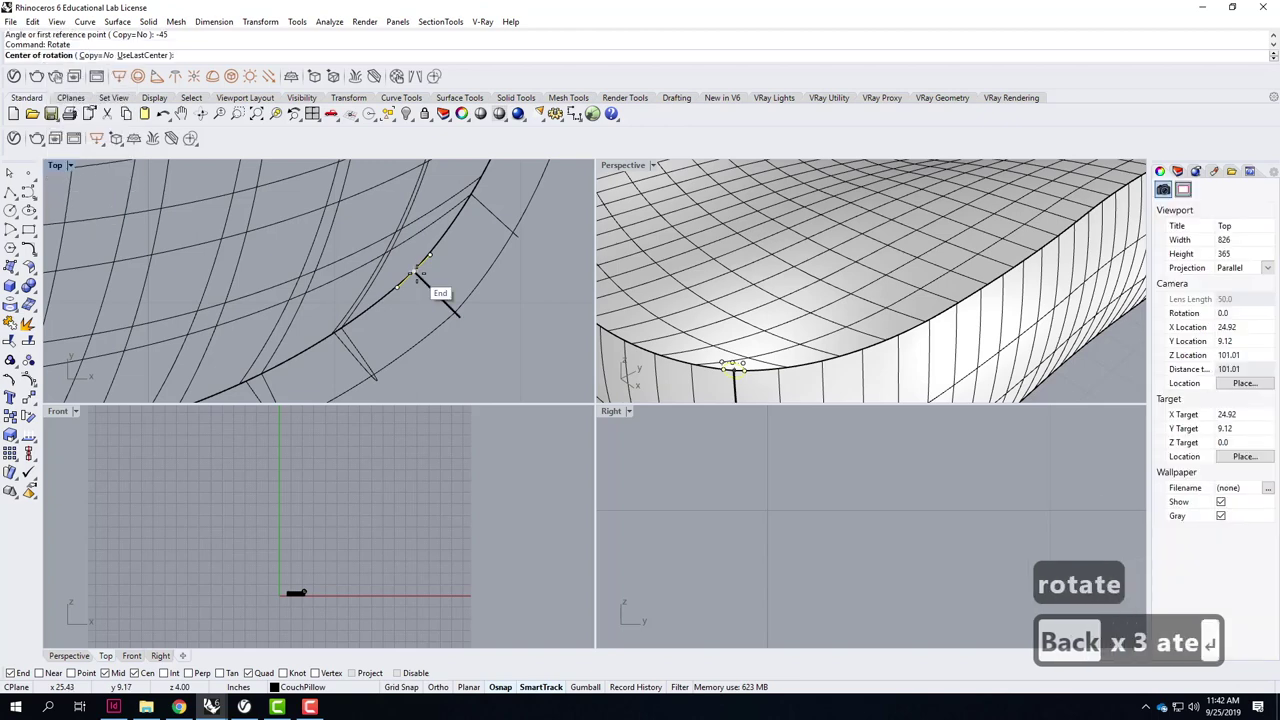
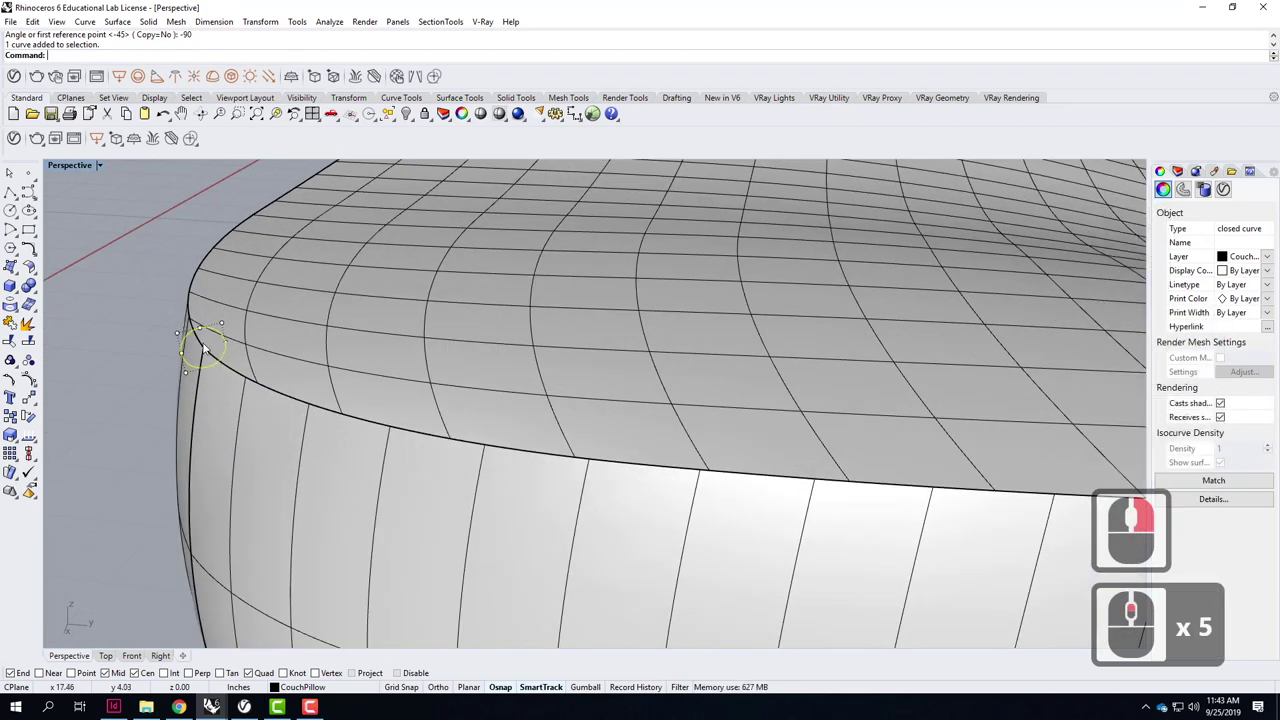
# Start the Move command to shift the upright circle onto the cushion's top corner edge.
pyautogui.middleClick(207, 349)
pyautogui.write('move')
pyautogui.press('Return')
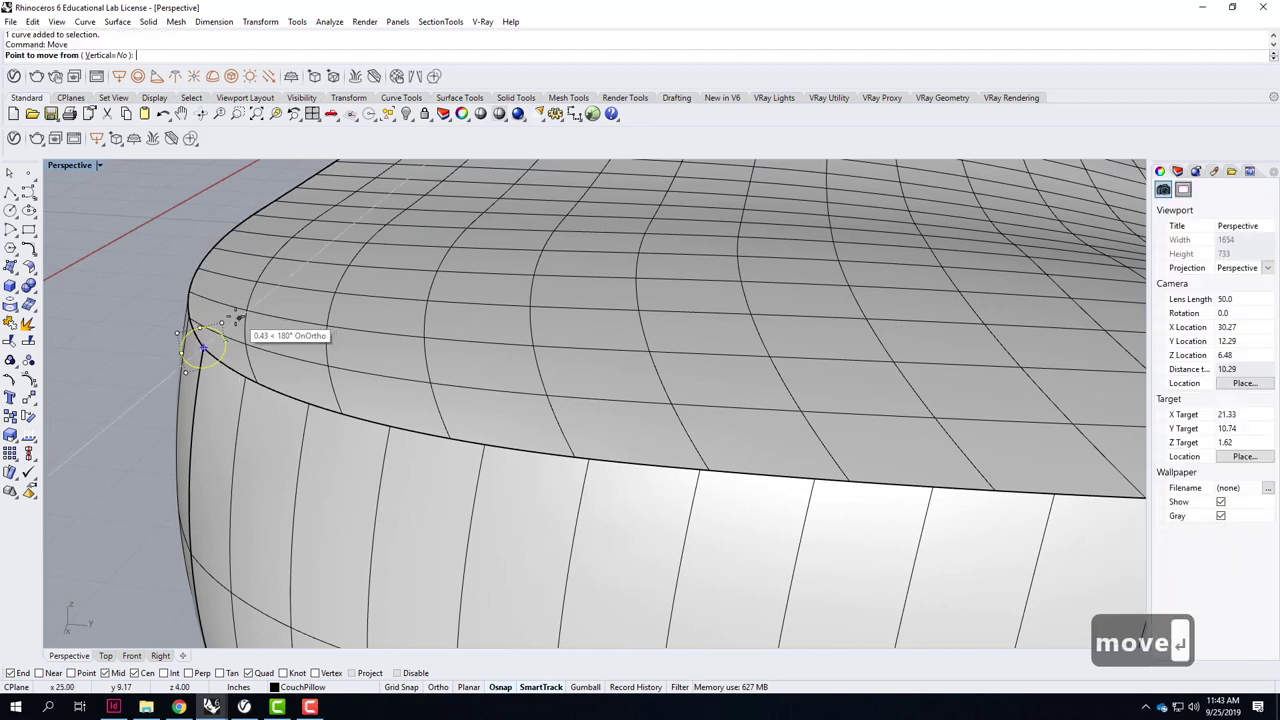
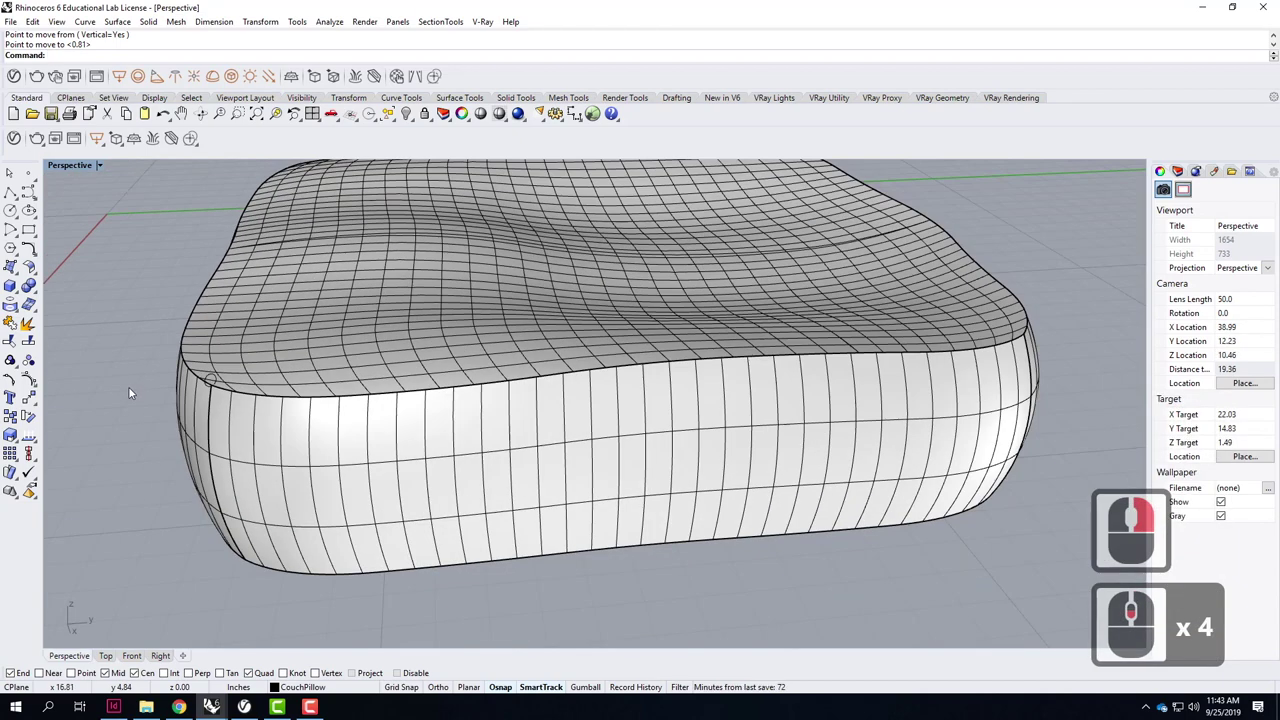
# Sweep1 the circle profile along the cushion's top edge rail, accepting the default seam, to form the piping tube.
pyautogui.write('swe')
pyautogui.press('Return')
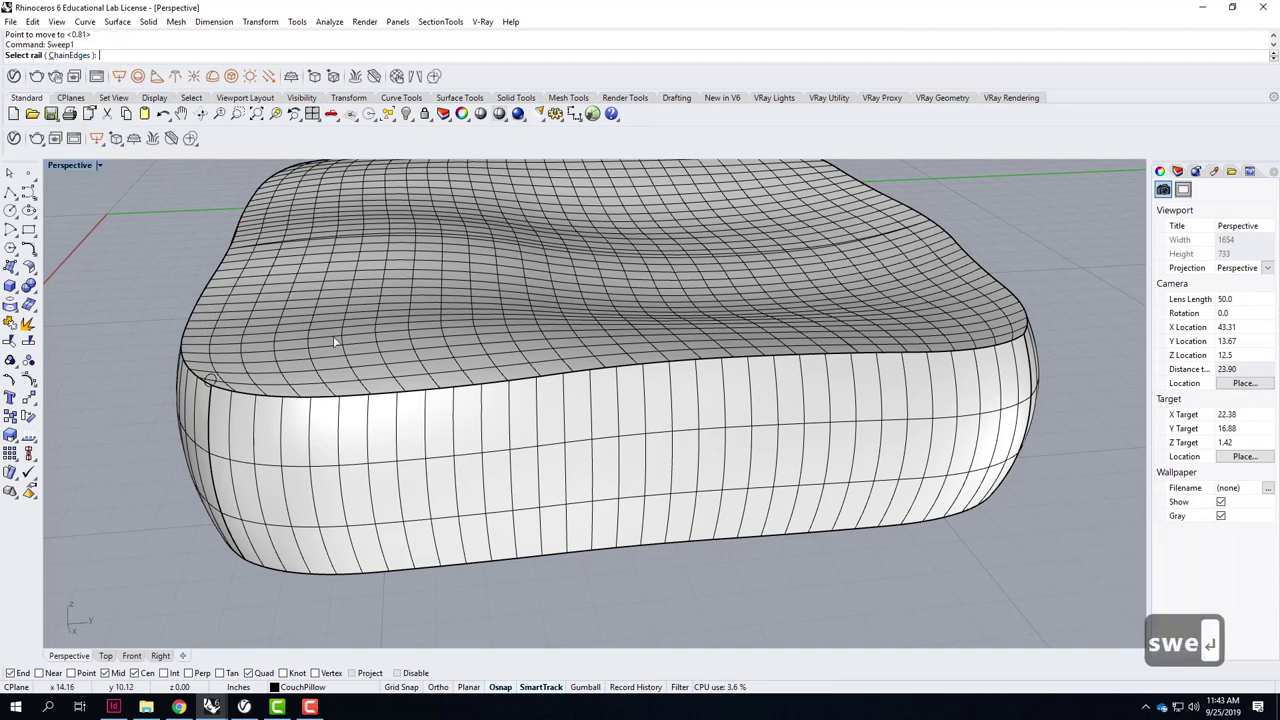
pyautogui.press('Return')
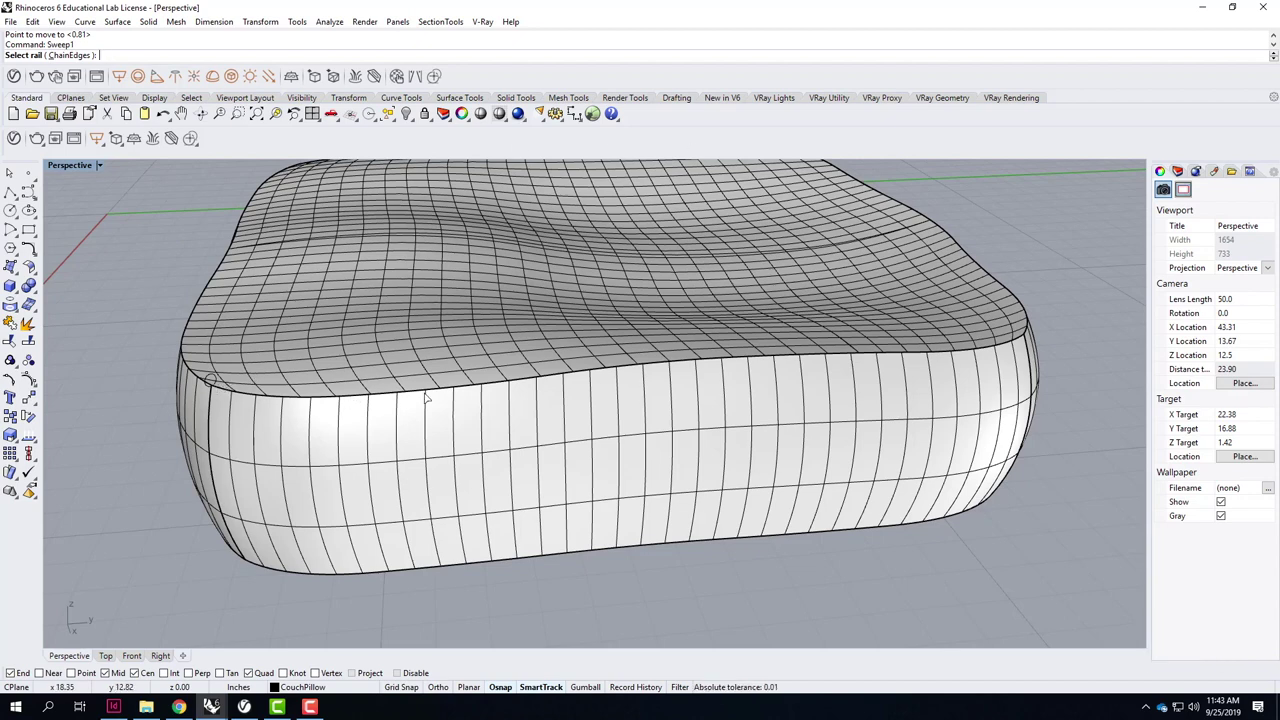
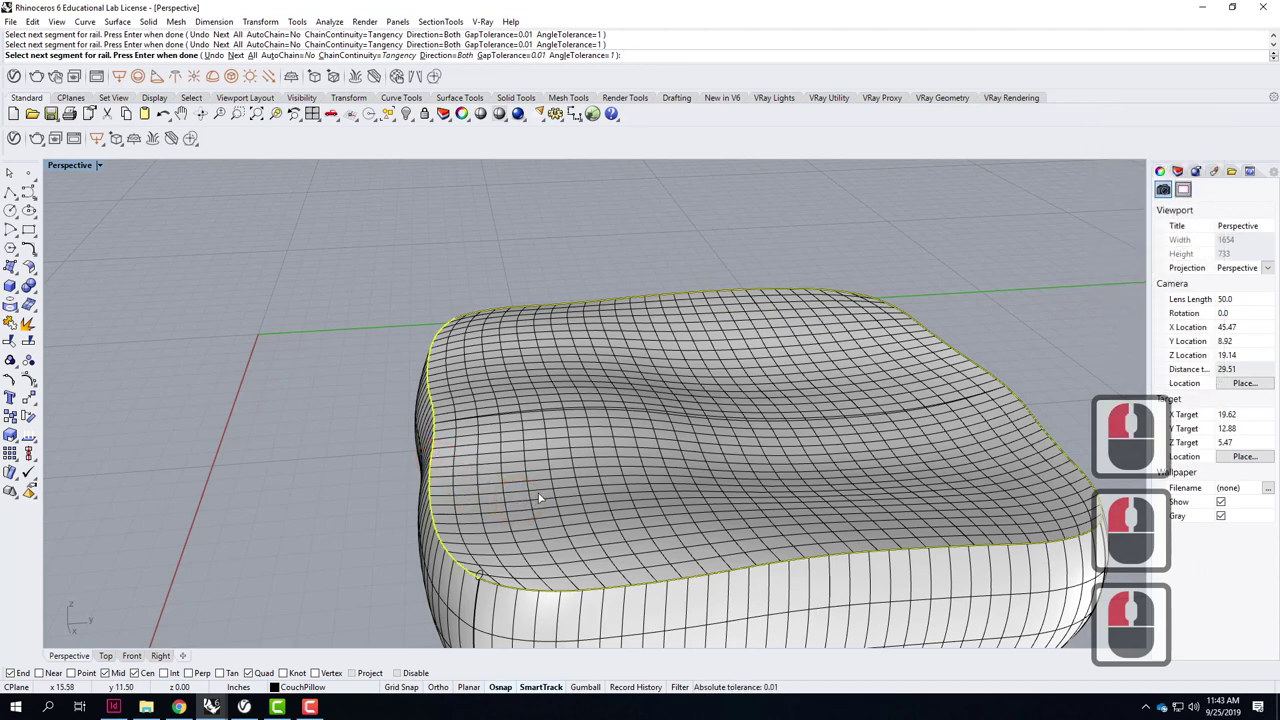
pyautogui.press('Return')
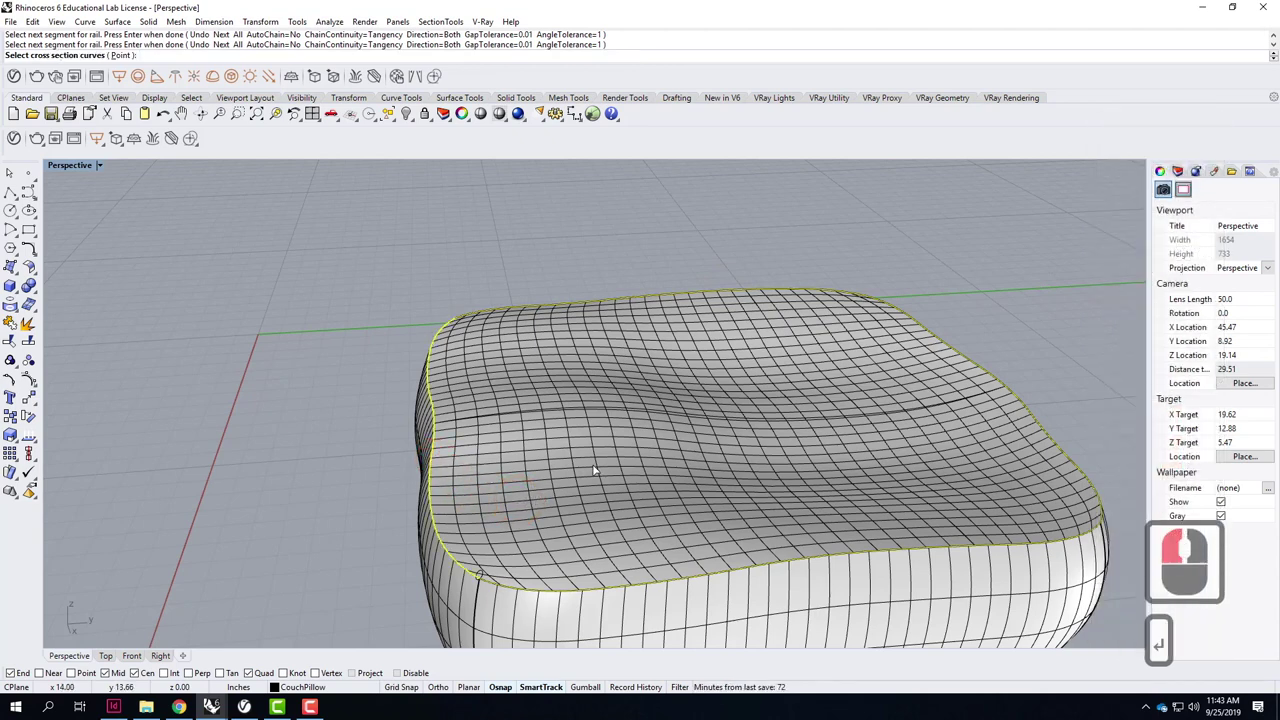
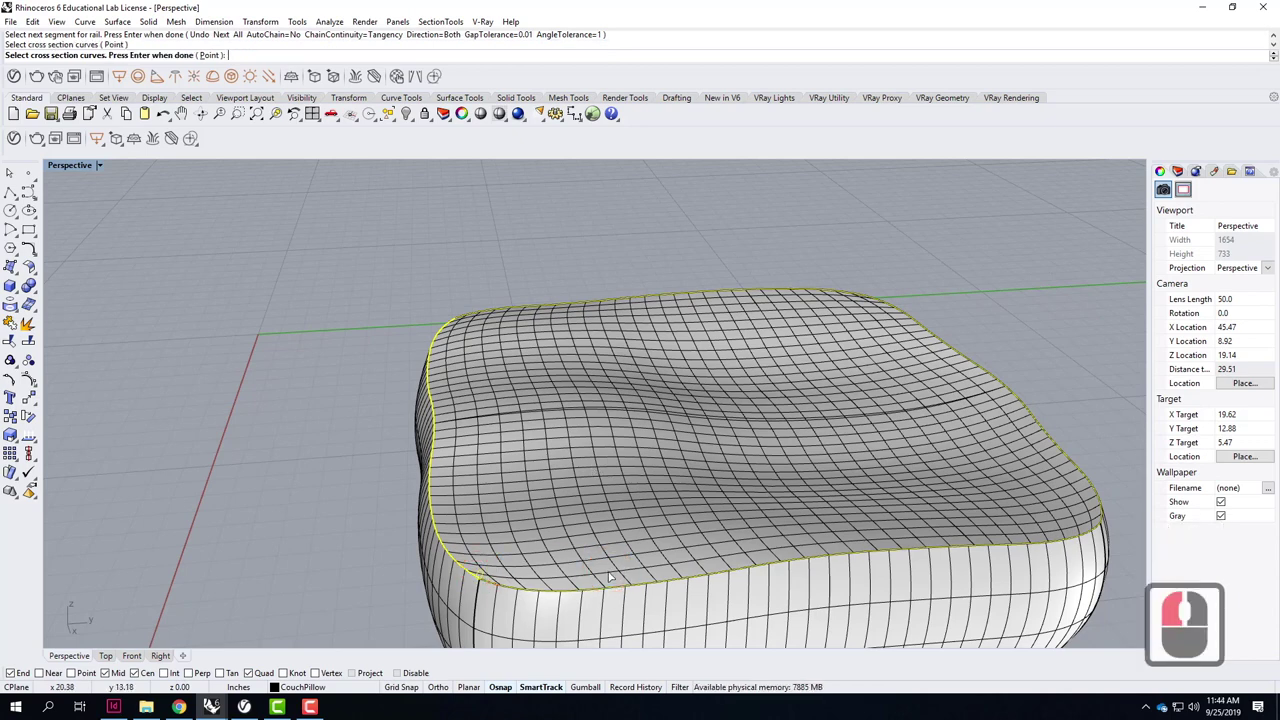
pyautogui.press('Return')
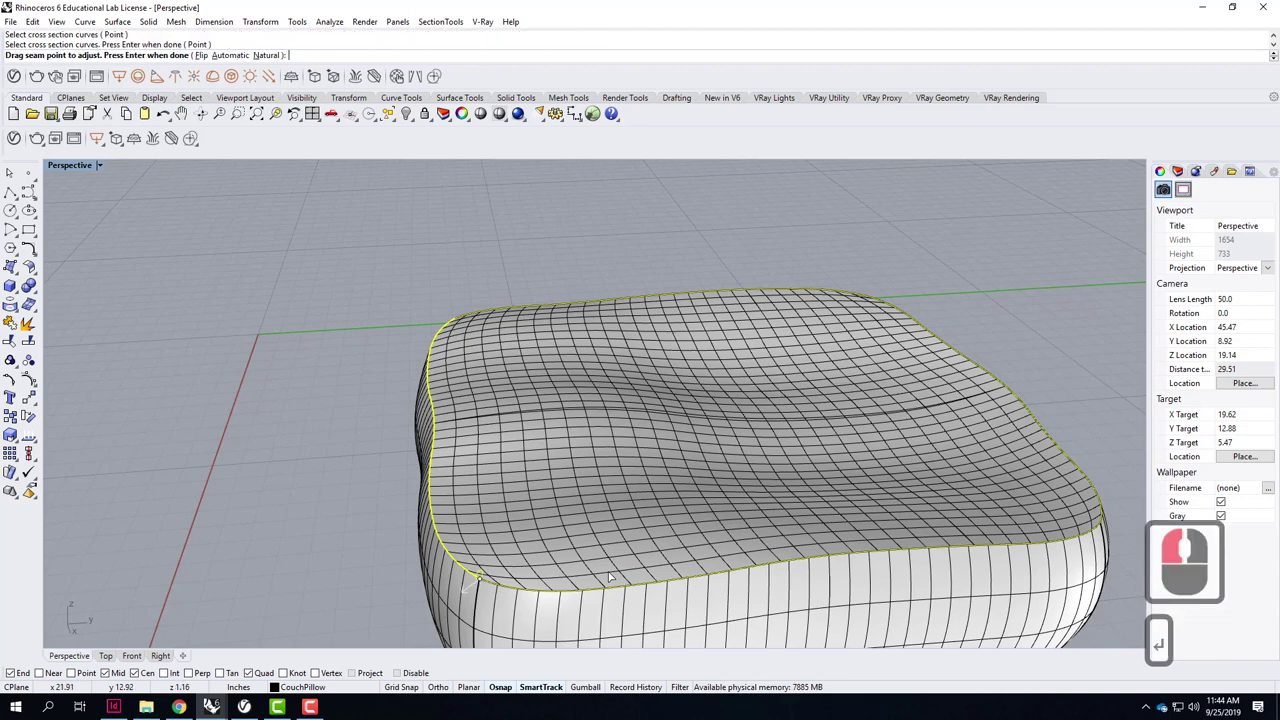
pyautogui.press('Return')
pyautogui.click(647, 484)
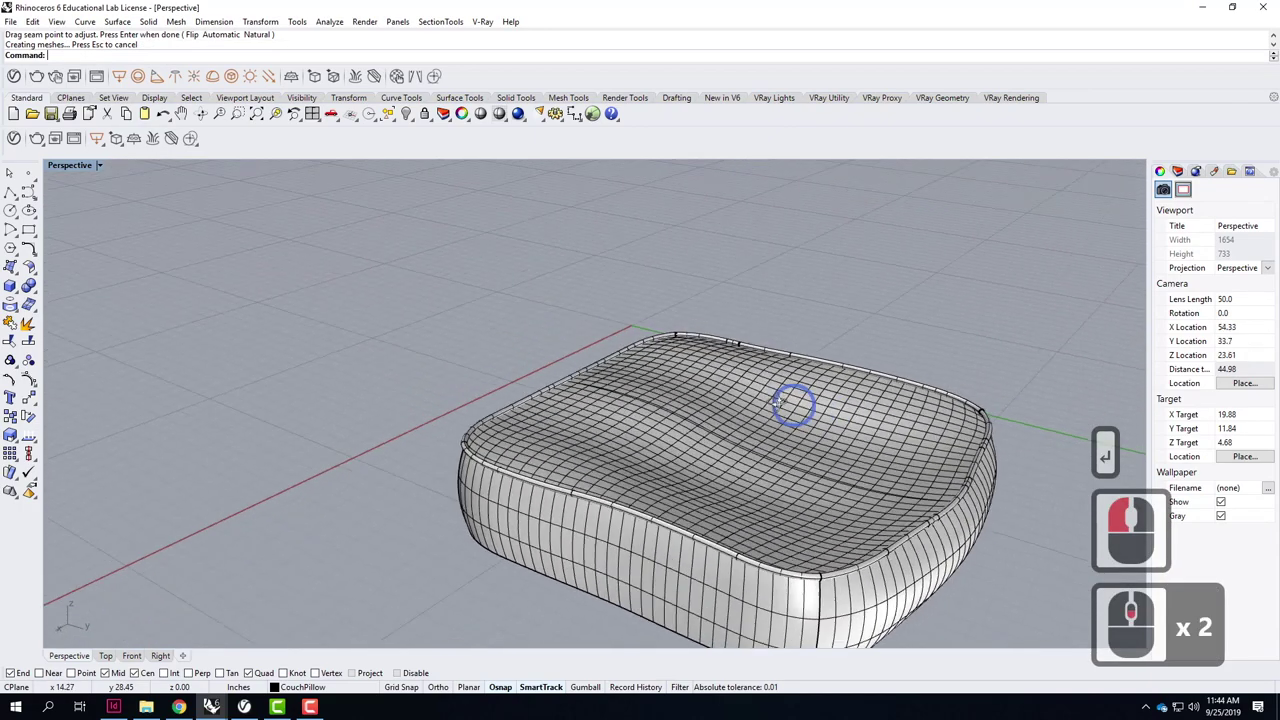
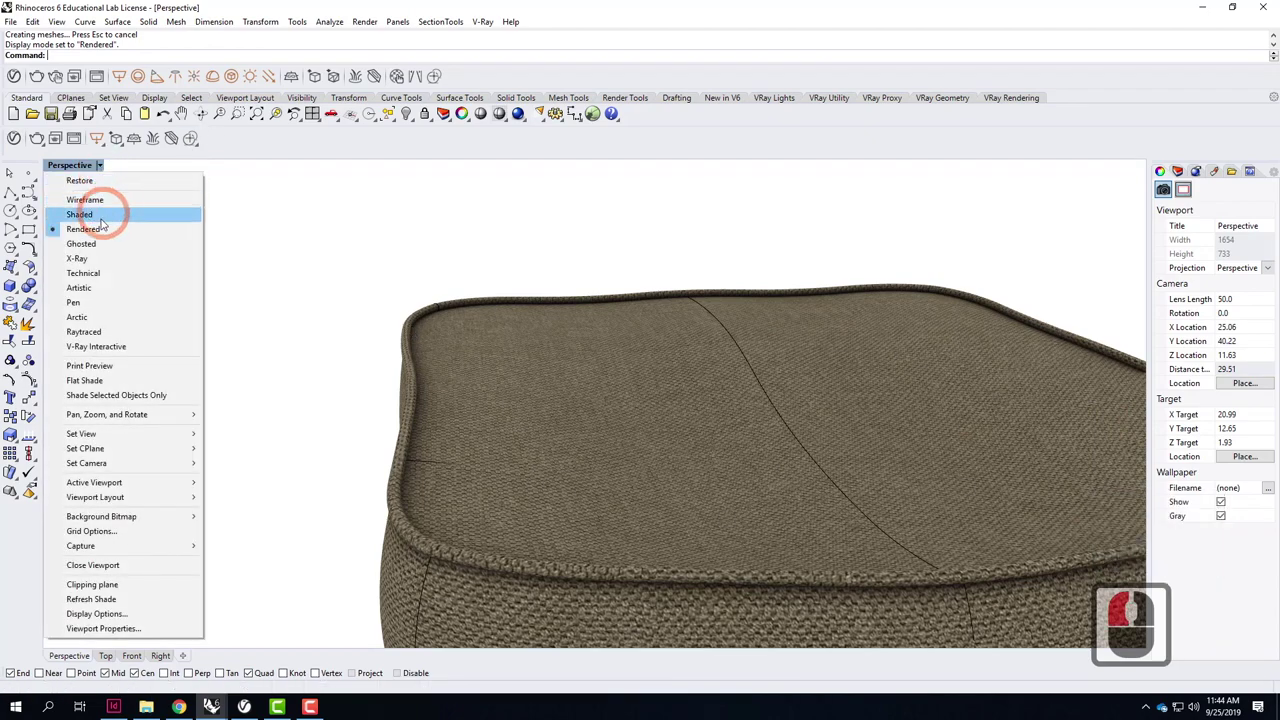
# Return to shaded display, zoom into the corner and select the swept piping tube.
pyautogui.doubleClick(490, 289)
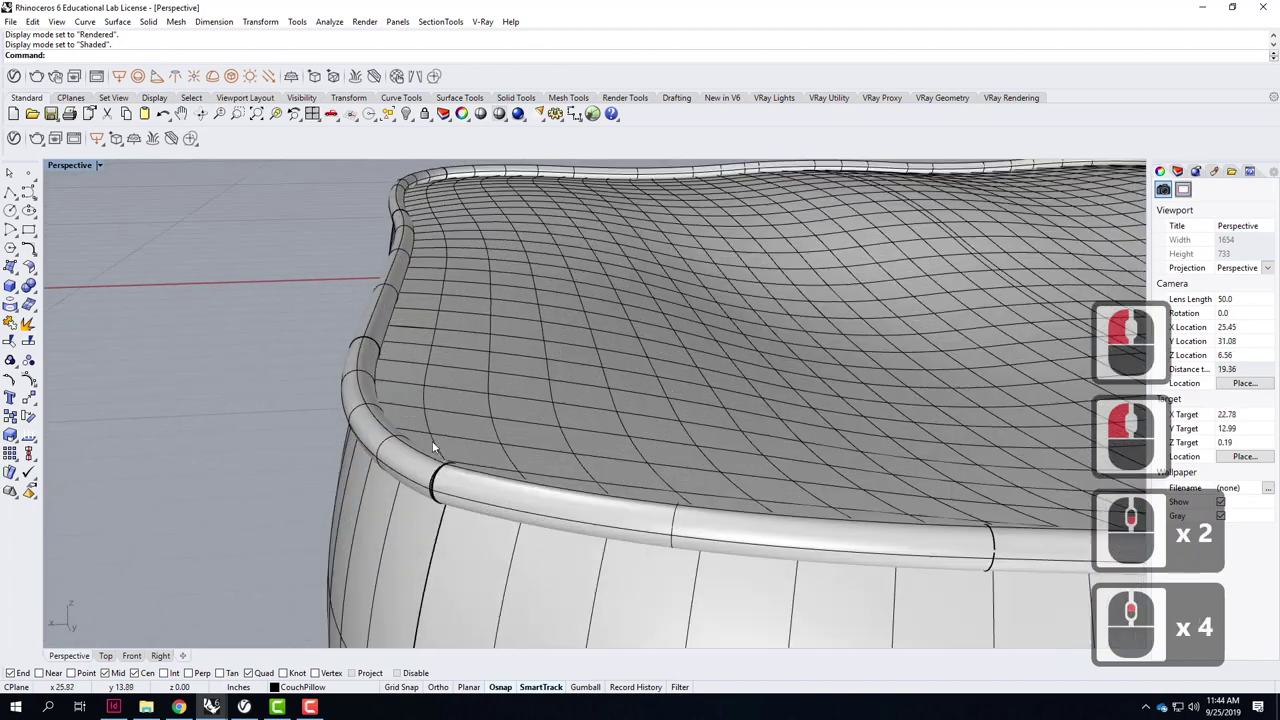
pyautogui.scroll(-3)
pyautogui.scroll(-3)
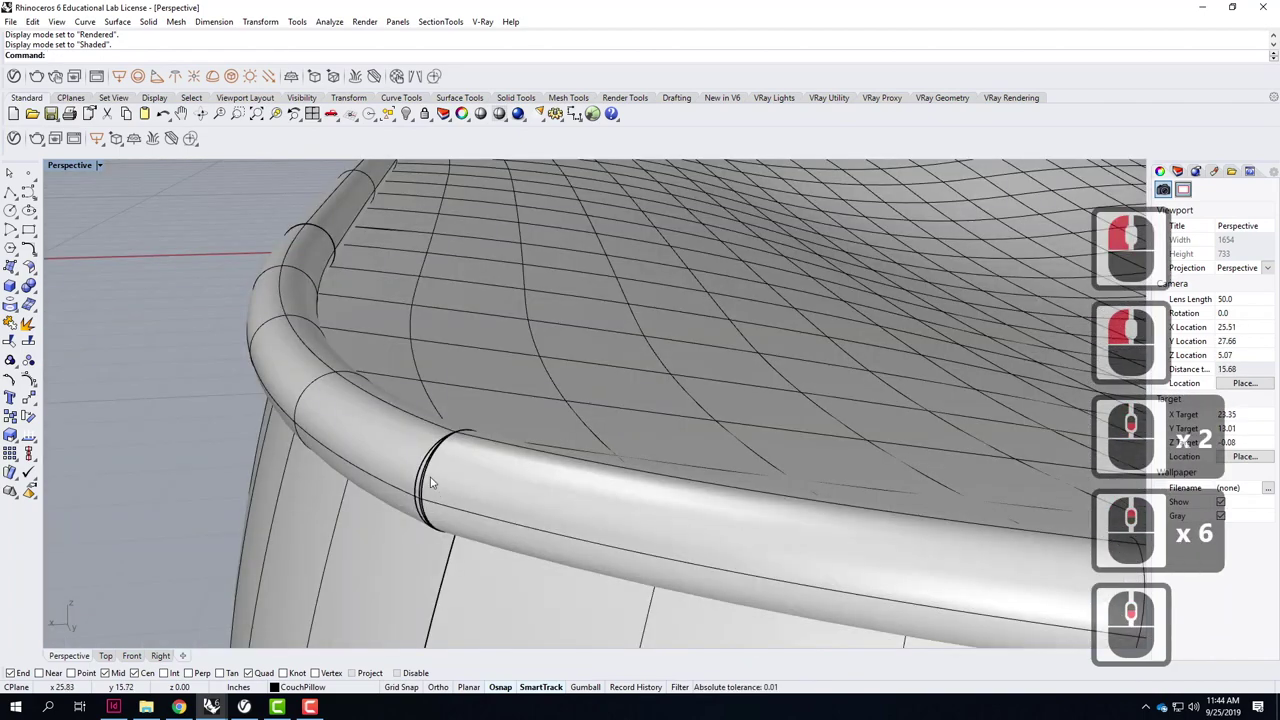
pyautogui.click(432, 480)
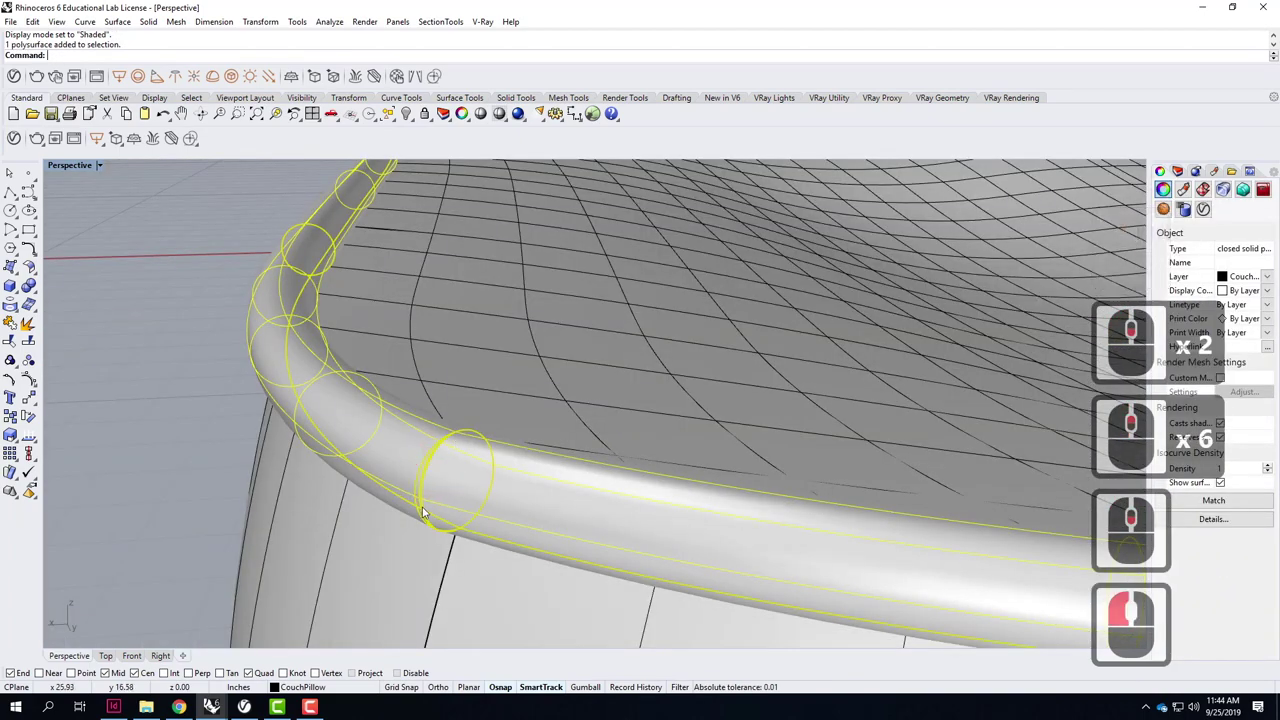
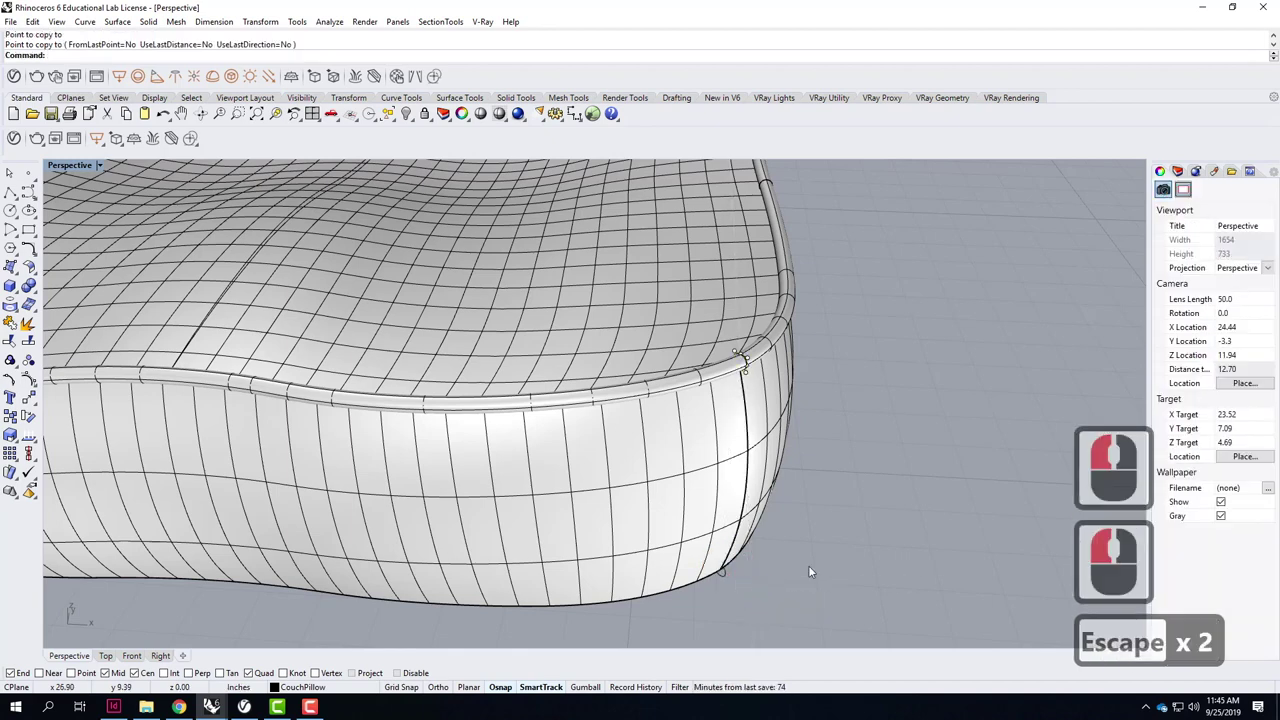
# Start Sweep1 for the bottom piping, cancelling a wrong rail pick and restarting.
pyautogui.write('swe')
pyautogui.press('Return')
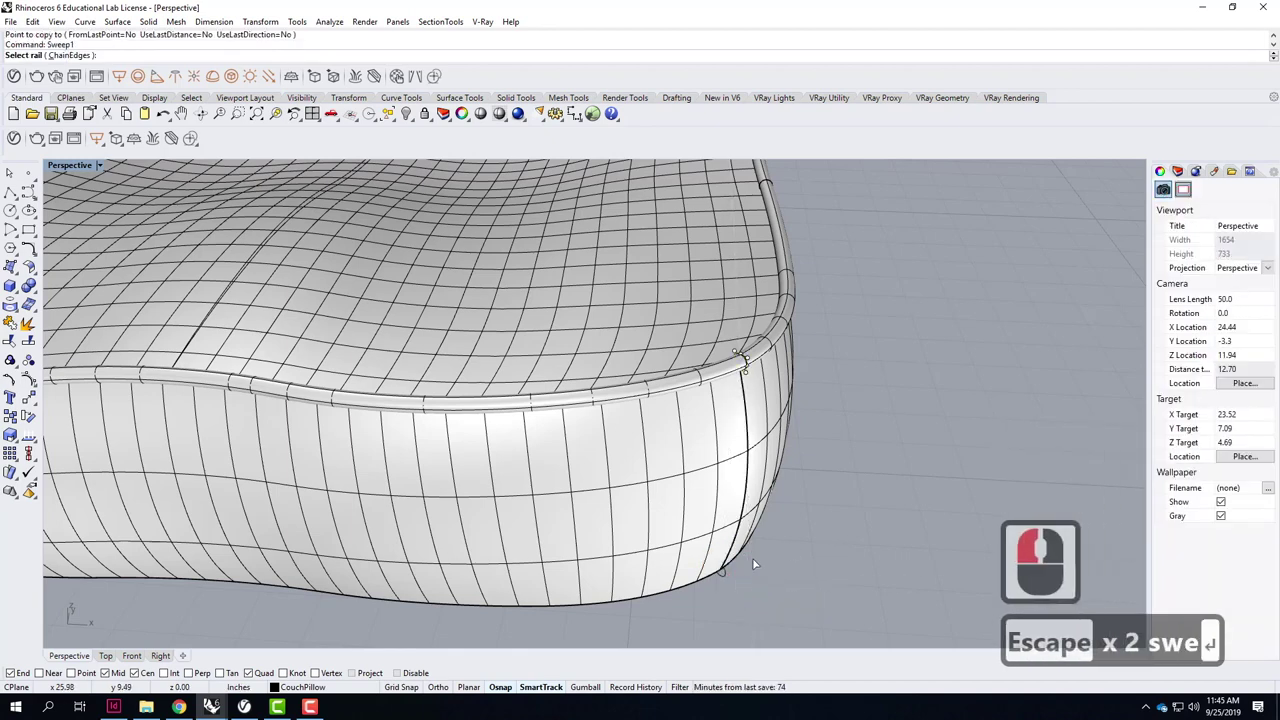
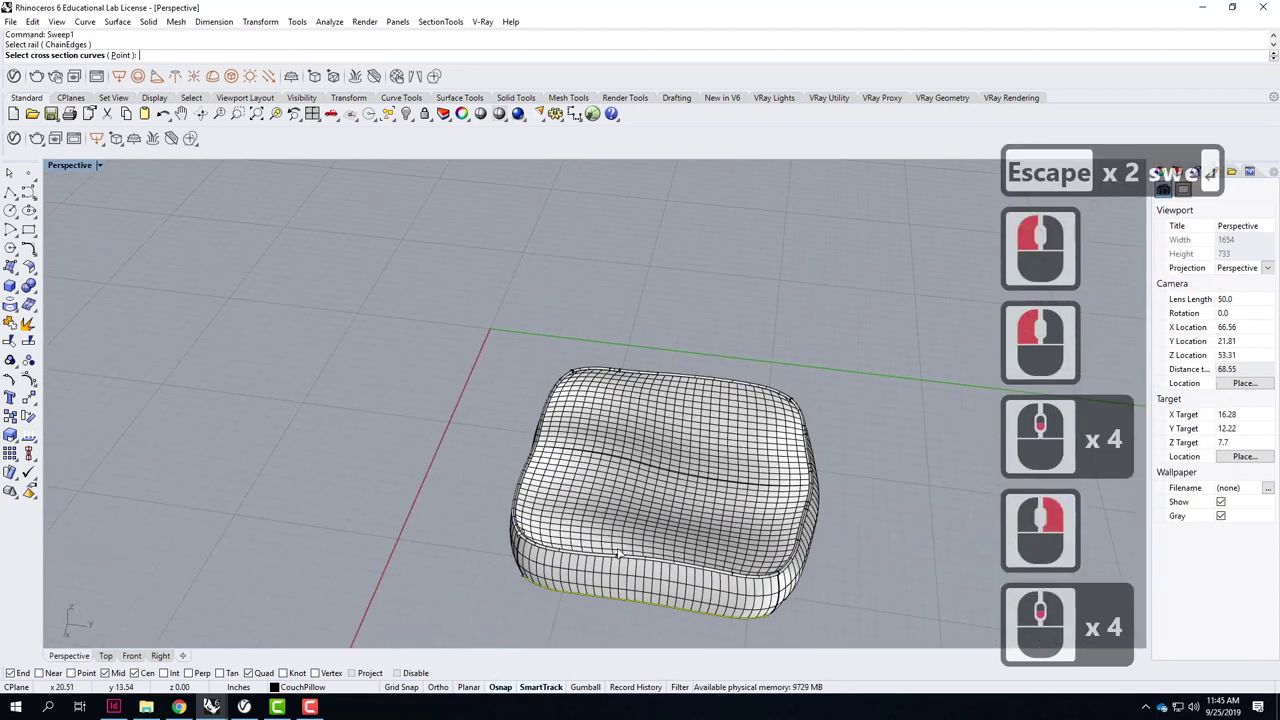
pyautogui.press('Escape')
pyautogui.rightClick(413, 539)
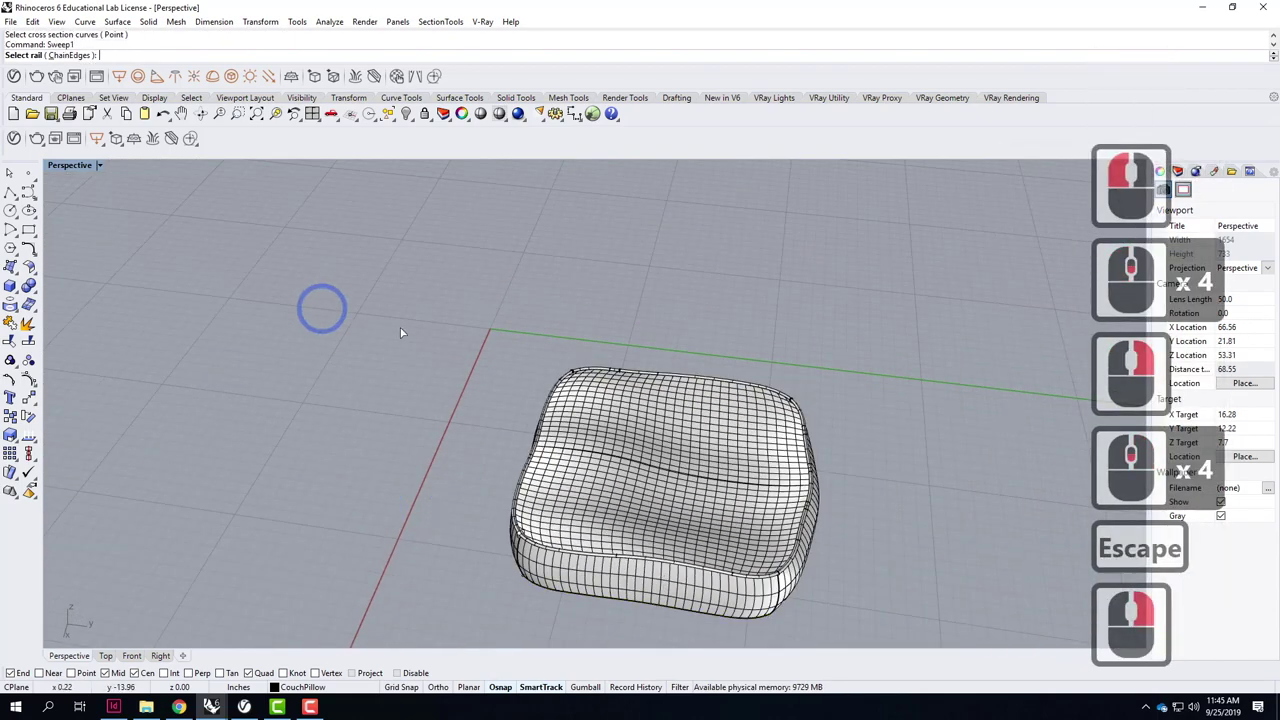
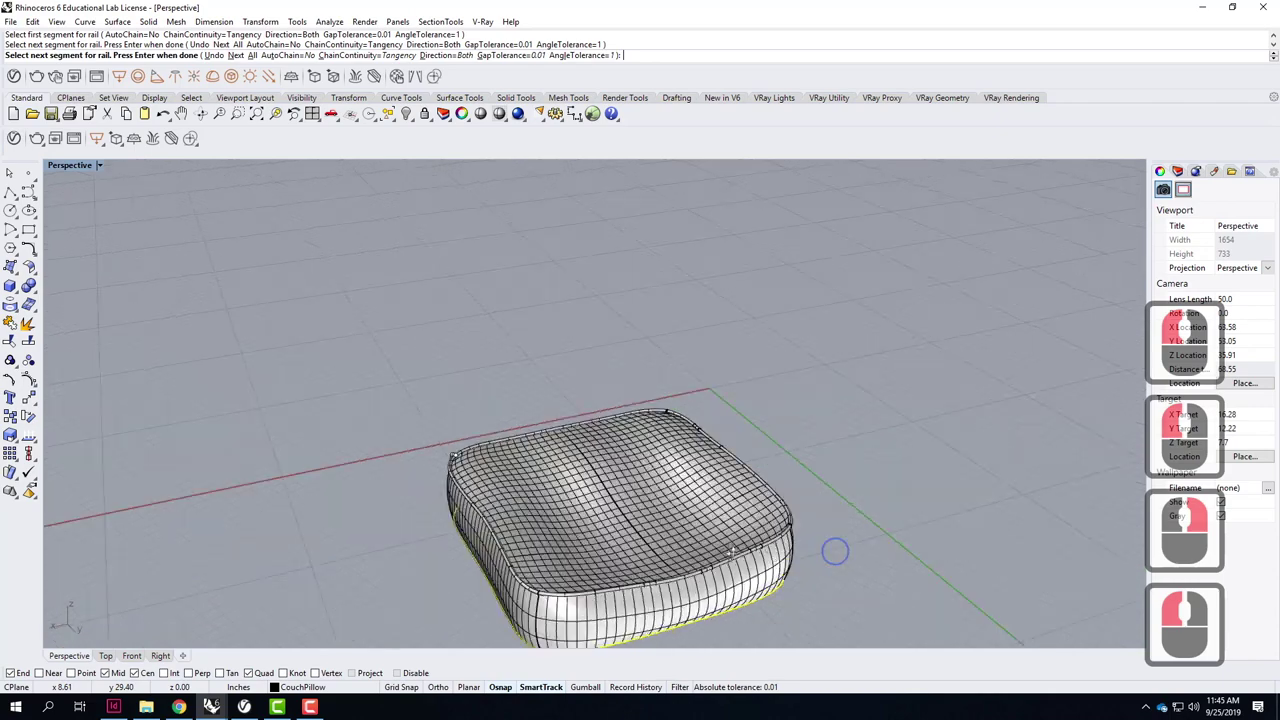
# Pick the cushion's bottom edge segments as the sweep rail, choosing surface edges among overlapping candidates.
pyautogui.rightClick(577, 586)
pyautogui.click(668, 576)
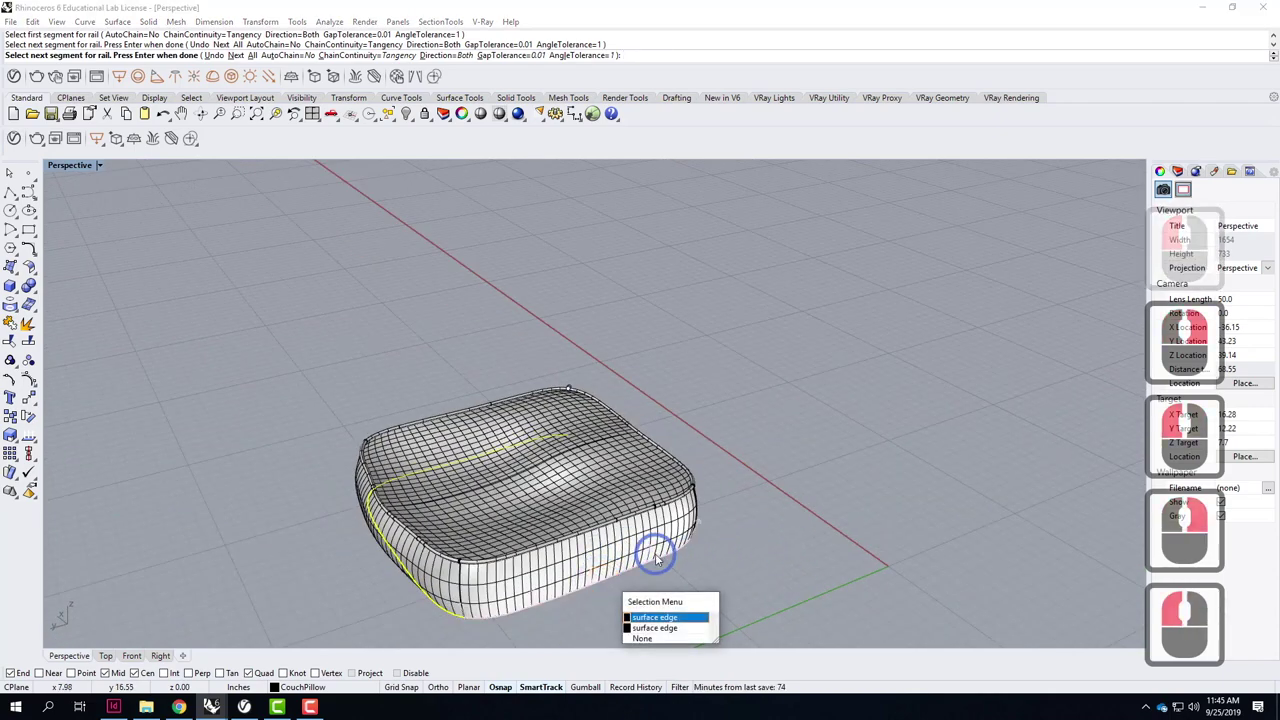
pyautogui.rightClick(562, 593)
pyautogui.click(562, 593)
pyautogui.rightClick(568, 532)
pyautogui.click(620, 537)
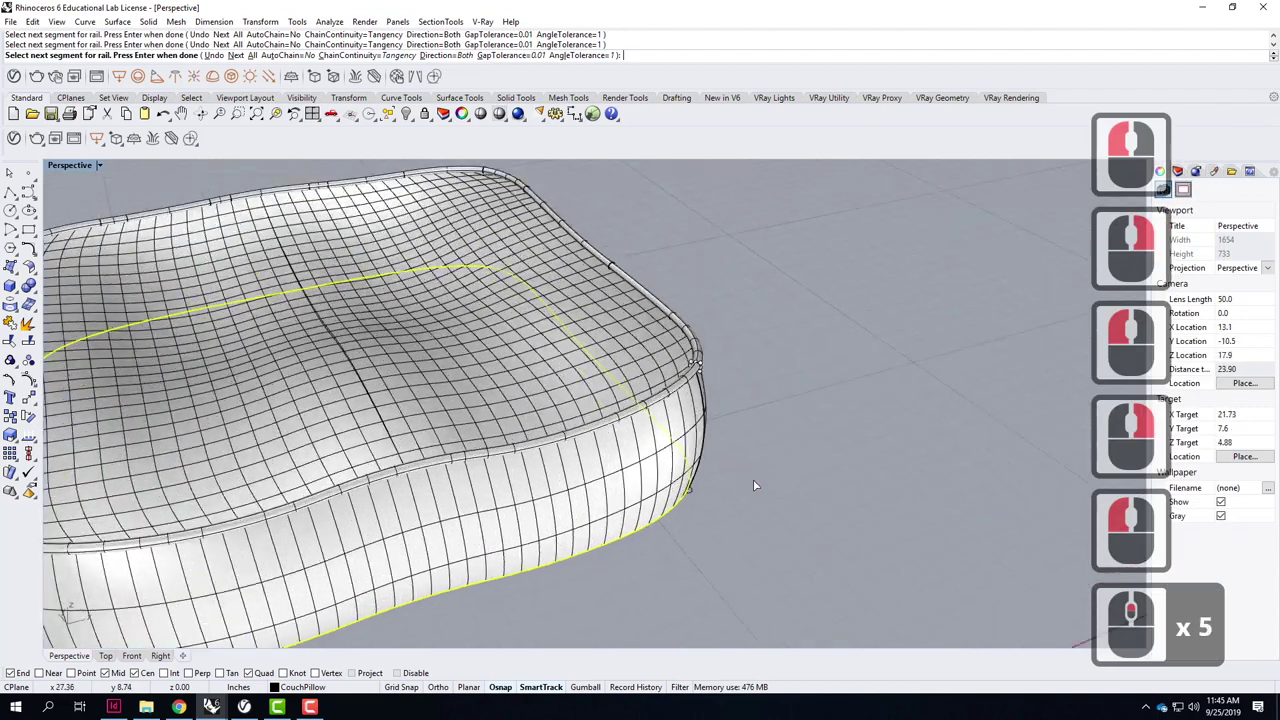
pyautogui.press('Return')
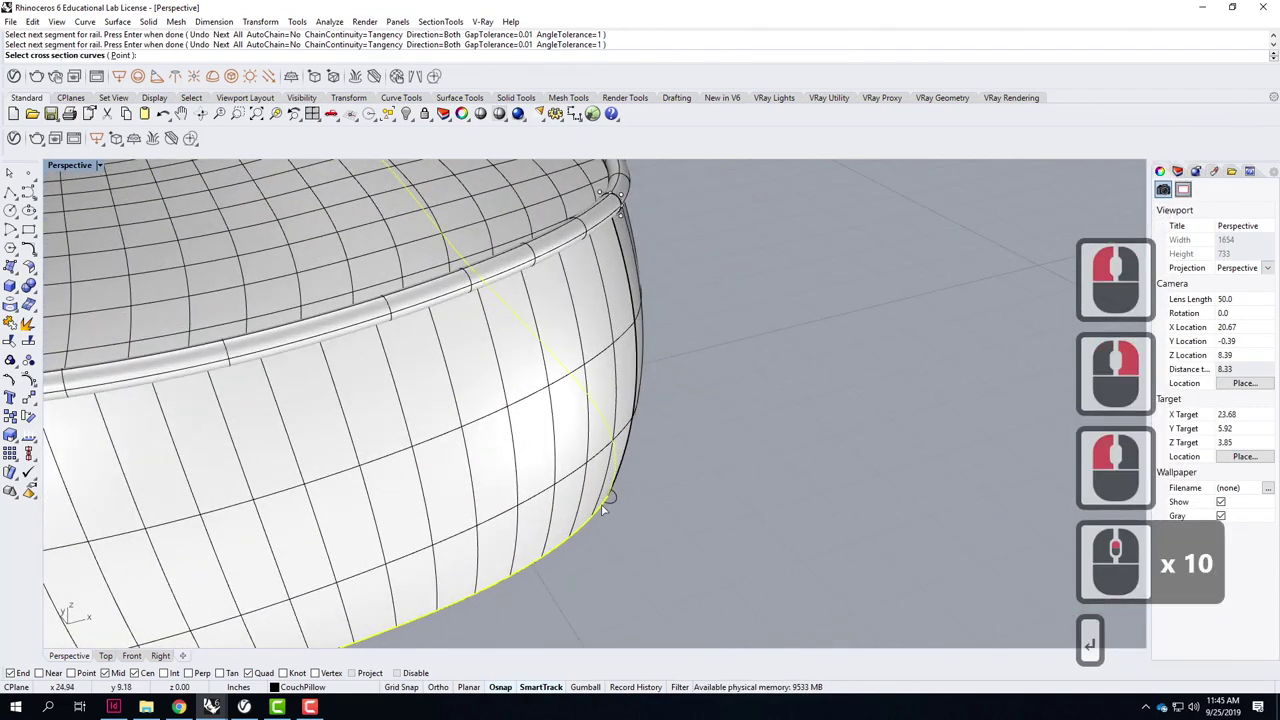
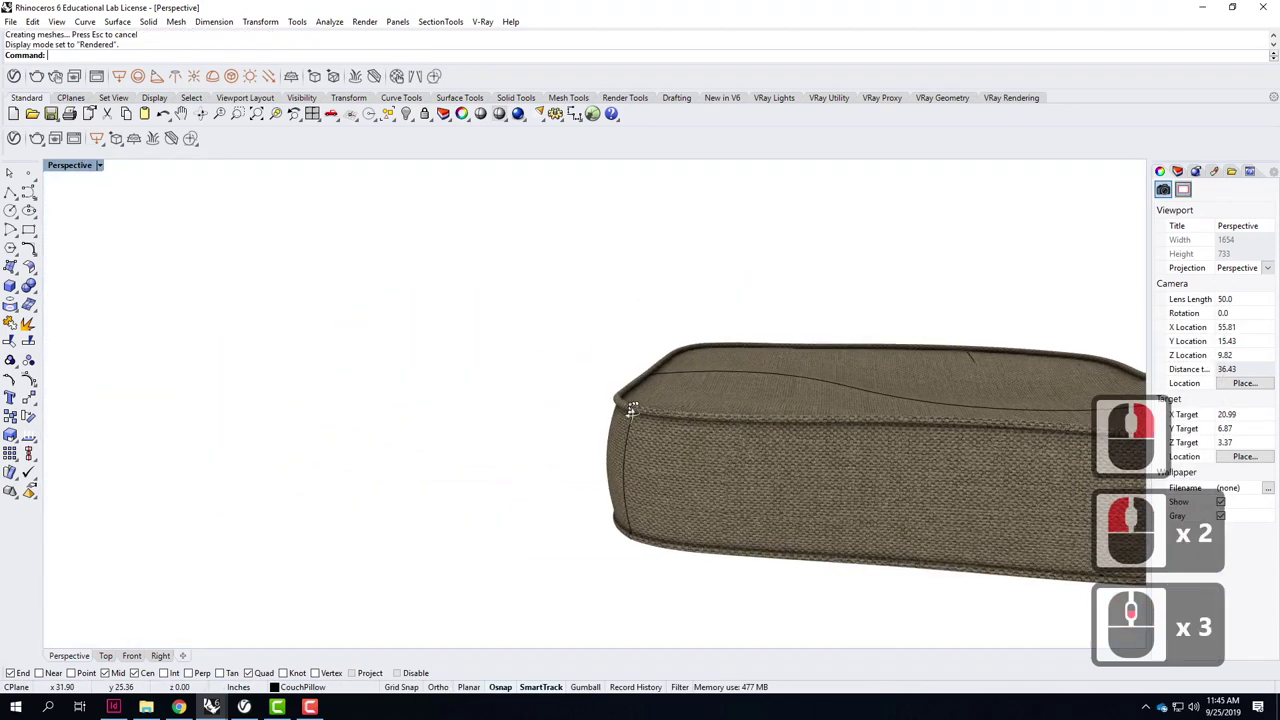
# Select both piping tubes, then clear the selection and adjust the view.
pyautogui.rightClick(745, 430)
pyautogui.click(703, 486)
pyautogui.click(680, 384)
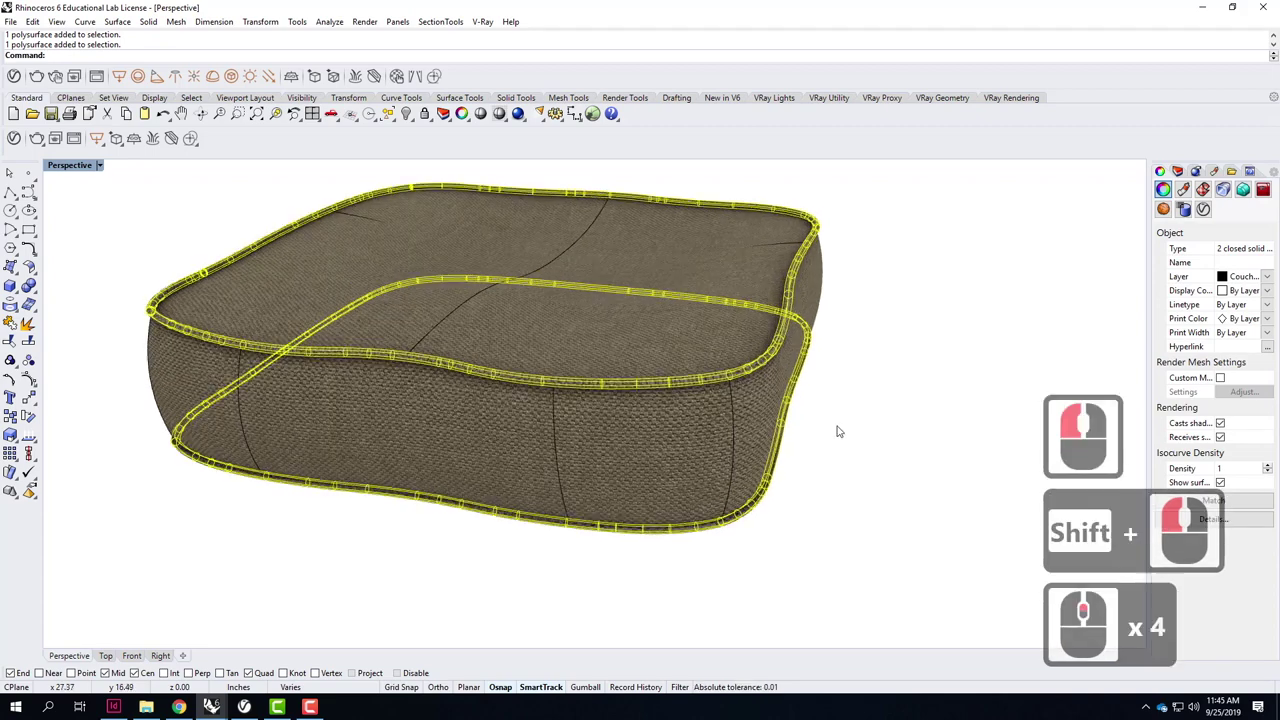
pyautogui.click(822, 442)
pyautogui.middleClick(691, 414)
pyautogui.middleClick(691, 414)
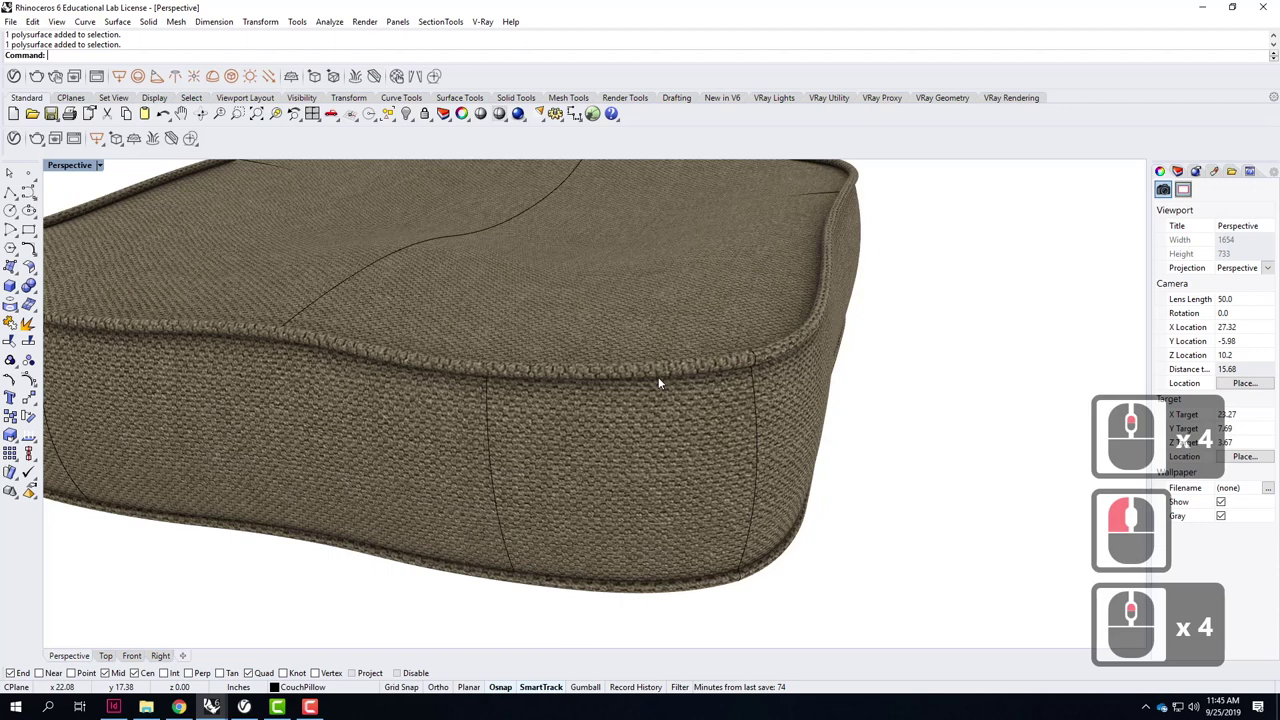
# Reselect both piping tubes and set their property value to 1.2, then deselect.
pyautogui.click(677, 390)
pyautogui.click(685, 588)
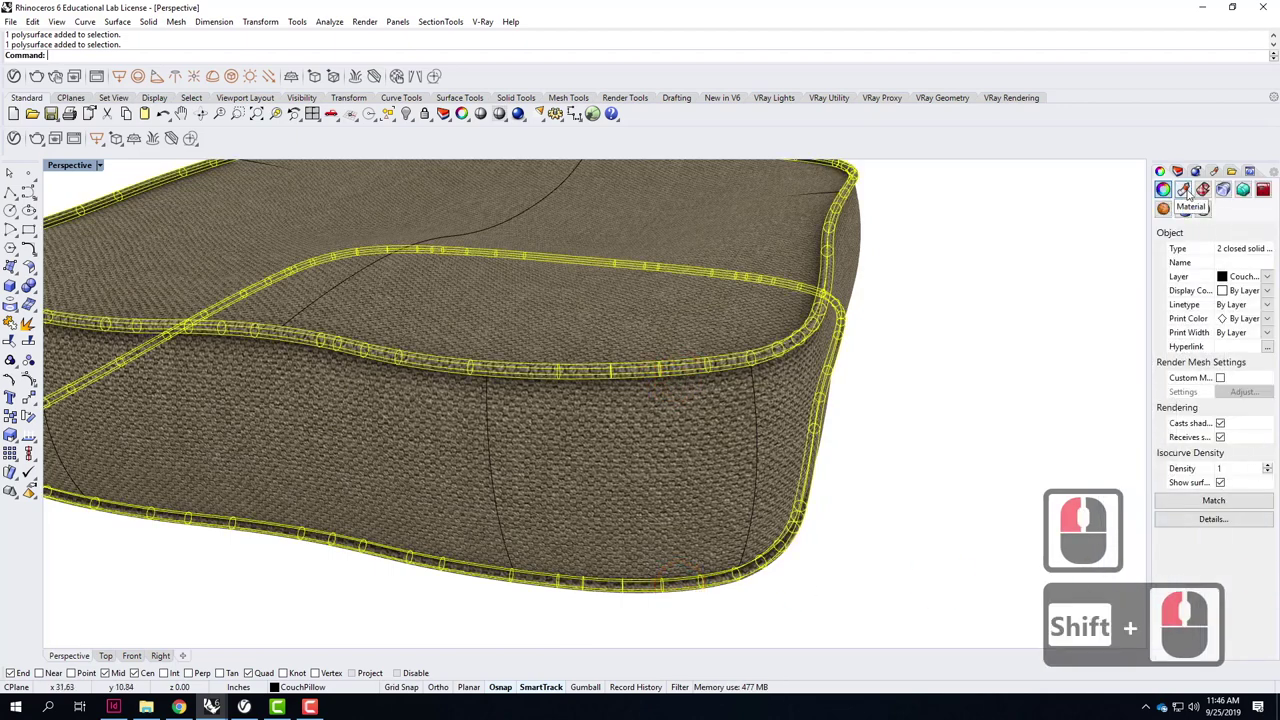
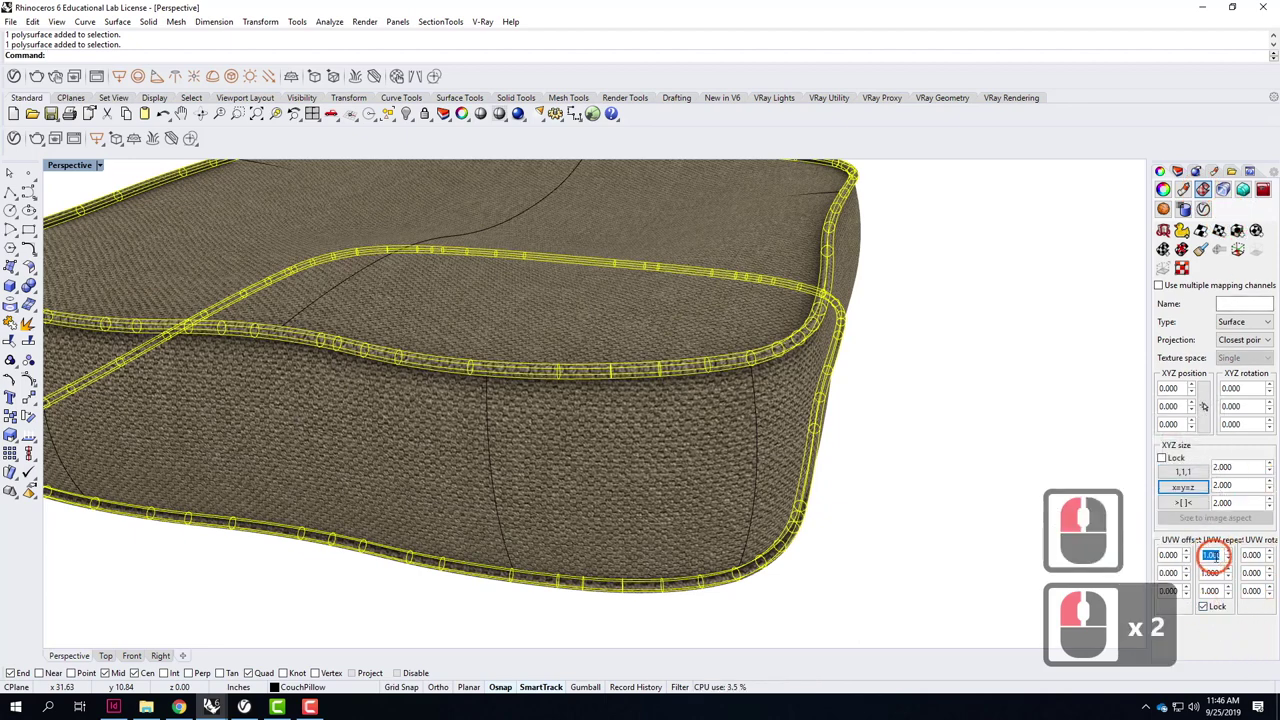
pyautogui.write('1.2')
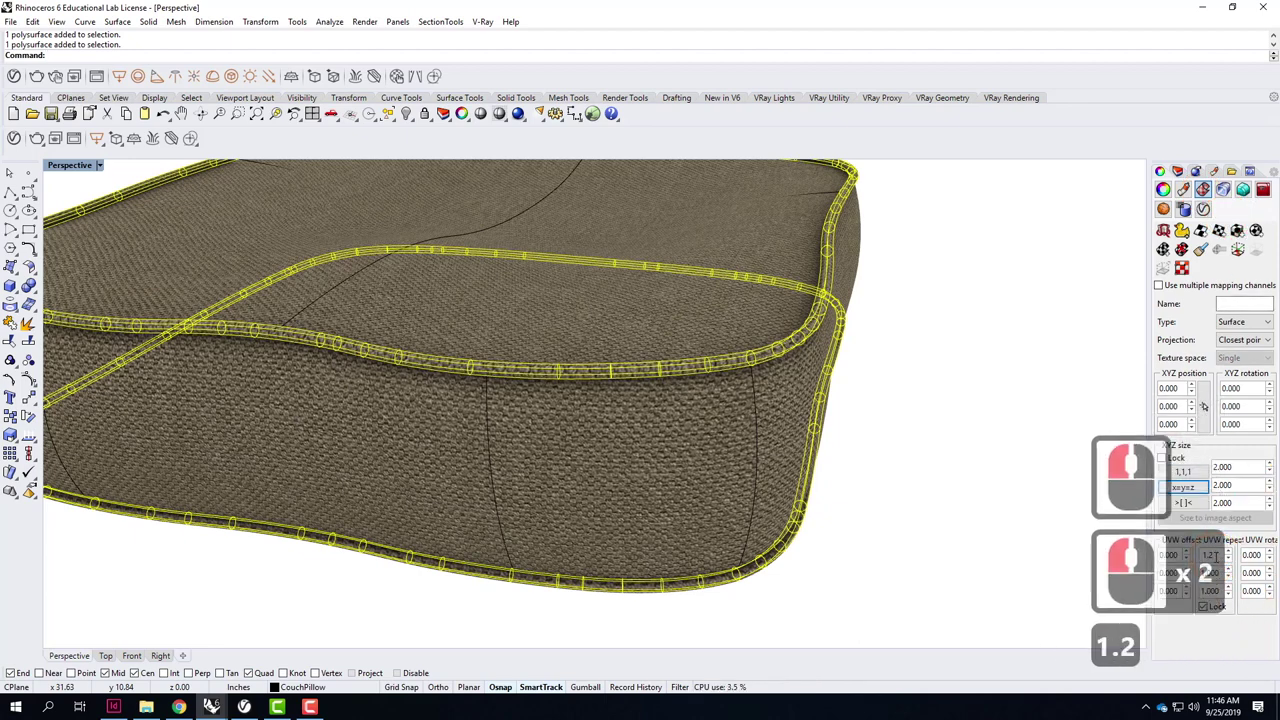
pyautogui.press('Tab')
pyautogui.click(1115, 534)
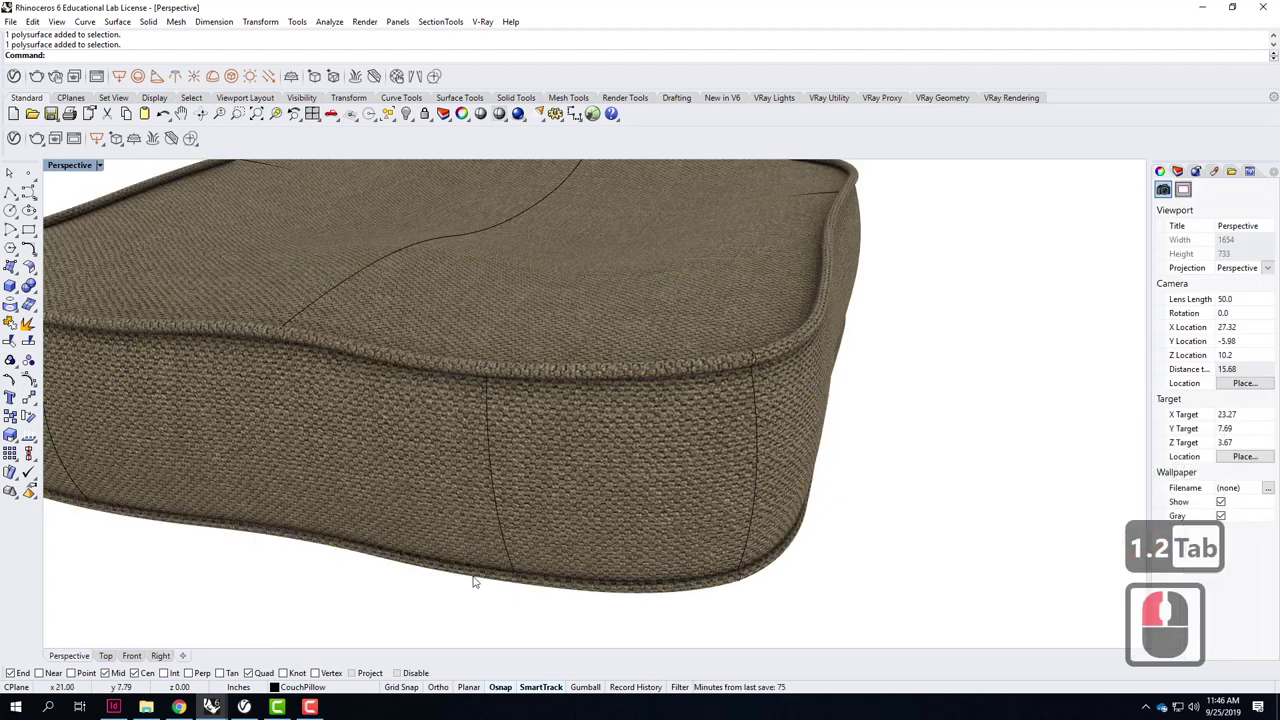
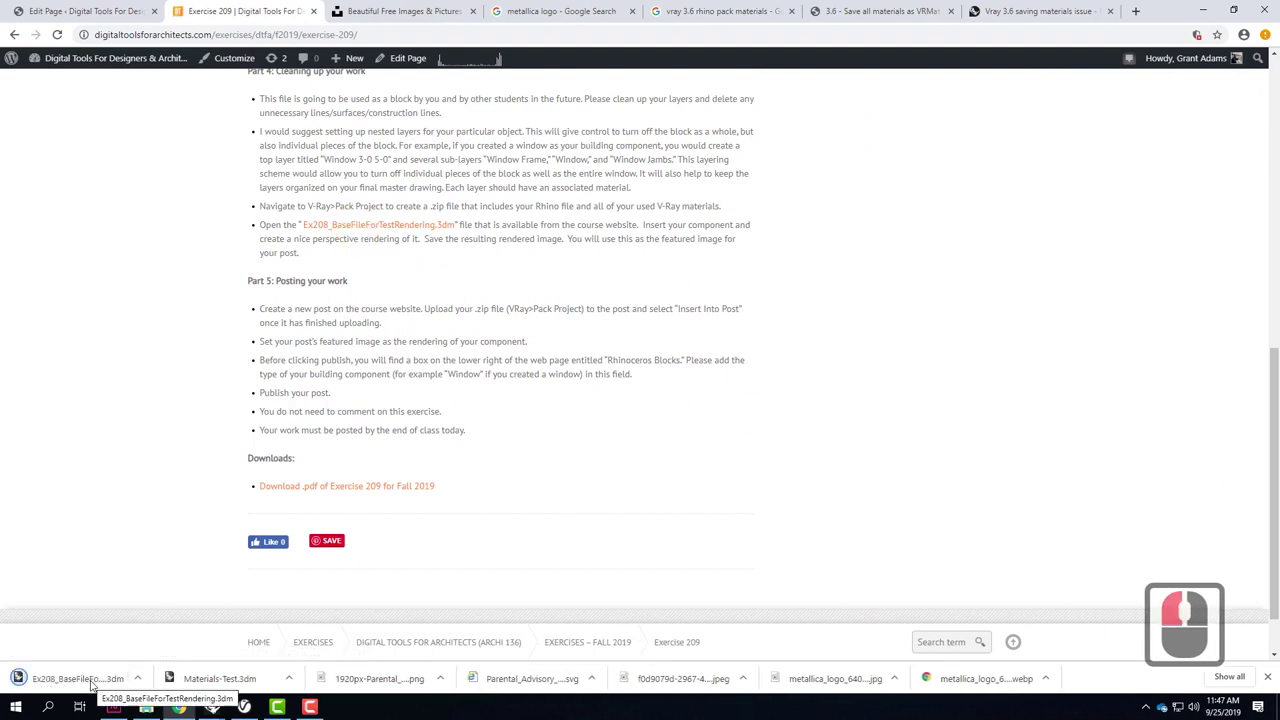
# Open the downloaded Ex208_BaseFileForTestRendering.3dm from Chrome's download bar.
pyautogui.click(97, 684)
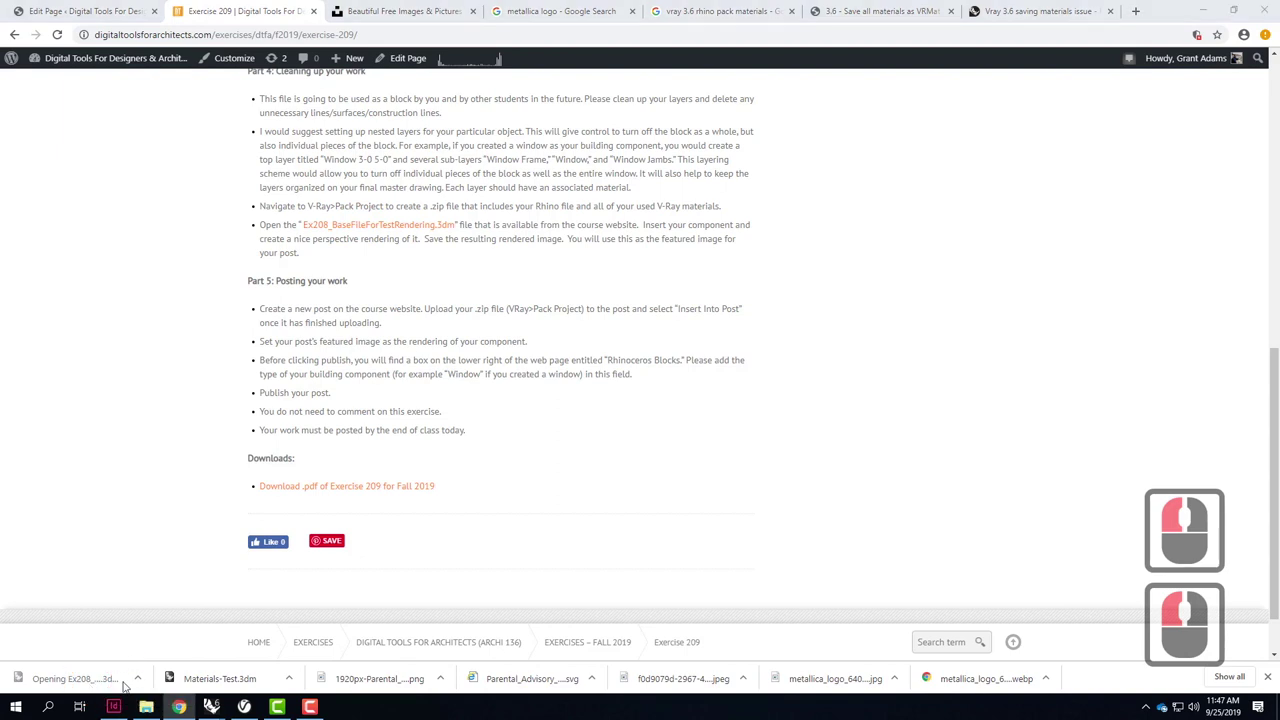
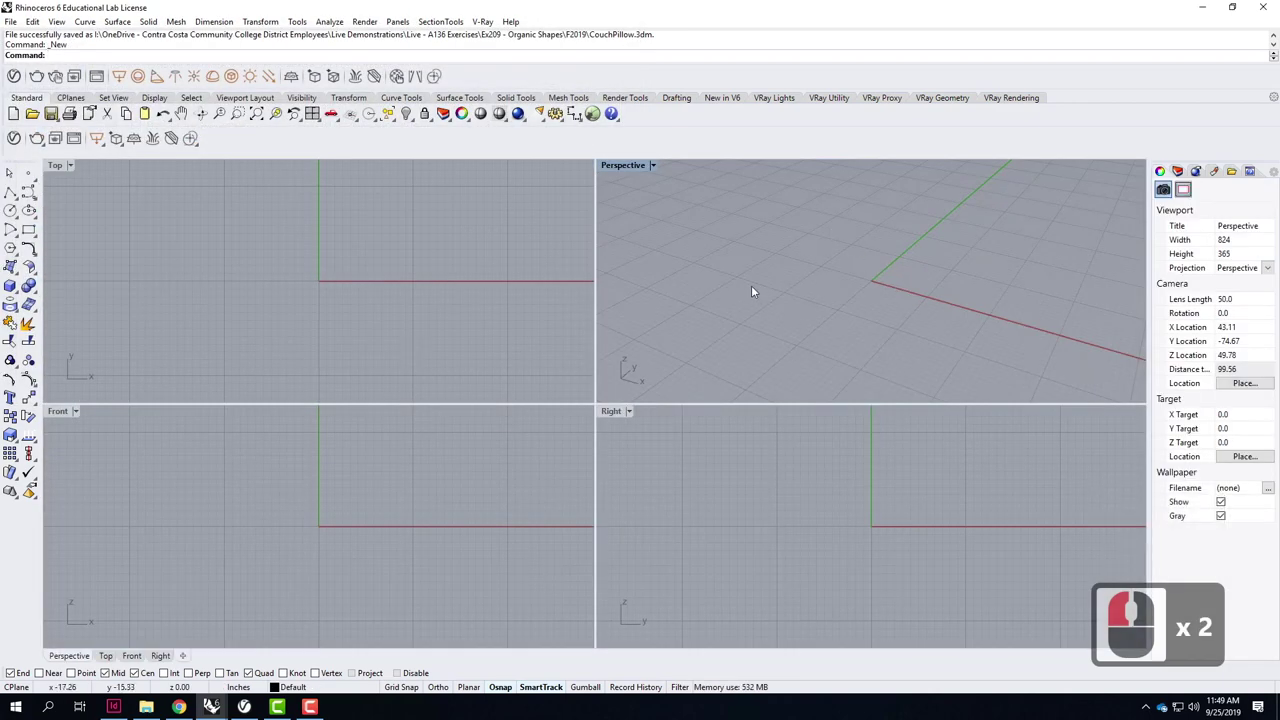
# Maximize the perspective view and draw the square outline, correcting the mistyped corner coordinates, then select it.
pyautogui.doubleClick(632, 172)
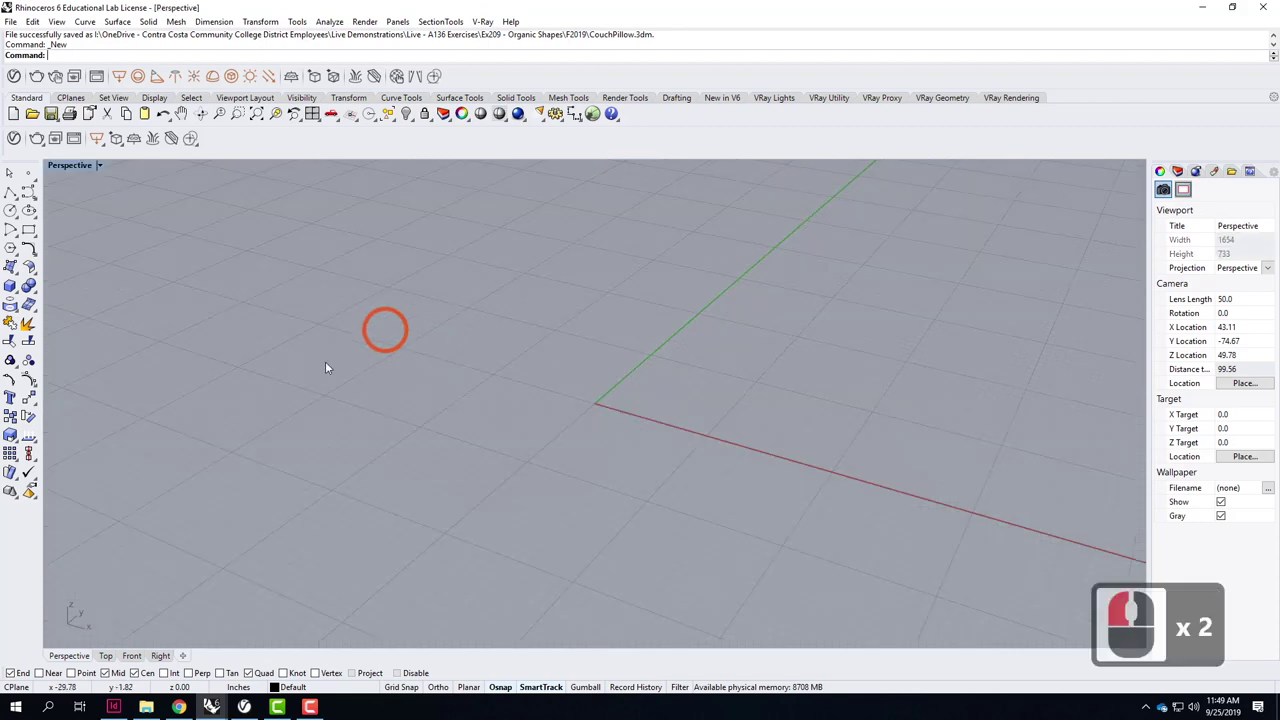
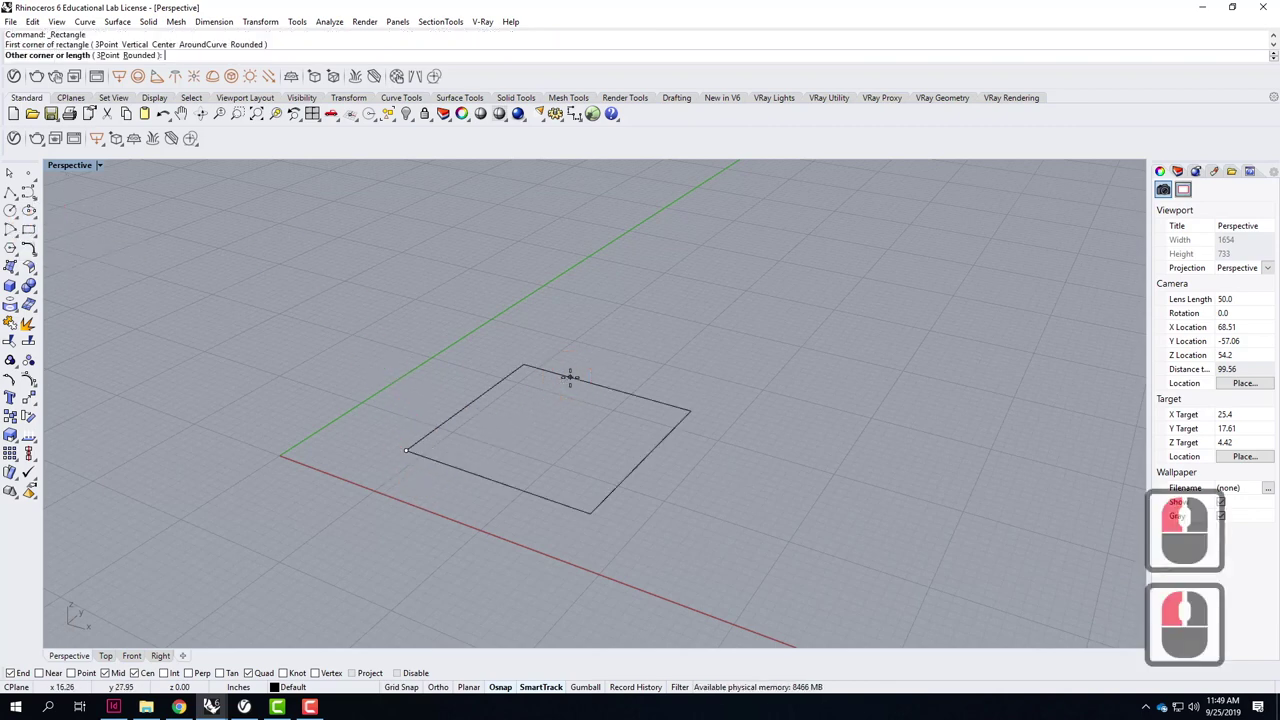
pyautogui.write('@16')
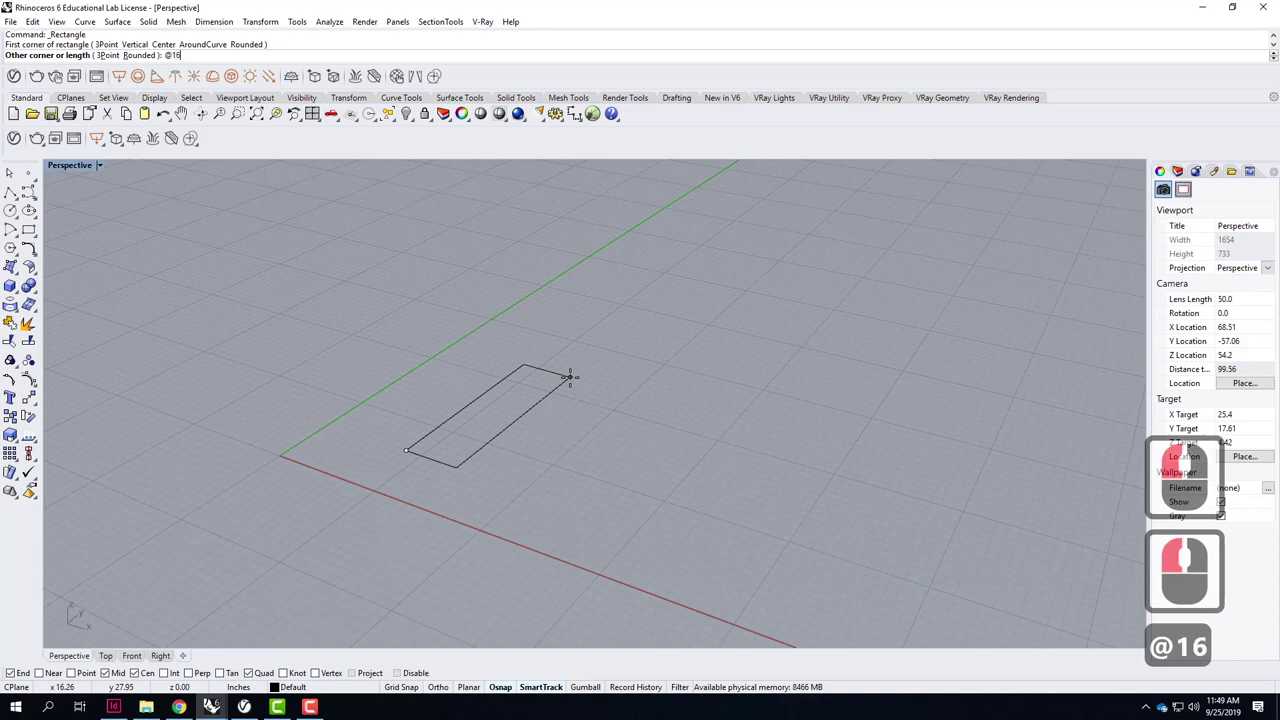
pyautogui.press('BackSpace')
pyautogui.press('BackSpace')
pyautogui.write(',1')
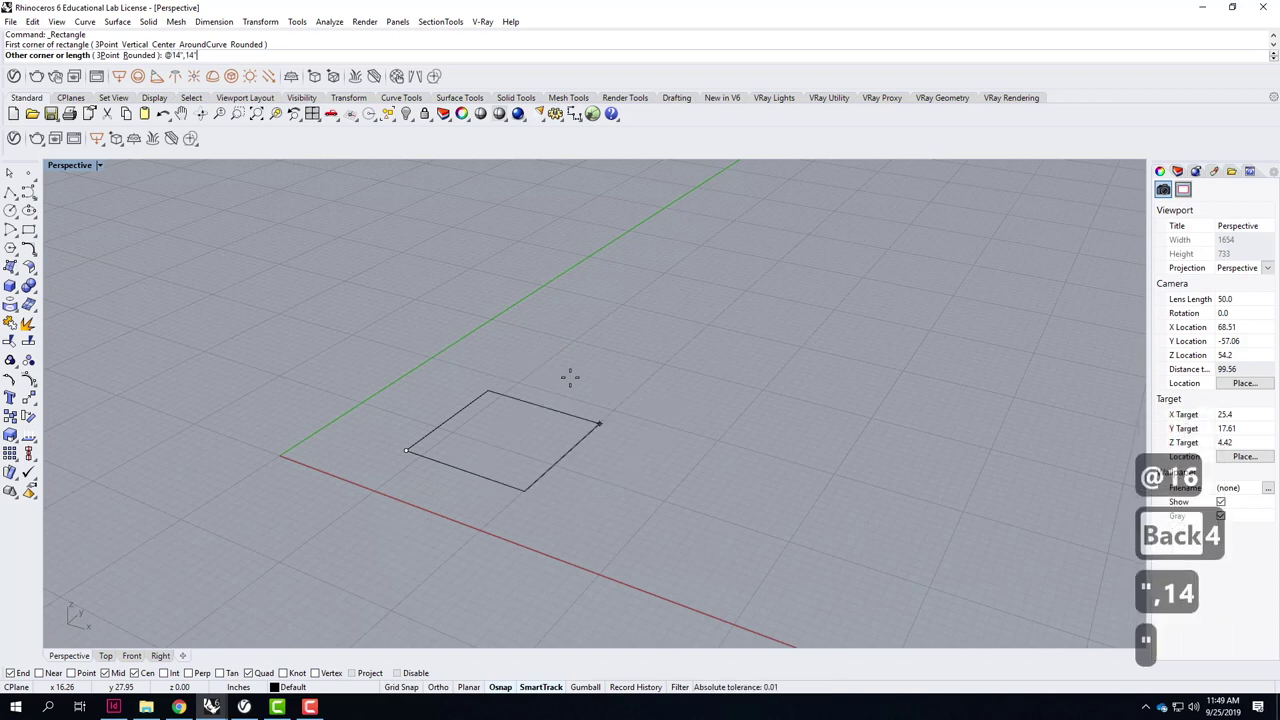
pyautogui.press('Return')
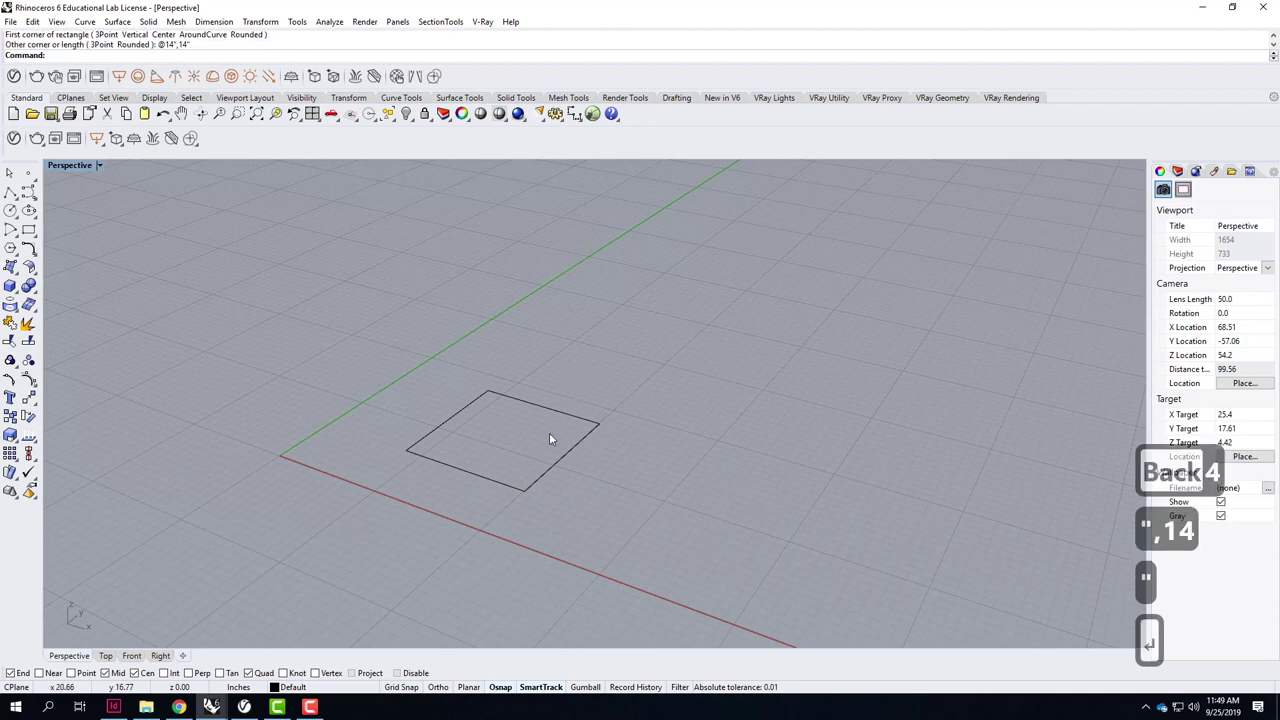
pyautogui.click(569, 472)
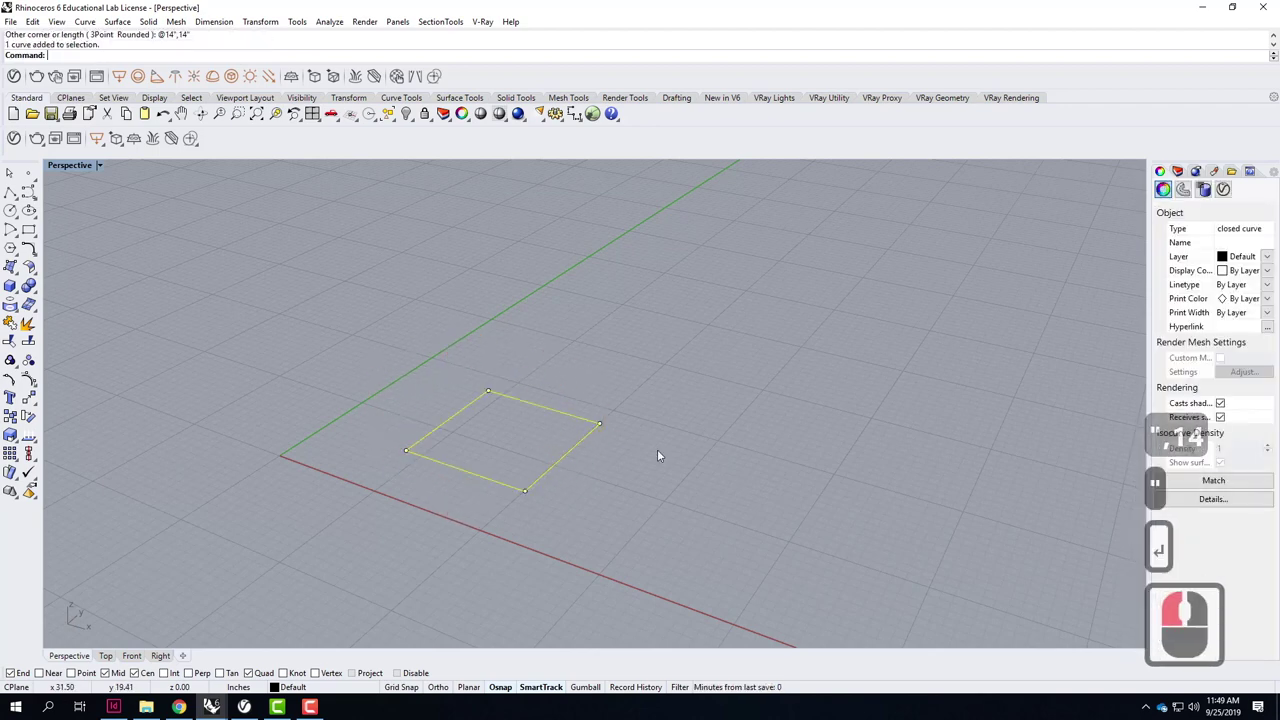
# Explode the square outline into four separate sides.
pyautogui.write('re')
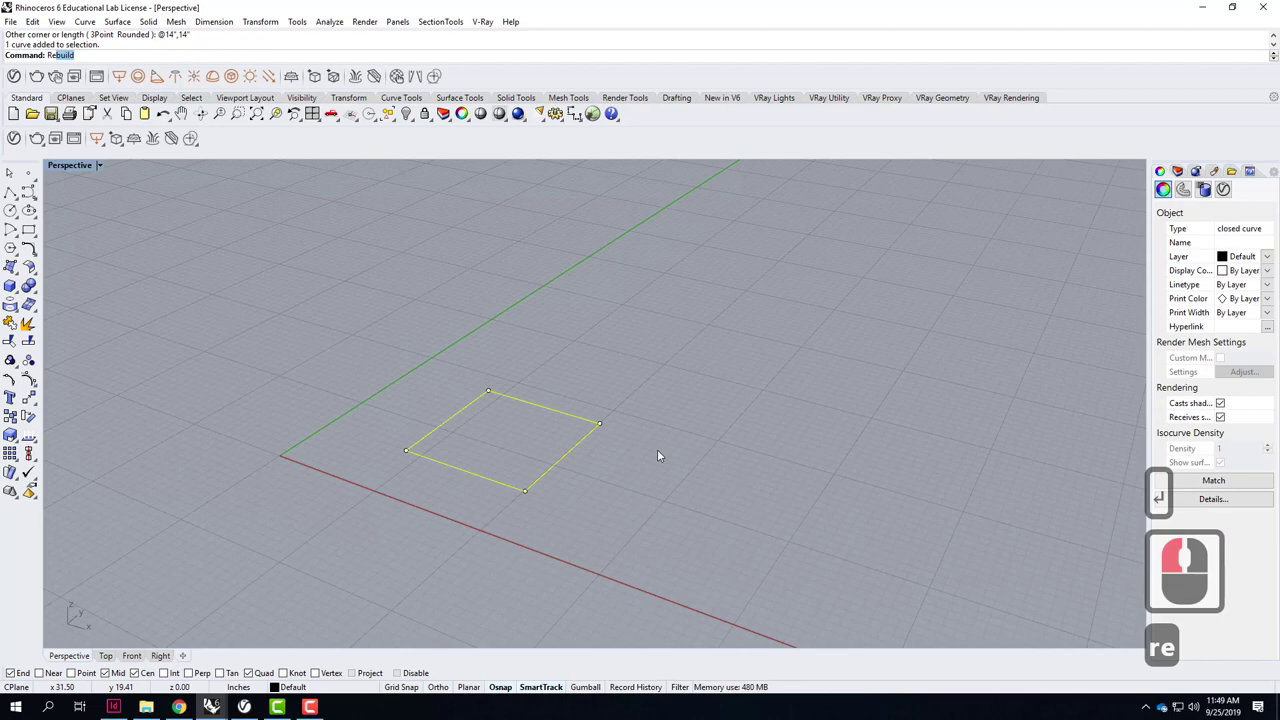
pyautogui.press('BackSpace')
pyautogui.press('BackSpace')
pyautogui.press('BackSpace')
pyautogui.write('xp')
pyautogui.press('Return')
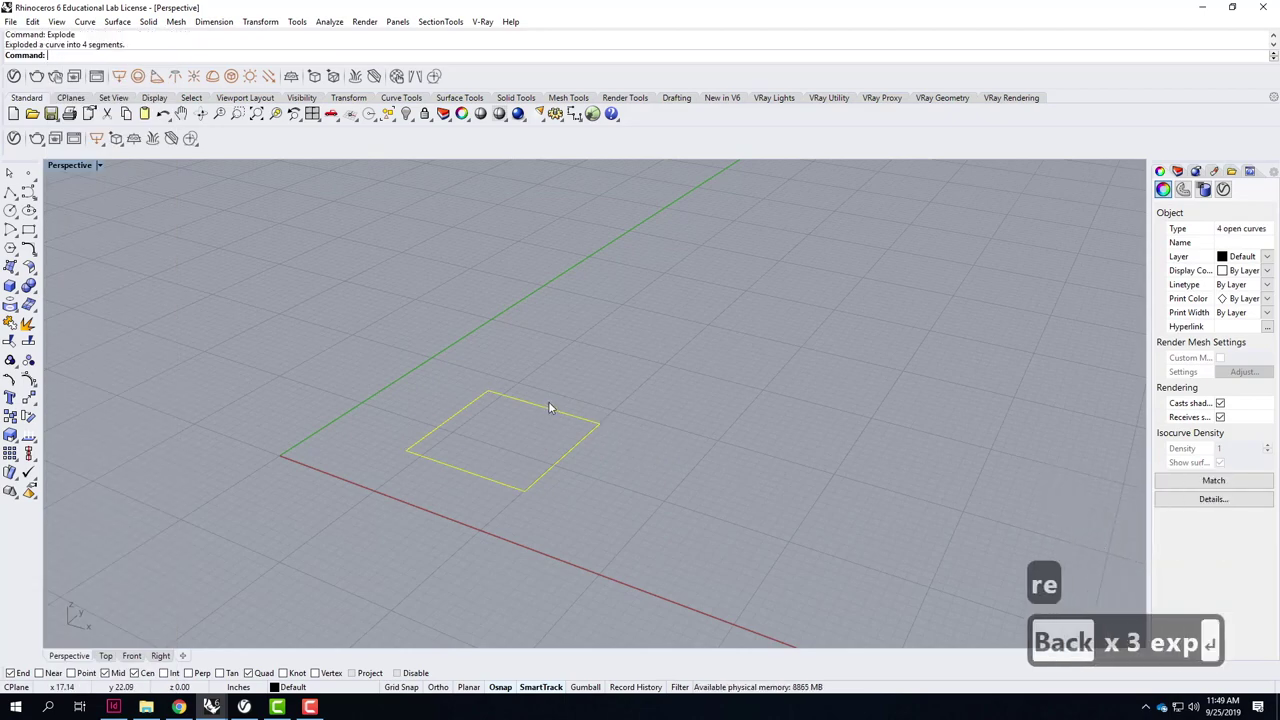
# Rebuild the separated sides with 7 control points each.
pyautogui.write('e')
pyautogui.press('Return')
pyautogui.click(642, 258)
pyautogui.press('Return')
pyautogui.write('7')
pyautogui.press('Return')
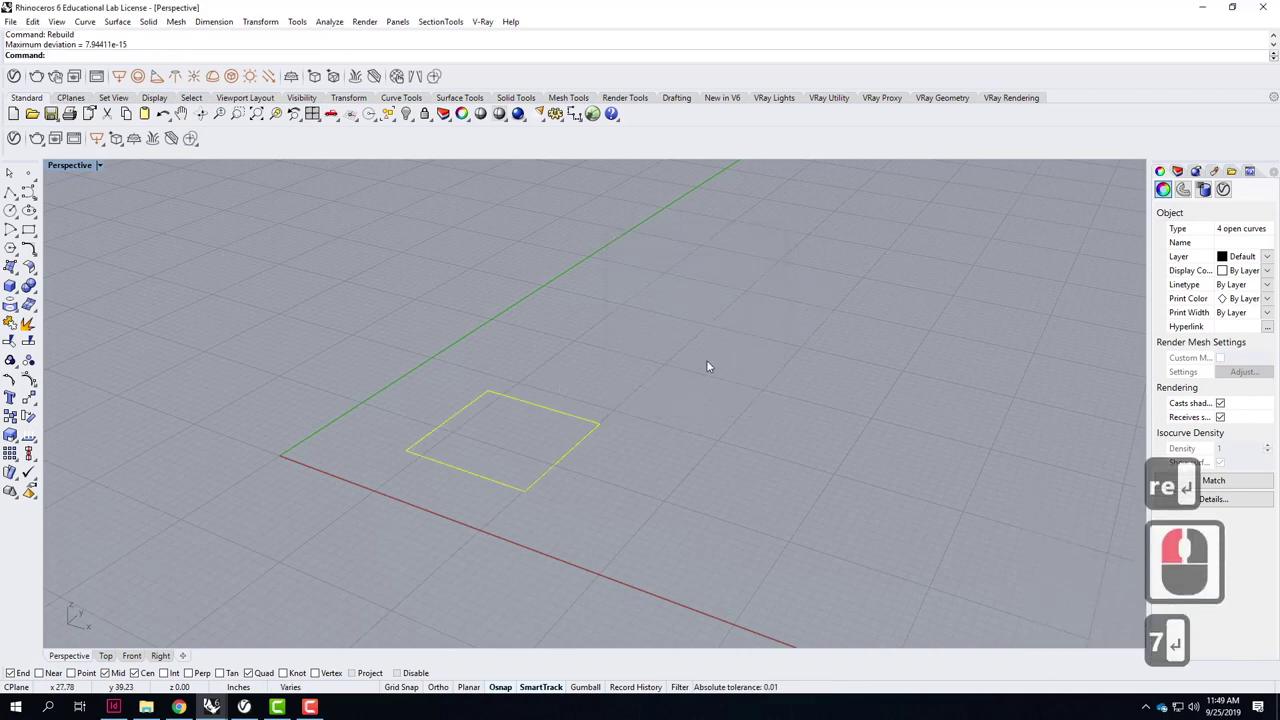
# Switch to Top view and select the top and right sides to show their control points.
pyautogui.click(668, 409)
pyautogui.doubleClick(571, 419)
pyautogui.click(598, 437)
pyautogui.click(73, 171)
pyautogui.doubleClick(75, 173)
pyautogui.click(55, 170)
pyautogui.click(98, 190)
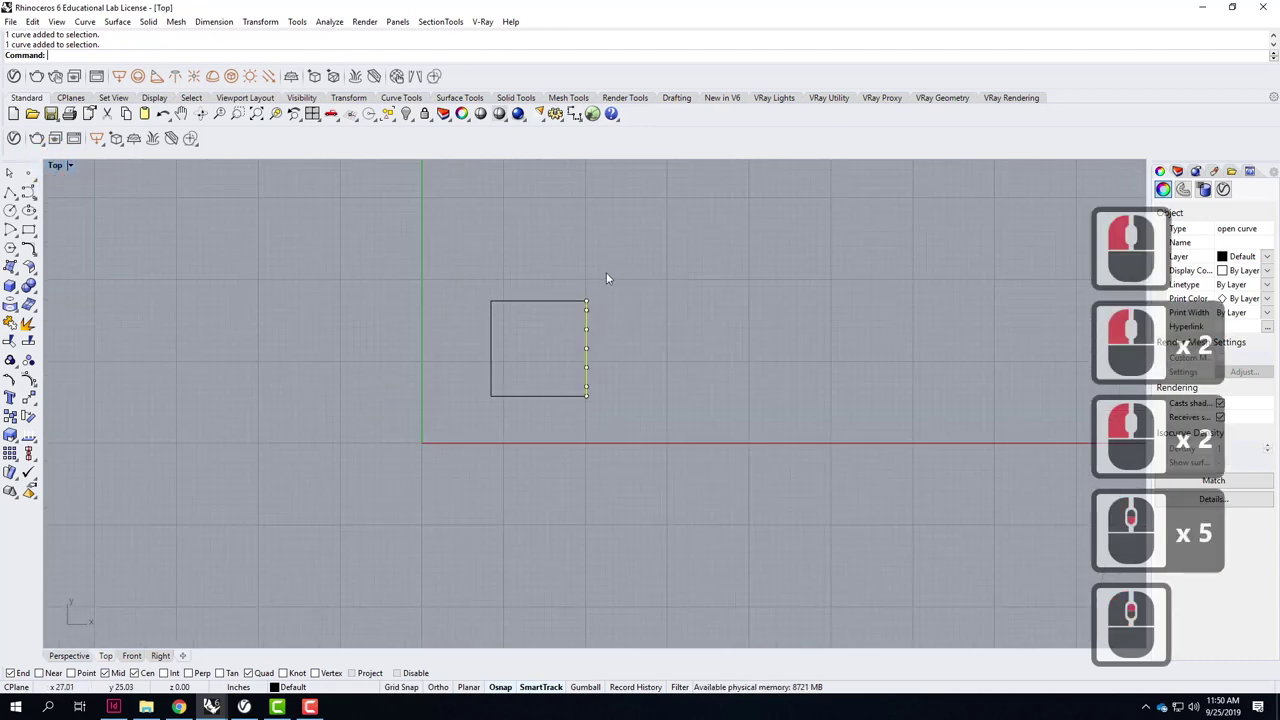
pyautogui.click(542, 347)
pyautogui.doubleClick(544, 345)
pyautogui.doubleClick(557, 340)
pyautogui.click(573, 351)
pyautogui.doubleClick(601, 348)
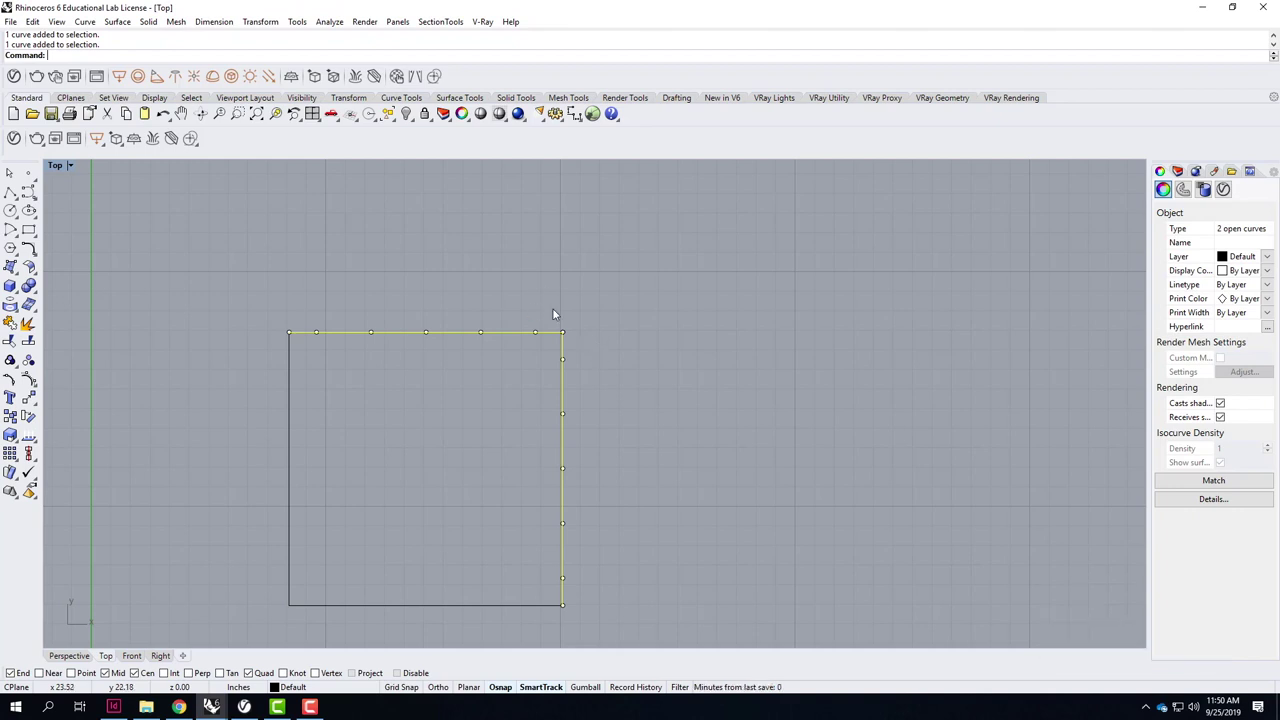
# Drag the control points beside the top-right and top-left corners to round them softly.
pyautogui.click(578, 337)
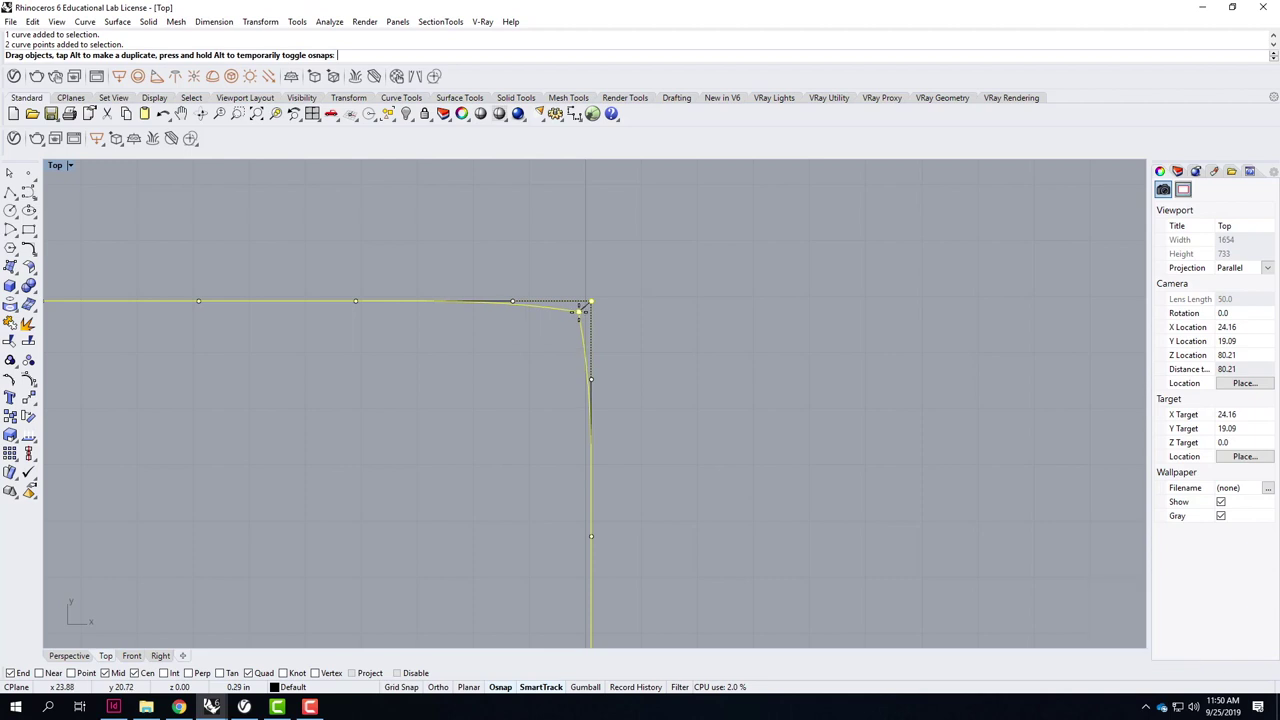
pyautogui.click(592, 319)
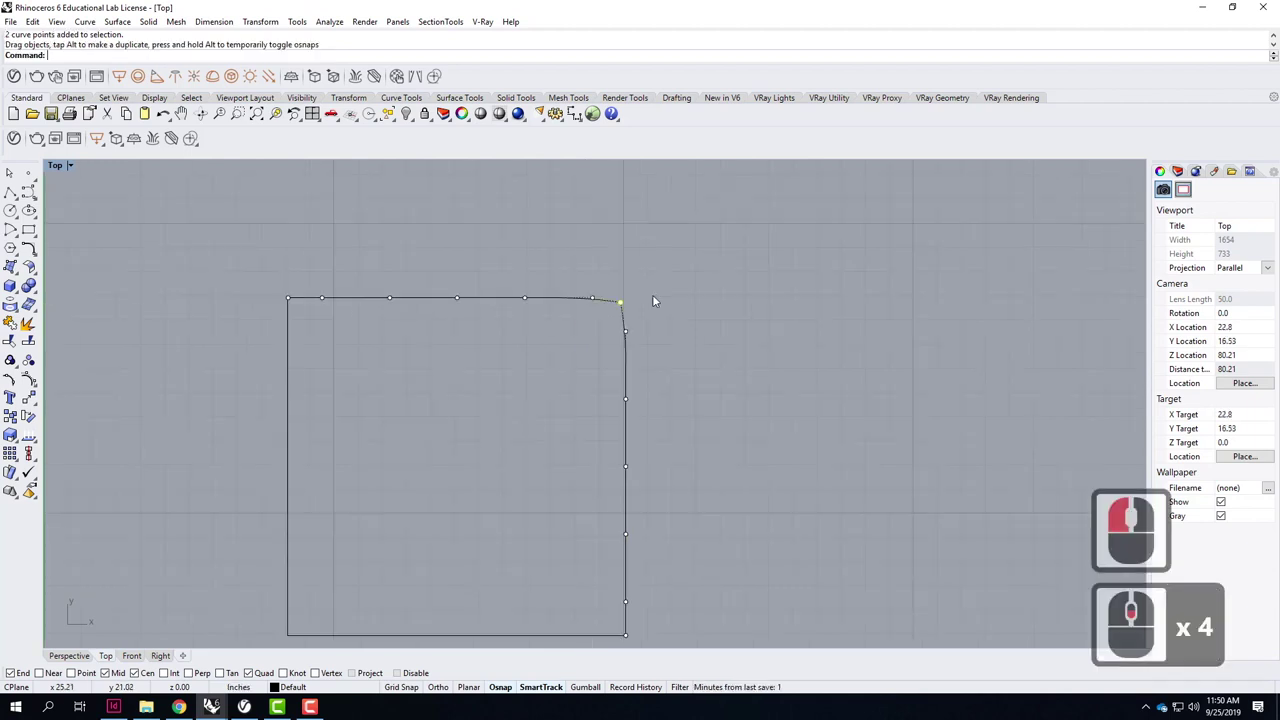
pyautogui.click(464, 333)
pyautogui.middleClick(472, 318)
pyautogui.click(472, 318)
pyautogui.click(480, 308)
pyautogui.click(452, 295)
pyautogui.click(481, 318)
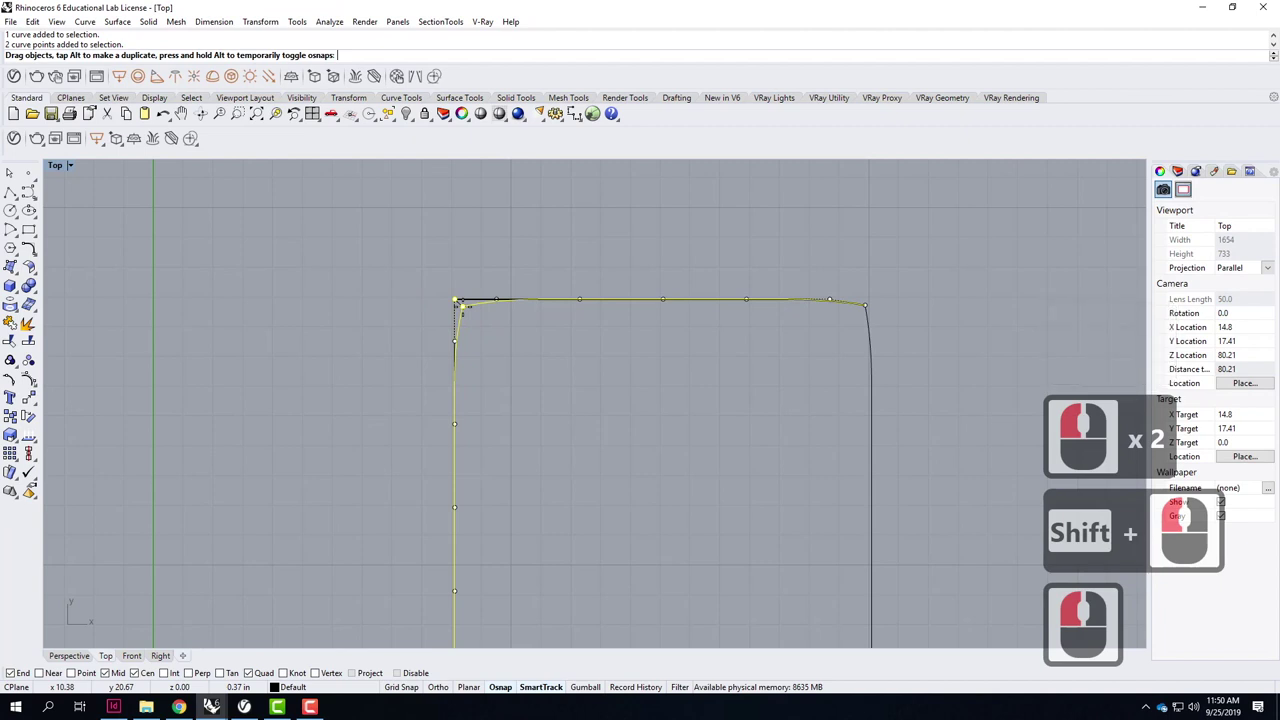
pyautogui.click(454, 304)
# Select the bottom sides and drag the corner-adjacent points to round the bottom-right and bottom-left corners.
pyautogui.middleClick(408, 273)
pyautogui.rightClick(408, 273)
pyautogui.scroll(-3)
pyautogui.scroll(3)
pyautogui.click(600, 441)
pyautogui.click(583, 460)
pyautogui.doubleClick(600, 463)
pyautogui.click(610, 470)
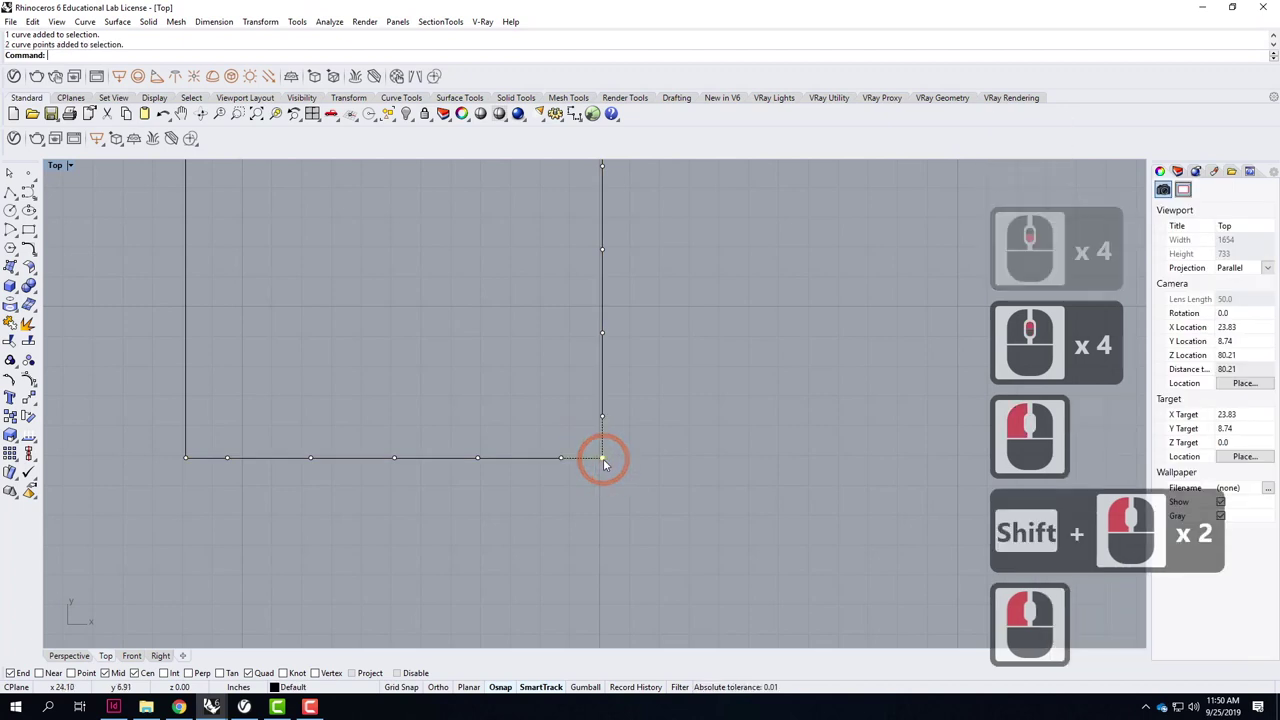
pyautogui.click(638, 446)
pyautogui.click(448, 430)
pyautogui.click(446, 451)
pyautogui.click(447, 473)
pyautogui.click(454, 448)
pyautogui.click(679, 418)
pyautogui.click(599, 422)
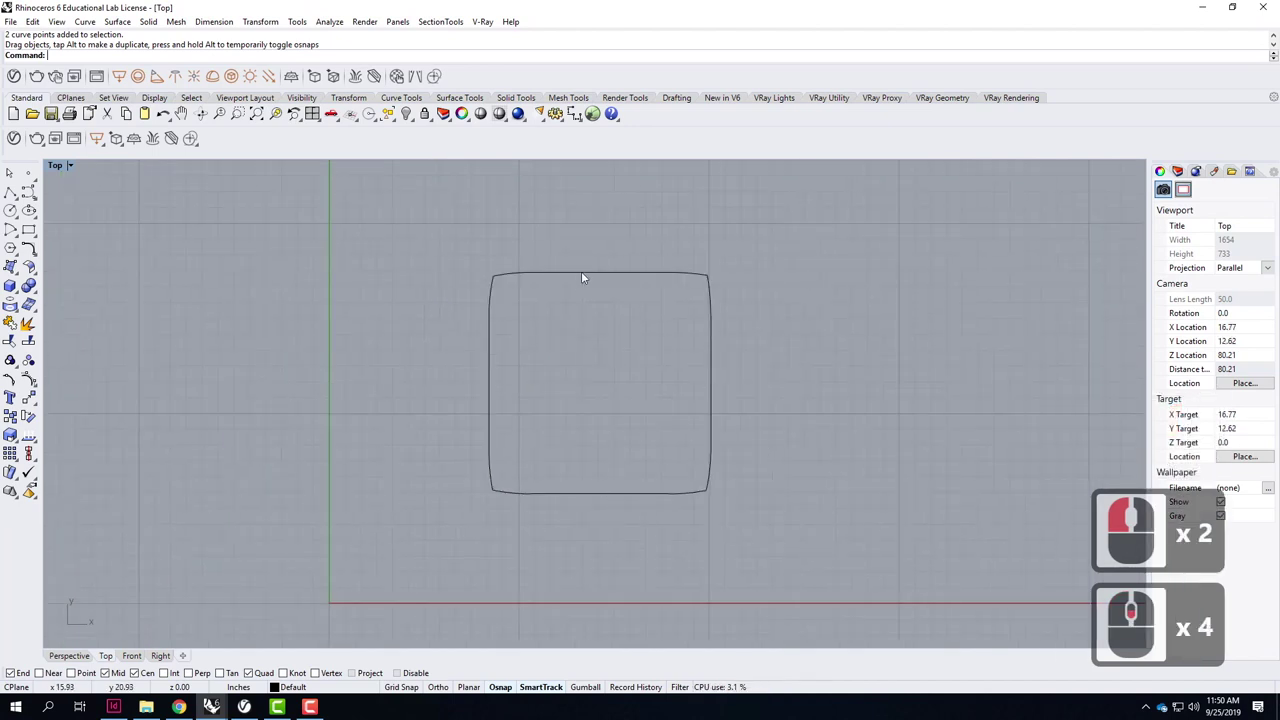
# Bow the left and right sides of the outline slightly outward via their middle control points.
pyautogui.click(586, 279)
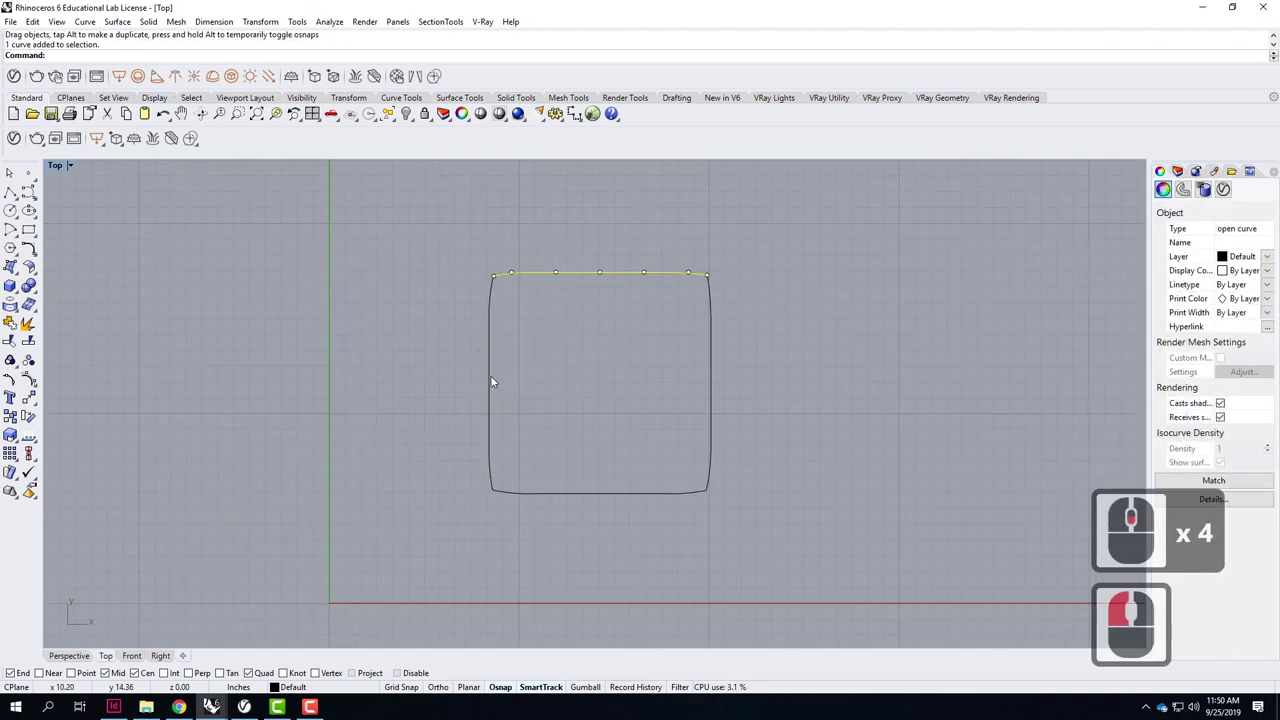
pyautogui.click(495, 382)
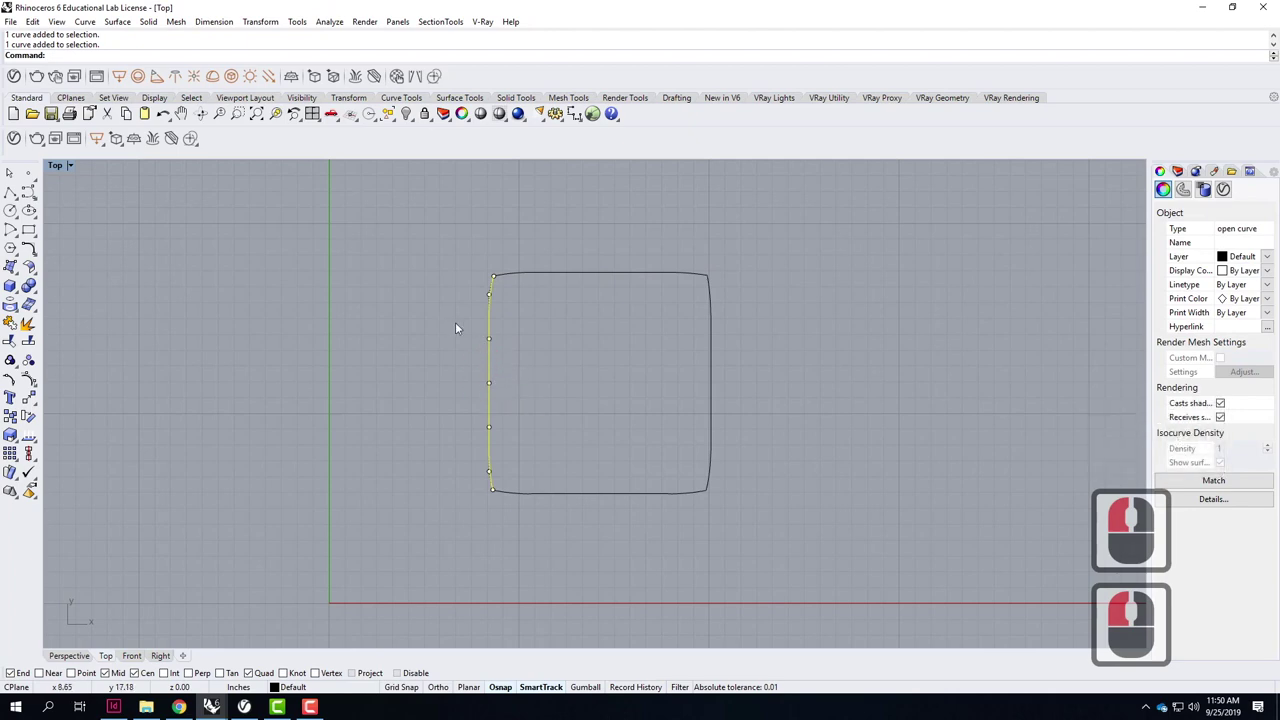
pyautogui.click(500, 428)
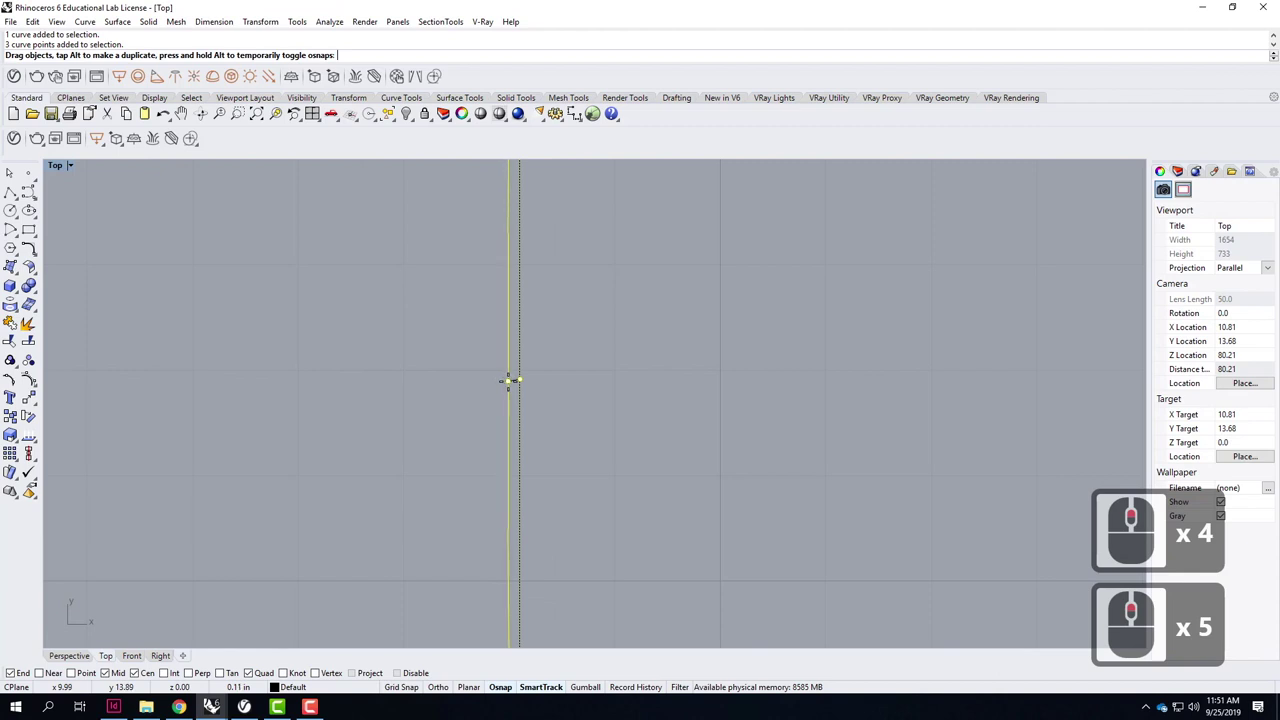
pyautogui.click(502, 384)
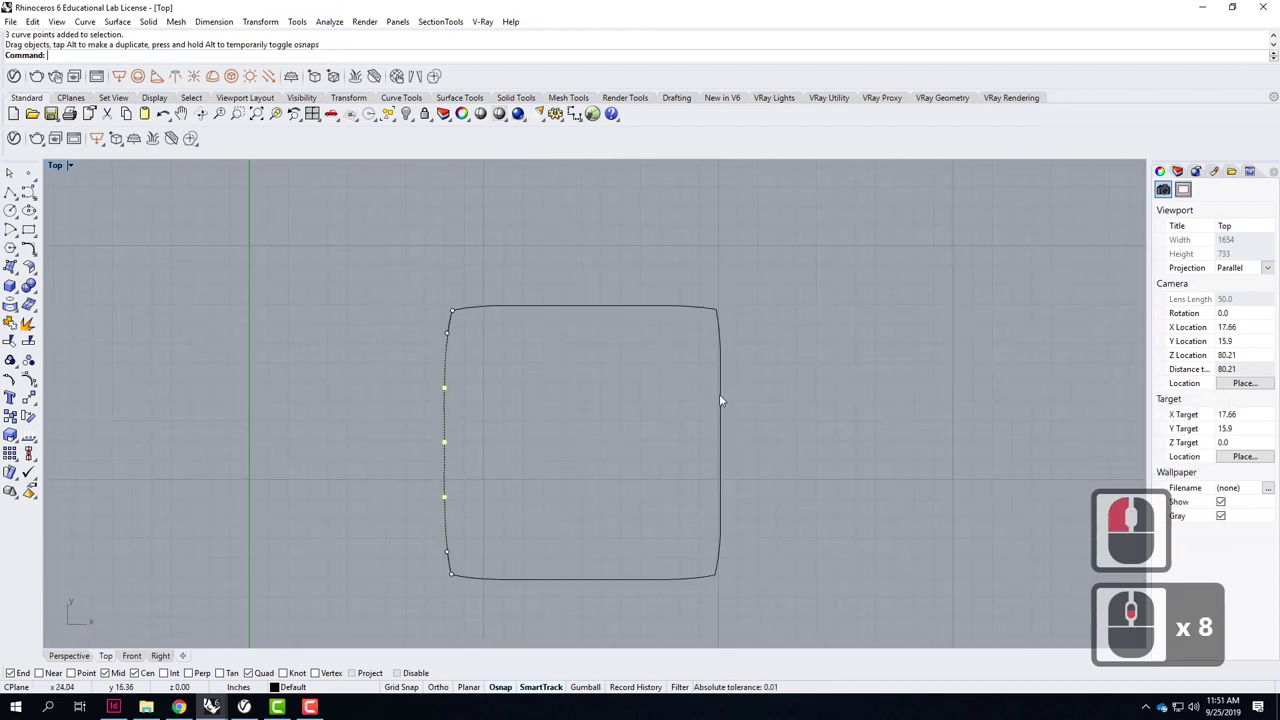
pyautogui.click(726, 397)
pyautogui.click(741, 490)
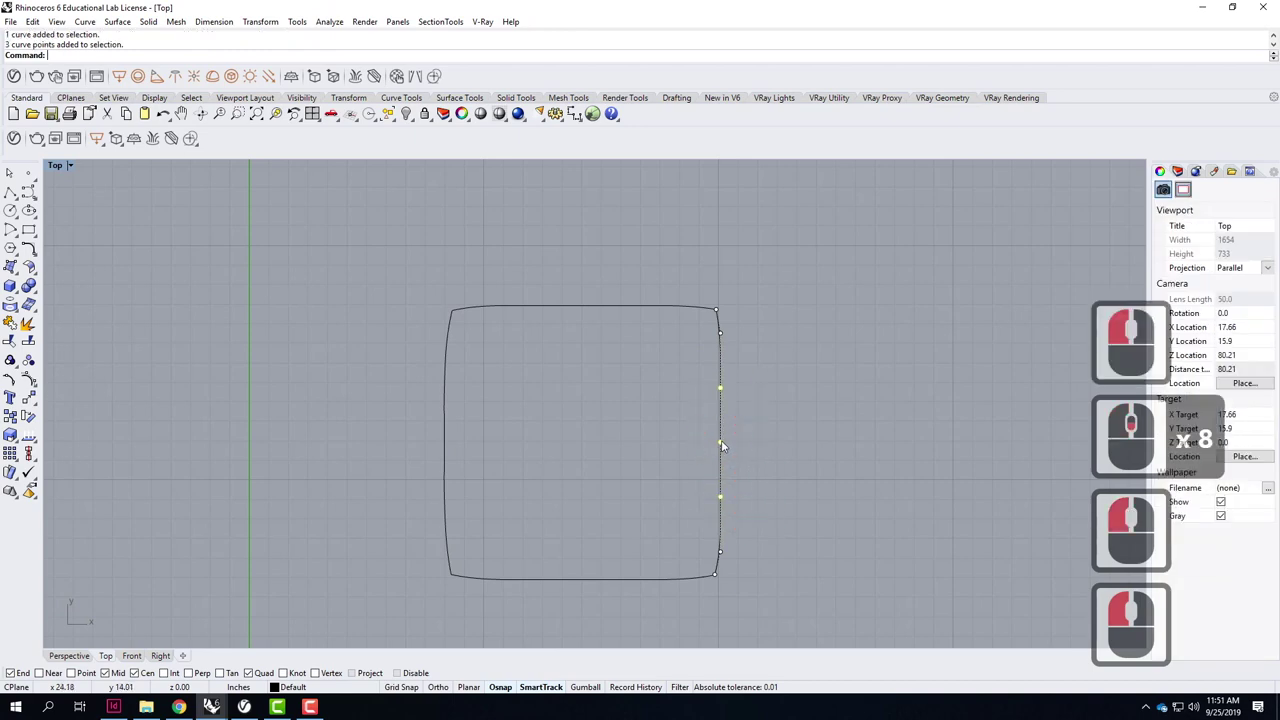
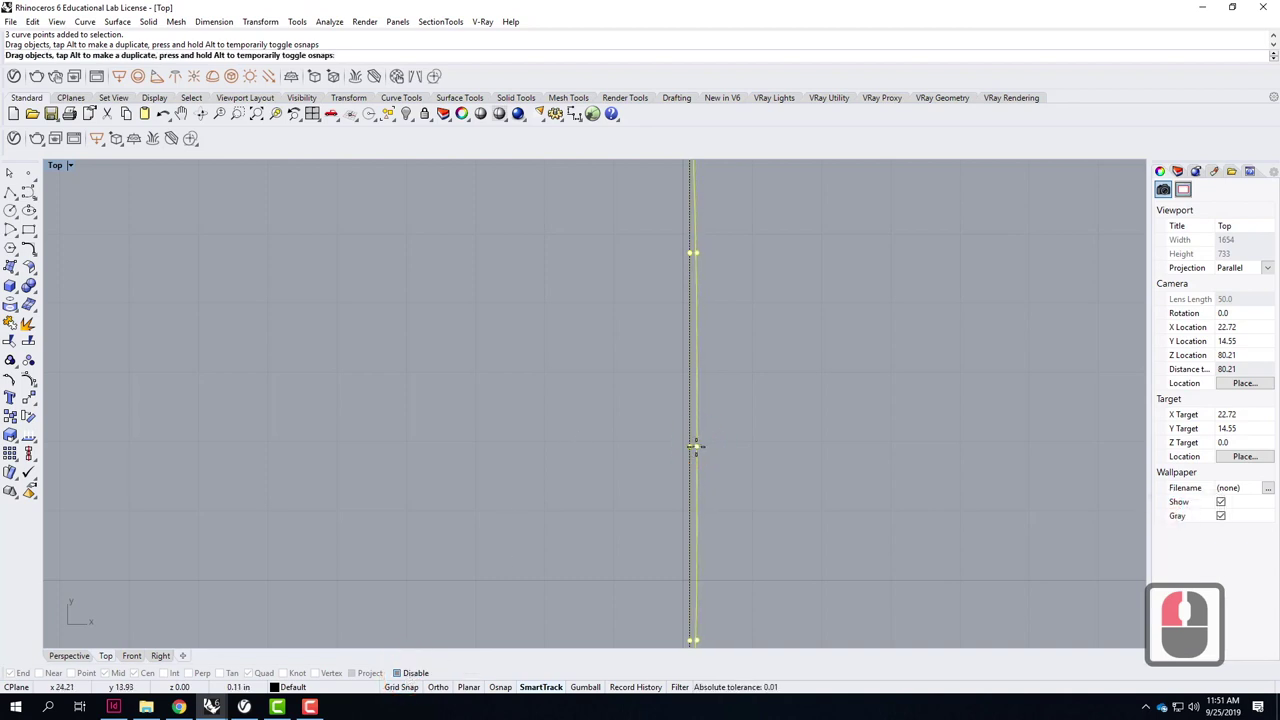
pyautogui.click(704, 449)
# Push the top edge's control points to give it a gentle wave with a dip in the middle.
pyautogui.middleClick(725, 478)
pyautogui.click(548, 301)
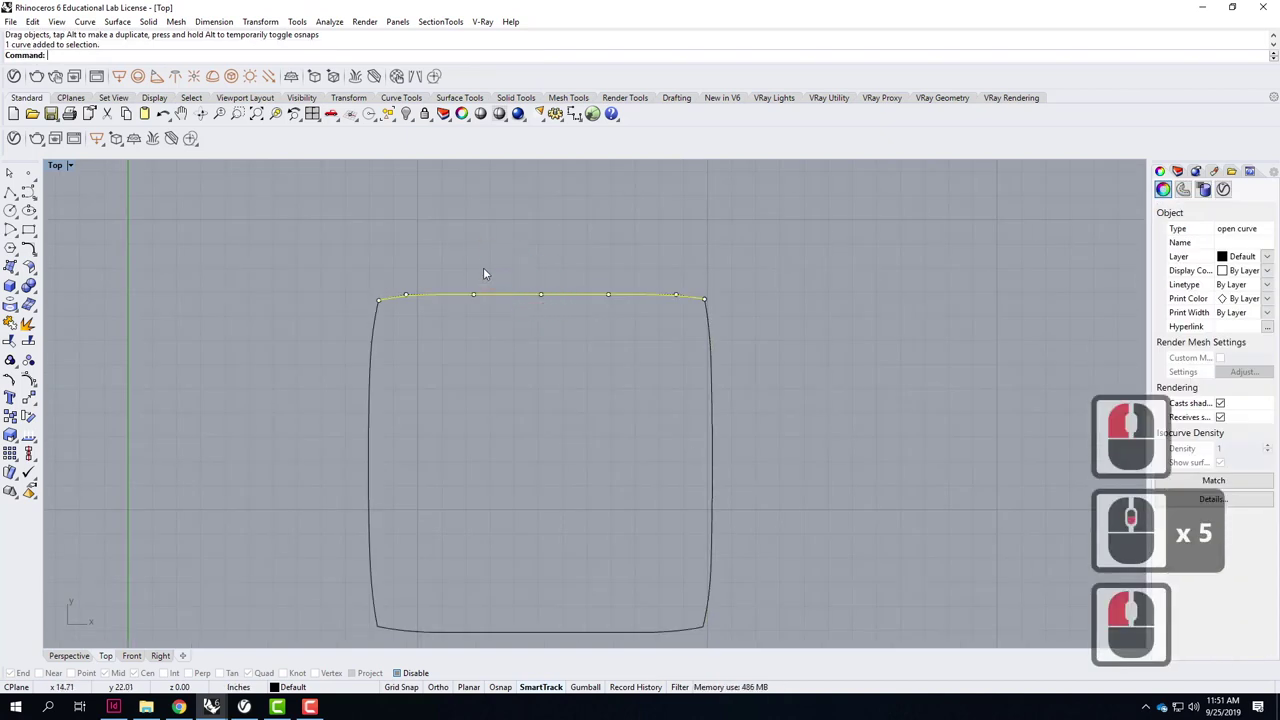
pyautogui.click(488, 275)
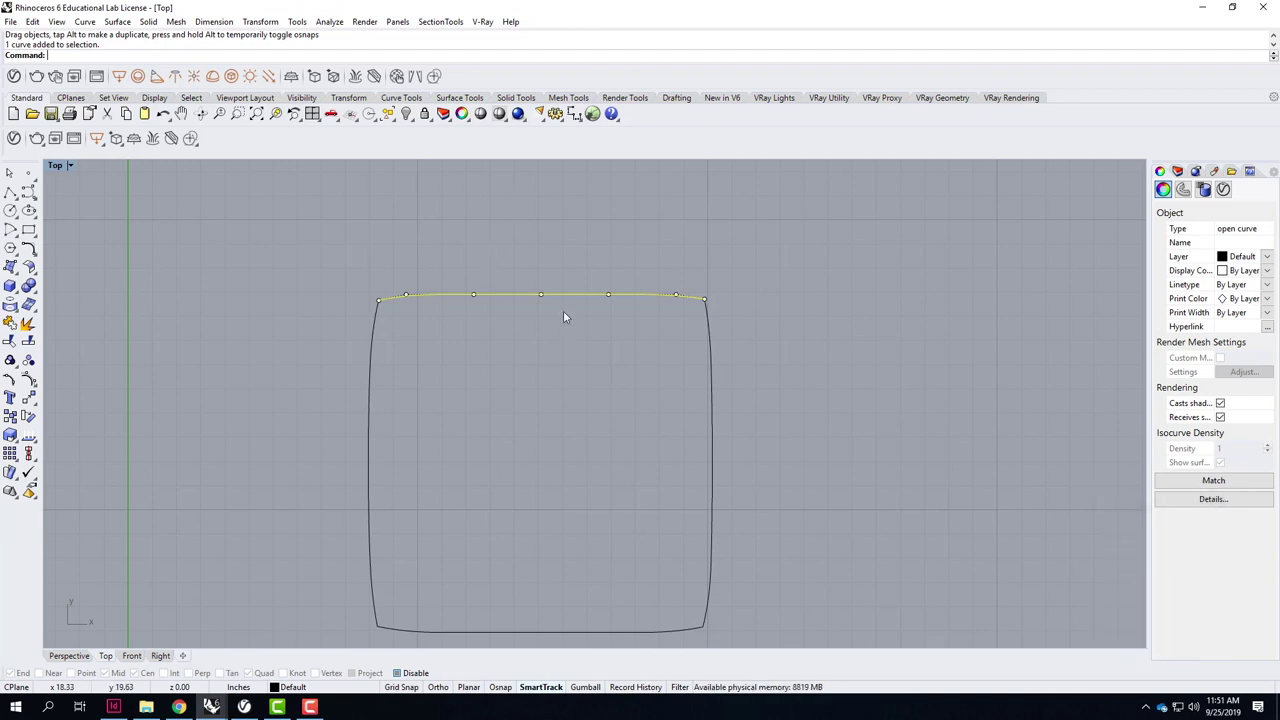
pyautogui.moveTo(585, 330); pyautogui.dragTo(612, 302)
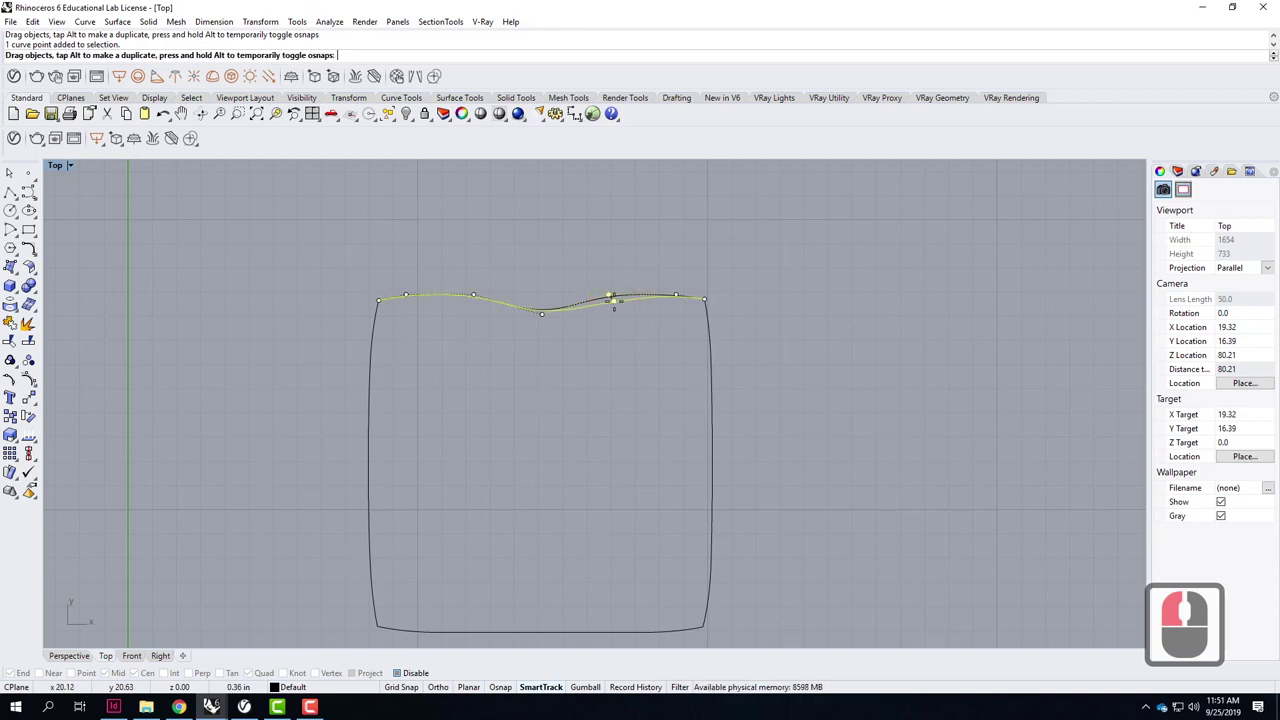
# Nudge the bottom edge's middle control points so the outline has a soft, uneven border.
pyautogui.click(612, 307)
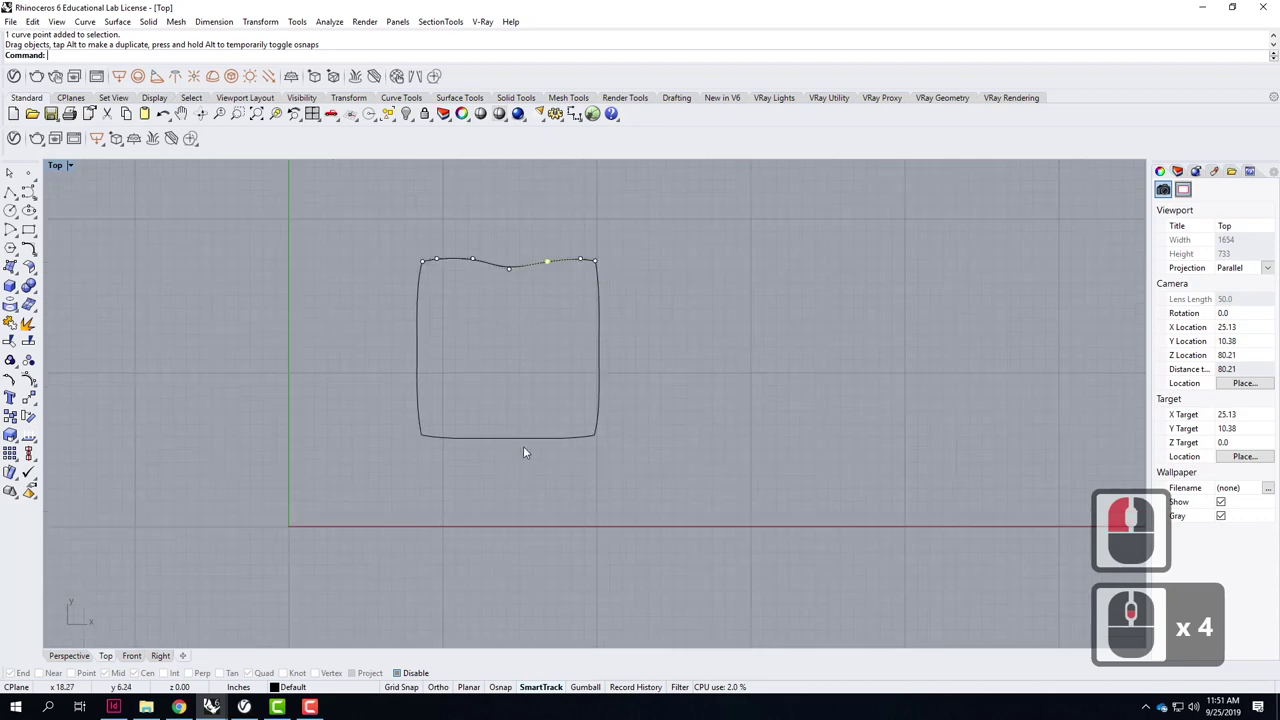
pyautogui.click(530, 429)
pyautogui.doubleClick(530, 433)
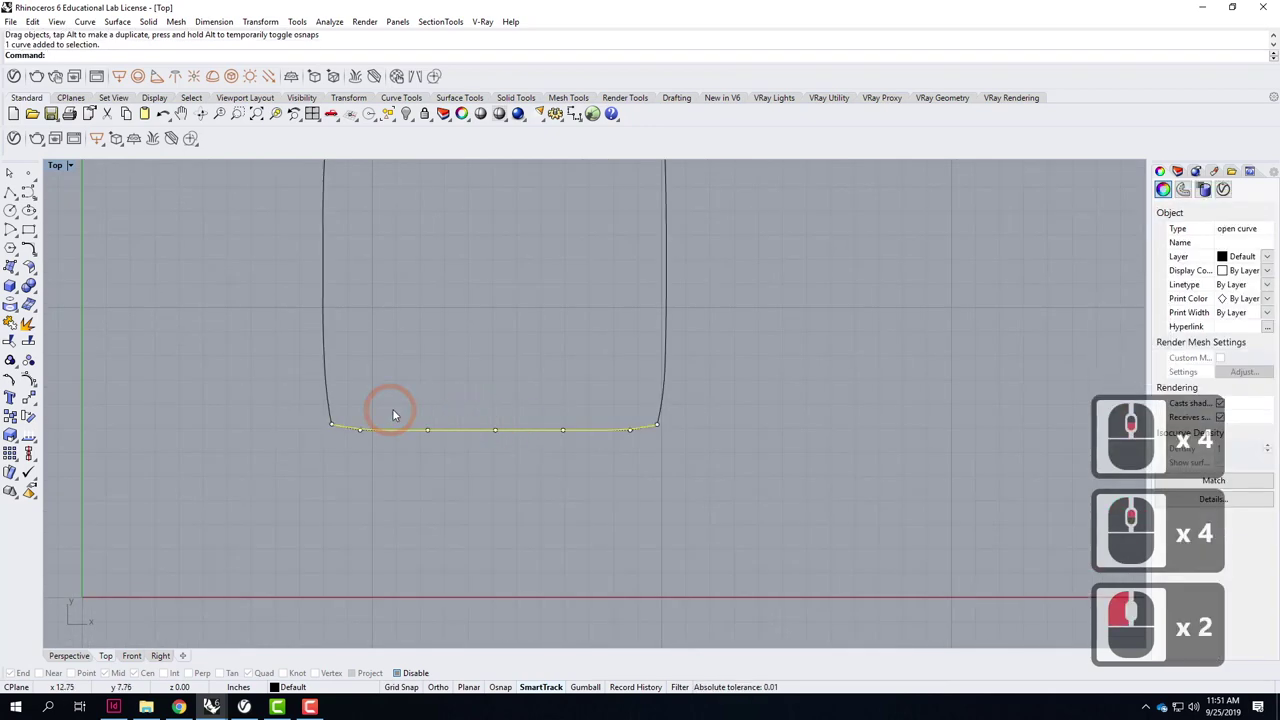
pyautogui.click(576, 445)
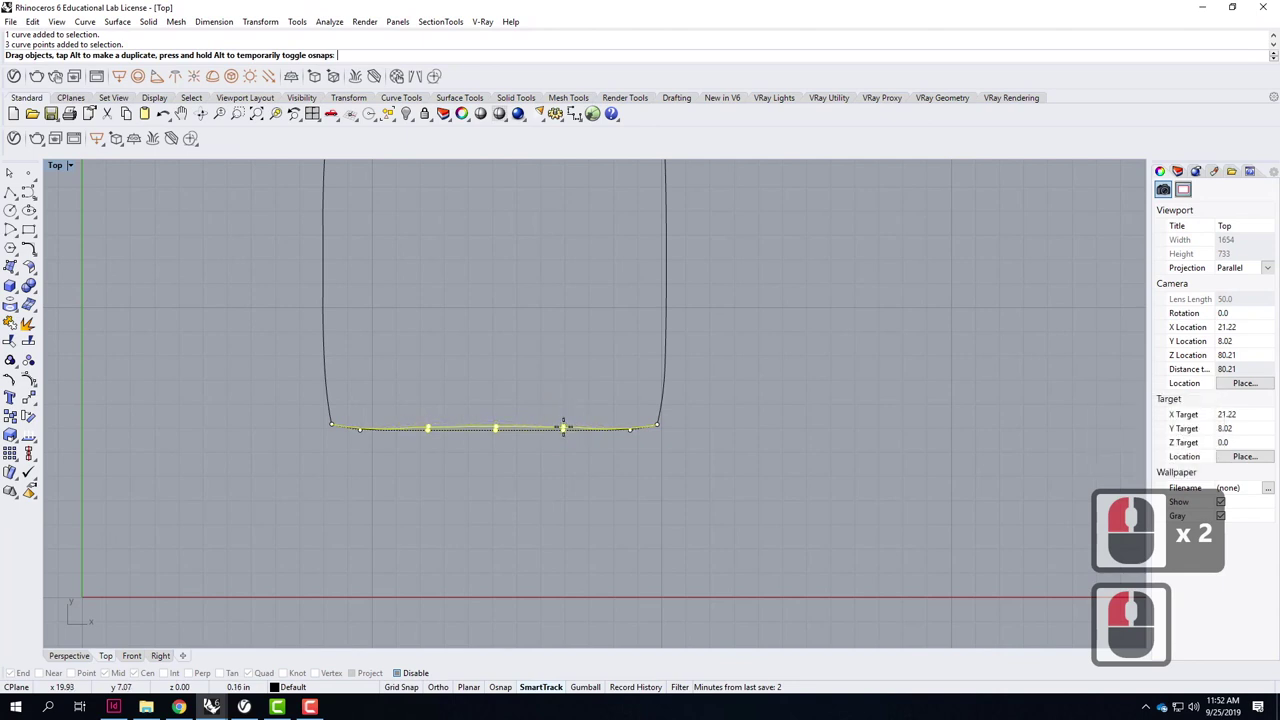
pyautogui.click(565, 427)
pyautogui.doubleClick(642, 397)
pyautogui.press('Escape')
pyautogui.press('Escape')
# Maximize the Perspective viewport to view the wavy outline.
pyautogui.click(66, 168)
pyautogui.middleClick(66, 168)
pyautogui.doubleClick(188, 231)
pyautogui.click(621, 171)
pyautogui.doubleClick(684, 243)
pyautogui.middleClick(582, 487)
pyautogui.middleClick(585, 480)
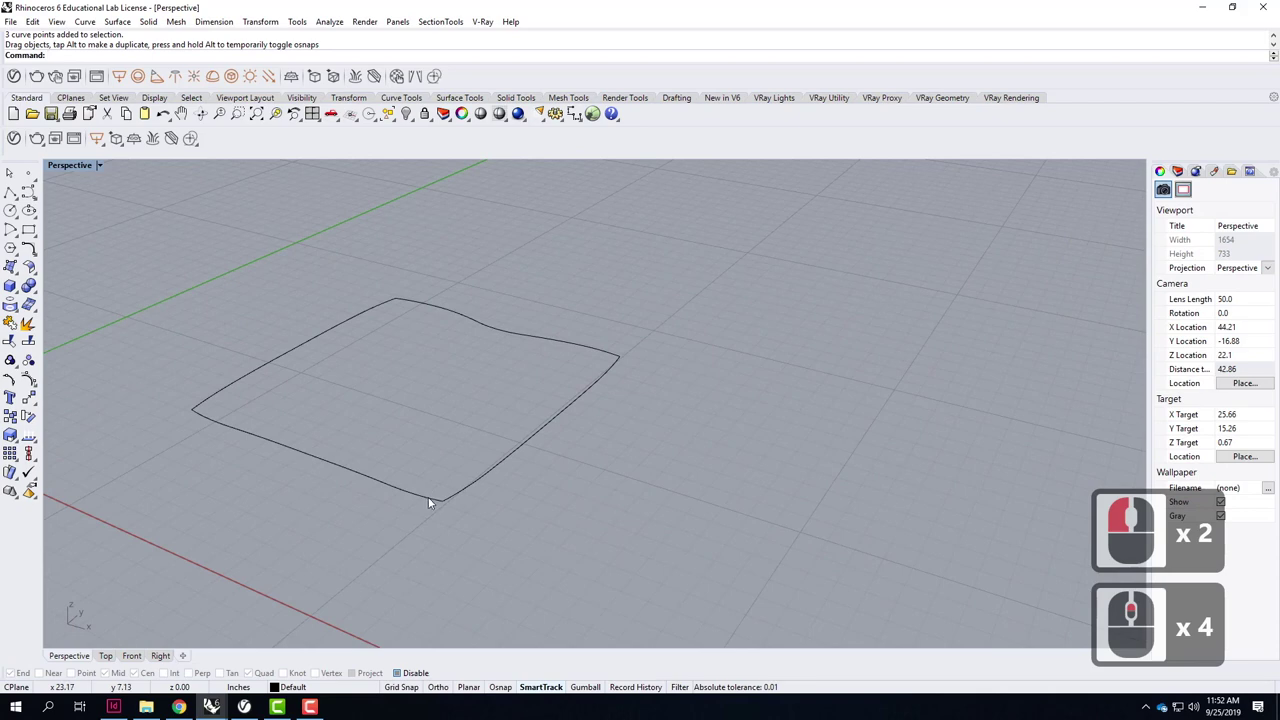
# Select all sides of the outline and start a vertical Copy of it.
pyautogui.click(432, 503)
pyautogui.click(385, 397)
pyautogui.click(101, 242)
pyautogui.write('copy')
pyautogui.press('Return')
pyautogui.press('Return')
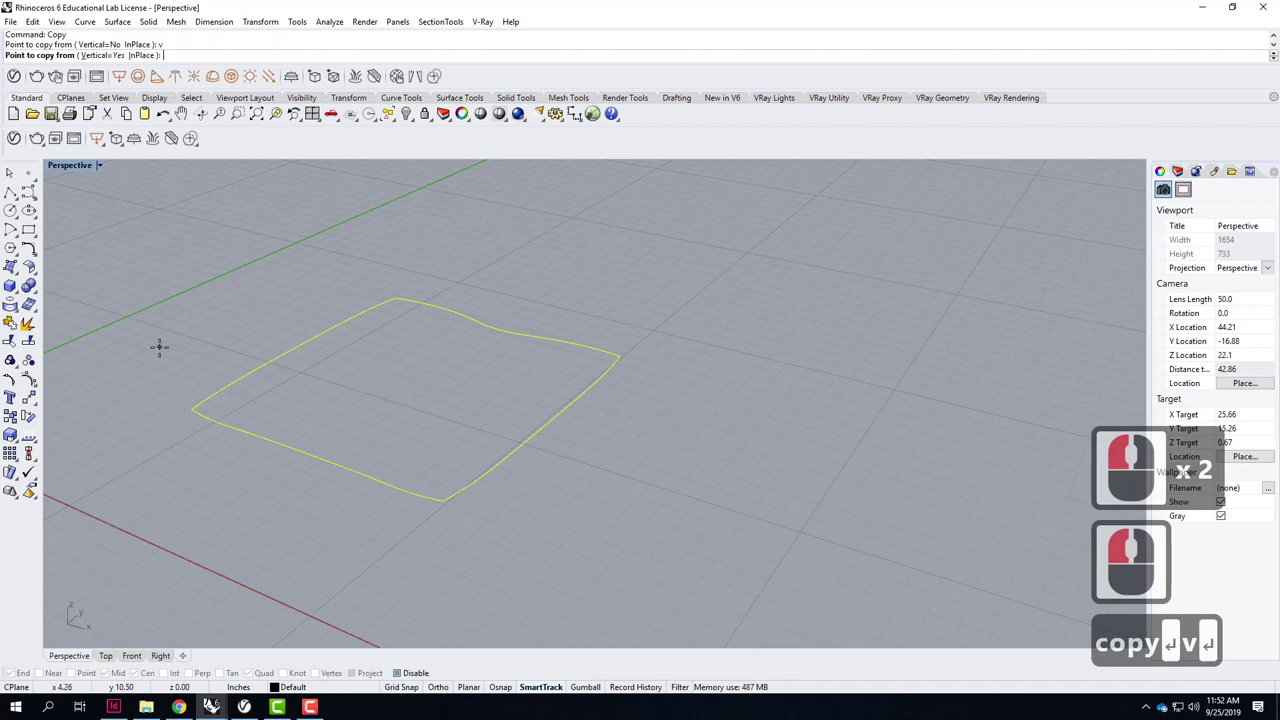
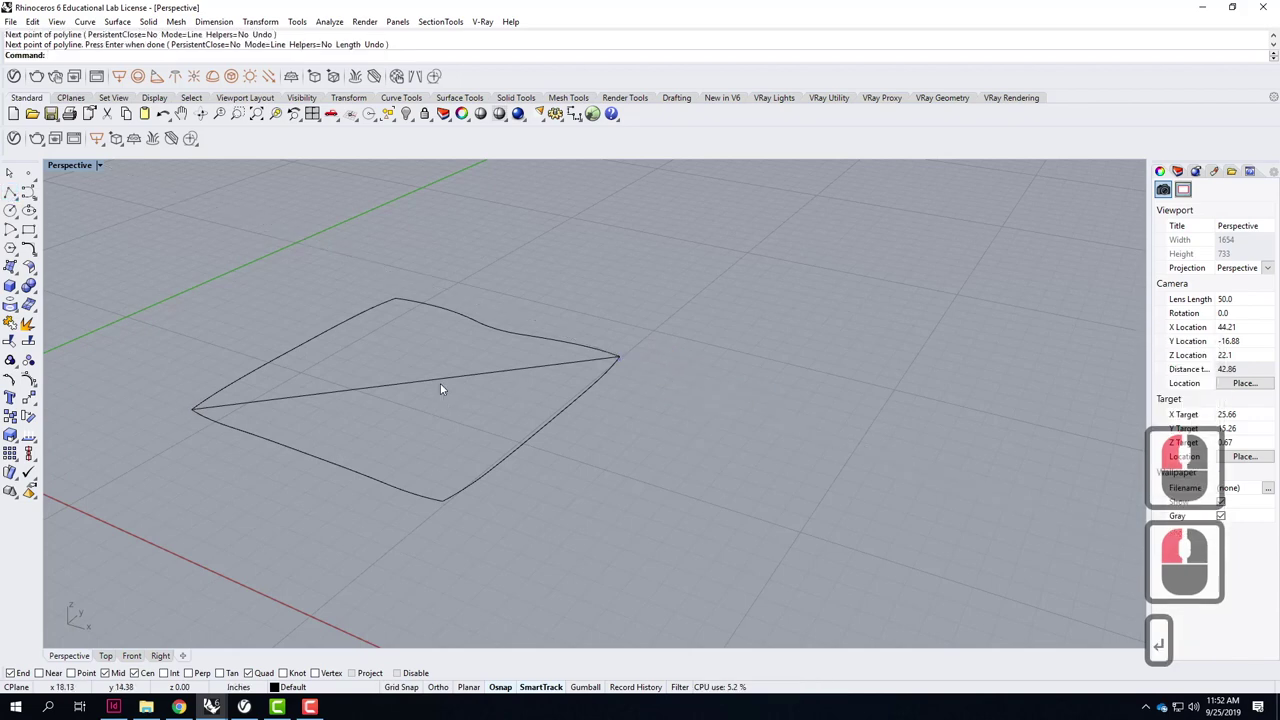
# Rebuild the diagonal line with the default settings to give it more control points.
pyautogui.click(464, 381)
pyautogui.write('re')
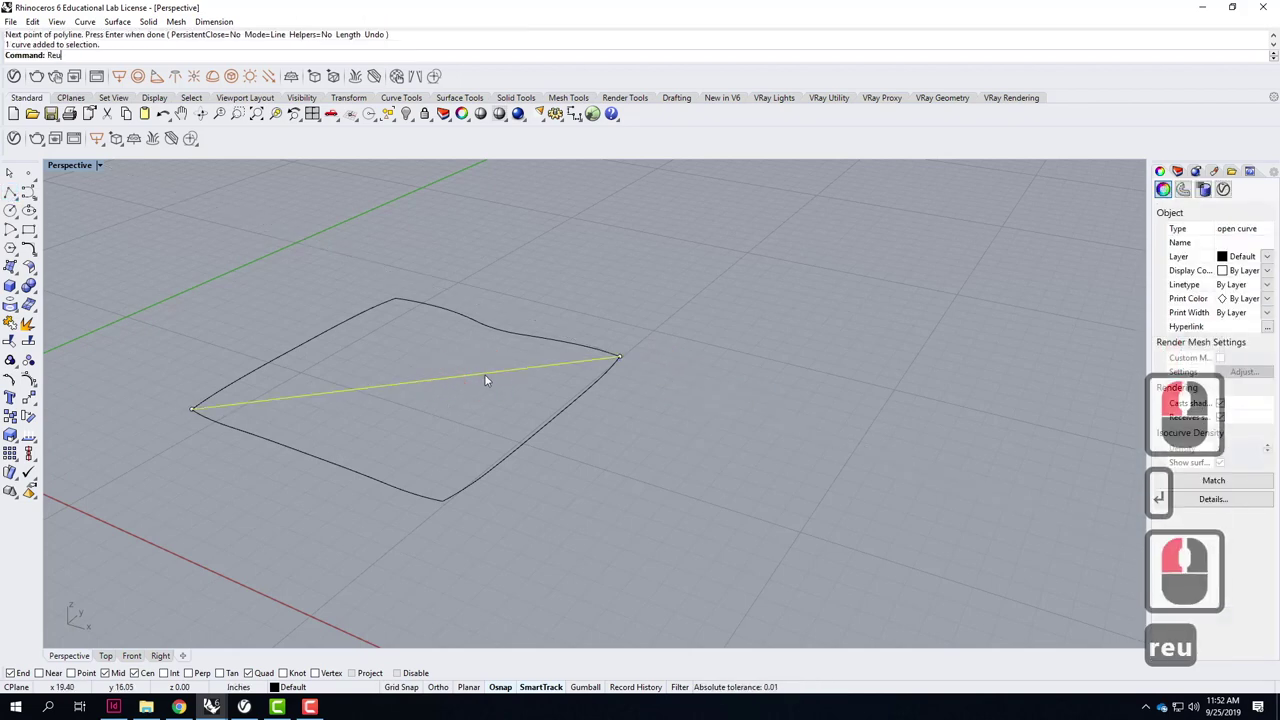
pyautogui.write('buil')
pyautogui.press('Return')
pyautogui.press('Return')
# Select the line's interior control points and move them vertically up into an arch.
pyautogui.click(279, 409)
pyautogui.click(400, 382)
pyautogui.click(486, 377)
pyautogui.doubleClick(577, 374)
pyautogui.doubleClick(591, 366)
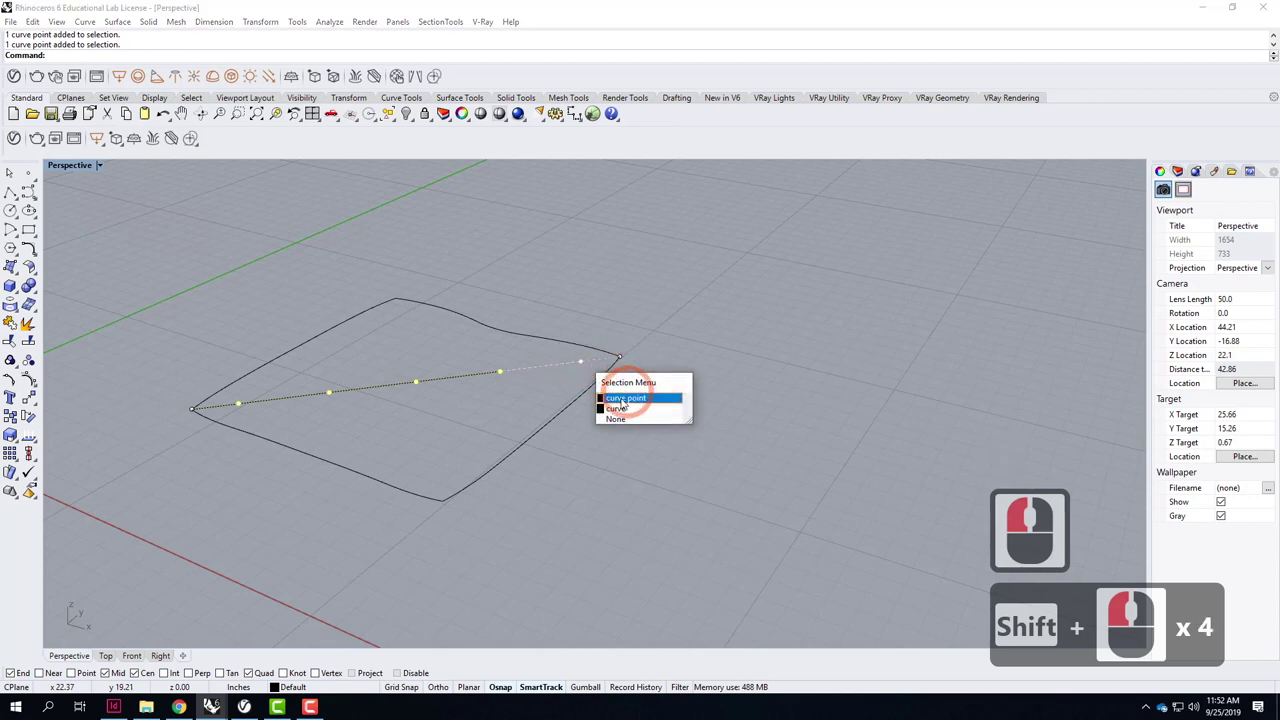
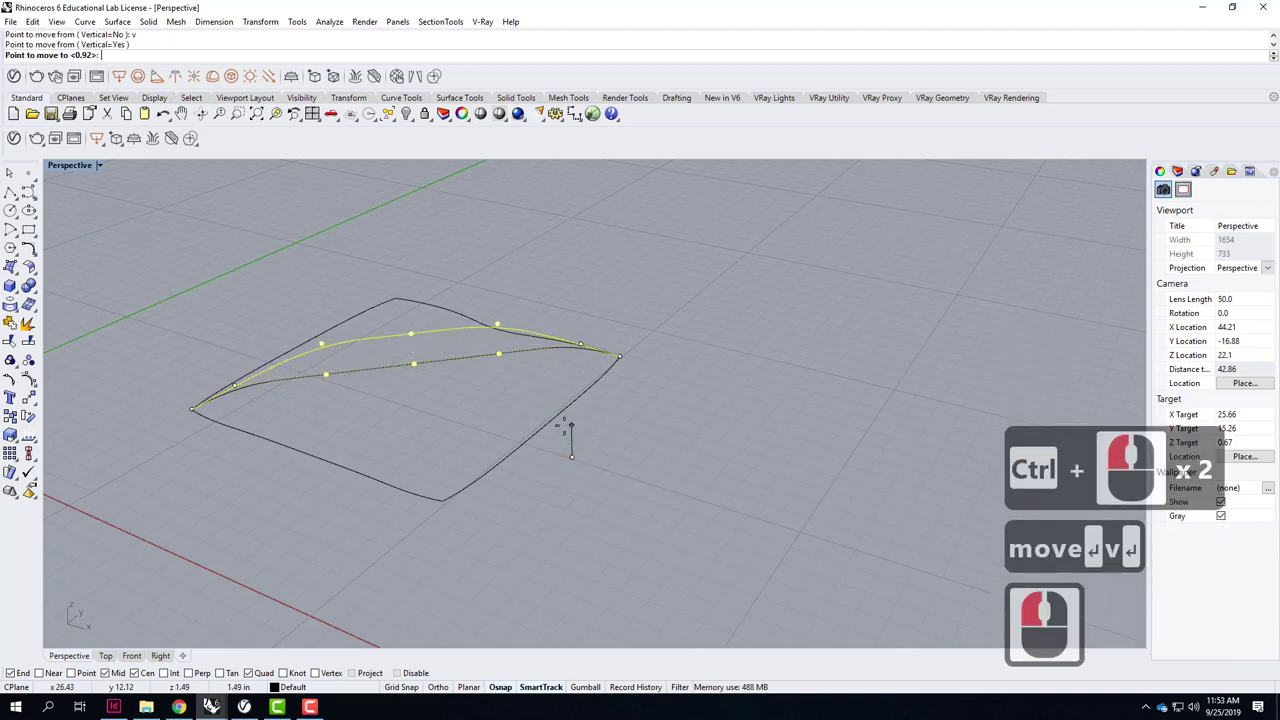
pyautogui.click(556, 423)
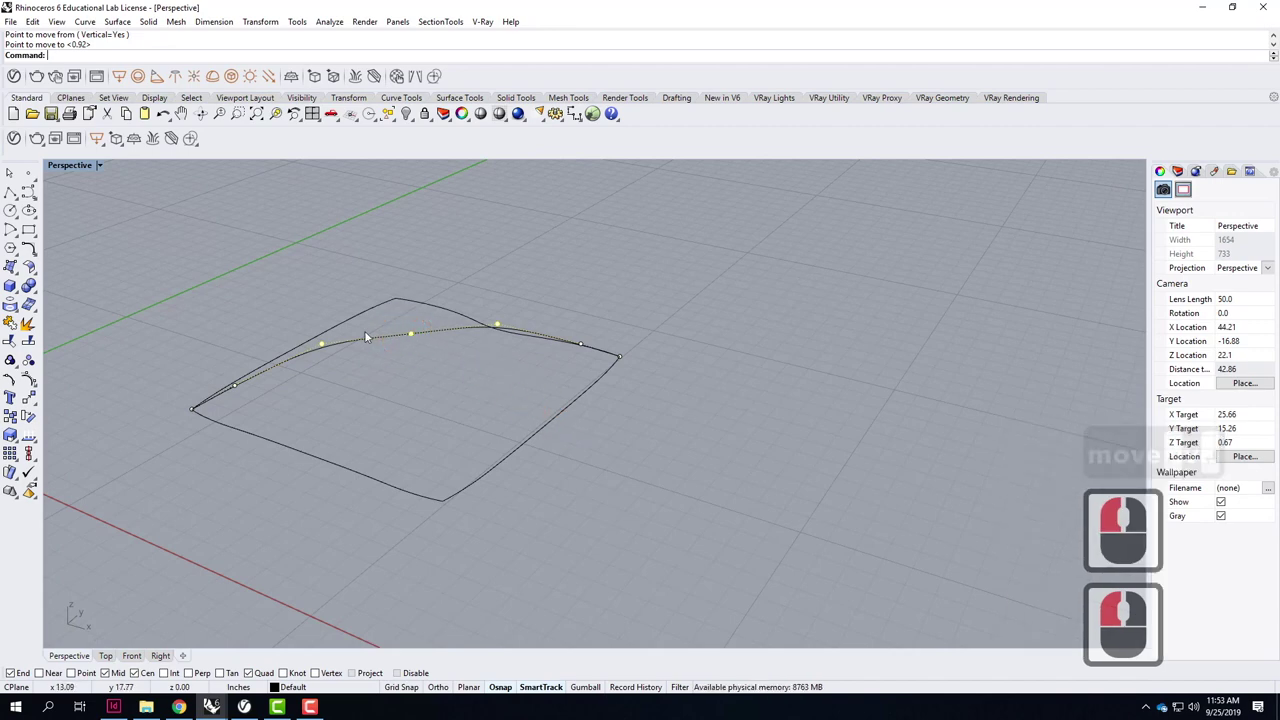
pyautogui.click(355, 343)
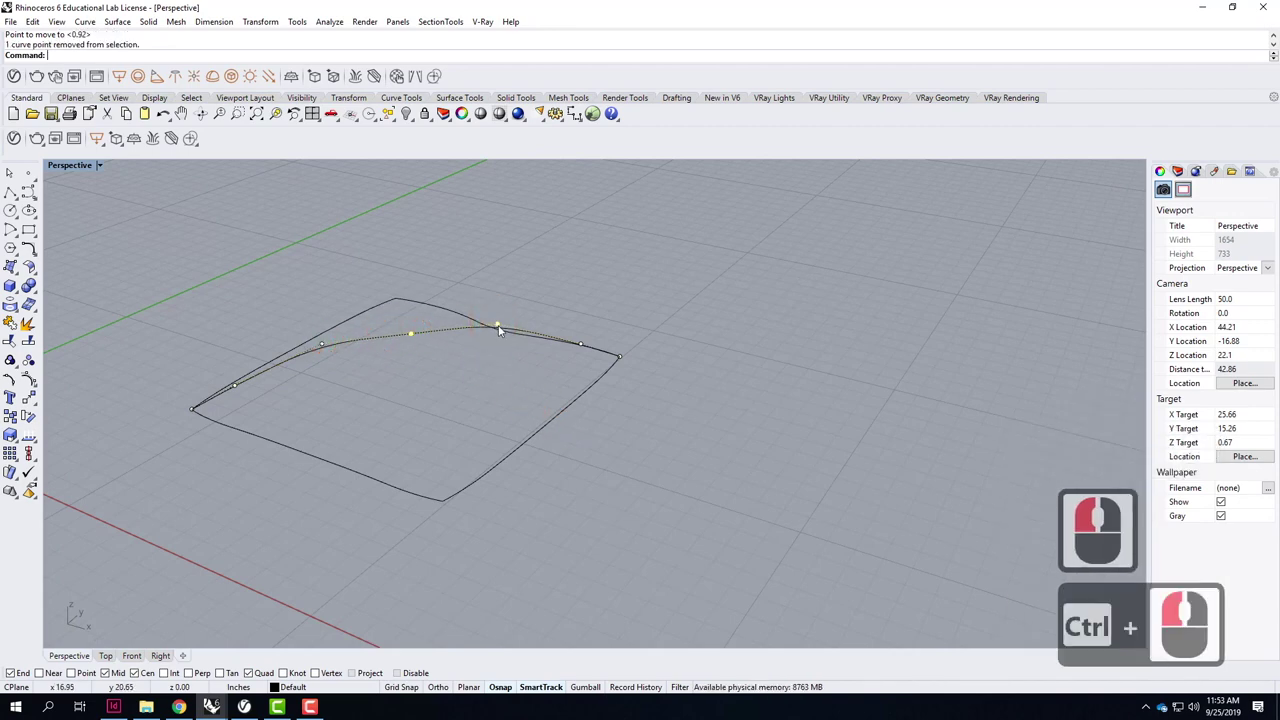
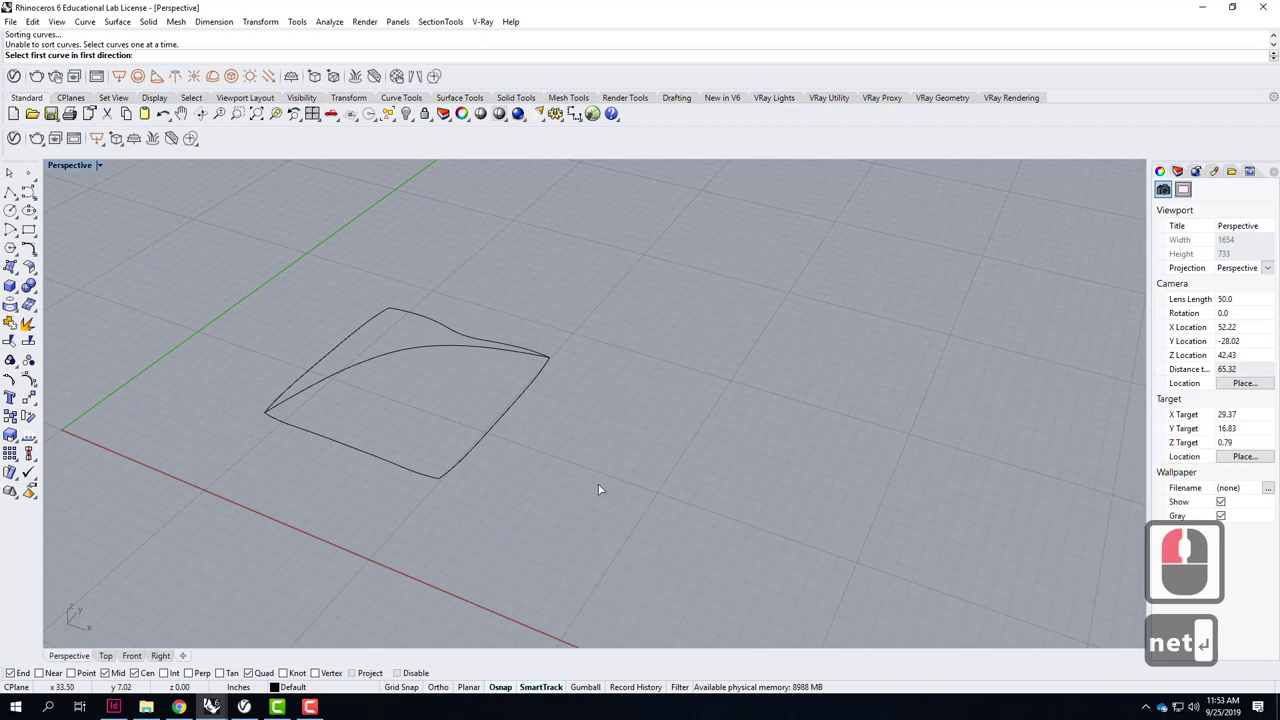
# Cancel the surface attempt and Join the top edge pieces into one whole side.
pyautogui.click(602, 490)
pyautogui.press('Escape')
pyautogui.press('Escape')
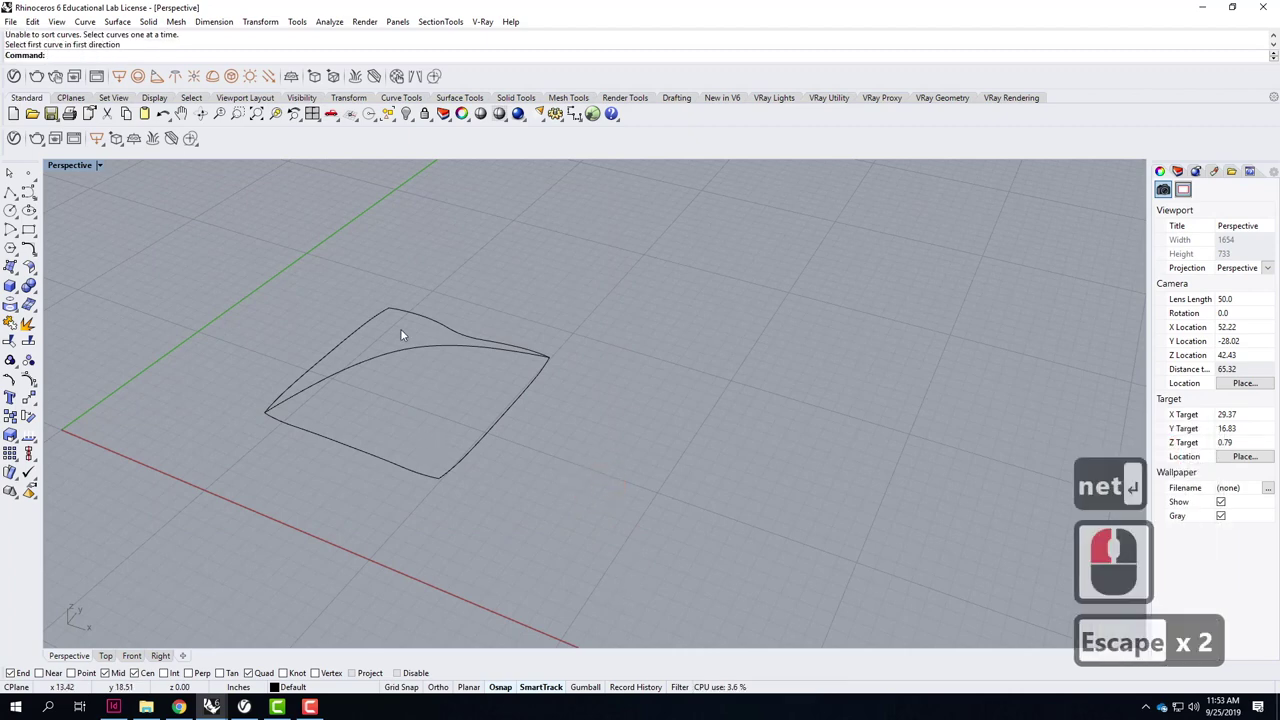
pyautogui.rightClick(397, 386)
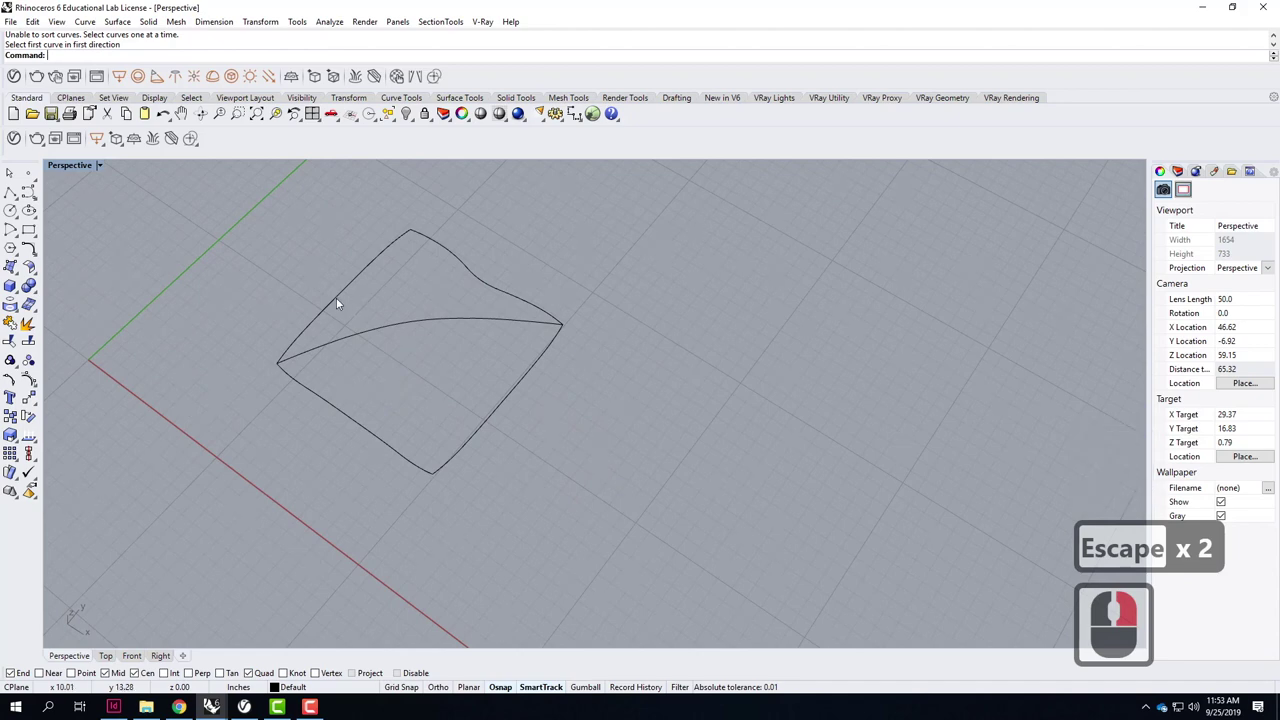
pyautogui.click(340, 304)
pyautogui.click(457, 259)
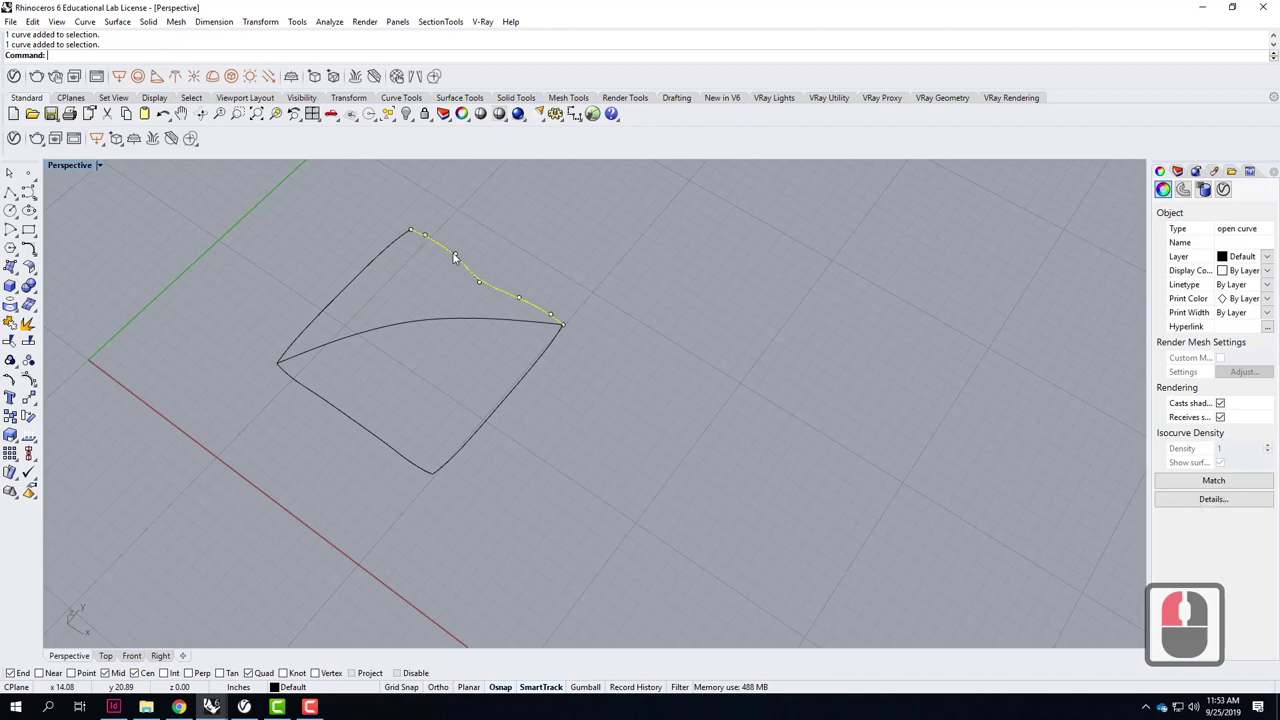
pyautogui.click(454, 238)
pyautogui.click(442, 249)
pyautogui.press('Caps_Lock')
pyautogui.press('Caps_Lock')
pyautogui.press('Caps_Lock')
pyautogui.click(413, 266)
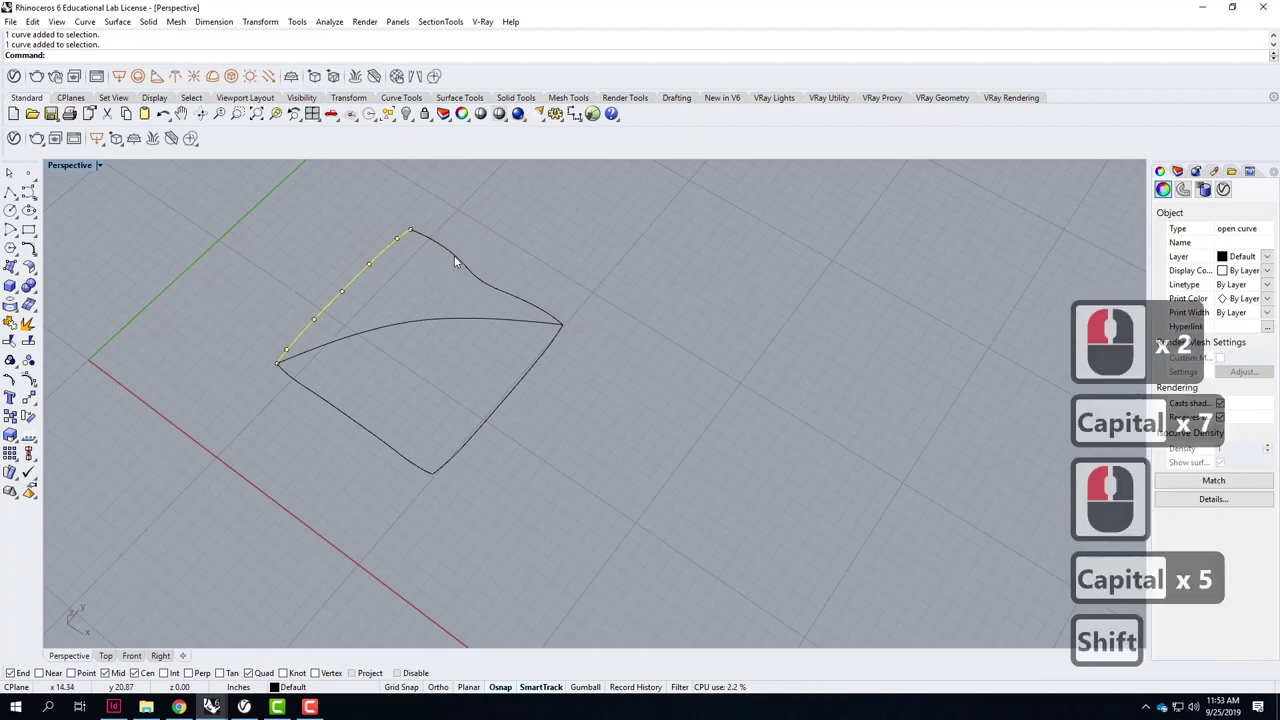
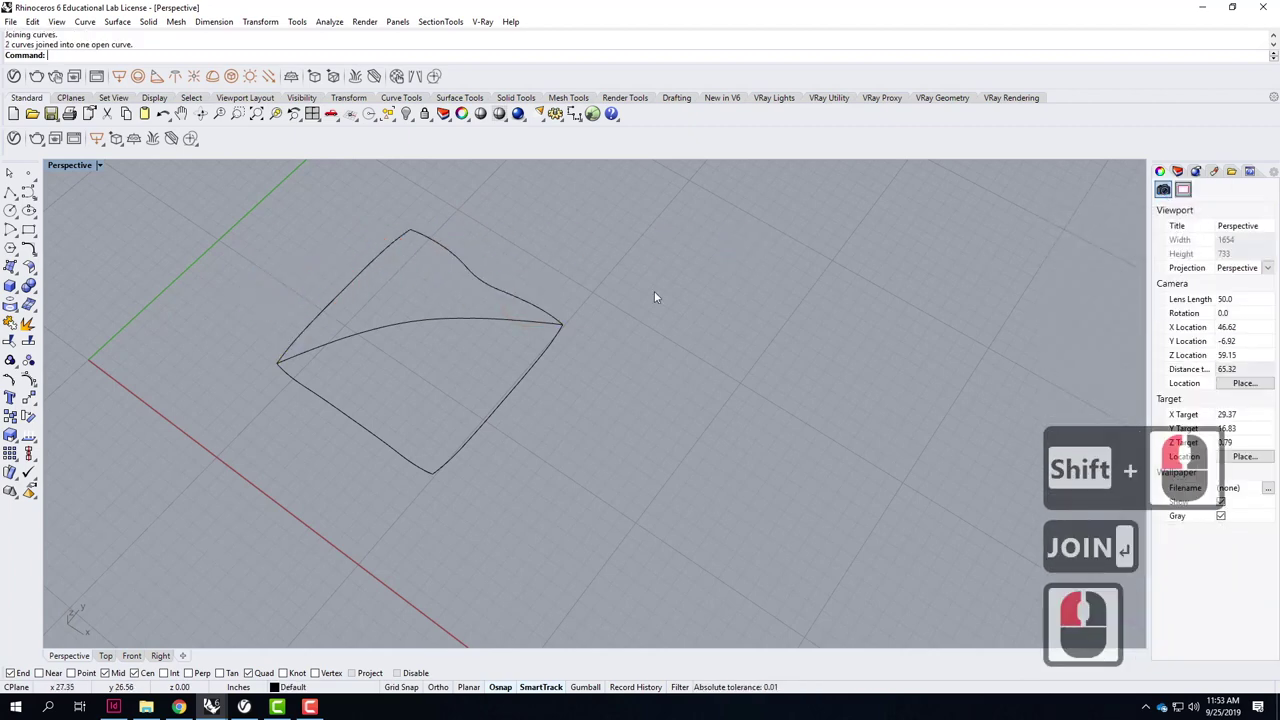
pyautogui.write('JOIN ↵')
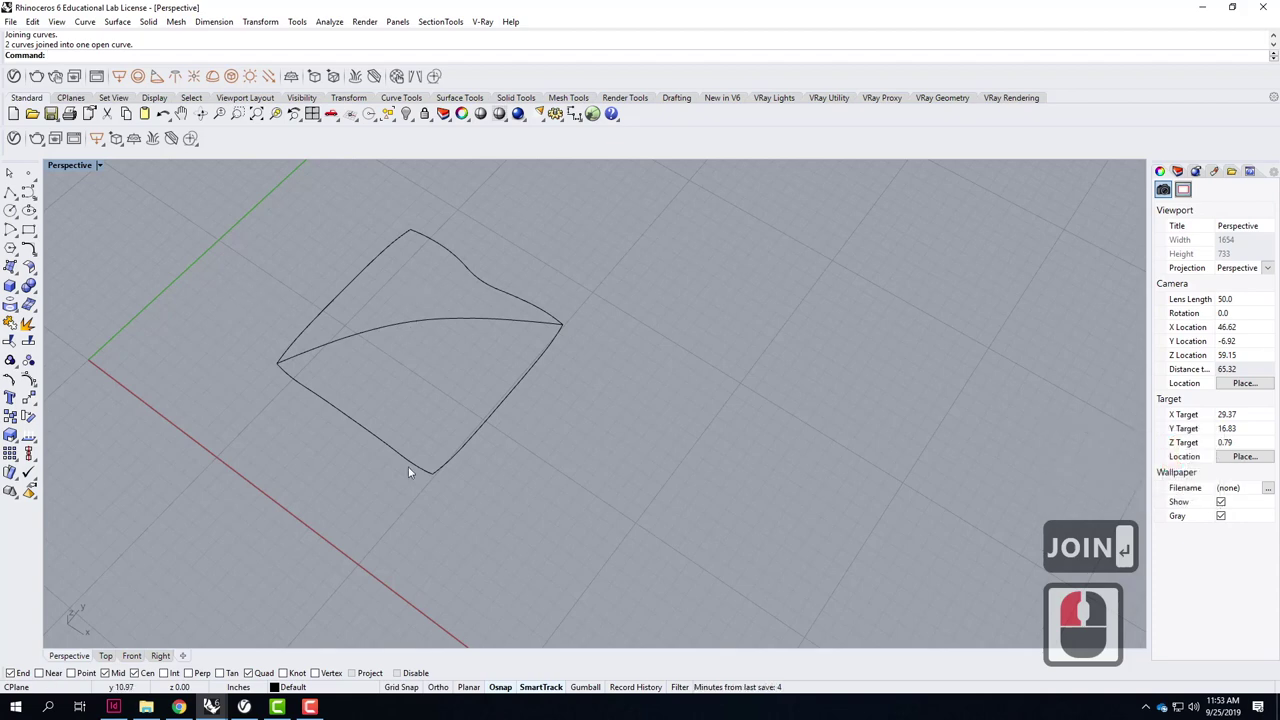
# Join the two bottom edge pieces into one side.
pyautogui.click(426, 447)
pyautogui.click(535, 429)
pyautogui.write('join')
pyautogui.press('Return')
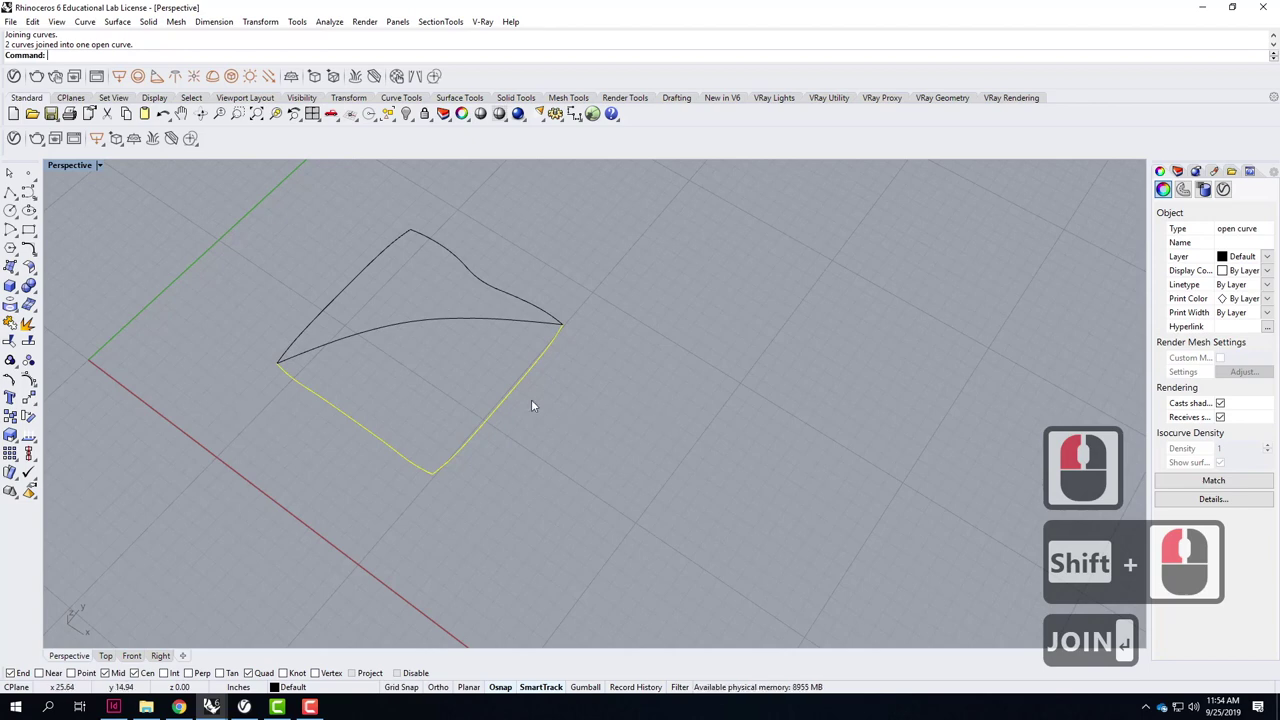
# Select the edge curves and the diagonal and start NetworkSrf on them.
pyautogui.click(586, 330)
pyautogui.click(457, 259)
pyautogui.click(473, 346)
pyautogui.click(486, 384)
pyautogui.doubleClick(521, 439)
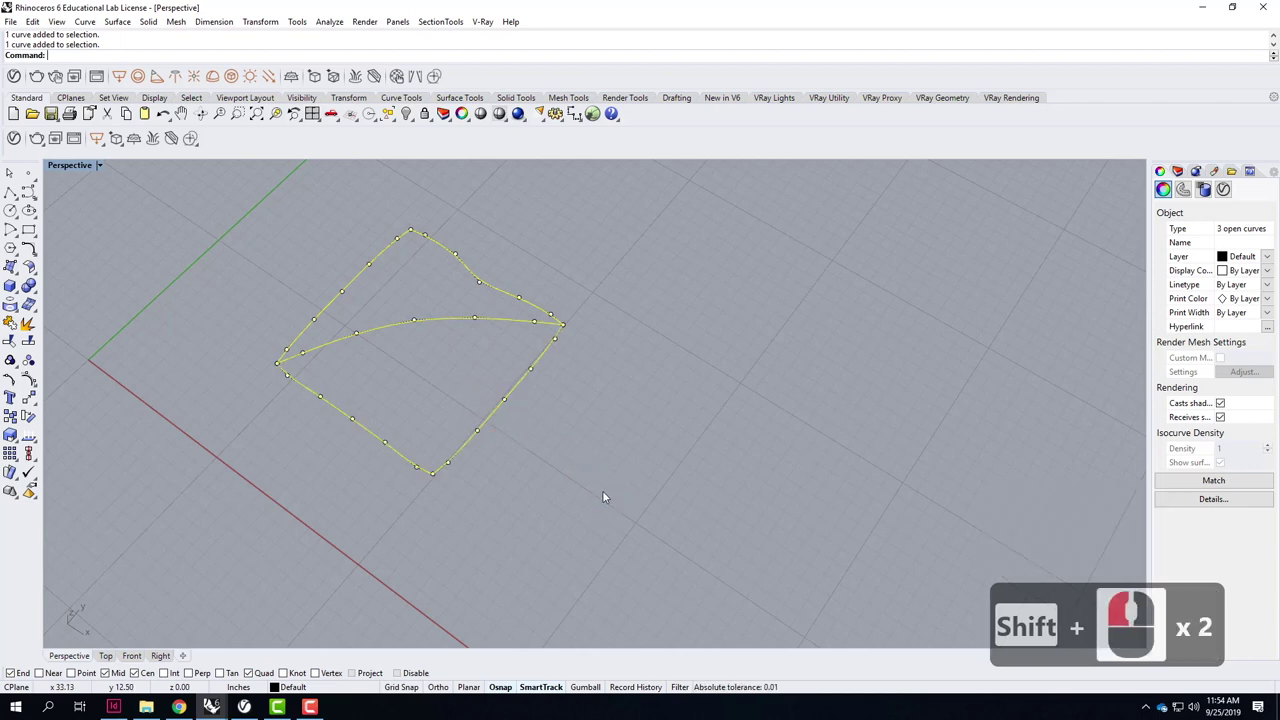
pyautogui.write('net')
pyautogui.press('Return')
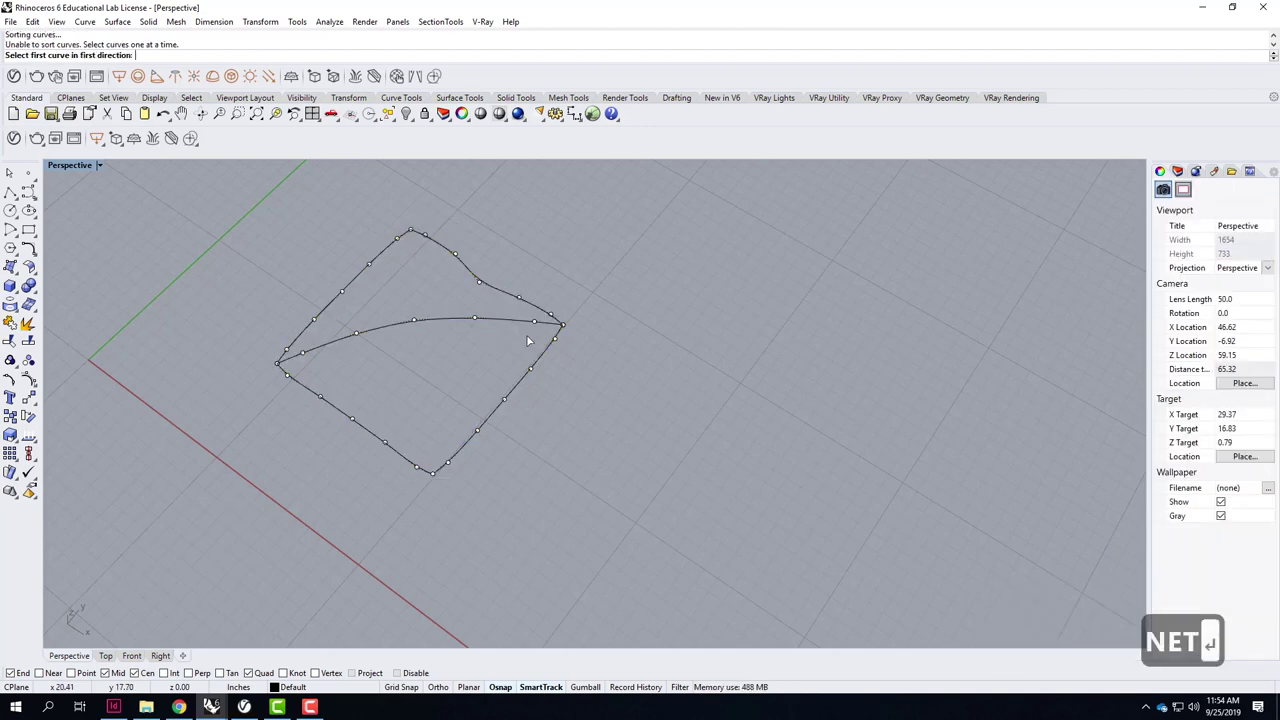
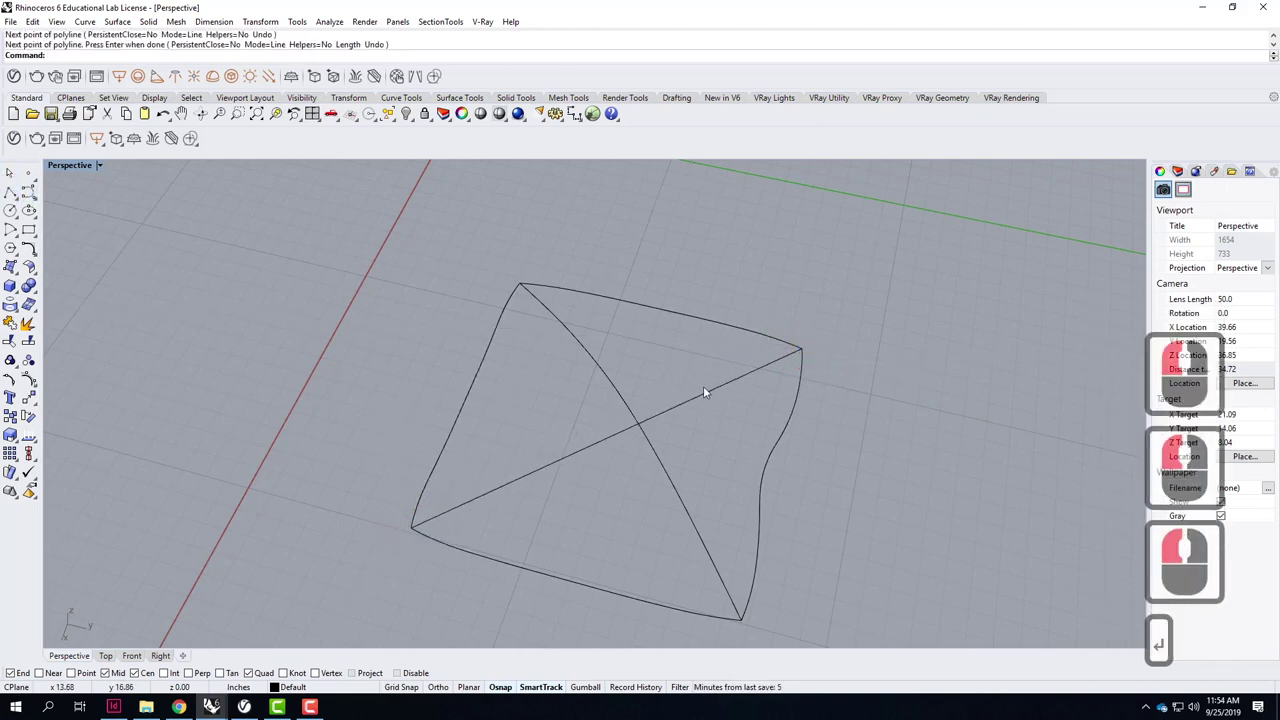
# Rebuild the straight second diagonal into a smooth curve.
pyautogui.click(738, 391)
pyautogui.write('re')
pyautogui.press('Return')
pyautogui.click(655, 415)
pyautogui.click(631, 465)
# Move the diagonal's middle control point vertically upward so it arches as a second crossing curve.
pyautogui.write('move')
pyautogui.press('Return')
pyautogui.write('v')
pyautogui.press('Return')
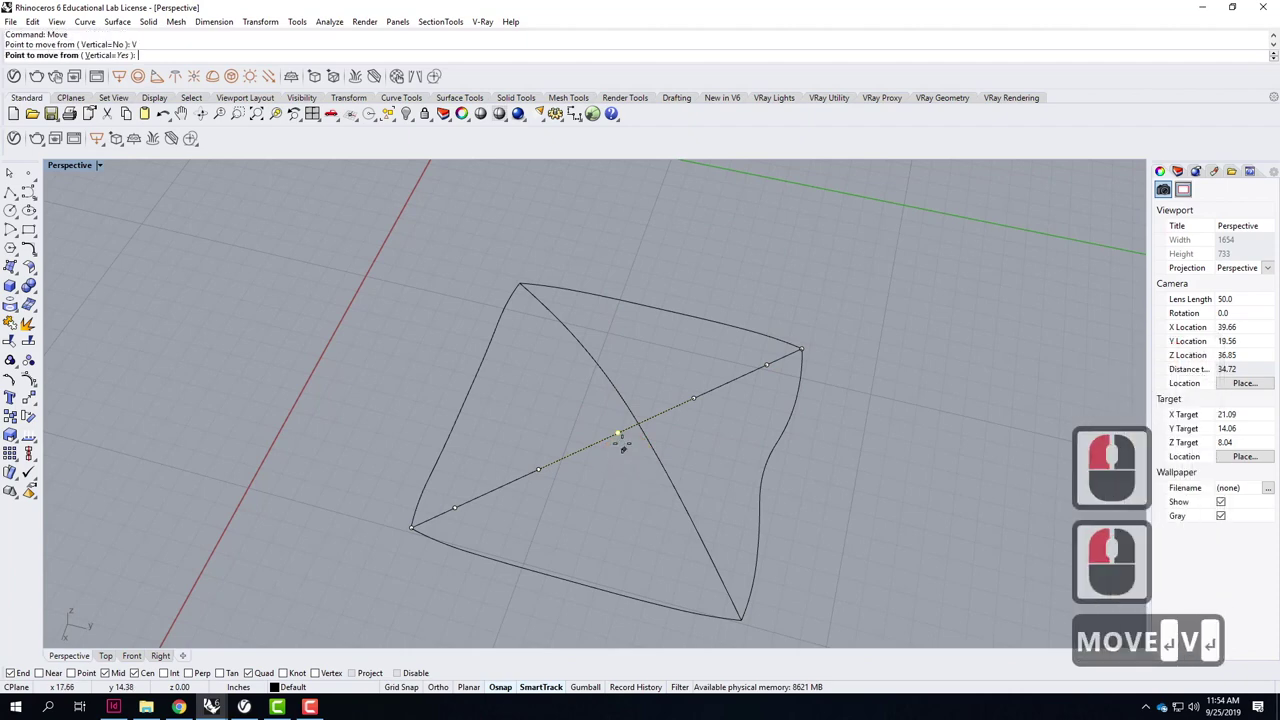
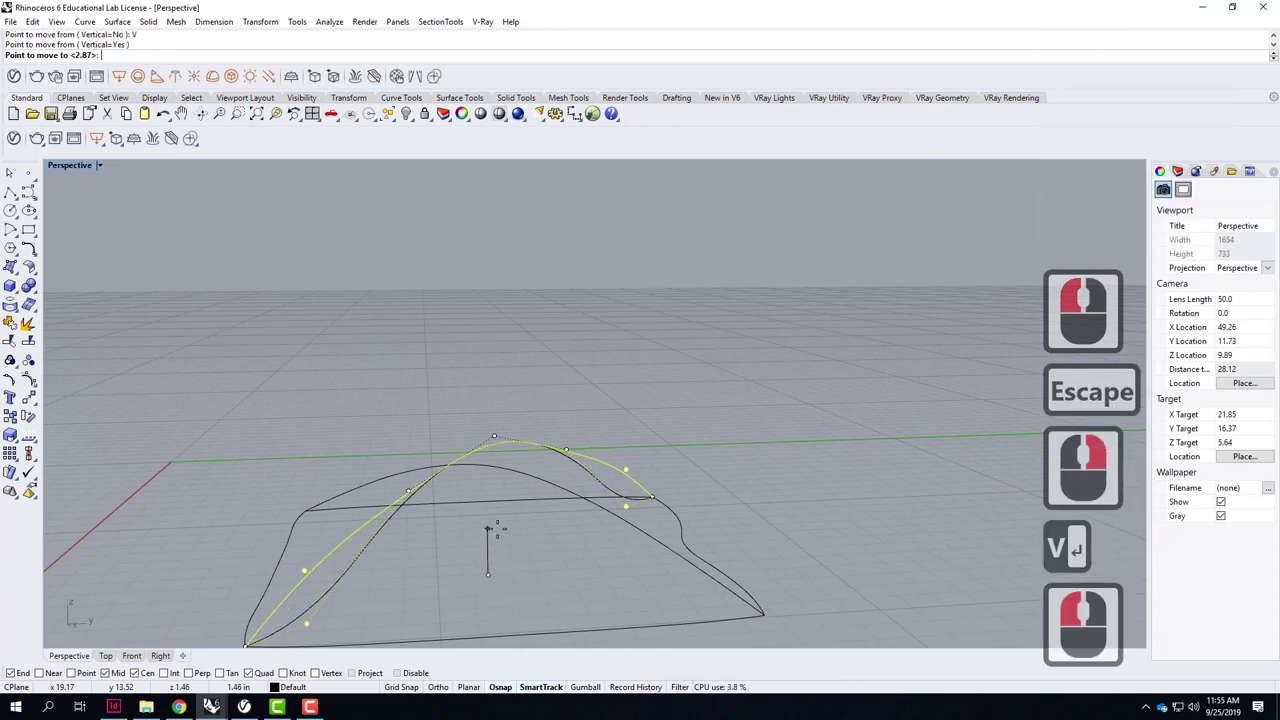
pyautogui.press('v')
pyautogui.click(499, 535)
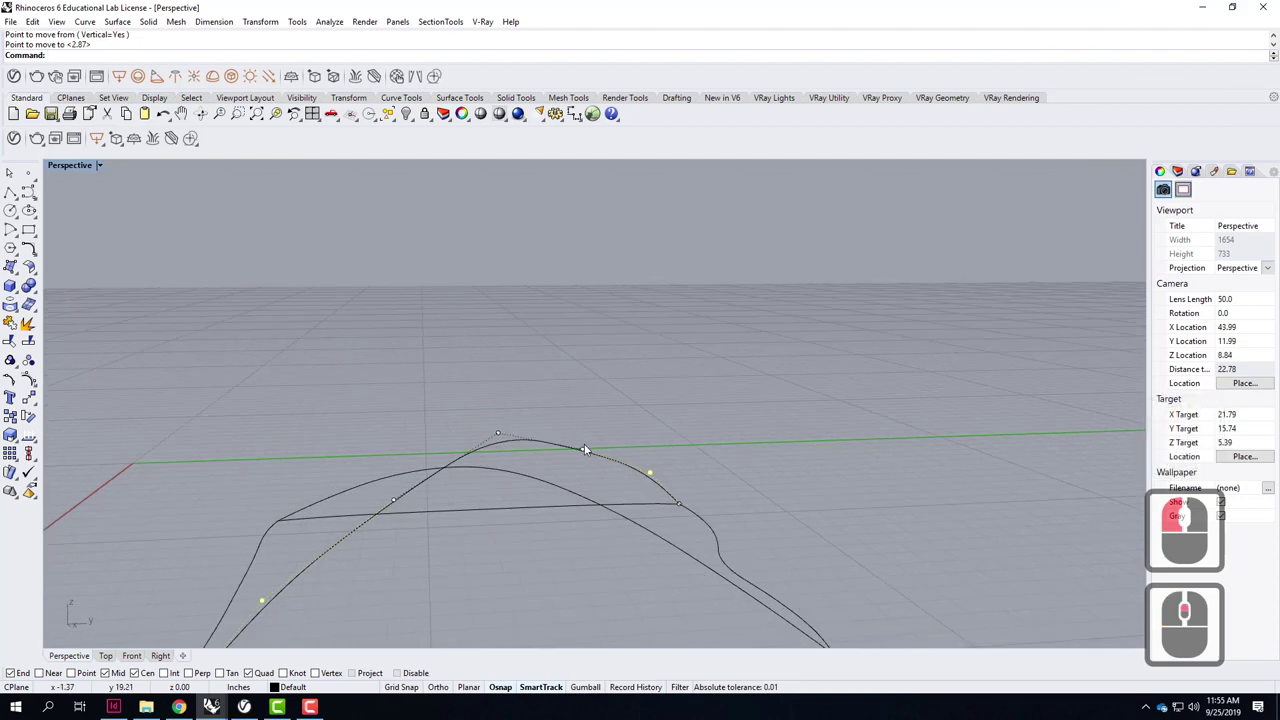
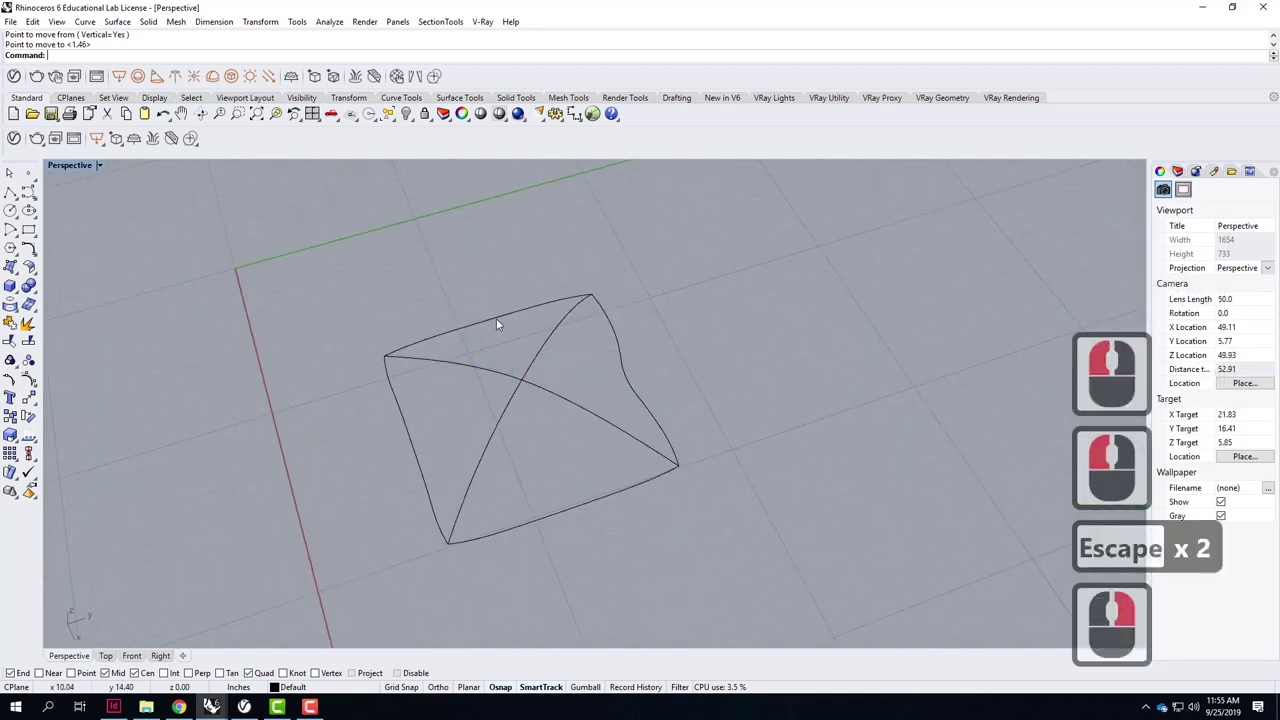
pyautogui.click(500, 325)
# Select the four edges and both arched diagonals and create a NetworkSrf with default settings.
pyautogui.click(508, 381)
pyautogui.doubleClick(410, 439)
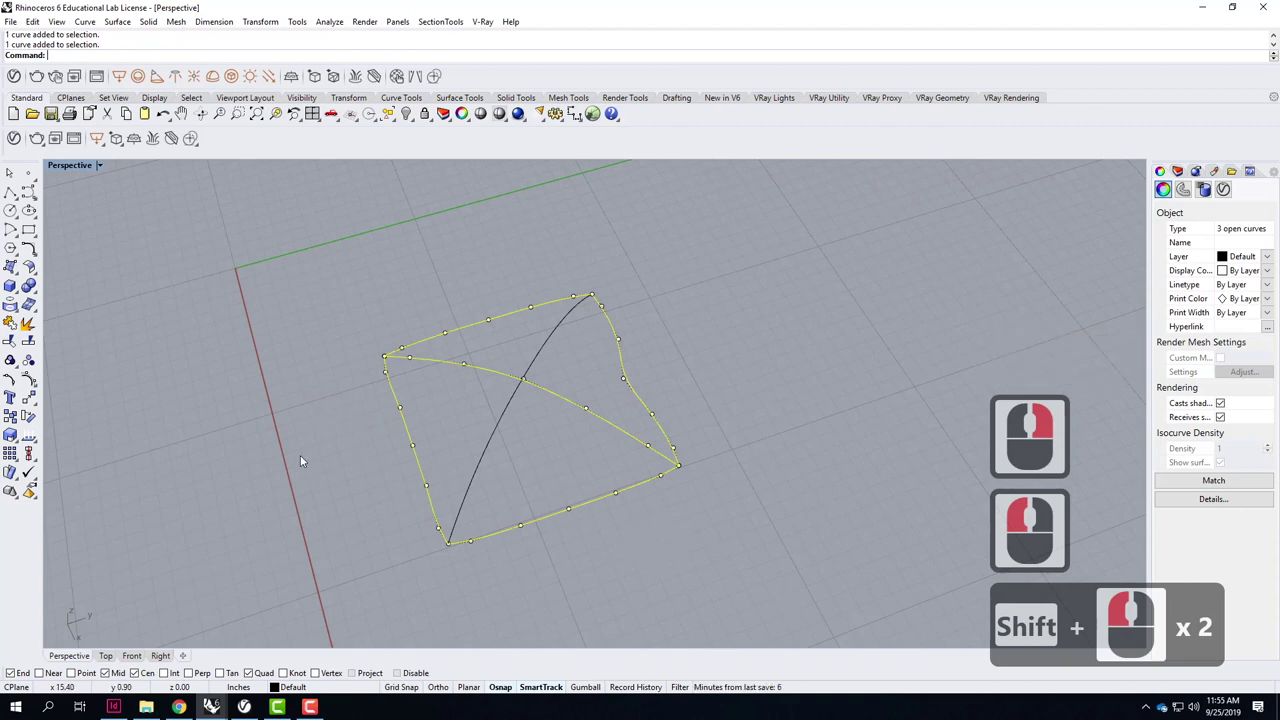
pyautogui.doubleClick(493, 444)
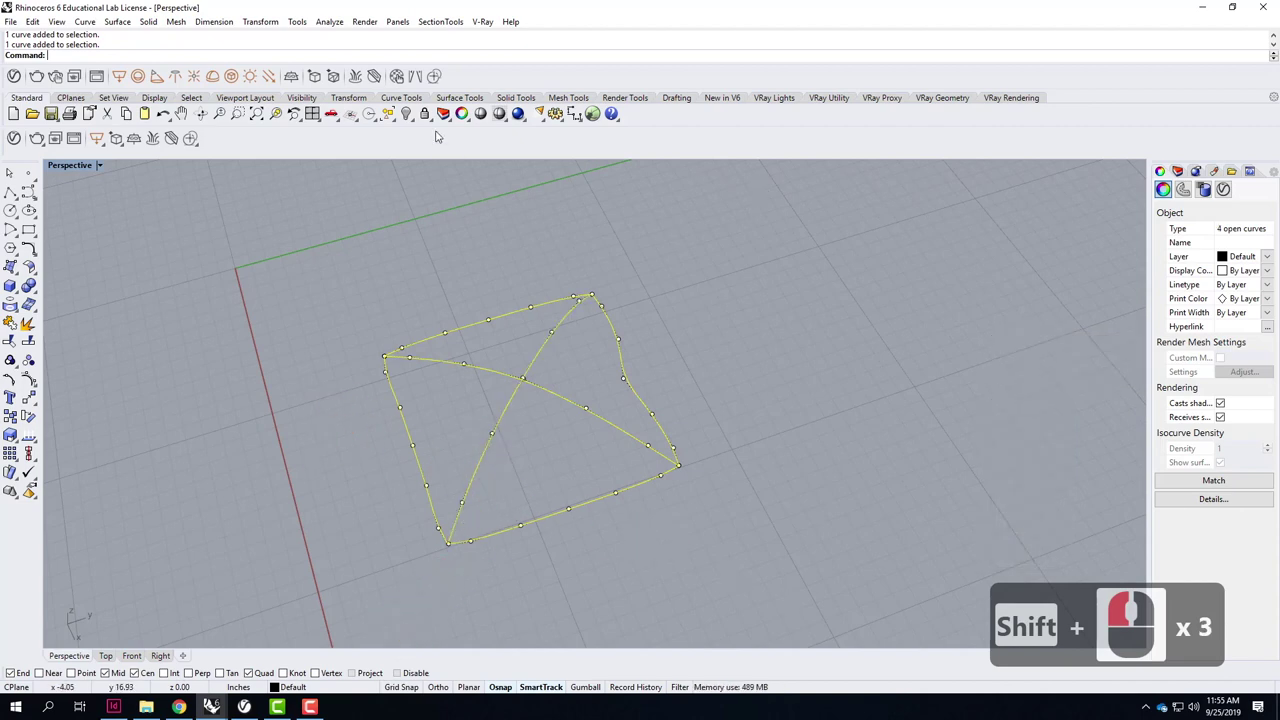
pyautogui.write('net')
pyautogui.press('Return')
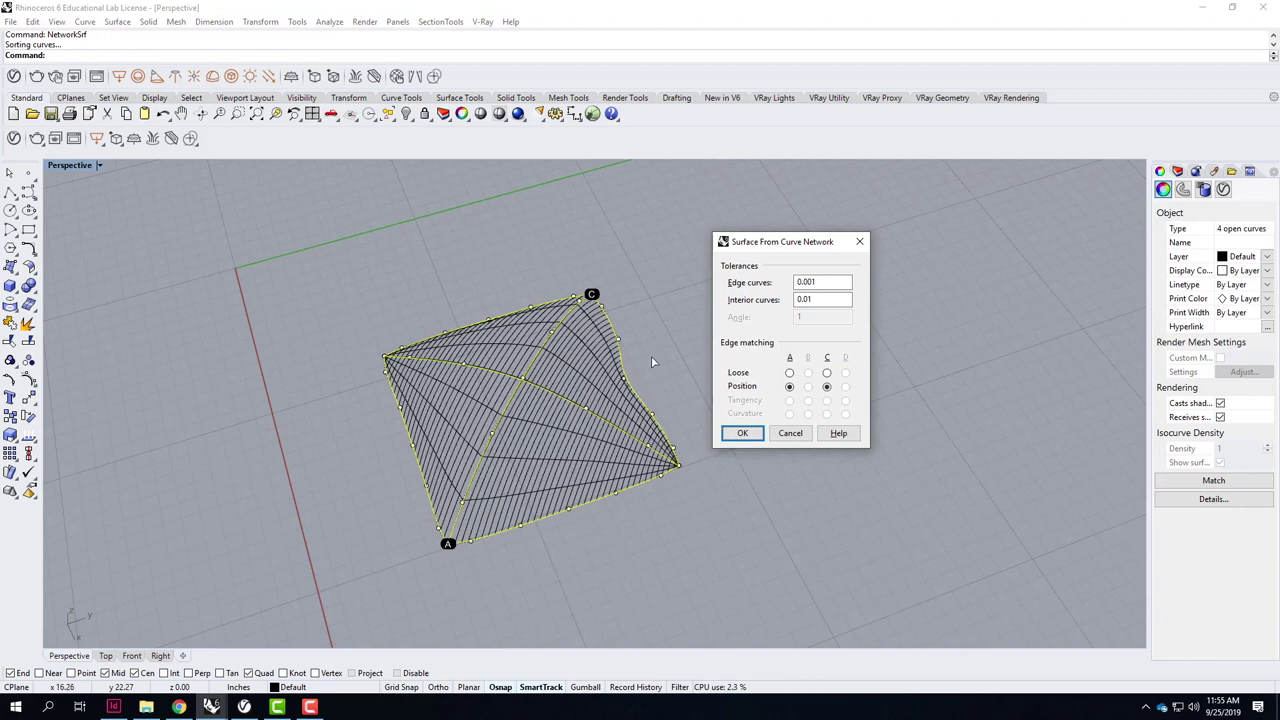
pyautogui.click(737, 446)
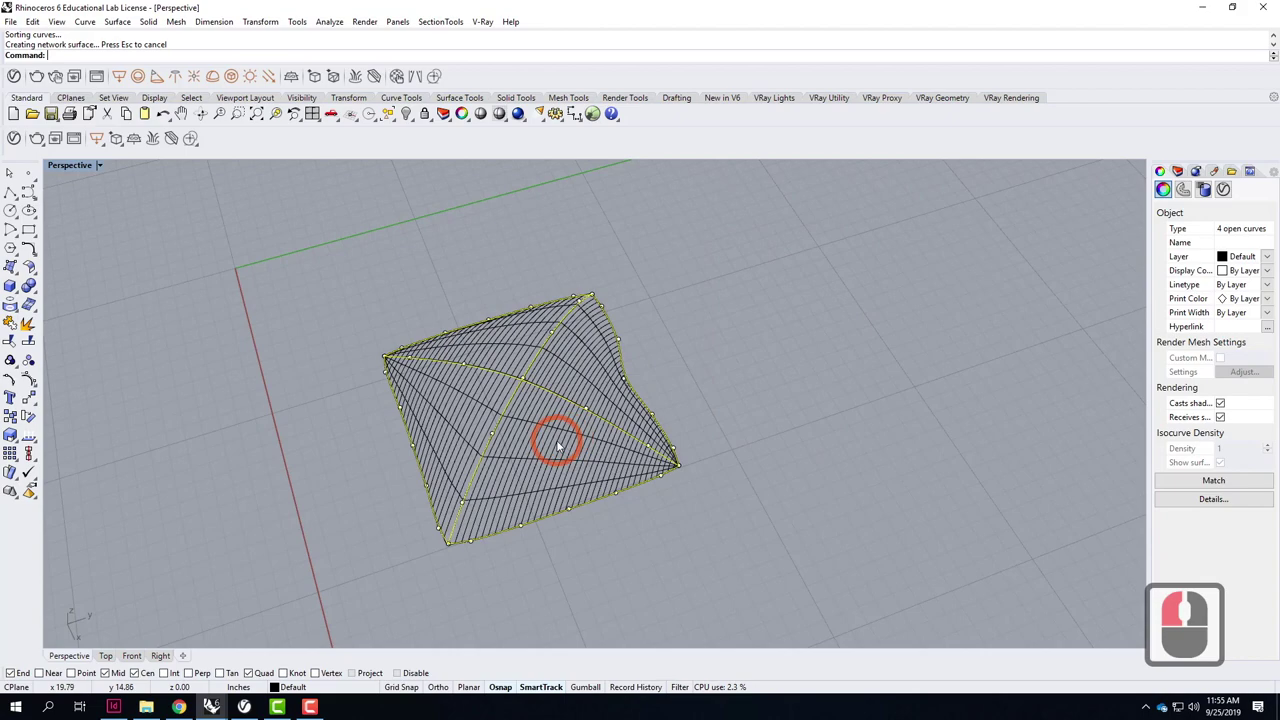
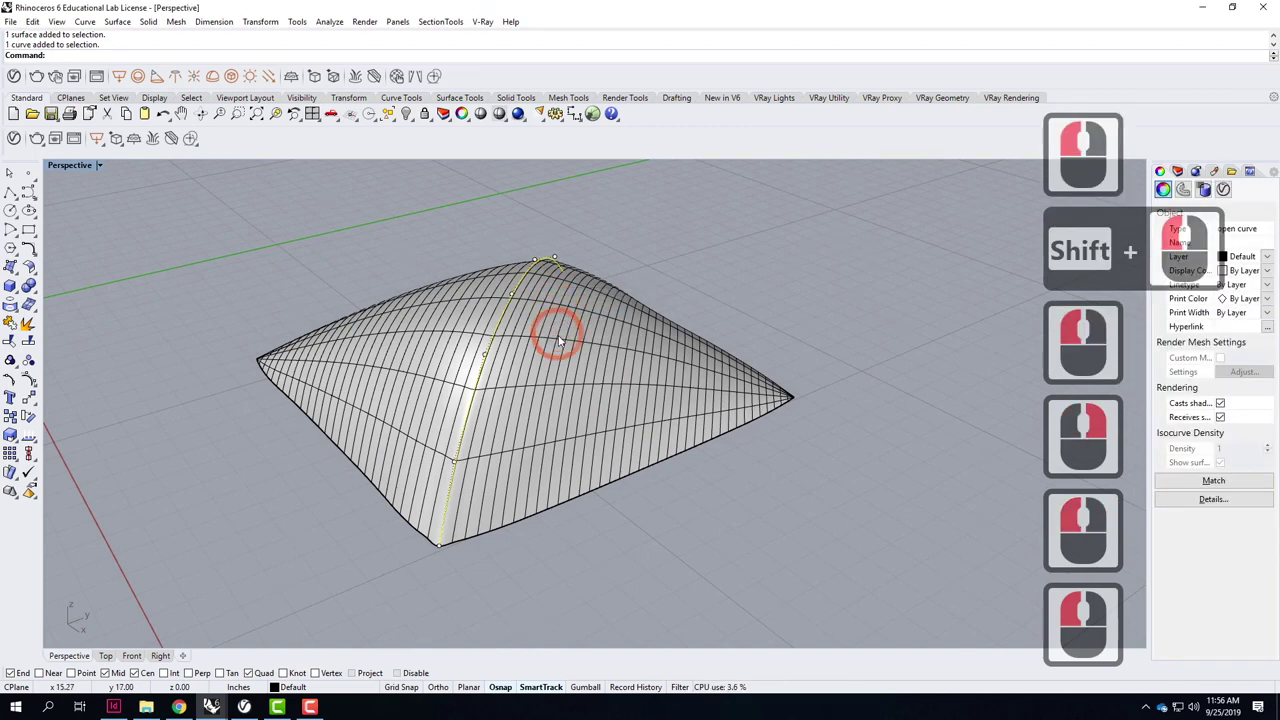
# Mirror both arched diagonals as copies across a horizontal plane through the base in the Front view.
pyautogui.doubleClick(578, 309)
pyautogui.doubleClick(621, 346)
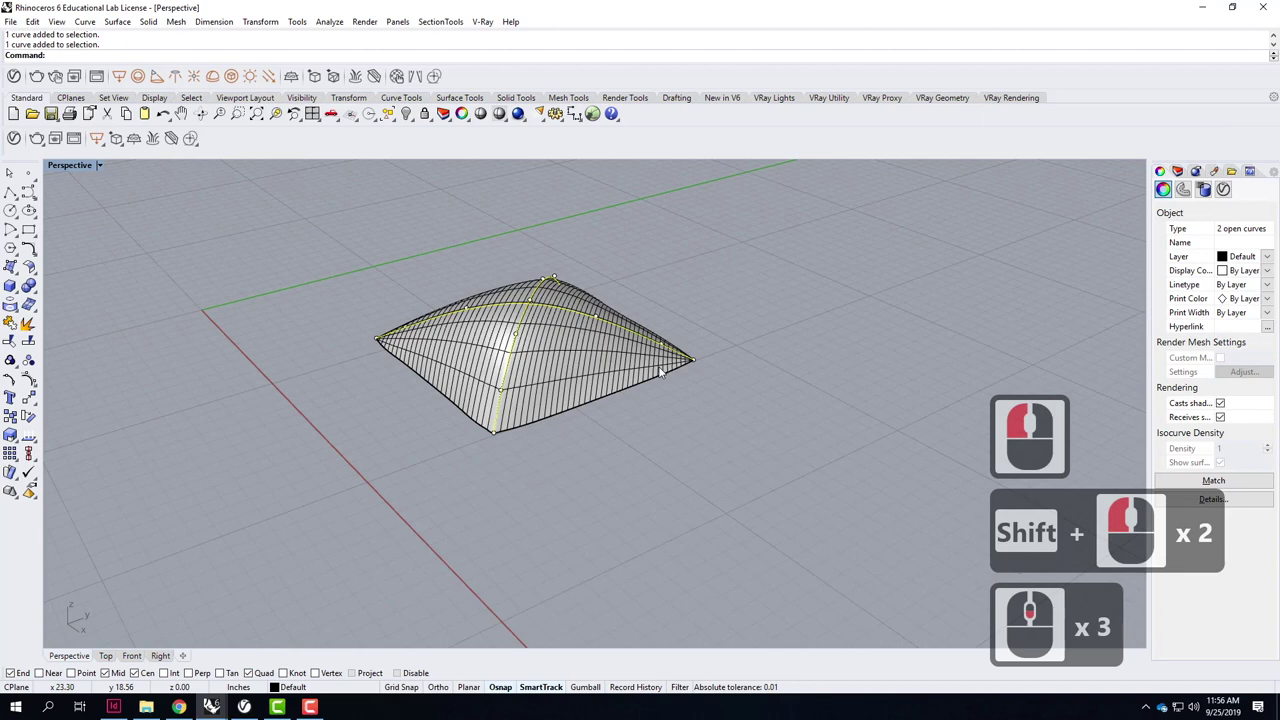
pyautogui.write('mirror')
pyautogui.press('Return')
pyautogui.rightClick(1065, 649)
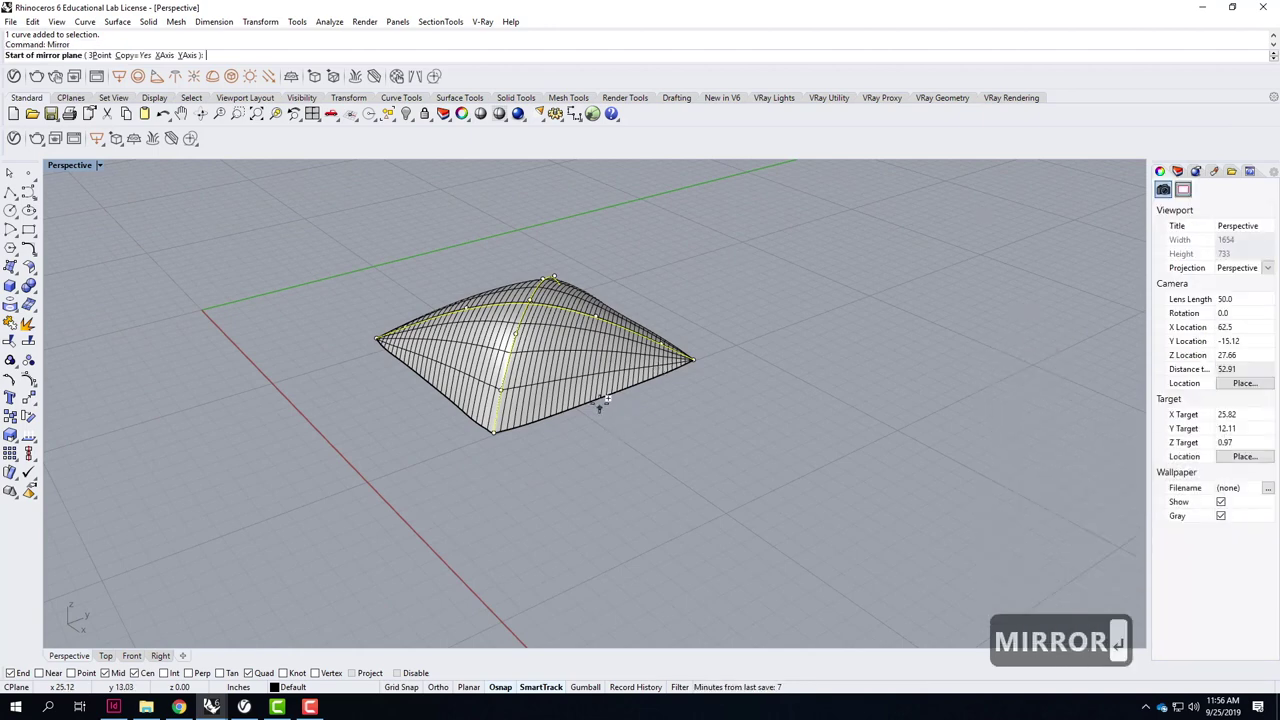
pyautogui.click(1157, 555)
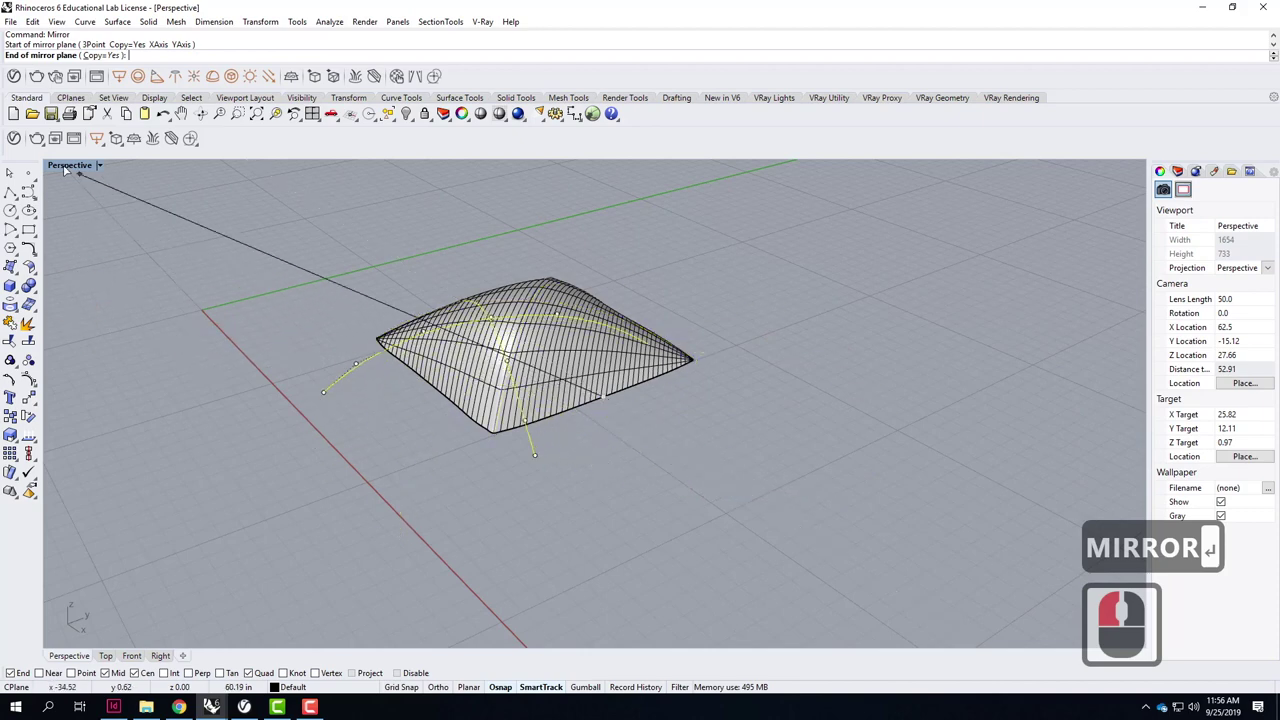
pyautogui.doubleClick(1157, 461)
pyautogui.press('Return')
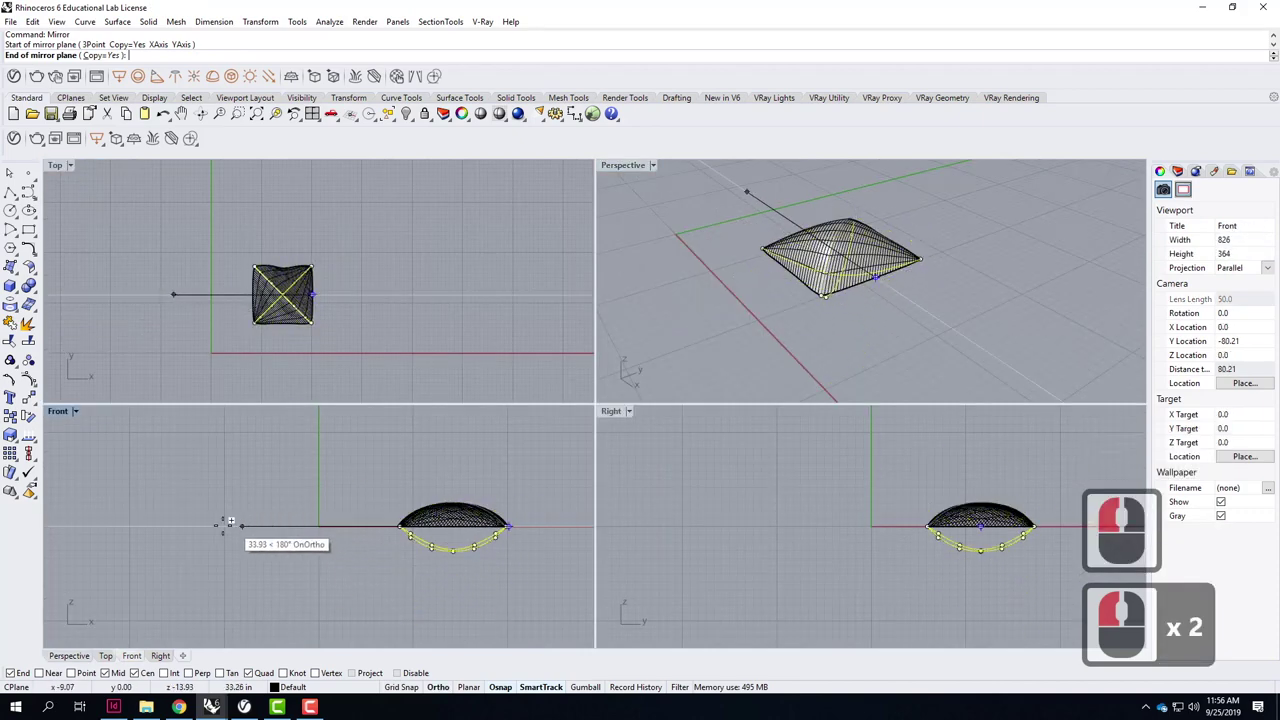
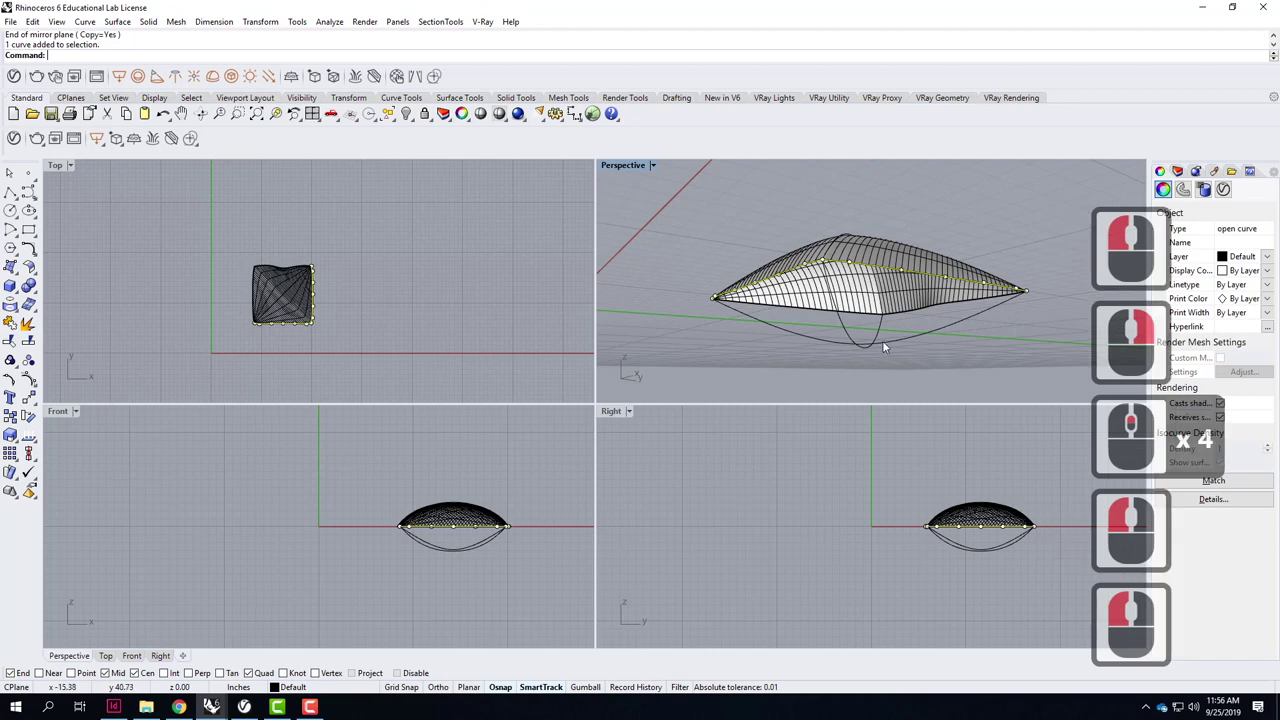
# Finish the mirror, then build a lower NetworkSrf from the edges and mirrored diagonals.
pyautogui.click(897, 332)
pyautogui.doubleClick(903, 320)
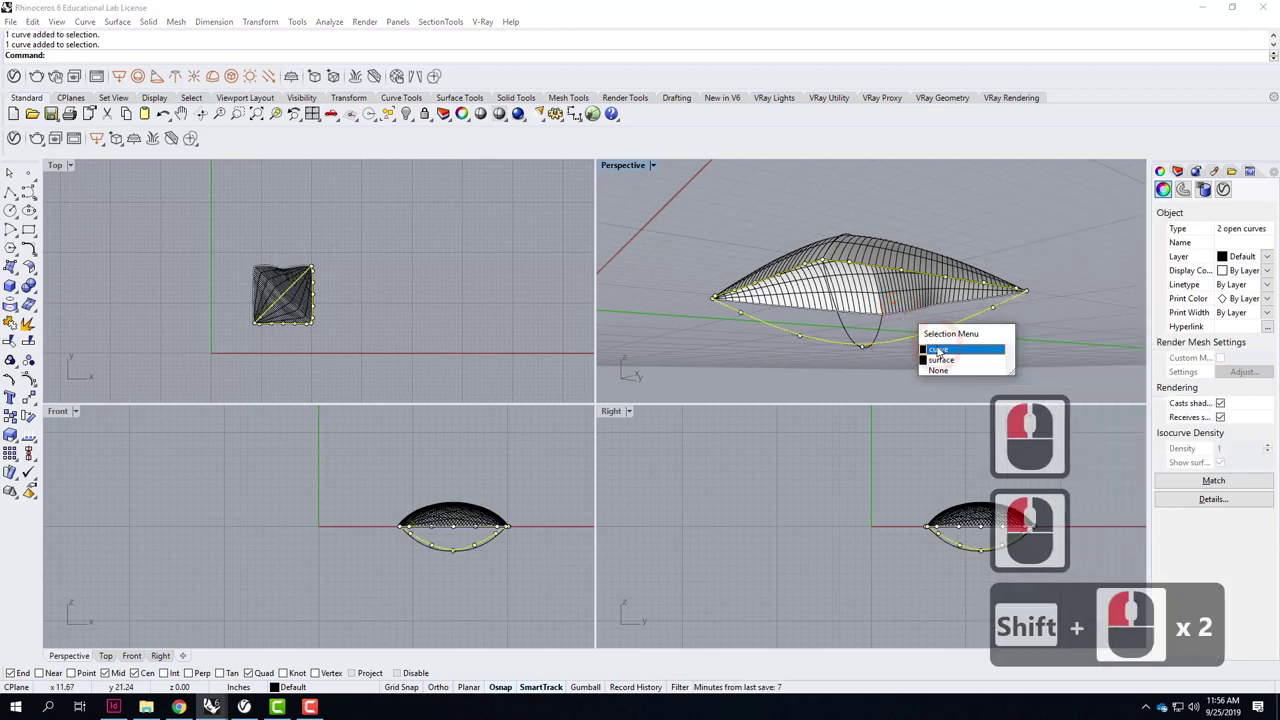
pyautogui.doubleClick(894, 340)
pyautogui.doubleClick(862, 338)
pyautogui.write('net')
pyautogui.press('Return')
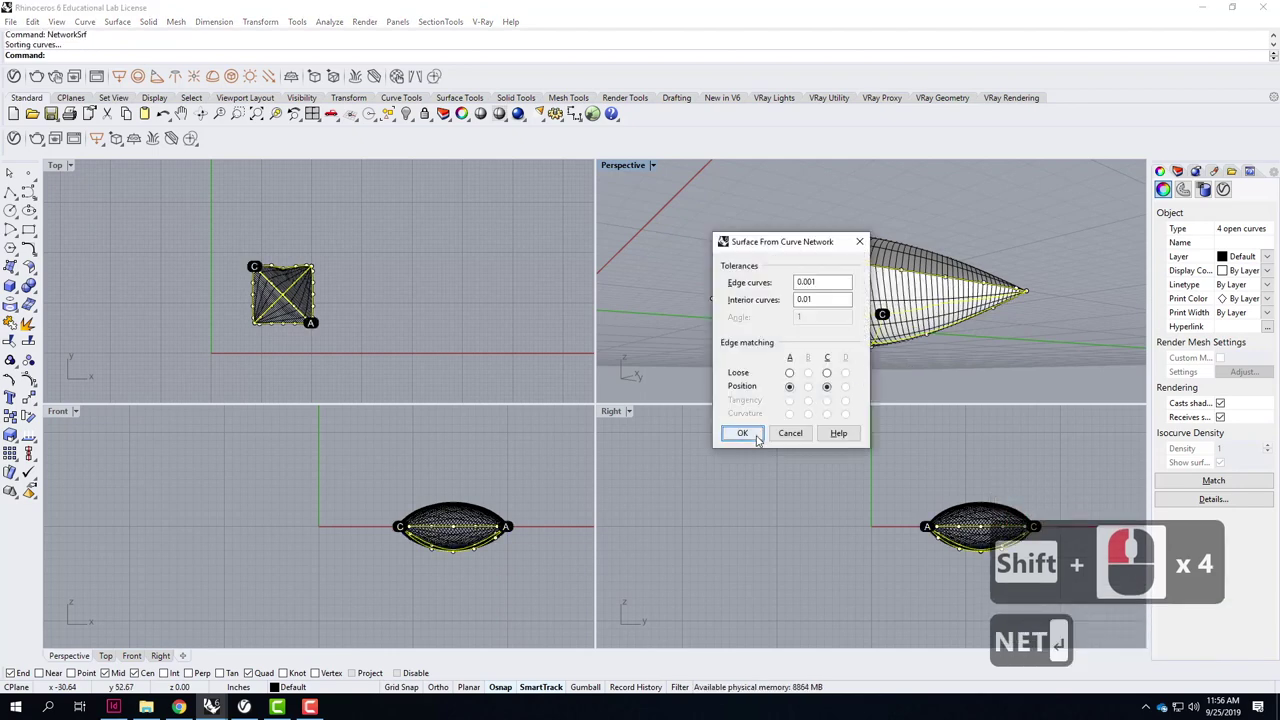
pyautogui.click(760, 438)
# Maximize the Perspective view and select the lower surface.
pyautogui.click(646, 173)
pyautogui.doubleClick(706, 220)
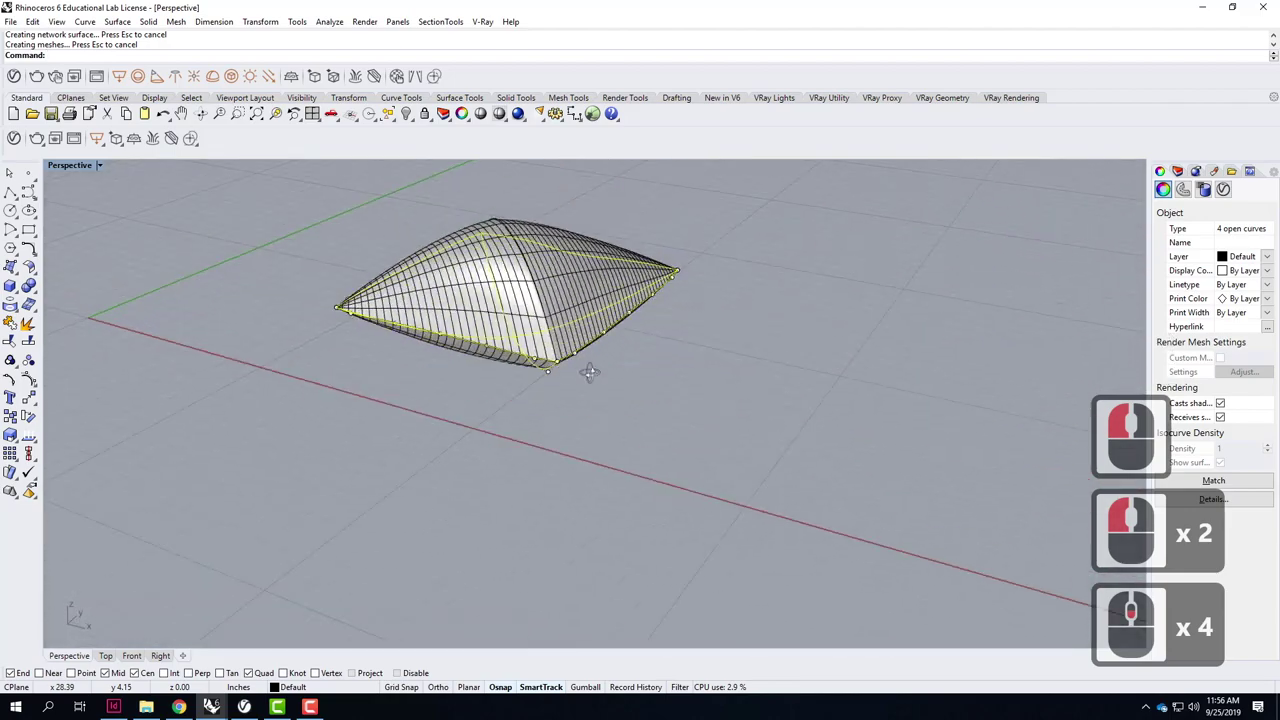
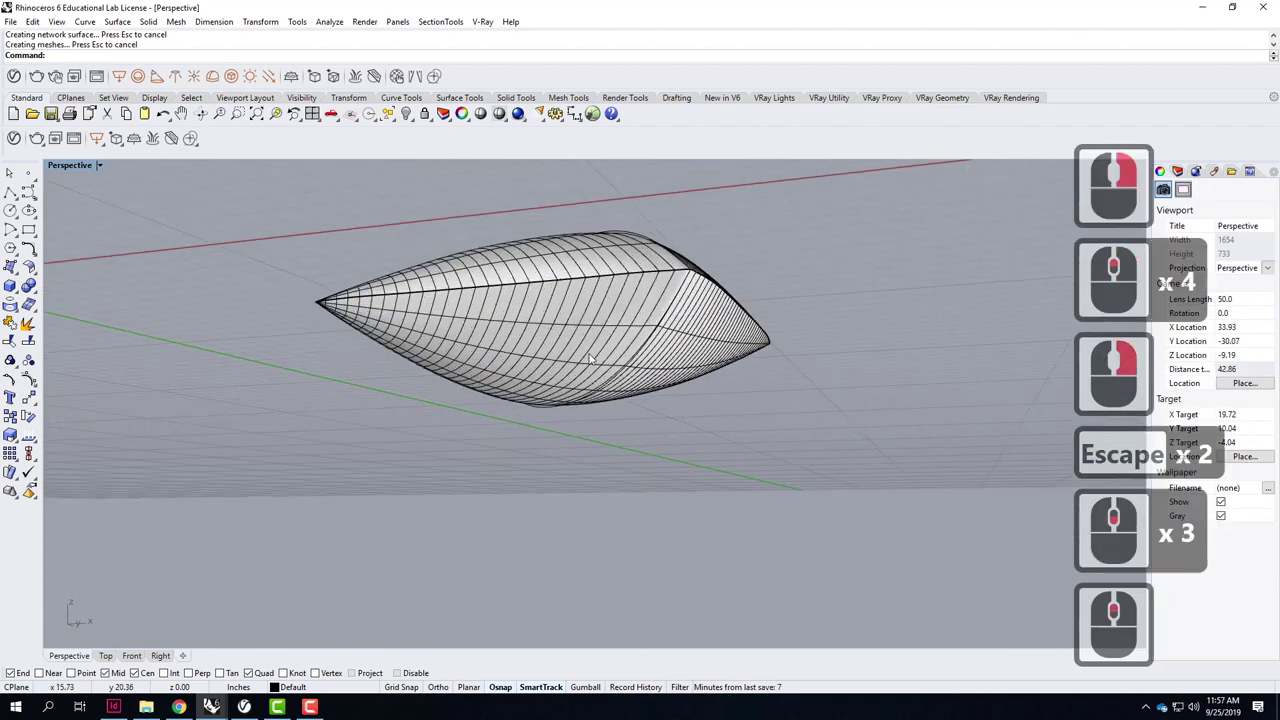
pyautogui.click(584, 368)
# Delete the lower surface and raise the mirrored diagonal's lowest control points vertically.
pyautogui.press('Delete')
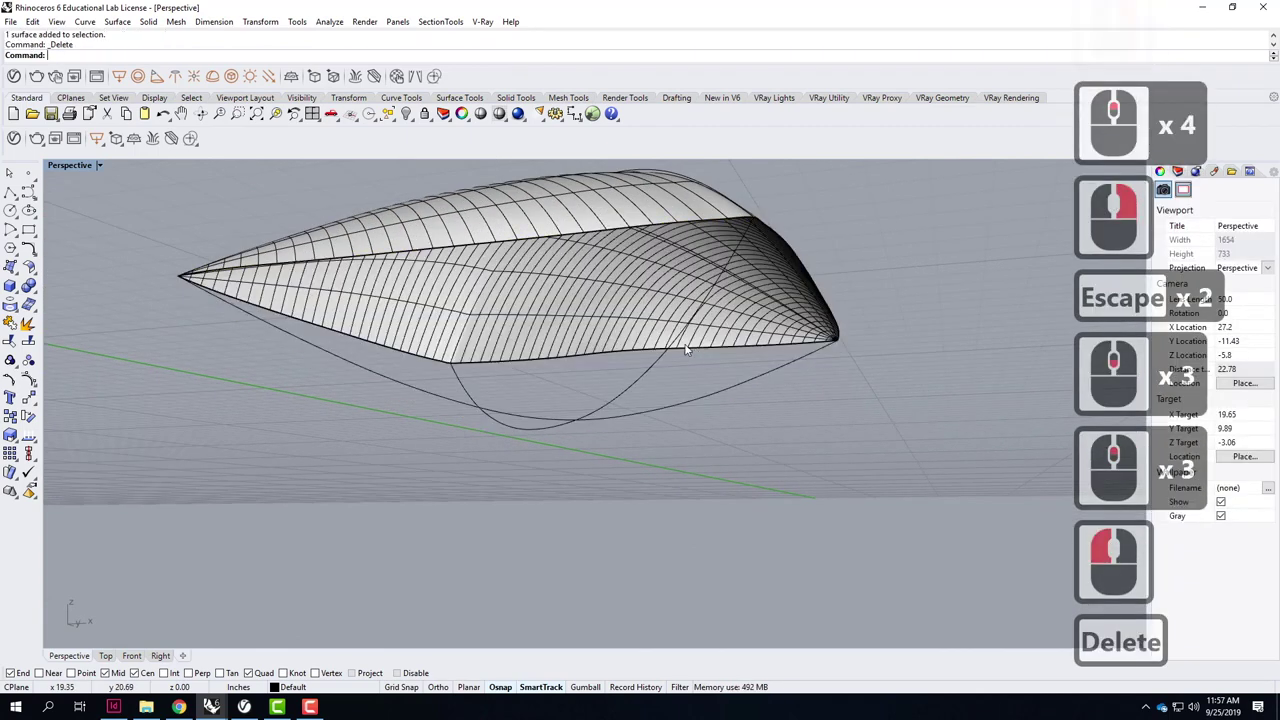
pyautogui.click(573, 426)
pyautogui.click(544, 436)
pyautogui.click(580, 459)
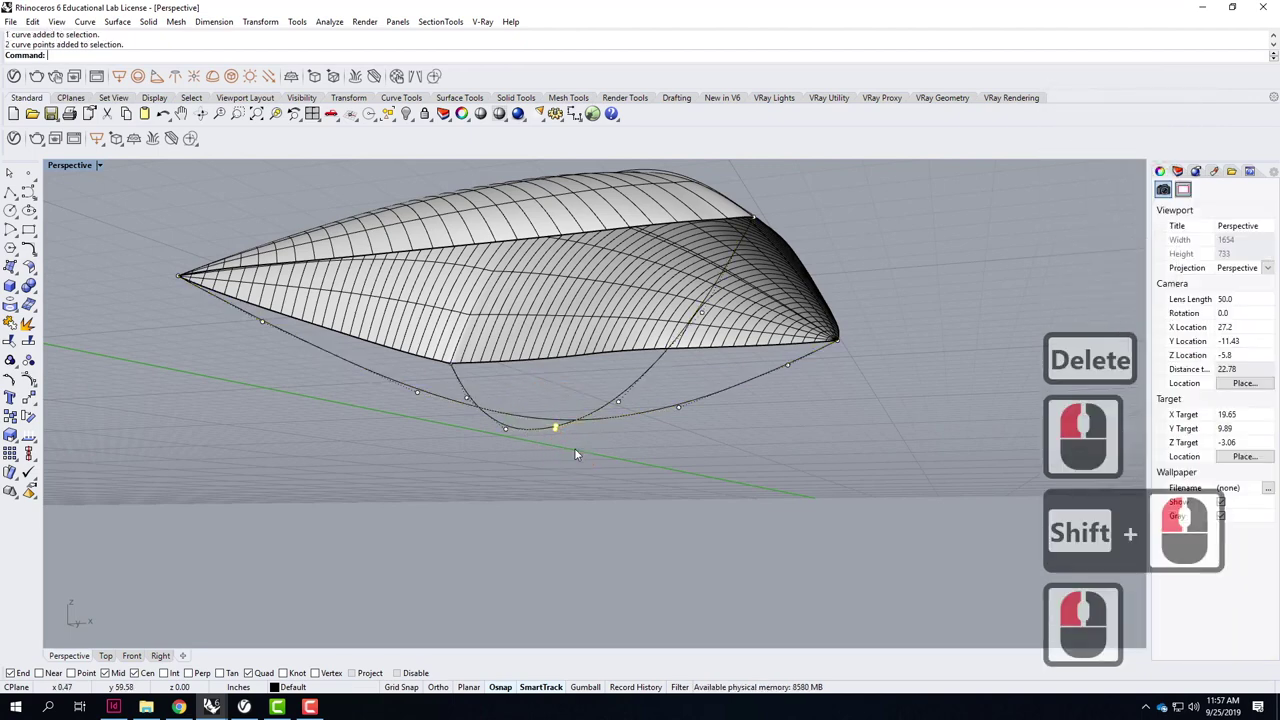
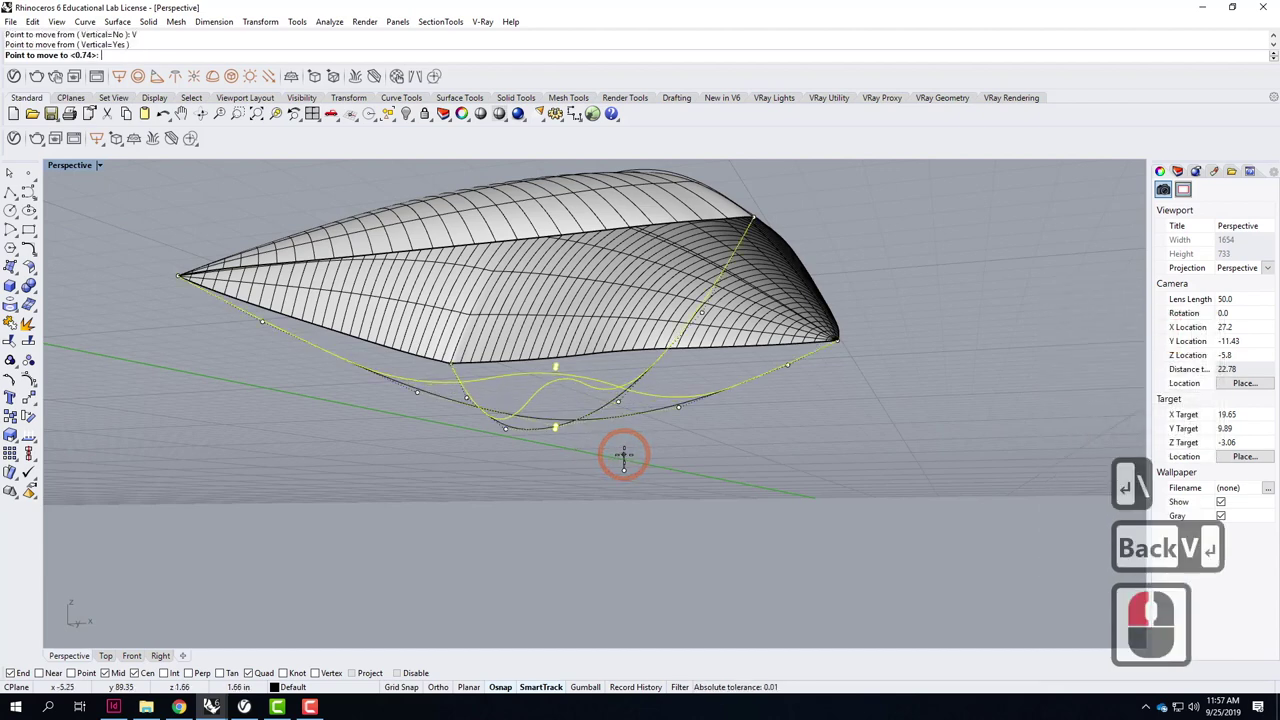
pyautogui.click(655, 465)
pyautogui.press('Escape')
pyautogui.press('Escape')
pyautogui.press('Escape')
pyautogui.click(593, 239)
pyautogui.click(641, 274)
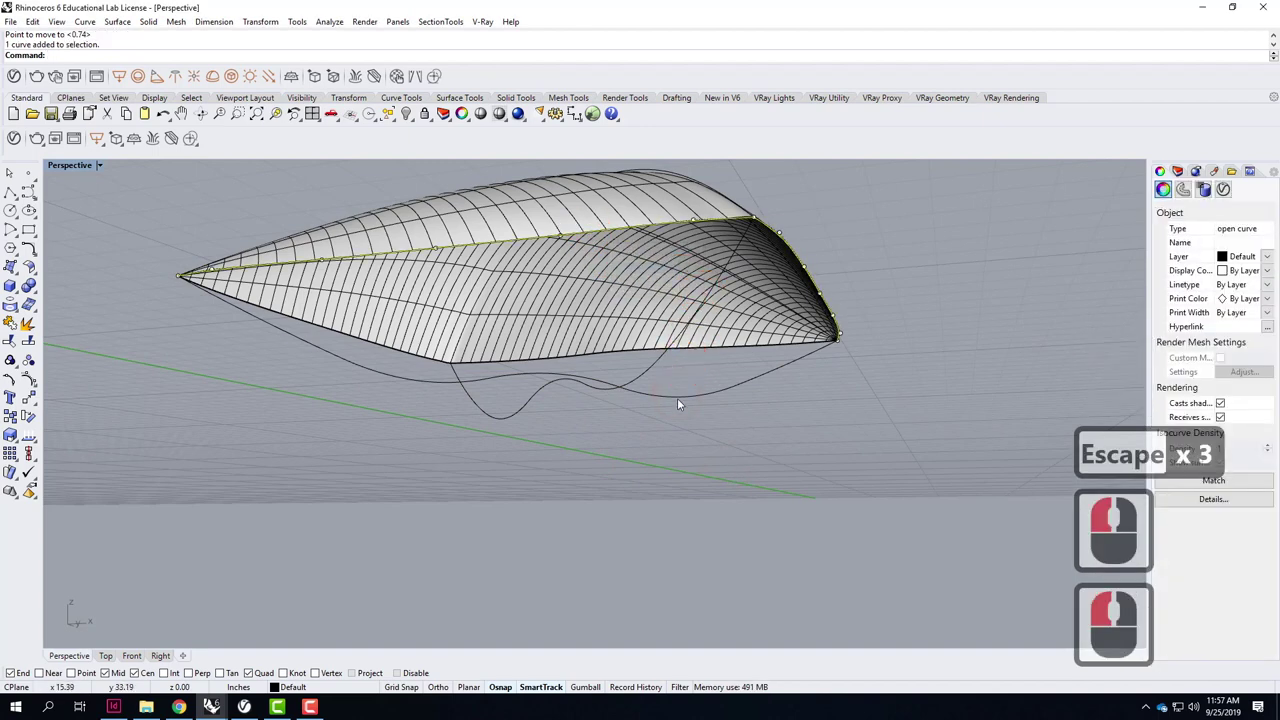
# Build a new lower NetworkSrf through the edges and the reshaped hanging diagonal, closing the pillow.
pyautogui.click(658, 377)
pyautogui.doubleClick(621, 354)
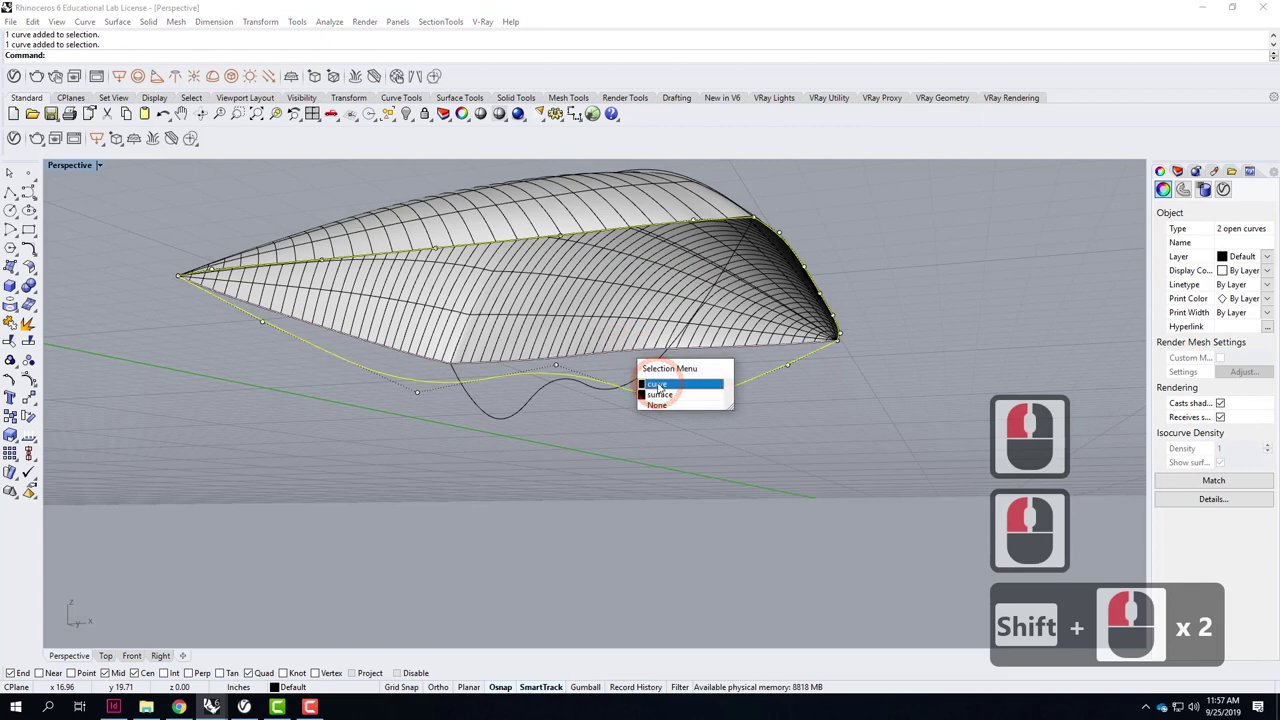
pyautogui.doubleClick(664, 376)
pyautogui.click(664, 370)
pyautogui.write('net')
pyautogui.press('Return')
pyautogui.press('BackSpace')
pyautogui.press('Return')
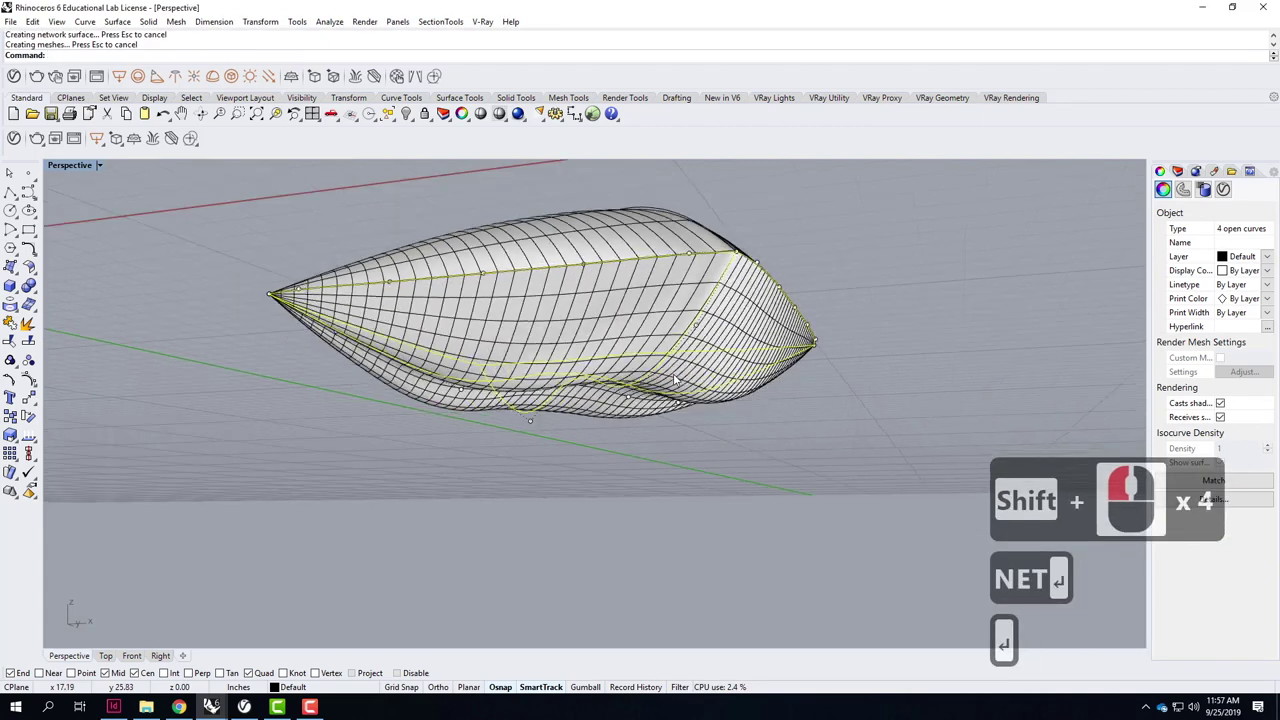
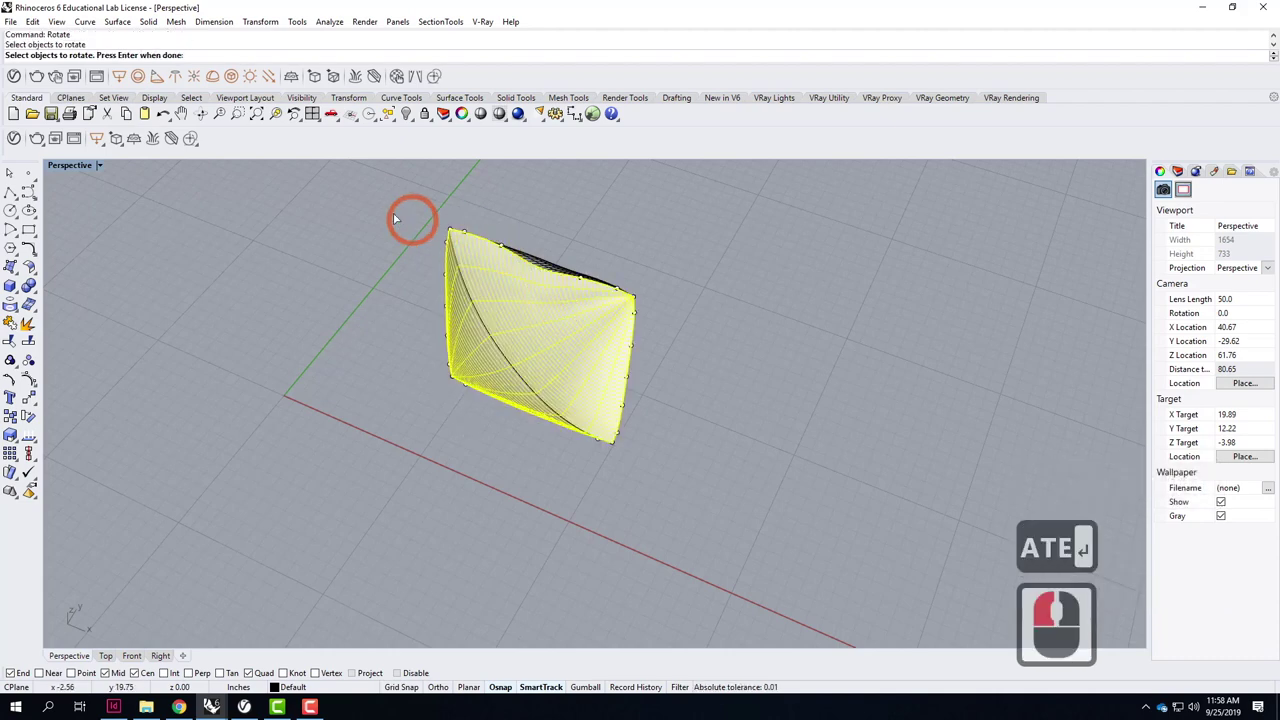
# Rotate the pillow -90 degrees to stand upright, then select all its curves and surfaces.
pyautogui.click(1165, 461)
pyautogui.press('Return')
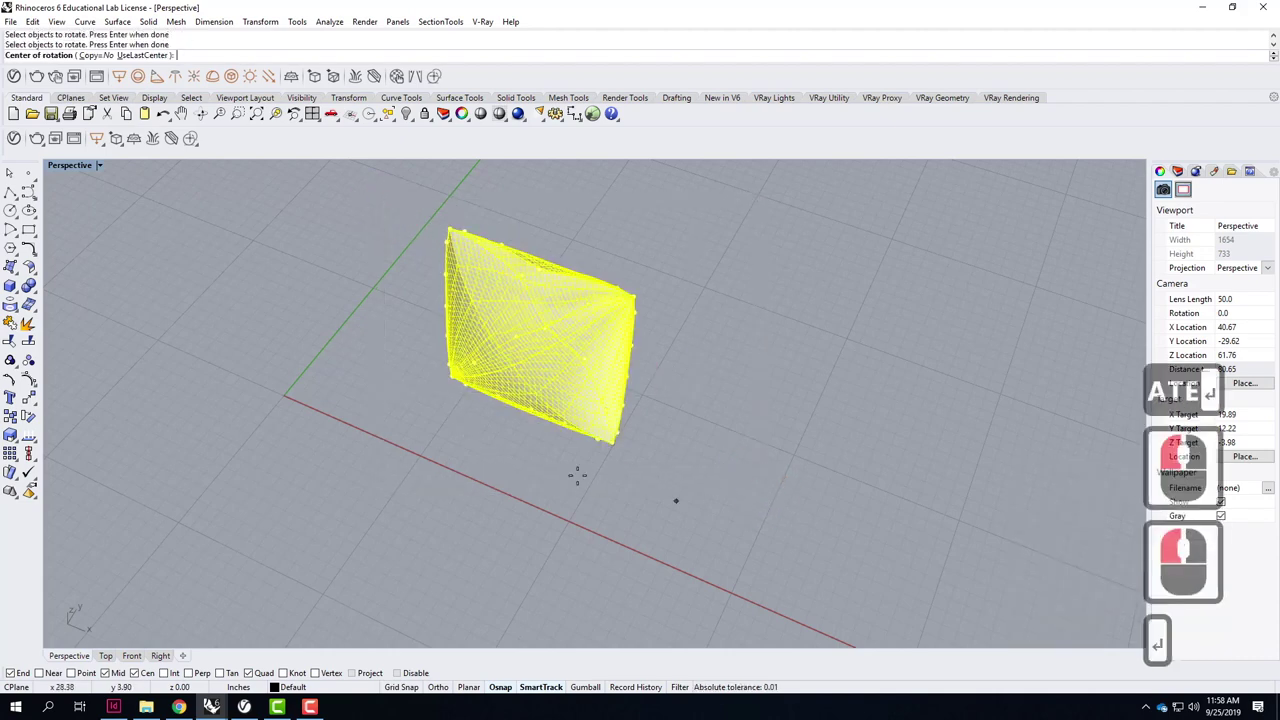
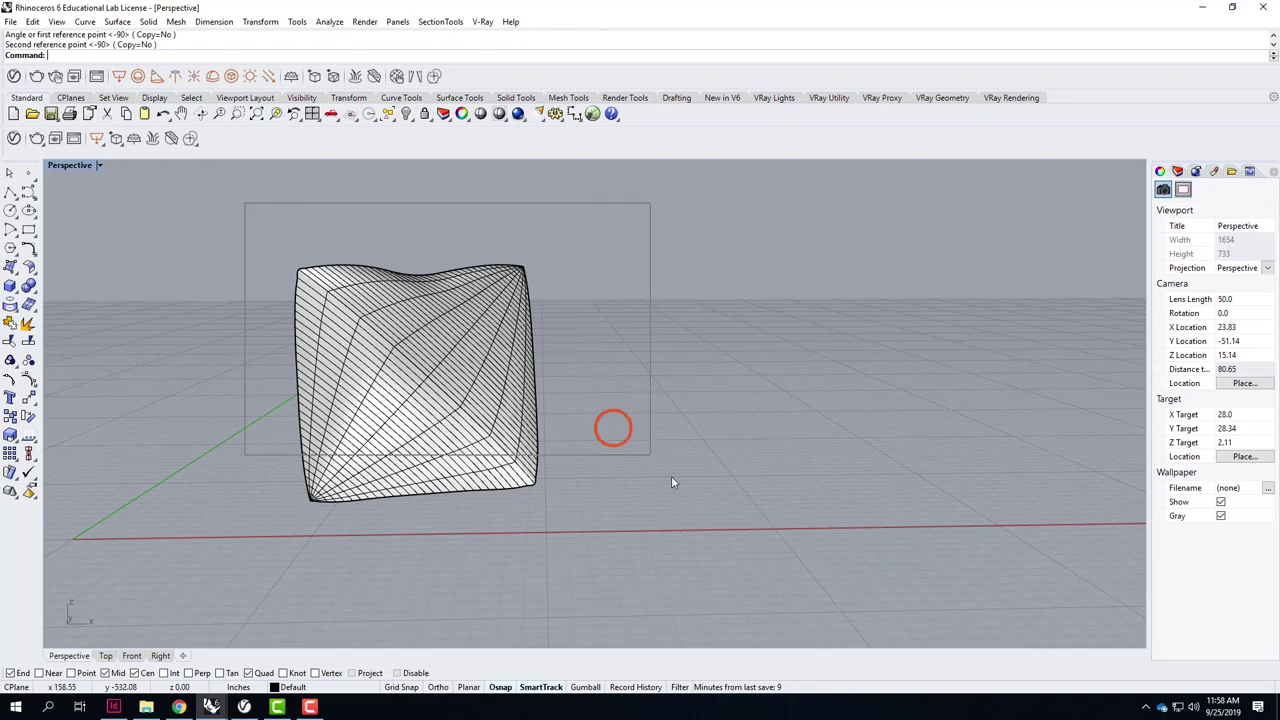
pyautogui.click(673, 586)
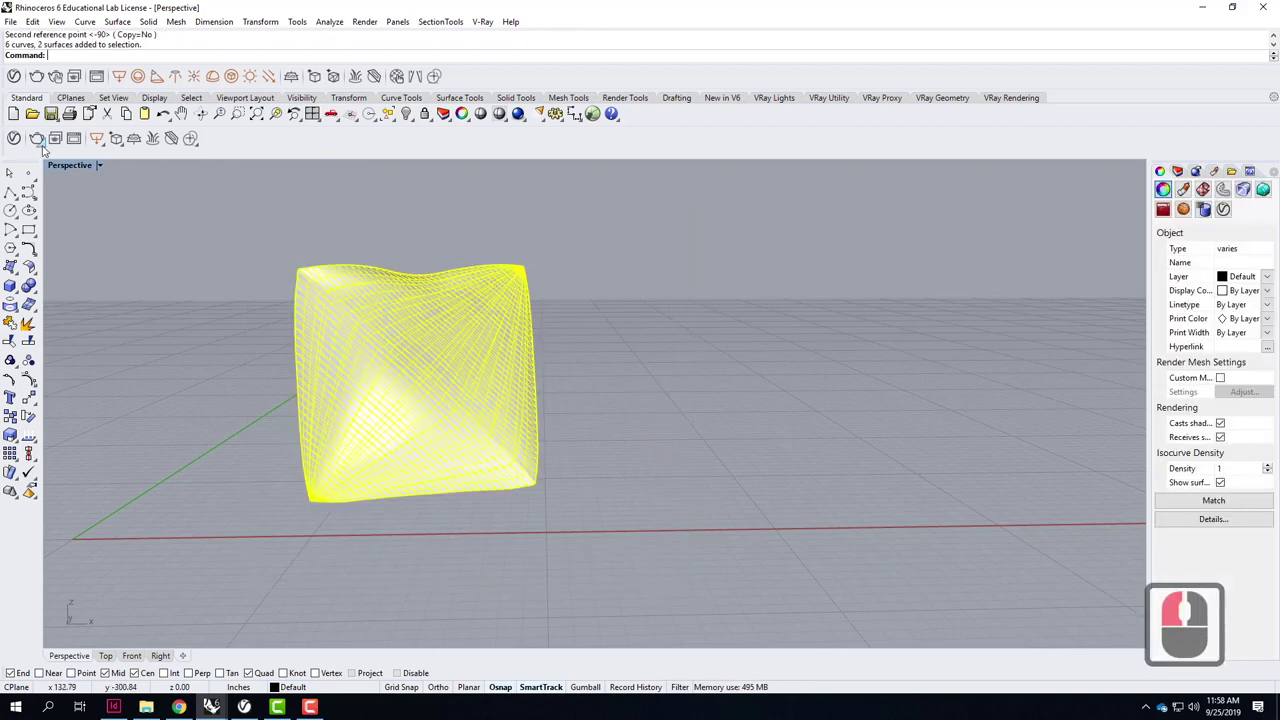
# Apply a V-Ray Fabric material from the library to the pillow's layer.
pyautogui.click(21, 145)
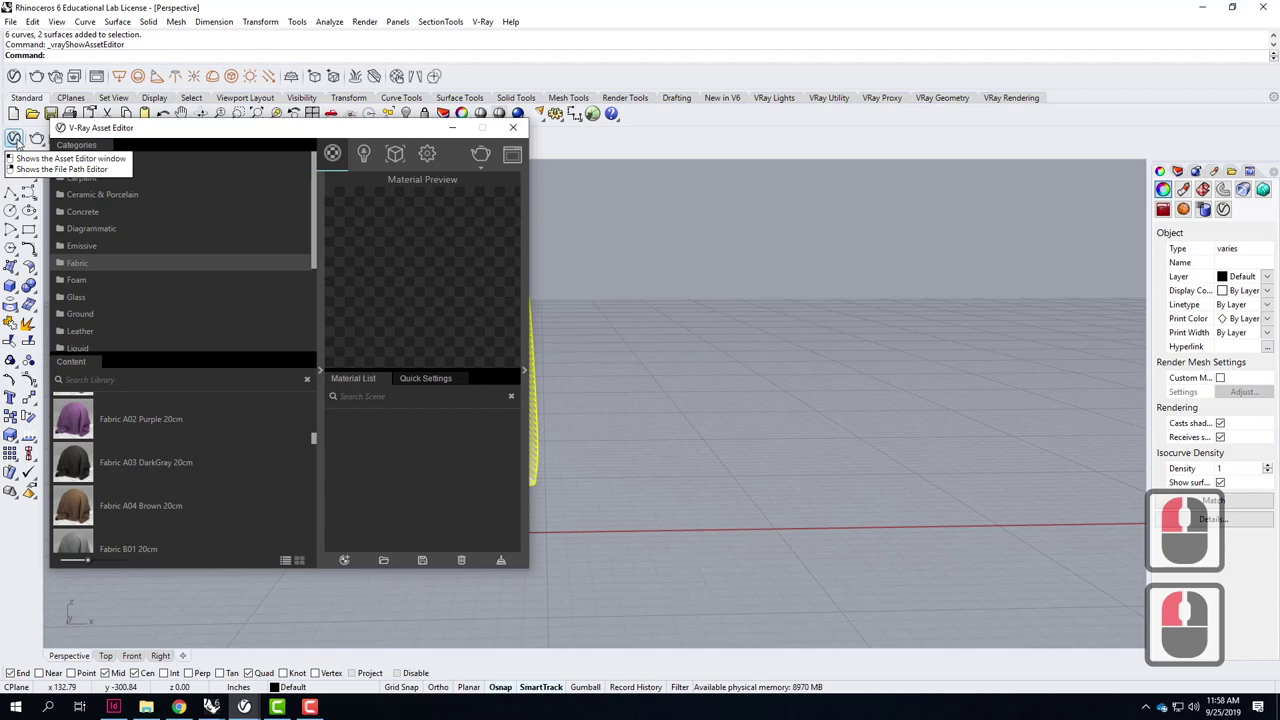
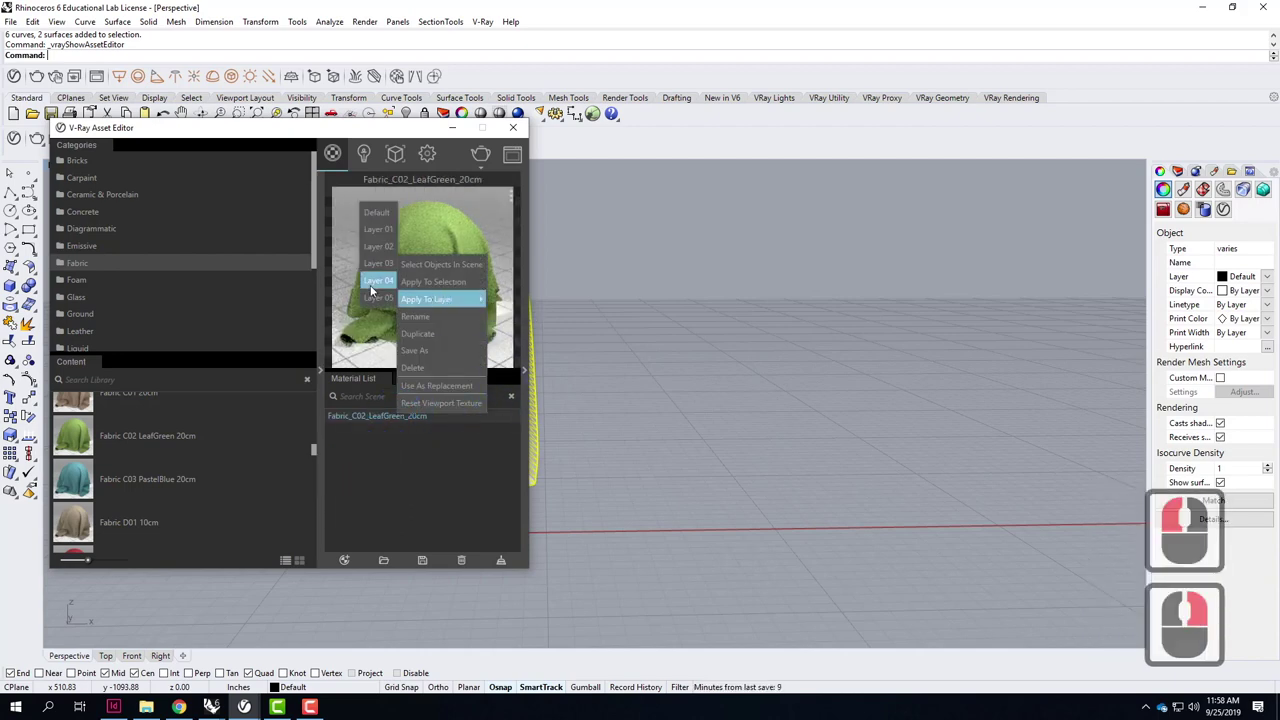
pyautogui.click(373, 224)
pyautogui.click(521, 128)
# Rename the pillow's layer to ThrowPillow in the Layers panel.
pyautogui.click(1188, 184)
pyautogui.doubleClick(1181, 220)
pyautogui.doubleClick(1190, 220)
pyautogui.write('thr')
pyautogui.press('Caps_Lock')
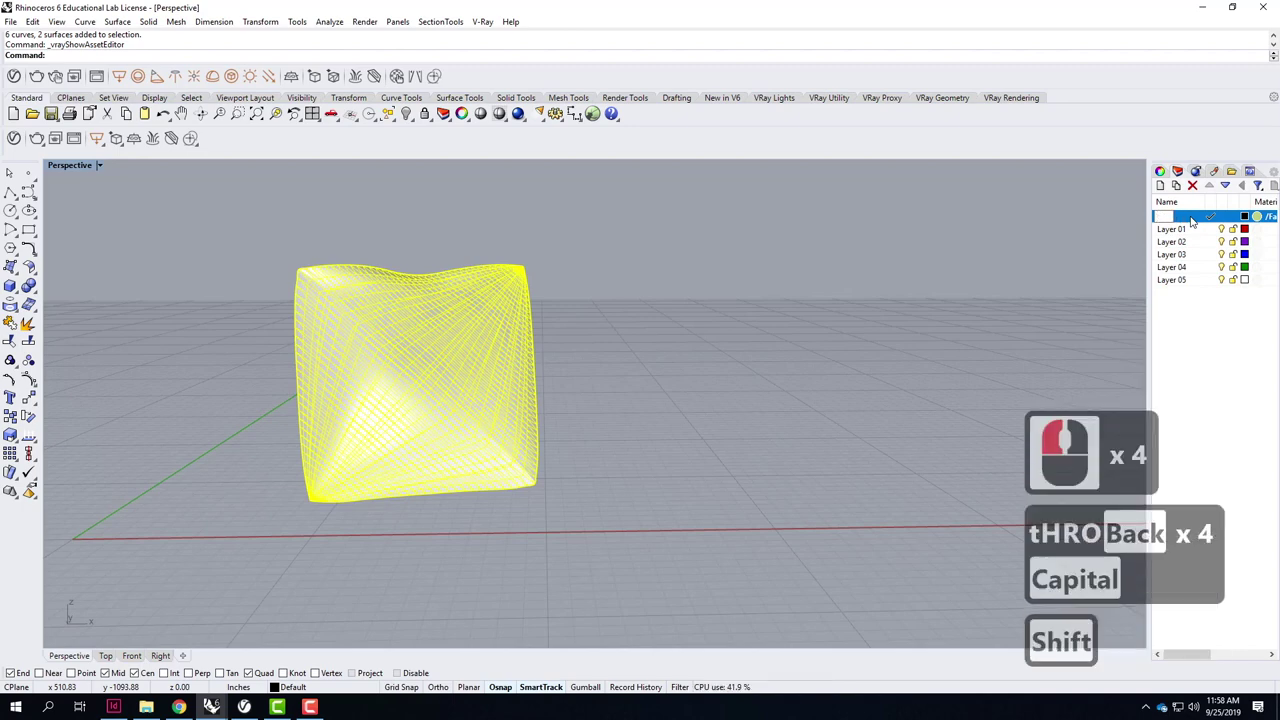
pyautogui.write('hrowi')
pyautogui.press('BackSpace')
pyautogui.write('llow')
pyautogui.press('Return')
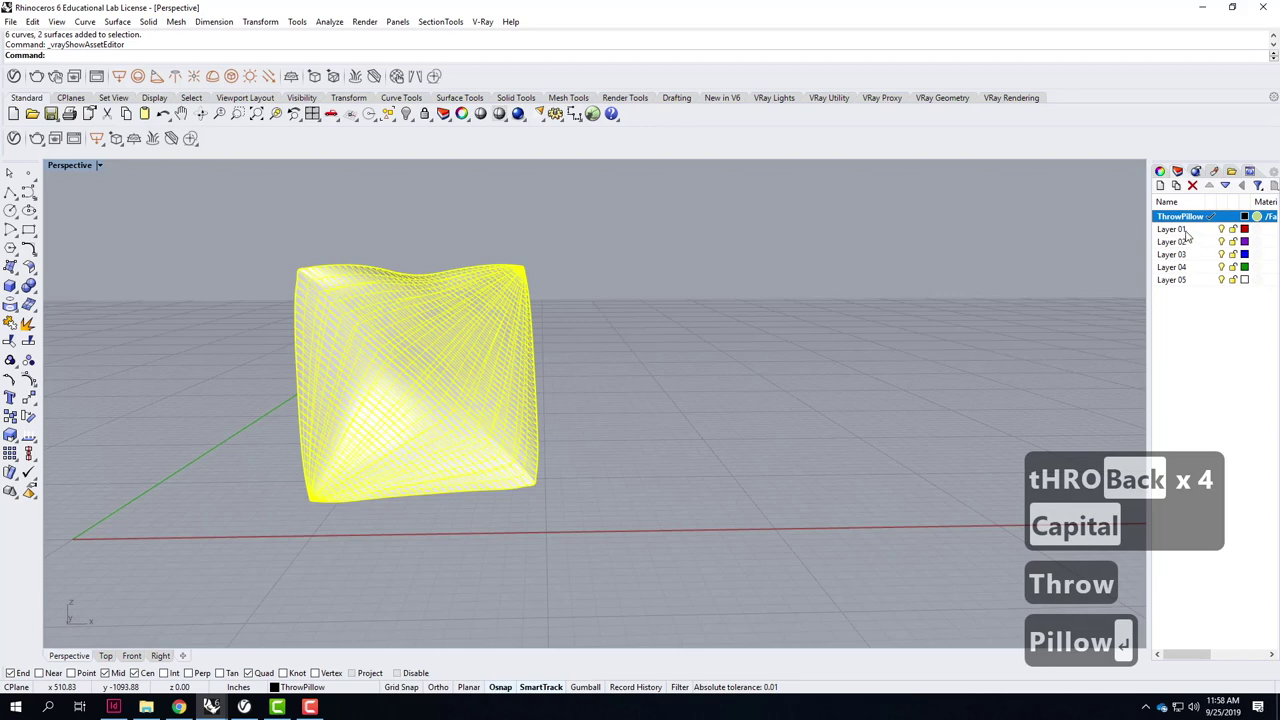
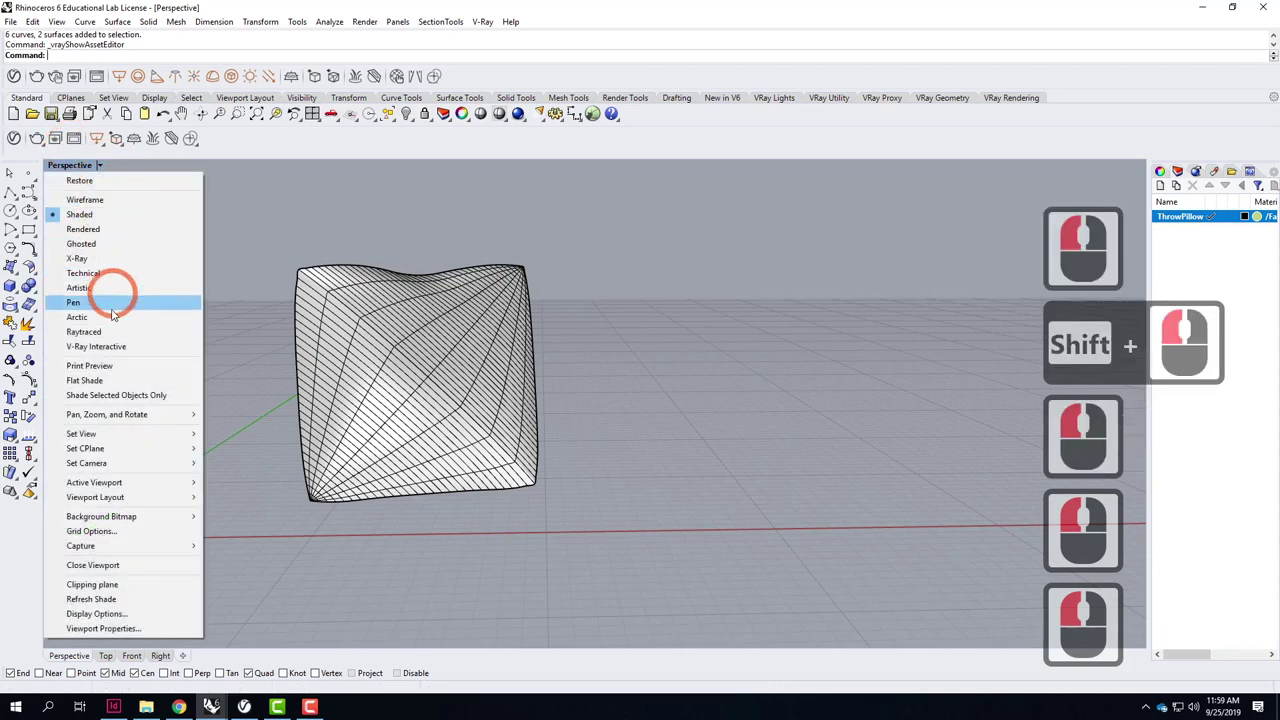
# Switch the Perspective viewport to Rendered display to show the fabric texture.
pyautogui.click(160, 239)
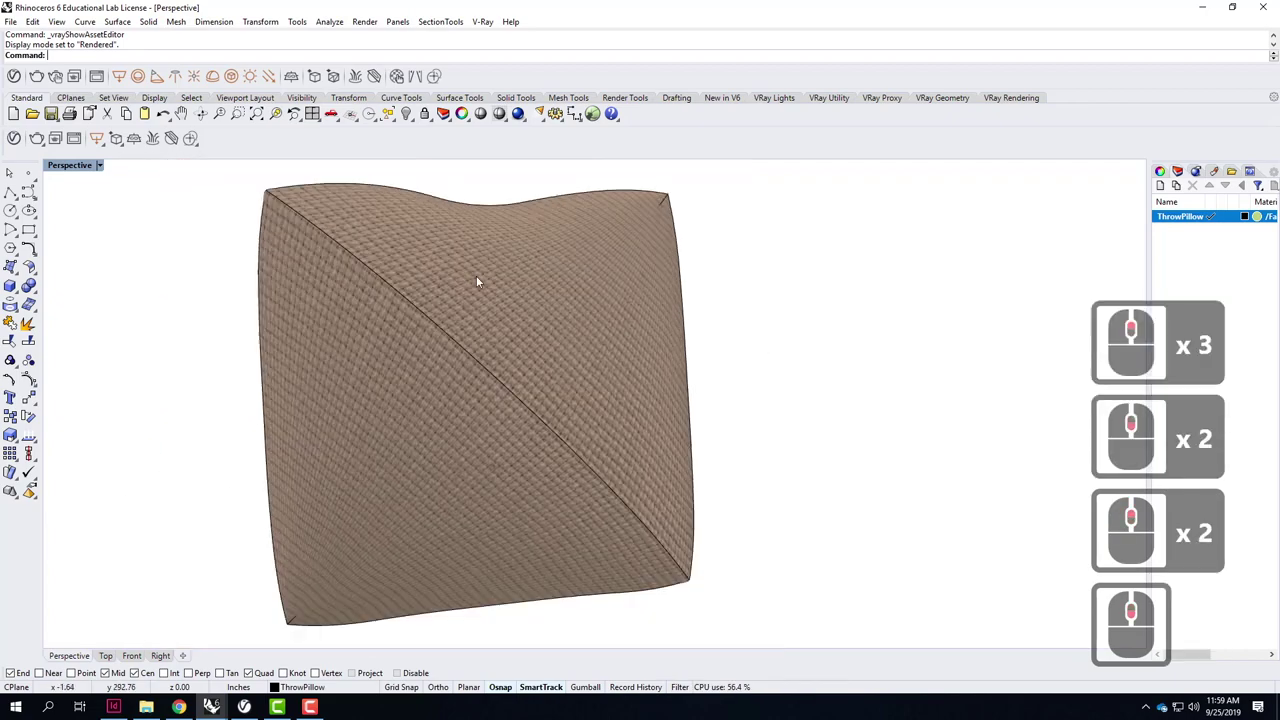
pyautogui.click(708, 283)
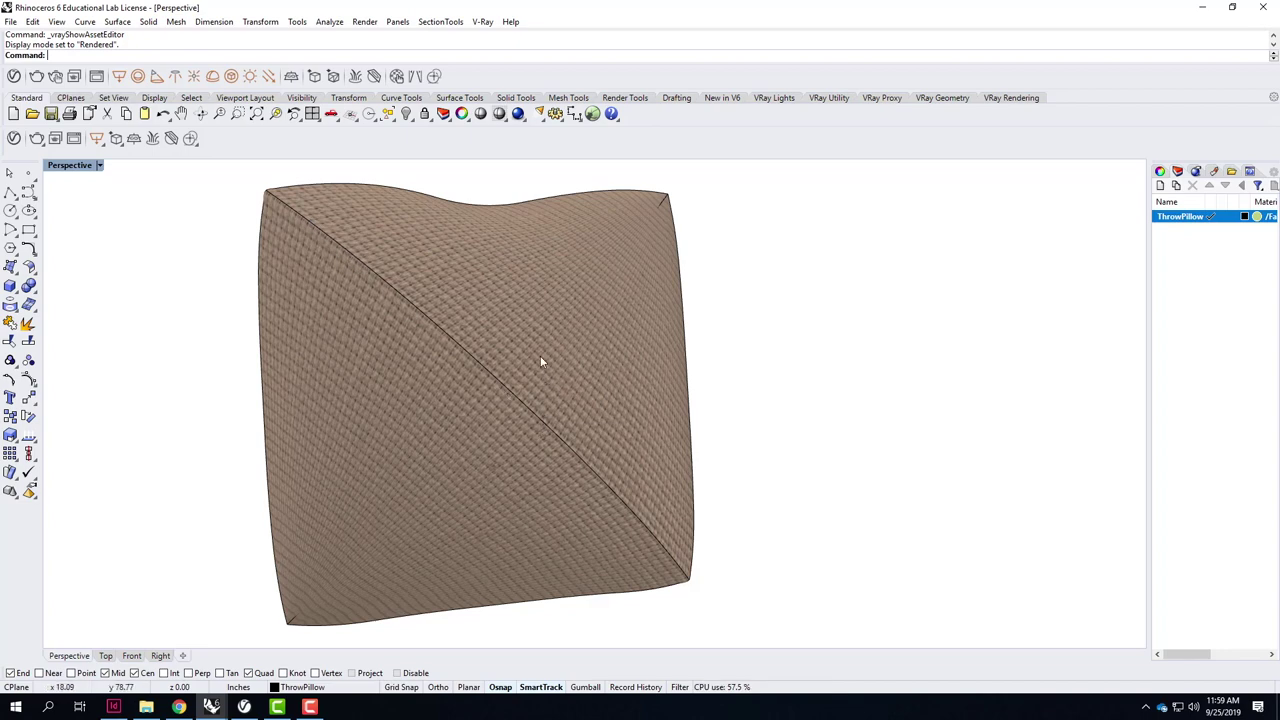
# Apply planar texture mapping to a pillow surface and show its mapping widget.
pyautogui.click(547, 360)
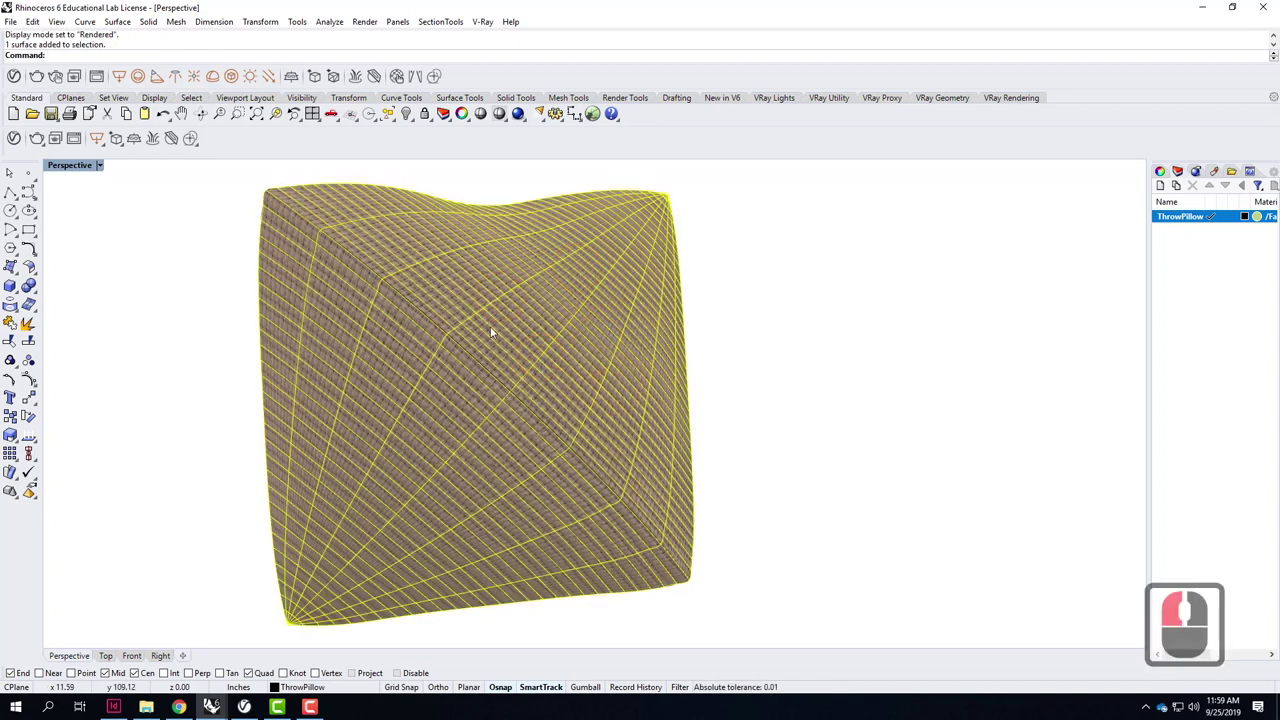
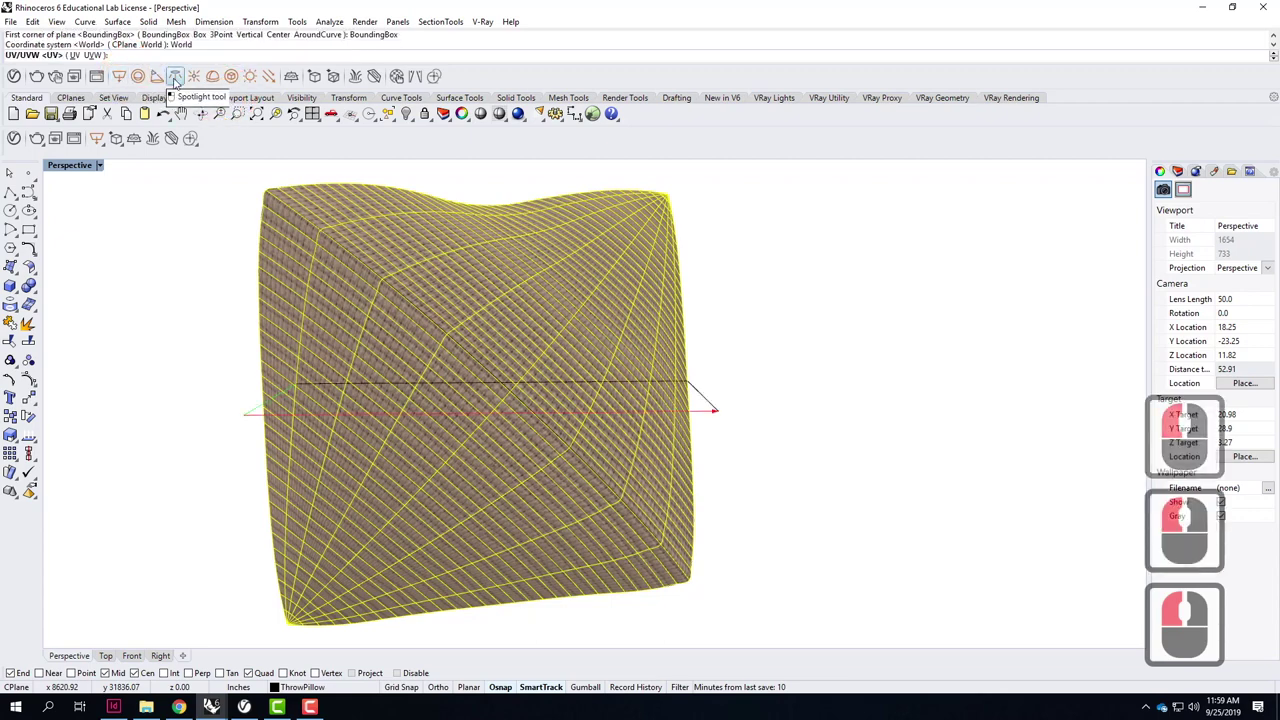
pyautogui.click(77, 67)
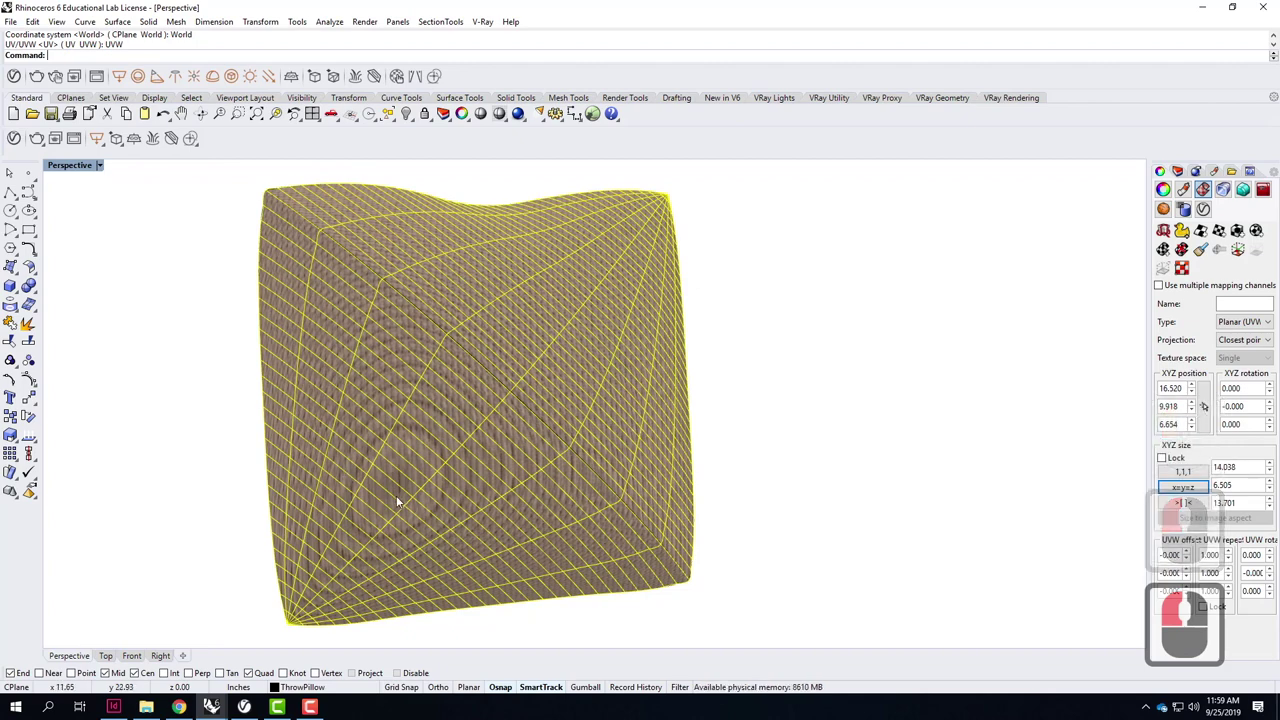
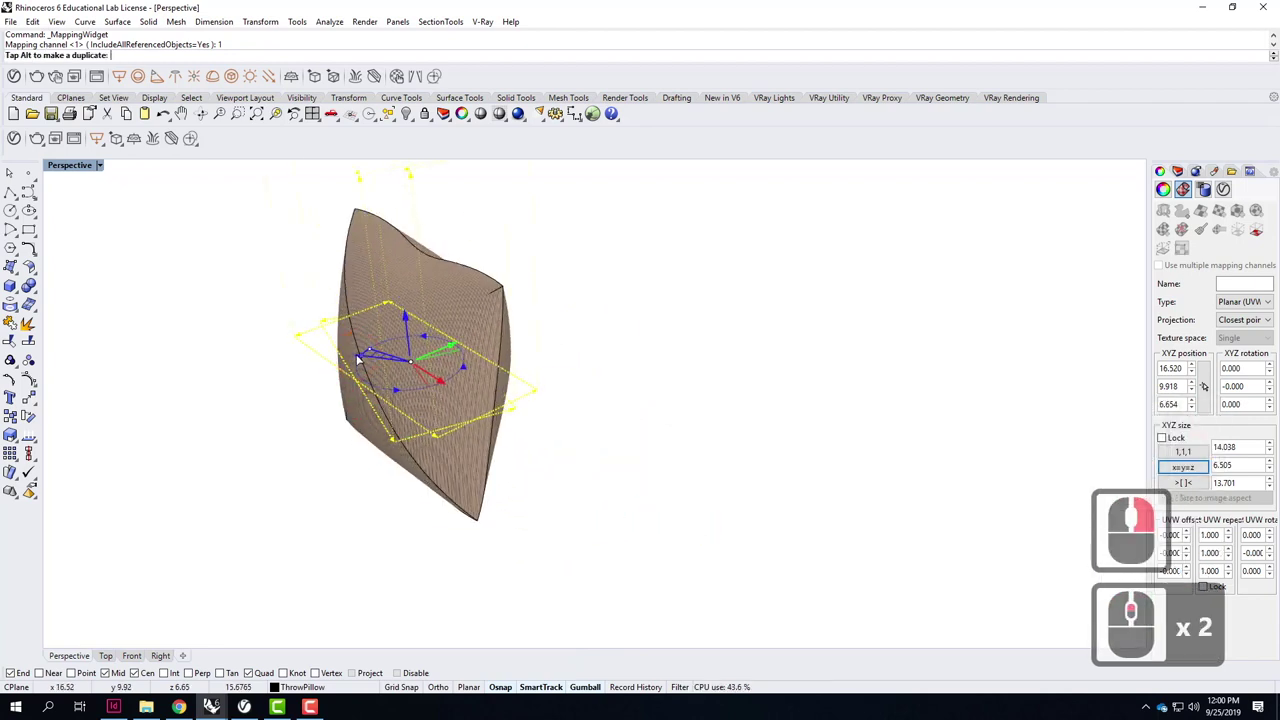
# Rotate the mapping plane 90 degrees onto the pillow's front face and check alignment.
pyautogui.click(362, 358)
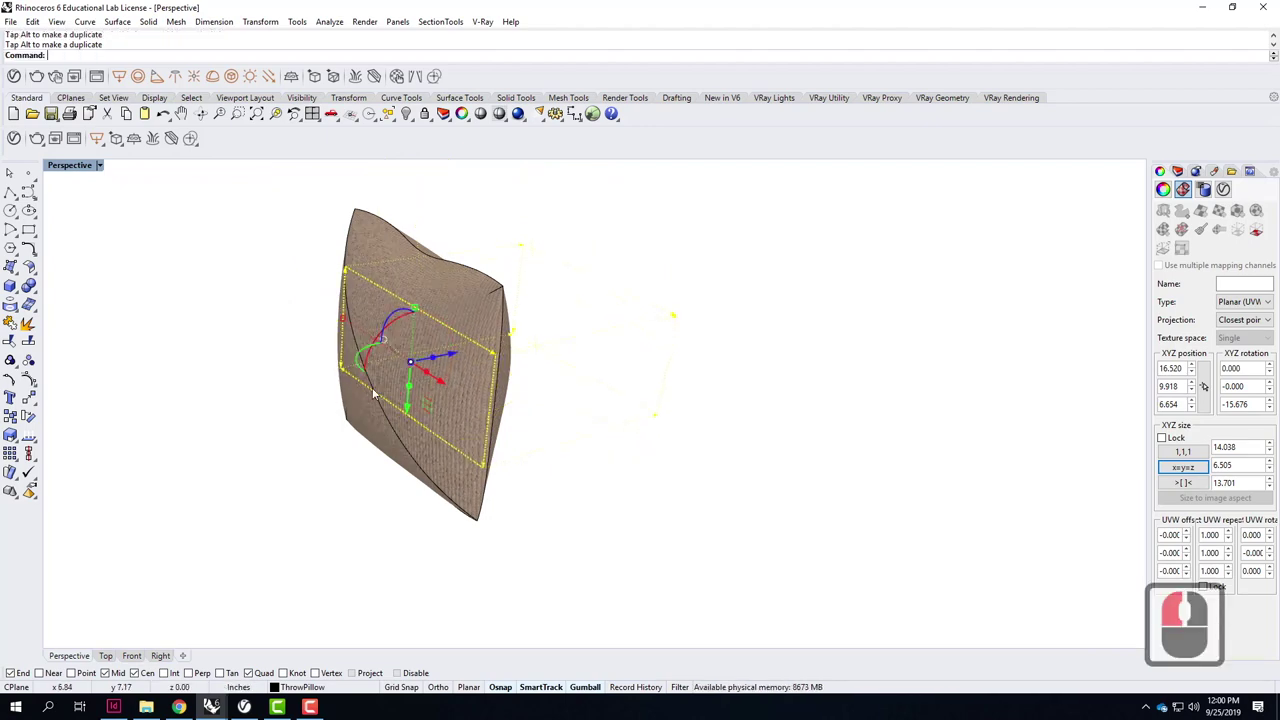
pyautogui.middleClick(402, 418)
pyautogui.rightClick(402, 418)
pyautogui.middleClick(402, 418)
pyautogui.middleClick(409, 425)
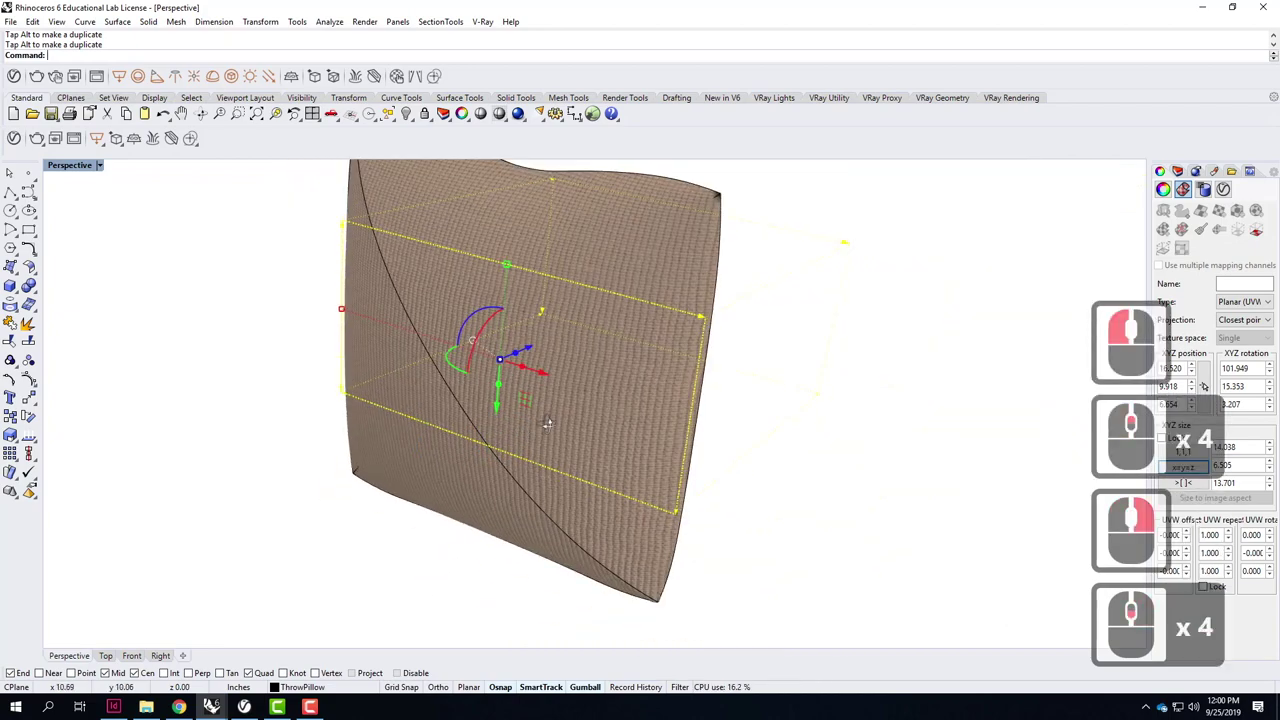
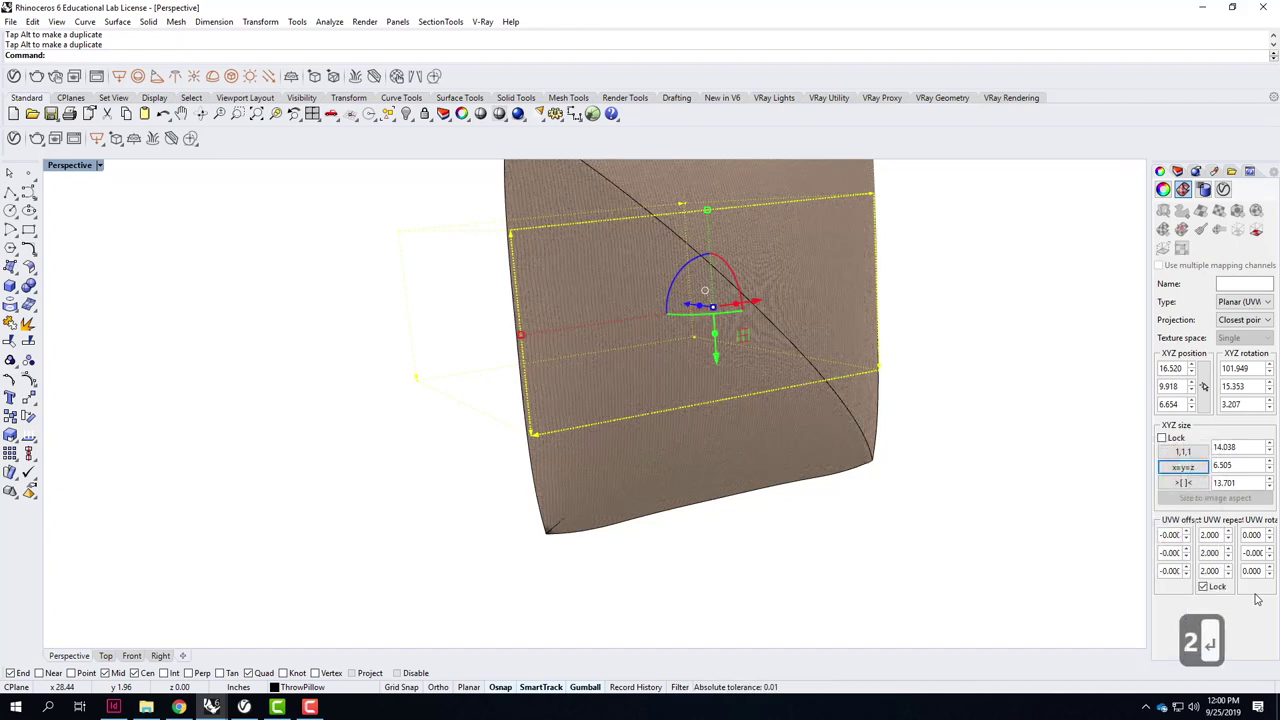
pyautogui.press('Return')
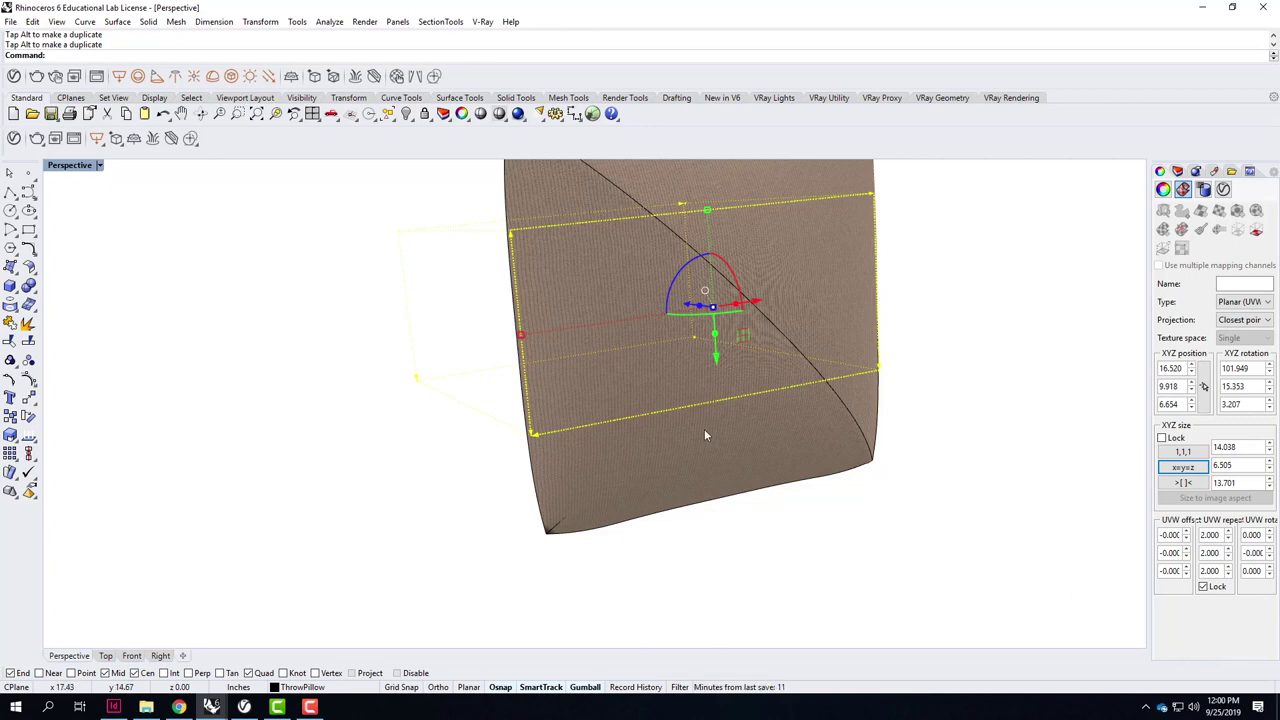
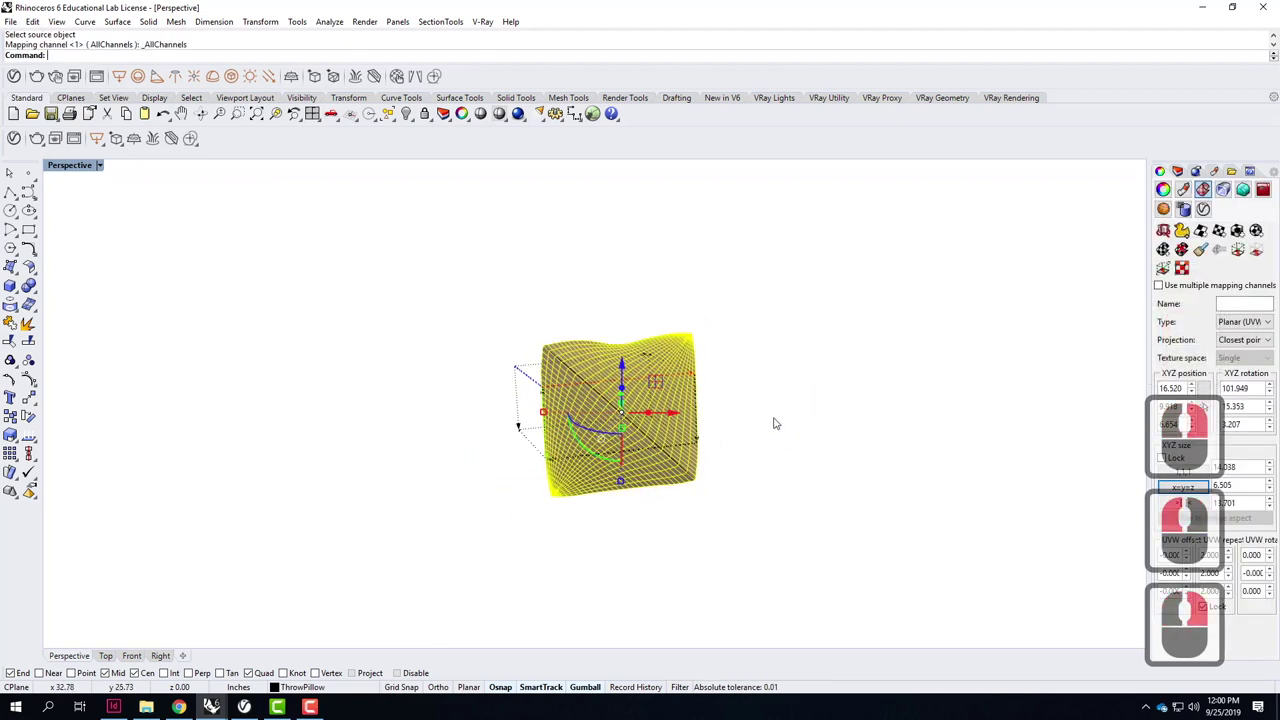
# Match the planar mapping onto another pillow surface with MatchMapping.
pyautogui.press('Return')
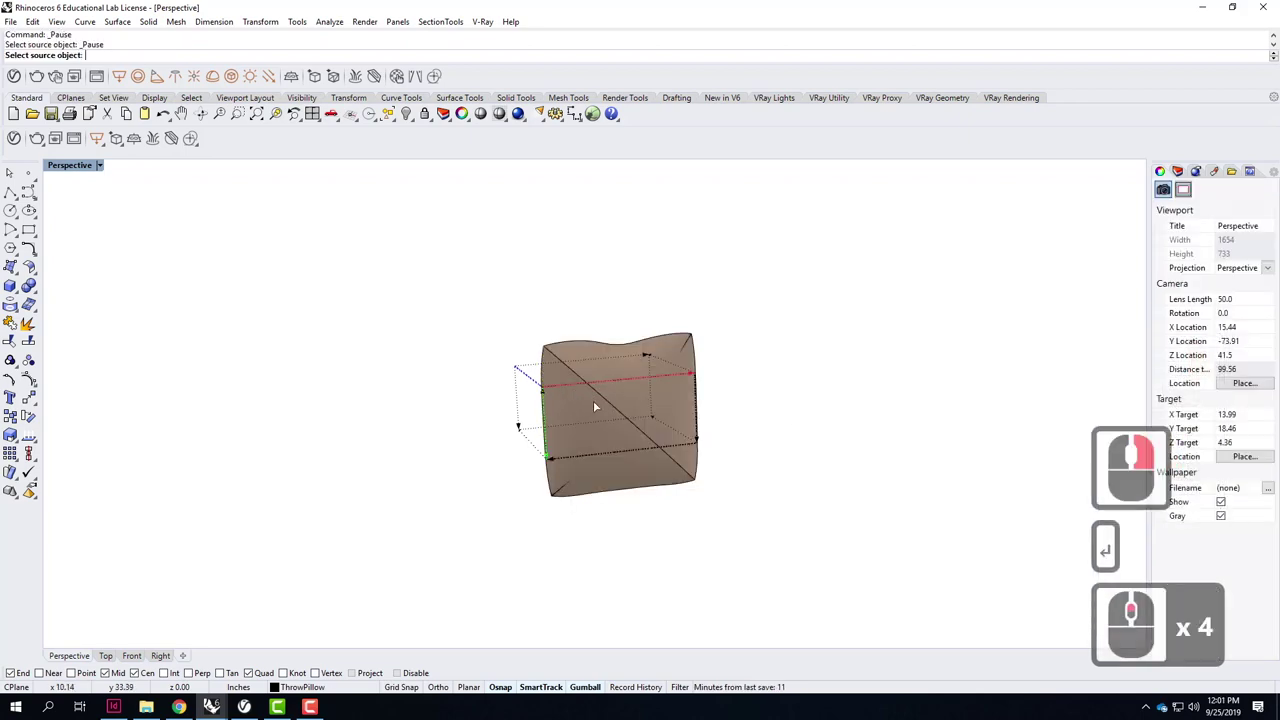
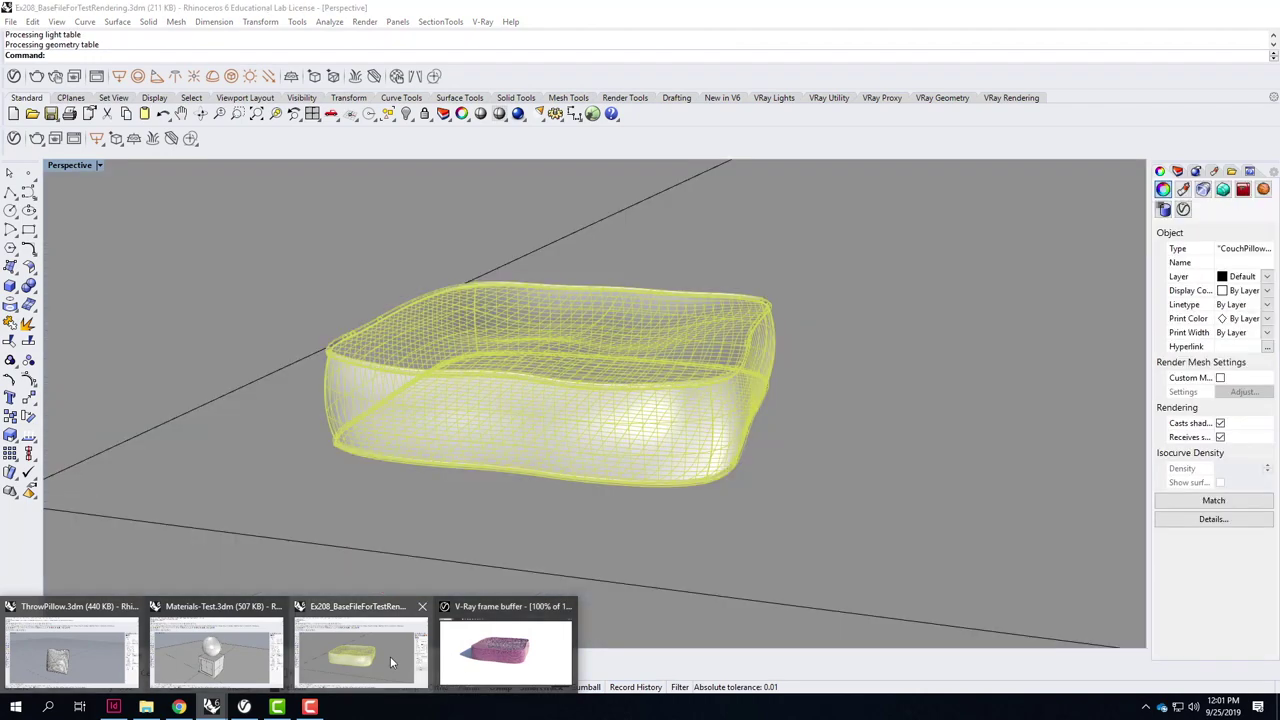
# Switch to the Ex208_BaseFileForTestRendering.3dm window from the taskbar.
pyautogui.click(427, 658)
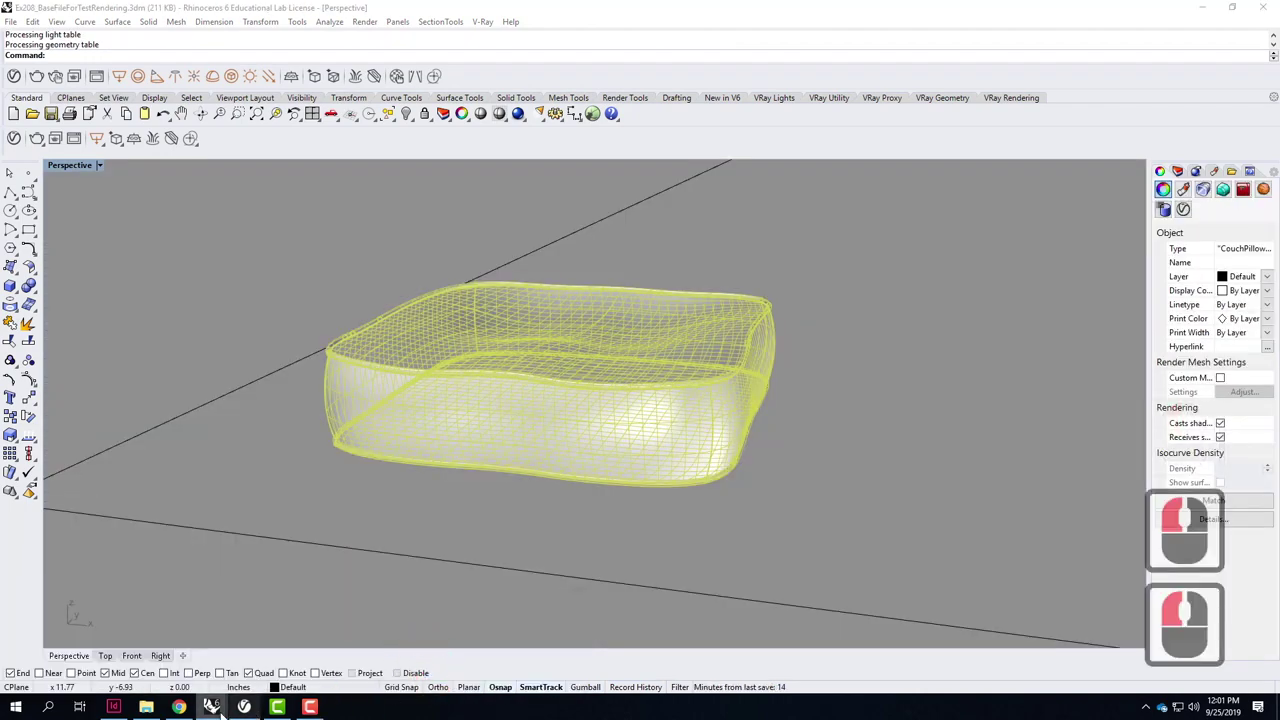
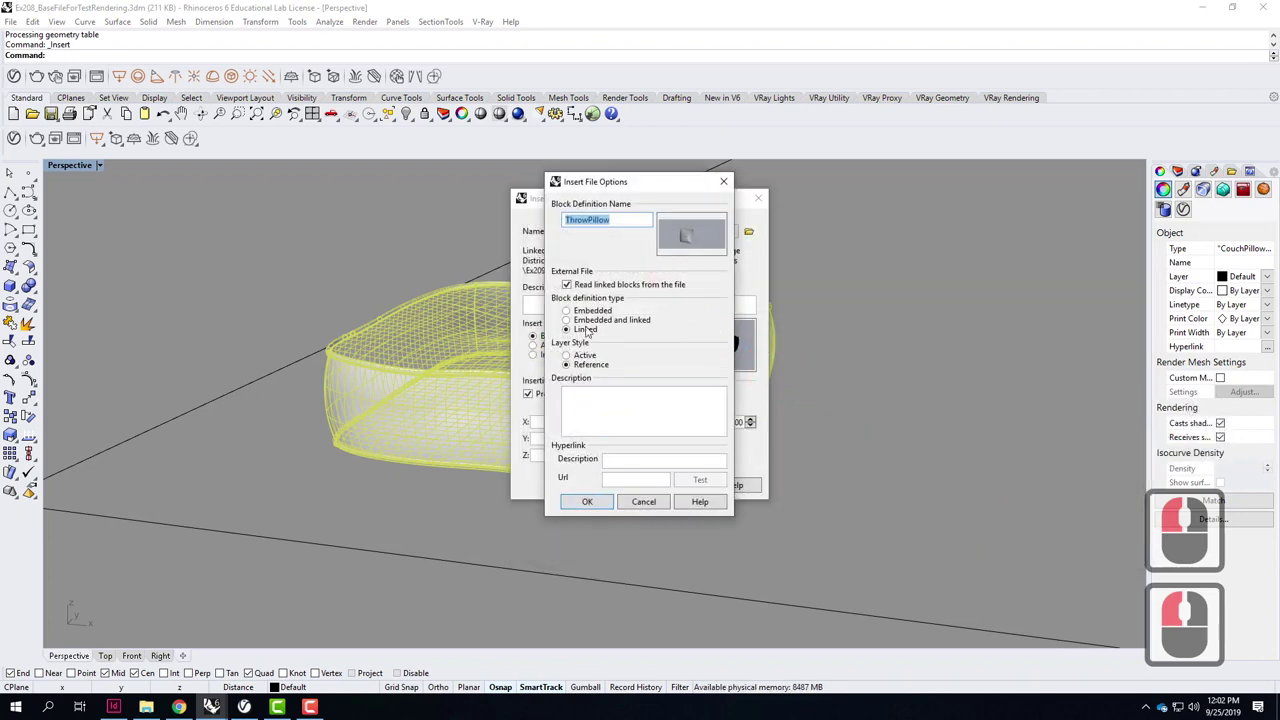
# Insert ThrowPillow as a Linked block and place it beside the cushion.
pyautogui.click(588, 500)
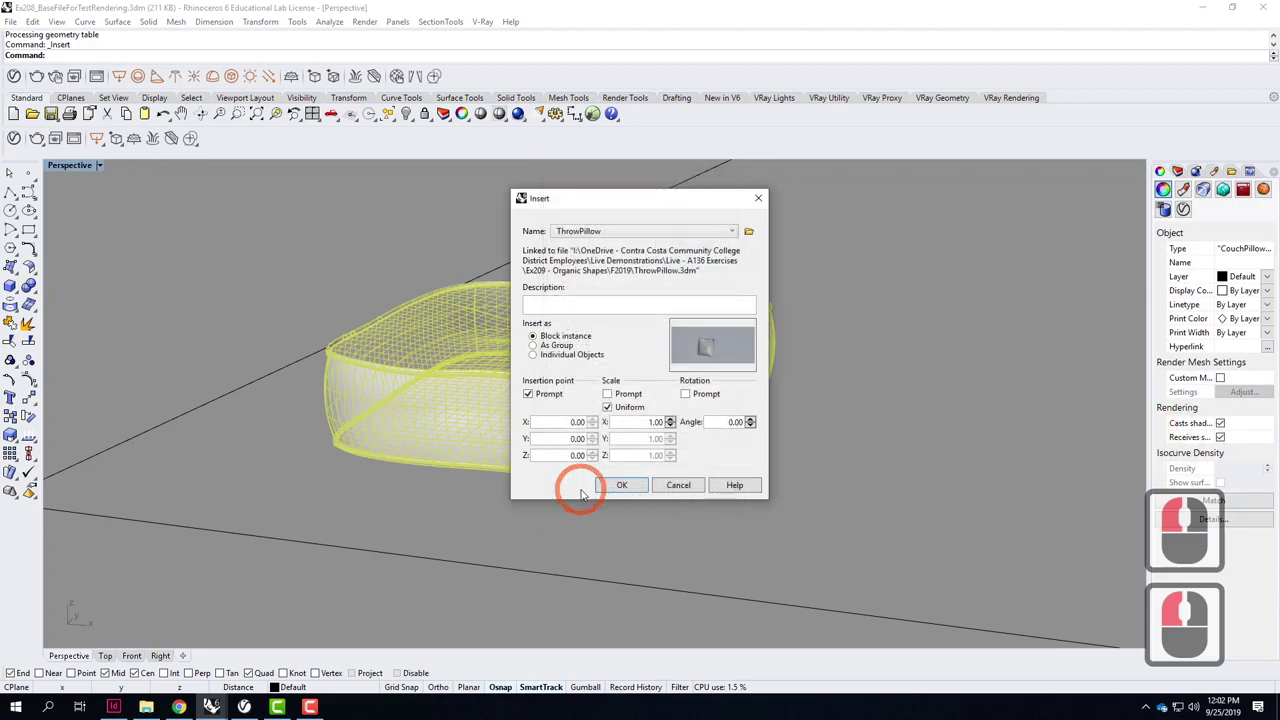
pyautogui.click(606, 473)
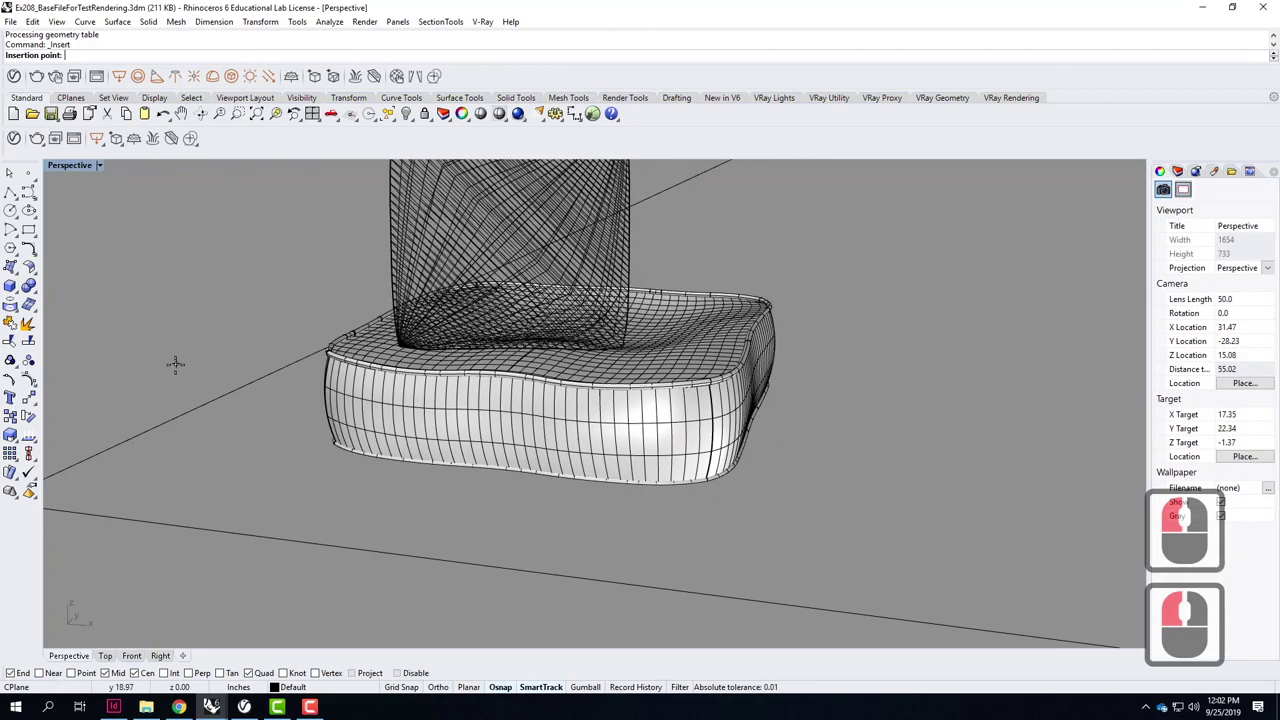
pyautogui.click(202, 371)
pyautogui.rightClick(667, 388)
# Move the pillow onto the cushion and tilt it back with the gumball rotate handle.
pyautogui.write('move')
pyautogui.press('Return')
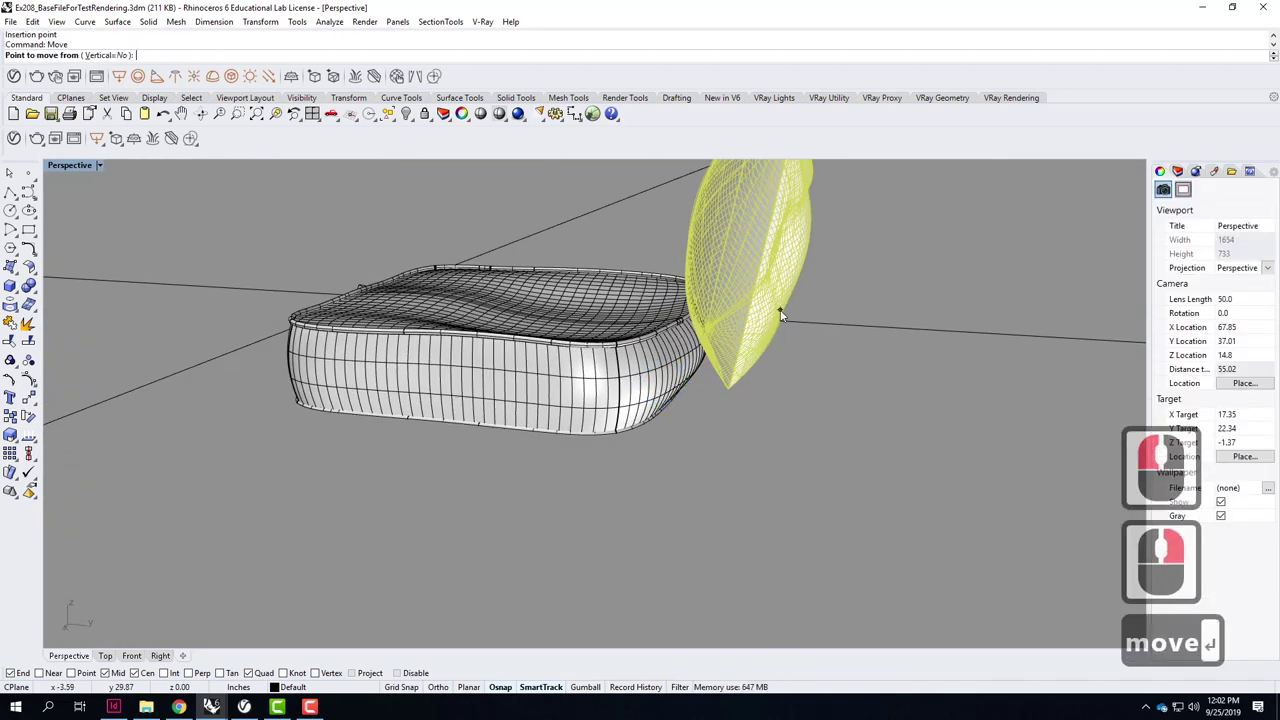
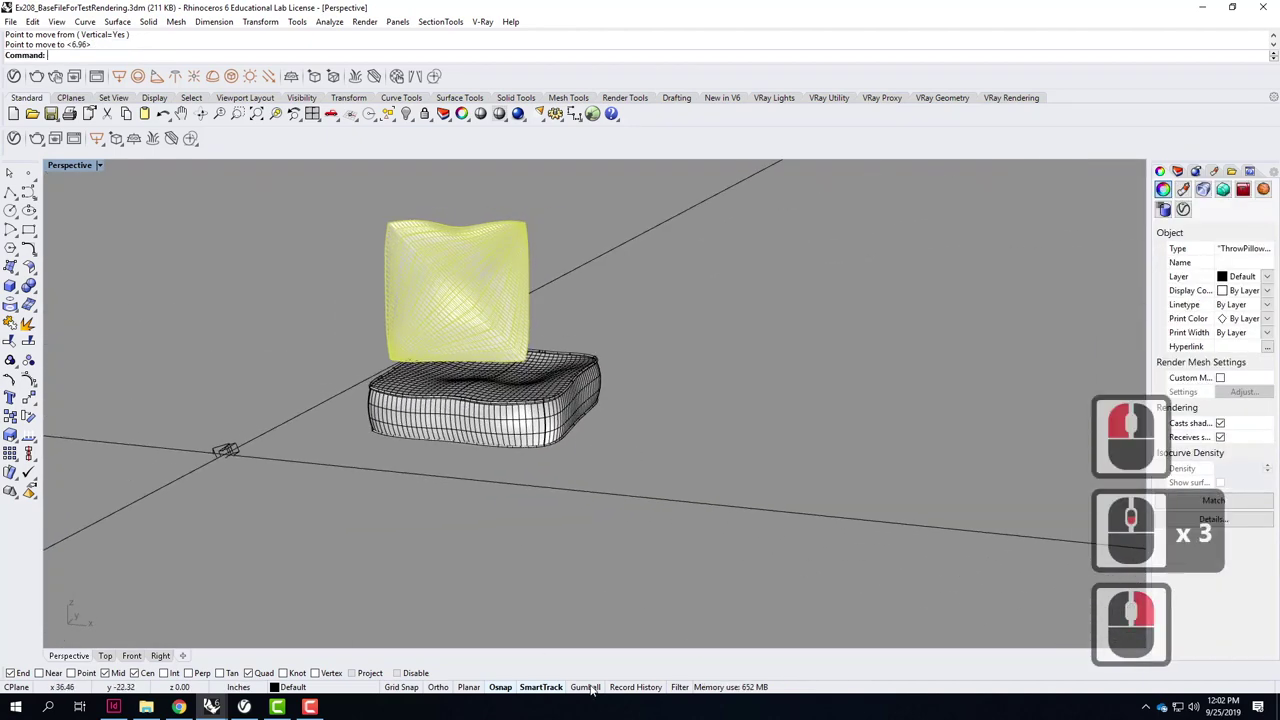
pyautogui.click(582, 502)
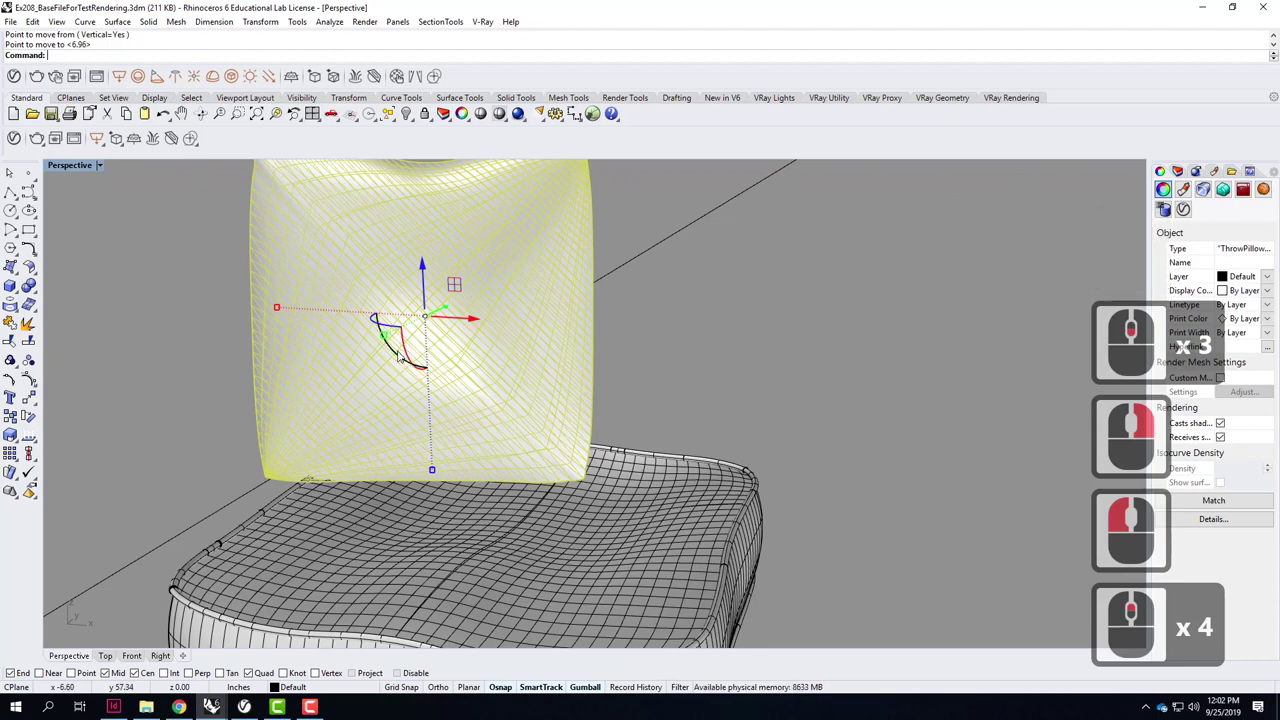
pyautogui.click(402, 352)
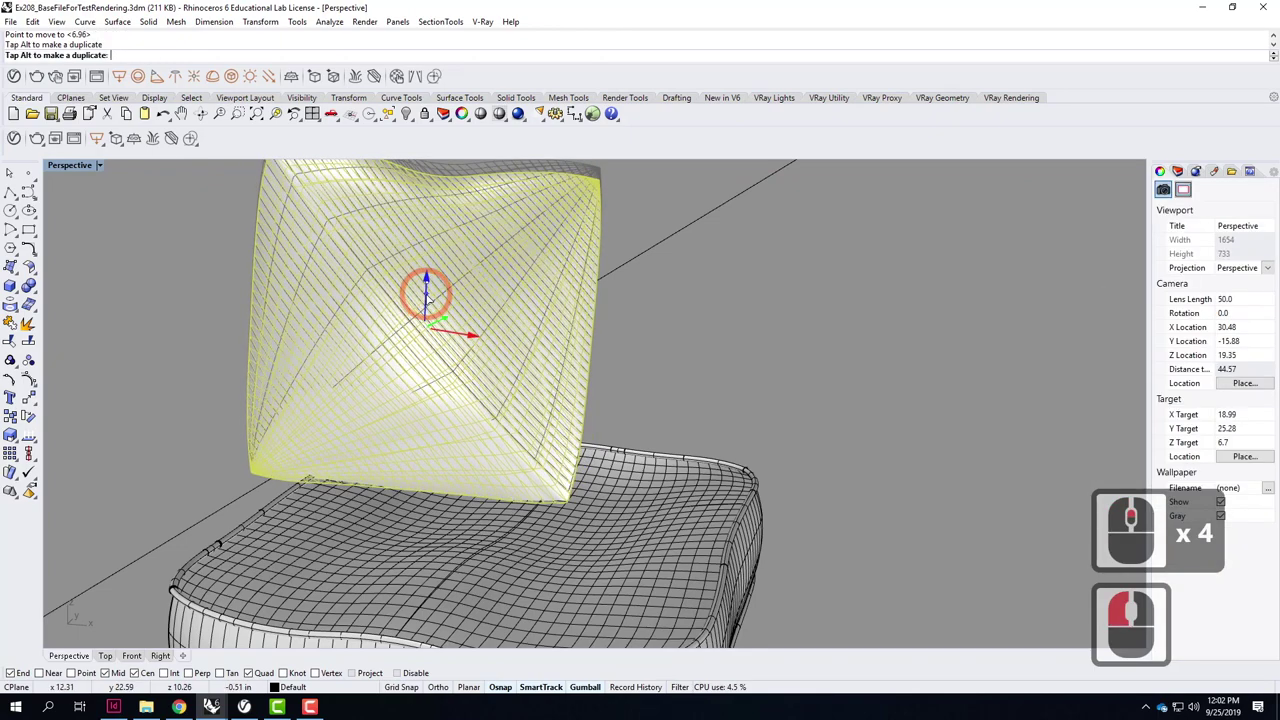
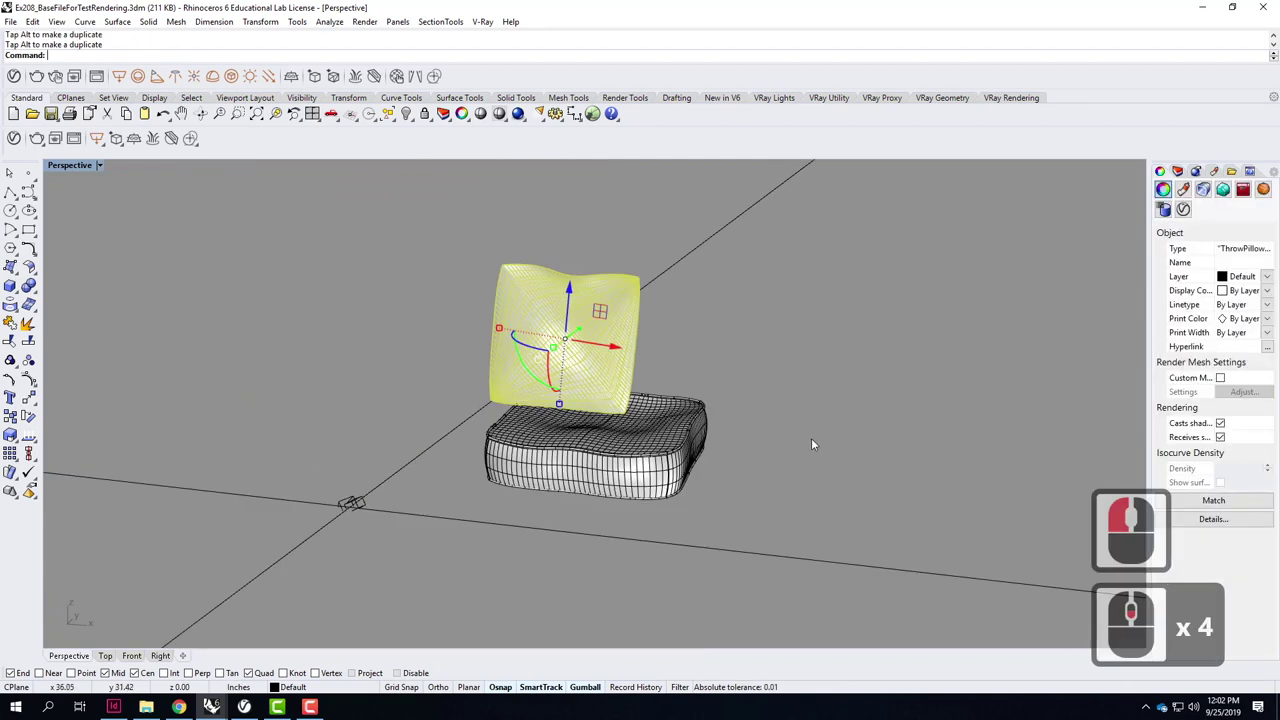
pyautogui.scroll(-3)
pyautogui.rightClick(718, 426)
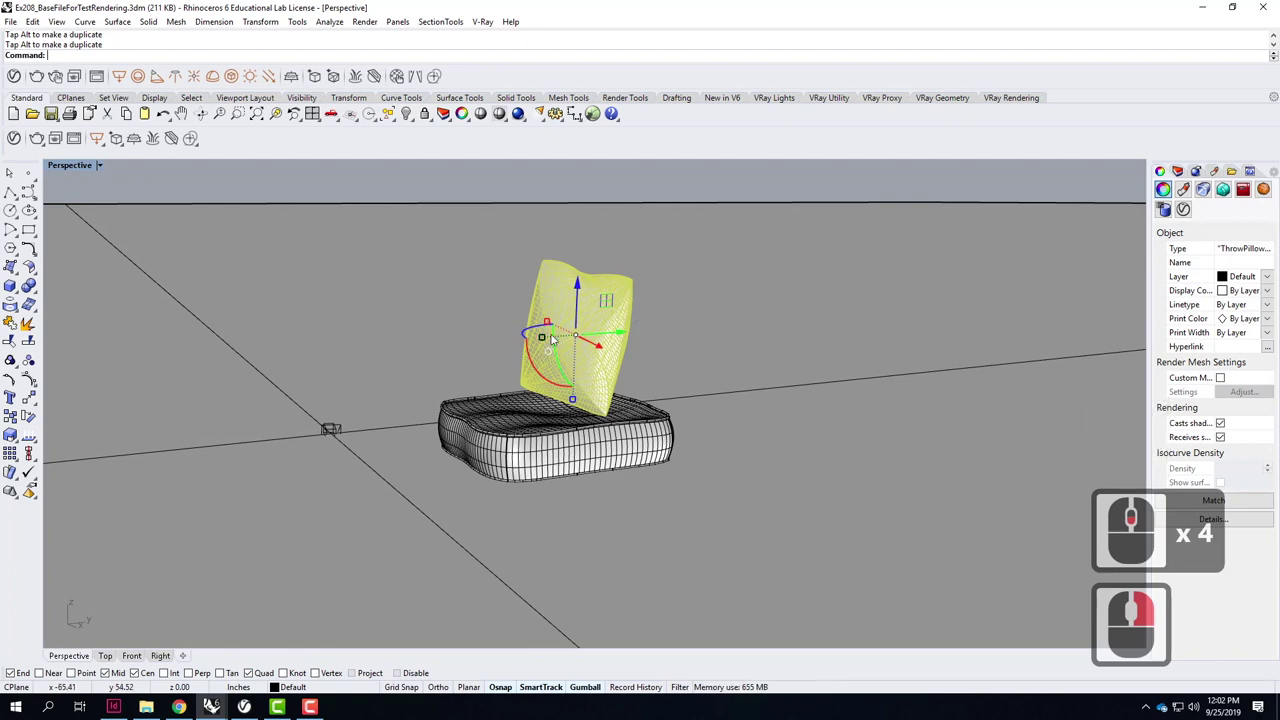
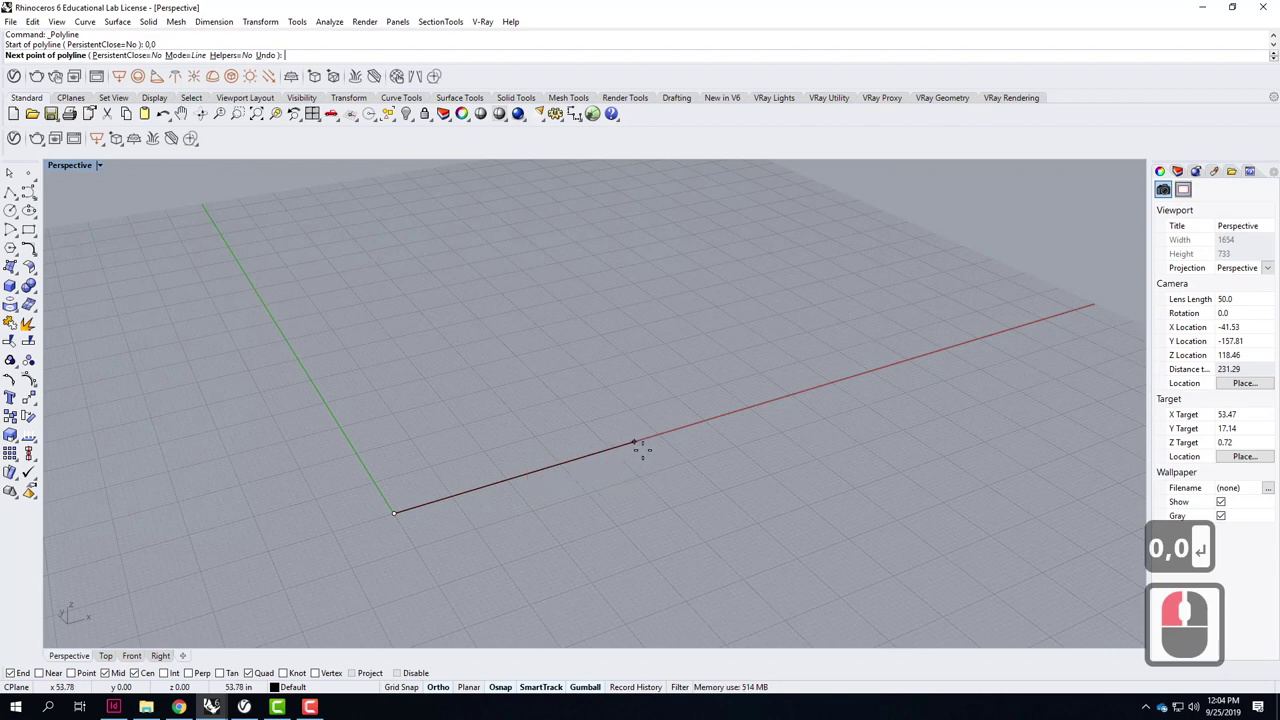
# Finish the 4' polyline along the x-axis and select the new line.
pyautogui.write("'")
pyautogui.press('Return')
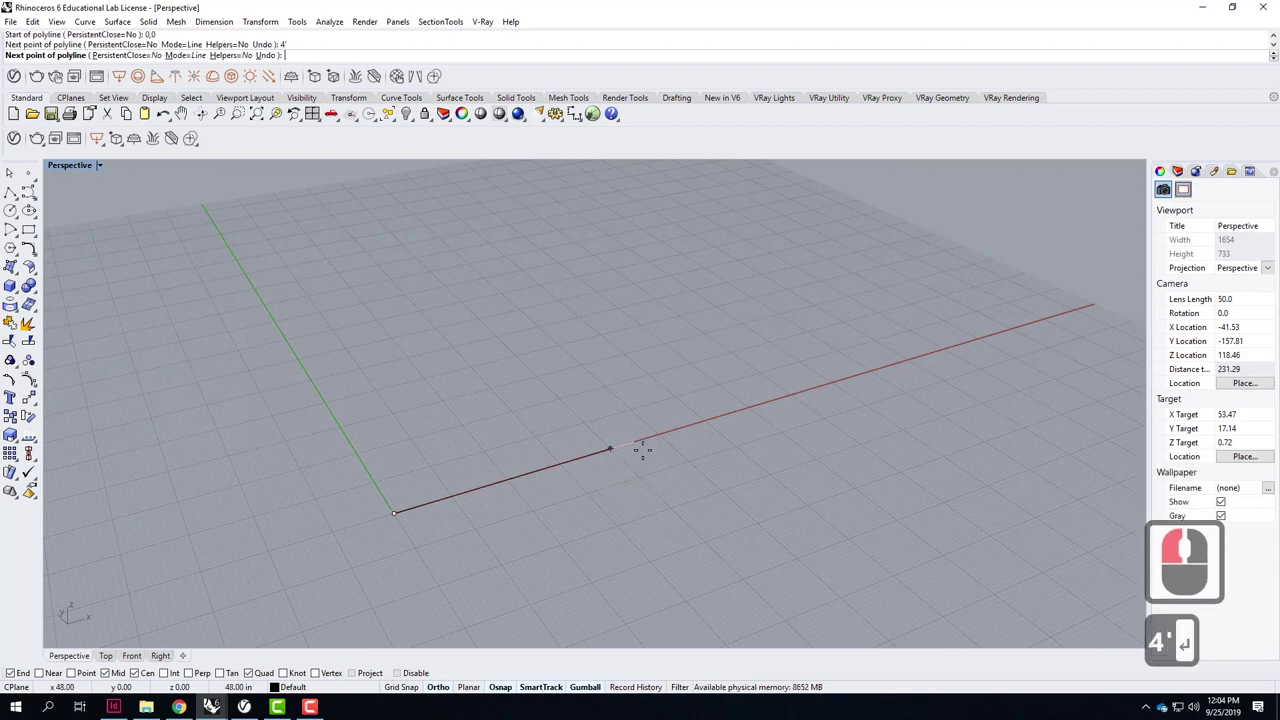
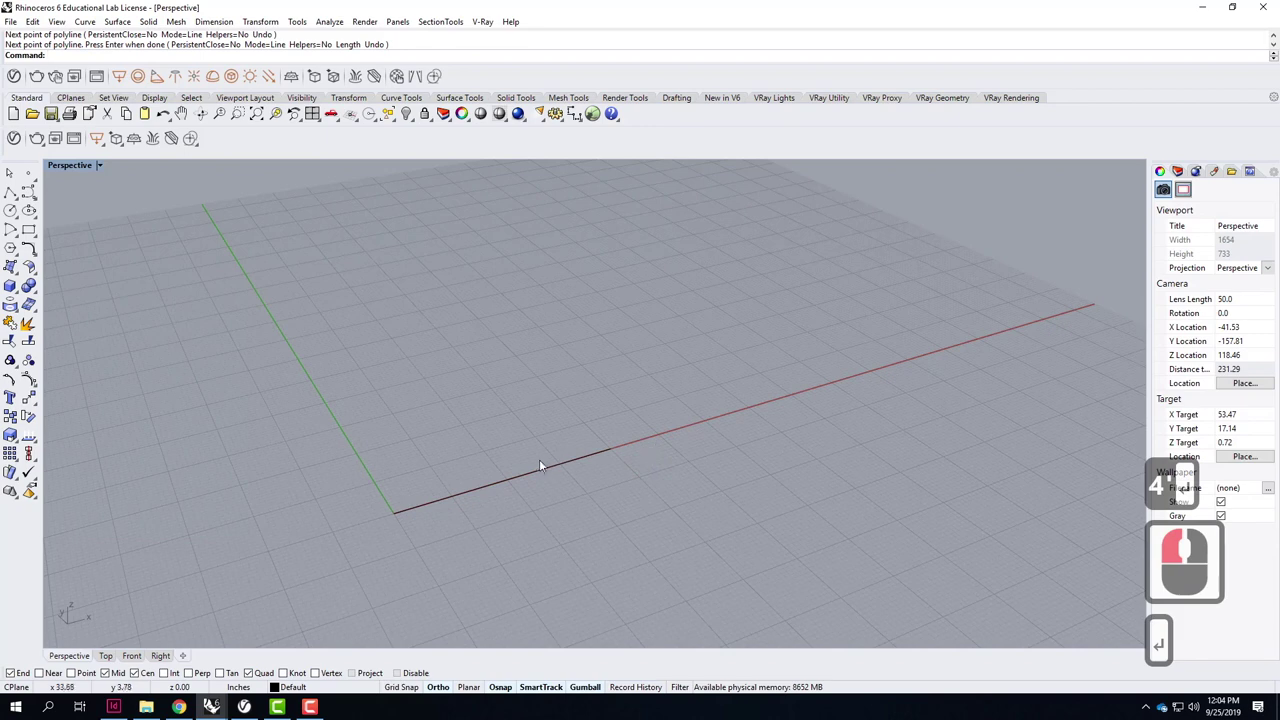
pyautogui.click(550, 475)
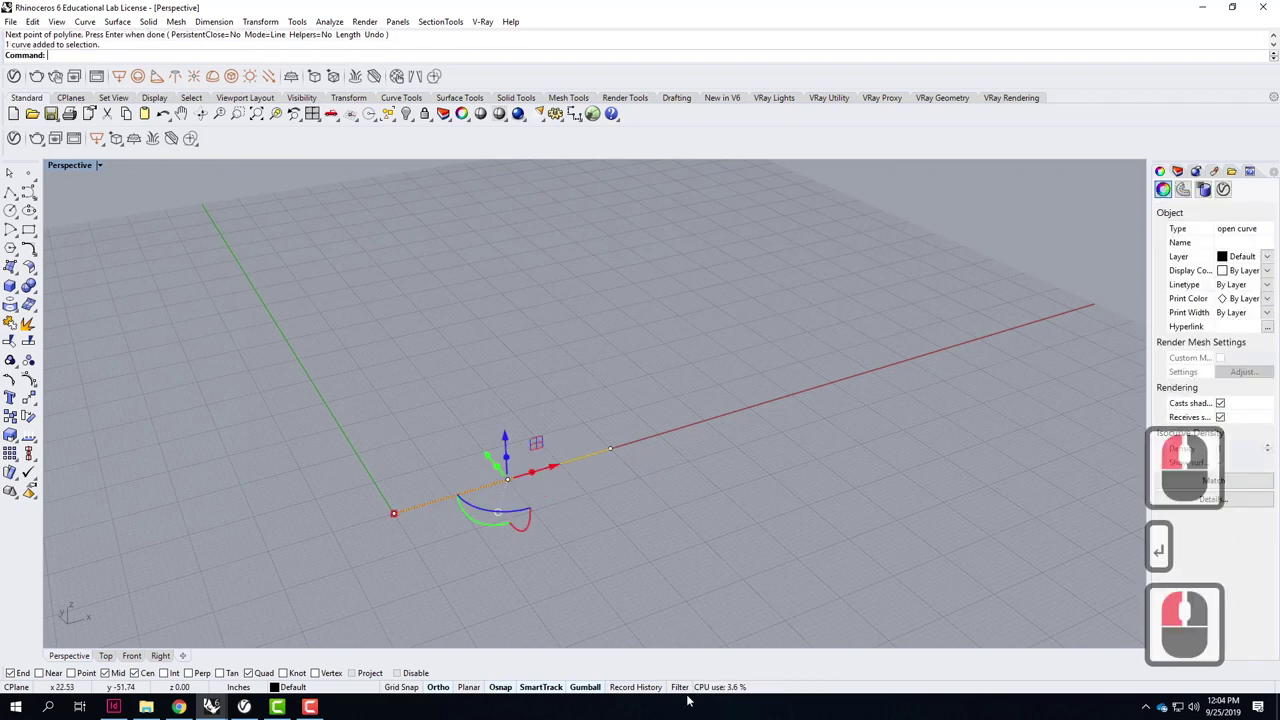
pyautogui.click(608, 667)
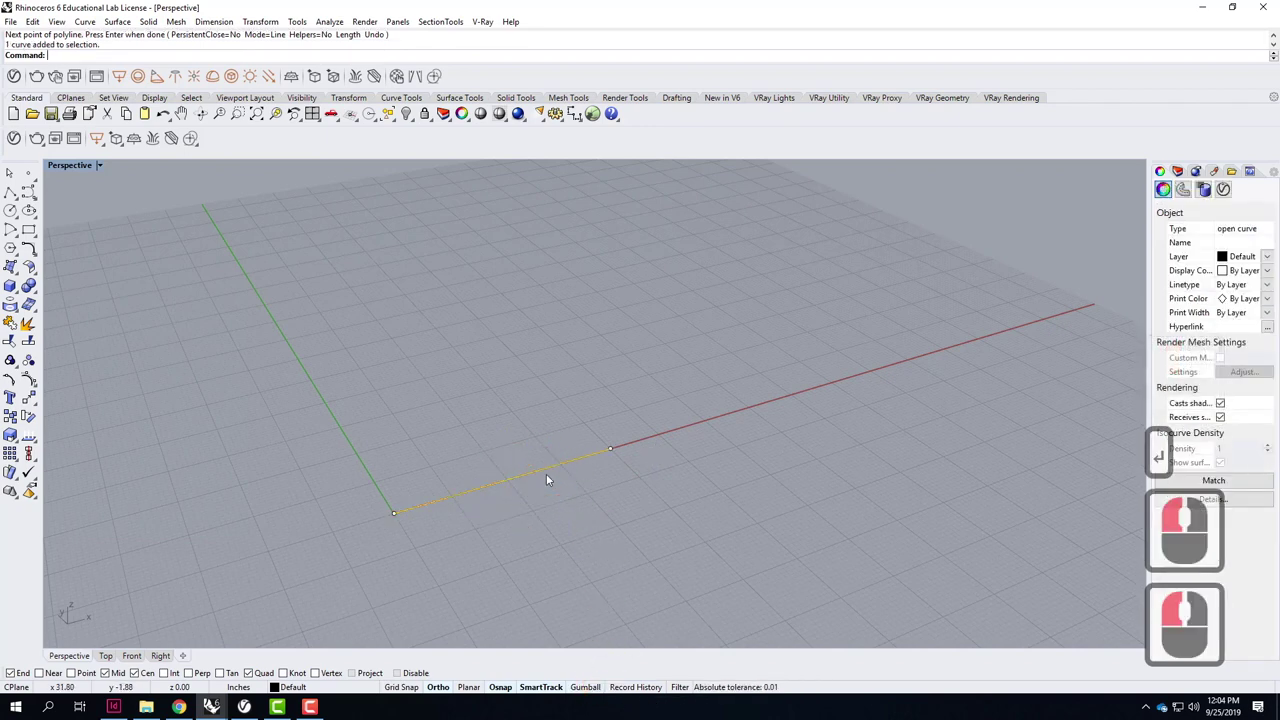
# Rebuild the line with the new control point count entered as 5.
pyautogui.write('rebuil')
pyautogui.press('Return')
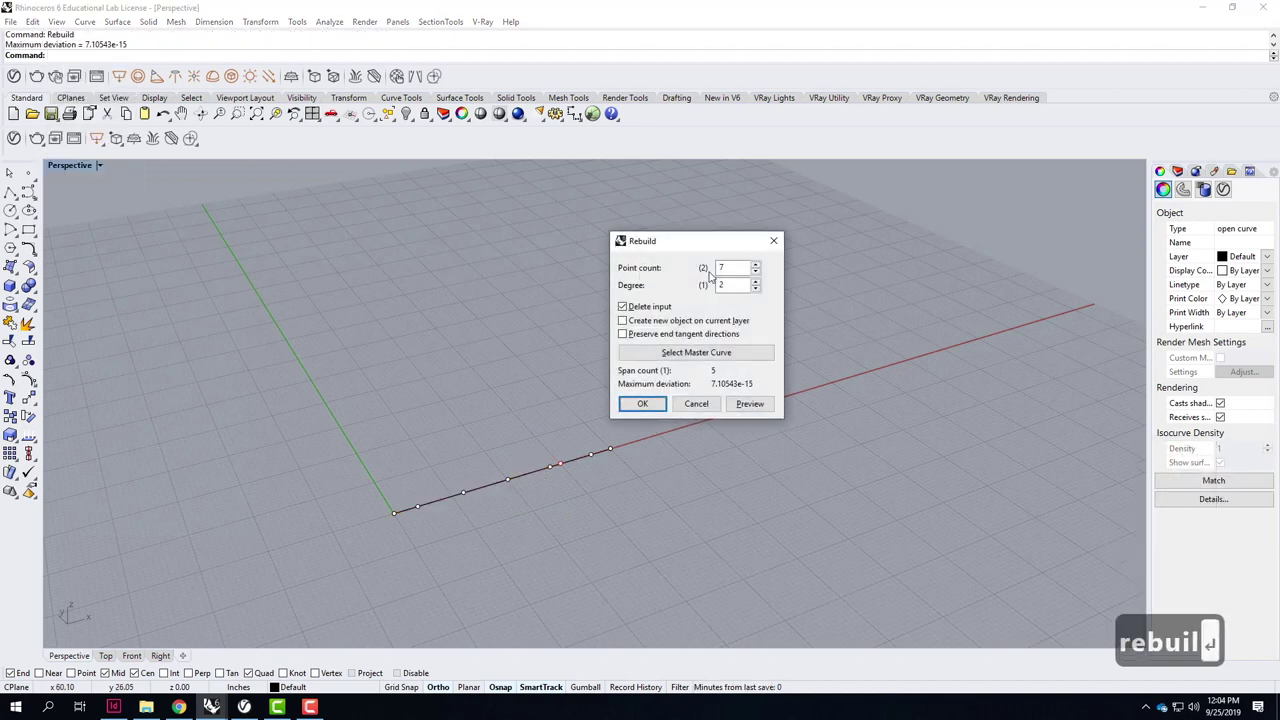
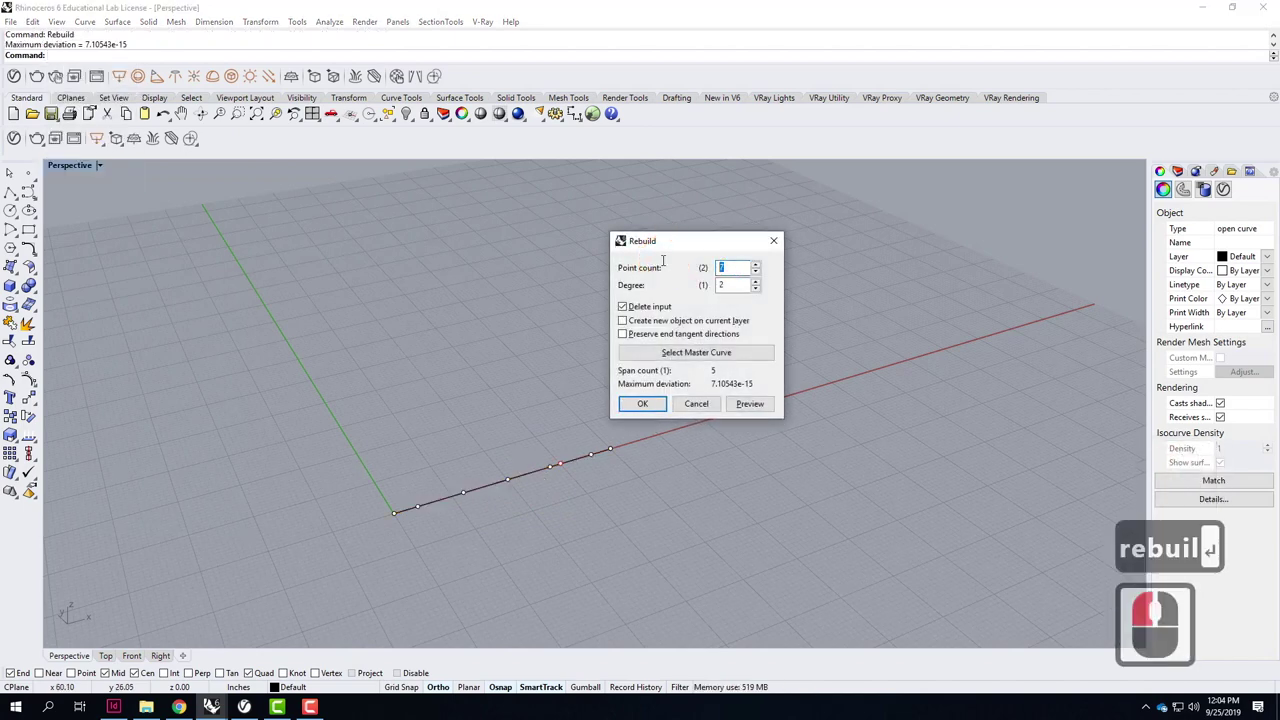
pyautogui.write('5')
pyautogui.press('Return')
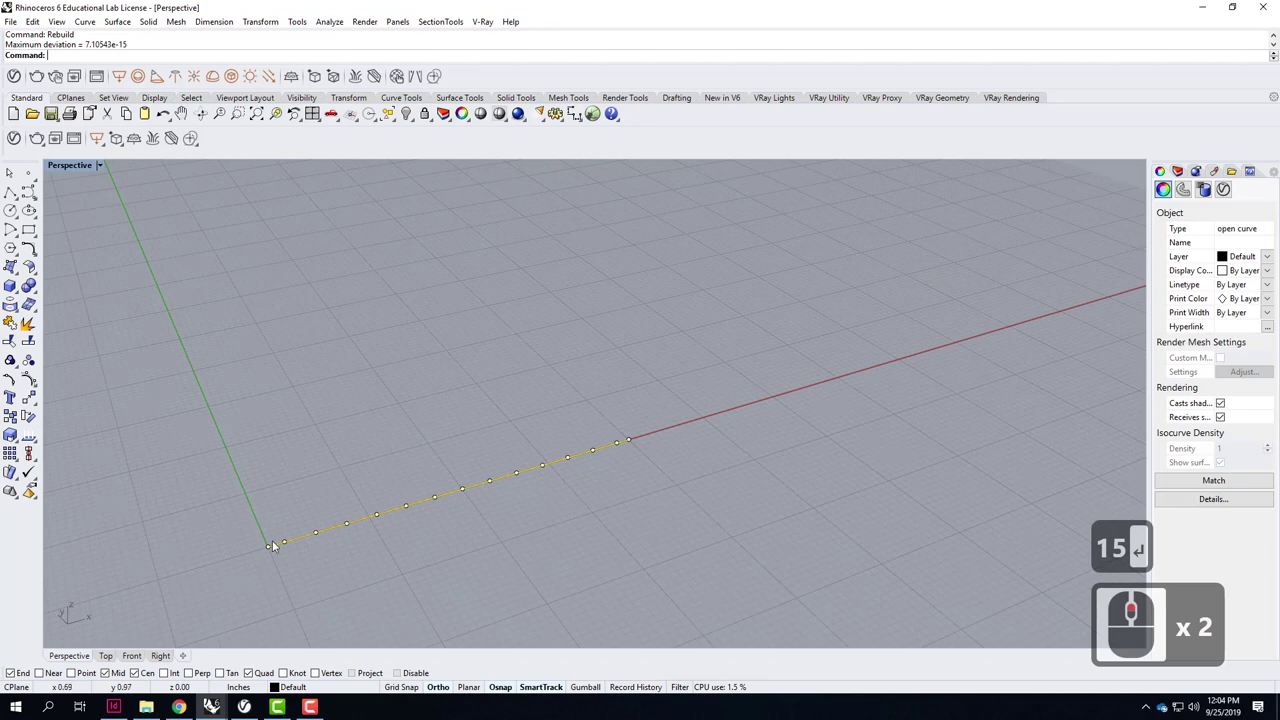
# Select every other control point along the rebuilt straight line.
pyautogui.click(289, 547)
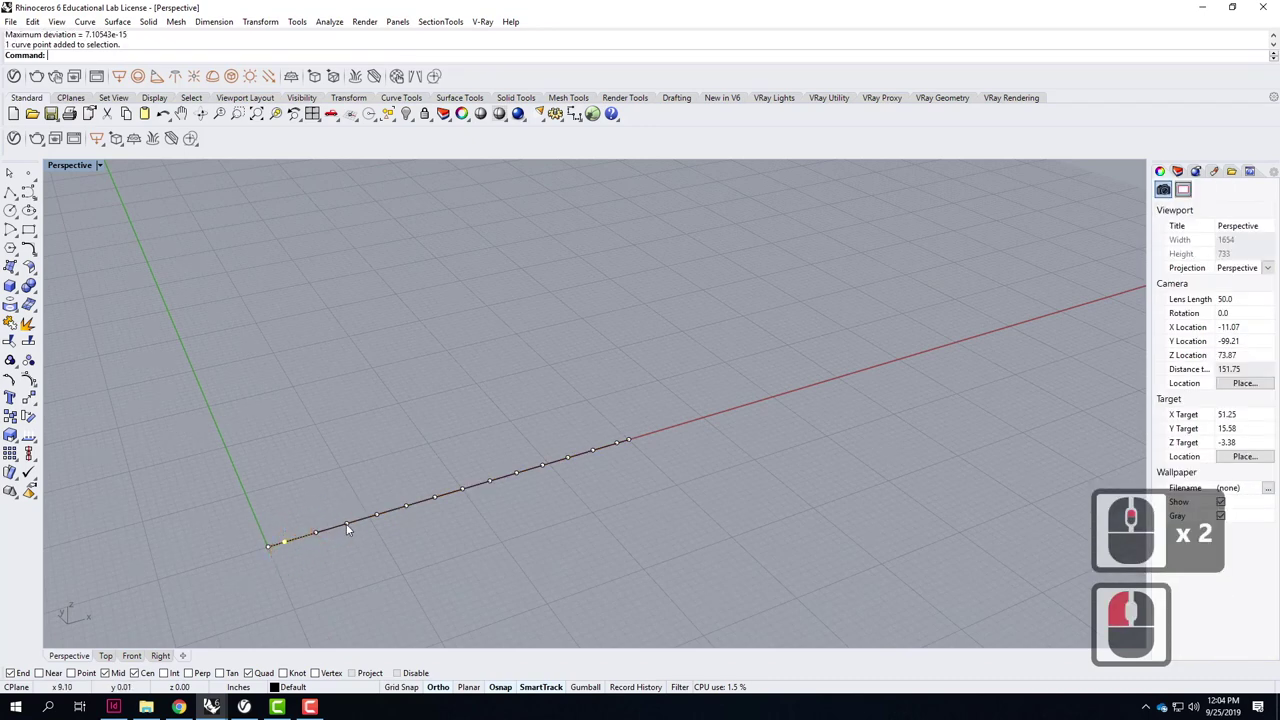
pyautogui.click(363, 528)
pyautogui.doubleClick(428, 508)
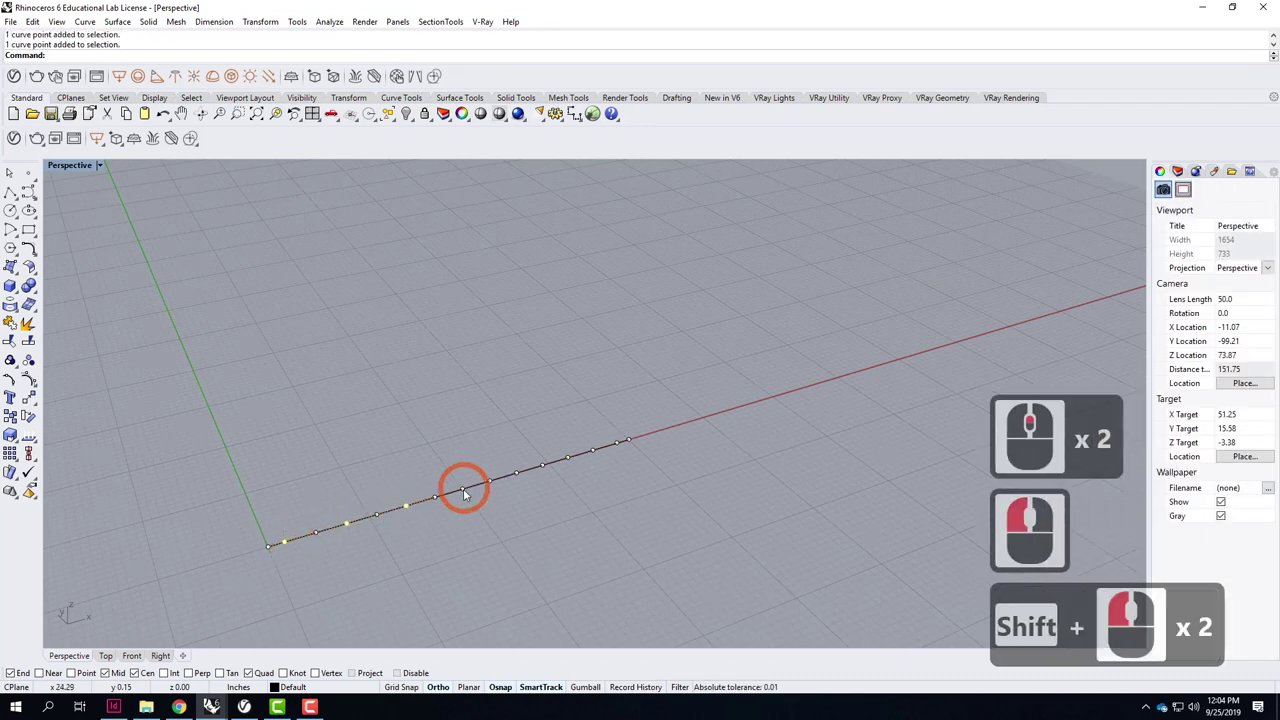
pyautogui.doubleClick(486, 487)
pyautogui.doubleClick(563, 468)
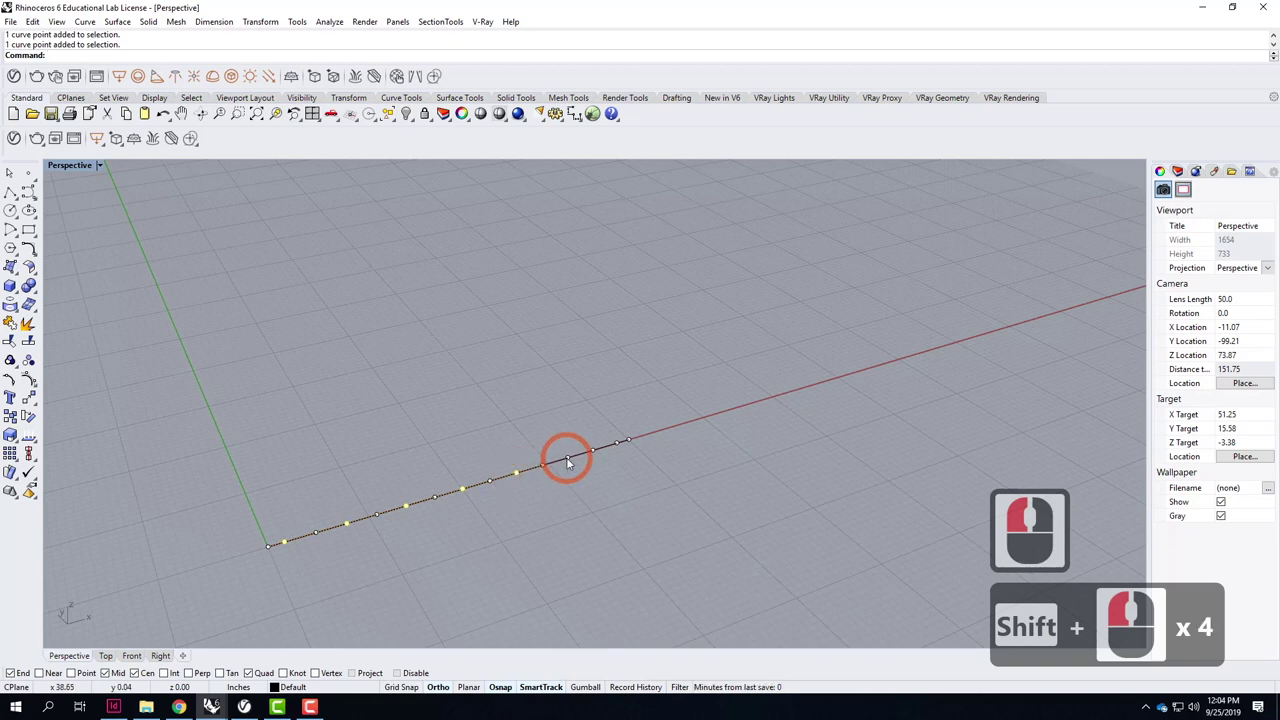
pyautogui.click(571, 464)
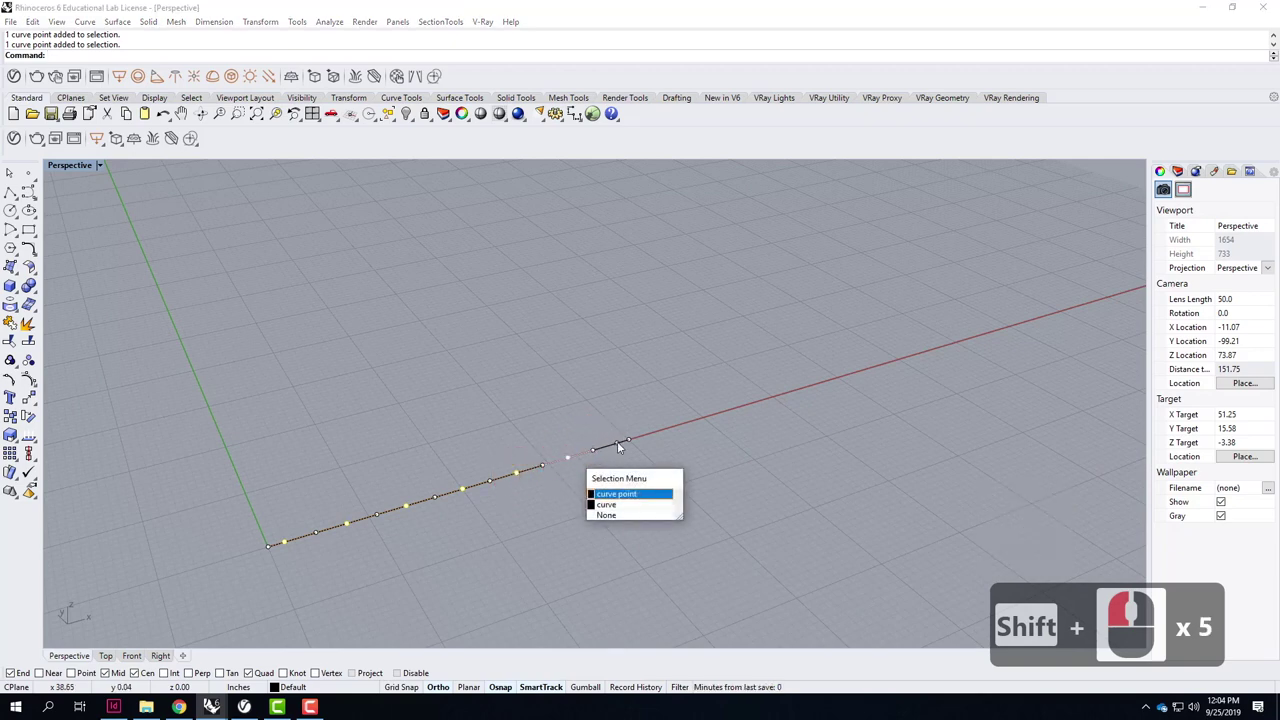
pyautogui.click(613, 491)
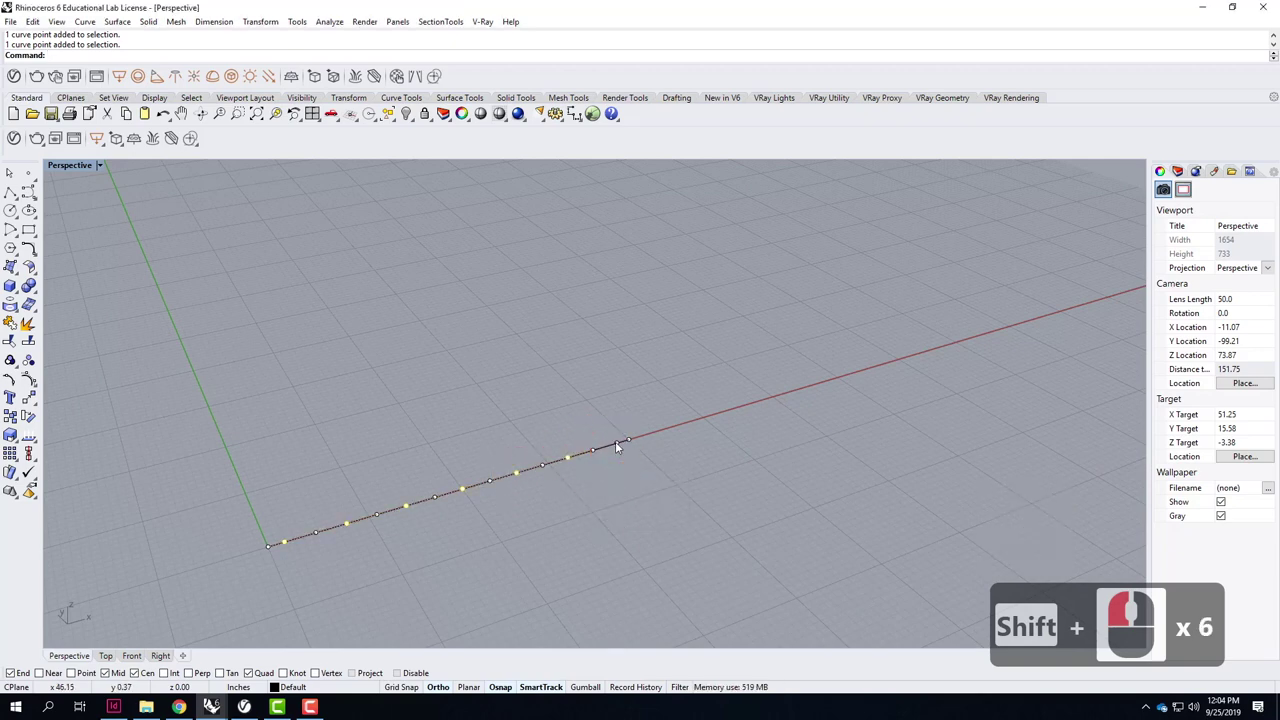
pyautogui.click(622, 448)
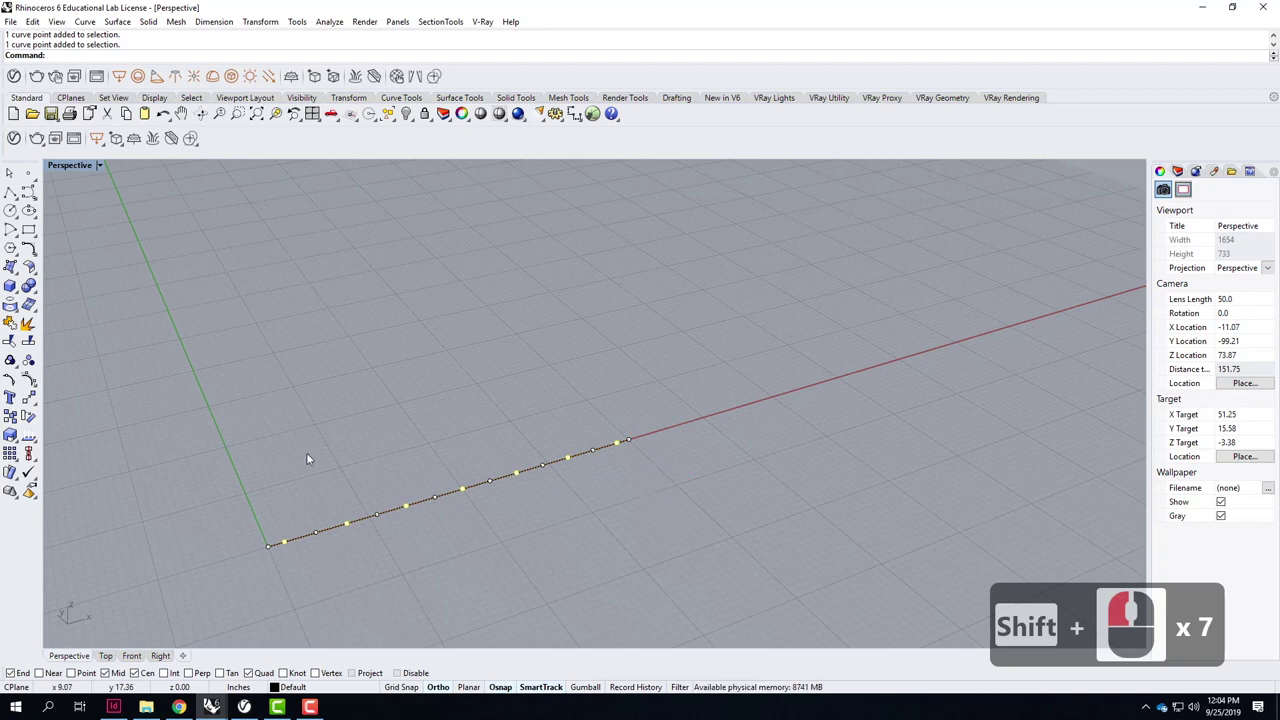
# Move the alternating control points sideways (4" then 8") with Ortho to form a wavy pleat curve.
pyautogui.write('move')
pyautogui.press('Return')
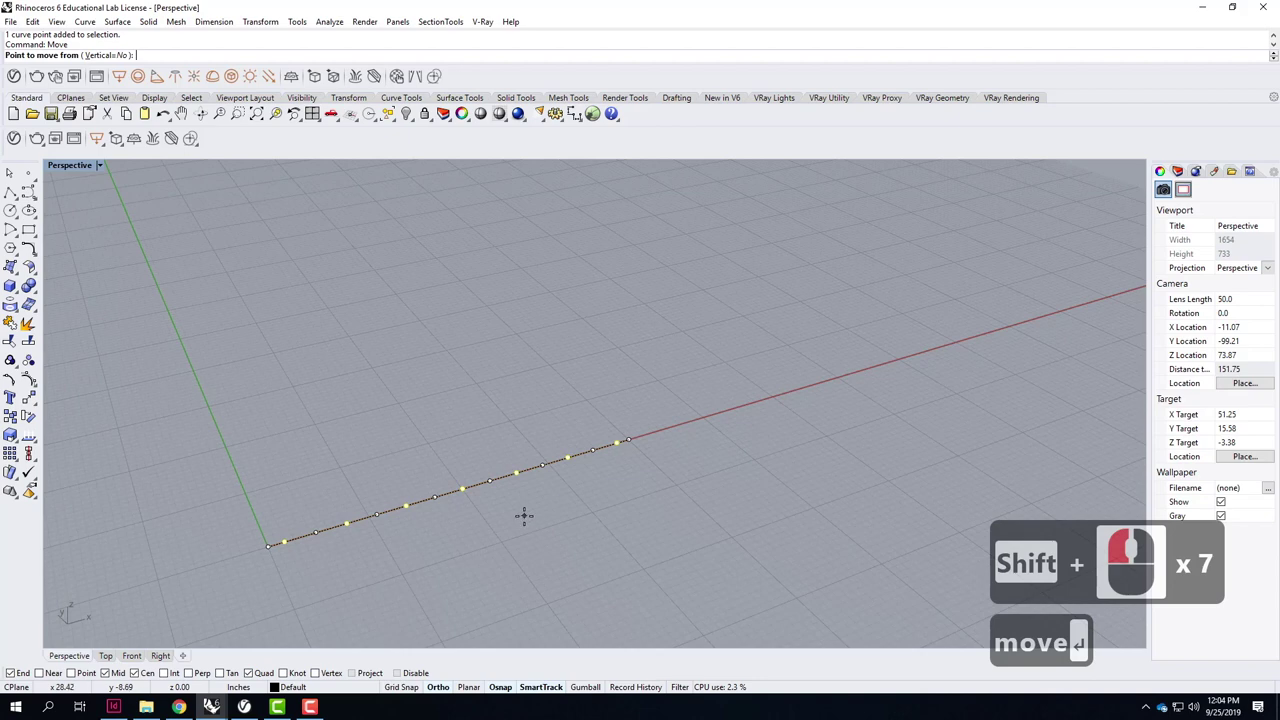
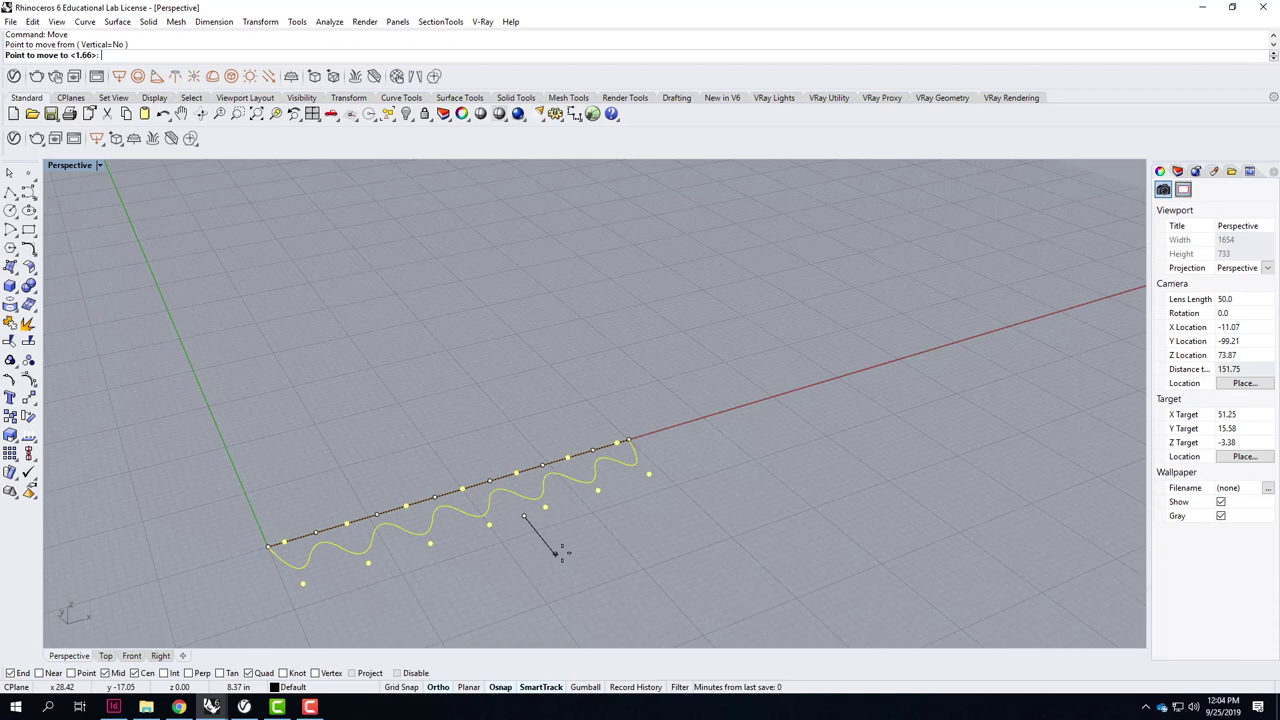
pyautogui.press('4')
pyautogui.press("shift+'")
pyautogui.press('Return')
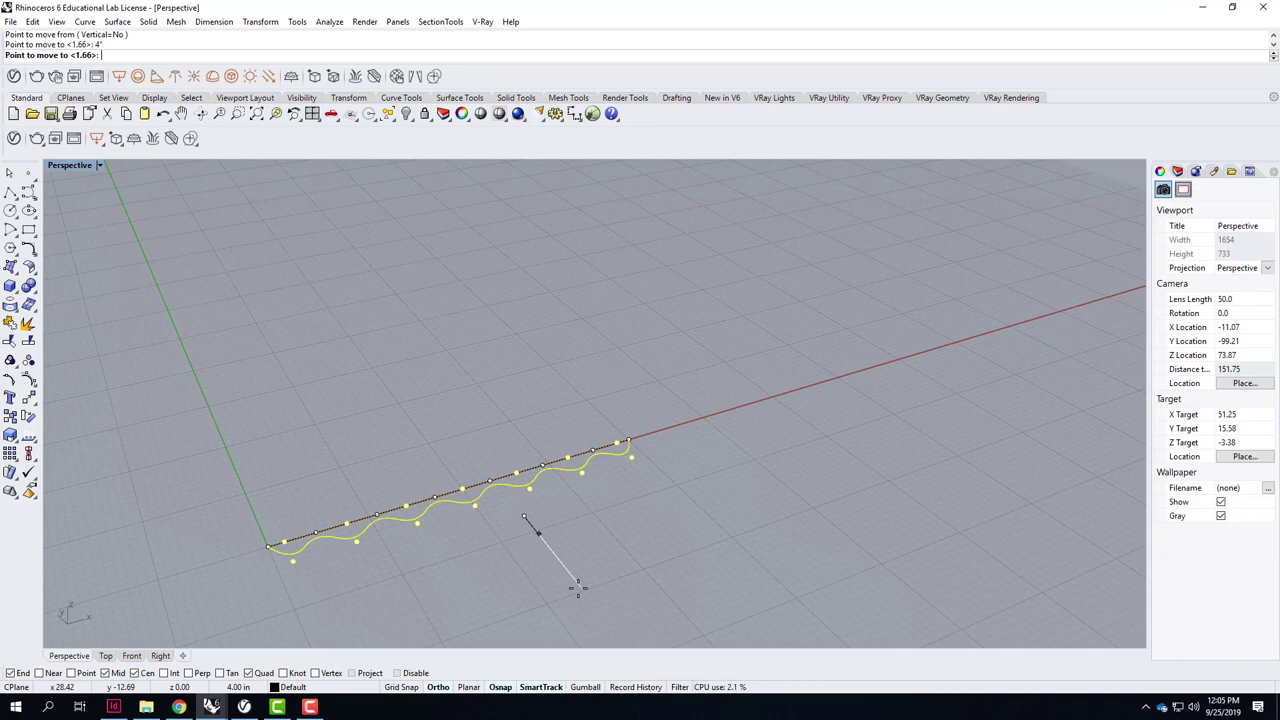
pyautogui.press('8')
pyautogui.press("shift+'")
pyautogui.press('Return')
pyautogui.click(592, 612)
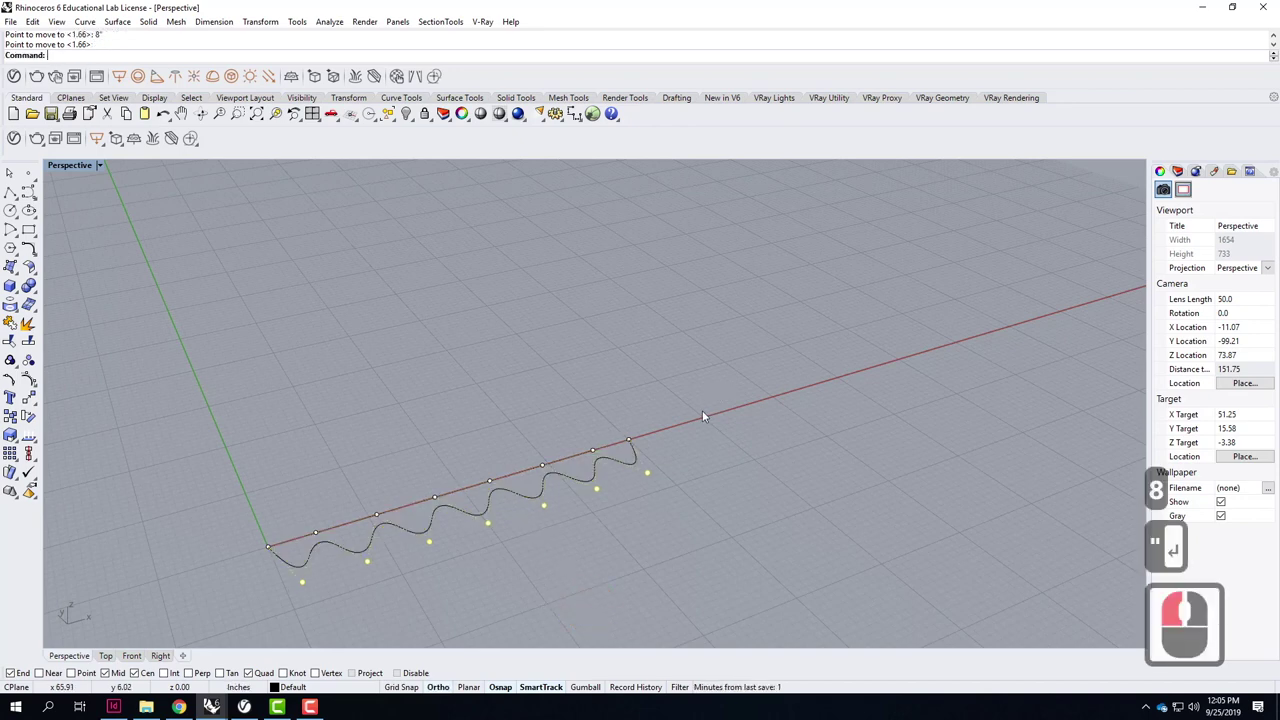
pyautogui.click(532, 499)
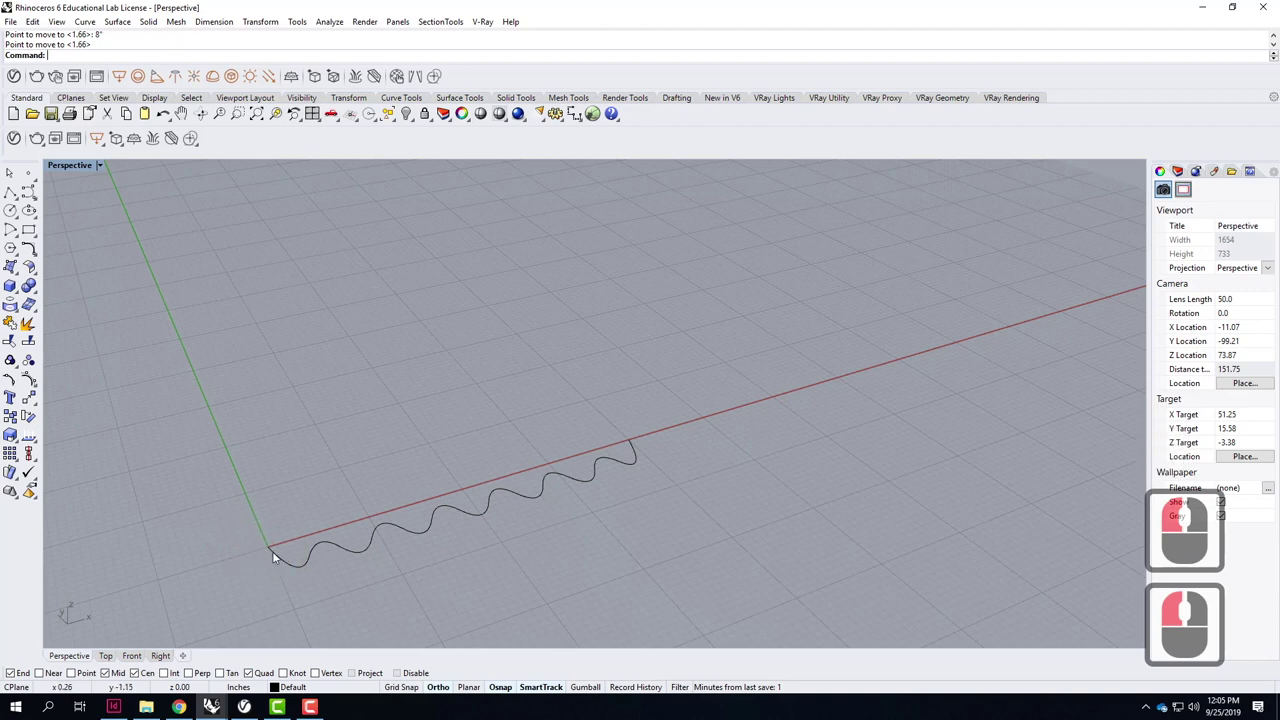
# Select the wave's two end points and begin moving them.
pyautogui.click(278, 558)
pyautogui.click(276, 551)
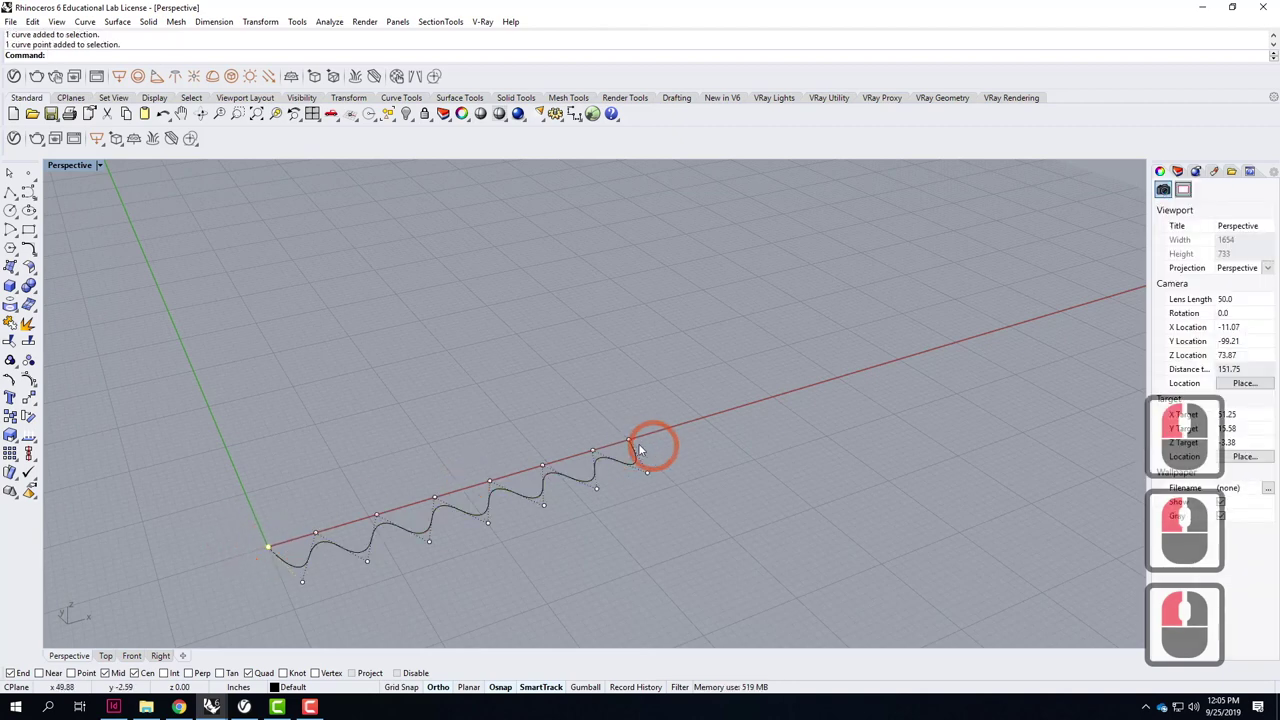
pyautogui.click(636, 446)
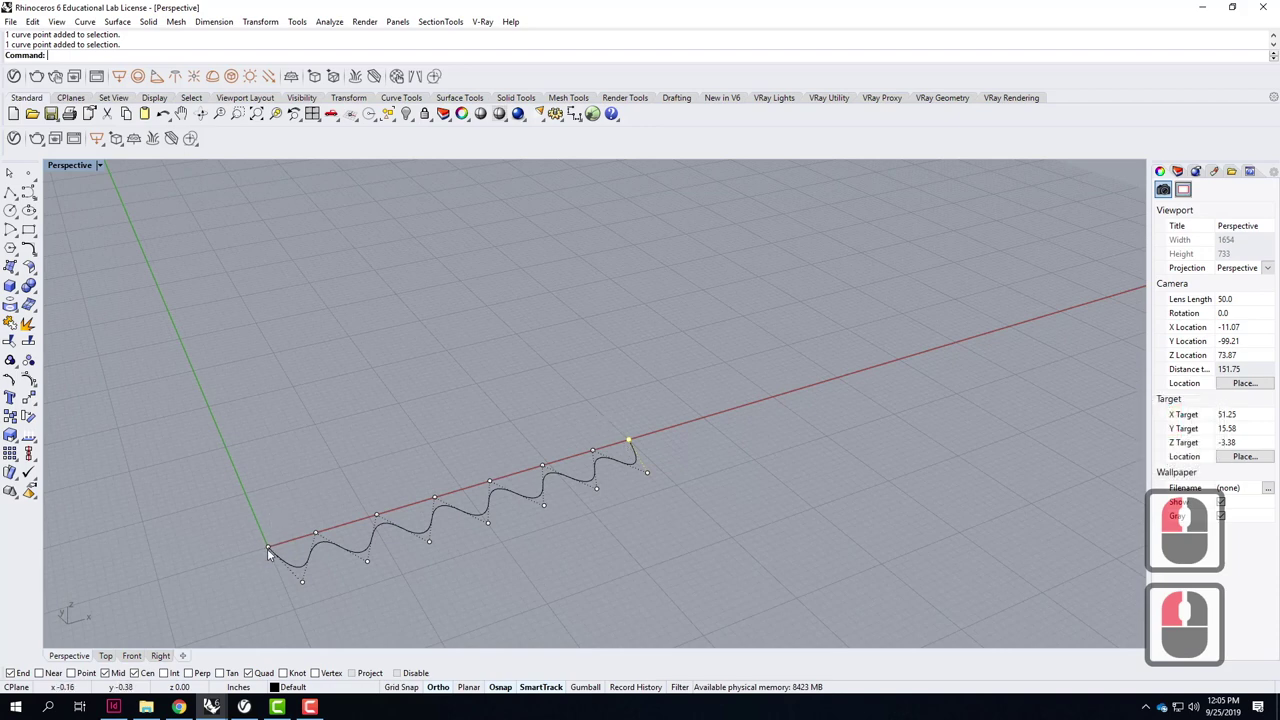
pyautogui.click(272, 556)
pyautogui.write('move')
pyautogui.press('Return')
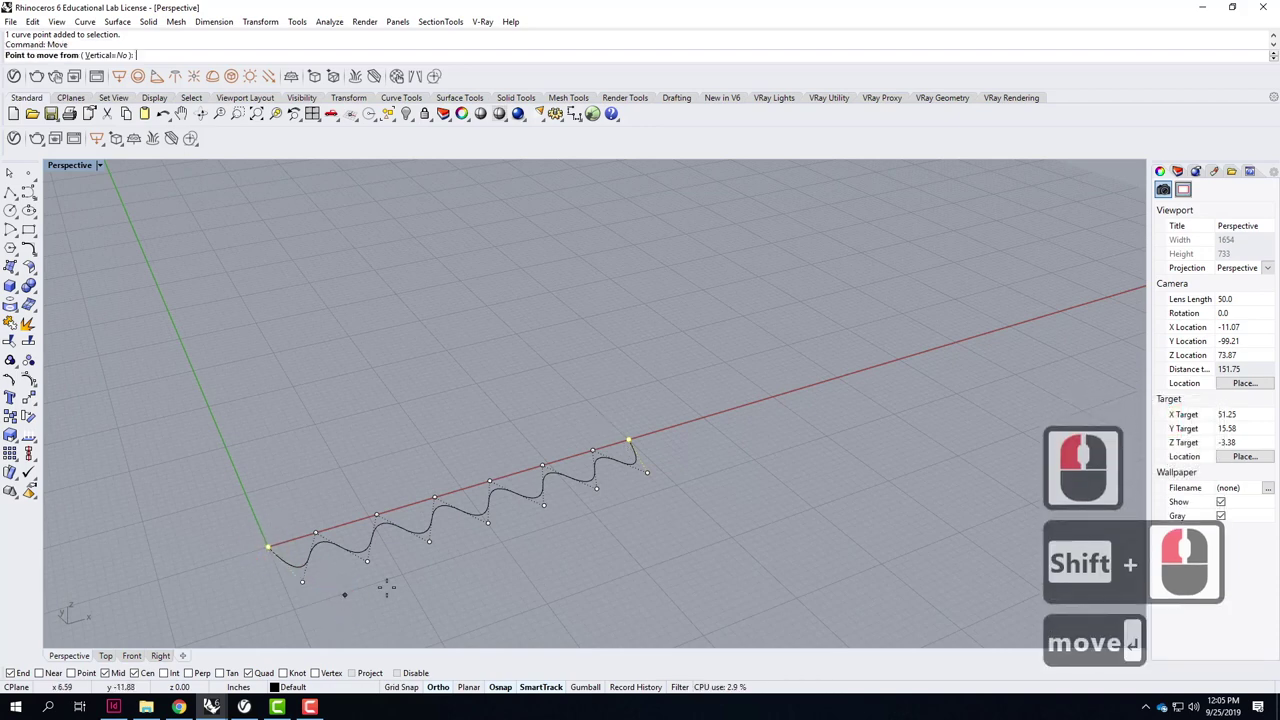
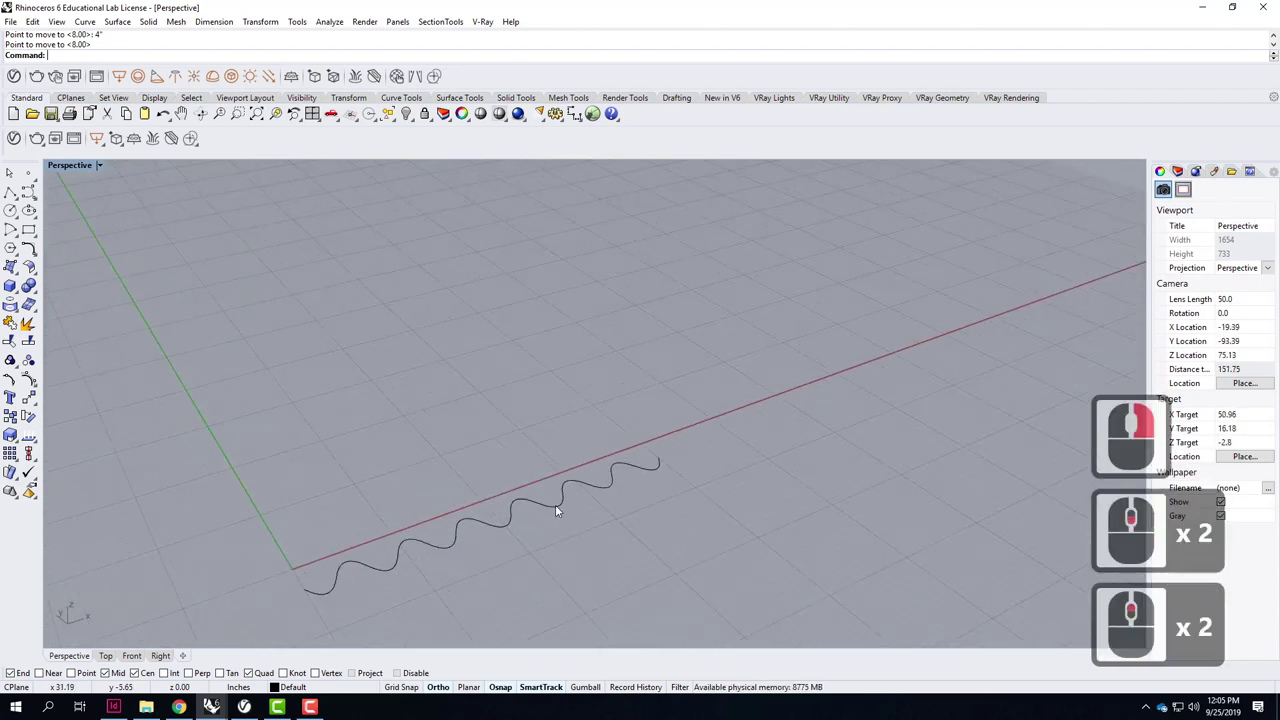
# Copy the wavy curve vertically 8 feet above the original.
pyautogui.click(560, 514)
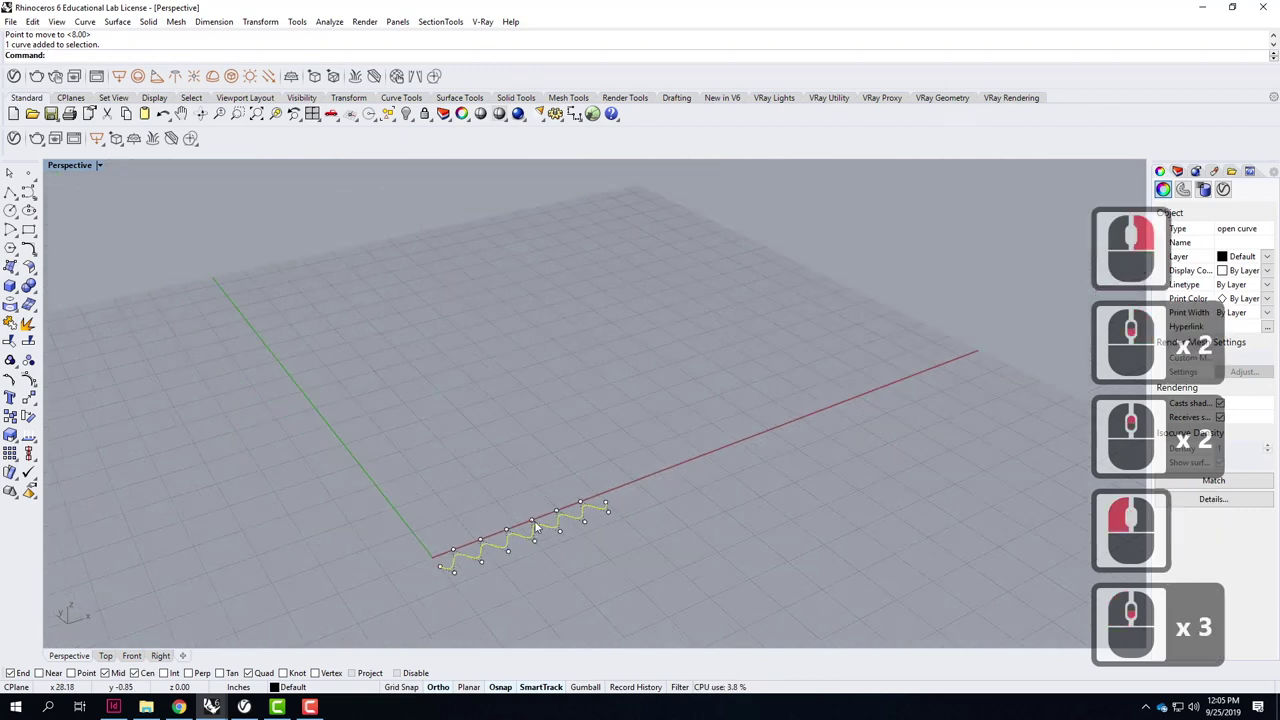
pyautogui.write('copy')
pyautogui.press('Return')
pyautogui.write('v')
pyautogui.middleClick(517, 348)
pyautogui.press('Return')
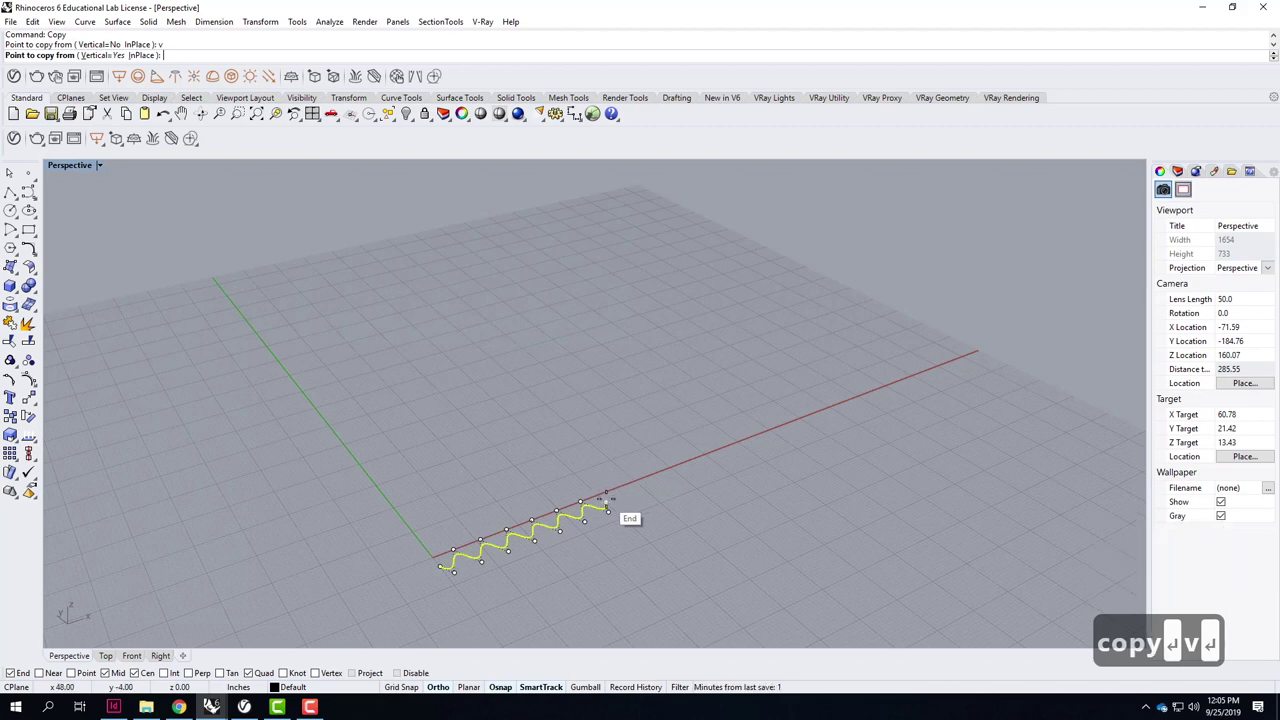
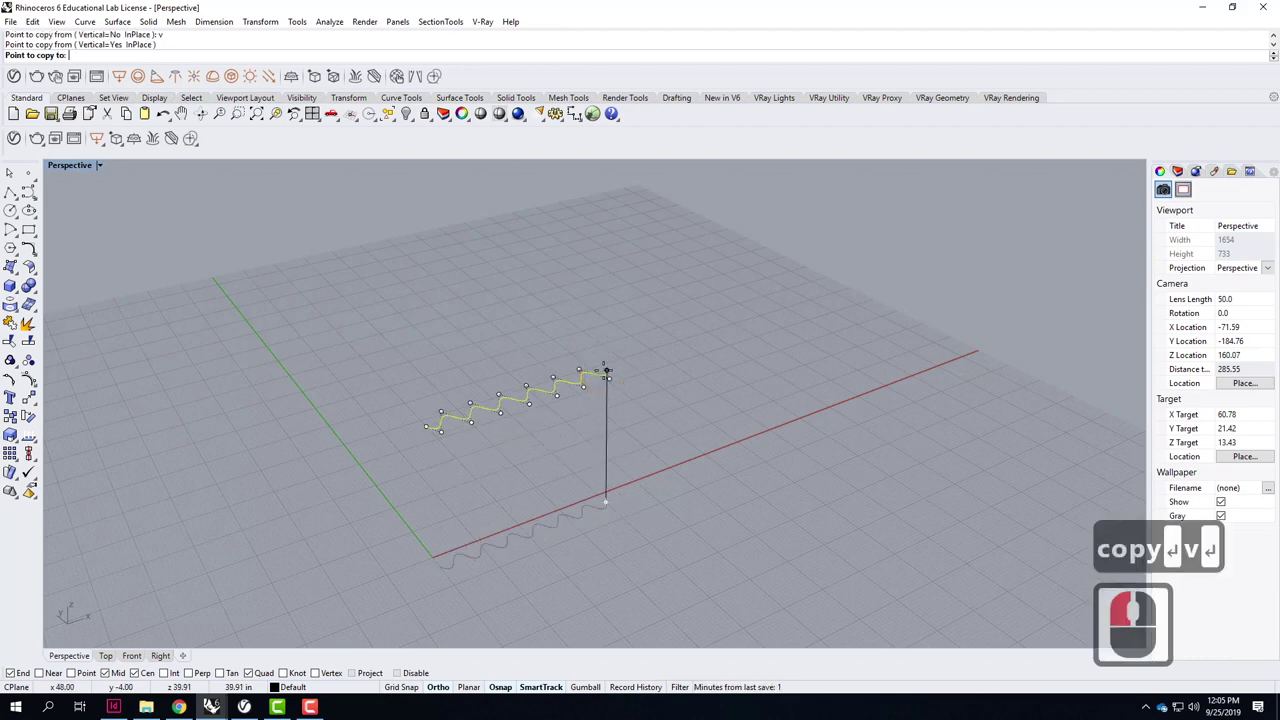
pyautogui.write("'")
pyautogui.press('Return')
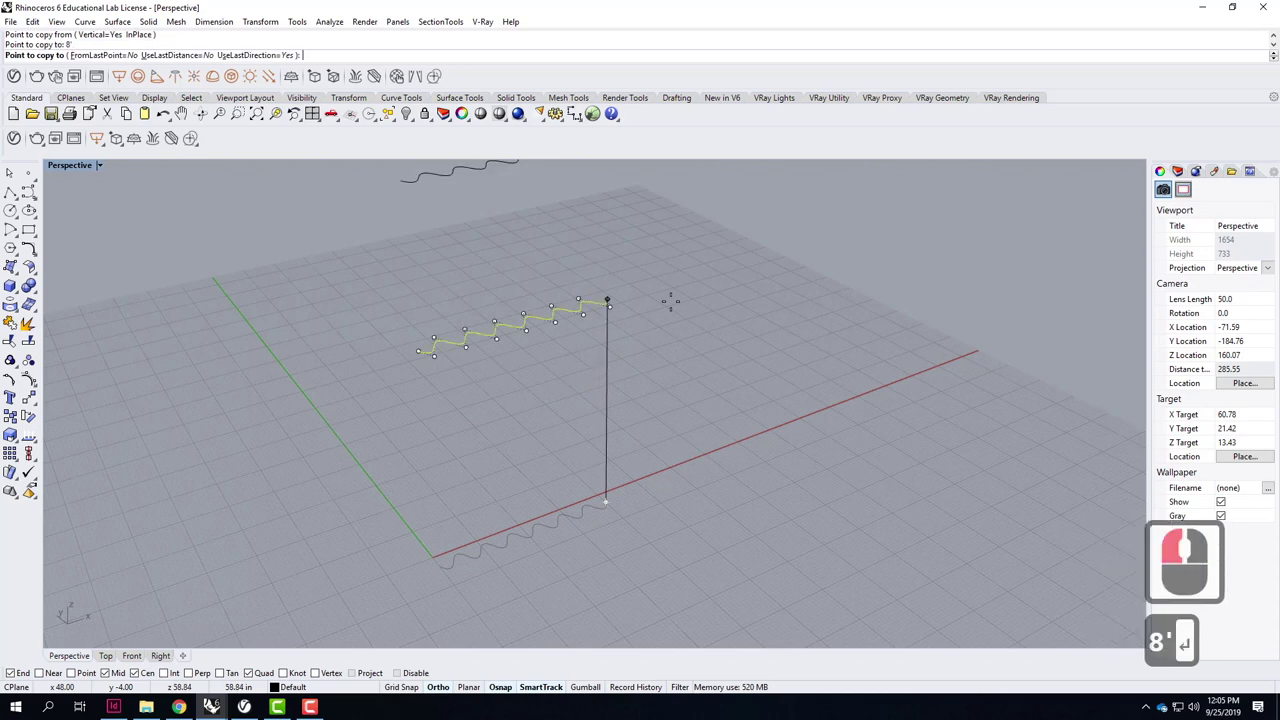
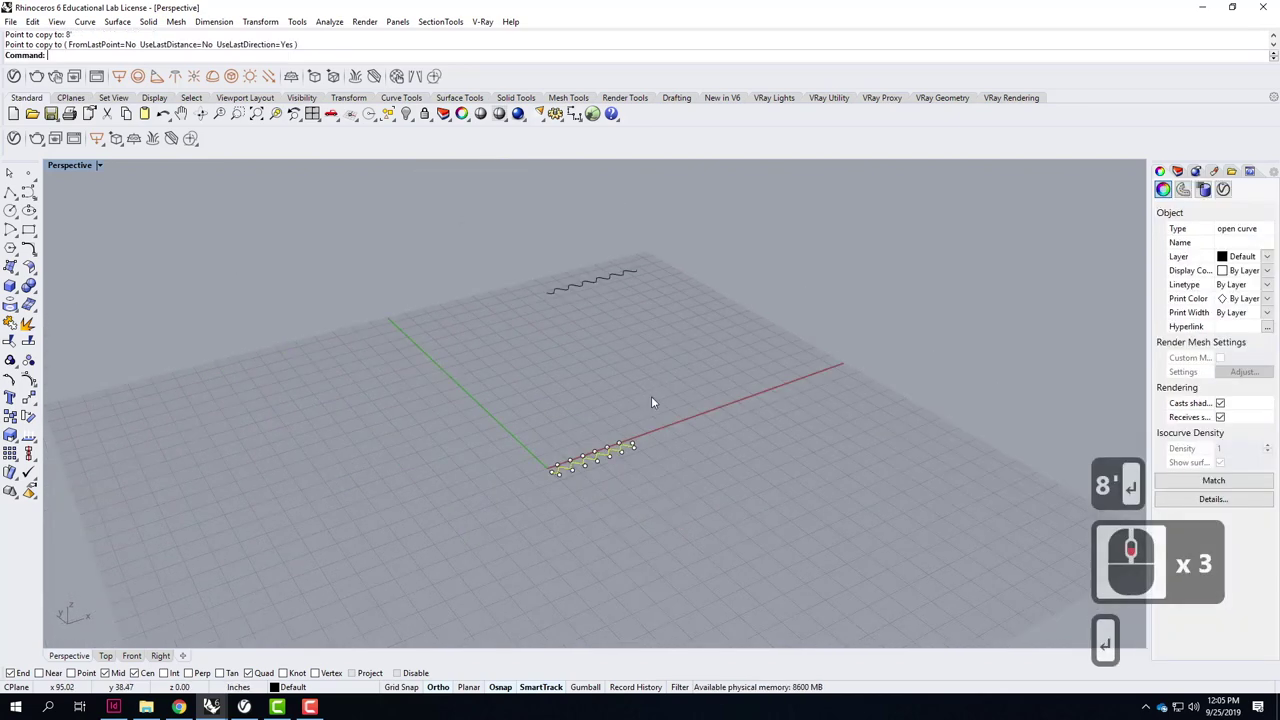
pyautogui.click(671, 461)
# Delete the pleated surface between the waves and select the upper and lower wave curves.
pyautogui.click(634, 449)
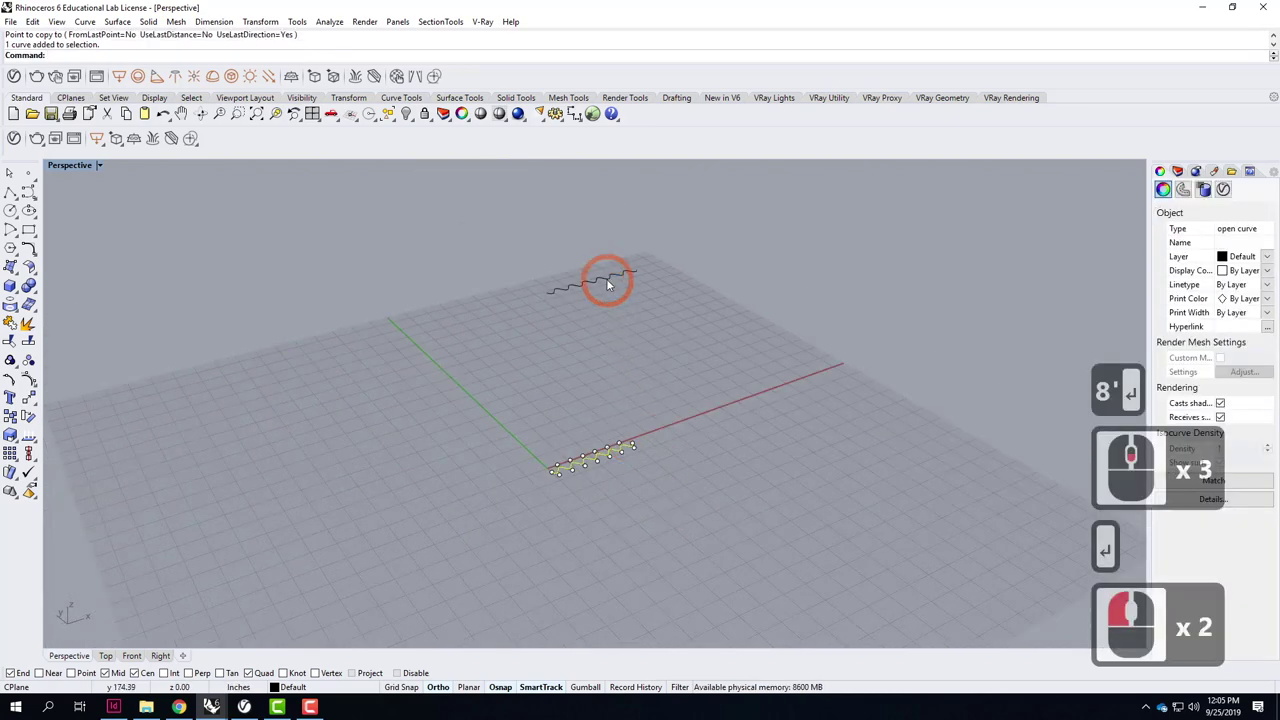
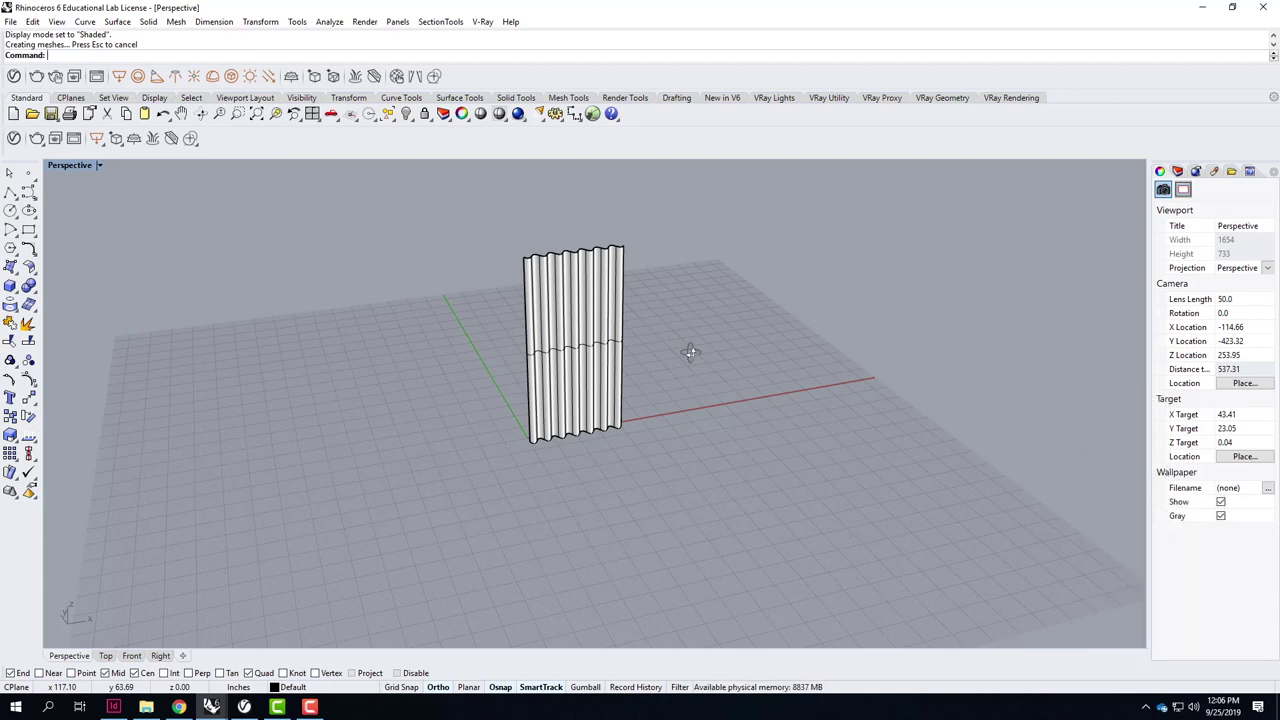
pyautogui.click(650, 330)
pyautogui.click(603, 338)
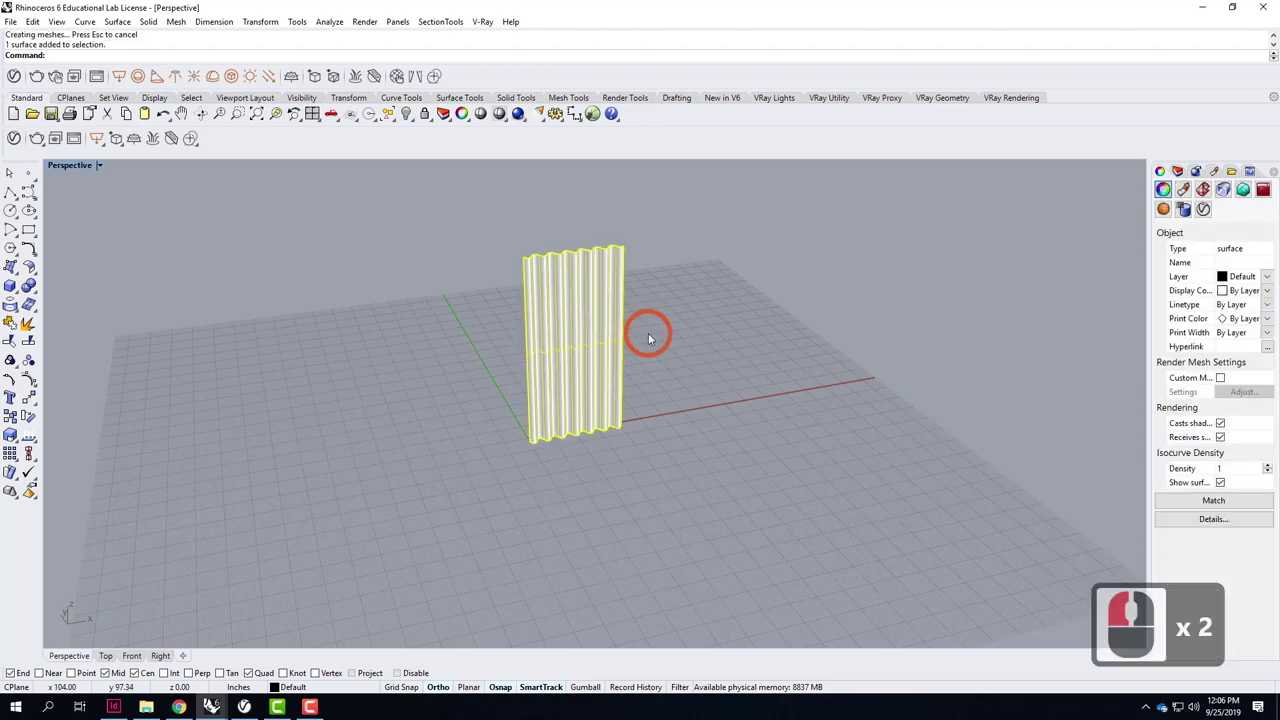
pyautogui.press('Delete')
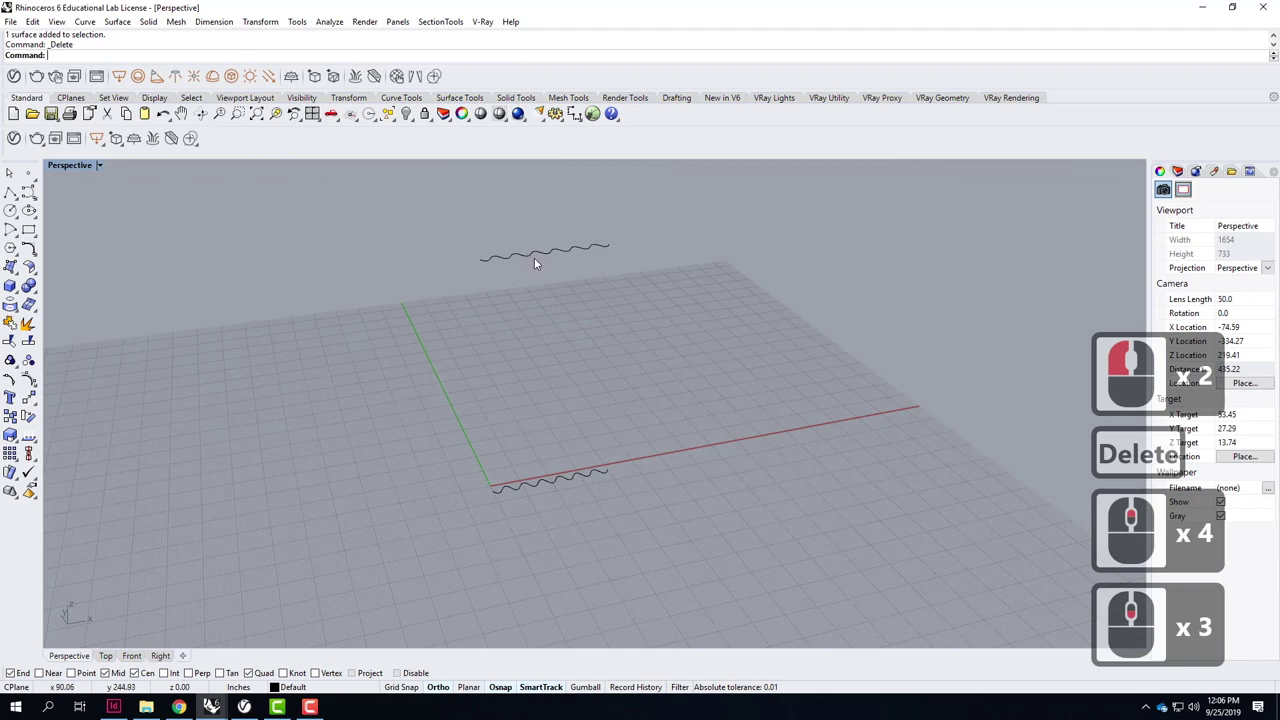
pyautogui.click(538, 259)
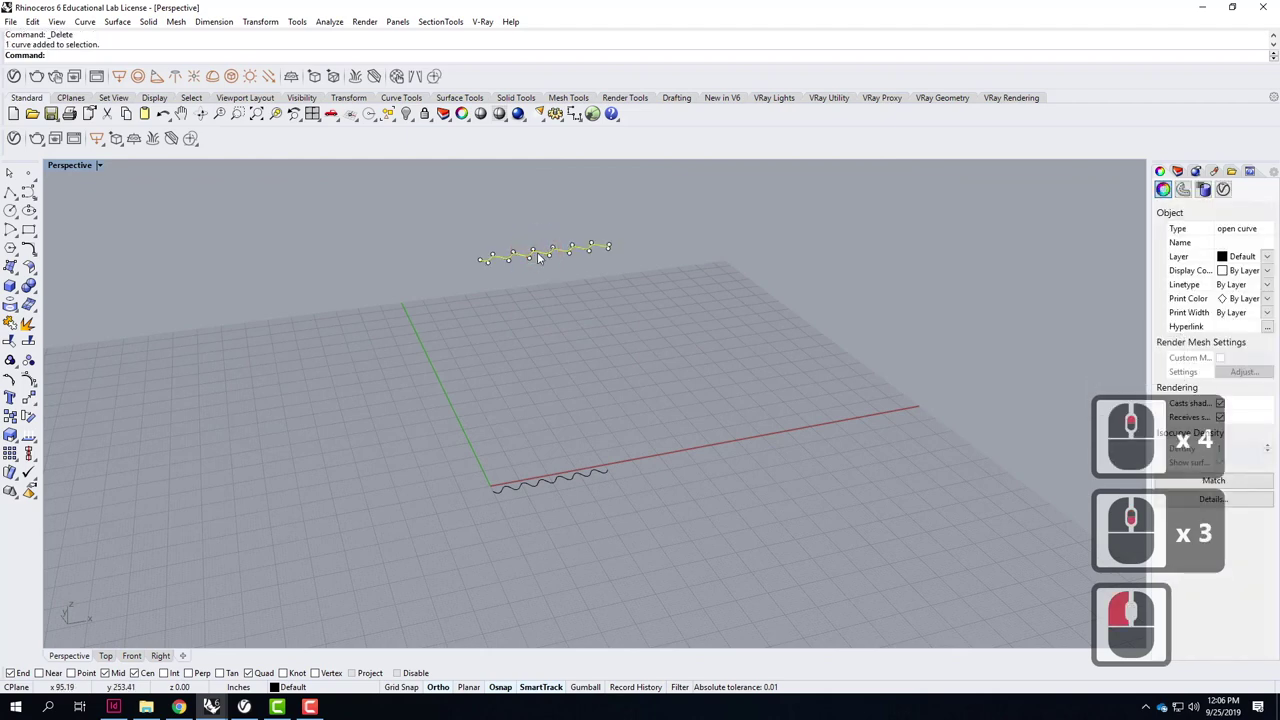
pyautogui.click(574, 480)
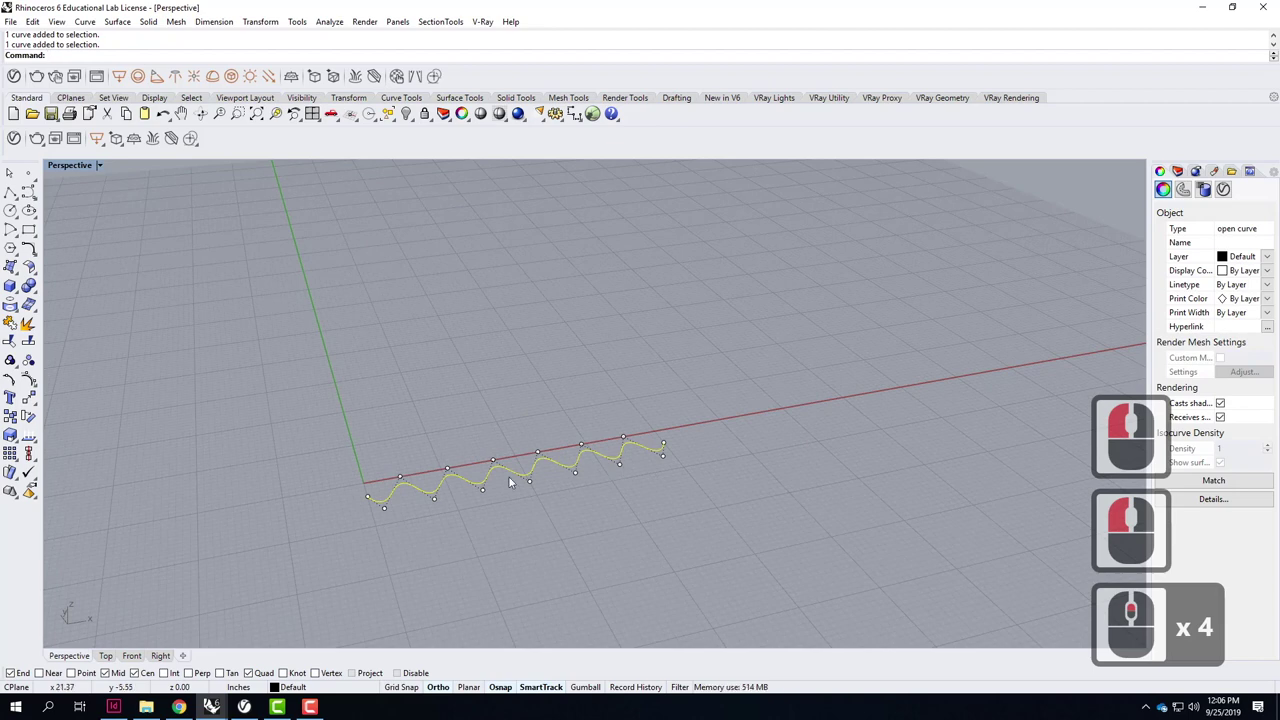
pyautogui.middleClick(681, 484)
# Move two rows of the lower wave's control points outward to deepen its folds unevenly.
pyautogui.rightClick(610, 498)
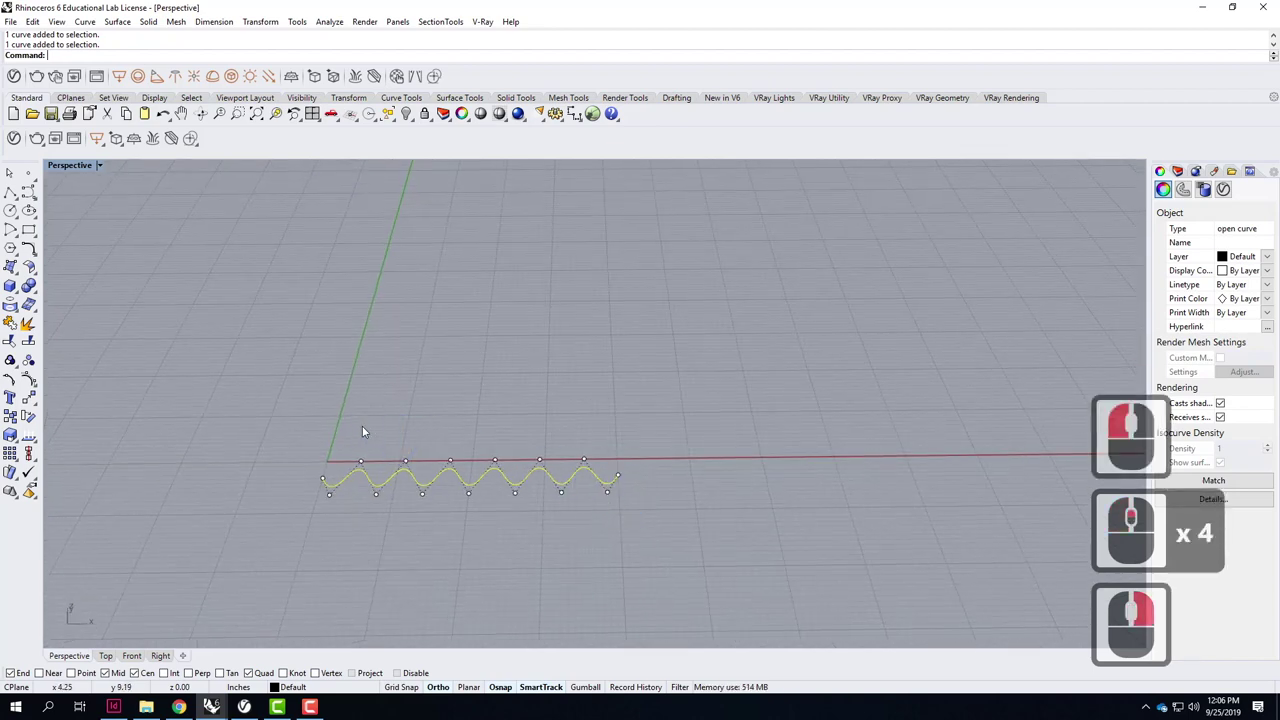
pyautogui.click(606, 535)
pyautogui.write('move')
pyautogui.press('Return')
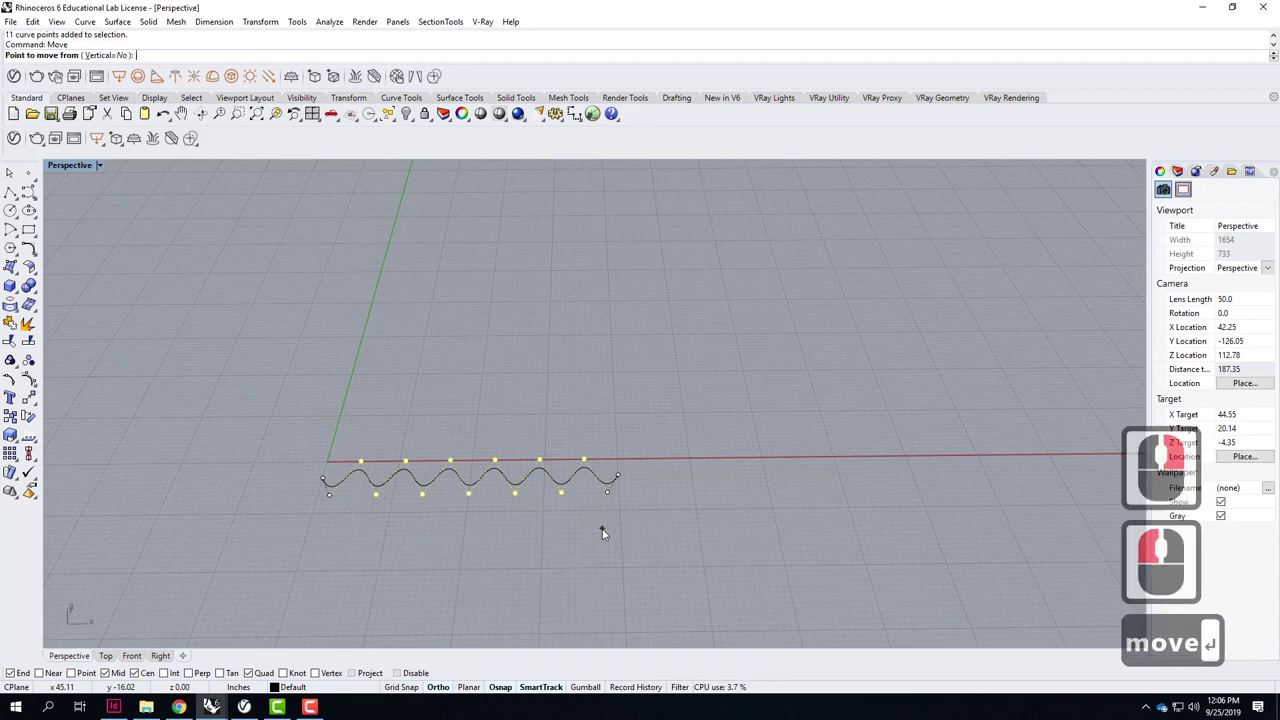
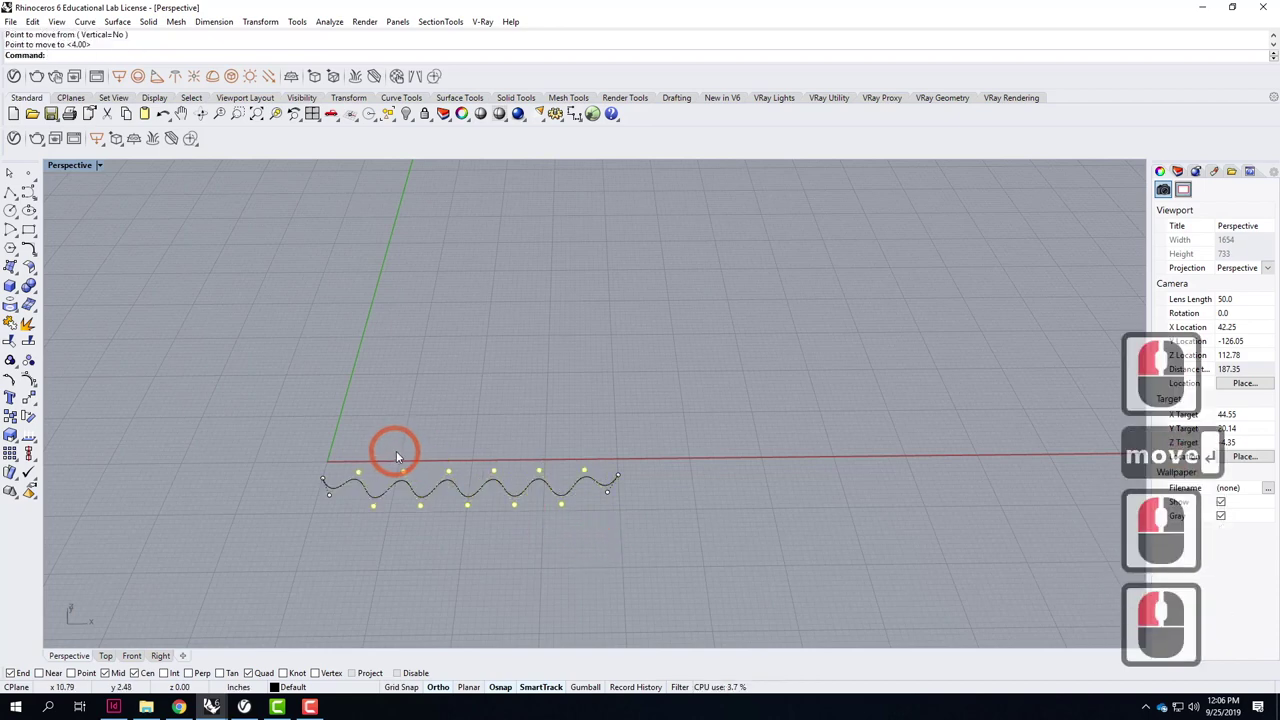
pyautogui.click(398, 451)
pyautogui.doubleClick(567, 517)
pyautogui.doubleClick(551, 490)
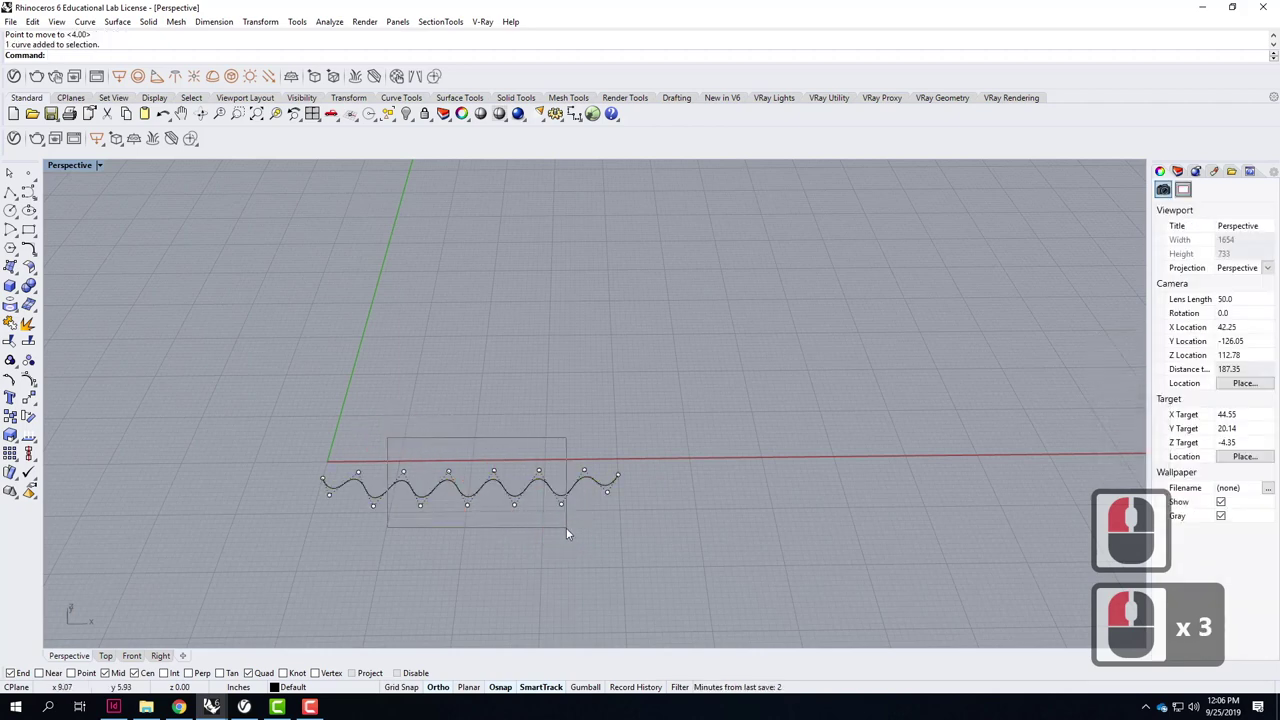
pyautogui.click(570, 534)
pyautogui.write('move')
pyautogui.press('Return')
pyautogui.click(469, 505)
pyautogui.click(576, 552)
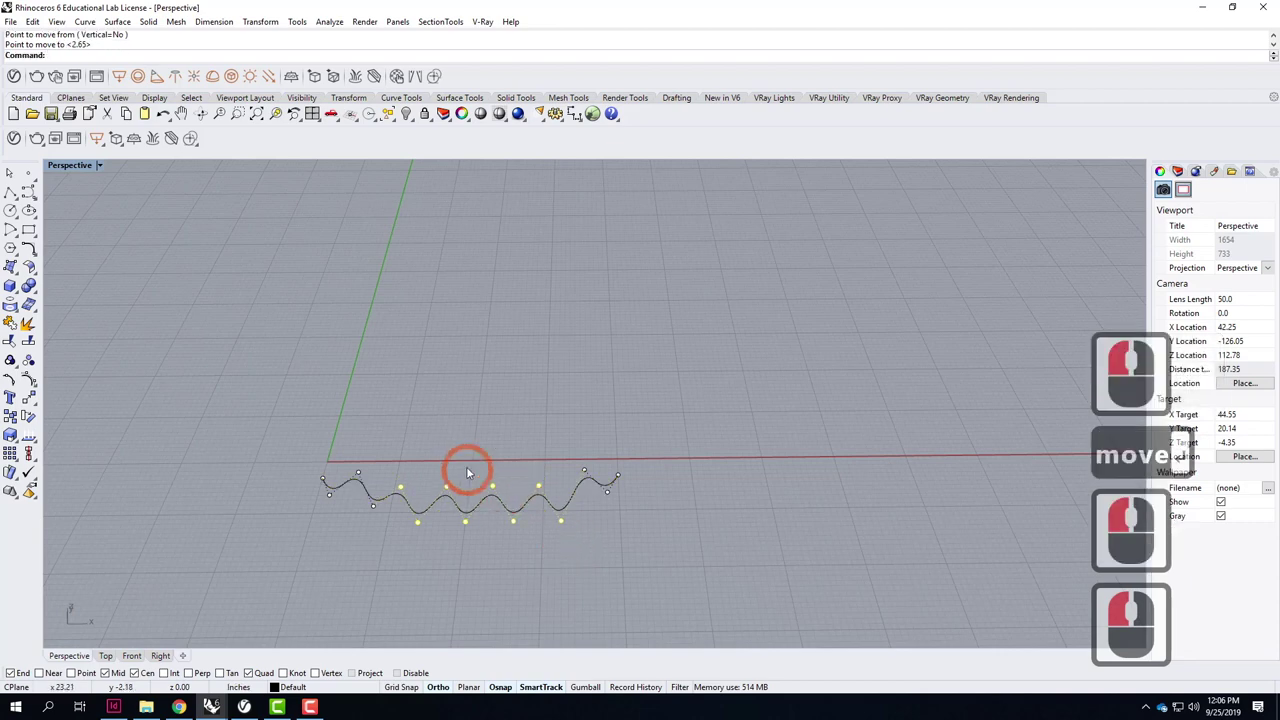
# Select the middle control points of the lower wave and start moving them outward.
pyautogui.doubleClick(468, 465)
pyautogui.click(463, 500)
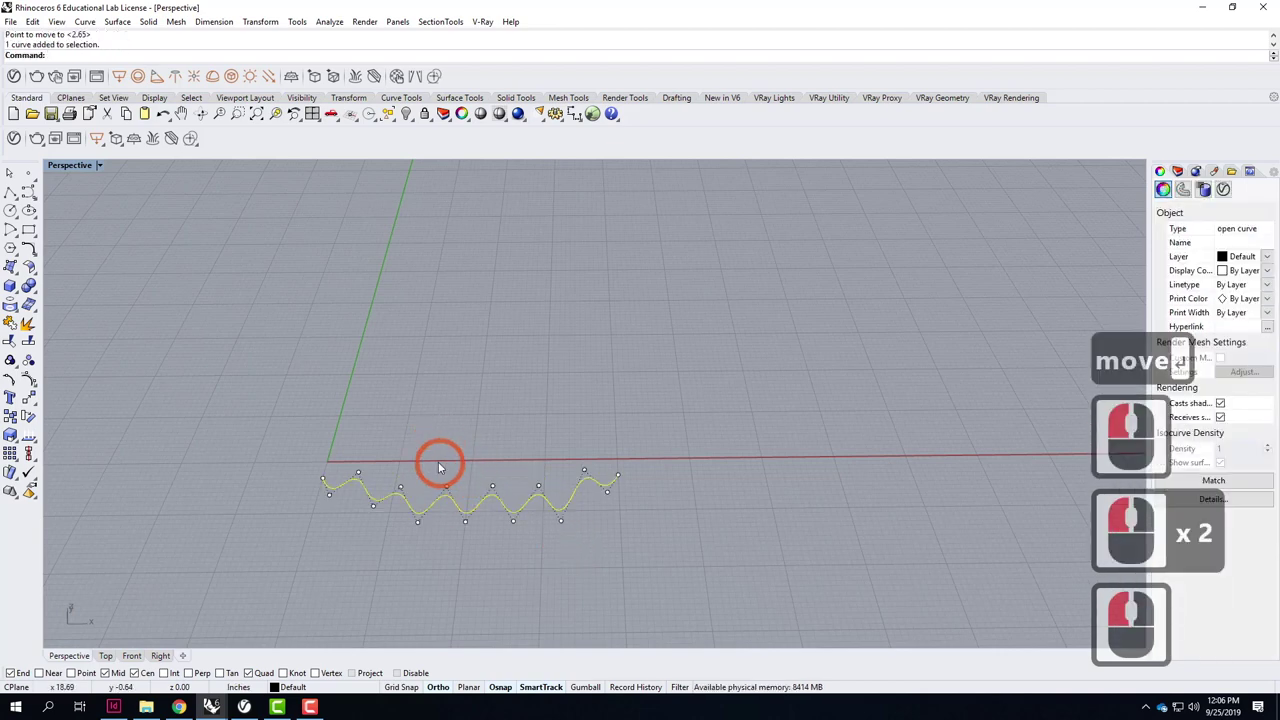
pyautogui.click(448, 486)
pyautogui.write('move')
pyautogui.press('Return')
pyautogui.click(515, 521)
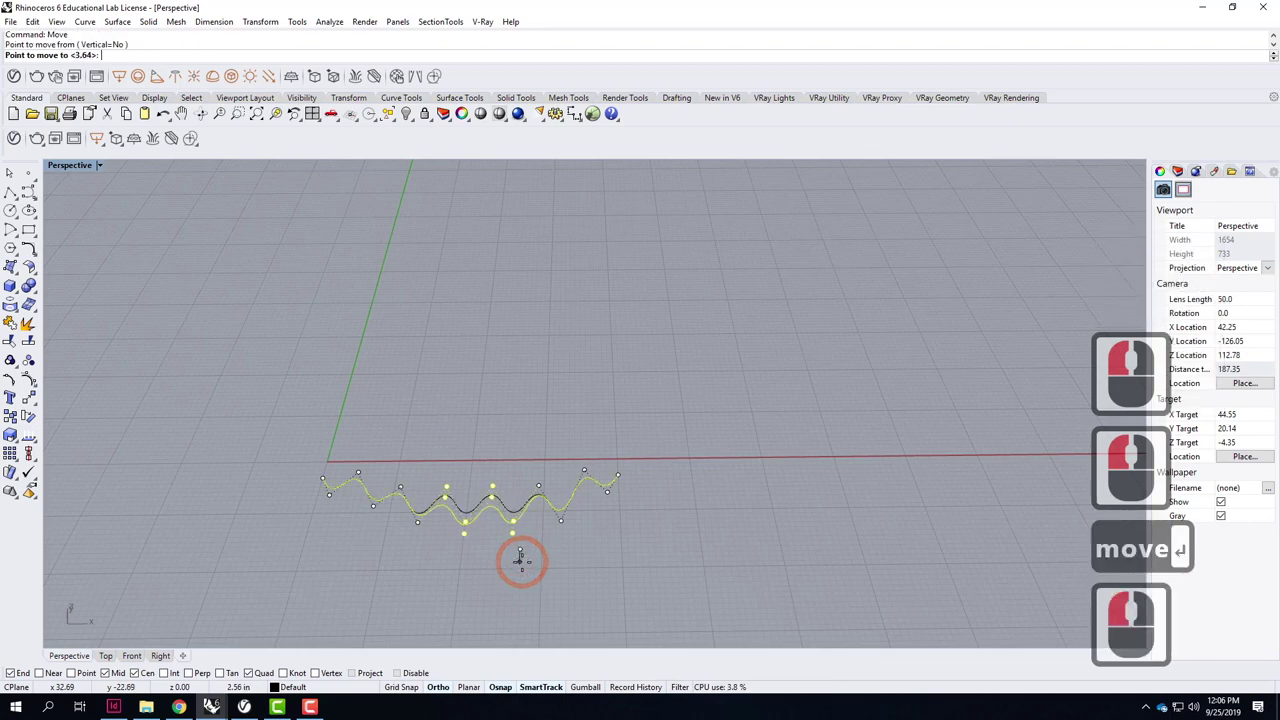
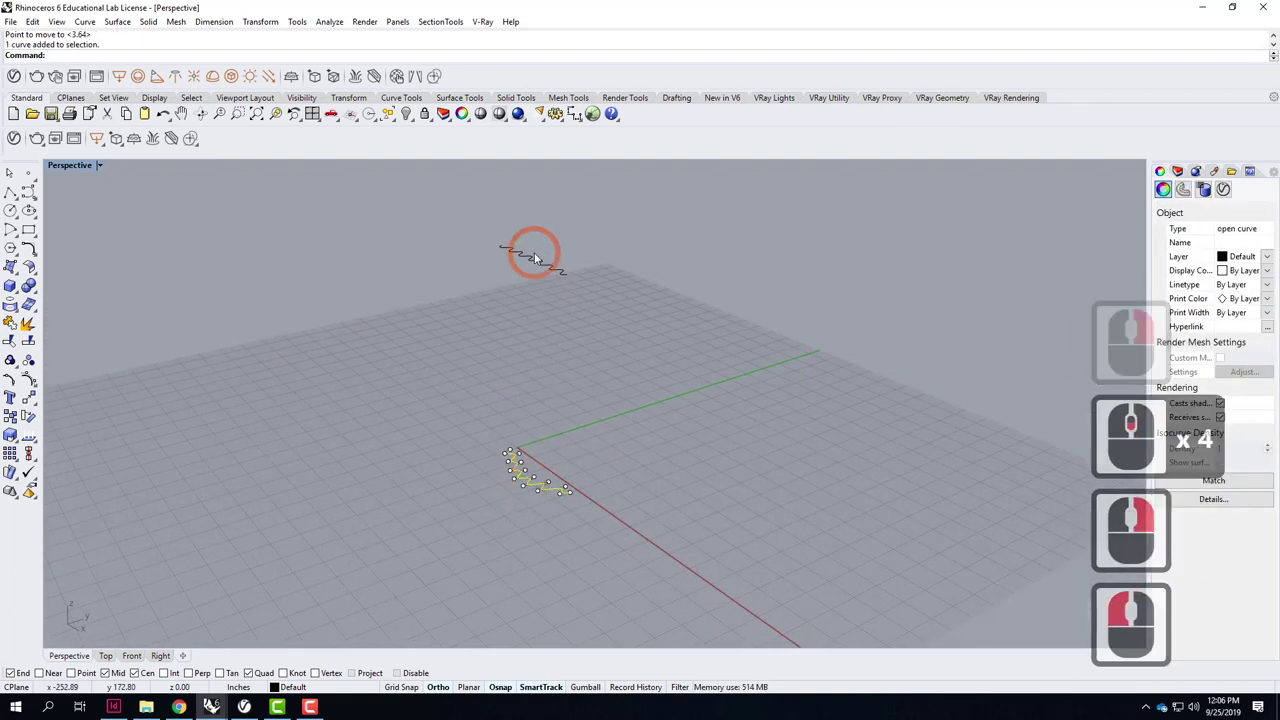
pyautogui.click(536, 268)
pyautogui.write('loft')
pyautogui.press('Return')
pyautogui.click(558, 483)
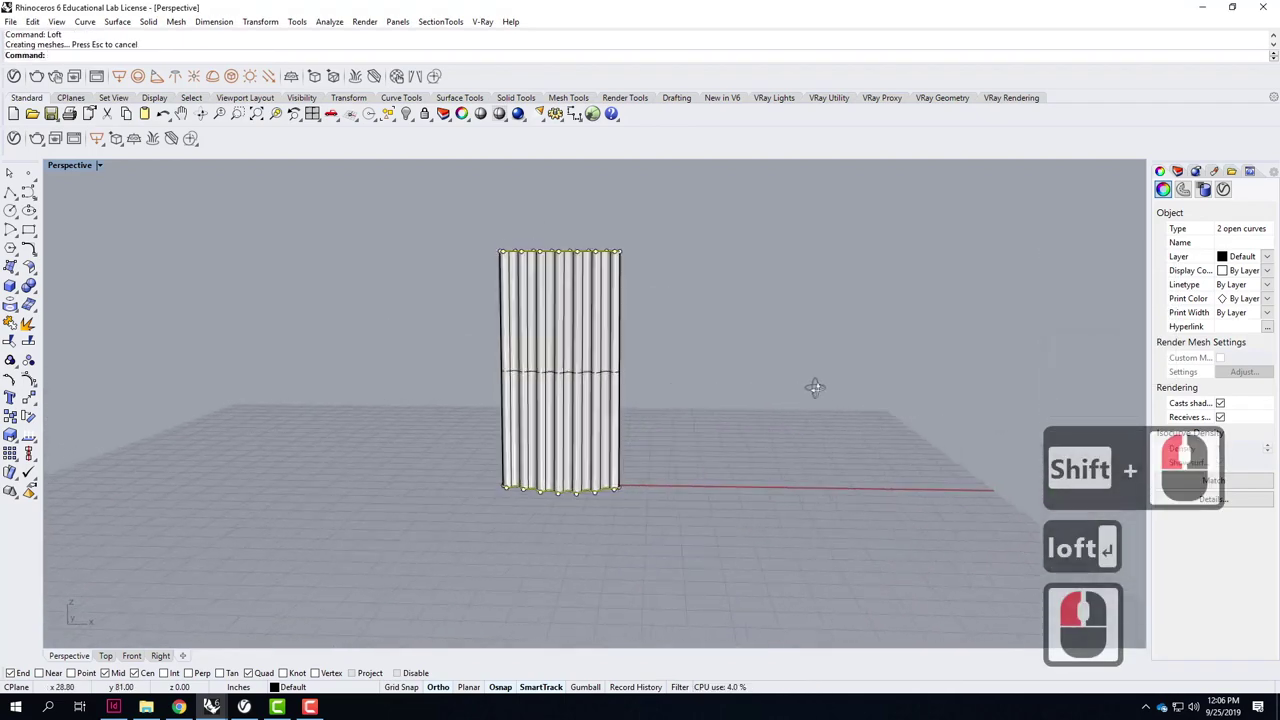
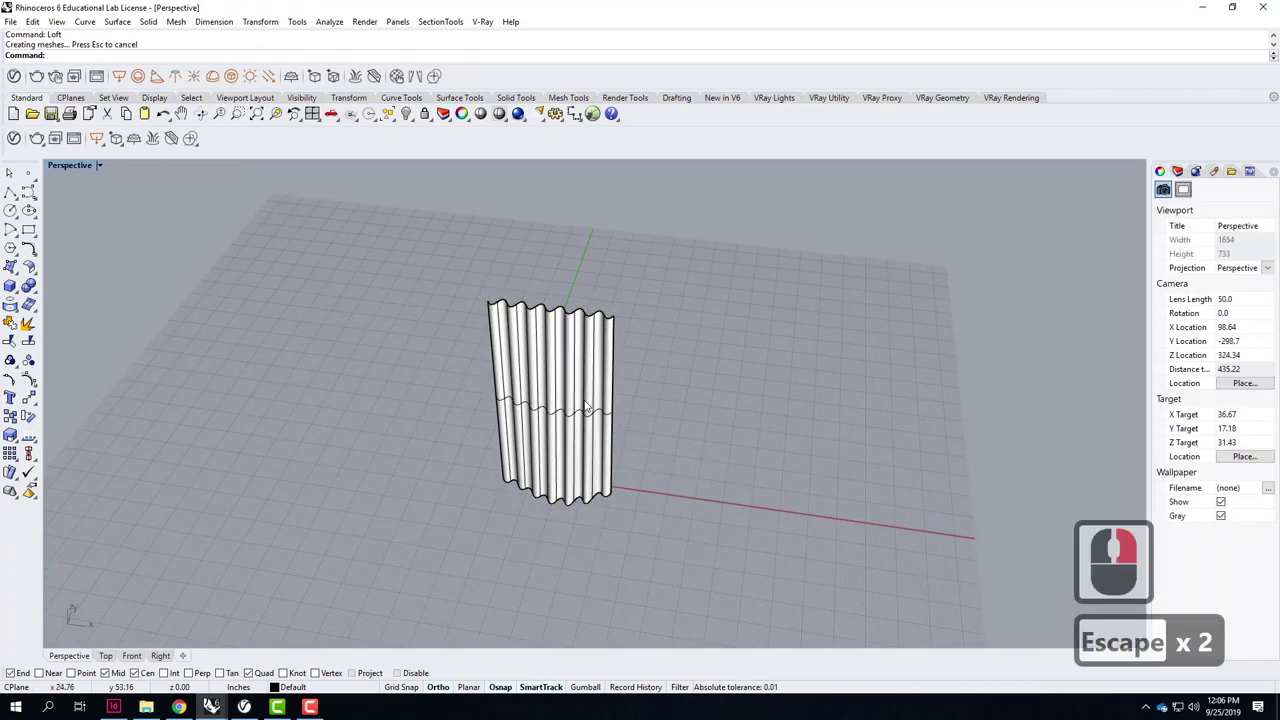
pyautogui.click(591, 404)
pyautogui.press('Delete')
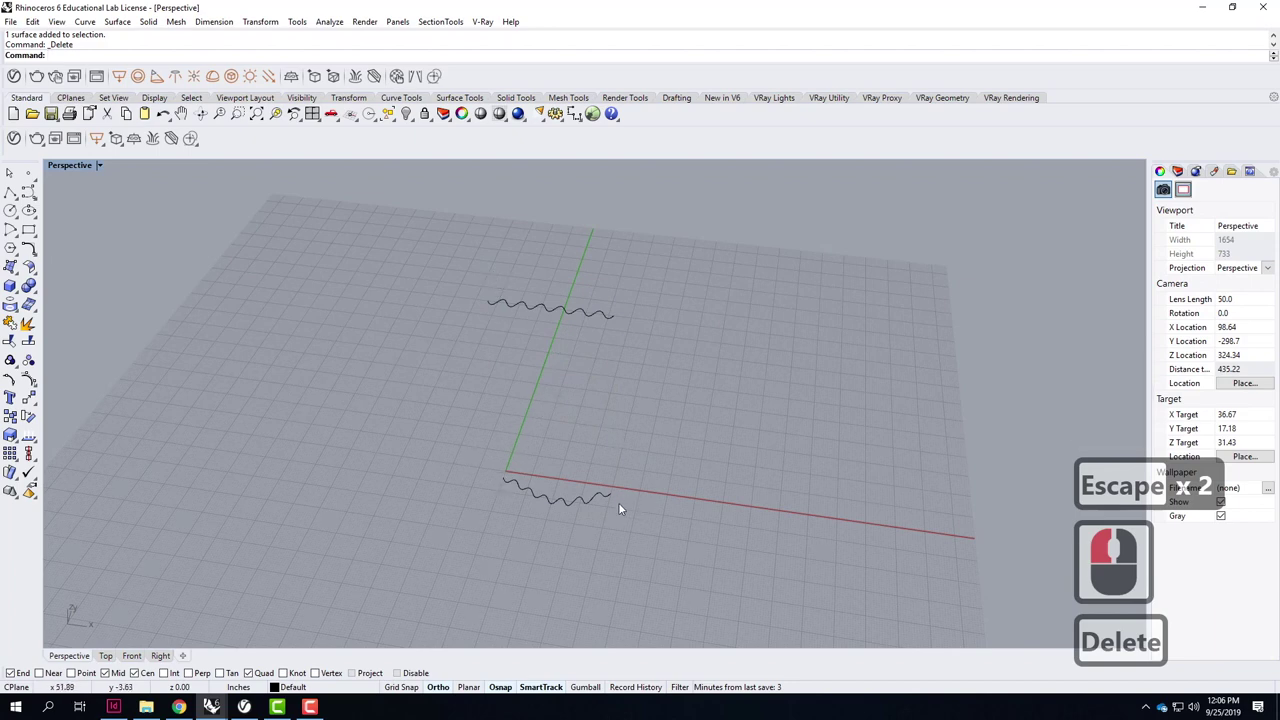
# Draw vertical polylines joining the wave ends on both sides and select the right edge.
pyautogui.rightClick(574, 362)
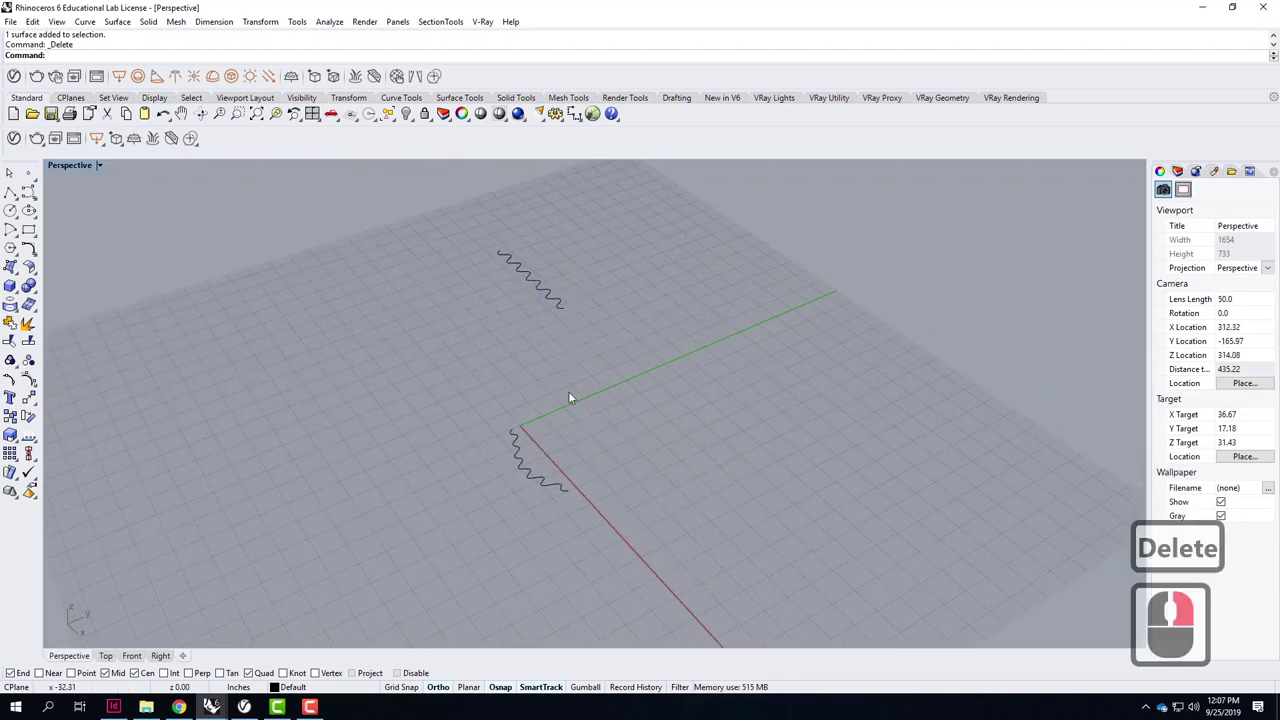
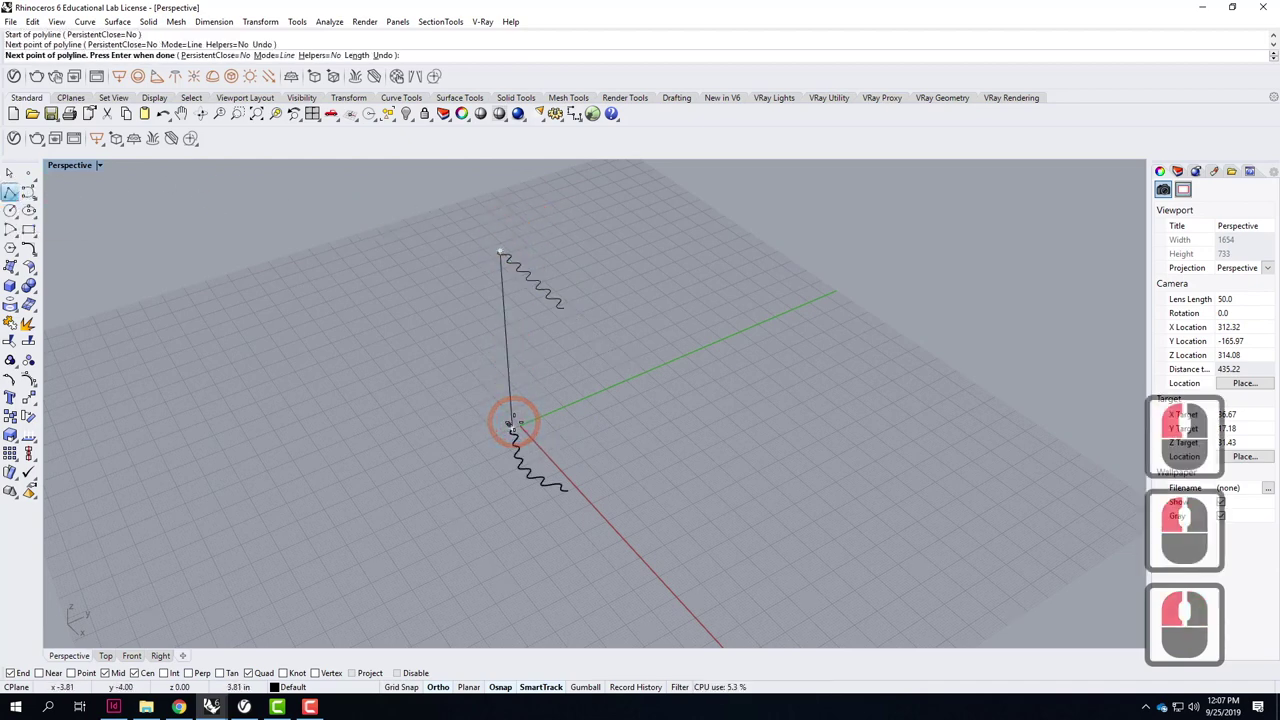
pyautogui.press('Return')
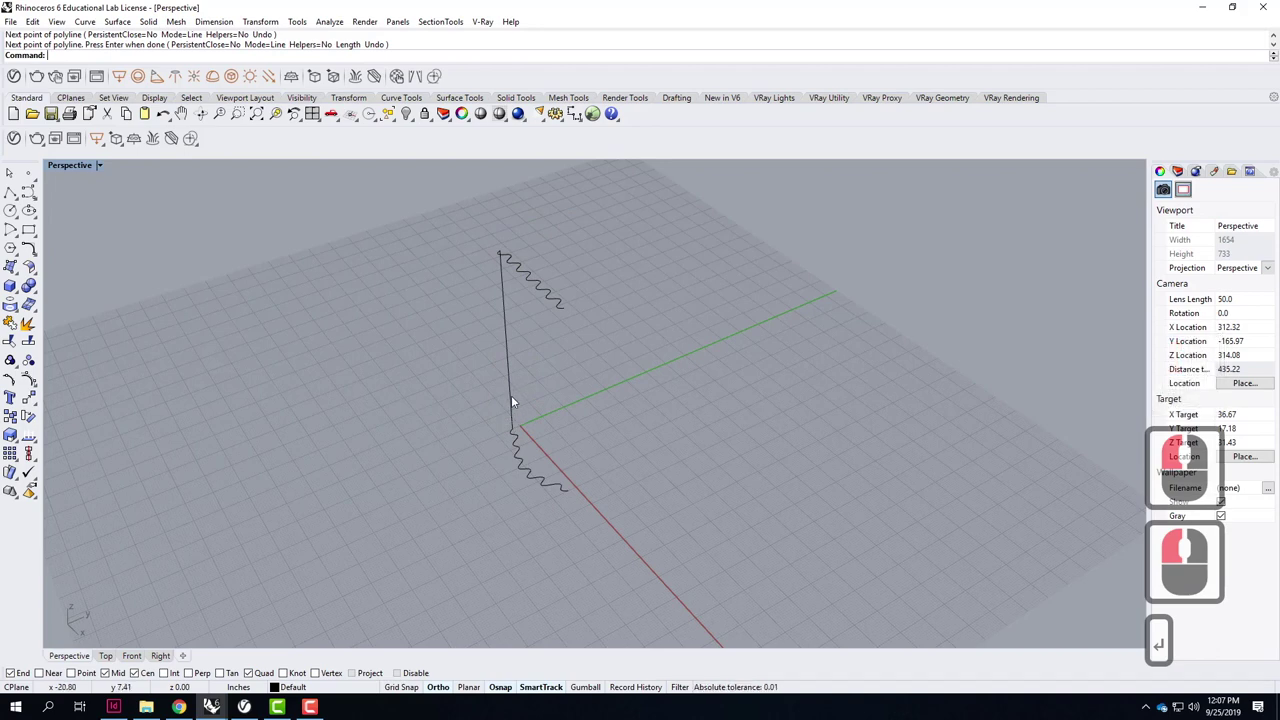
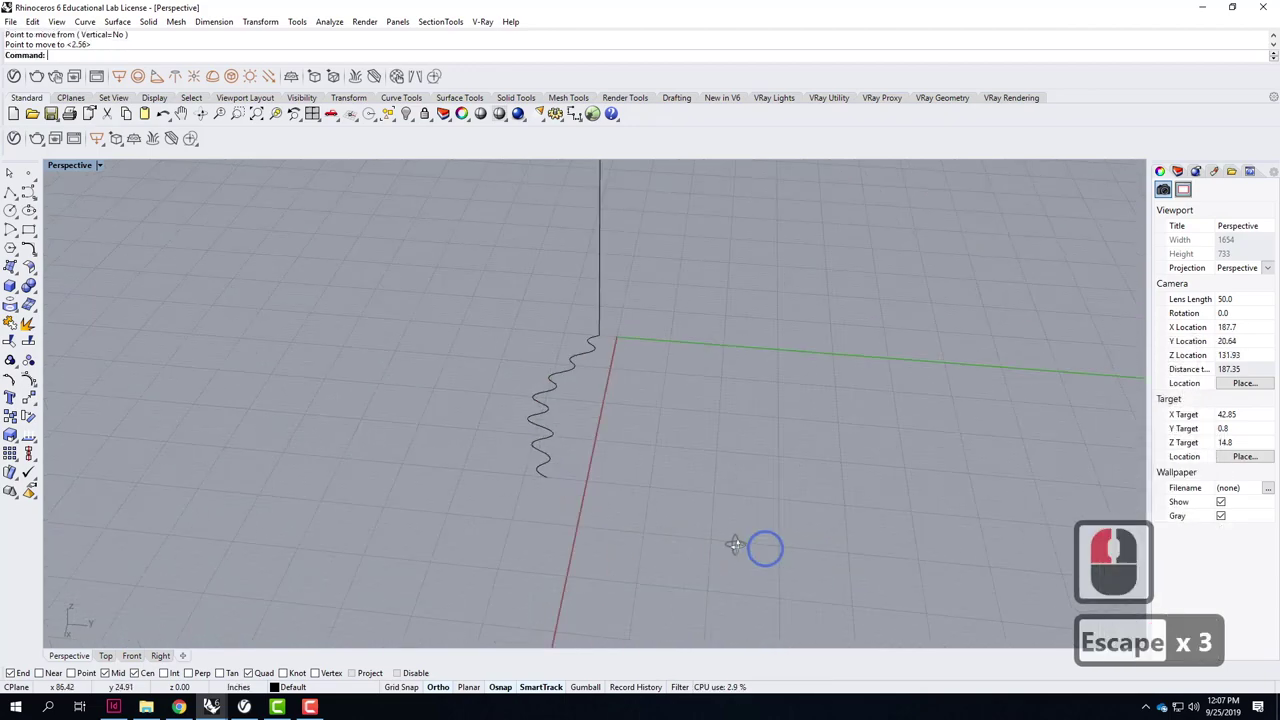
pyautogui.rightClick(733, 547)
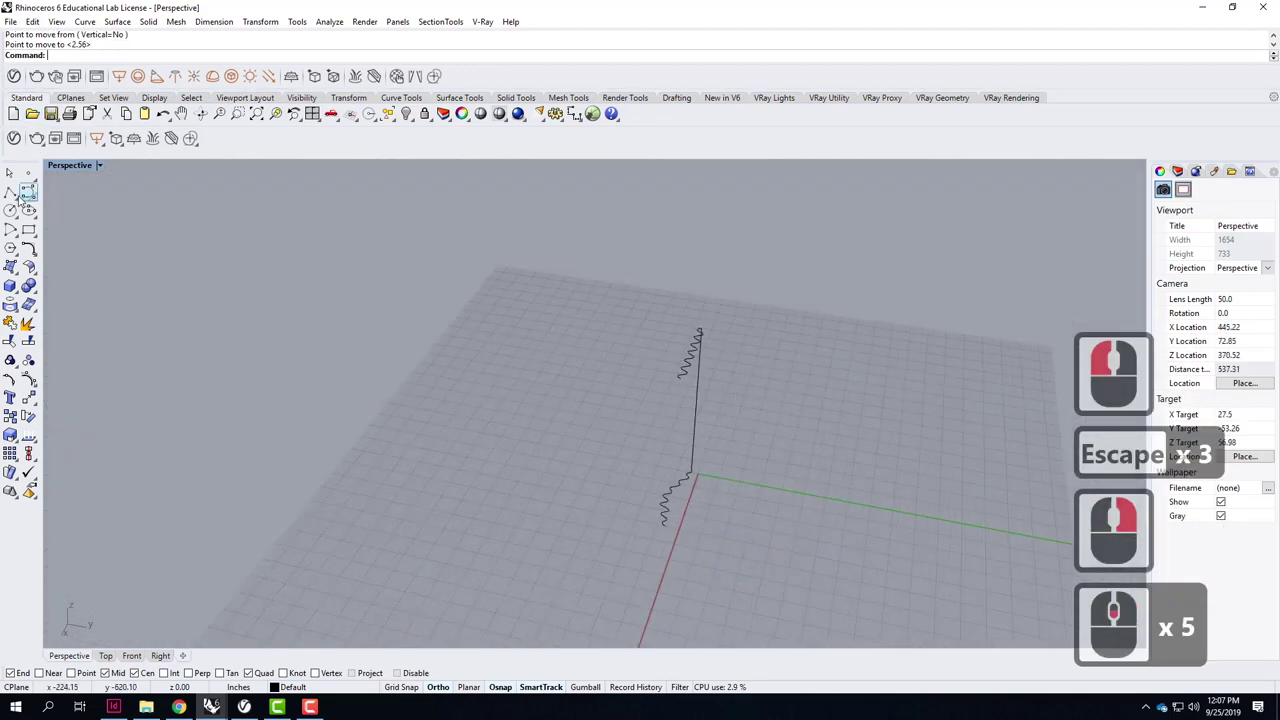
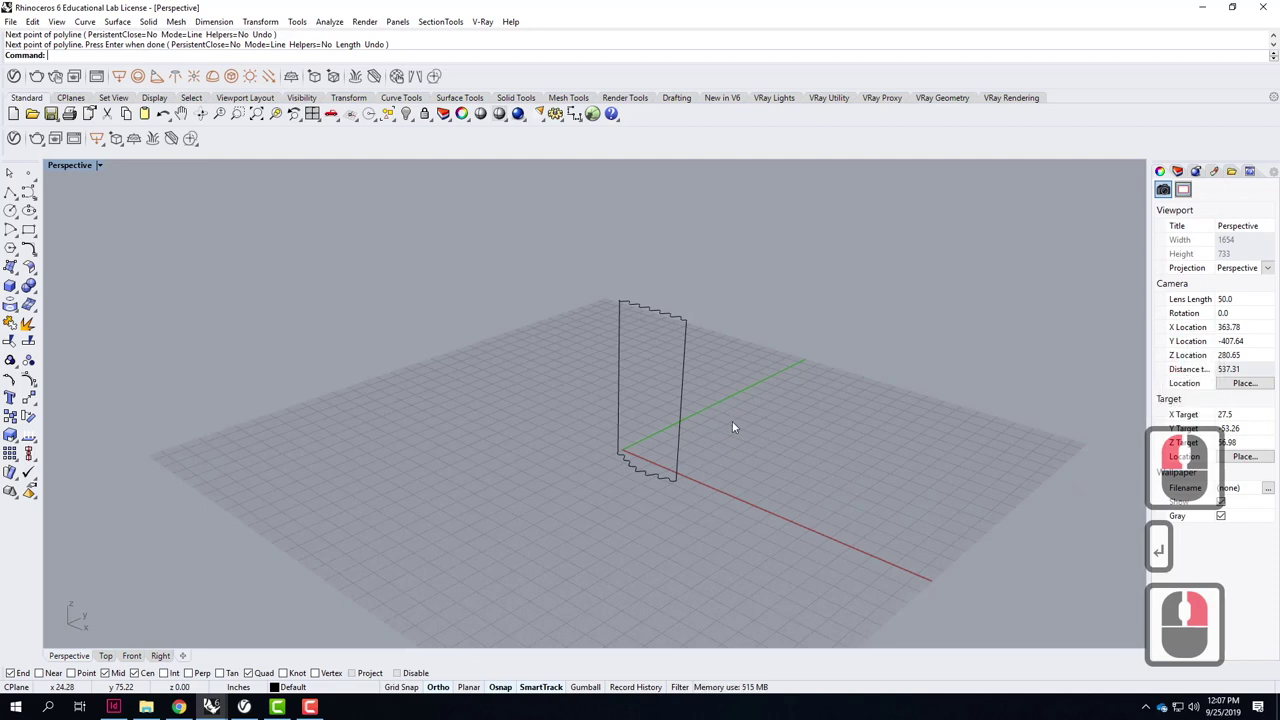
pyautogui.click(663, 398)
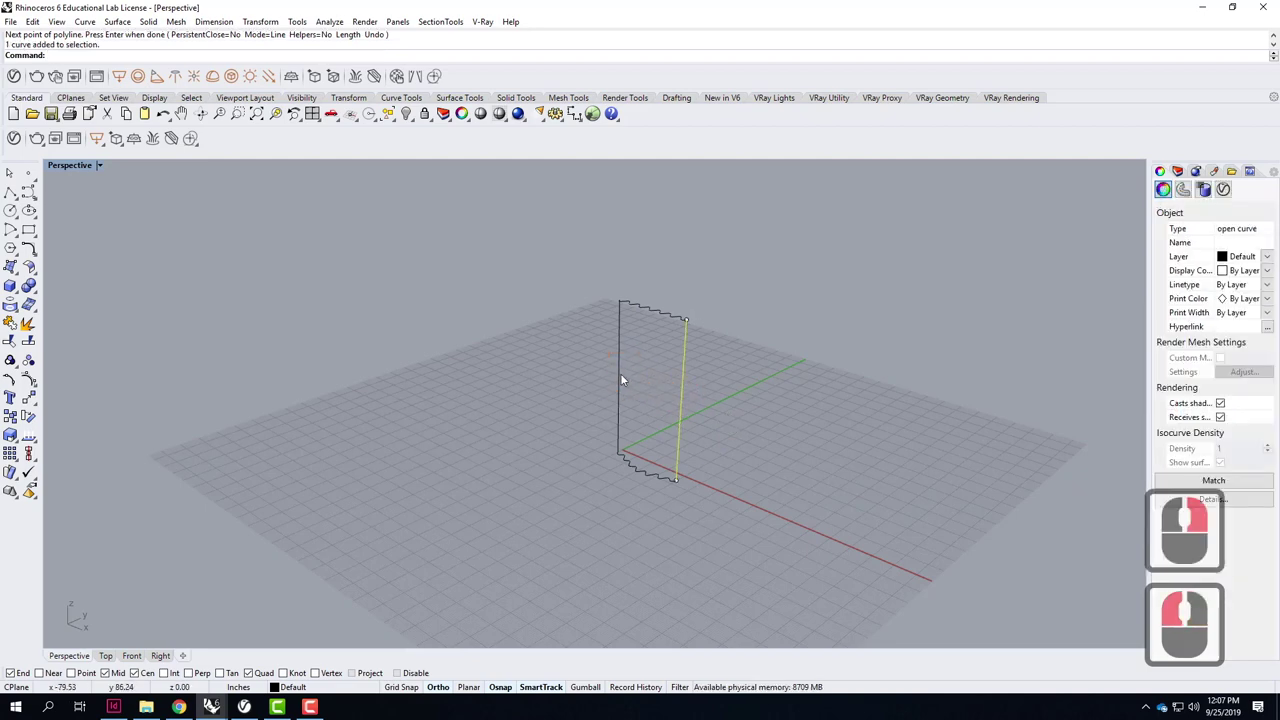
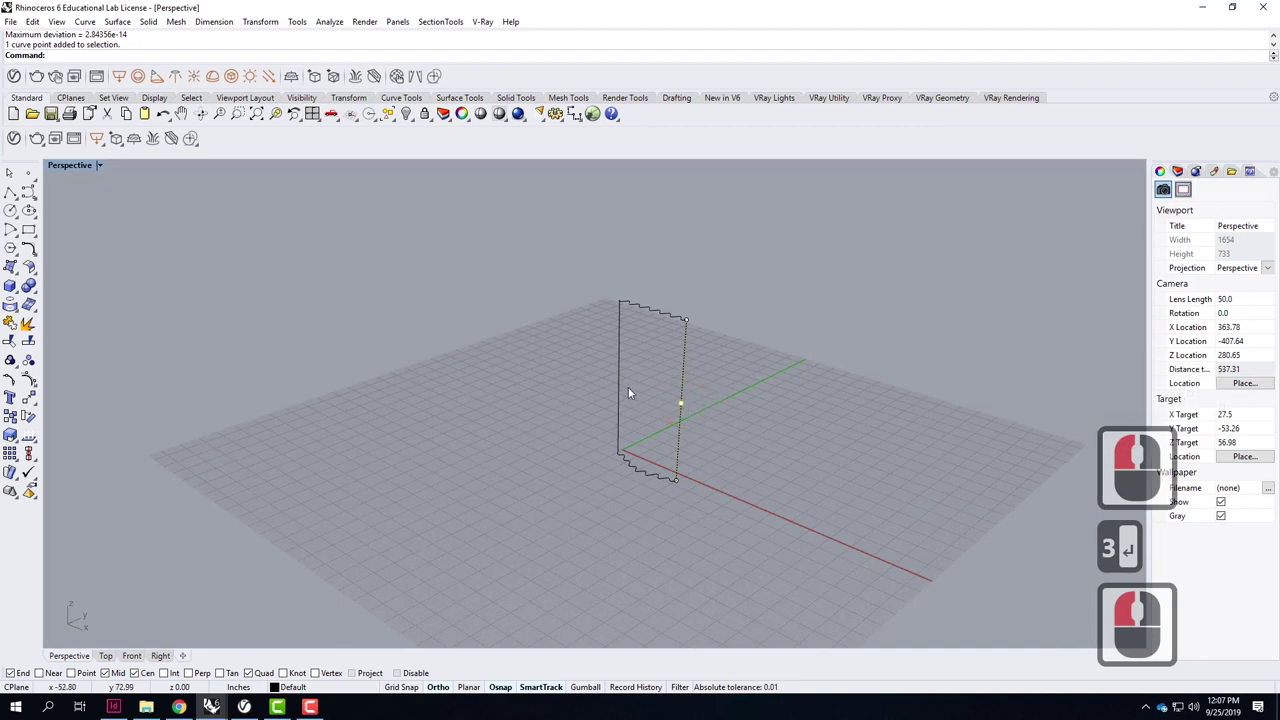
# Move each edge's added midpoint sideways to bow it, then select all four outline curves.
pyautogui.click(626, 389)
pyautogui.click(696, 406)
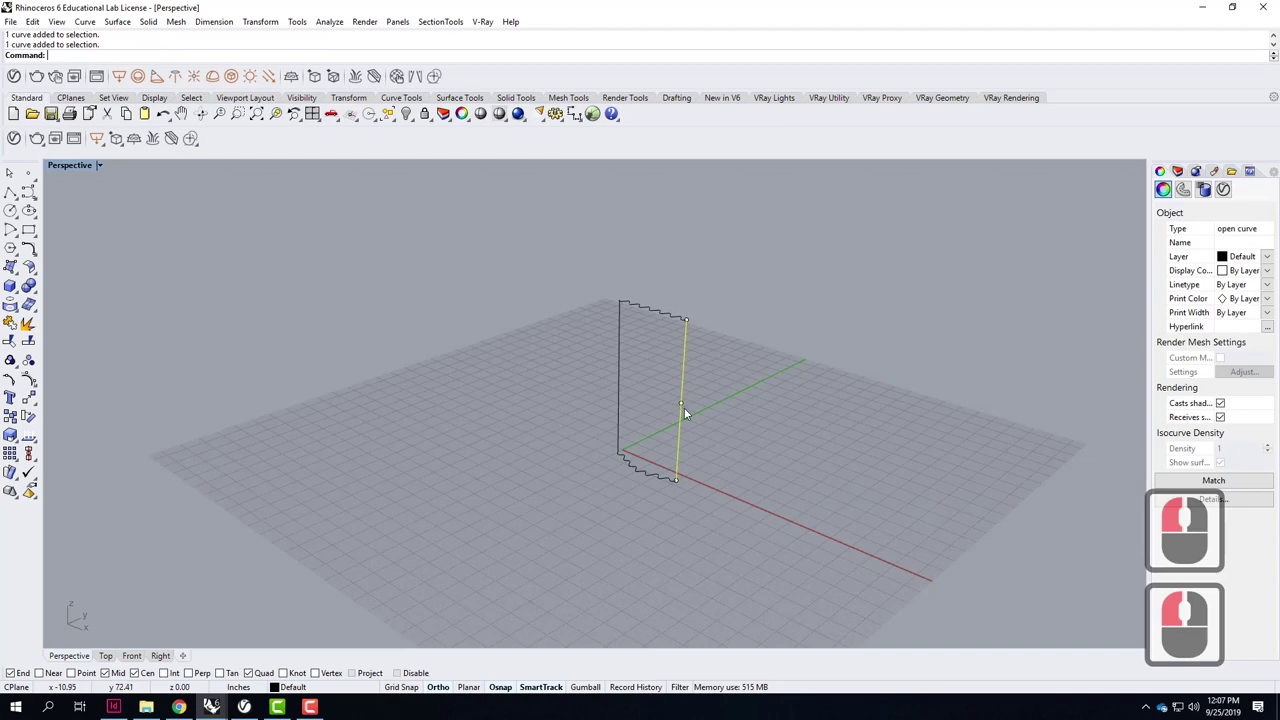
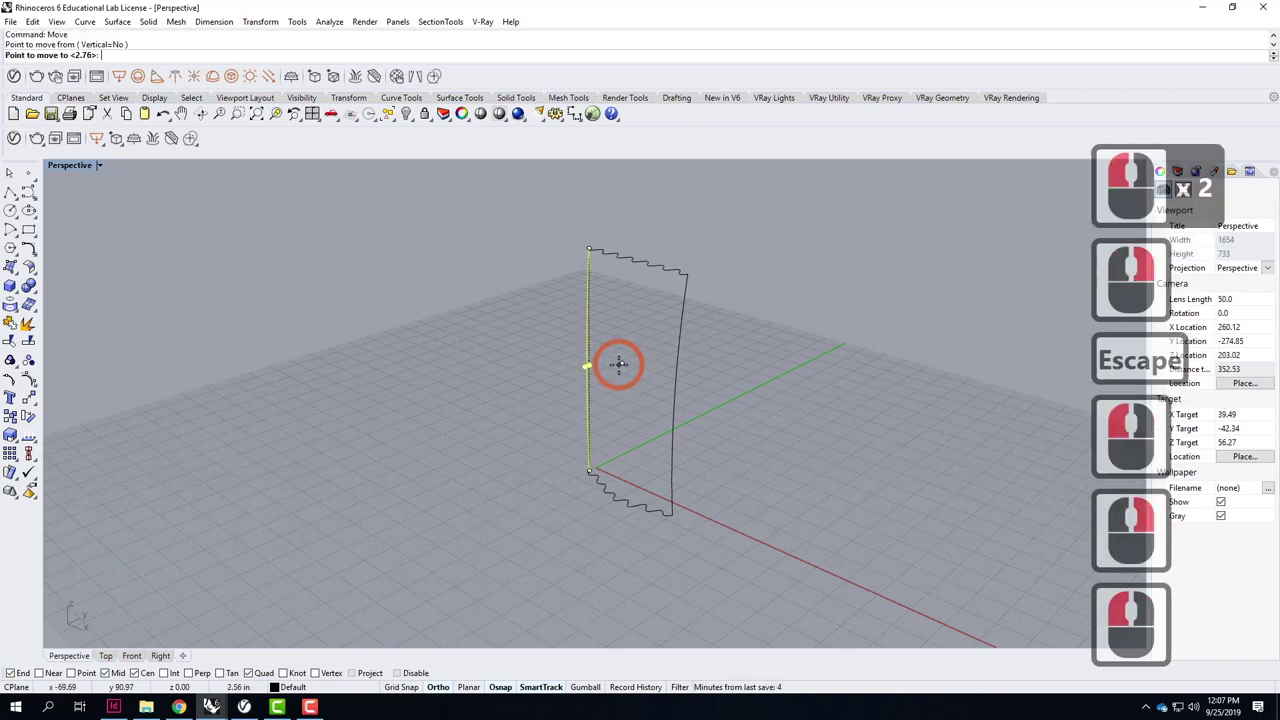
pyautogui.click(639, 371)
pyautogui.press('Escape')
pyautogui.press('Escape')
pyautogui.press('Escape')
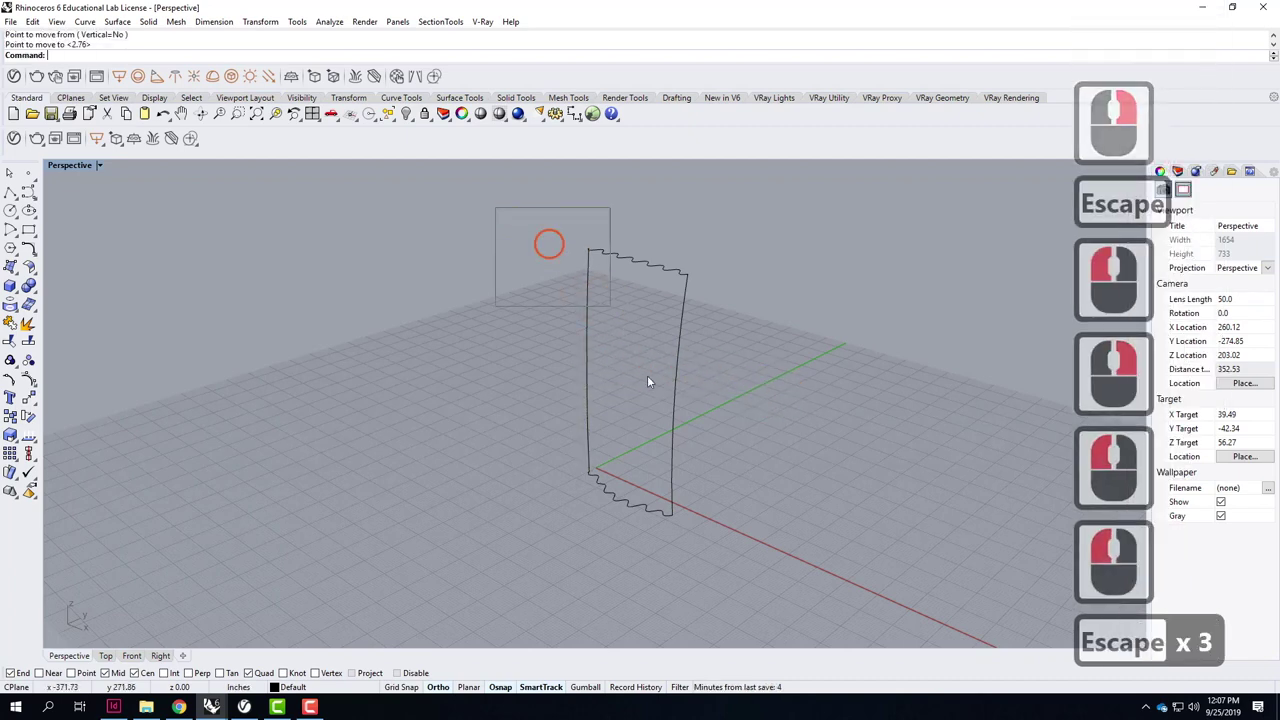
pyautogui.click(762, 546)
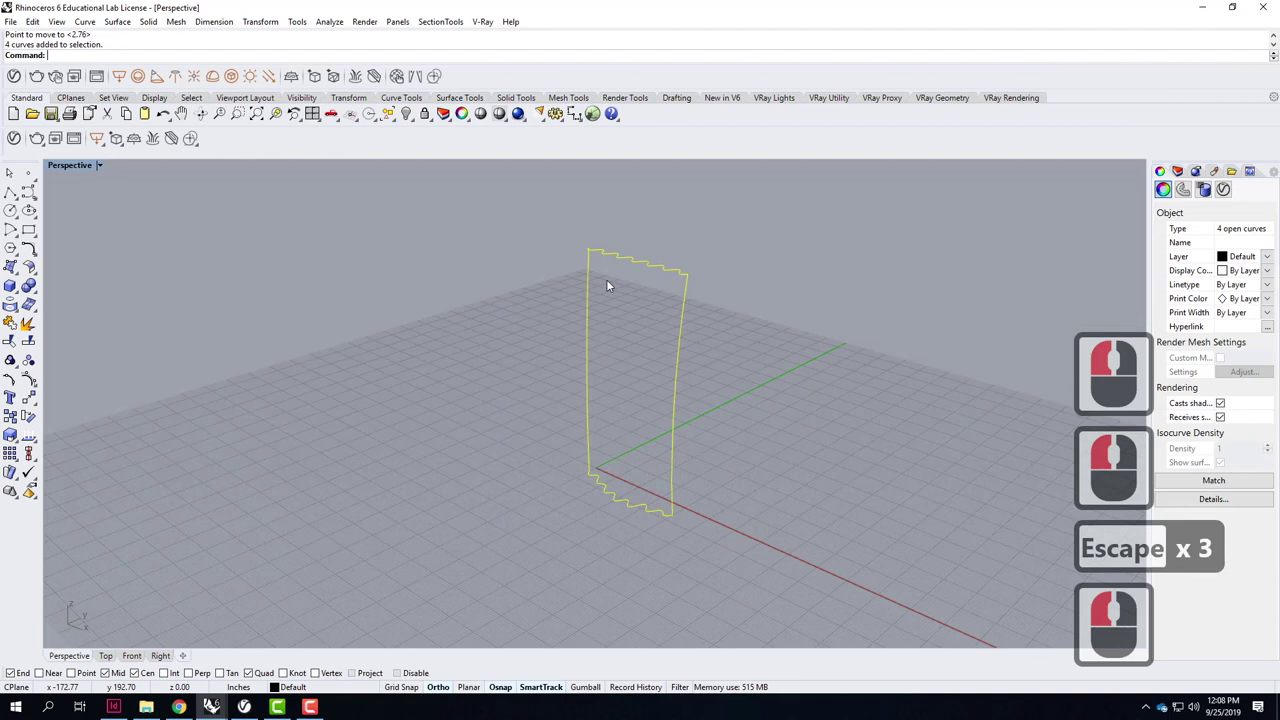
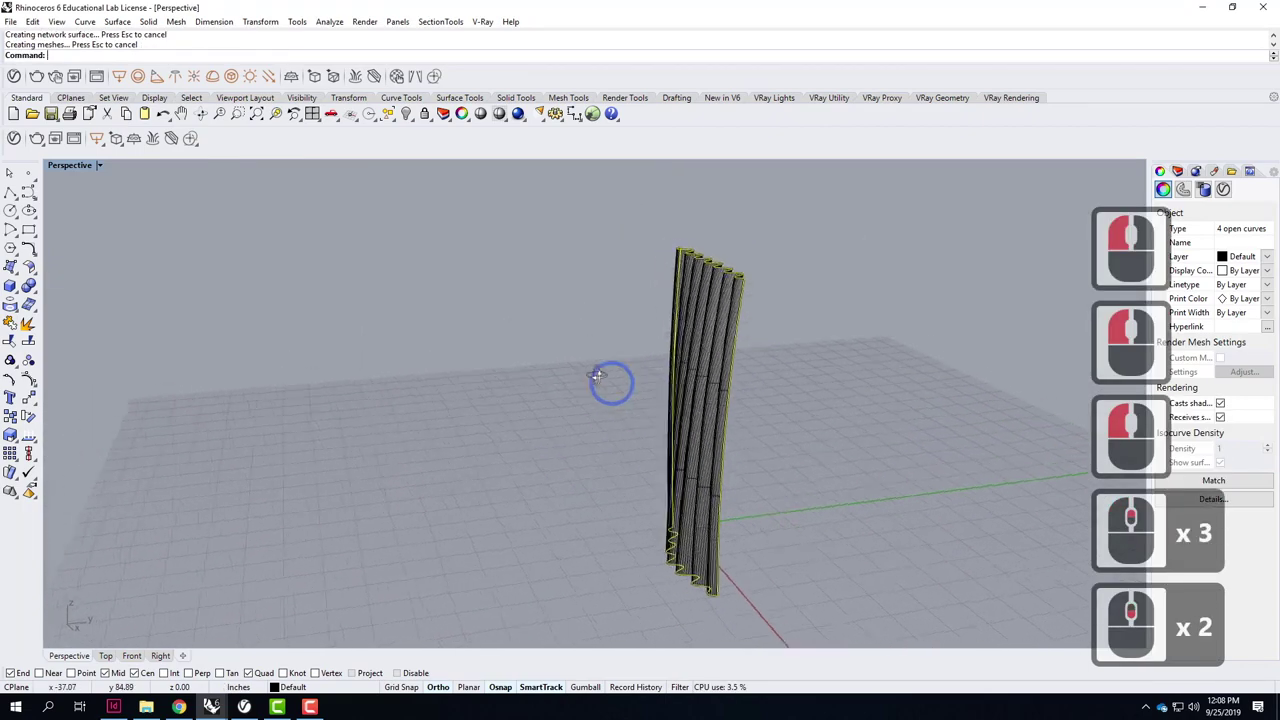
pyautogui.rightClick(556, 367)
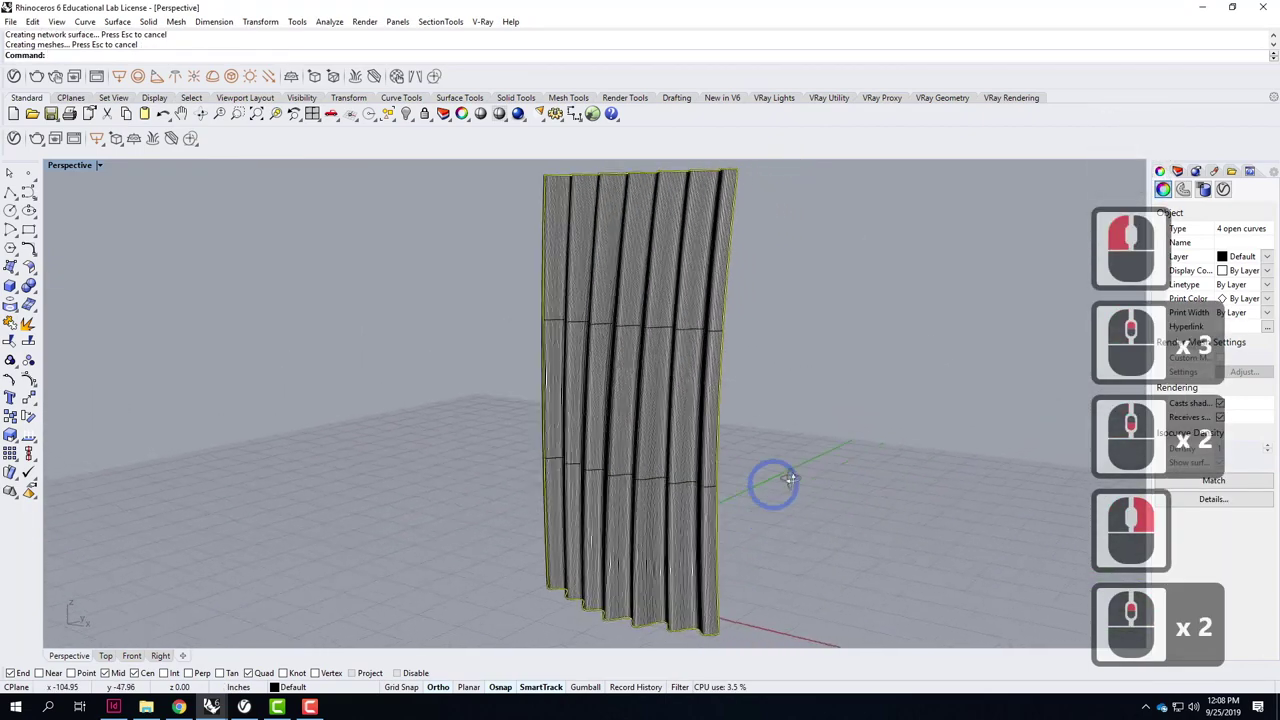
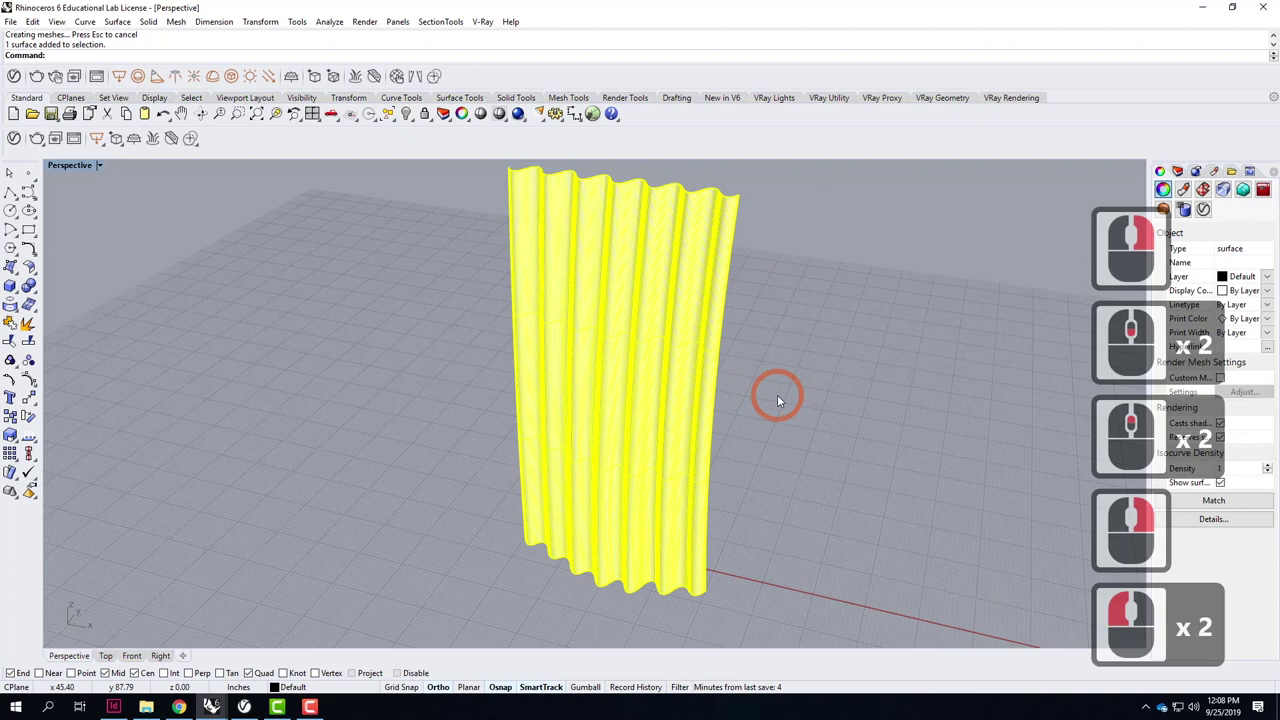
pyautogui.press('Delete')
pyautogui.middleClick(759, 476)
pyautogui.rightClick(759, 476)
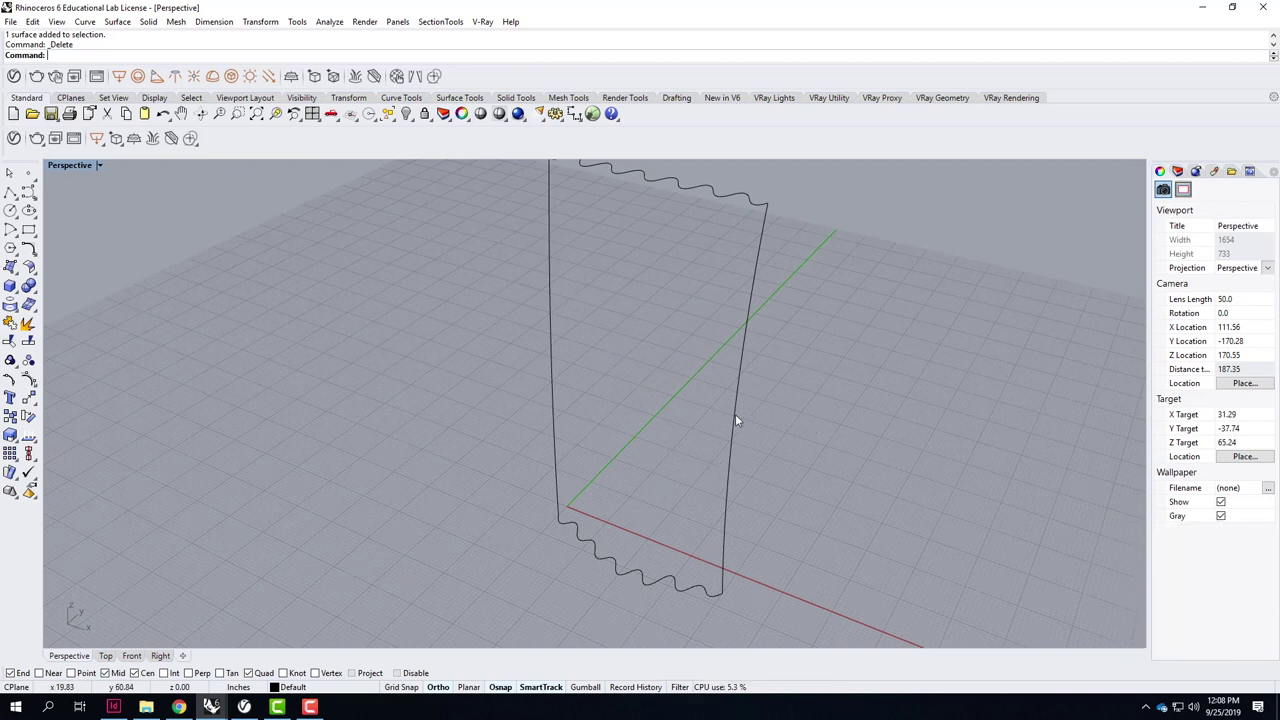
# Move the right edge curve's middle control point to bow the edge further.
pyautogui.click(742, 419)
pyautogui.click(754, 423)
pyautogui.write('move')
pyautogui.press('Return')
pyautogui.click(726, 424)
pyautogui.press('Return')
pyautogui.click(780, 412)
pyautogui.press('Escape')
pyautogui.press('Escape')
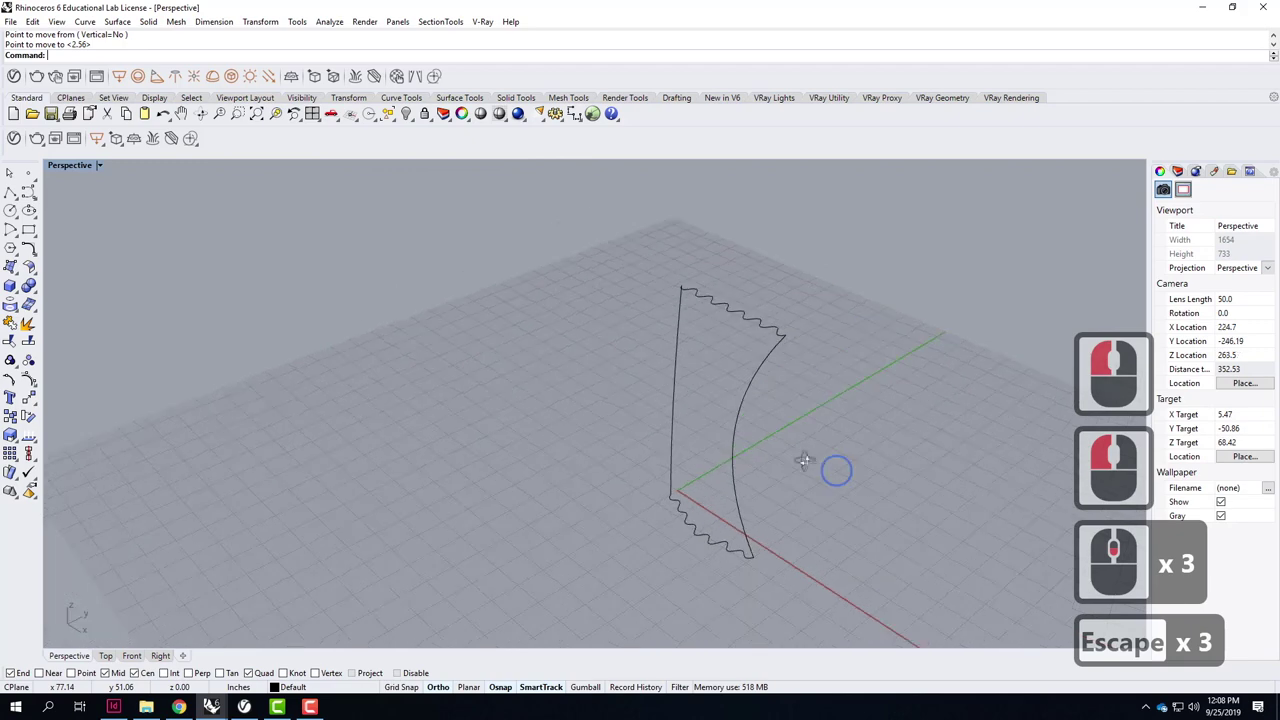
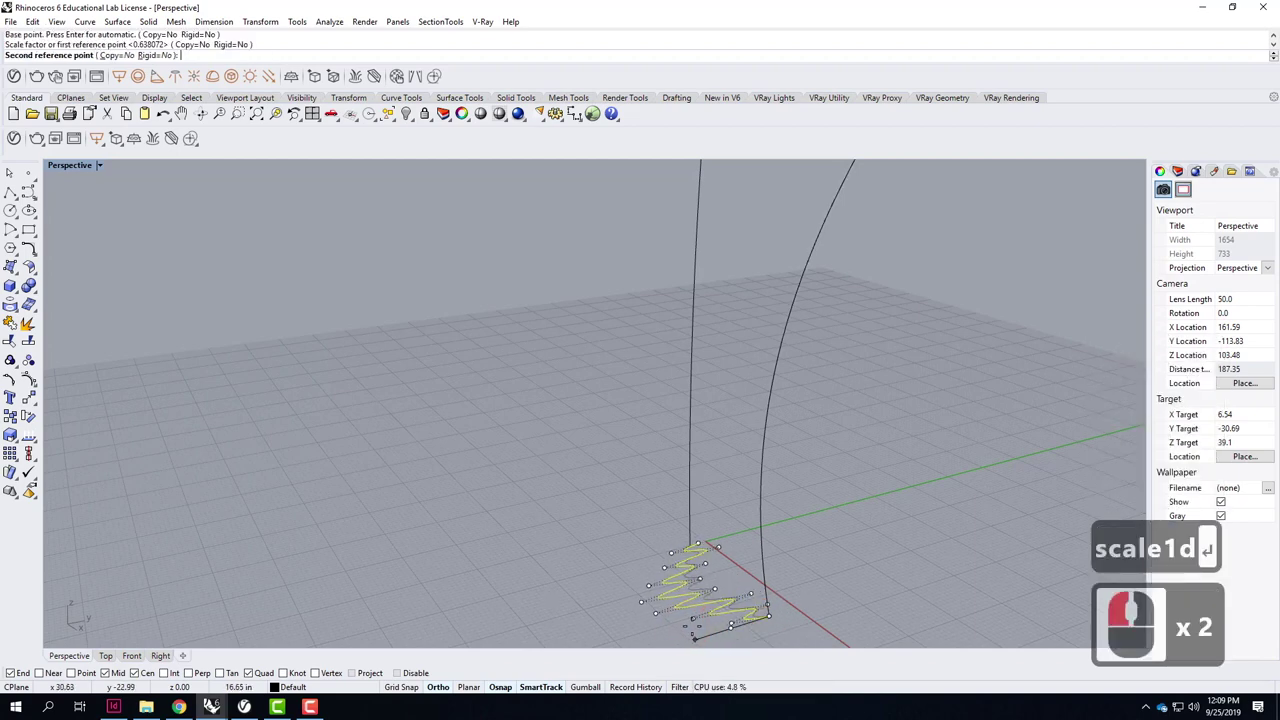
# Scale the zigzag curve and snap its end onto the post's bottom end, then select all four outline curves.
pyautogui.click(698, 631)
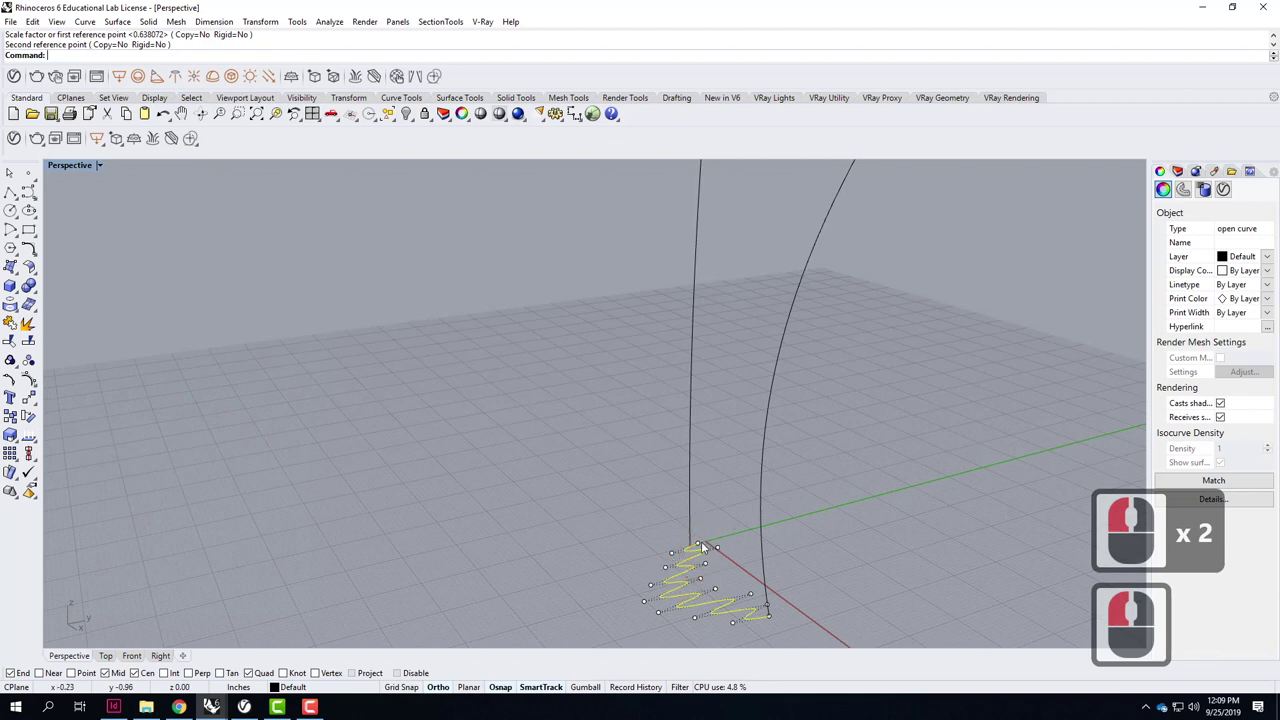
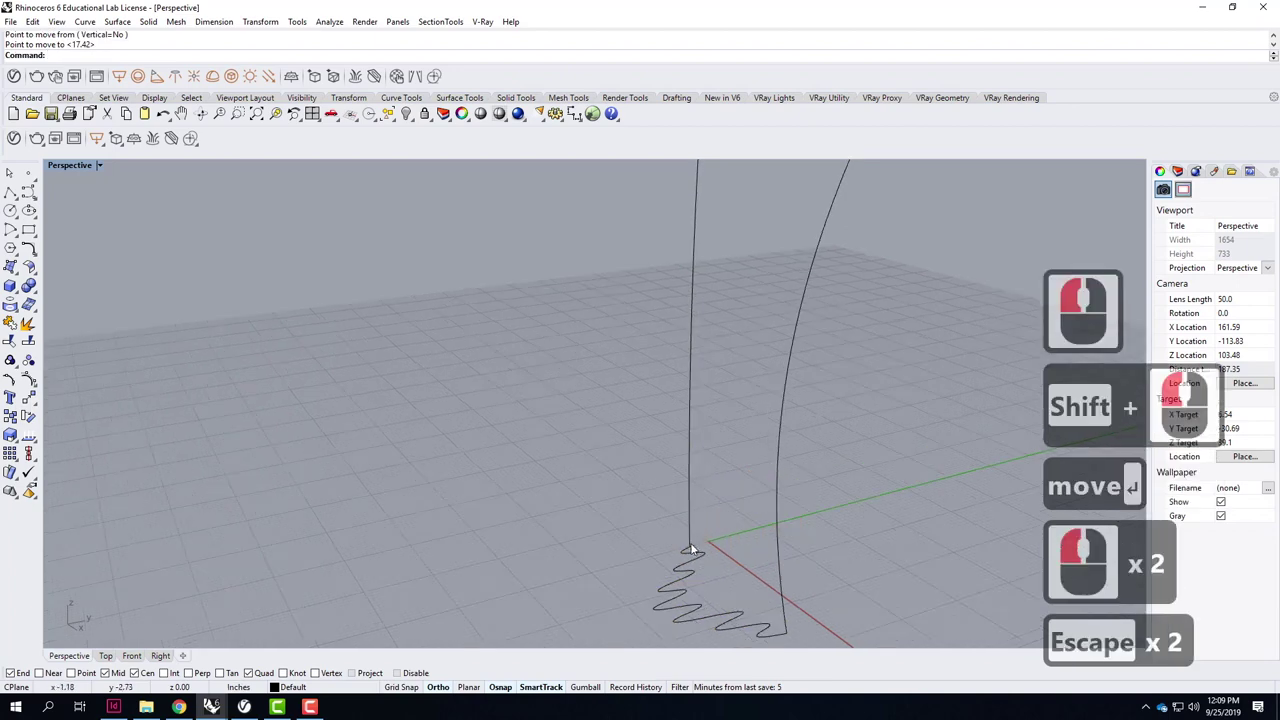
pyautogui.doubleClick(694, 557)
pyautogui.doubleClick(720, 549)
pyautogui.write('move')
pyautogui.press('Return')
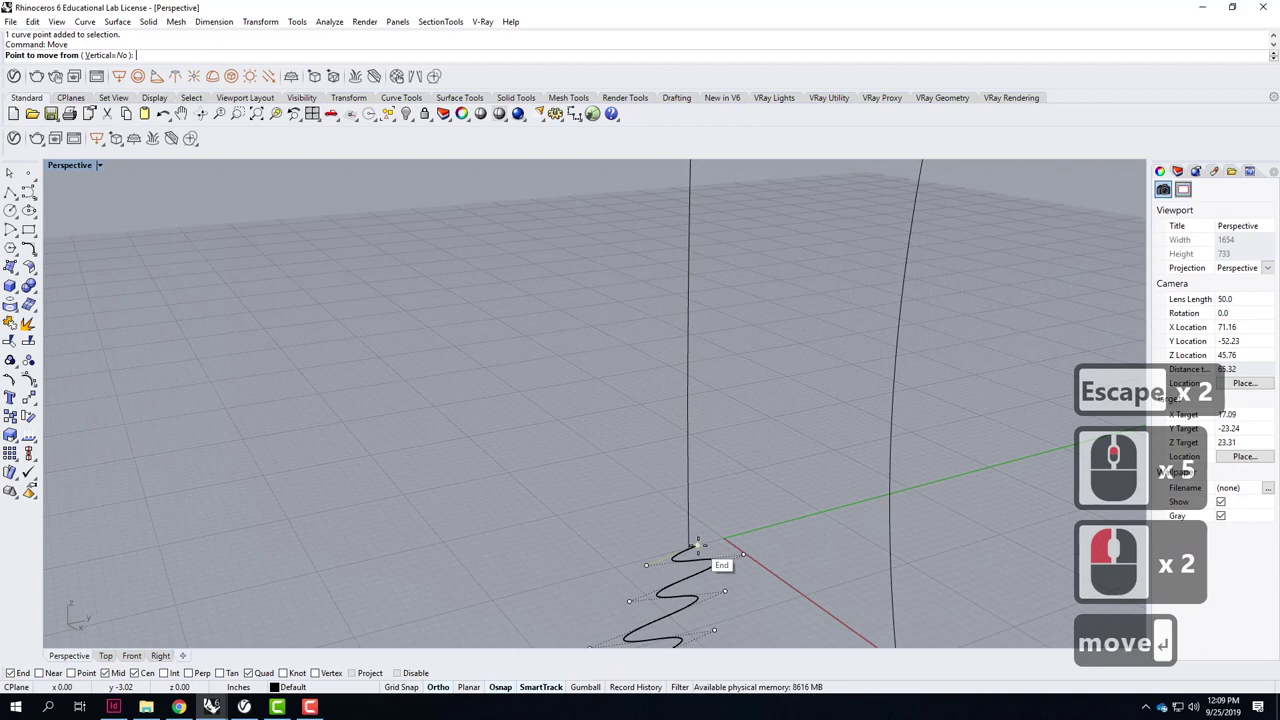
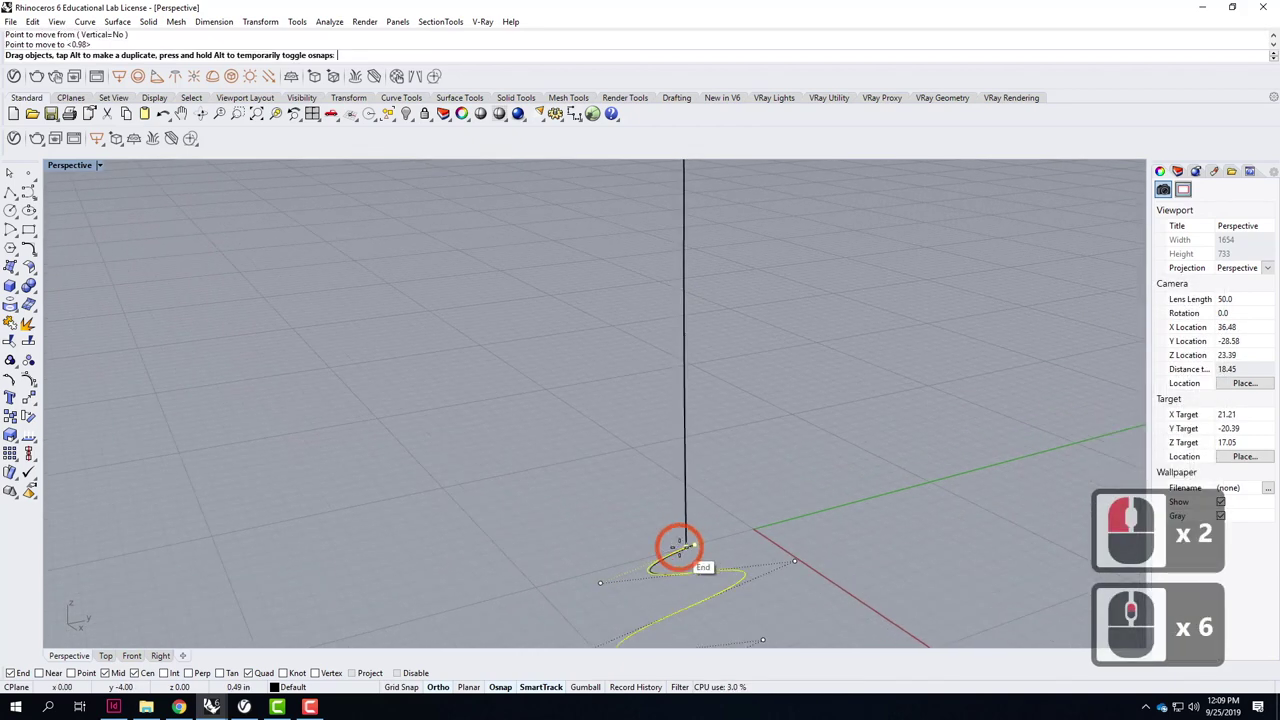
pyautogui.click(696, 544)
pyautogui.click(716, 505)
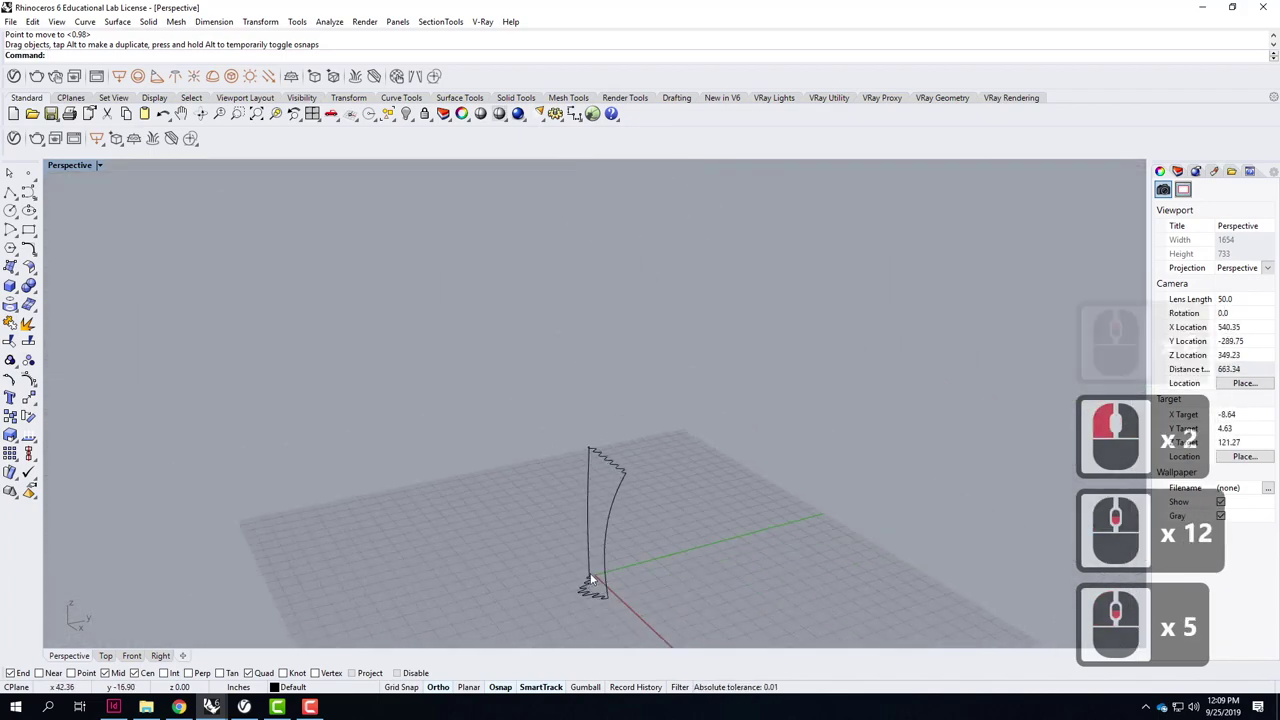
pyautogui.click(656, 629)
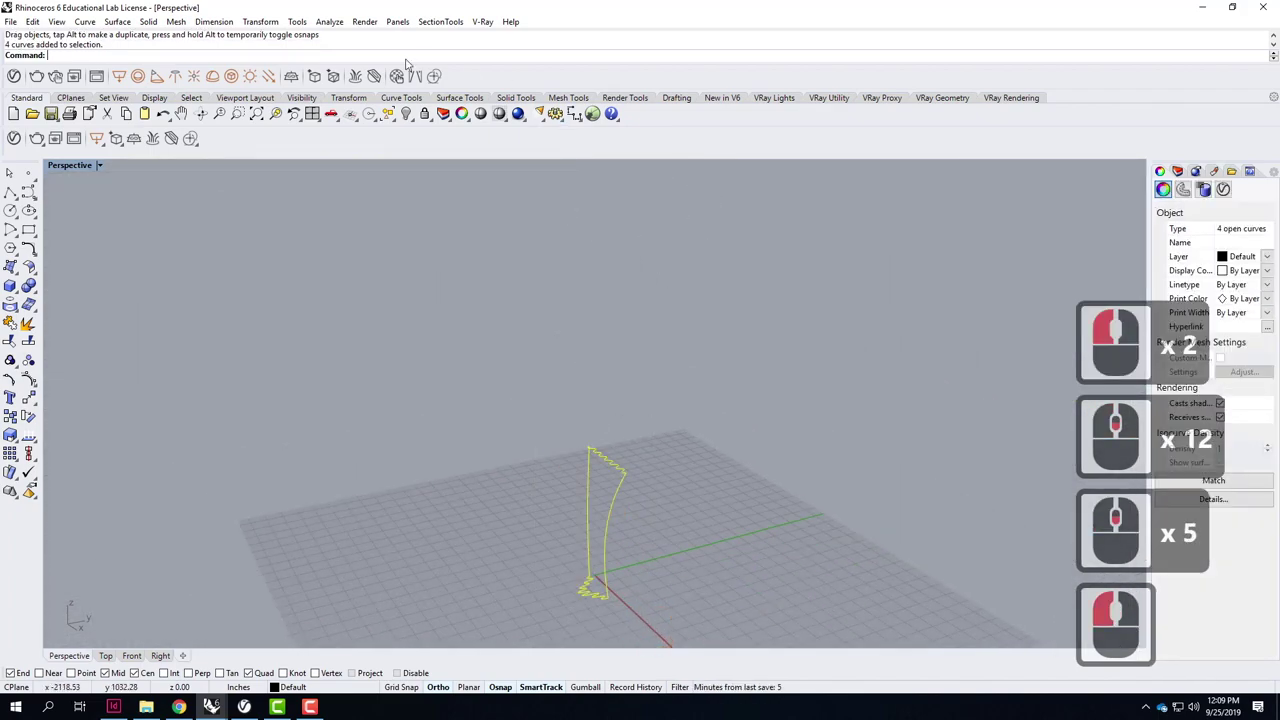
# Start a Curve Network surface from the four selected outline curves via the Surface menu.
pyautogui.click(120, 25)
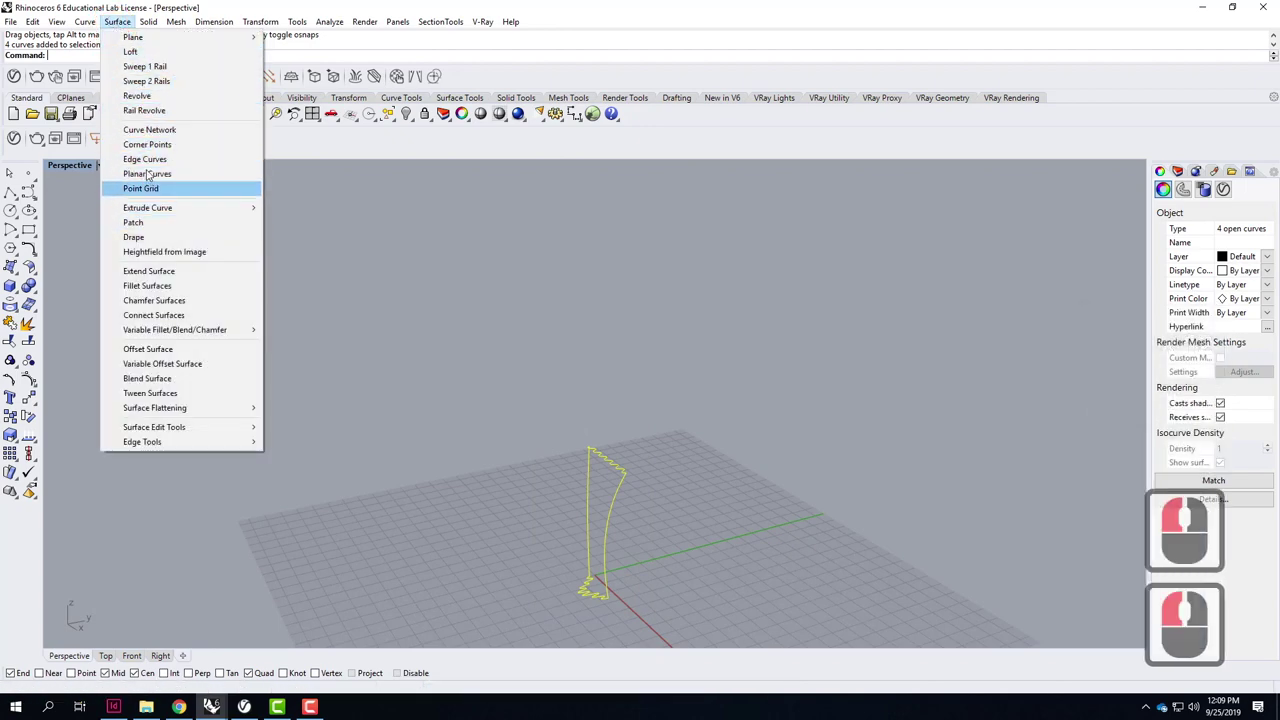
pyautogui.click(155, 137)
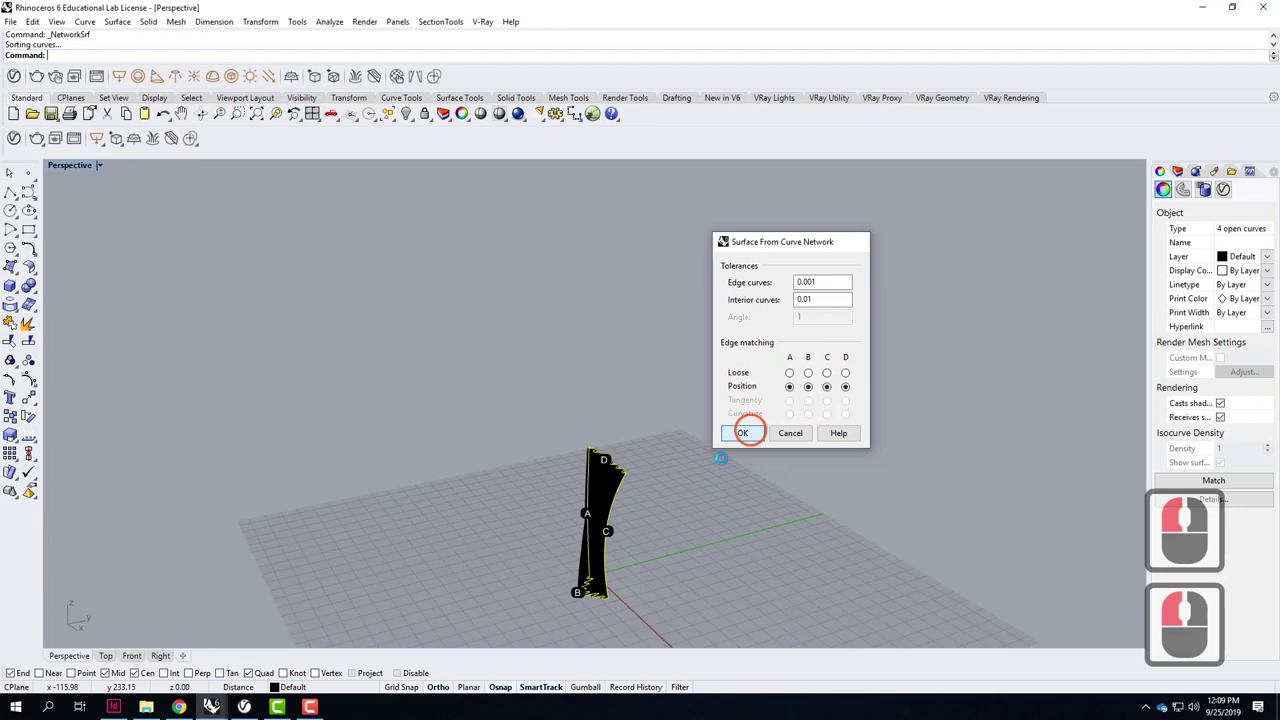
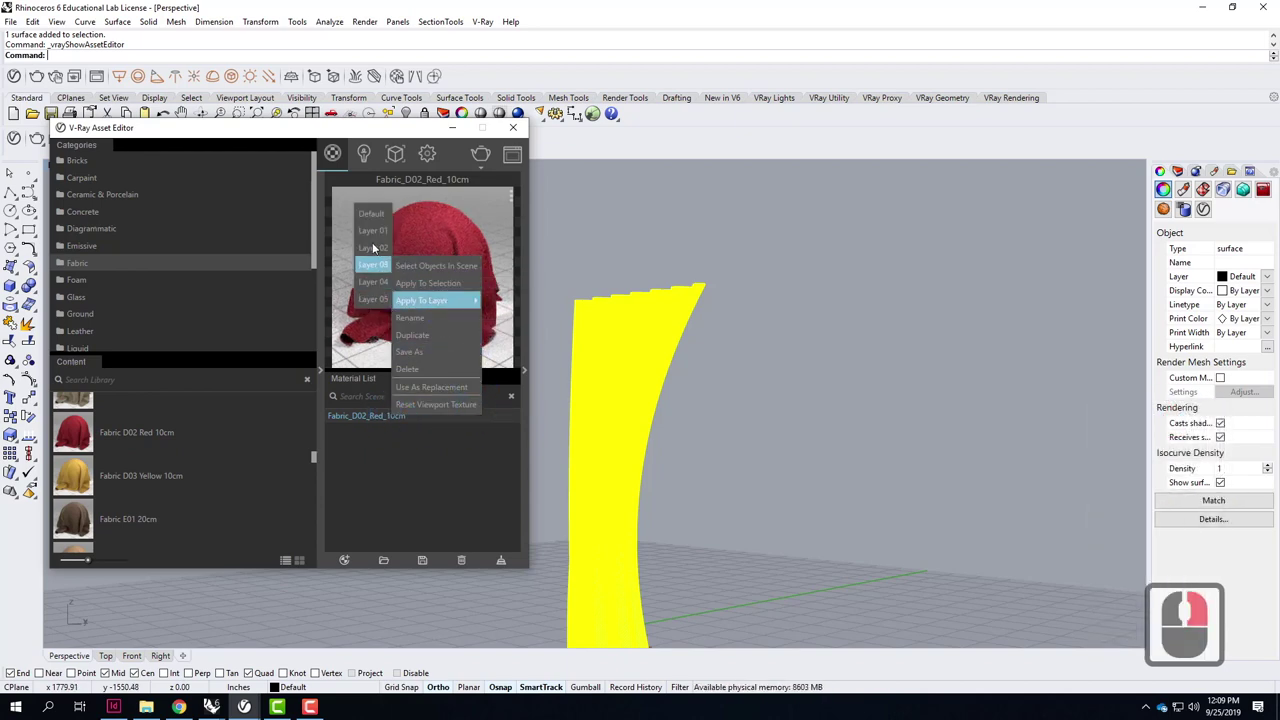
# Apply the red fabric material to the curtain's layer and set surface texture mapping size 4.0.
pyautogui.click(376, 227)
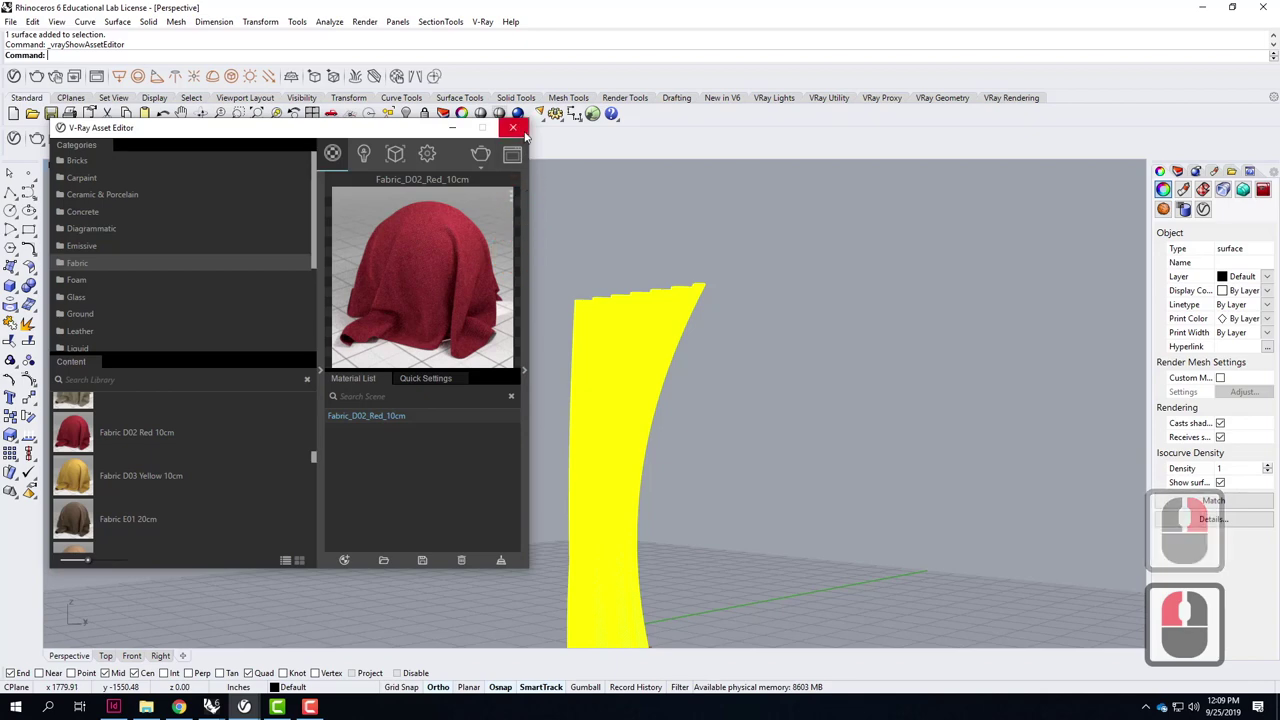
pyautogui.click(610, 261)
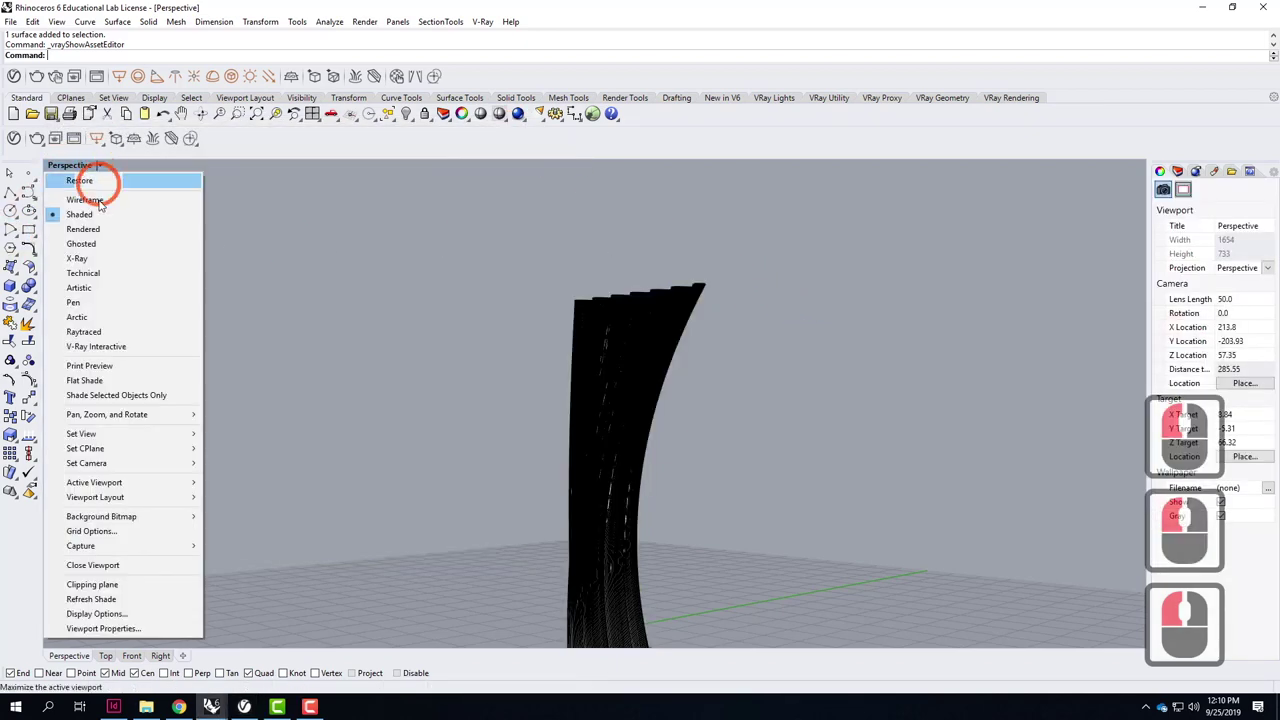
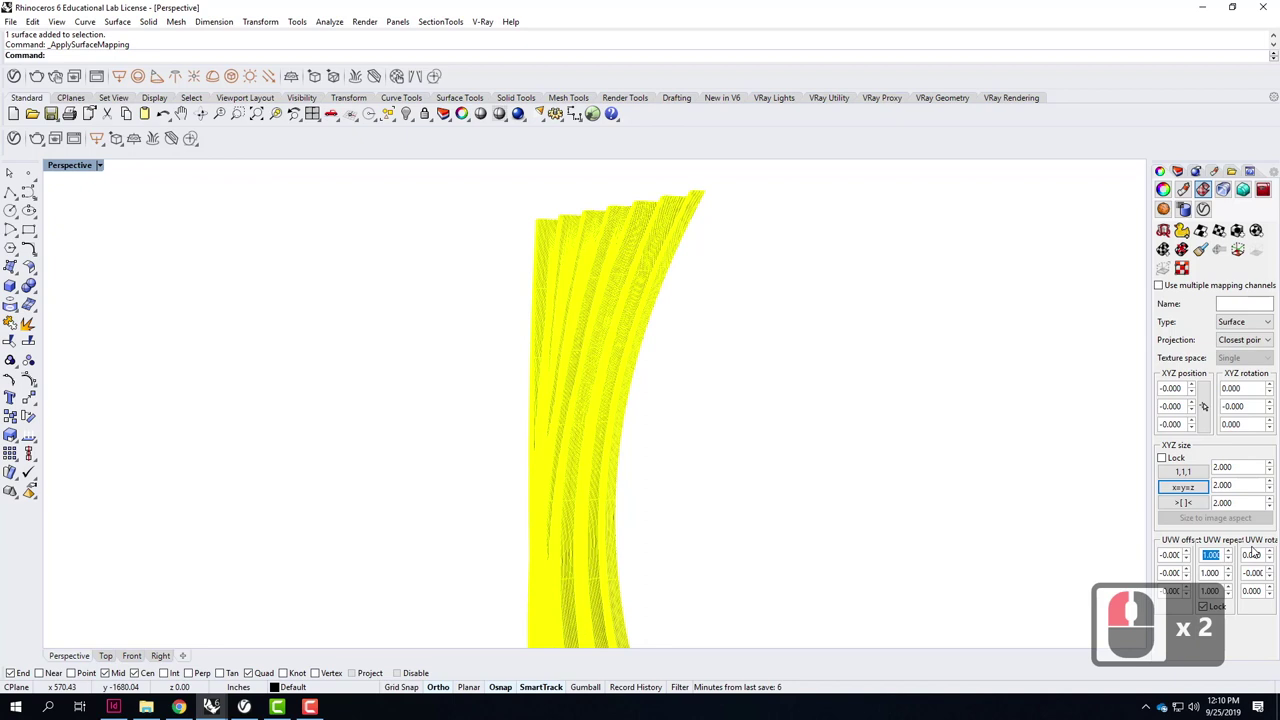
pyautogui.write('4.0')
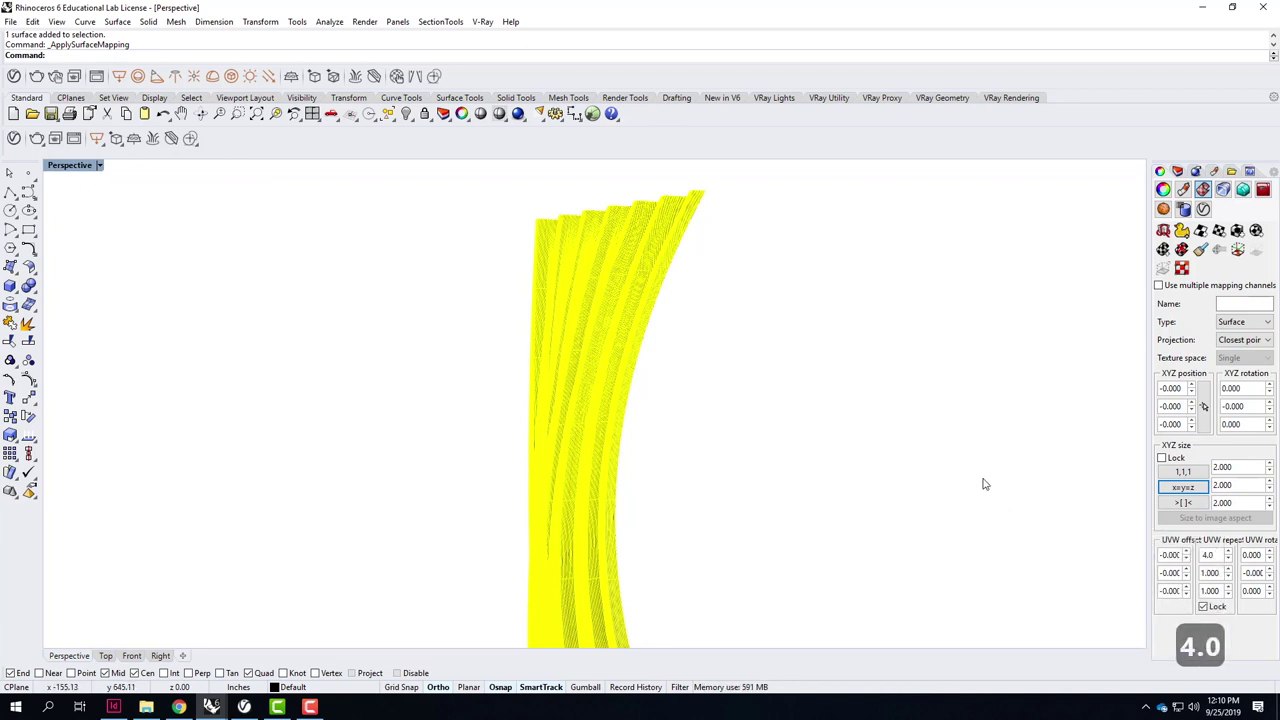
pyautogui.press('Tab')
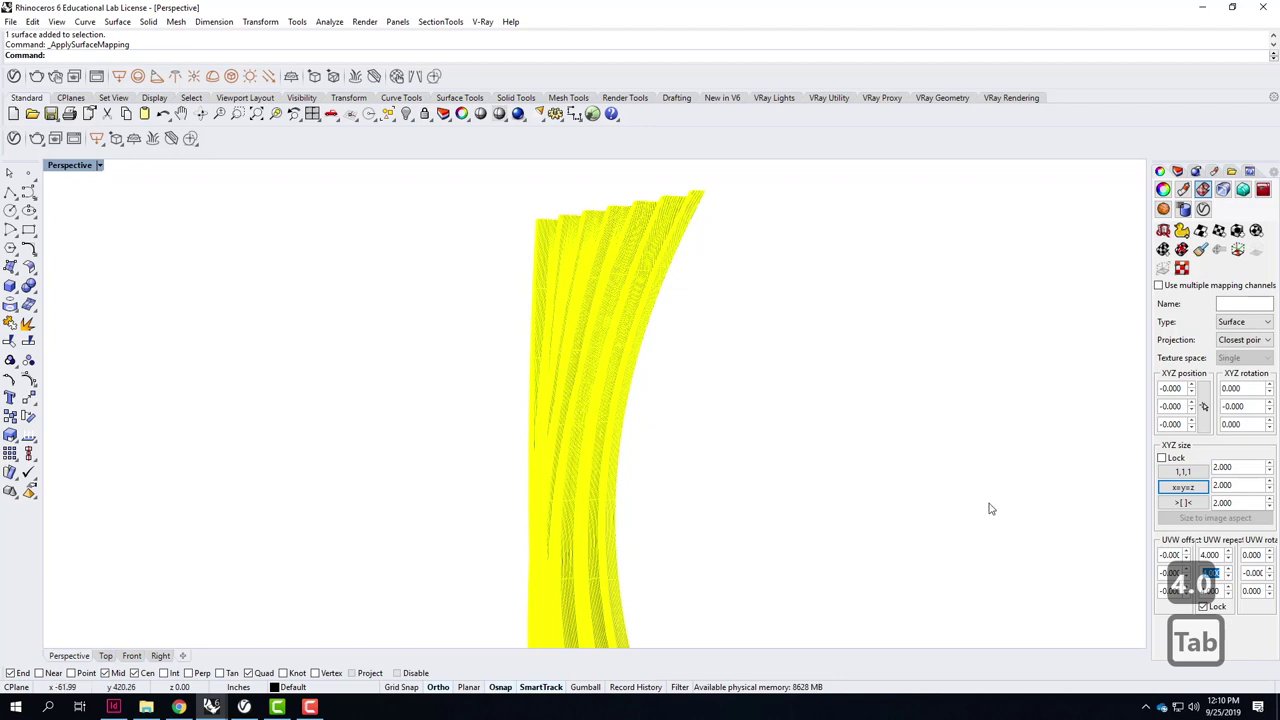
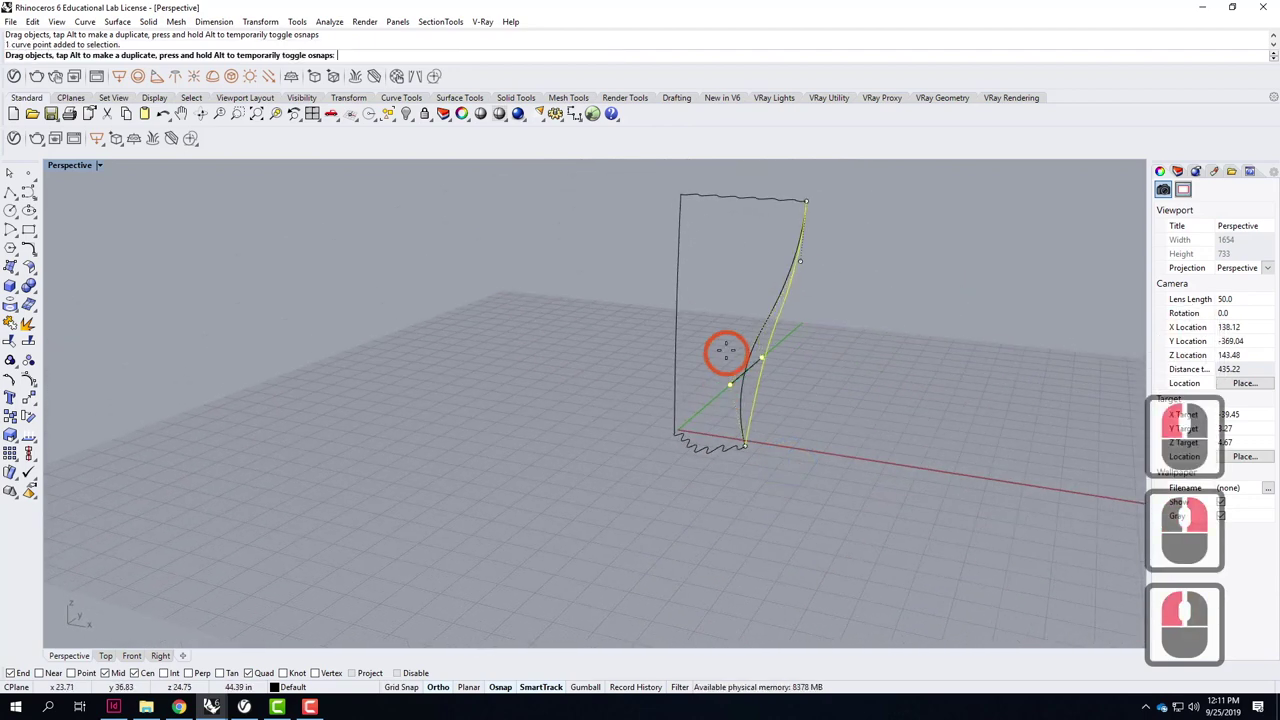
# Undo a misplaced point and move the side curve's control point with Vertical=Yes to bend it.
pyautogui.click(790, 383)
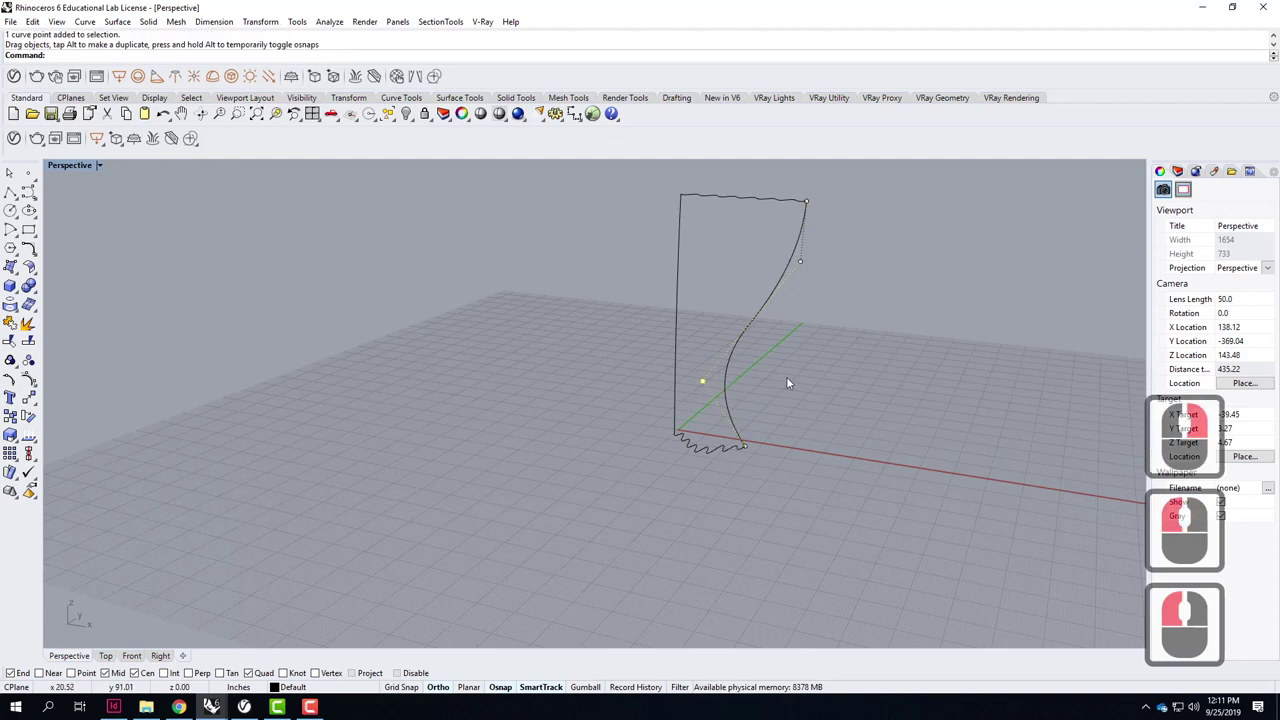
pyautogui.press('ctrl+z')
pyautogui.write('move')
pyautogui.press('Return')
pyautogui.press('Return')
pyautogui.click(732, 385)
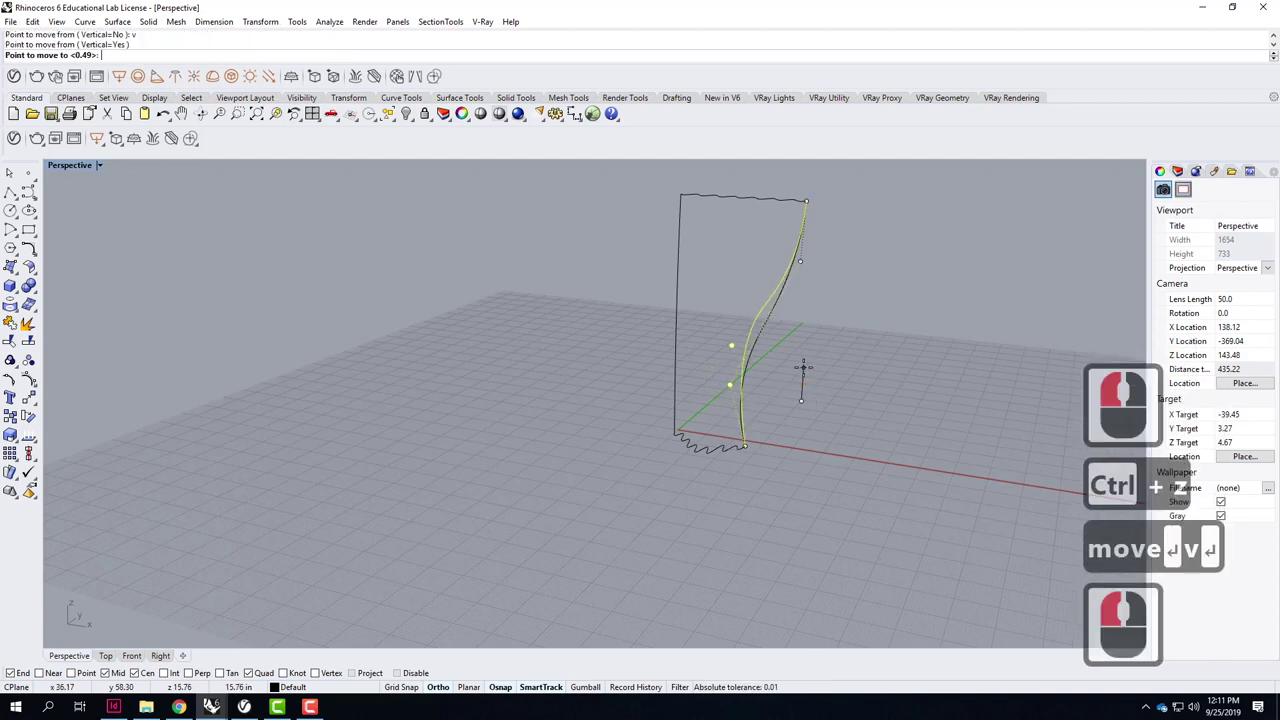
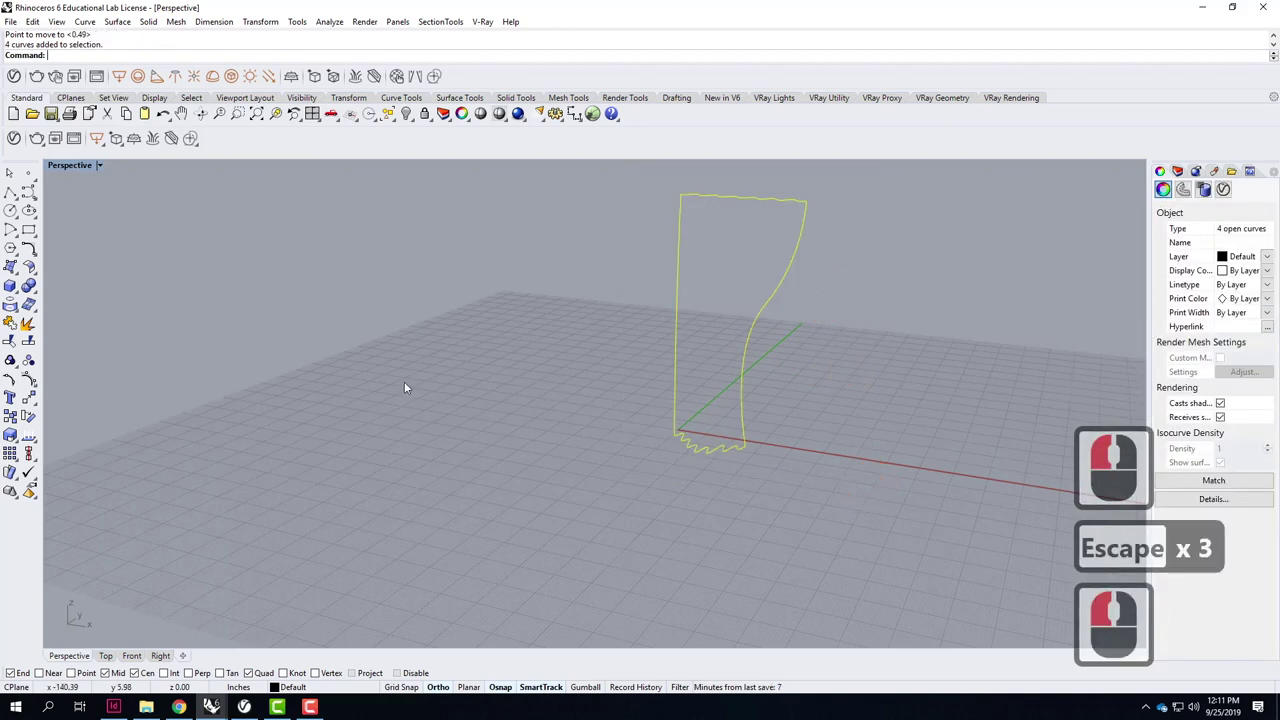
# Run NetworkSrf on the reshaped outline, confirm its settings and check the result rendered.
pyautogui.write('netw')
pyautogui.press('Return')
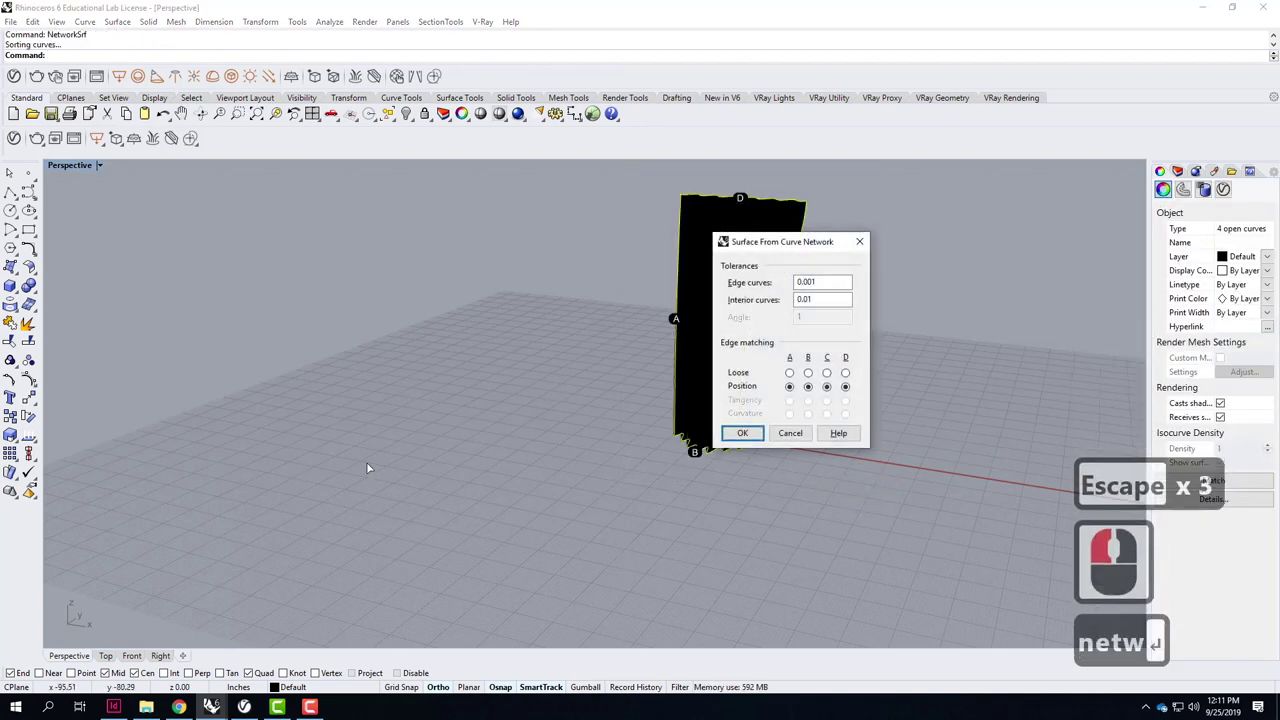
pyautogui.click(733, 438)
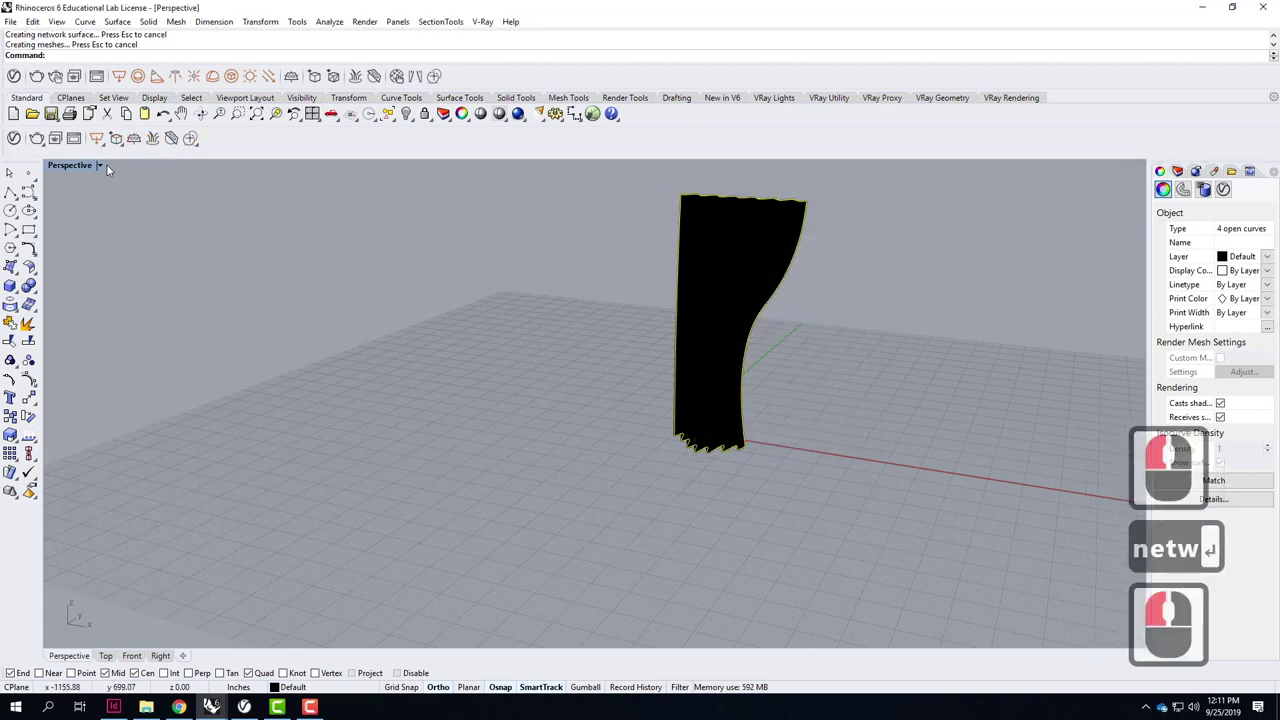
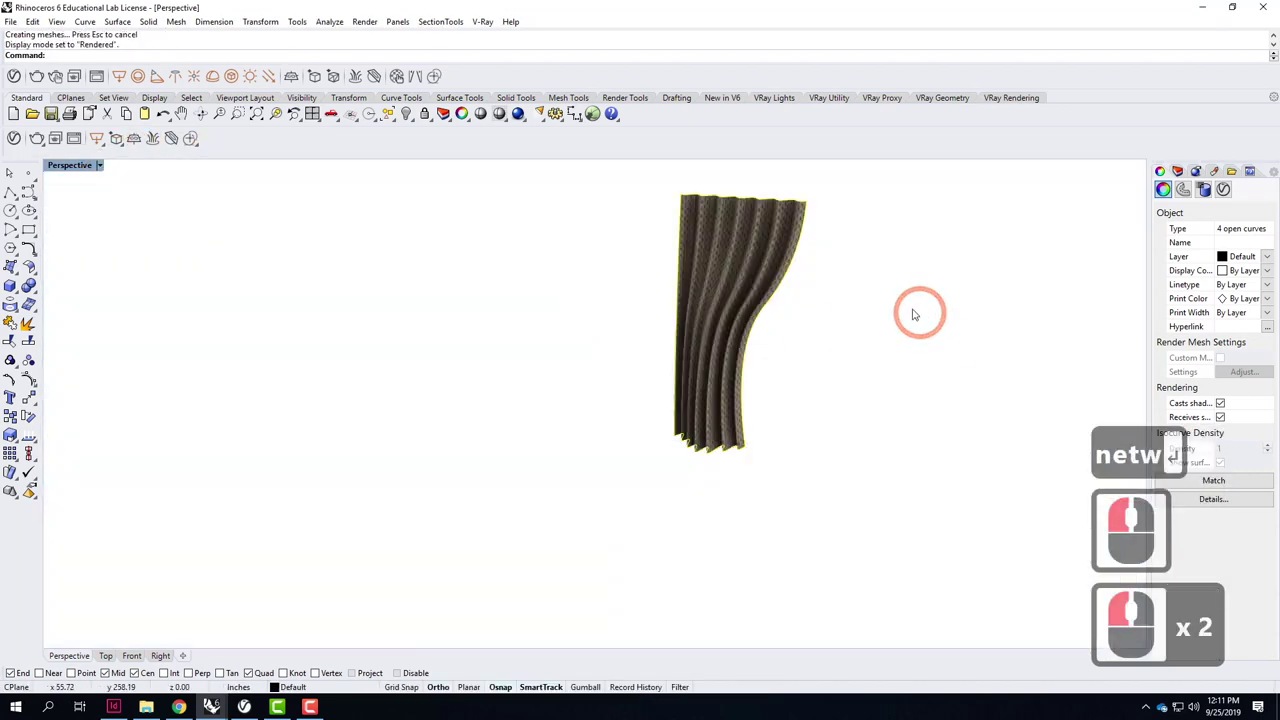
pyautogui.rightClick(1165, 497)
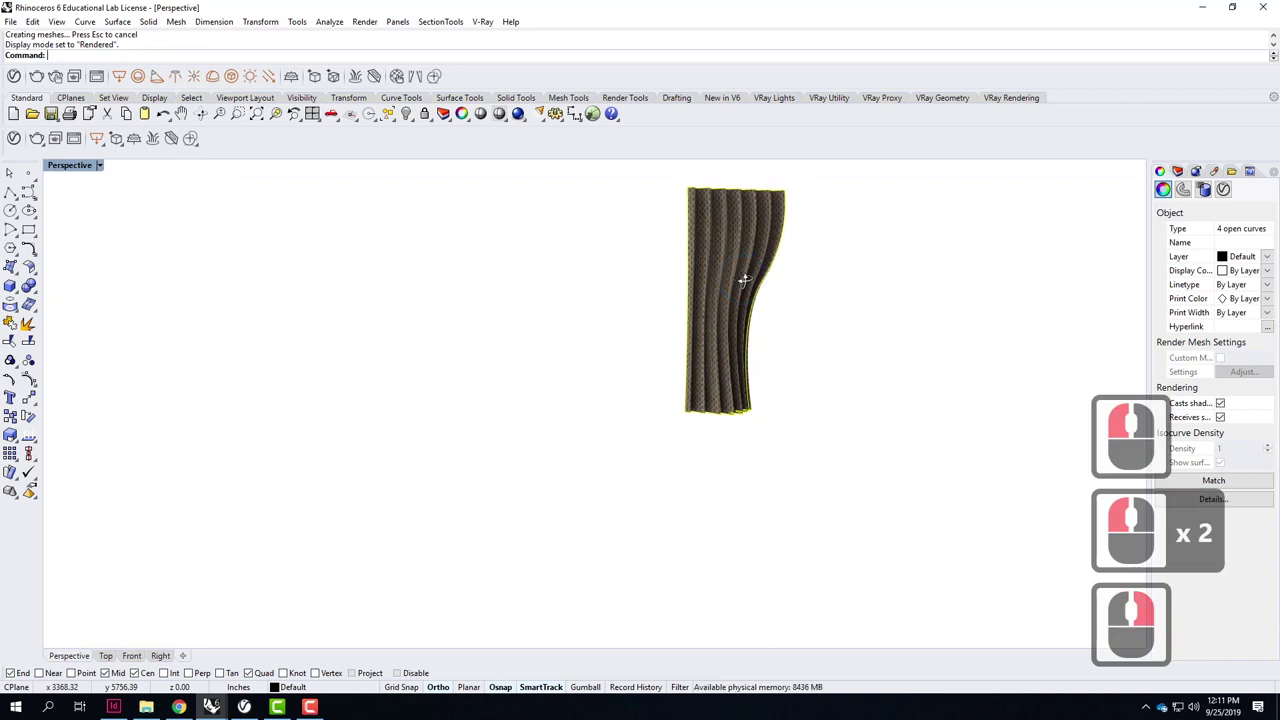
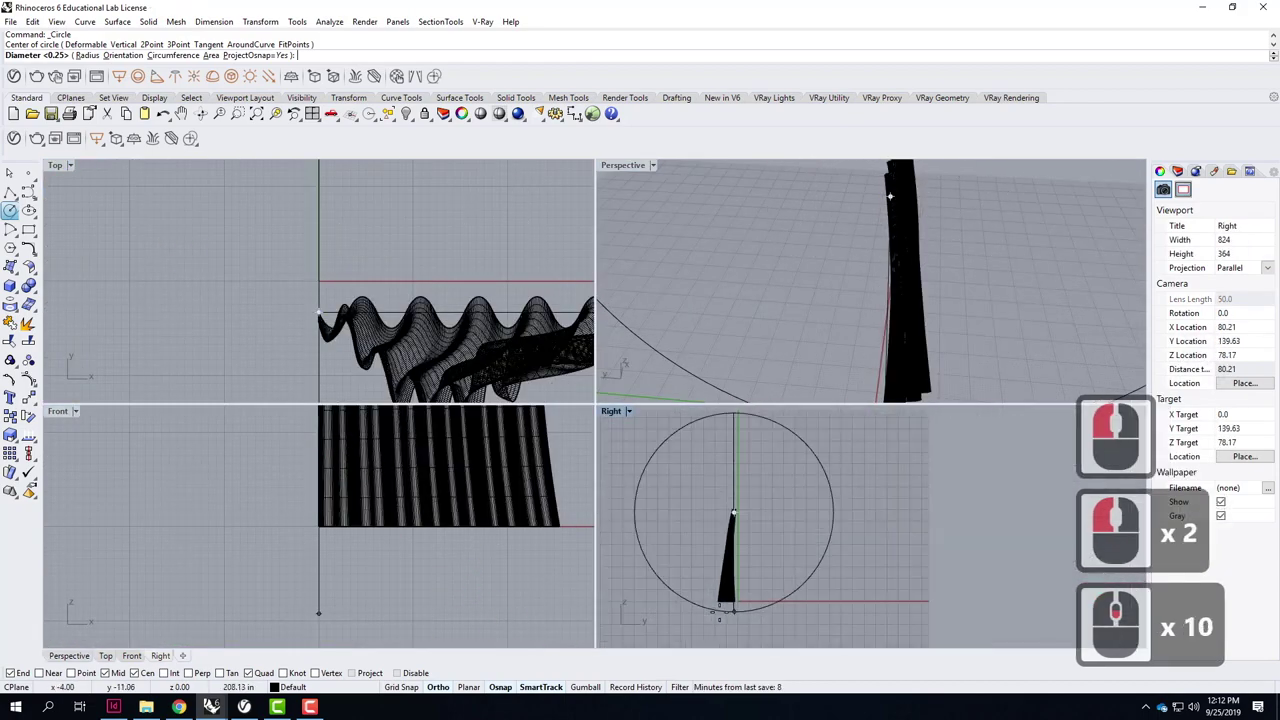
# Draw a 1.5 diameter grommet circle in the Right view near the curtain's top.
pyautogui.write('d')
pyautogui.press('Return')
pyautogui.write('1.5')
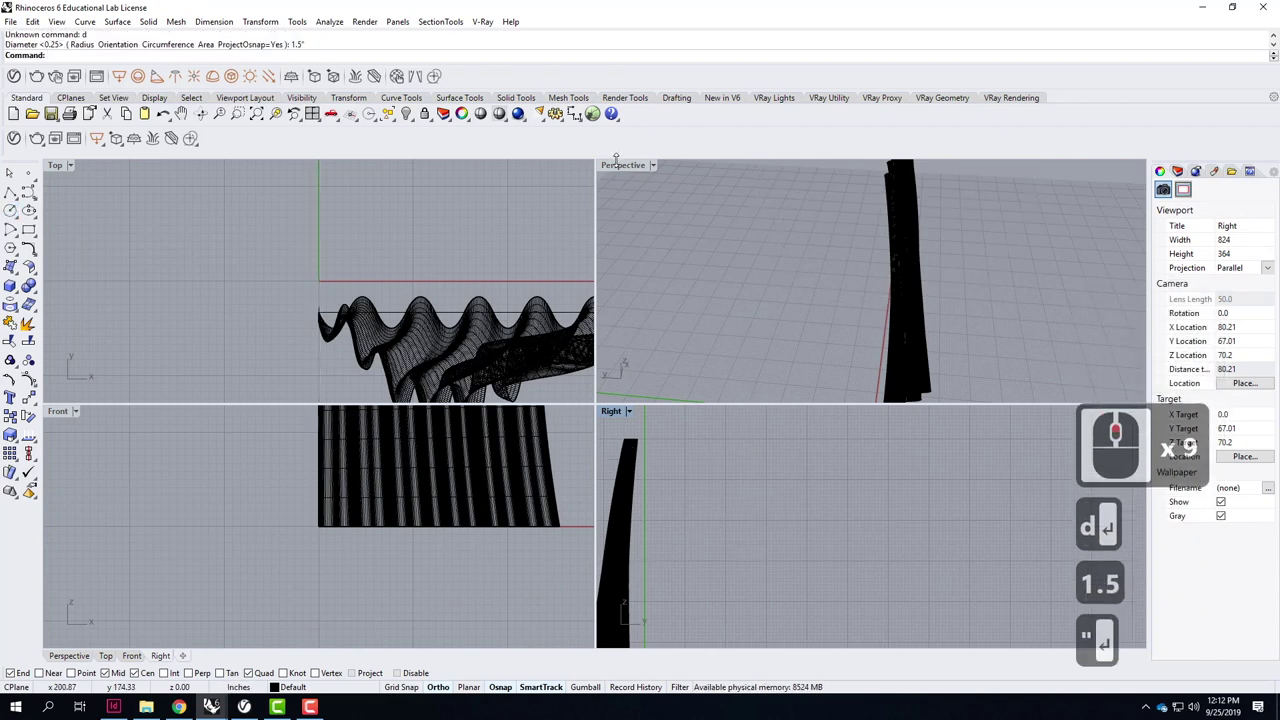
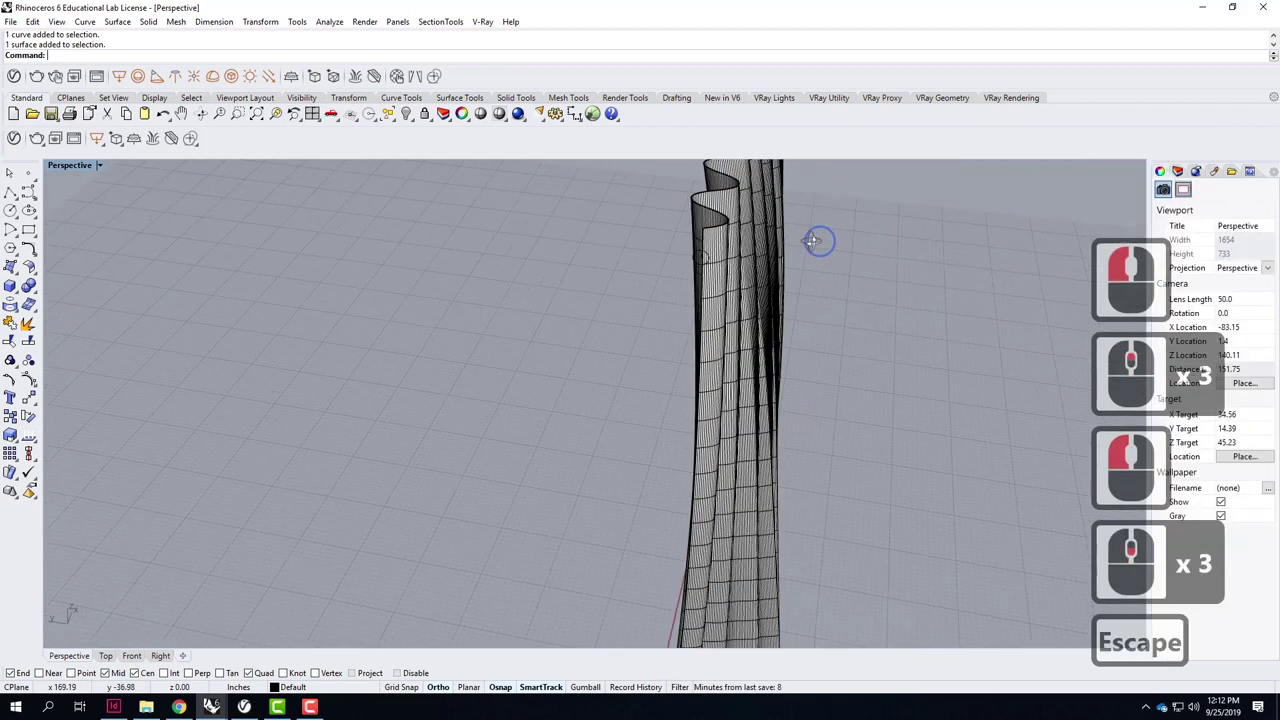
pyautogui.rightClick(791, 240)
pyautogui.click(620, 244)
pyautogui.middleClick(639, 268)
pyautogui.click(207, 196)
pyautogui.click(356, 233)
# Maximize the Right viewport and trim the curtain surface with the circle to cut the hole.
pyautogui.click(616, 414)
pyautogui.doubleClick(616, 414)
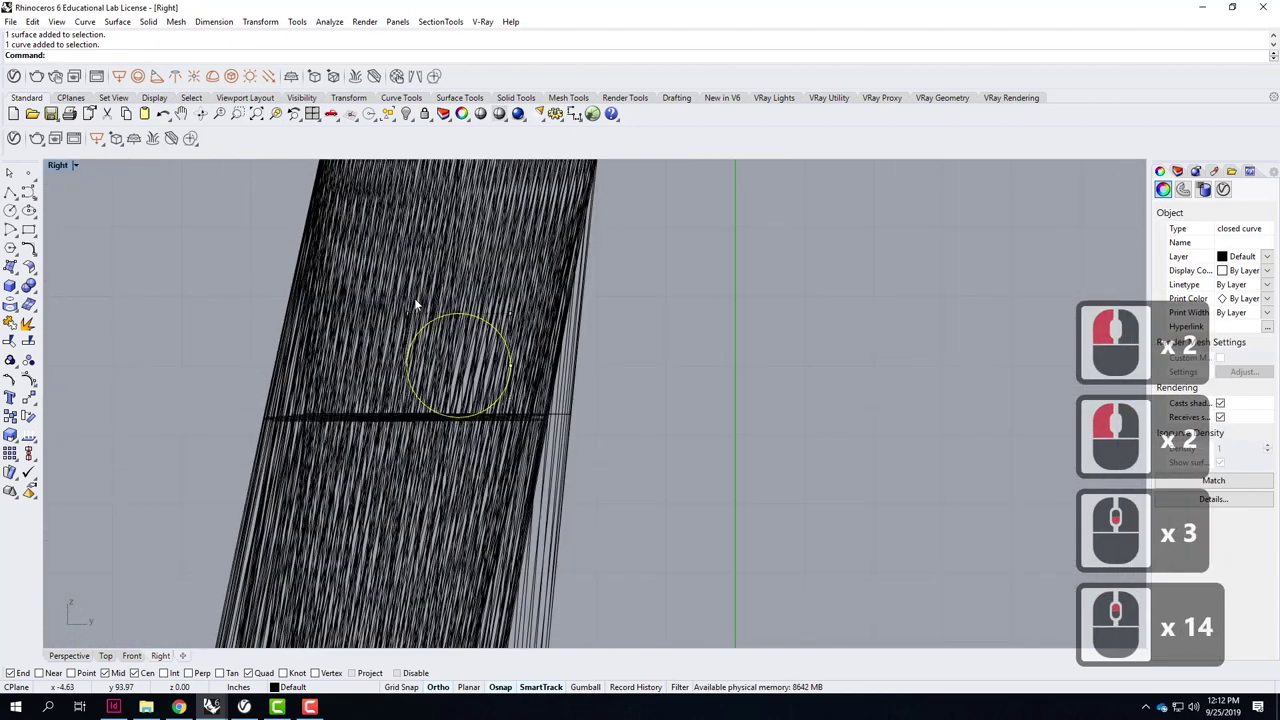
pyautogui.write('trim')
pyautogui.press('Return')
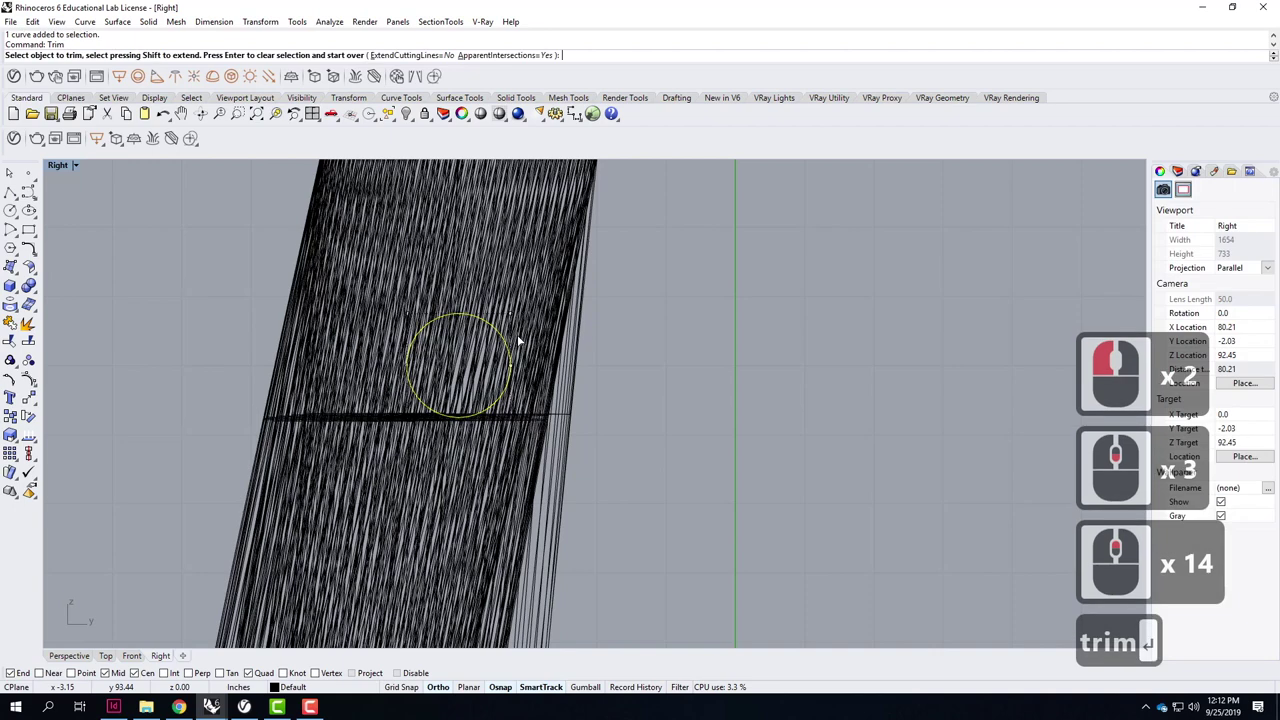
pyautogui.press('Return')
pyautogui.press('Escape')
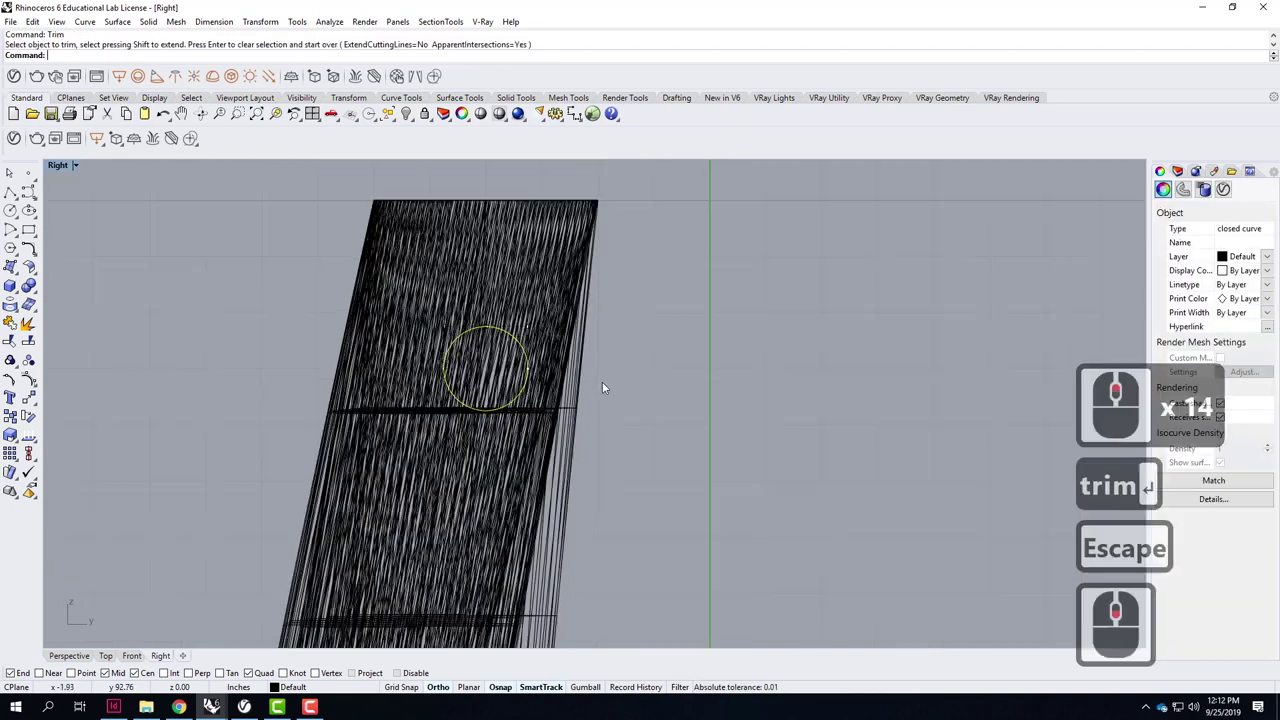
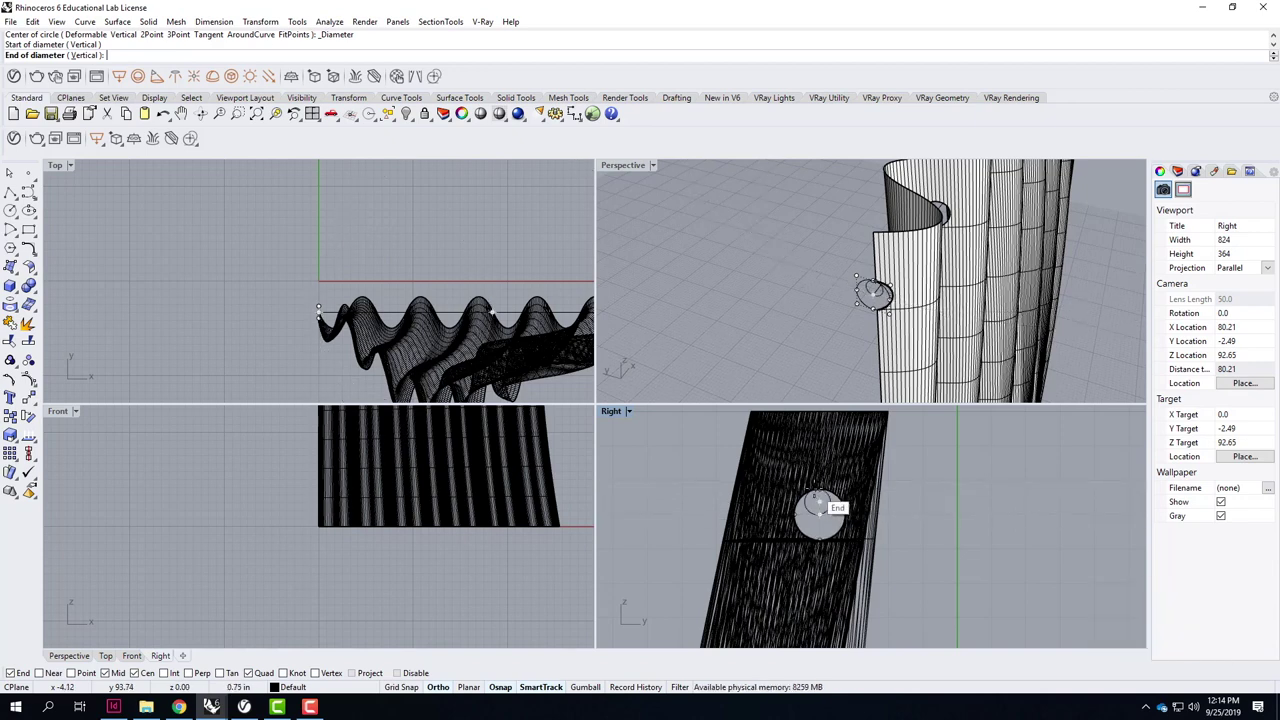
# Sweep the small grommet circle along its rail curve with a one-rail sweep and finish the command.
pyautogui.click(819, 494)
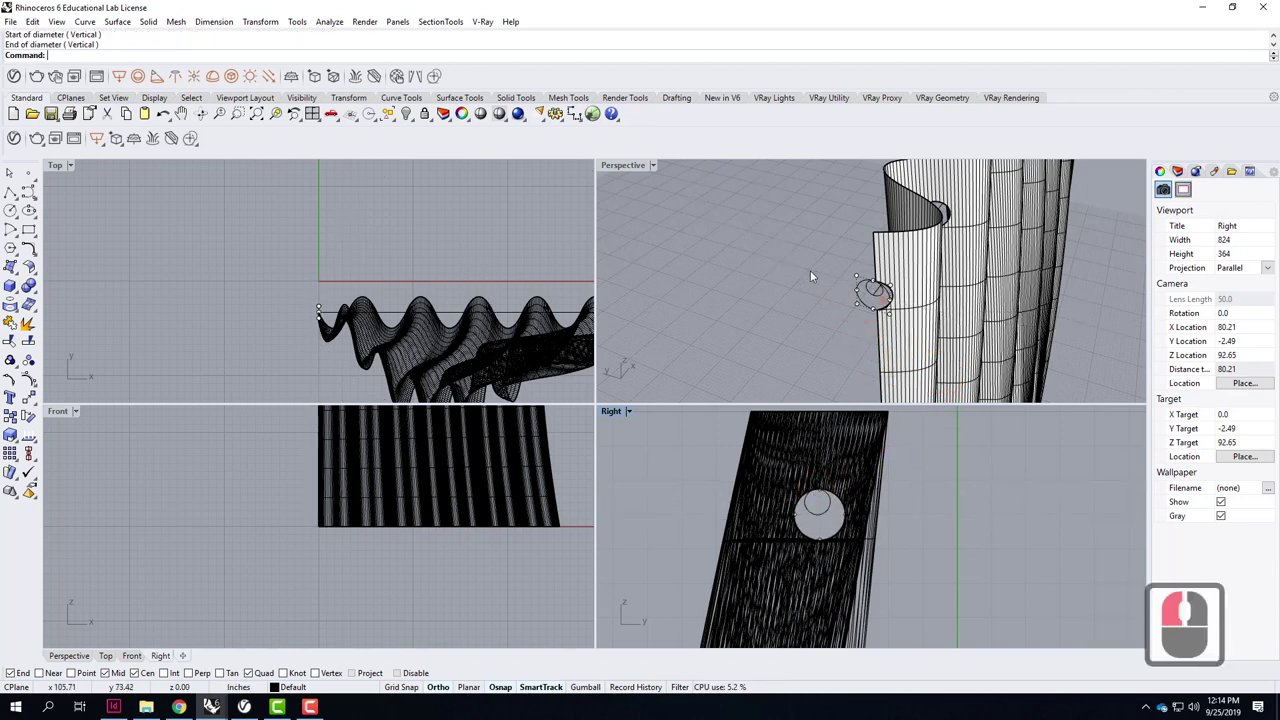
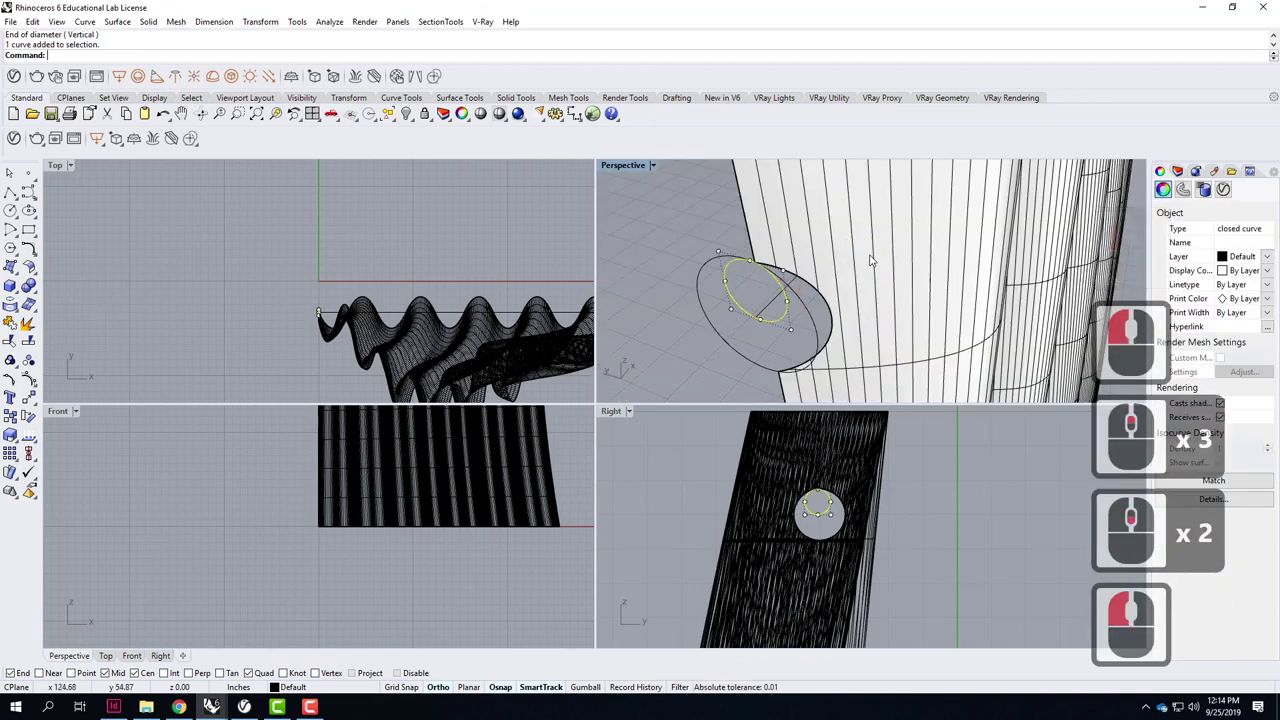
pyautogui.press('Escape')
pyautogui.click(772, 310)
pyautogui.write('swe')
pyautogui.press('Return')
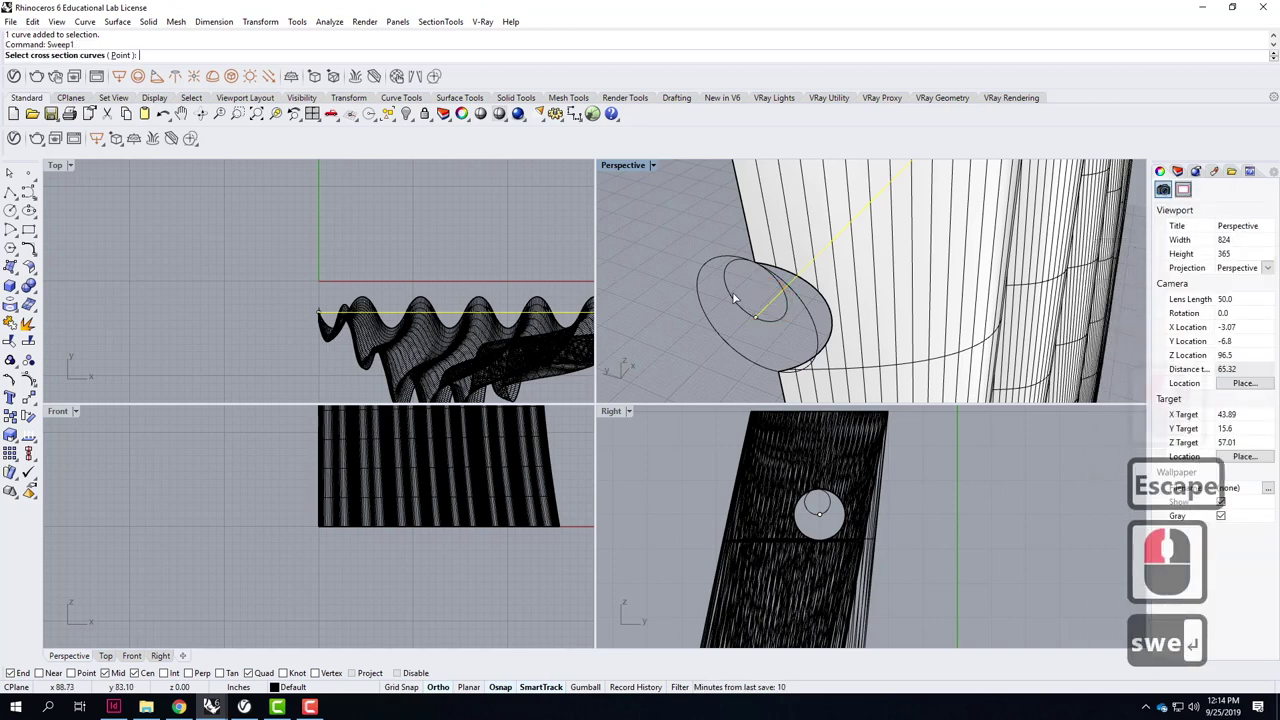
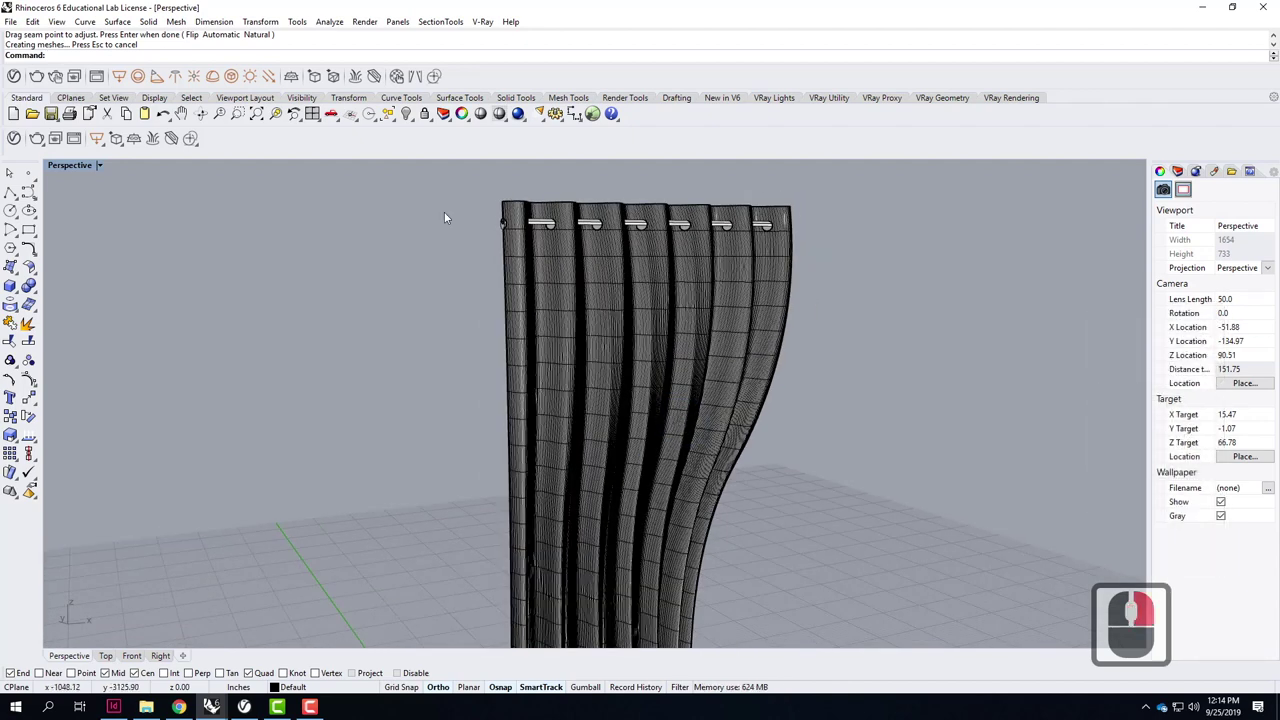
pyautogui.rightClick(438, 201)
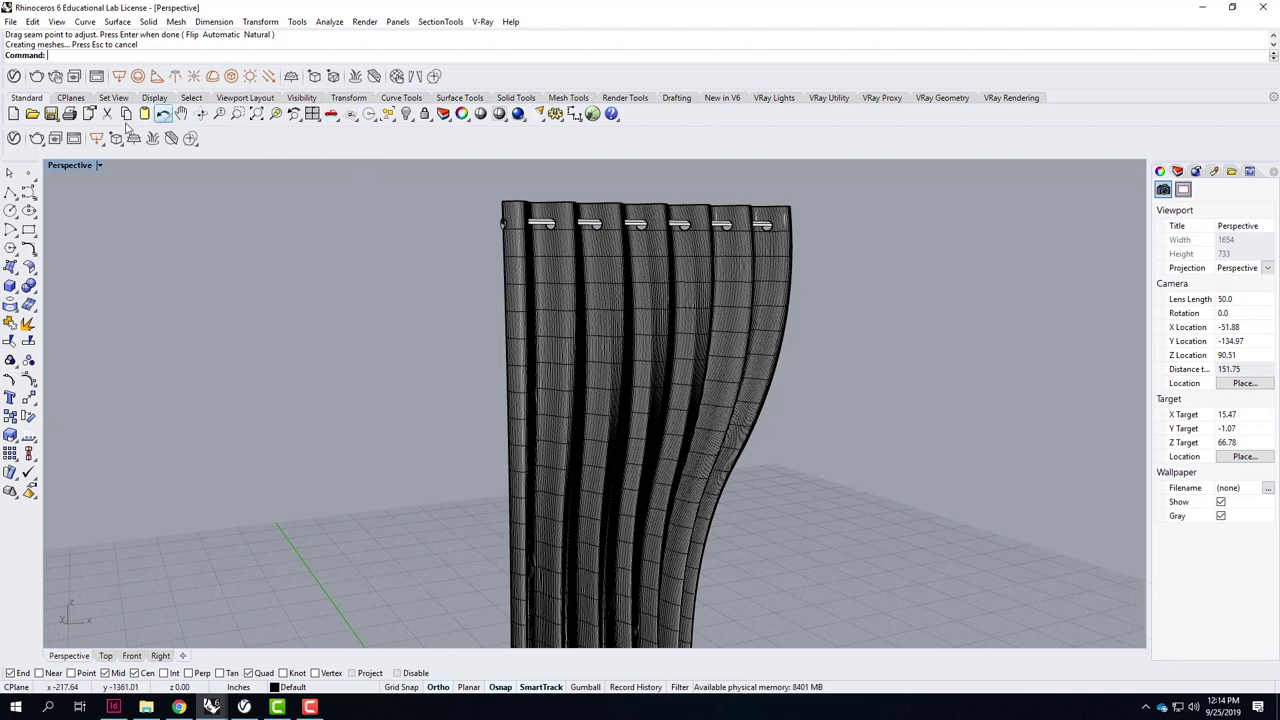
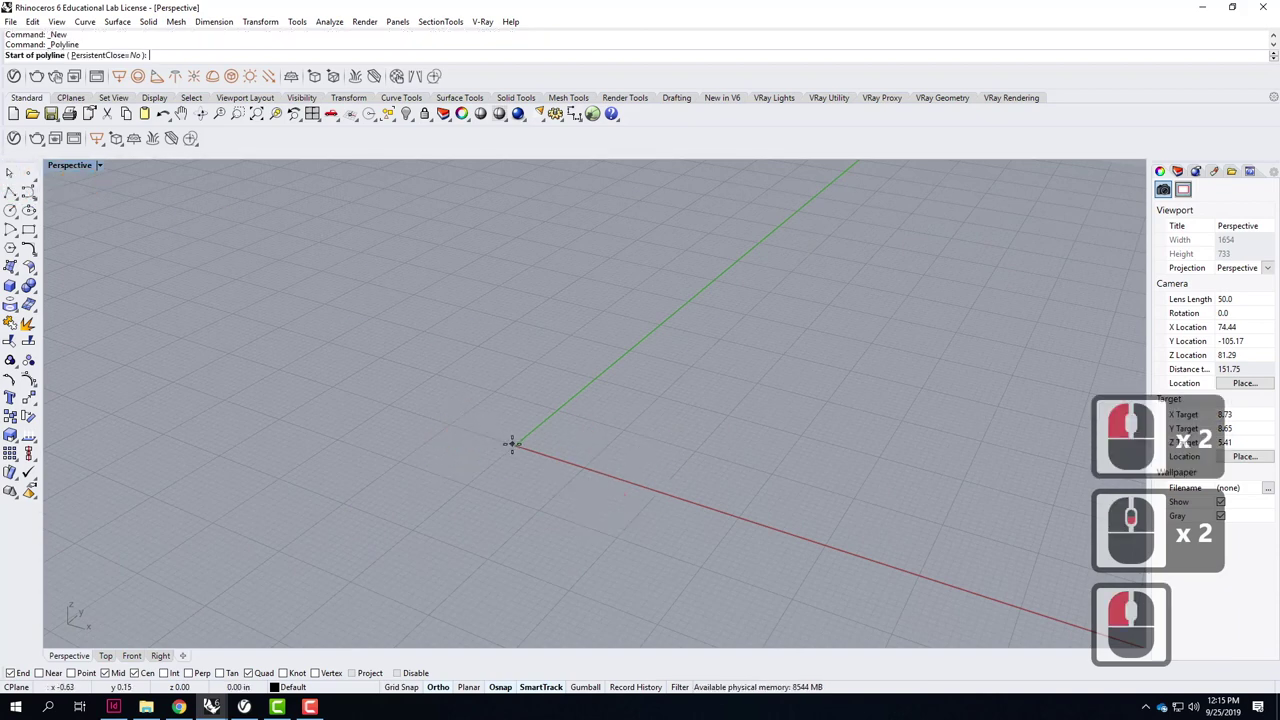
# Draw the first post as a polyline from 0,0 straight up 6 feet.
pyautogui.write('0,0')
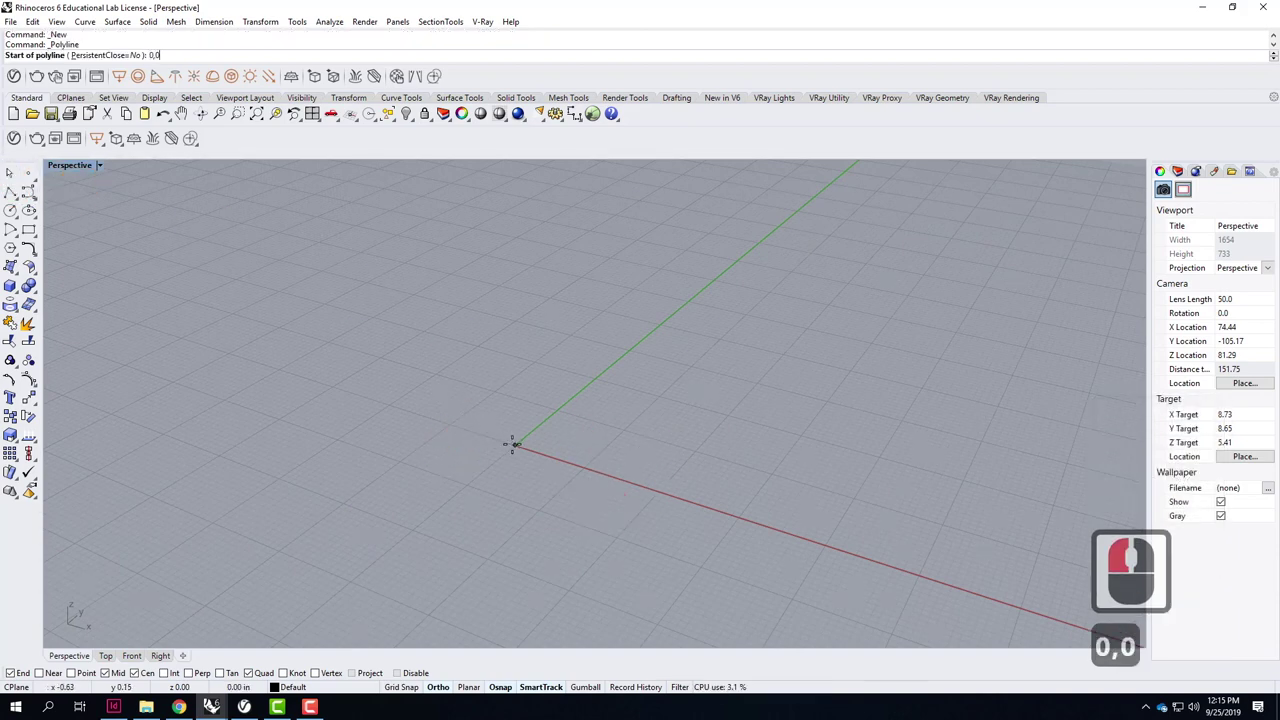
pyautogui.press('Return')
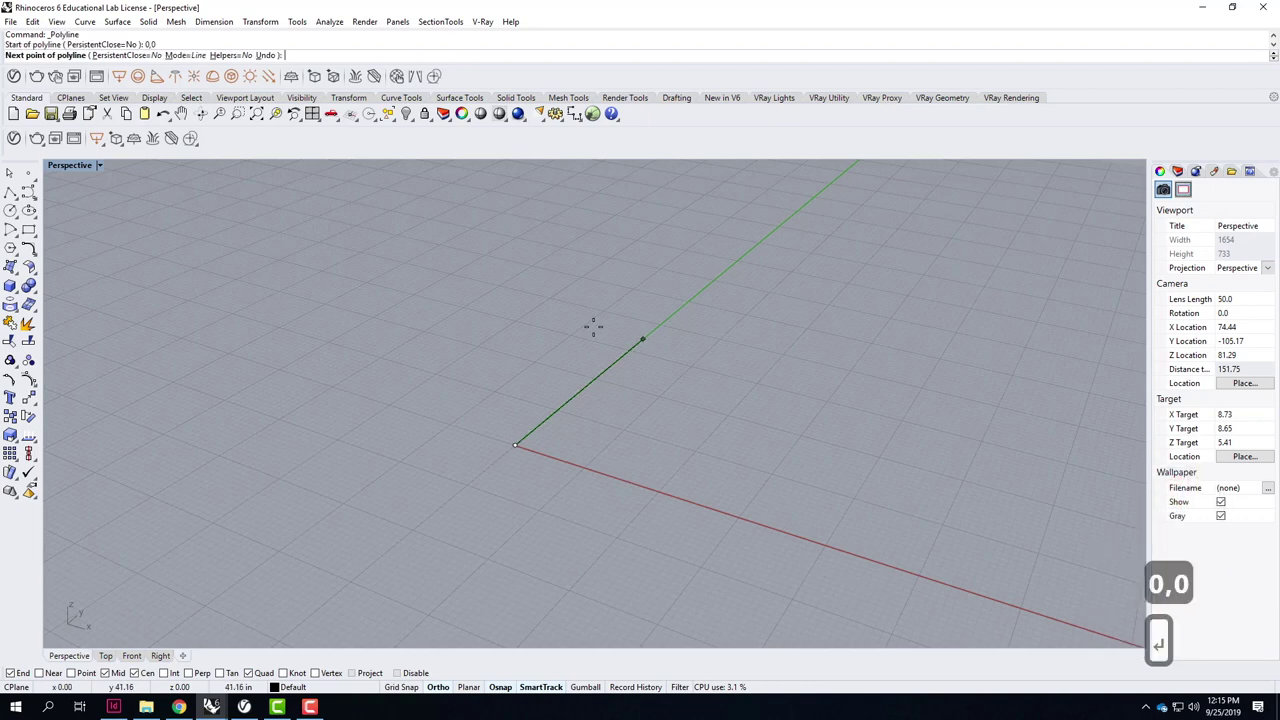
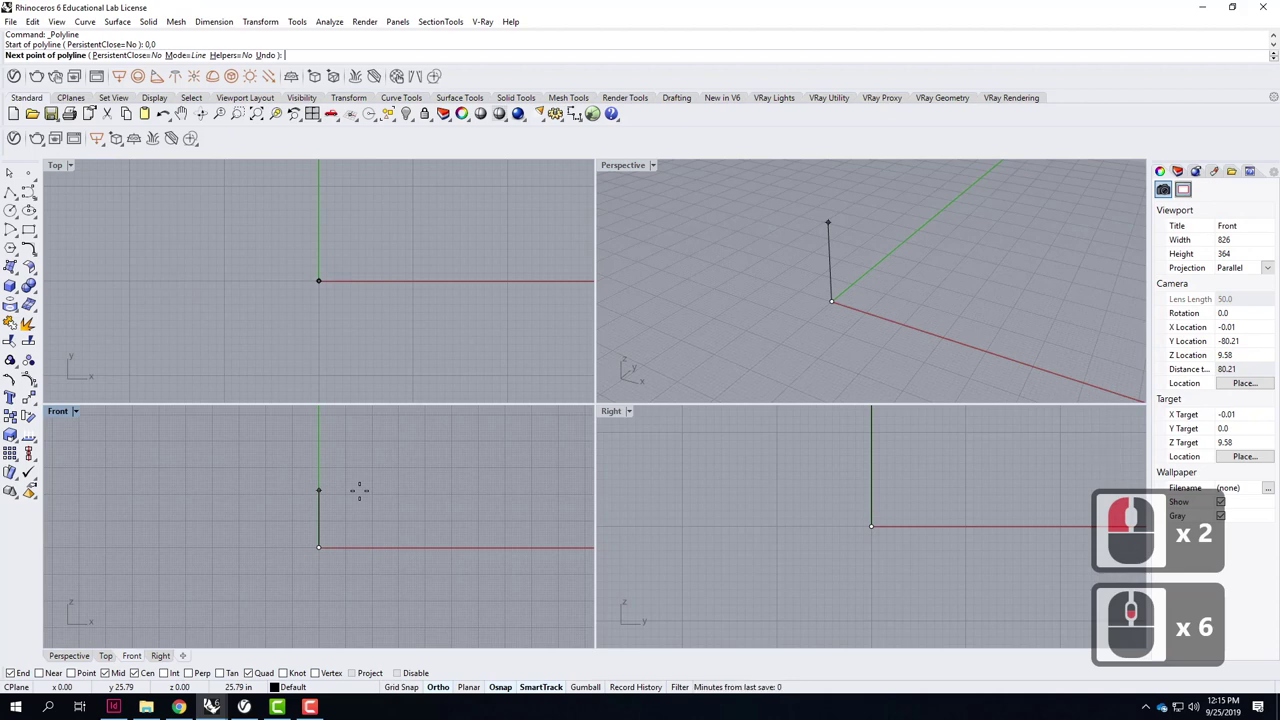
pyautogui.press('6')
pyautogui.write("'")
pyautogui.press('Return')
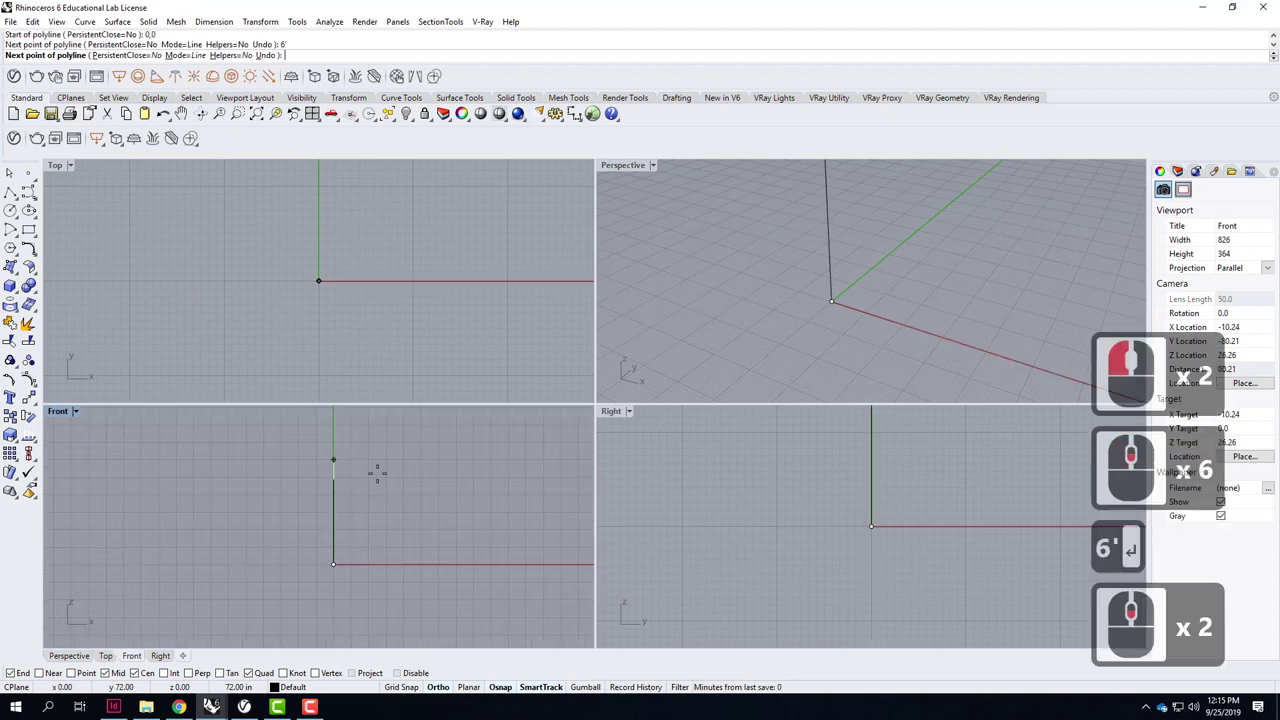
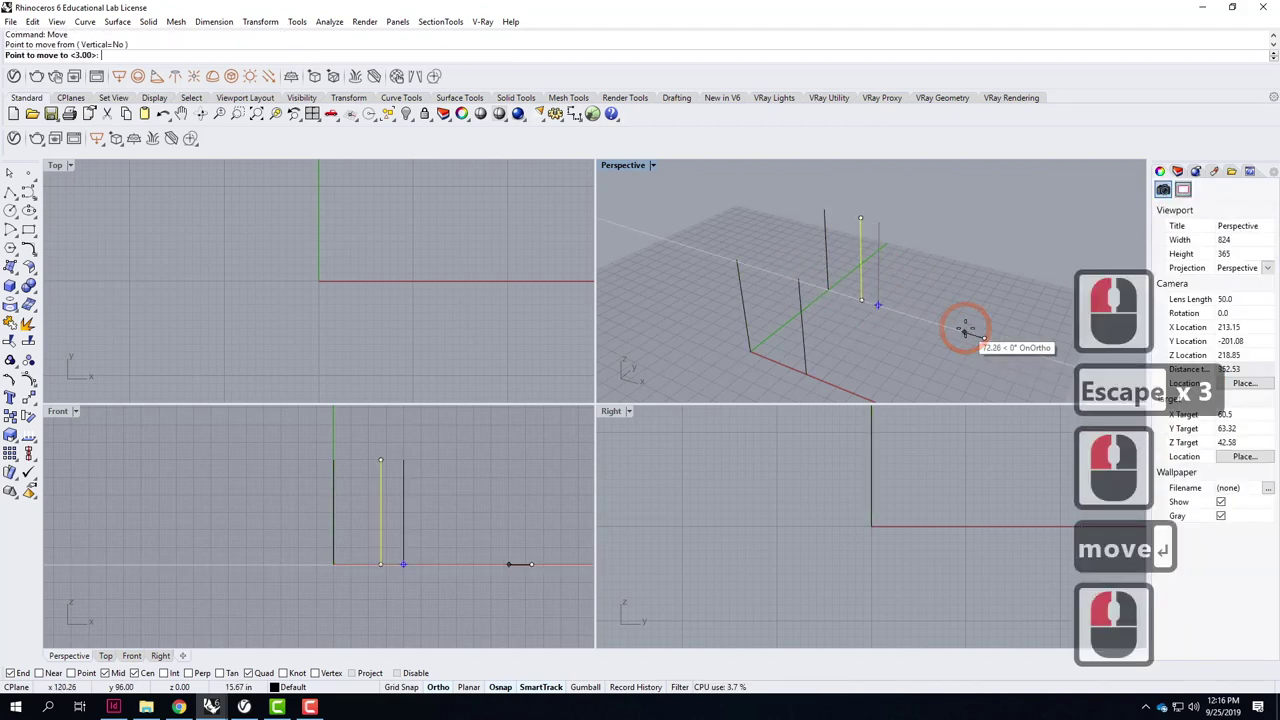
# Shift the copied post over by one foot to complete the four-post layout.
pyautogui.write("'")
pyautogui.press('Return')
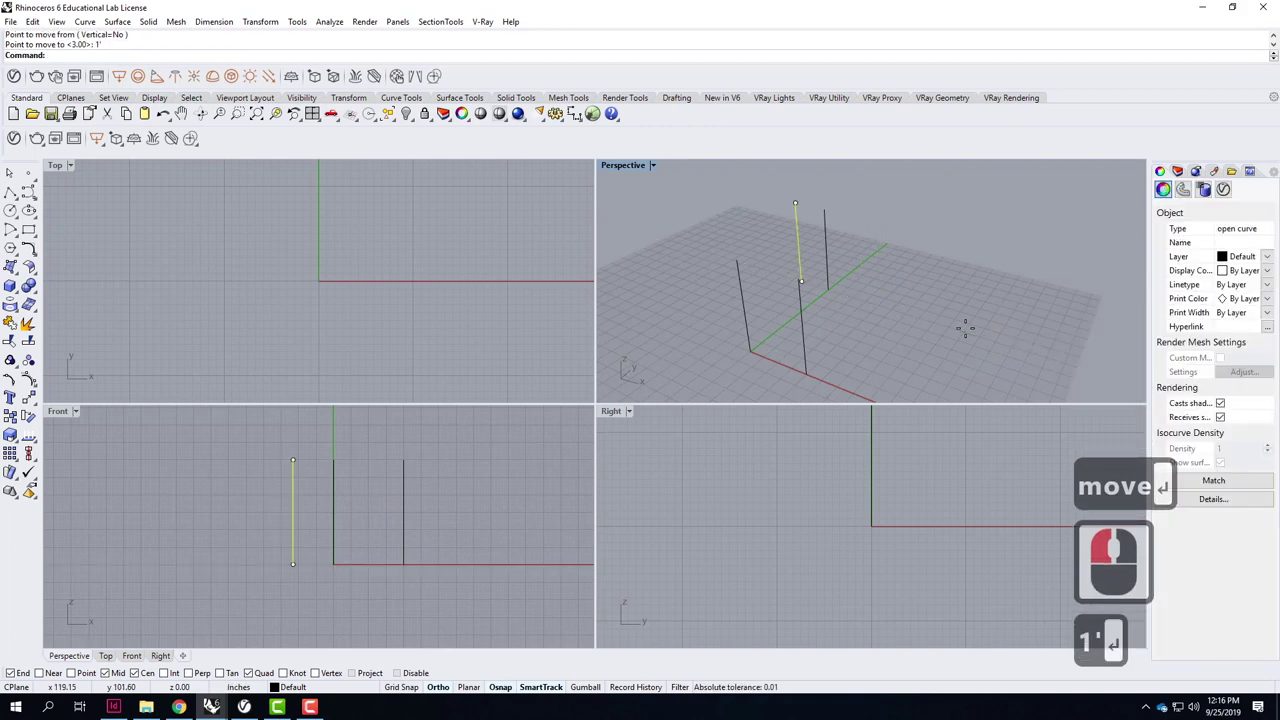
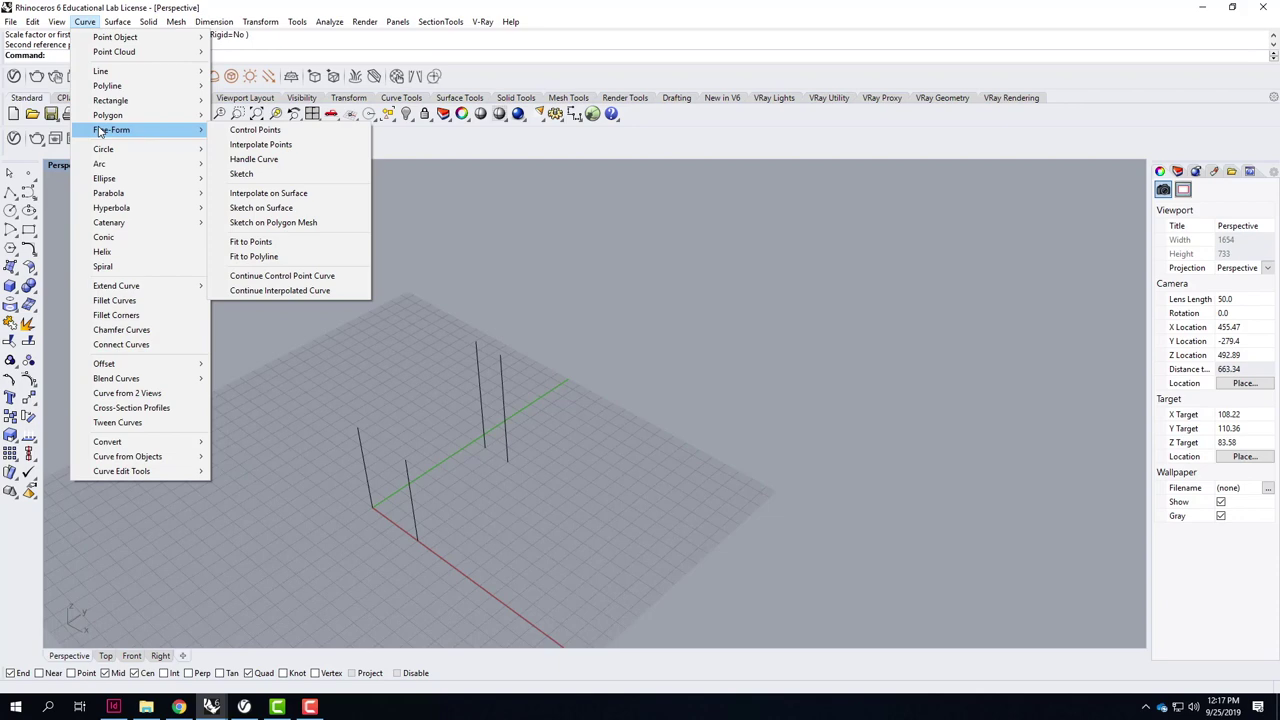
# Draw a trial Catenary between two post tops with length 10, giving a nearly straight span.
pyautogui.click(88, 27)
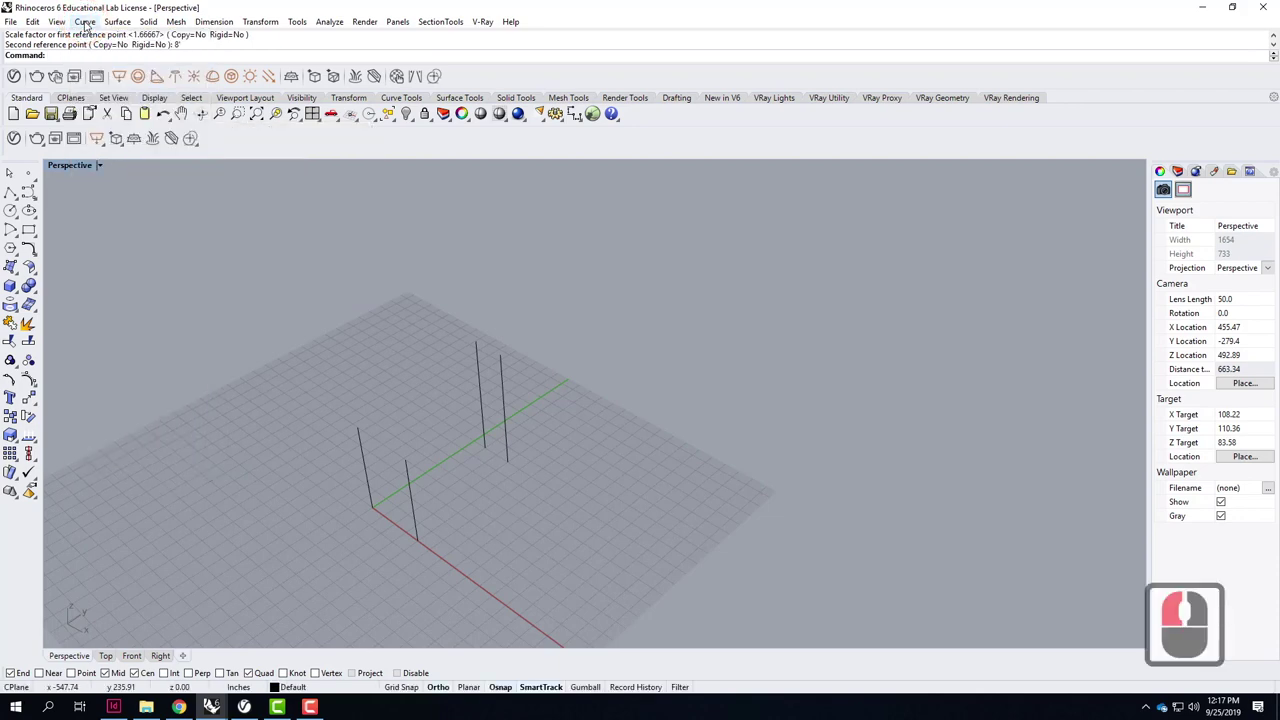
pyautogui.write('caten')
pyautogui.press('Return')
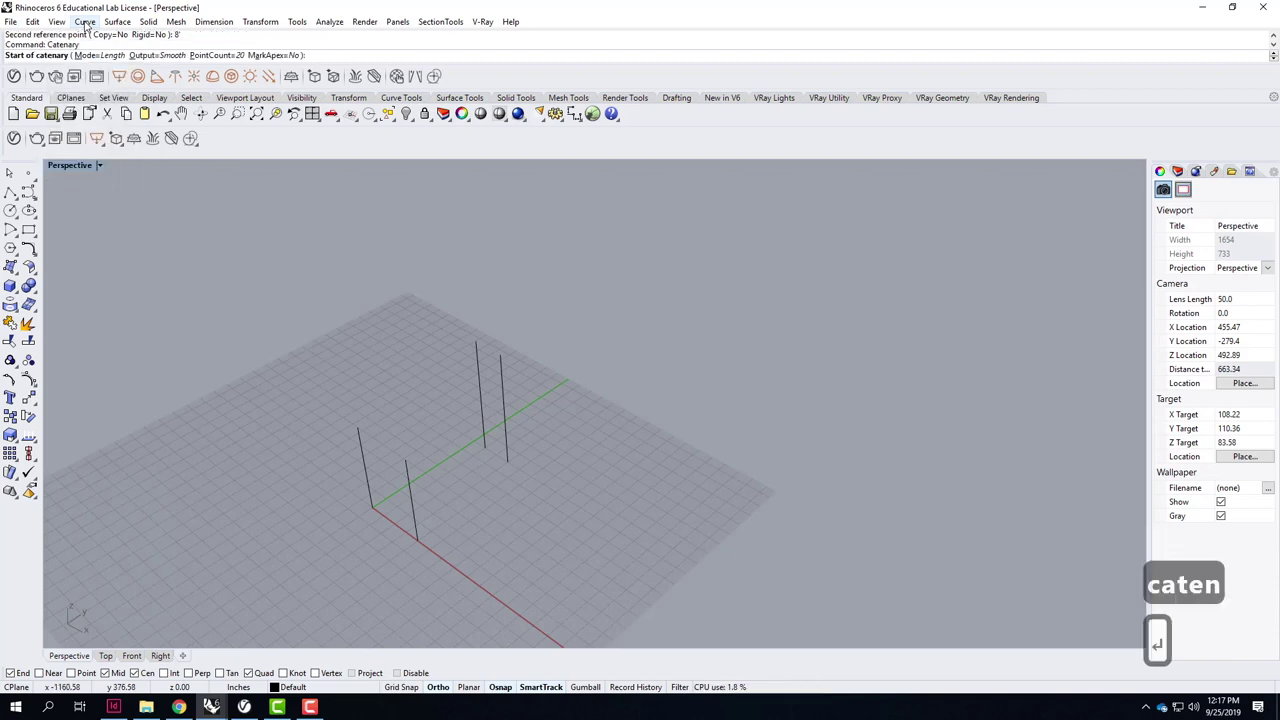
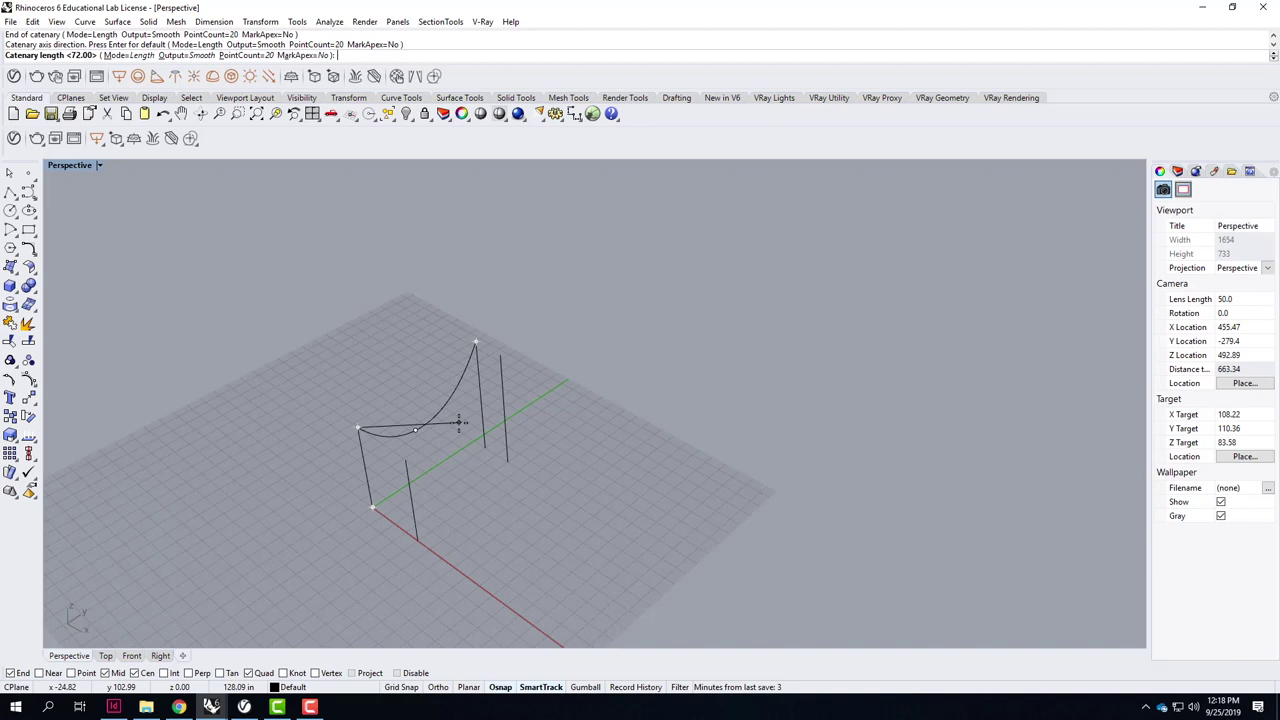
pyautogui.write('10')
pyautogui.press('Return')
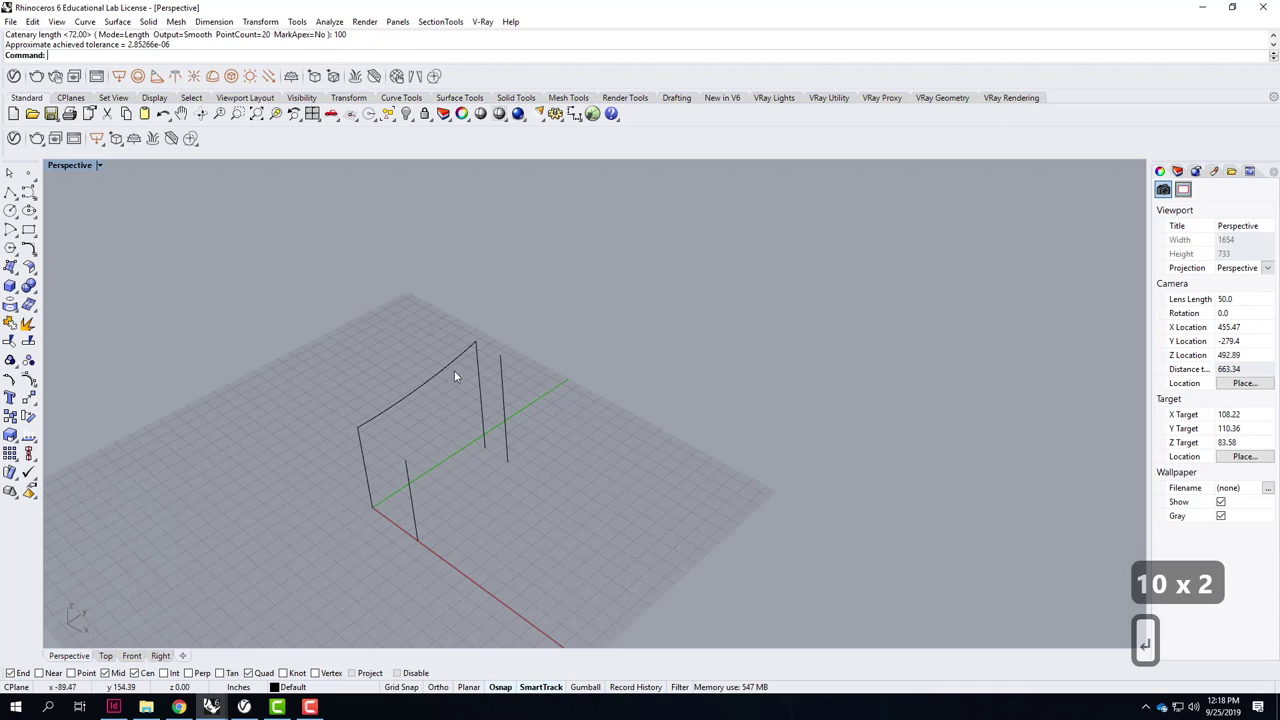
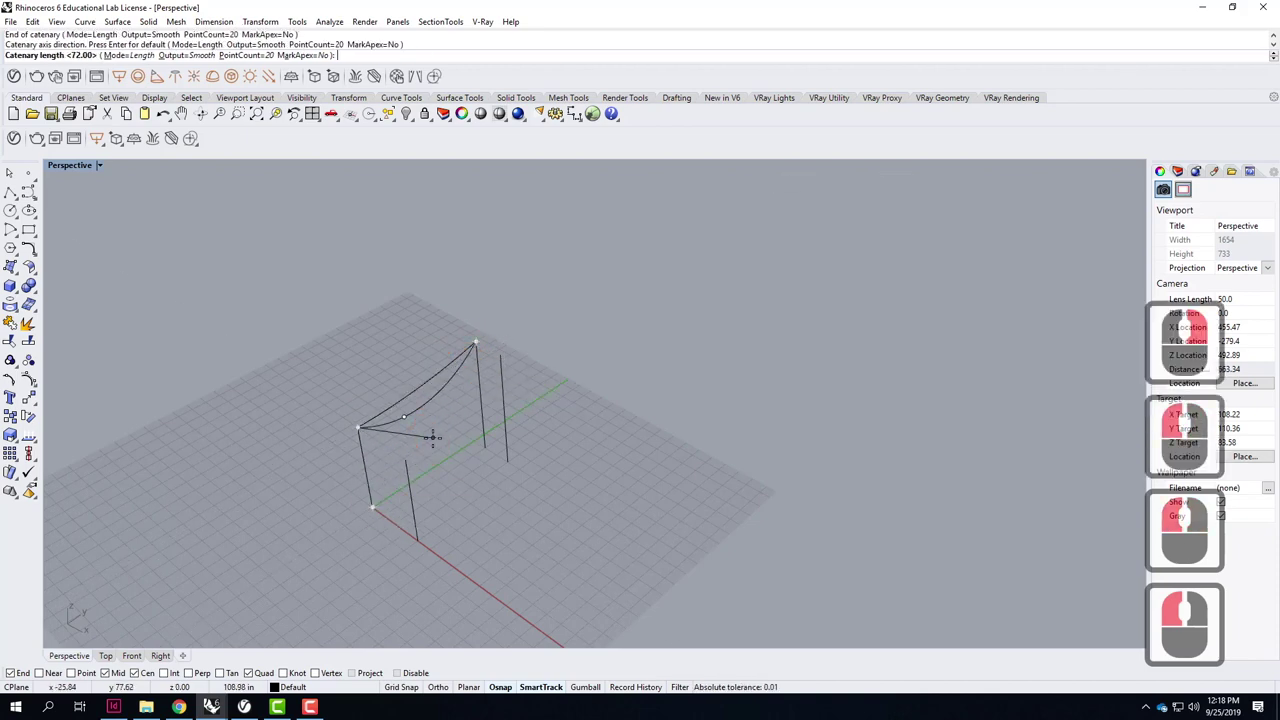
# Draw a second catenary with length 130 and select the nearly straight trial curve.
pyautogui.press('1')
pyautogui.write('30')
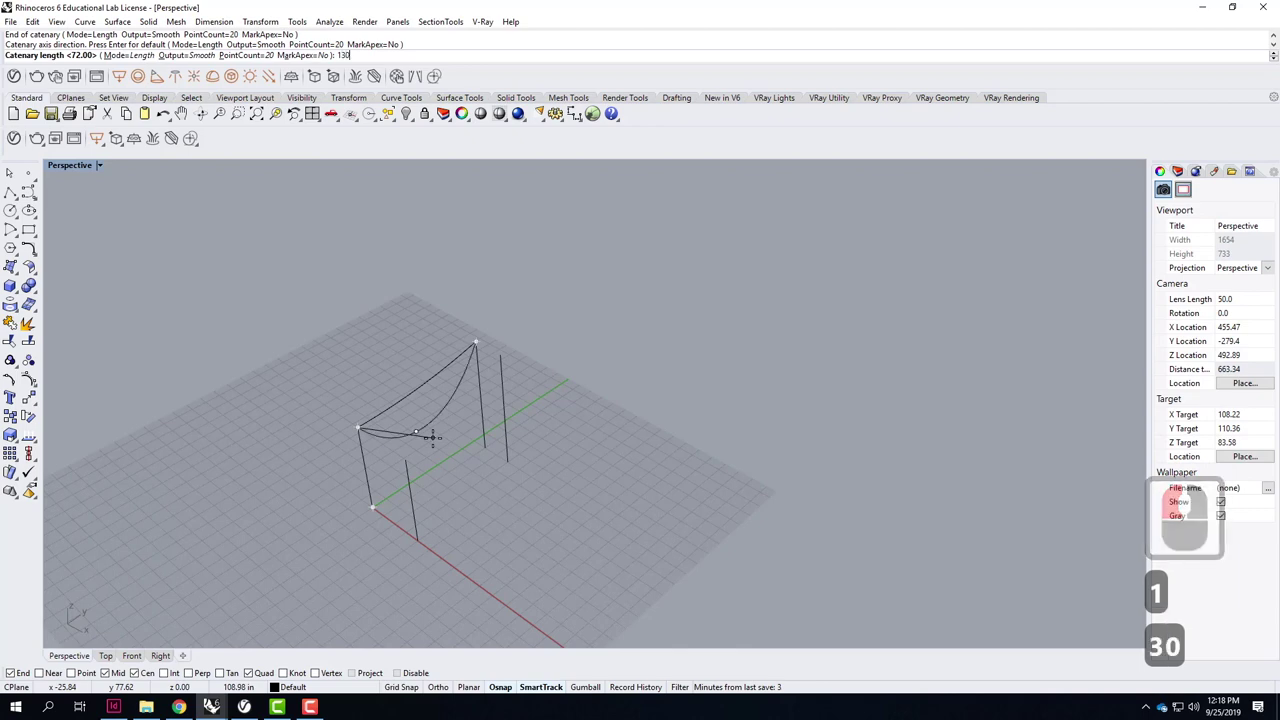
pyautogui.press('Return')
pyautogui.click(436, 386)
# Delete the straight trial curve and hang a matching 130-length catenary between the other post tops.
pyautogui.press('Delete')
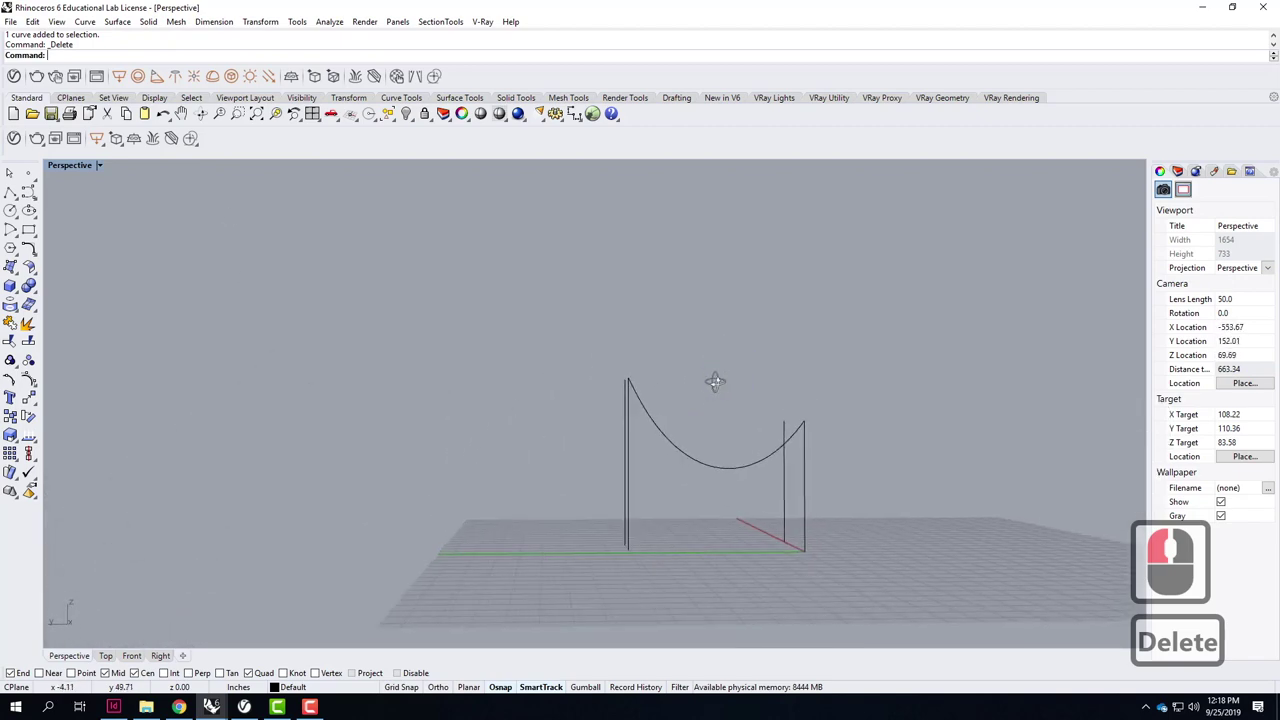
pyautogui.rightClick(678, 384)
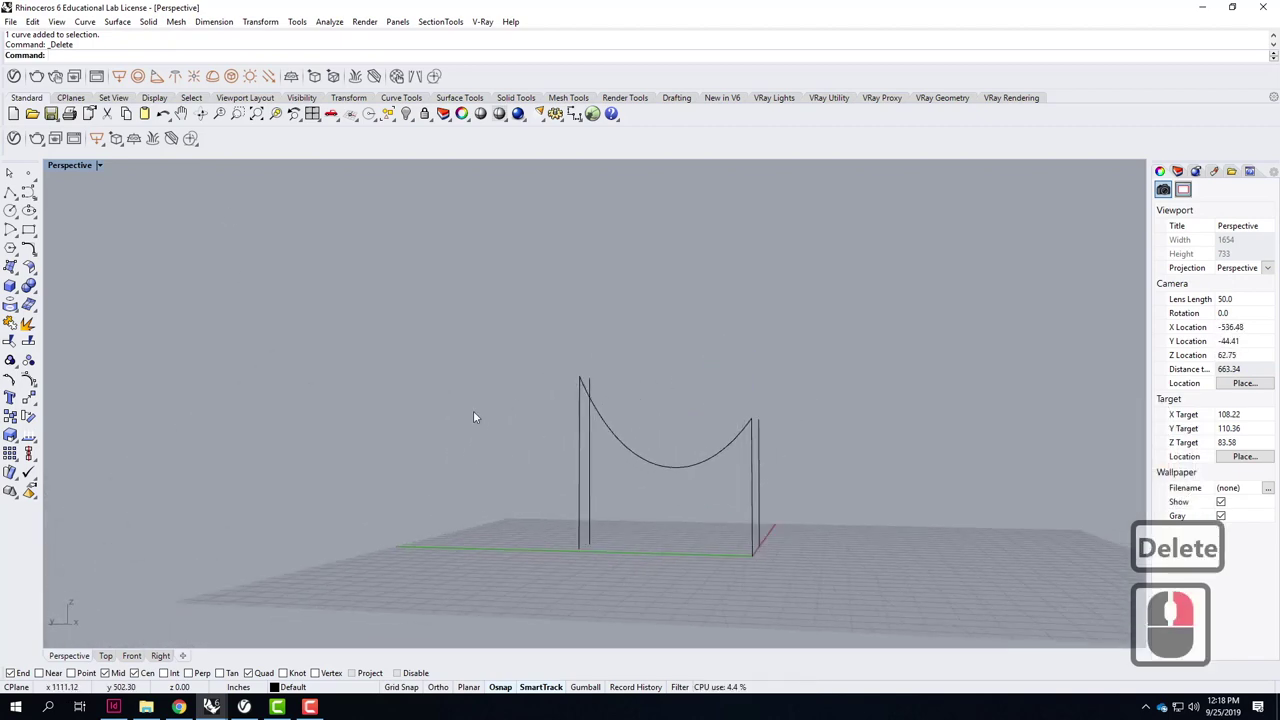
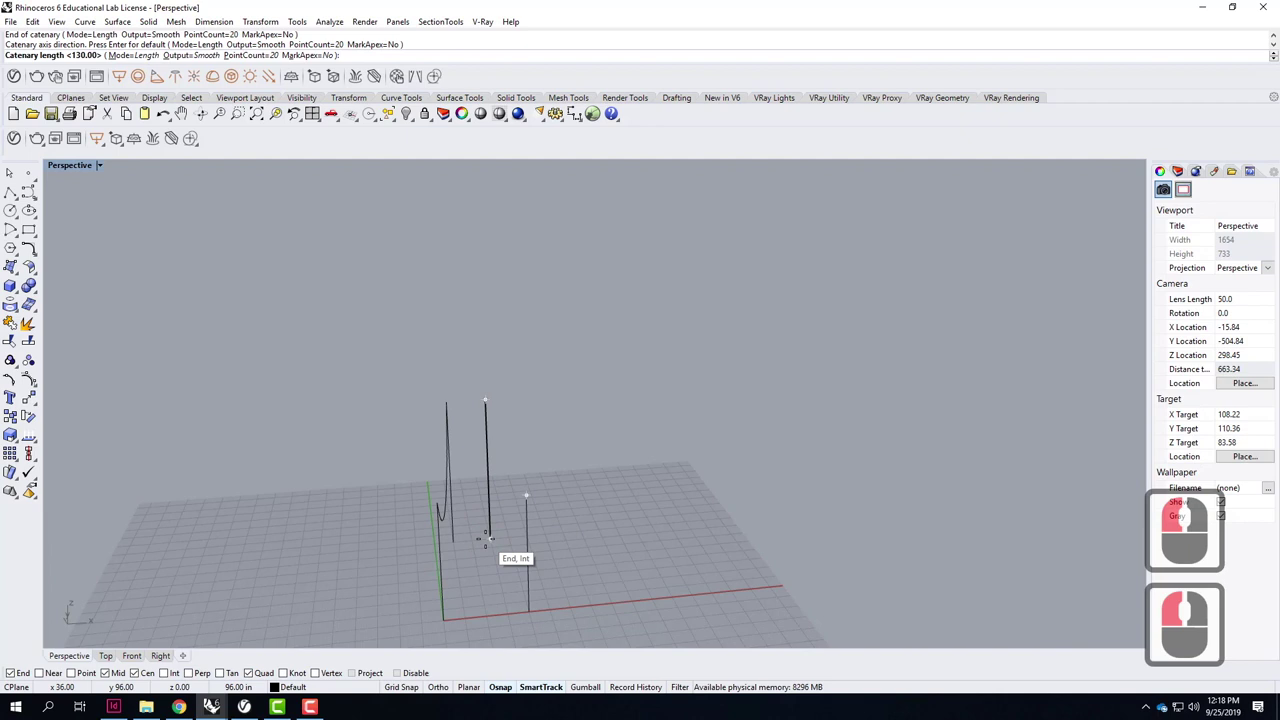
pyautogui.press('Return')
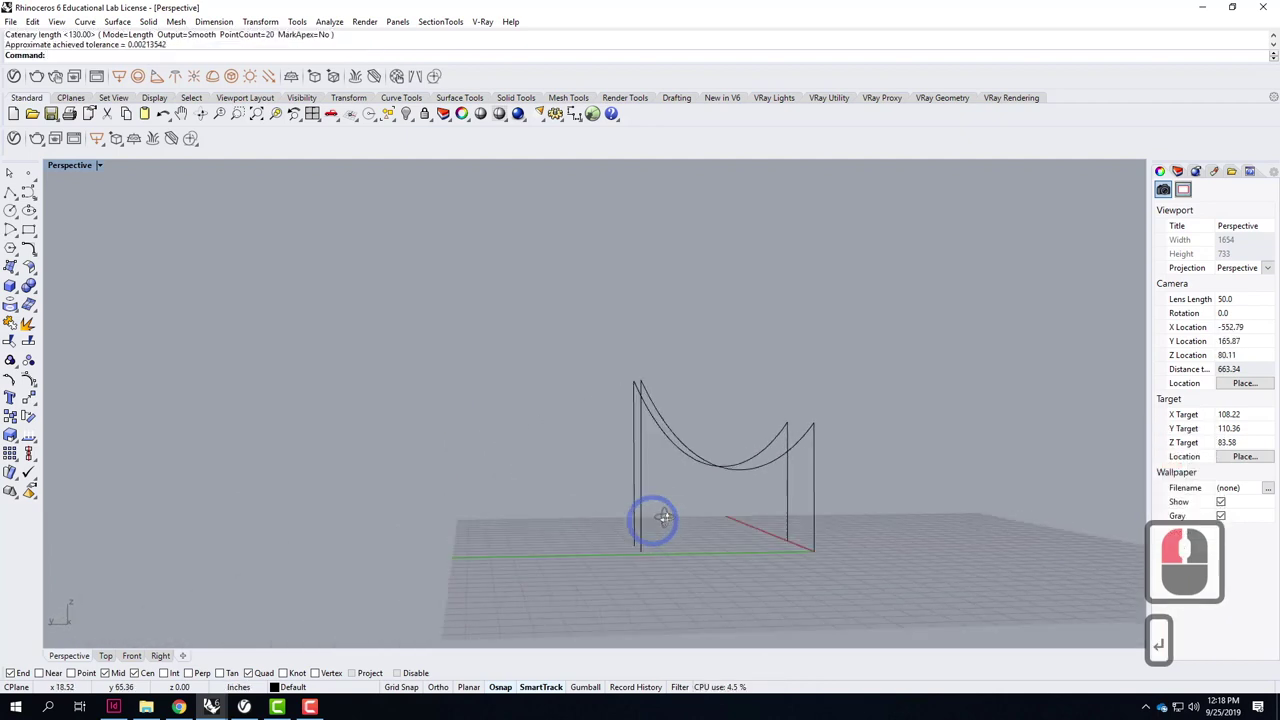
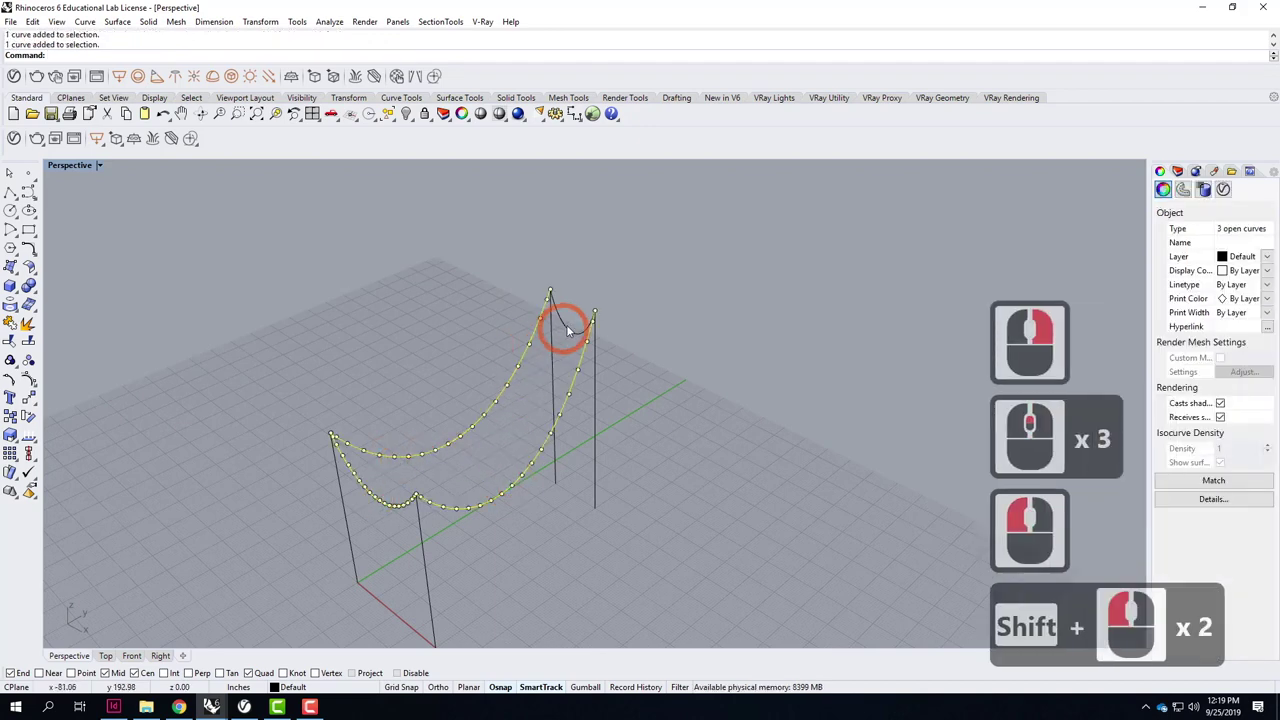
# Run NetworkSrf on the two catenaries to form the hammock-like surface.
pyautogui.doubleClick(589, 333)
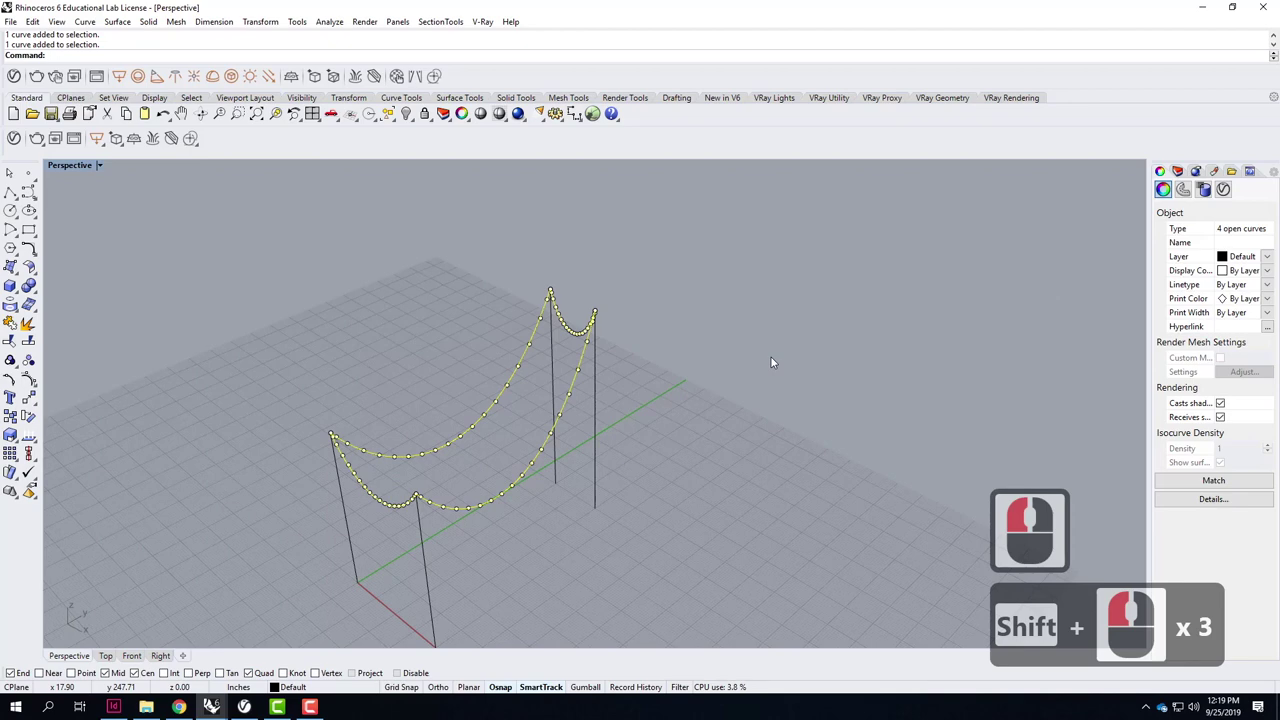
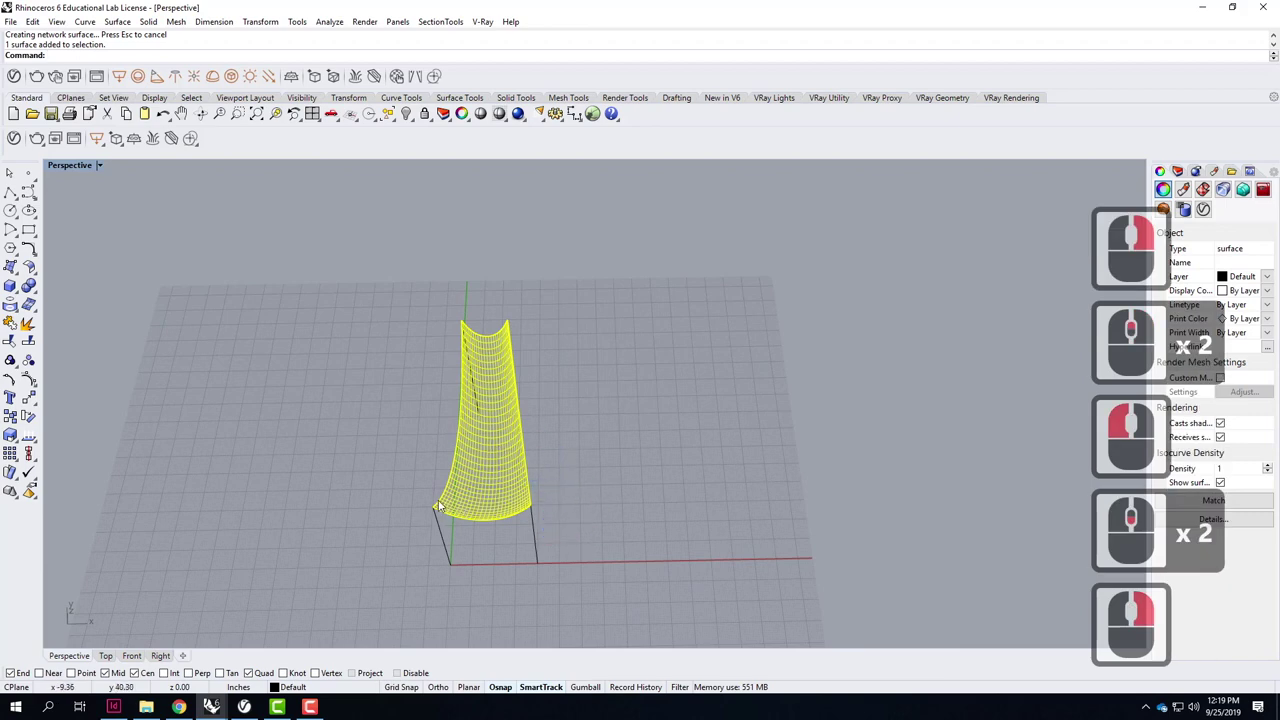
pyautogui.scroll(-3)
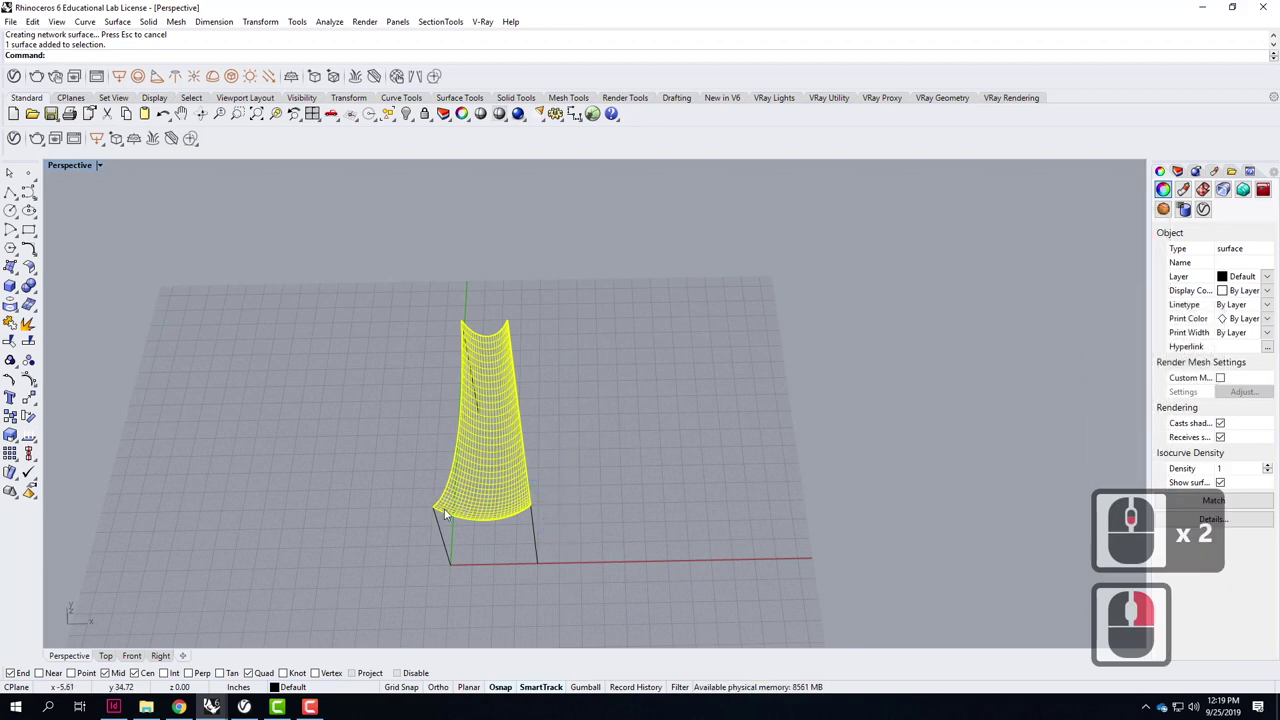